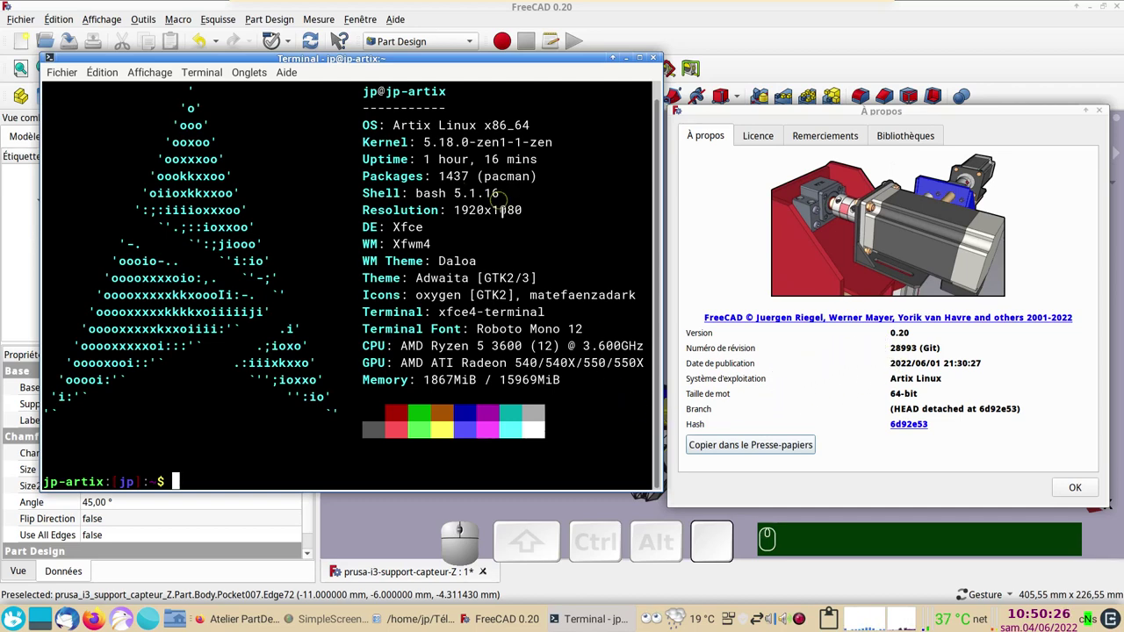
Close the 'À propos' version information window to reveal the sensor support model
left_click(1080, 490)
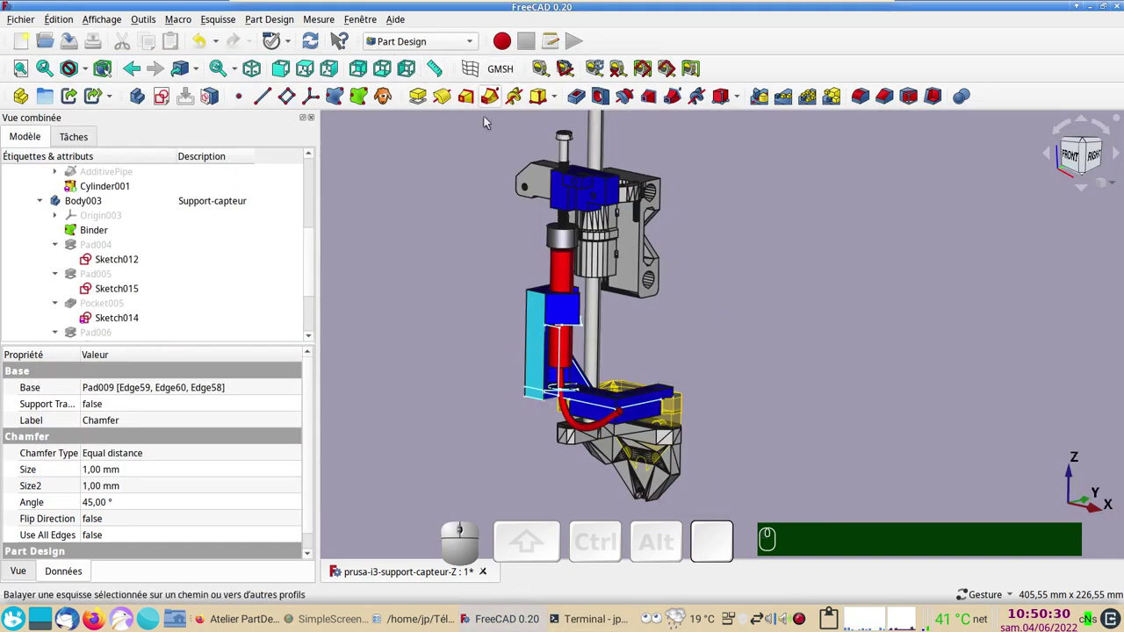
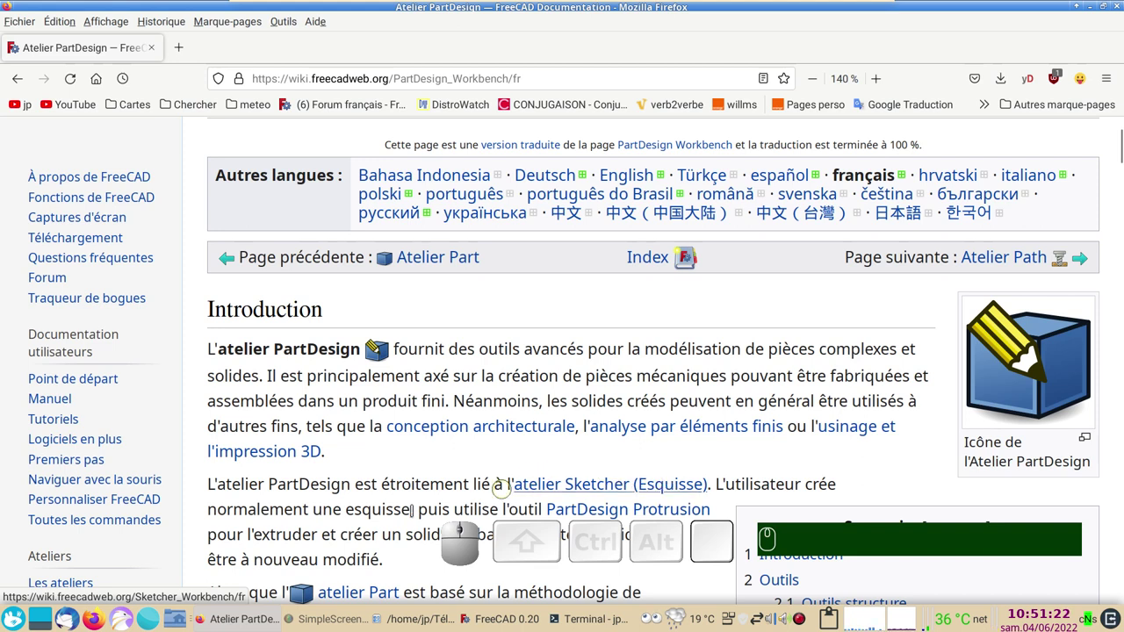
Leave the PartDesign wiki introduction and switch back to the FreeCAD sensor support model
left_click(518, 619)
left_click(828, 509)
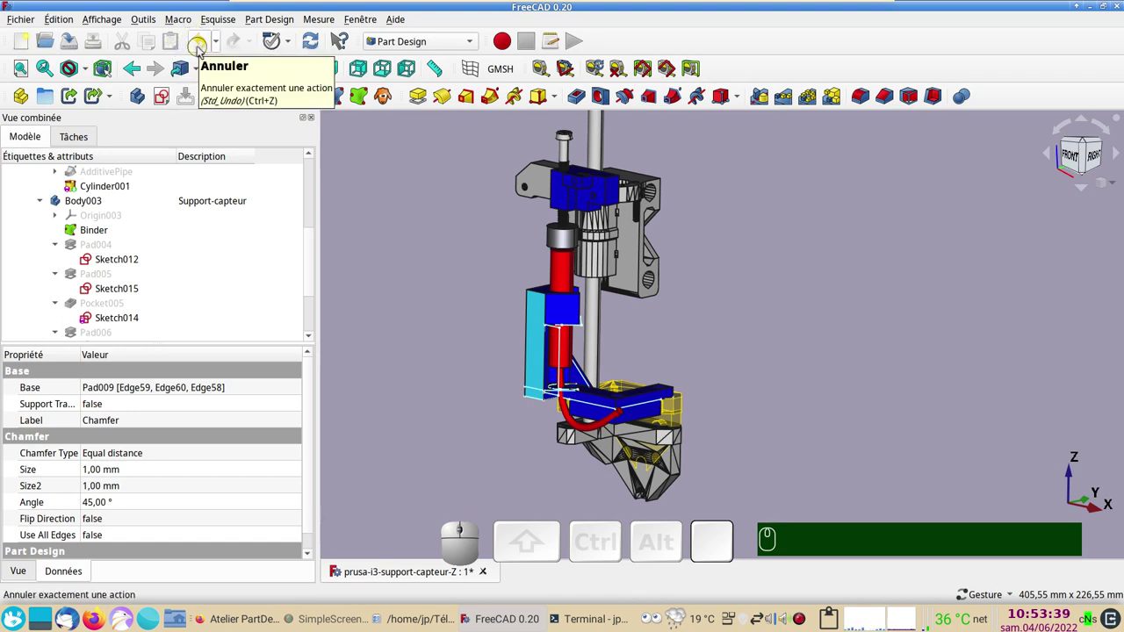
Set the tree item edit mode dropdown to Couleur
left_click(295, 47)
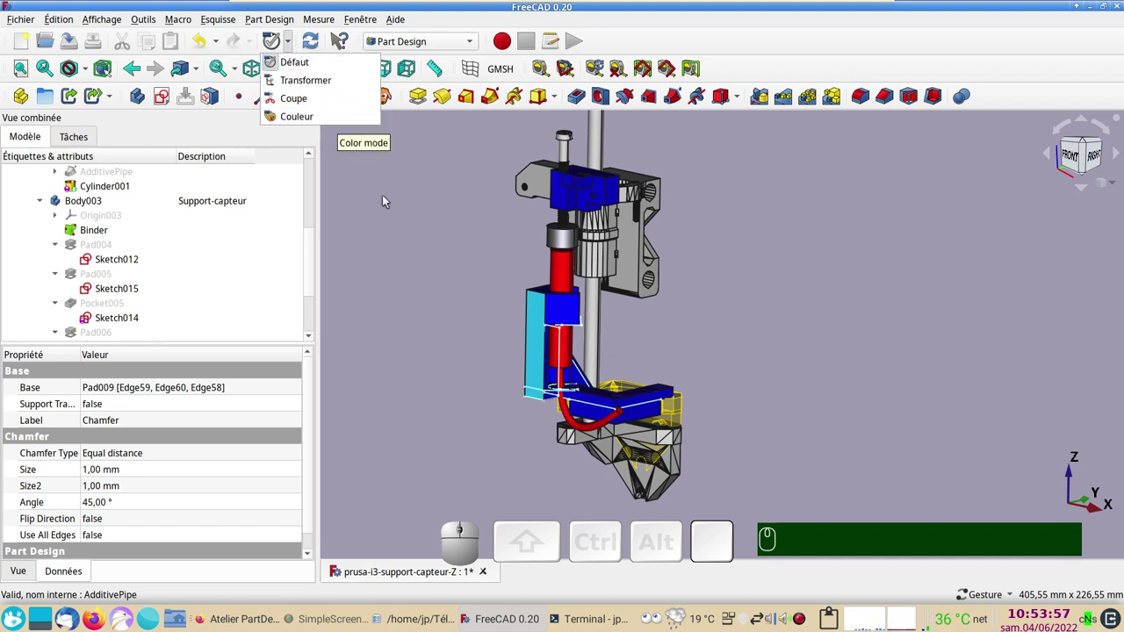
left_click(389, 201)
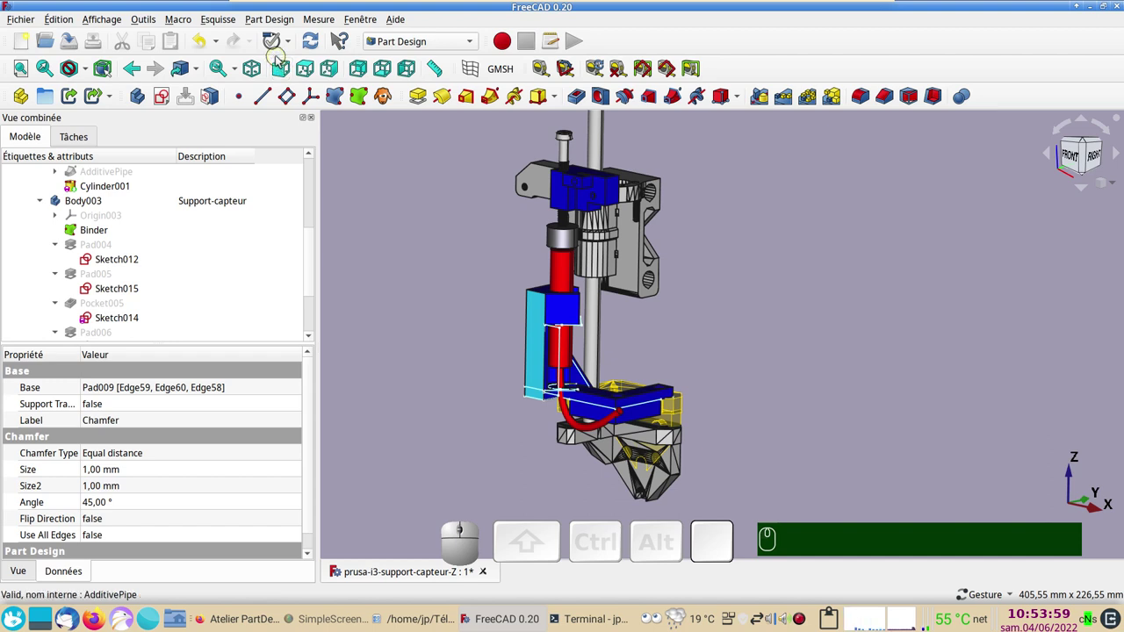
left_click(278, 49)
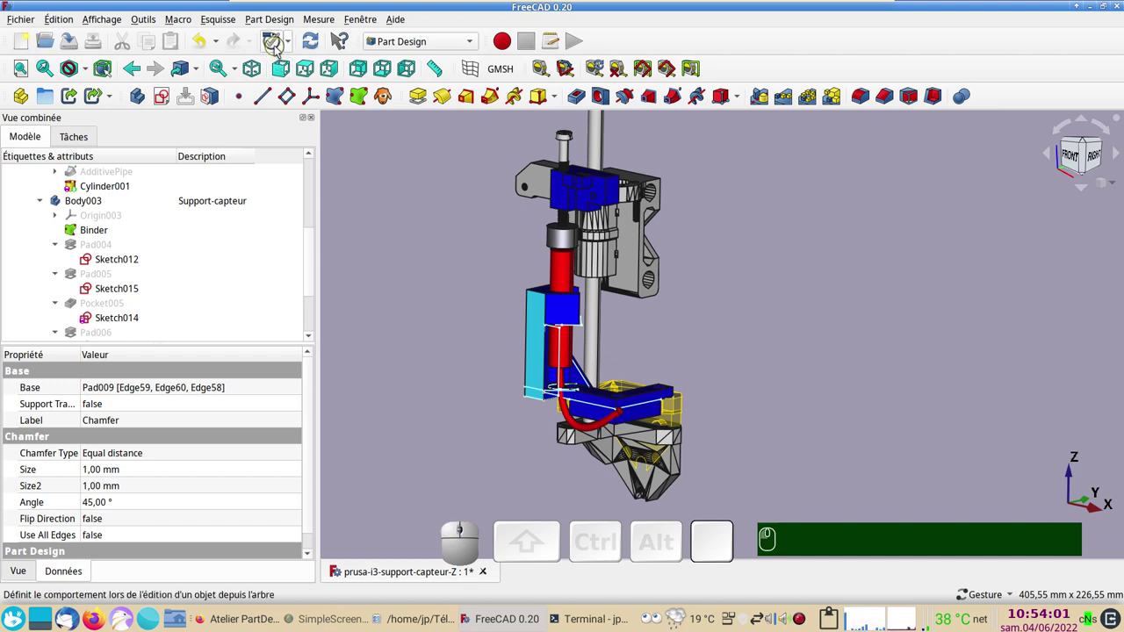
left_click(294, 39)
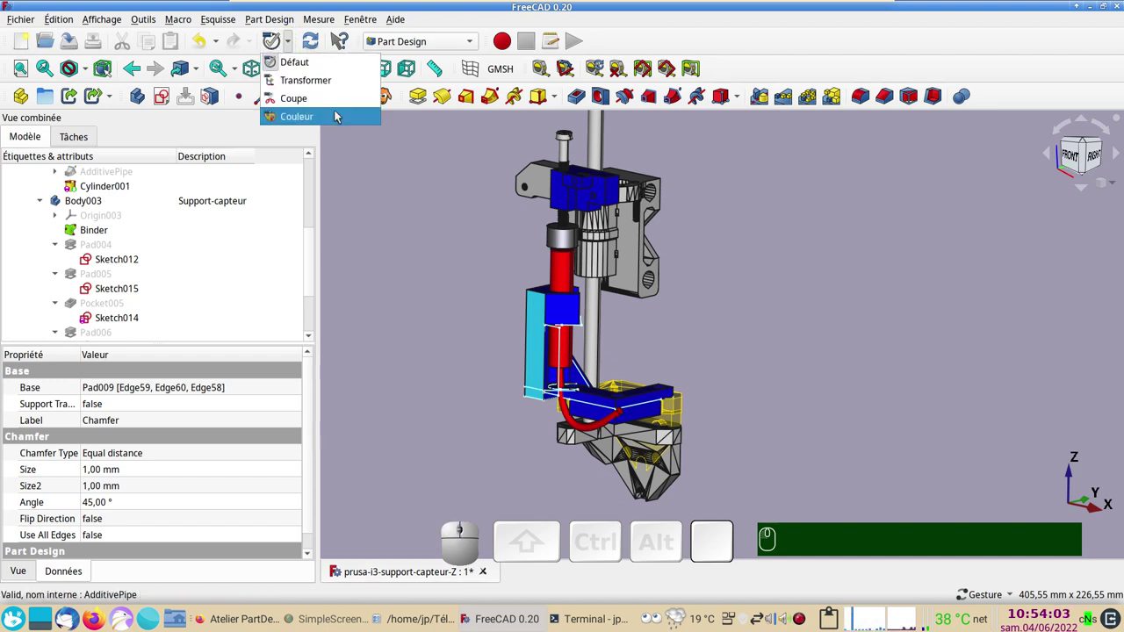
left_click(339, 118)
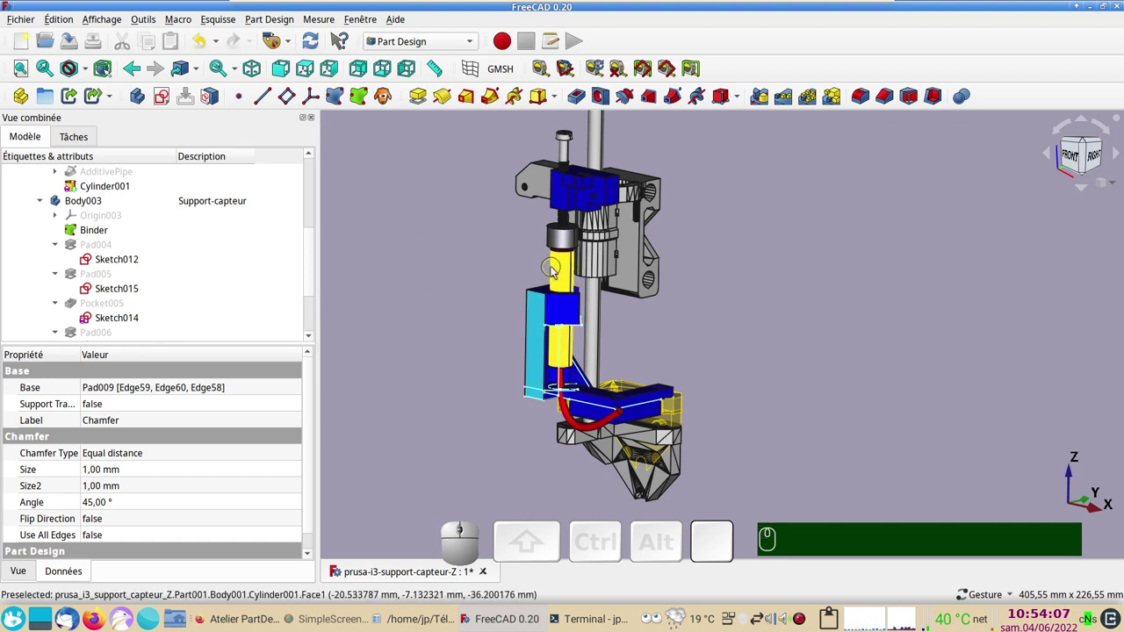
Select the Cylinder001 sensor tube and launch 'Définir la couleur des faces' on it
left_click(557, 271)
left_click(558, 272)
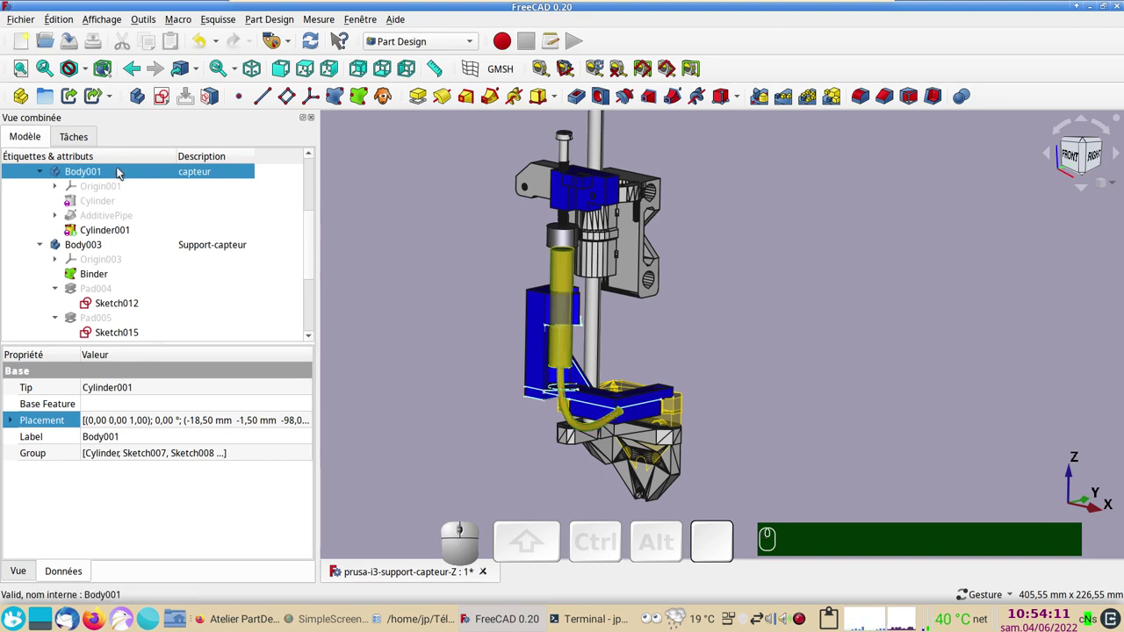
left_click(108, 229)
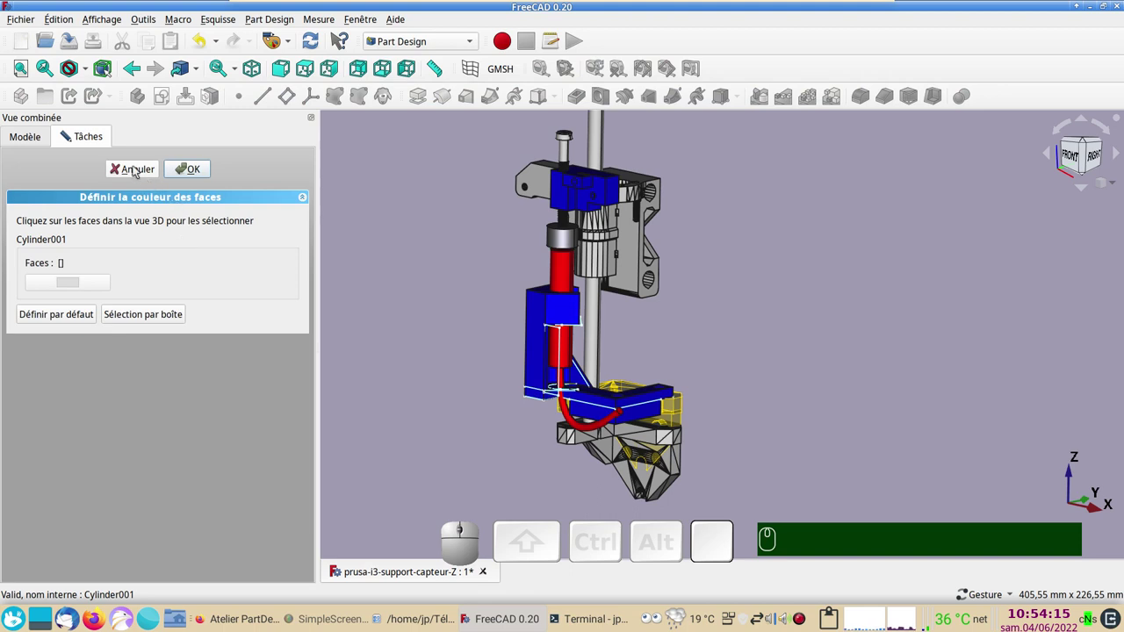
Cancel face colouring and restore the edit mode dropdown to Défaut
left_click(139, 170)
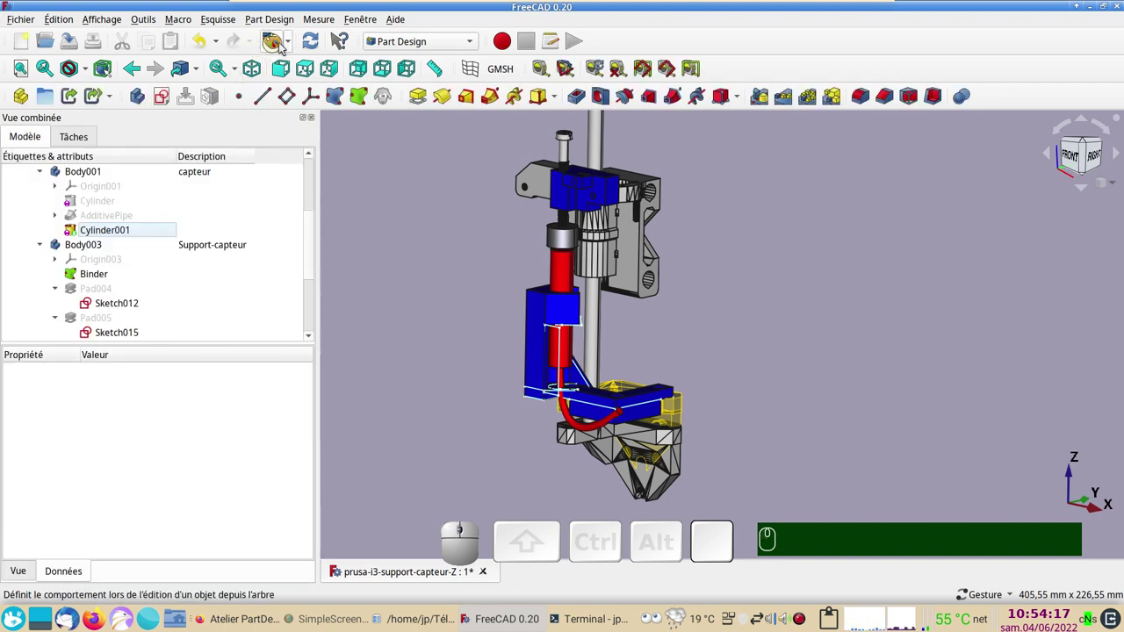
left_click(291, 48)
left_click(296, 58)
View Cylinder001's 2.5 mm radius primitive parameters and cancel without changes
left_click(112, 234)
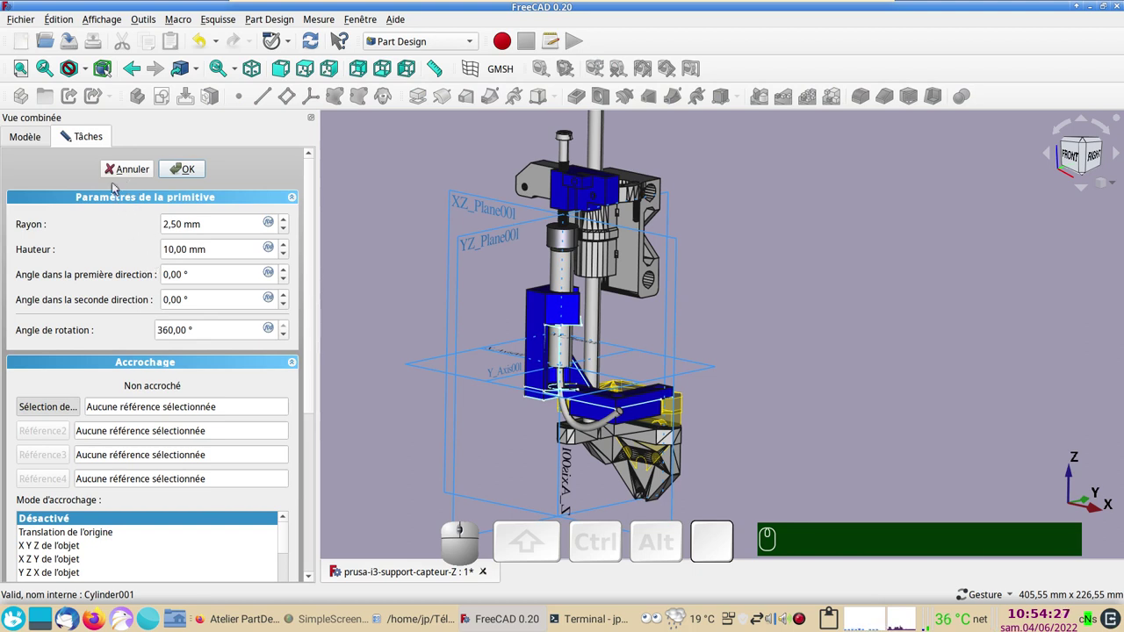
left_click(115, 172)
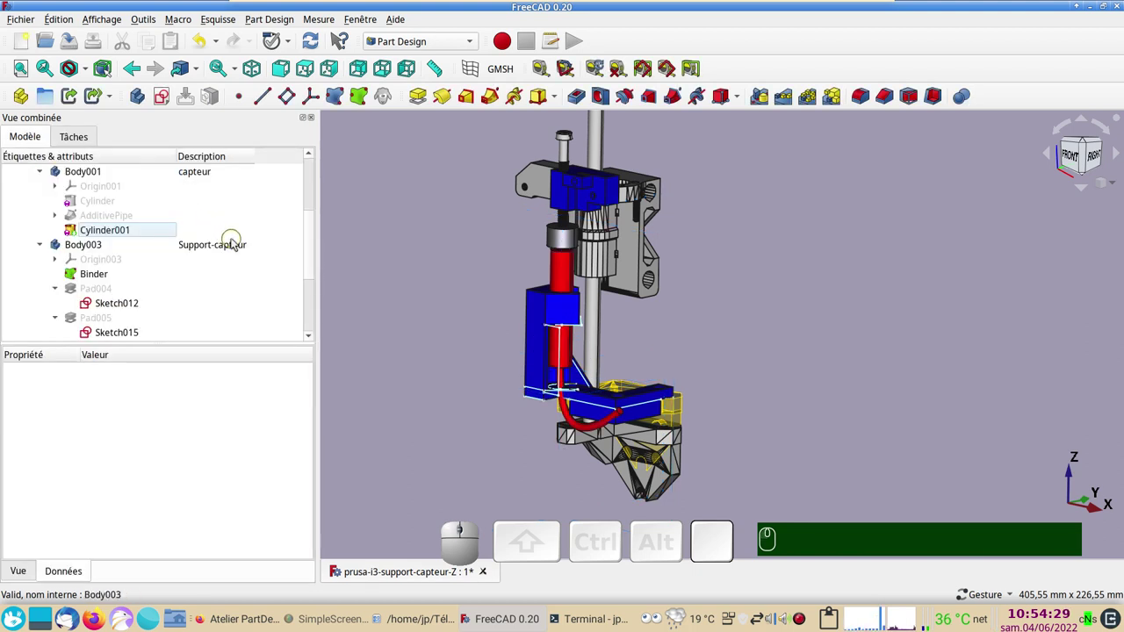
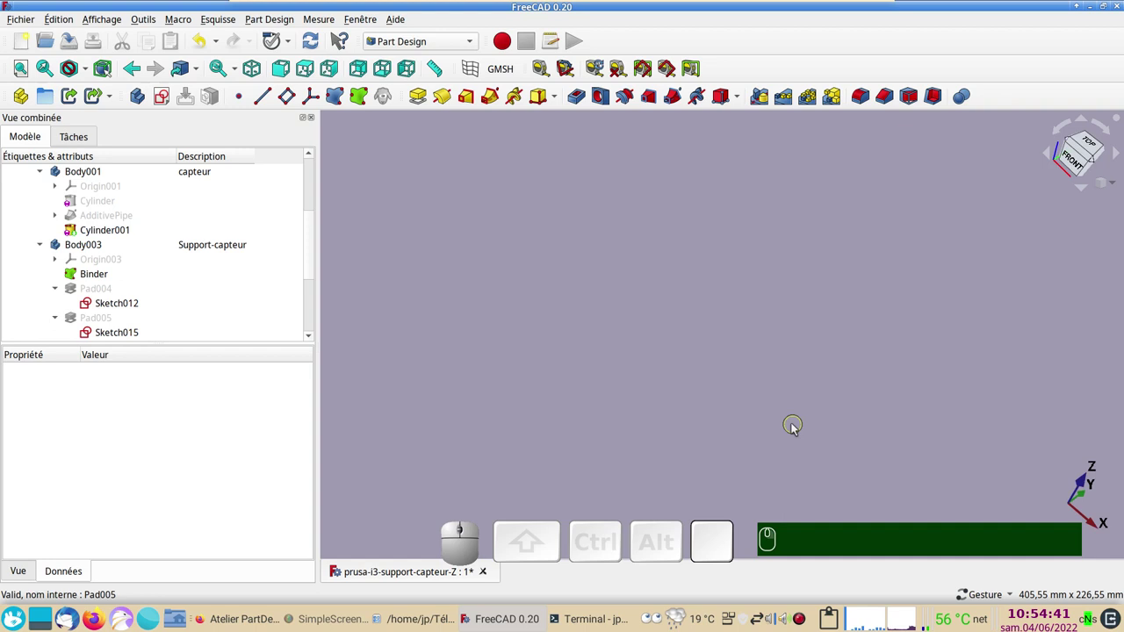
left_click(25, 75)
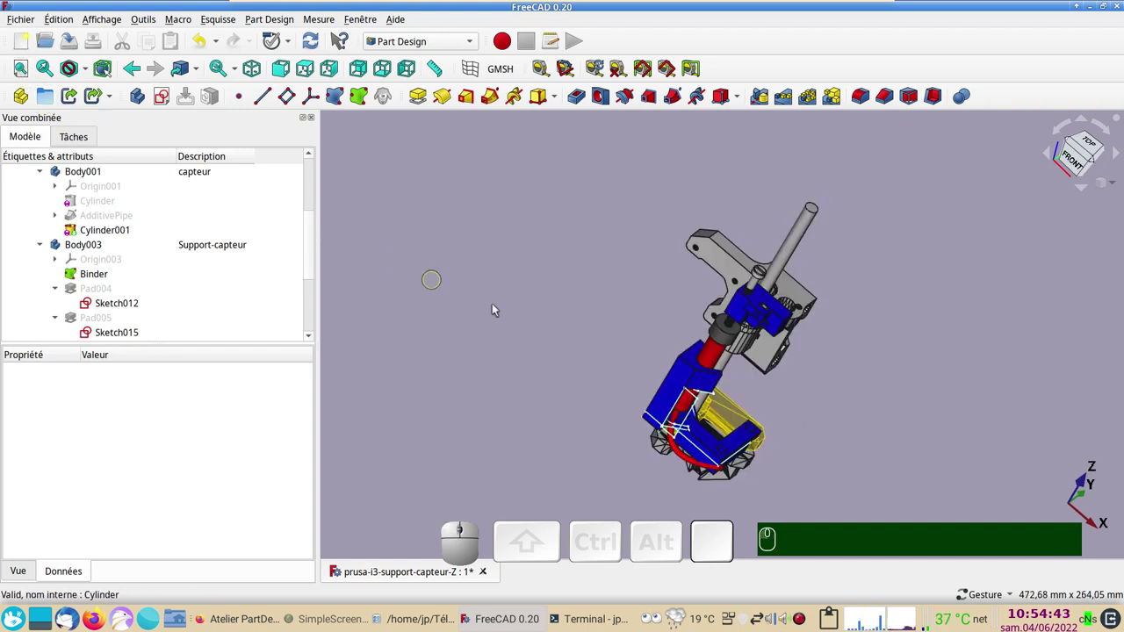
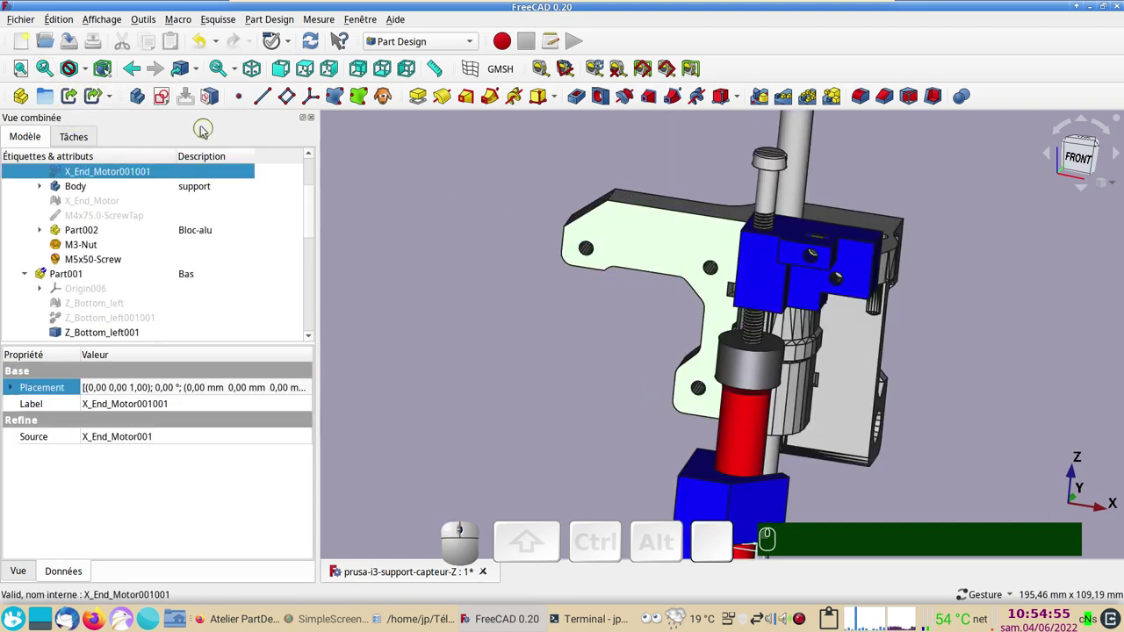
left_click(87, 73)
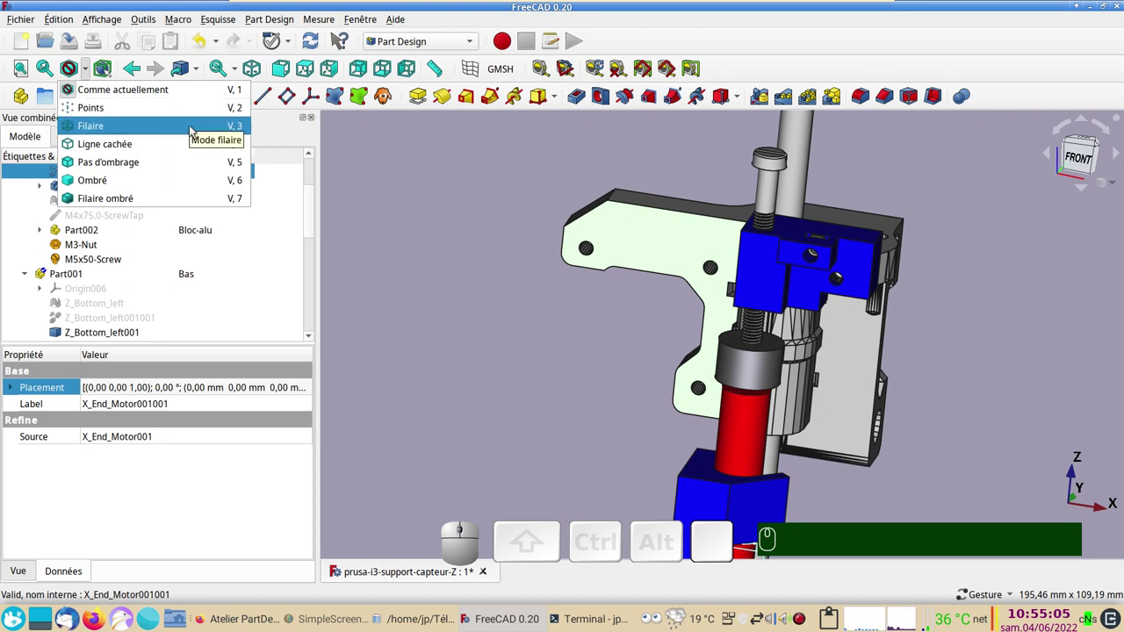
left_click(460, 182)
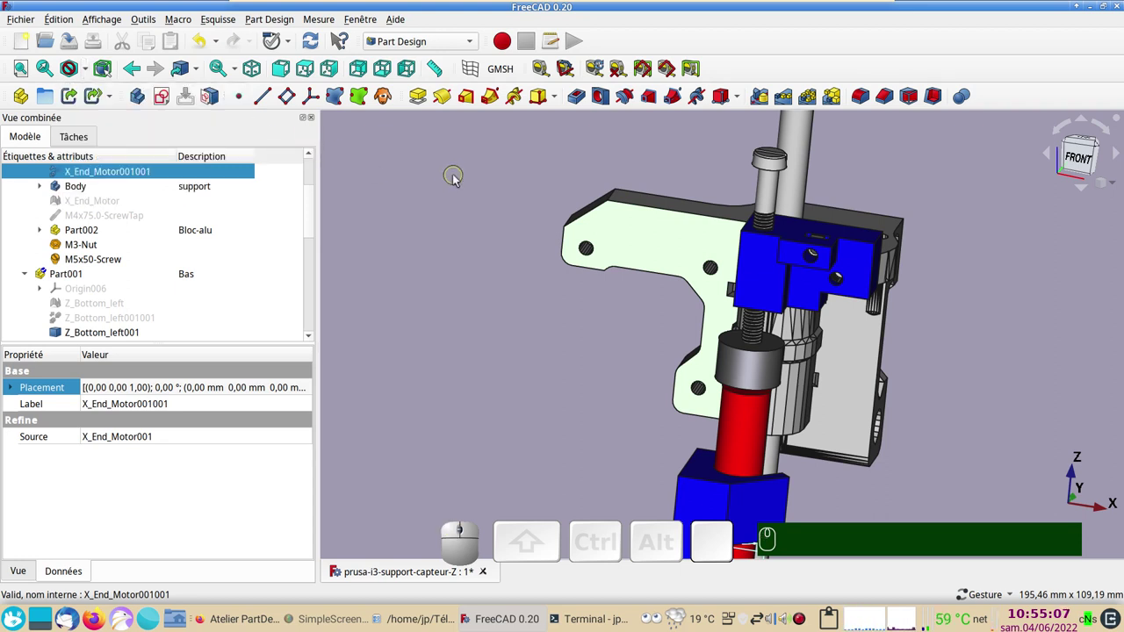
key("v")
type("v")
key("KP_3")
left_click_drag(918, 436, 743, 284)
scroll("down", 3)
right_click(812, 392)
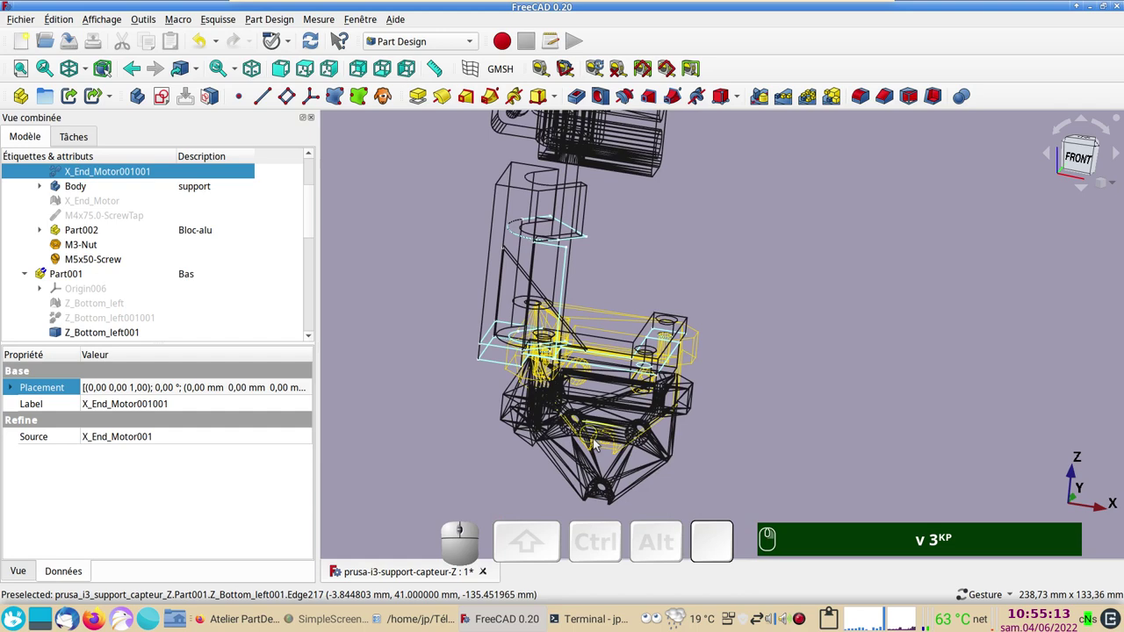
scroll("up", 3)
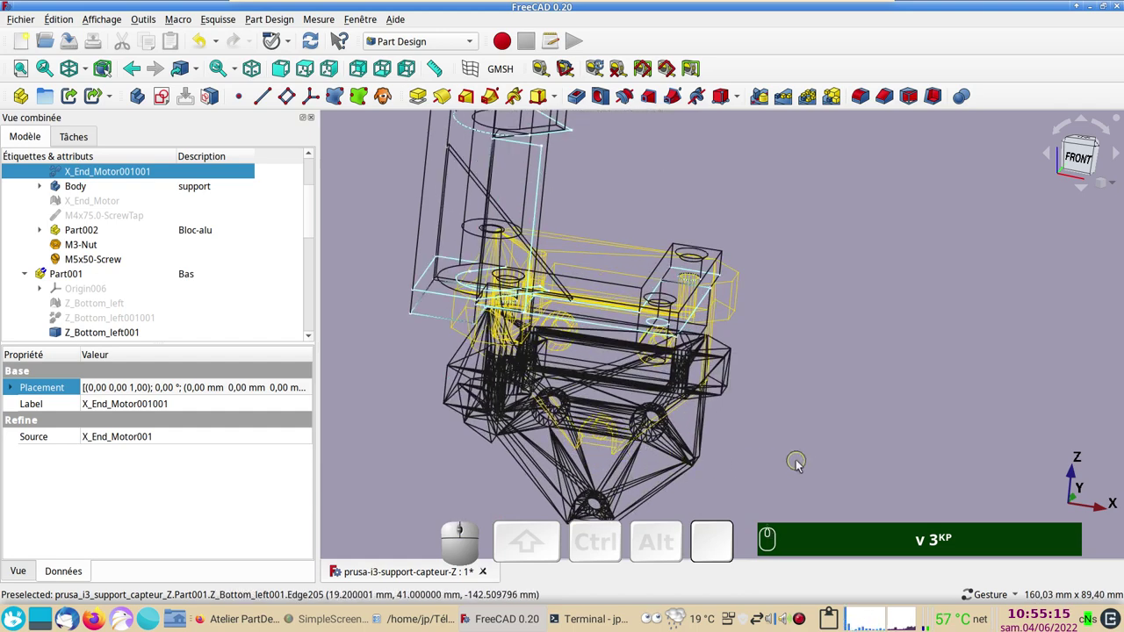
left_click_drag(806, 462, 869, 410)
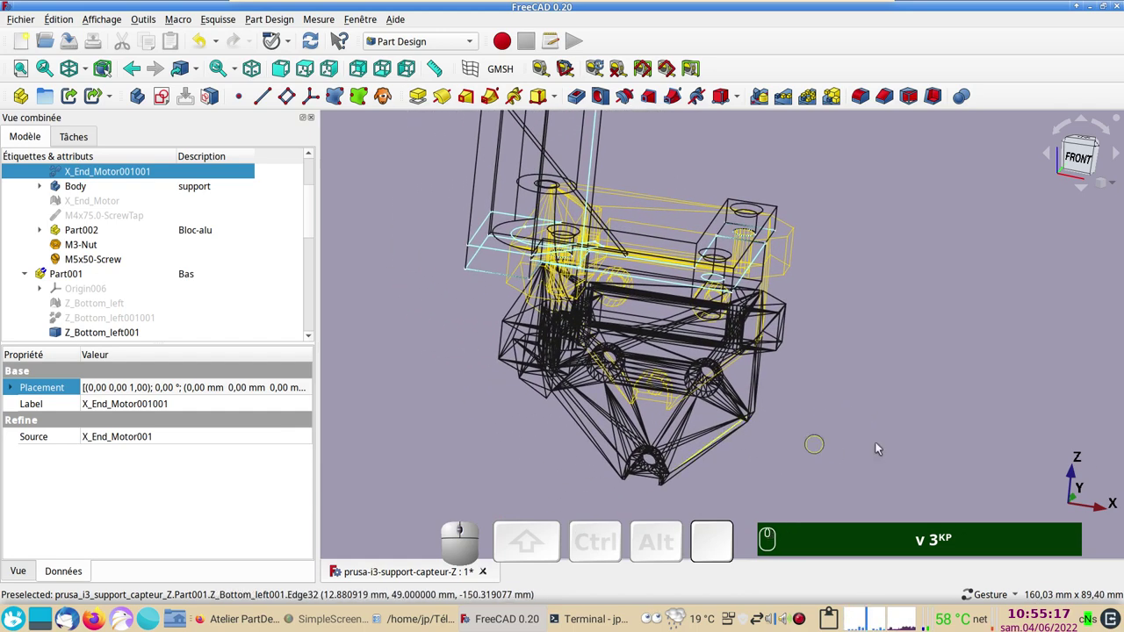
scroll("down", 3)
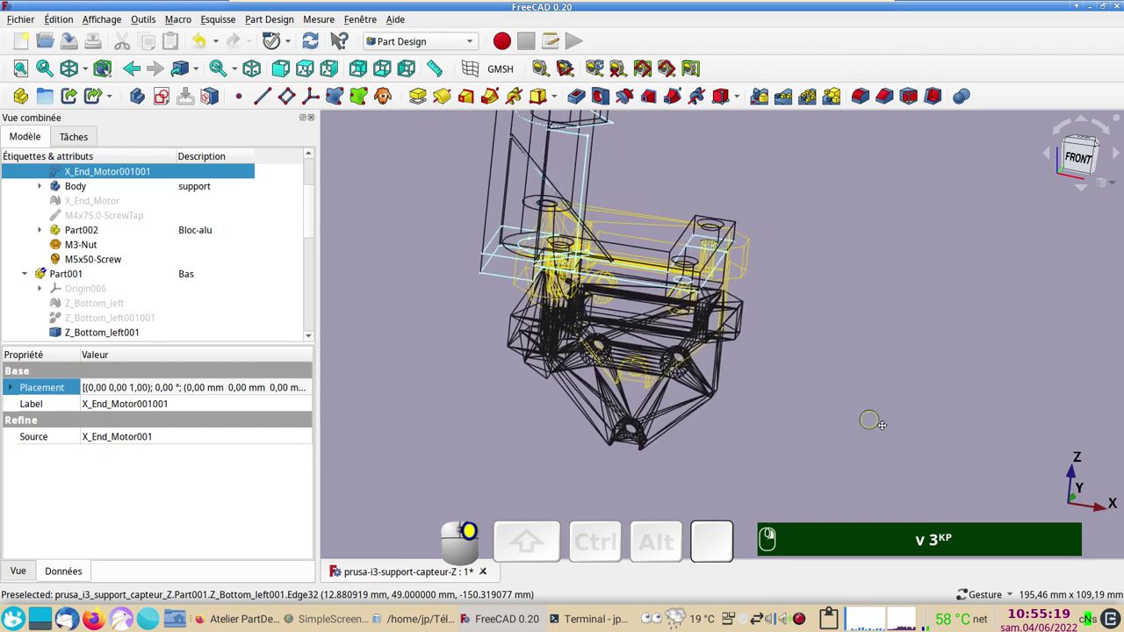
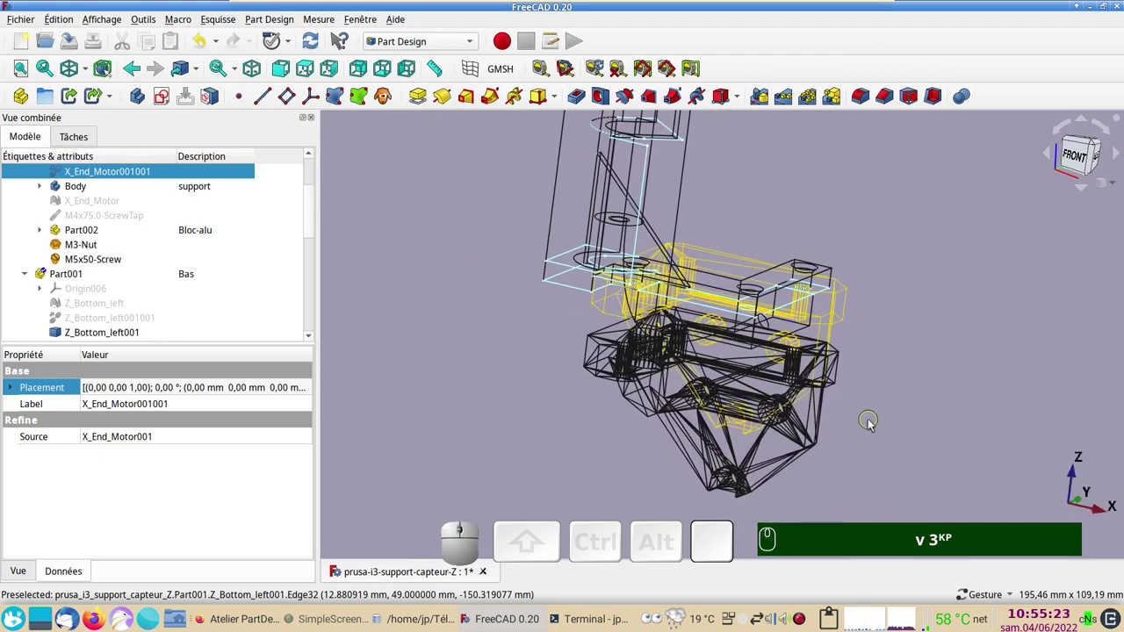
key("v")
key("KP_1")
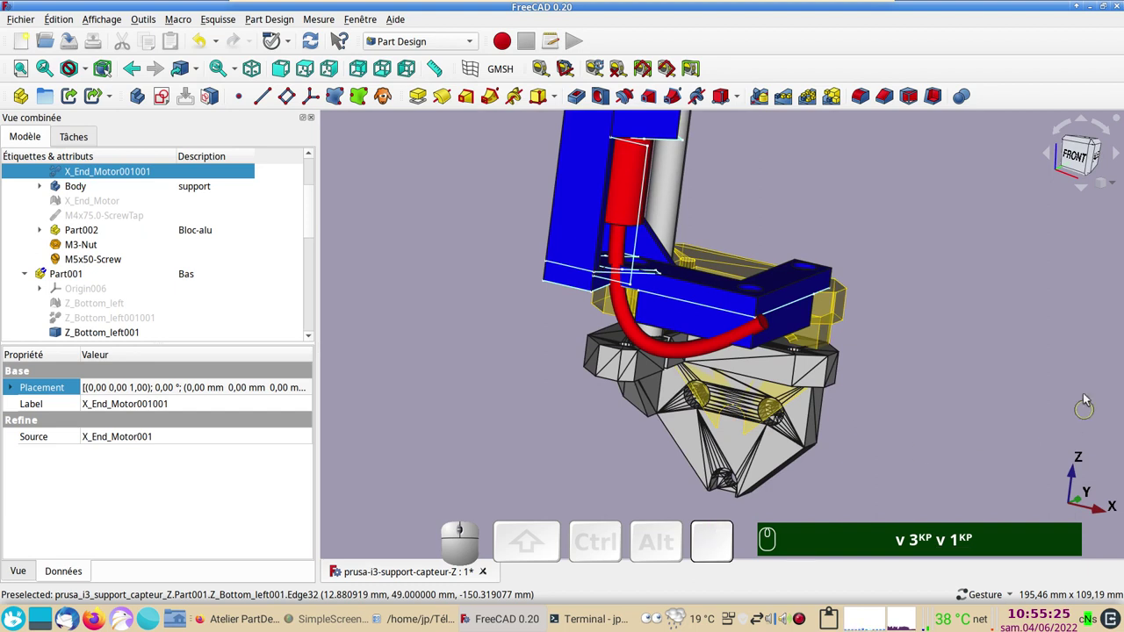
left_click(990, 362)
scroll("down", 3)
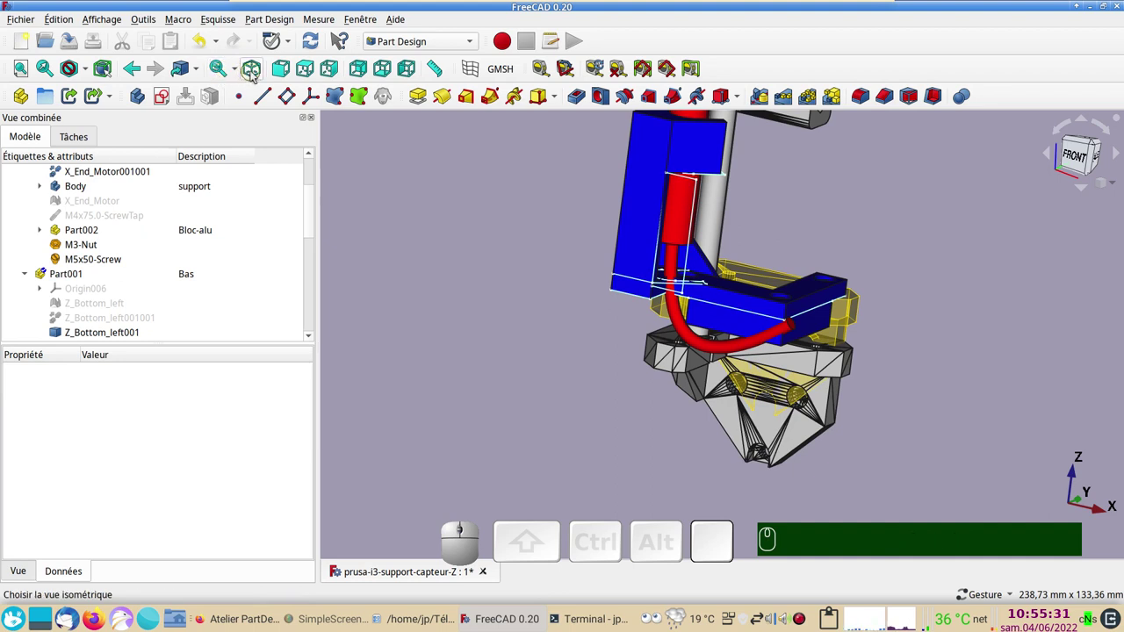
left_click(255, 75)
left_click_drag(444, 251, 396, 321)
key("KP_0")
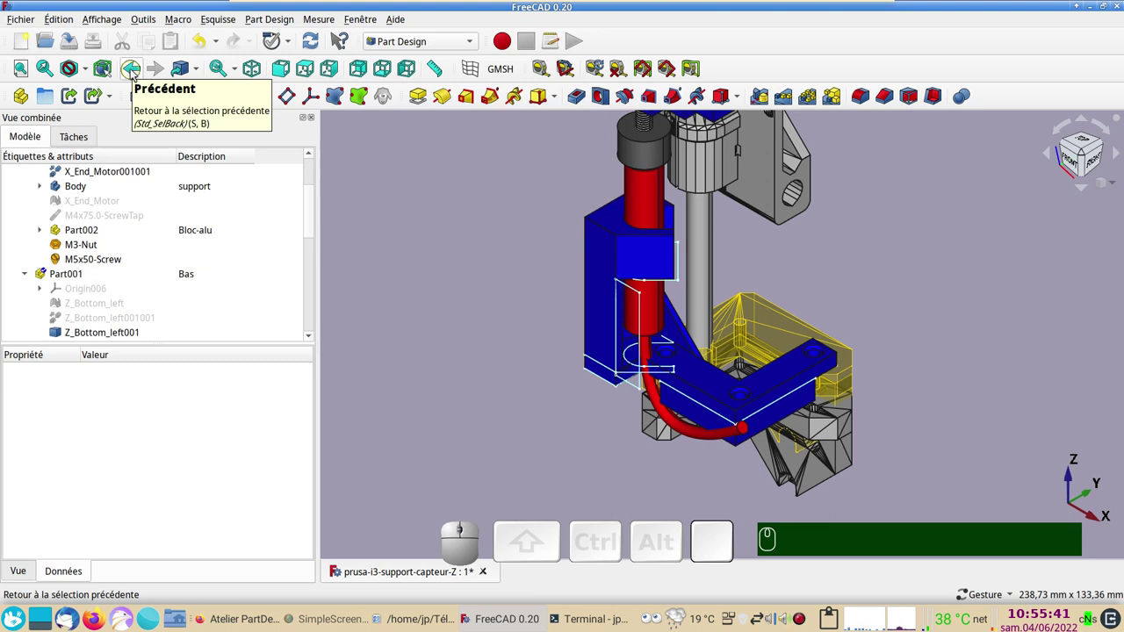
left_click(135, 73)
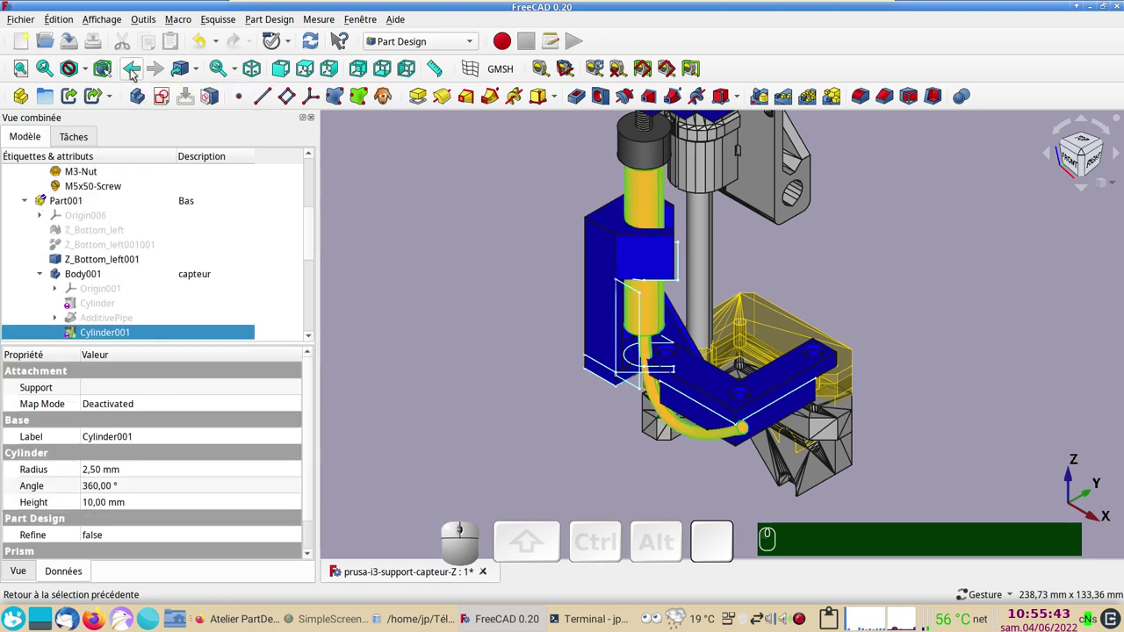
left_click(140, 77)
left_click(159, 72)
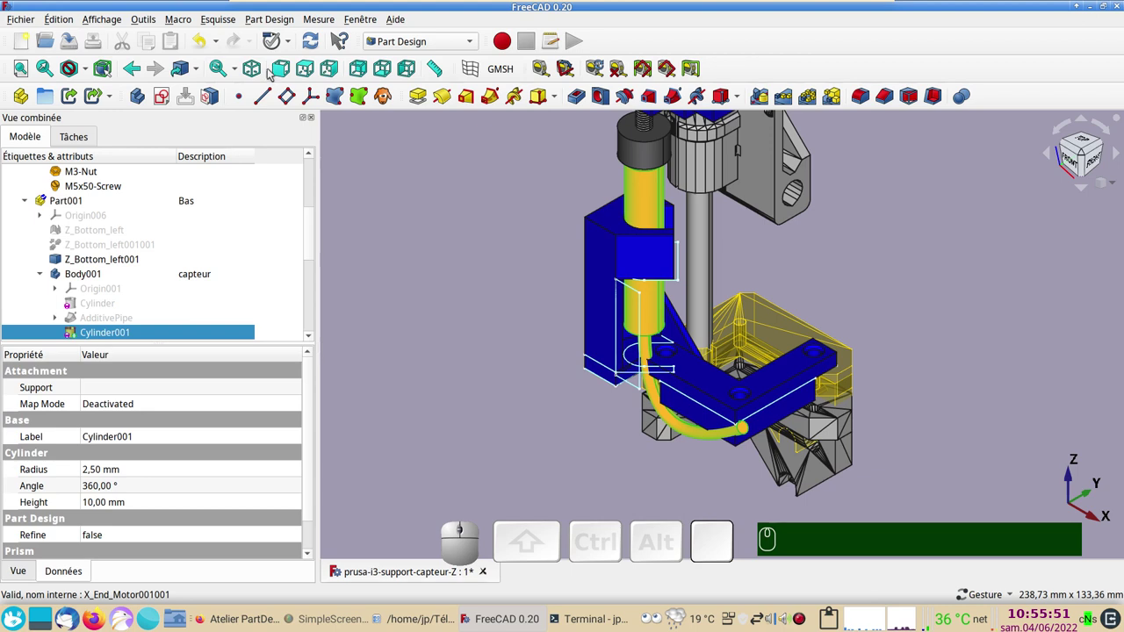
left_click(281, 74)
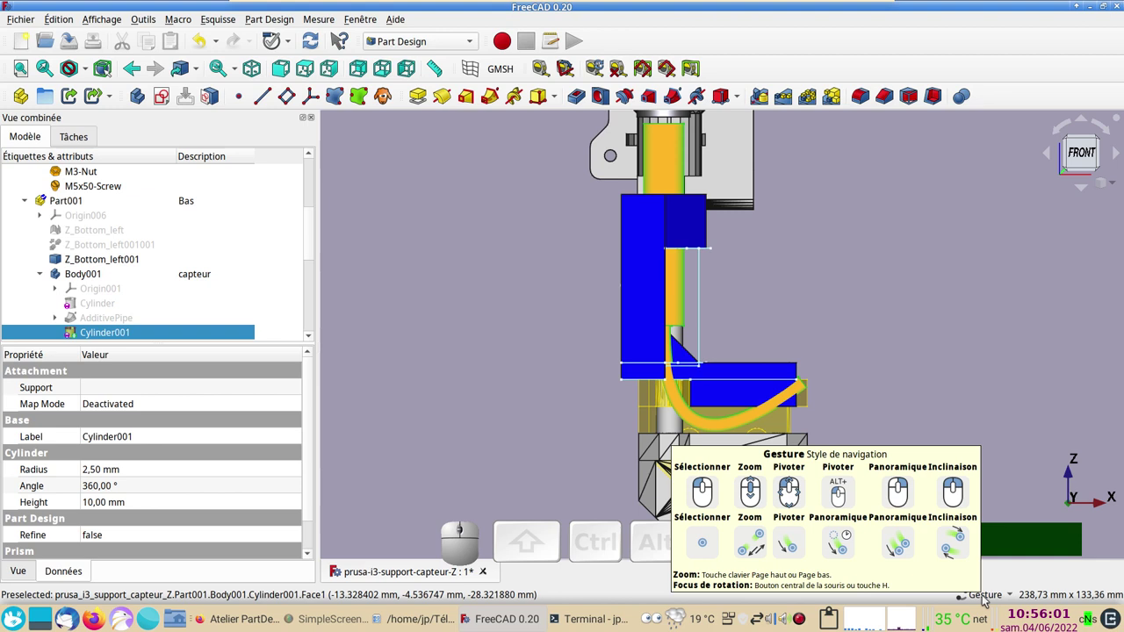
left_click(1025, 561)
left_click(1016, 595)
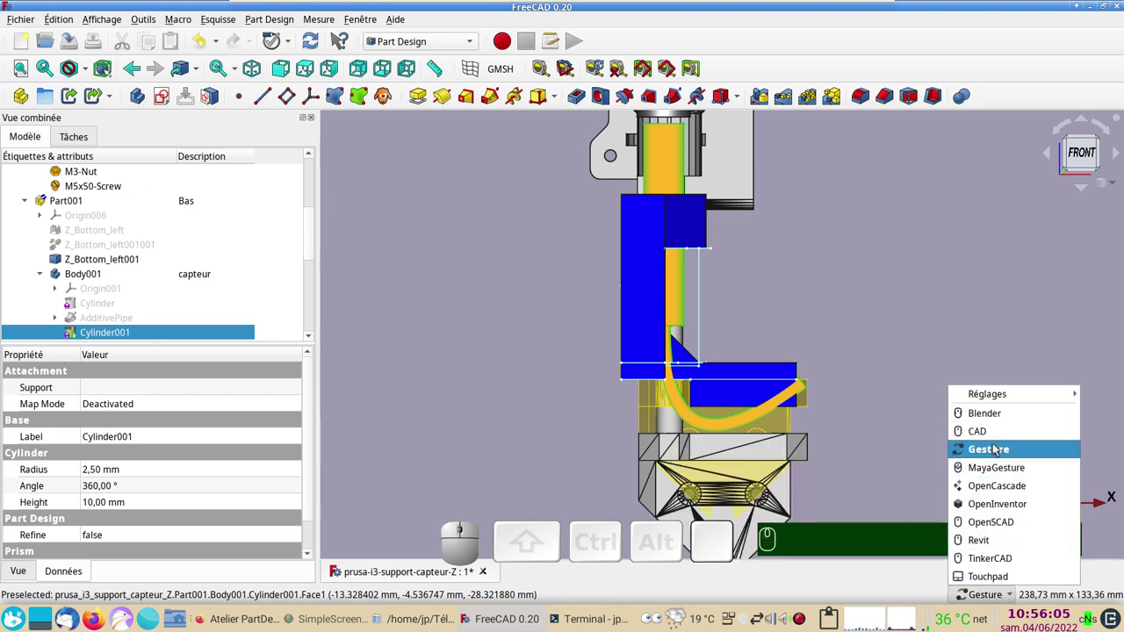
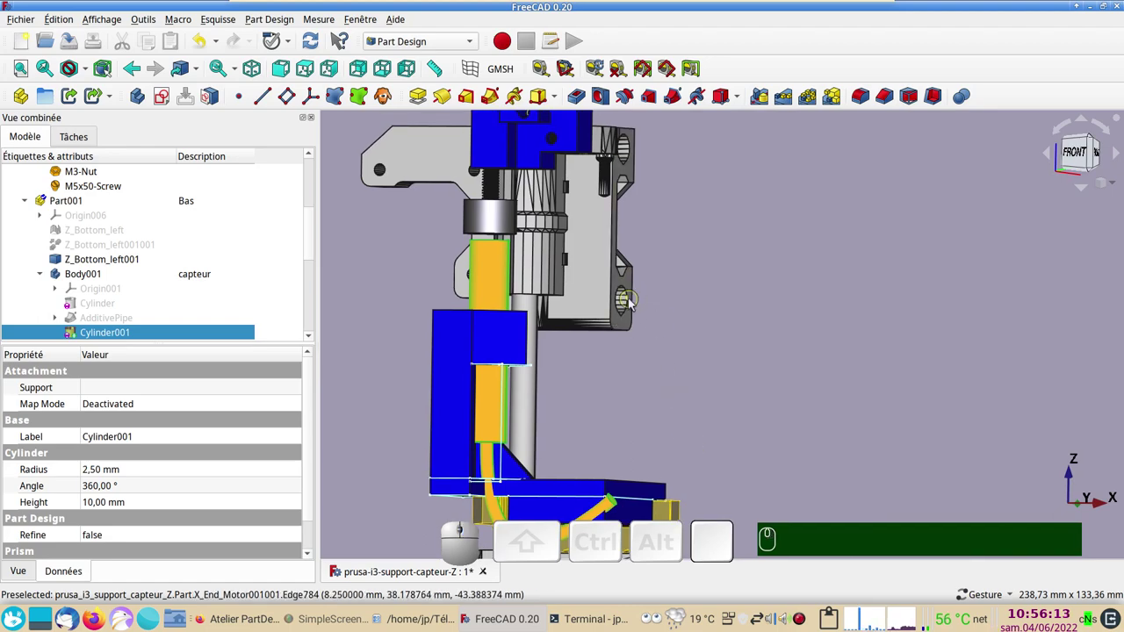
middle_click(629, 312)
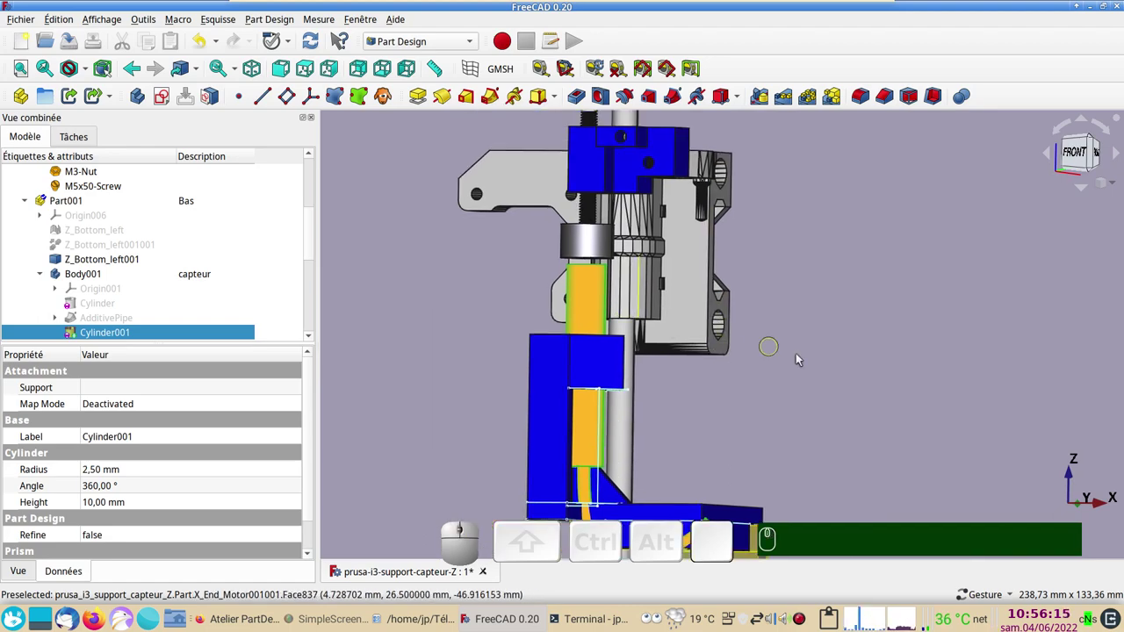
left_click_drag(887, 369, 844, 399)
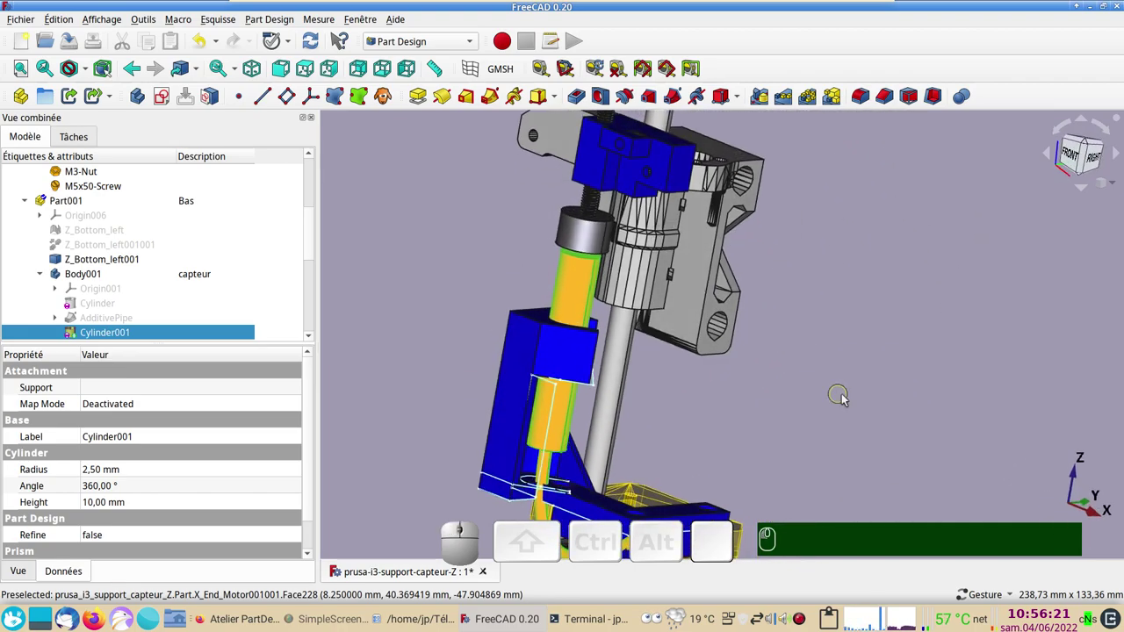
left_click_drag(952, 277, 1018, 237)
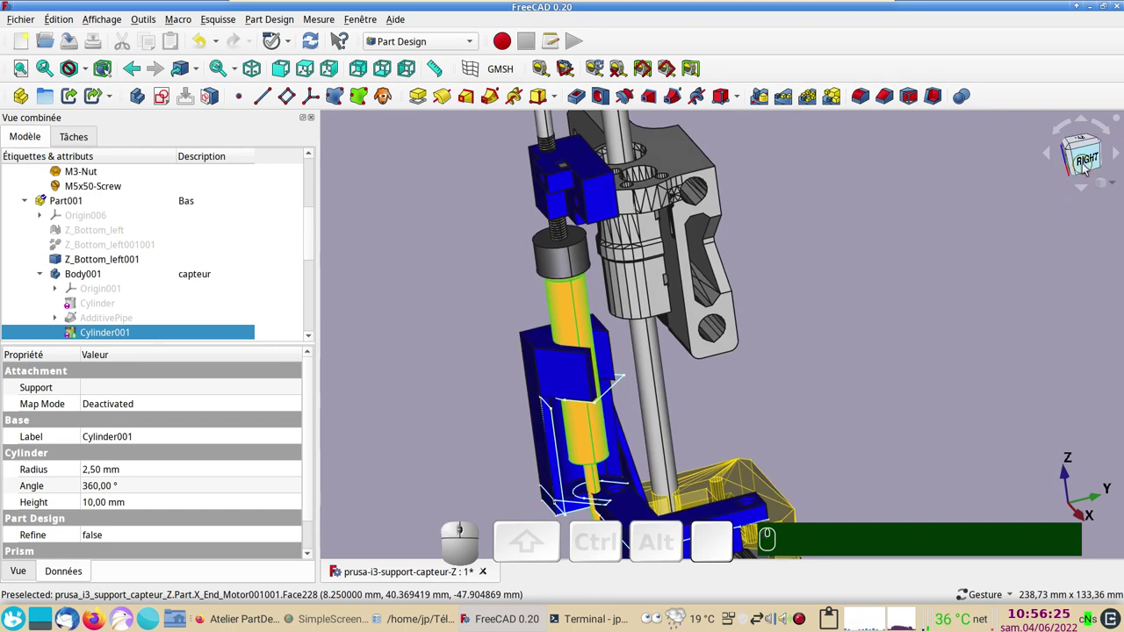
left_click(1088, 169)
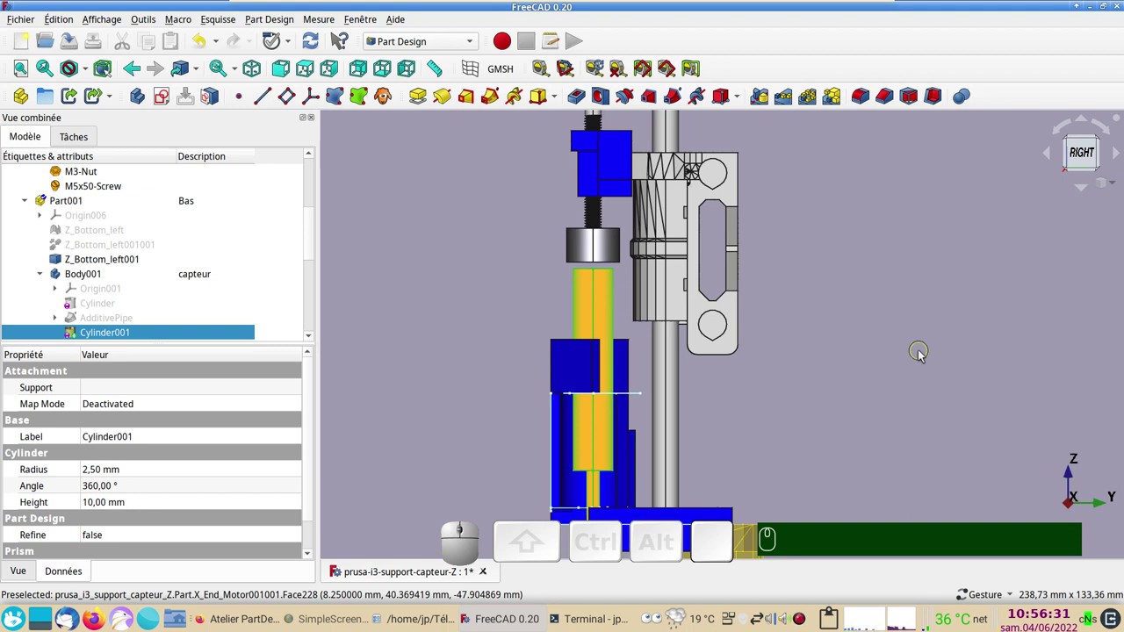
key("KP_1")
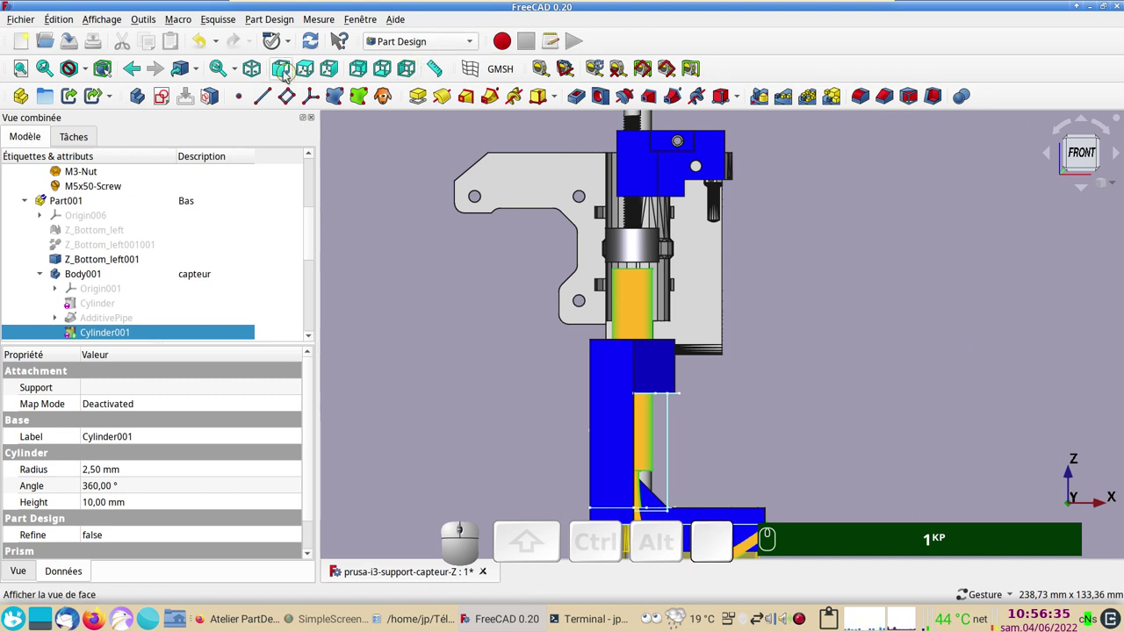
left_click(283, 74)
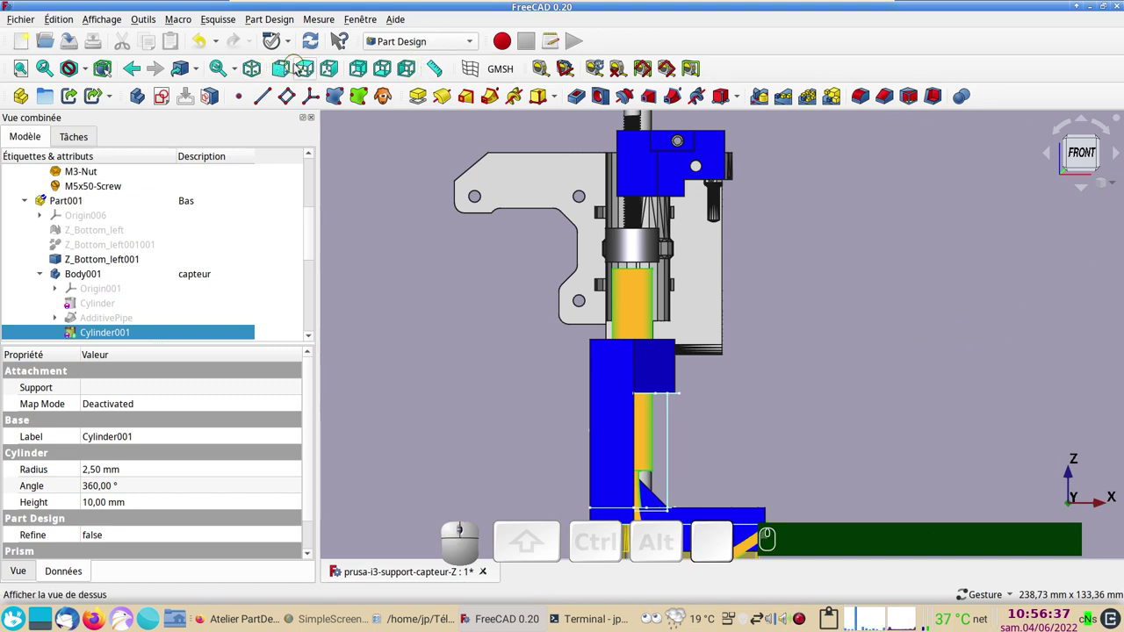
left_click(307, 74)
left_click(335, 70)
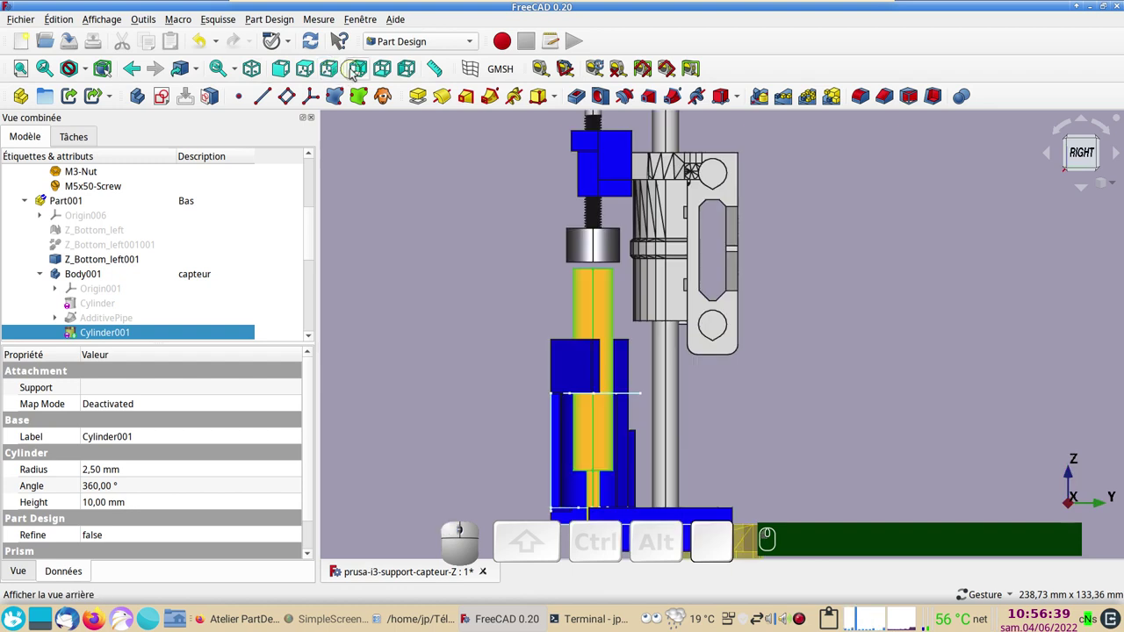
left_click(360, 74)
left_click(284, 71)
scroll("down", 3)
left_click_drag(833, 307, 545, 221)
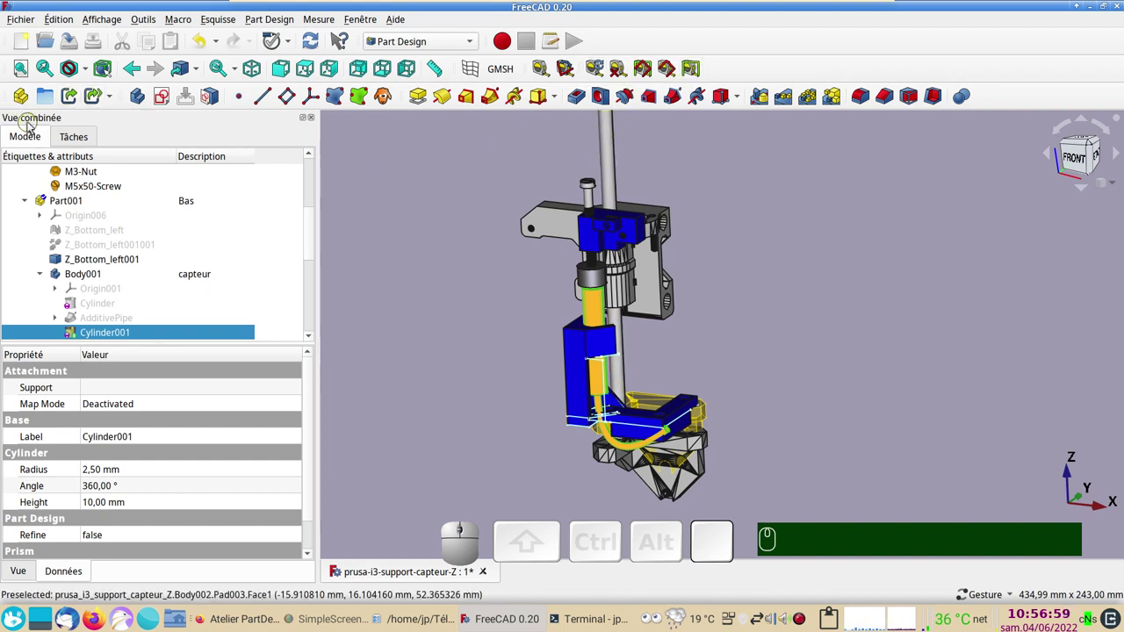
scroll("up", 3)
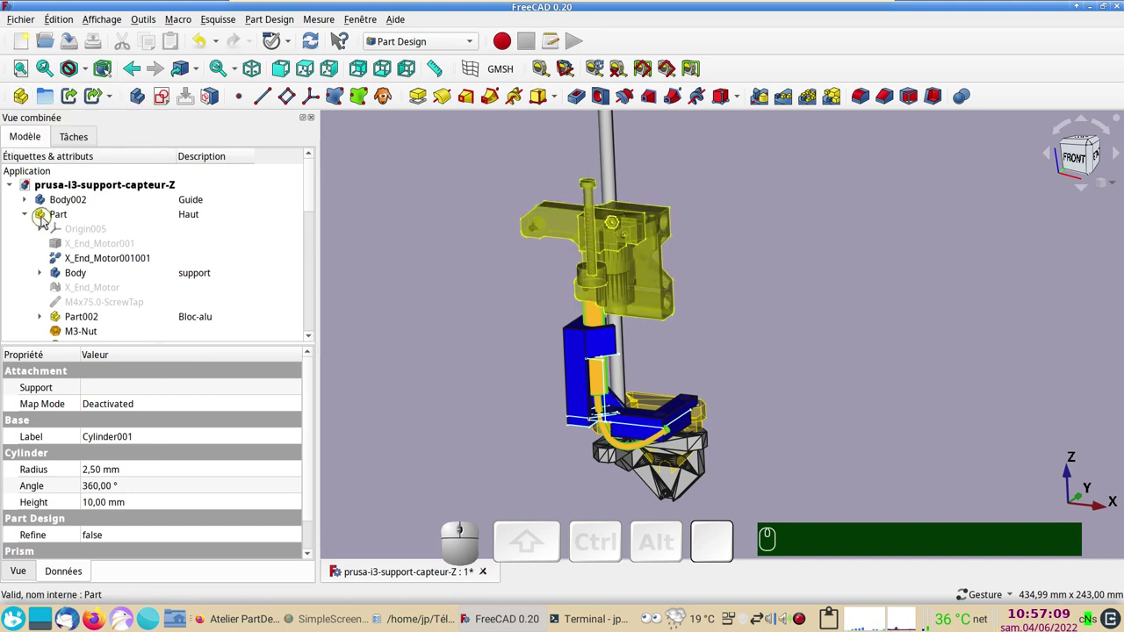
left_click(46, 220)
scroll("down", 3)
left_click_drag(480, 329, 775, 314)
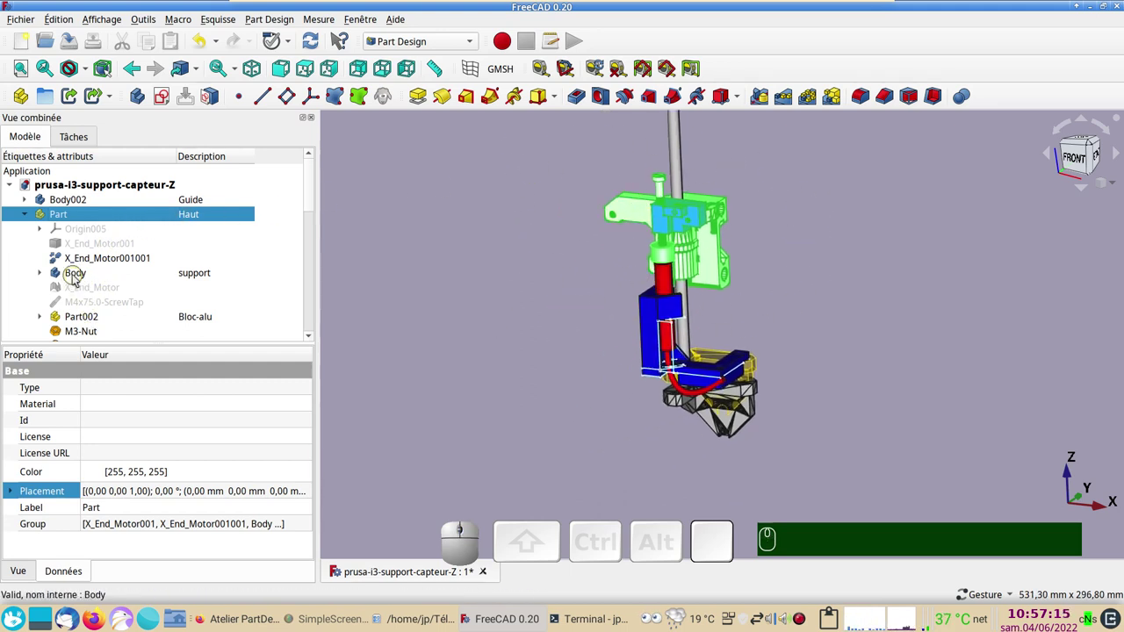
scroll("down", 3)
scroll("up", 3)
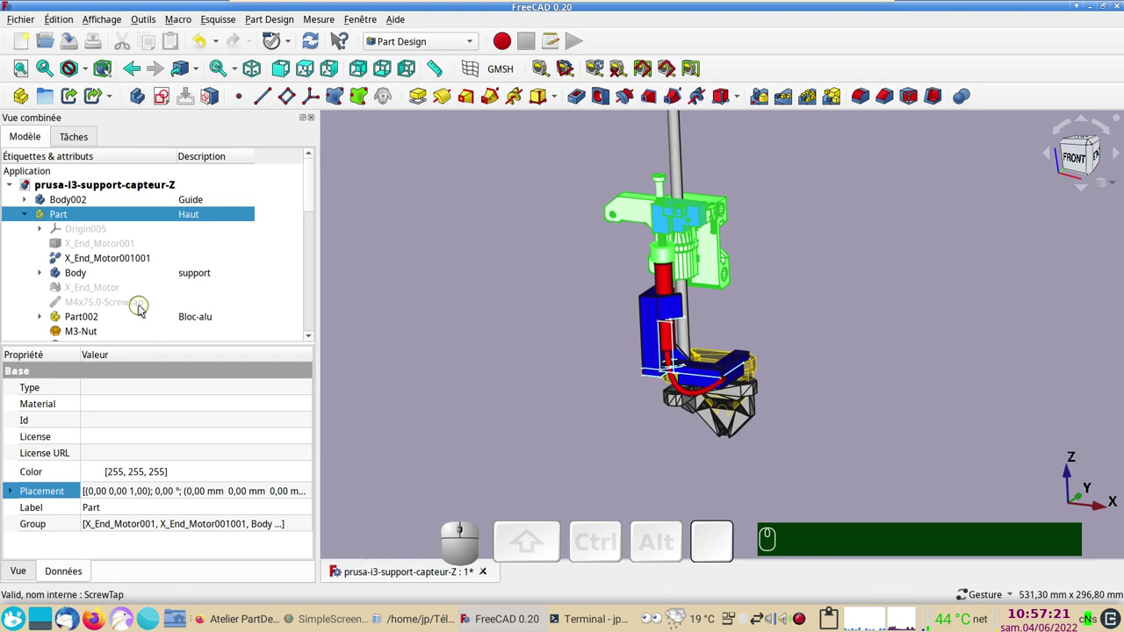
left_click(31, 218)
left_click(29, 217)
right_click(54, 219)
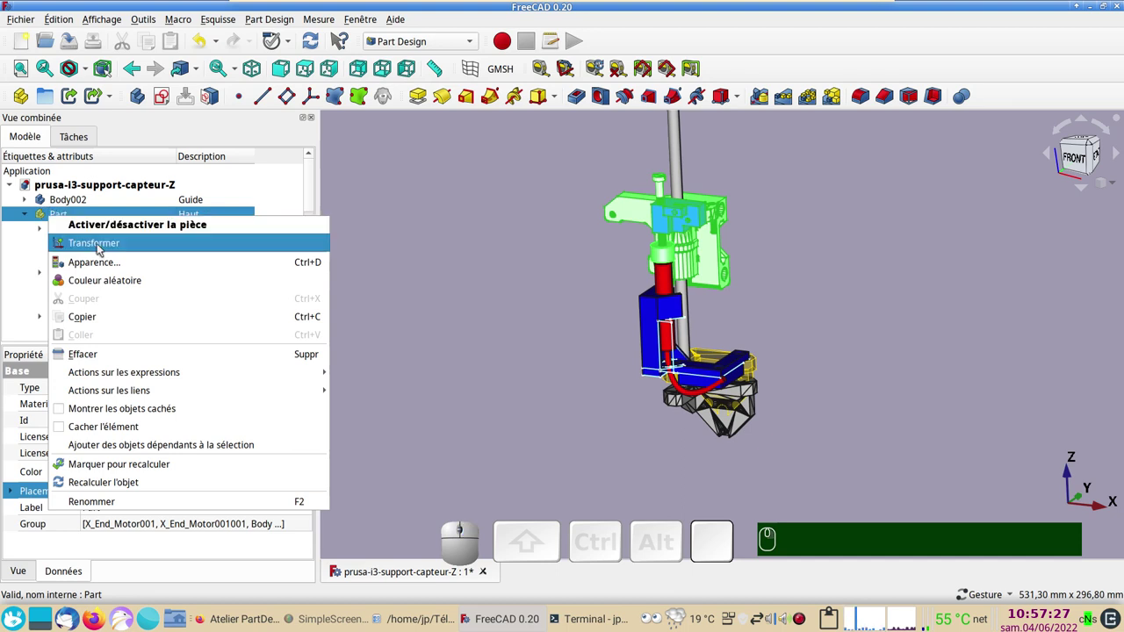
left_click(103, 249)
left_click_drag(797, 239, 994, 449)
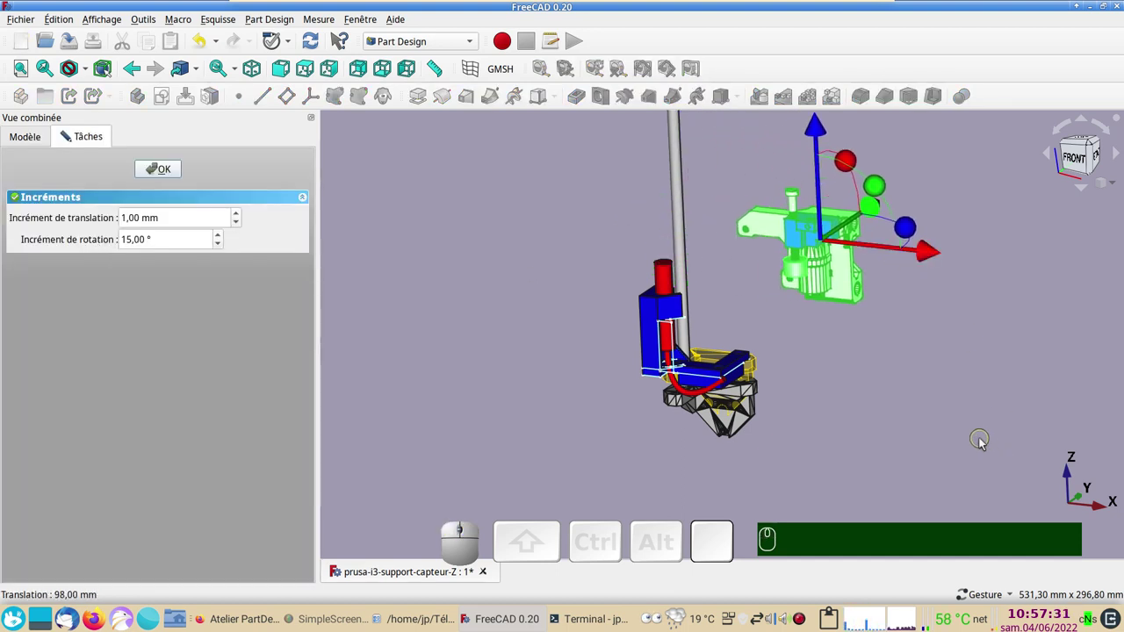
key("Escape")
left_click(204, 38)
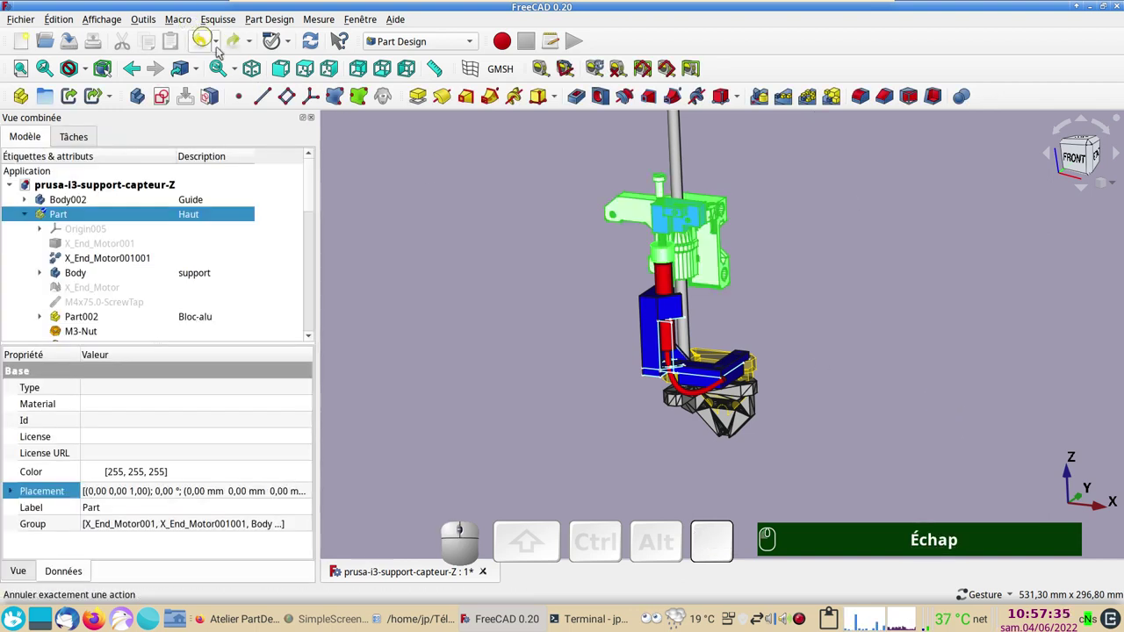
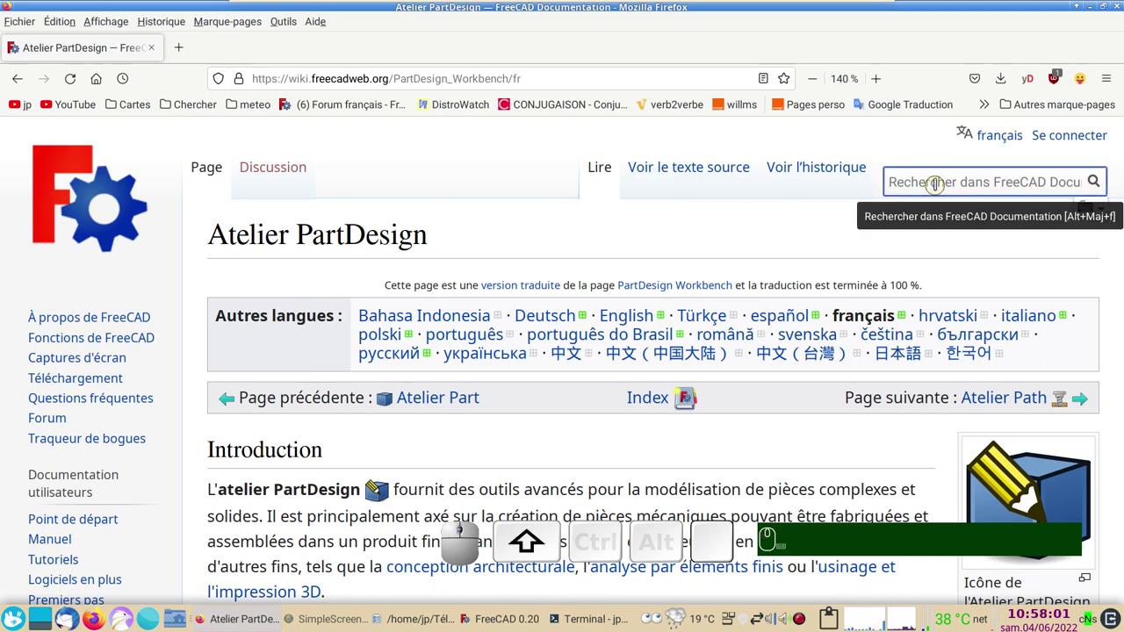
Search the wiki for 'part' and read the Part container page down to 'Comment l'utiliser'
type("part")
key("Return")
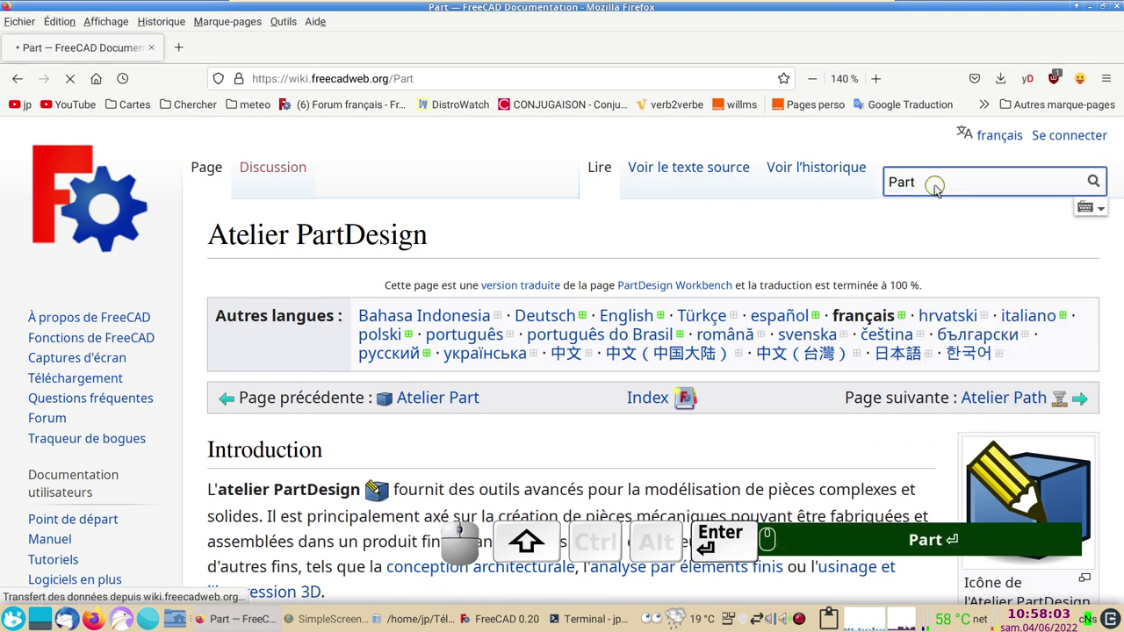
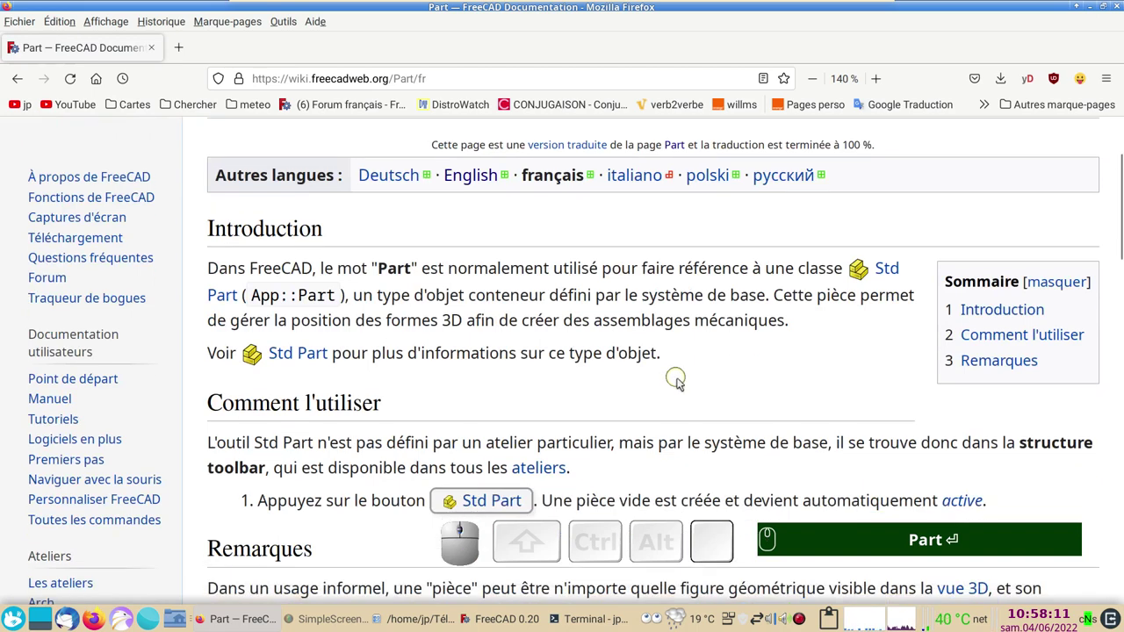
scroll("down", 3)
scroll("down", 3)
scroll("down", 3)
scroll("up", 3)
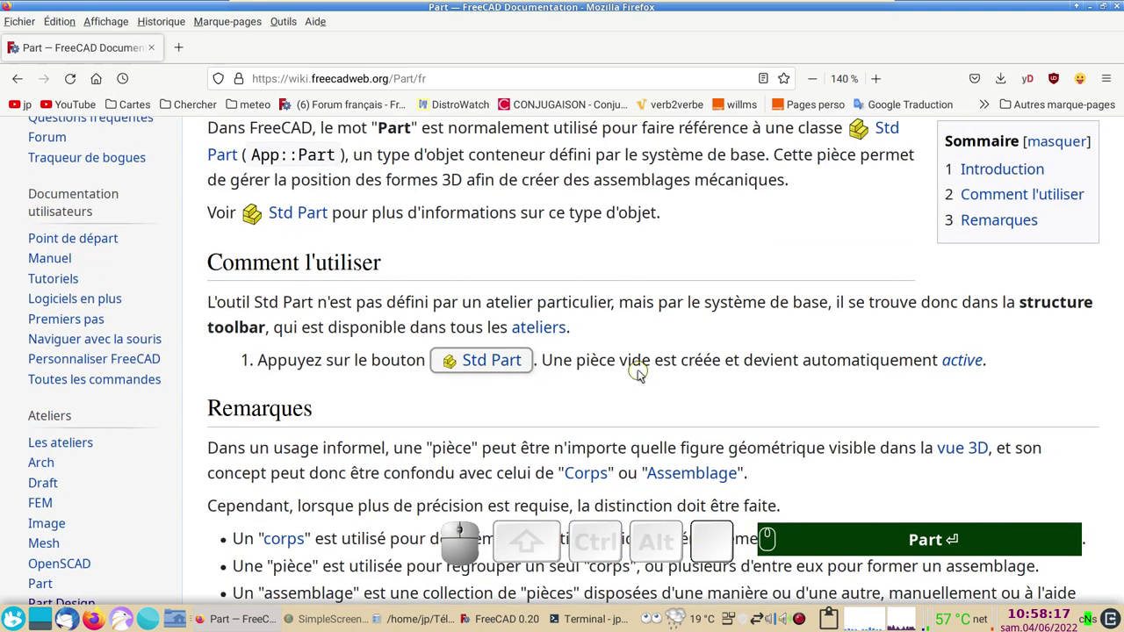
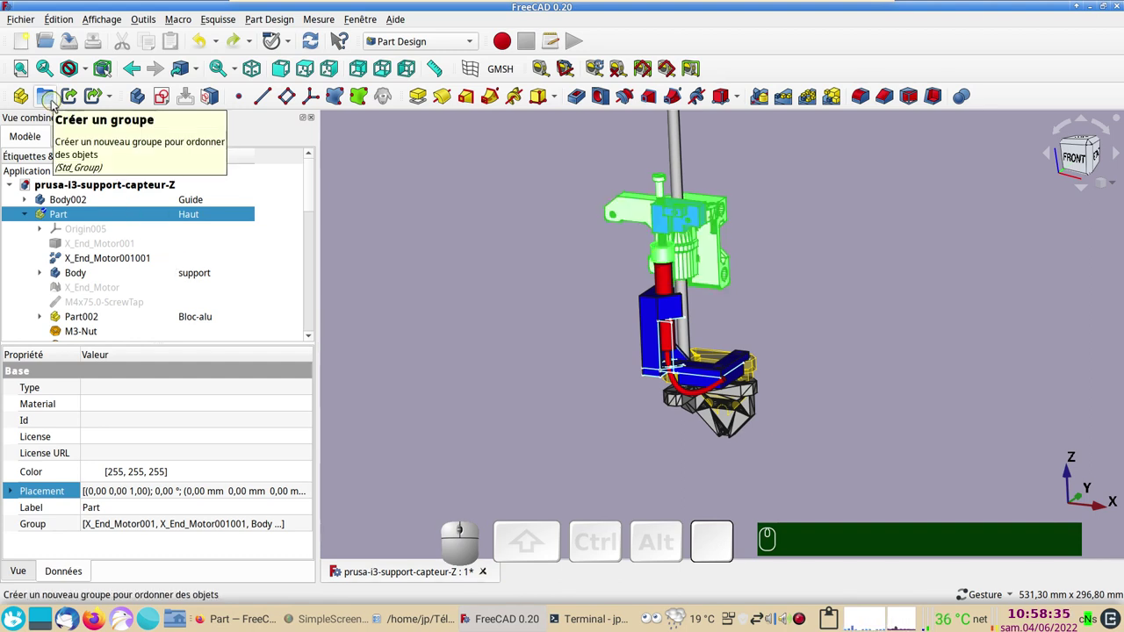
Create a new empty Std Group named 'Groupe' in the document
left_click(50, 98)
scroll("down", 3)
scroll("down", 3)
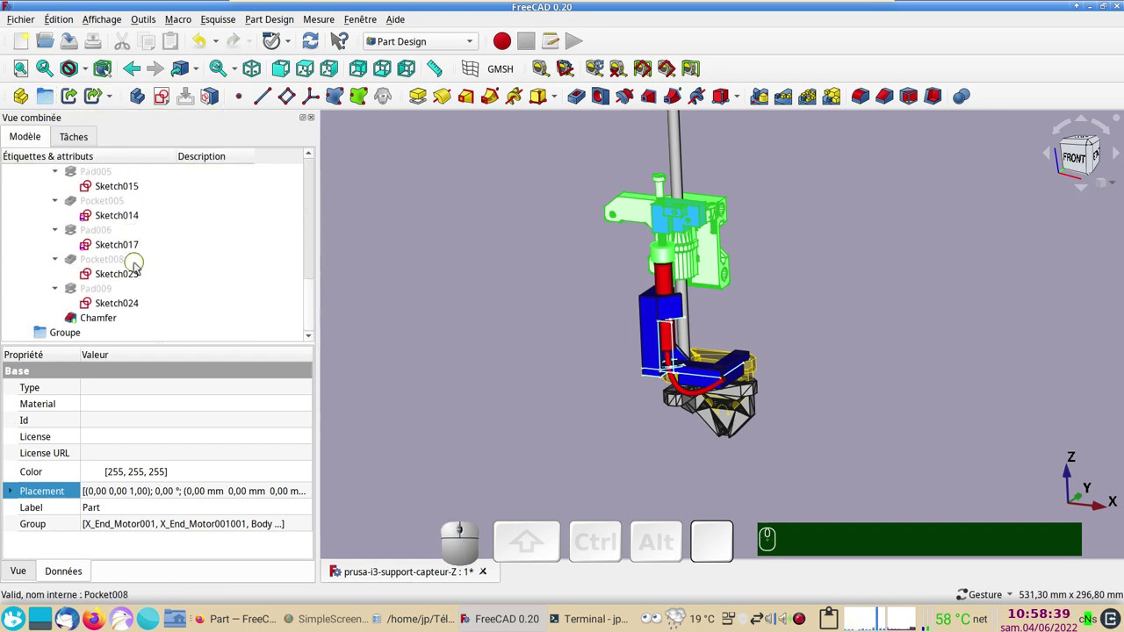
scroll("up", 3)
scroll("up", 3)
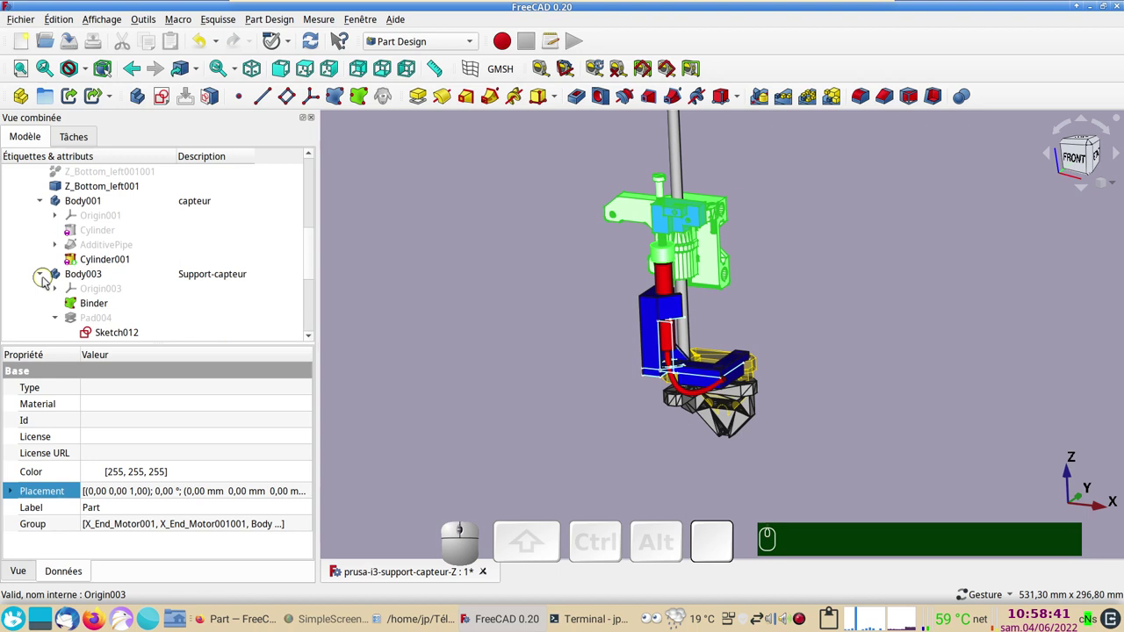
Collapse the tree, select Part and Part001 together and drag them into Groupe
left_click(45, 275)
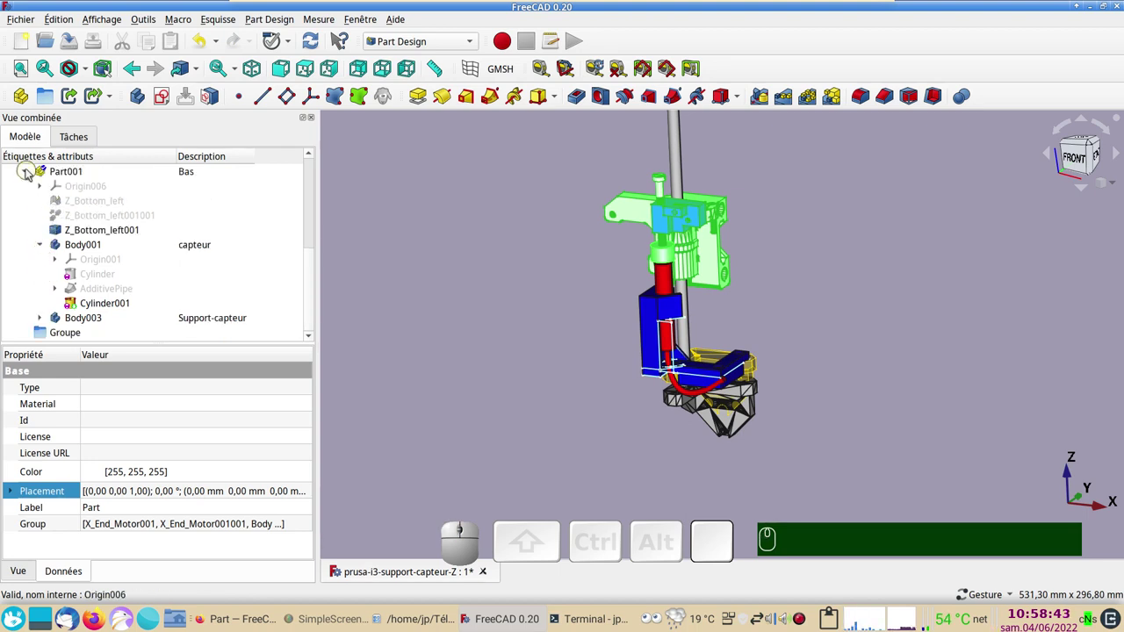
left_click(31, 176)
scroll("down", 3)
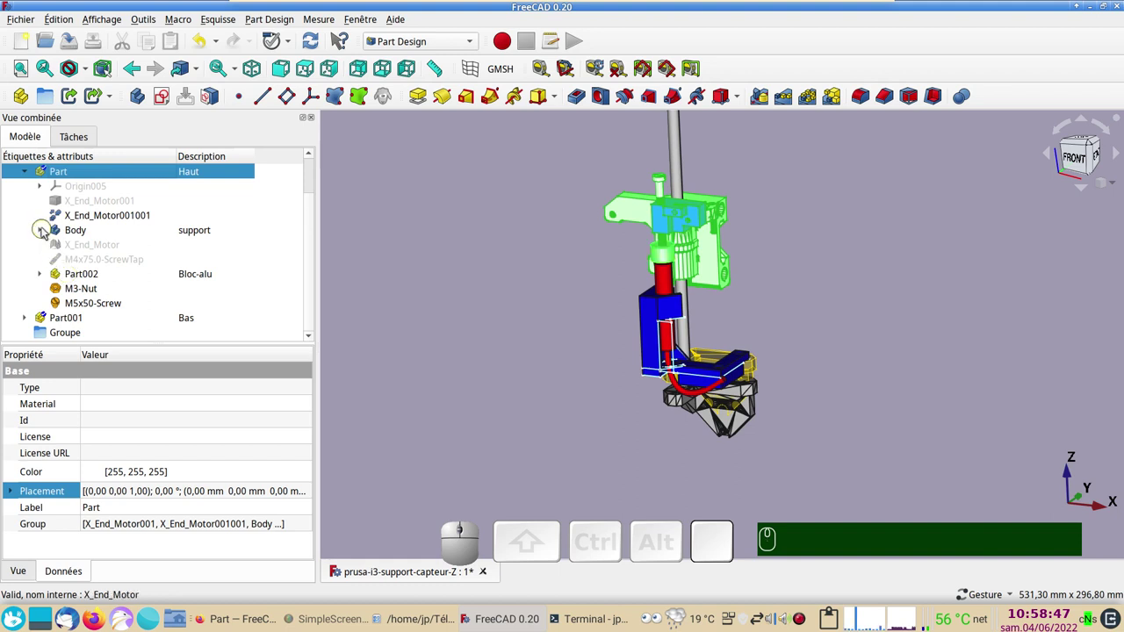
left_click(31, 175)
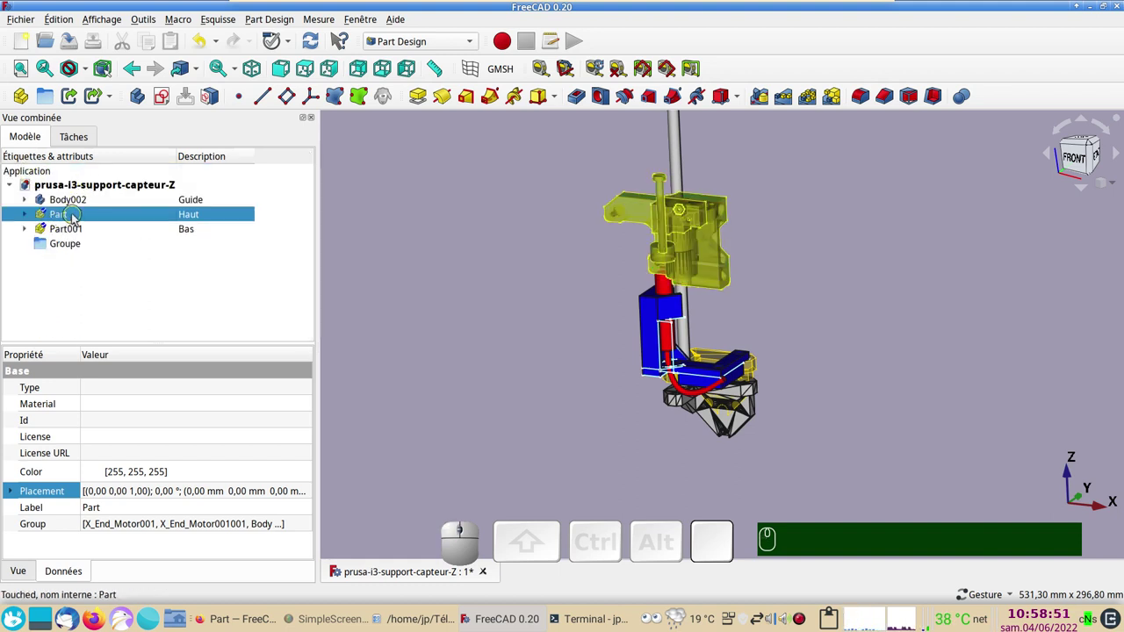
left_click(76, 229)
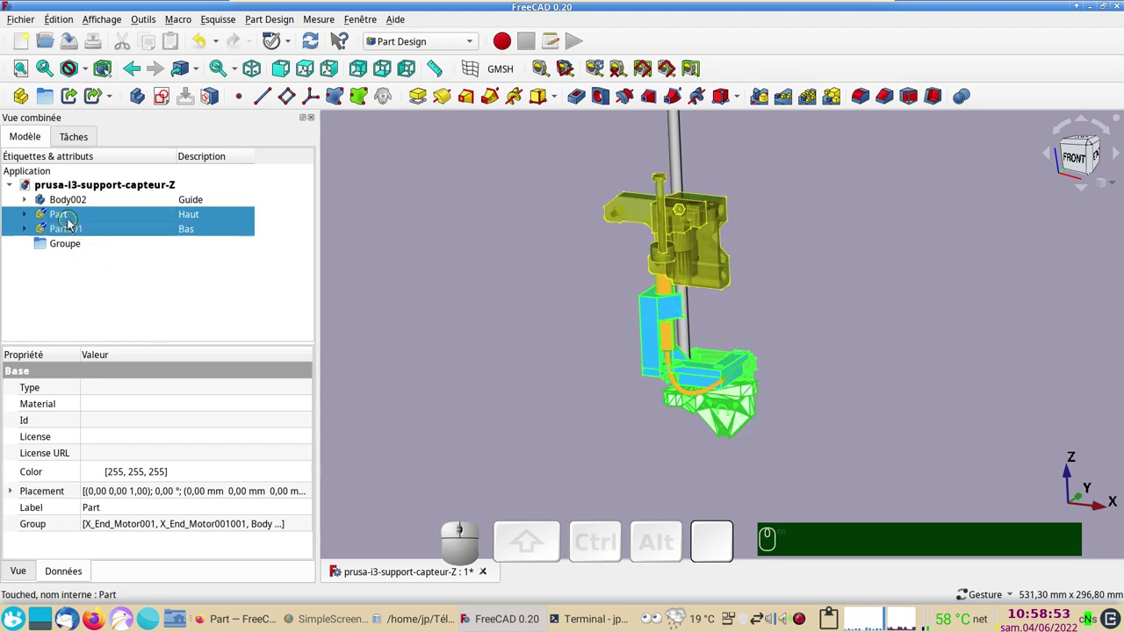
left_click_drag(70, 228, 101, 282)
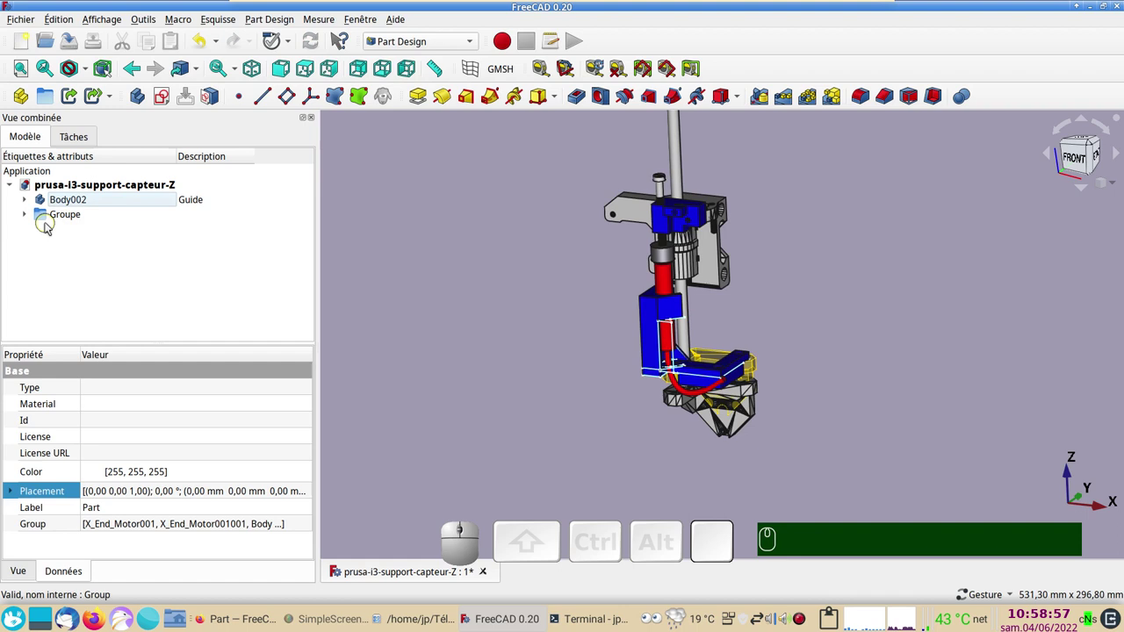
Inspect the Groupe's context actions and expand it to list its parts
left_click(65, 220)
right_click(65, 220)
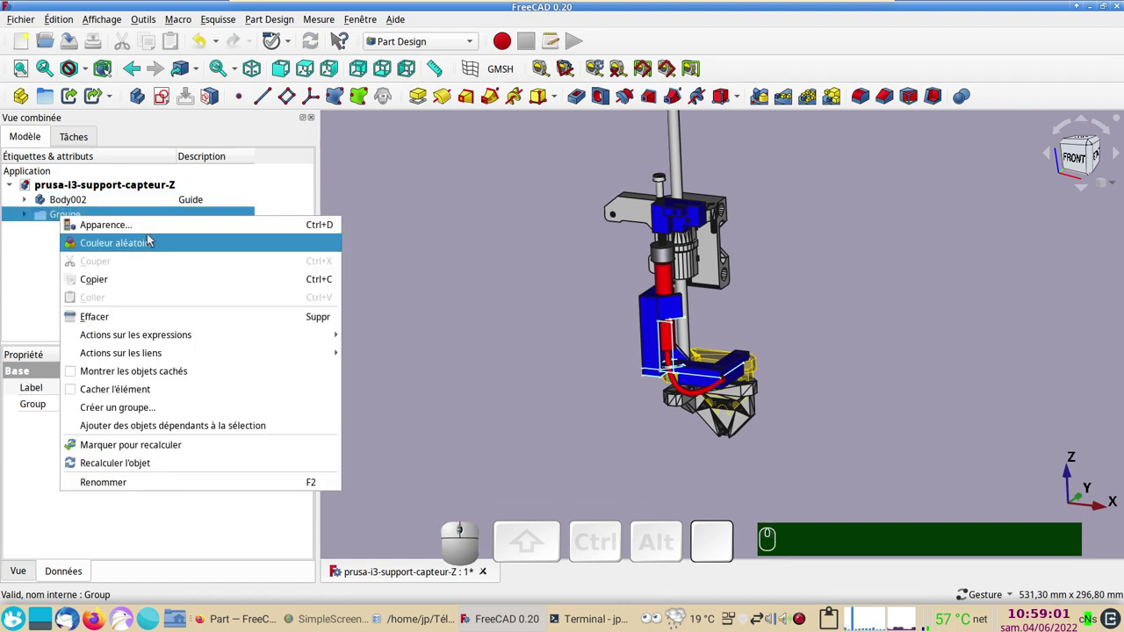
left_click(455, 292)
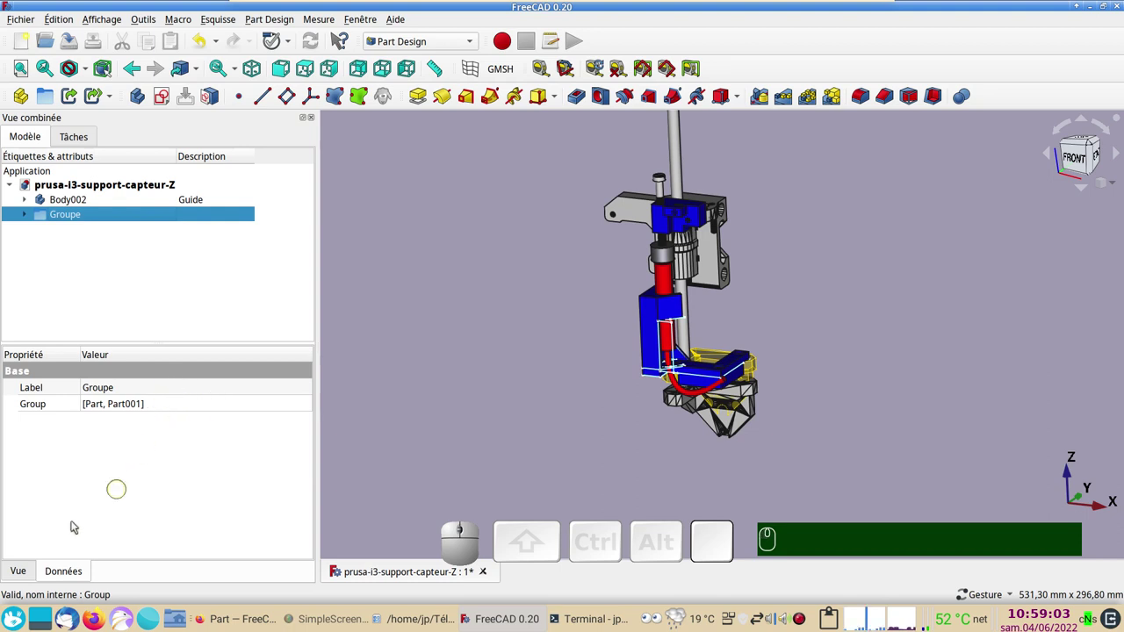
left_click(58, 582)
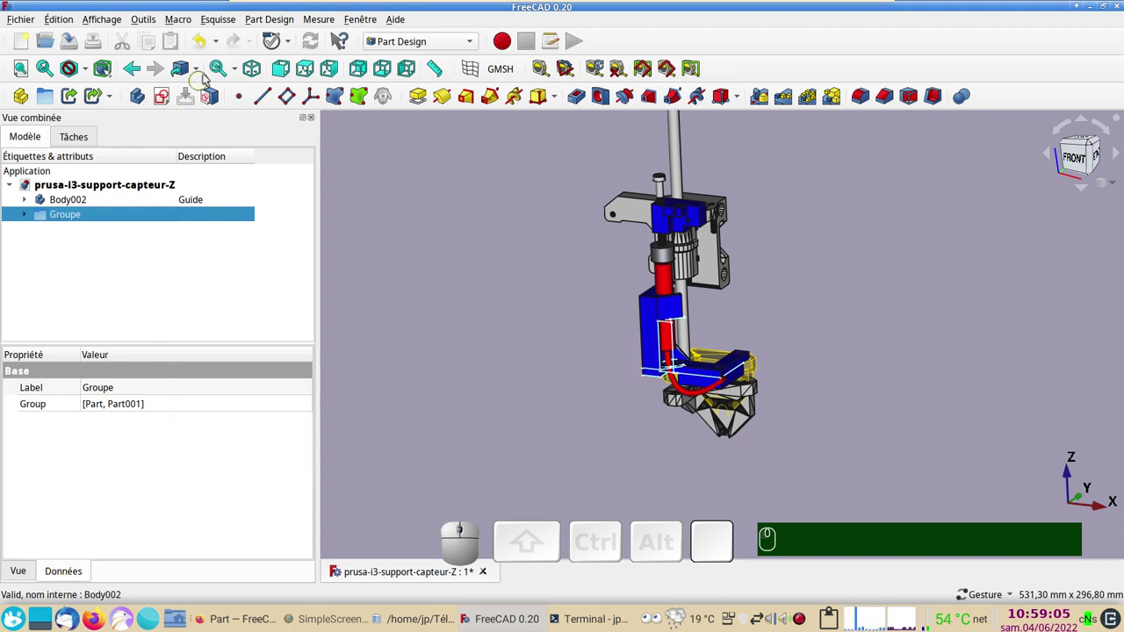
left_click(210, 49)
left_click(210, 49)
Expand Part001 to list the capteur and Support-capteur bodies and their features
left_click(28, 226)
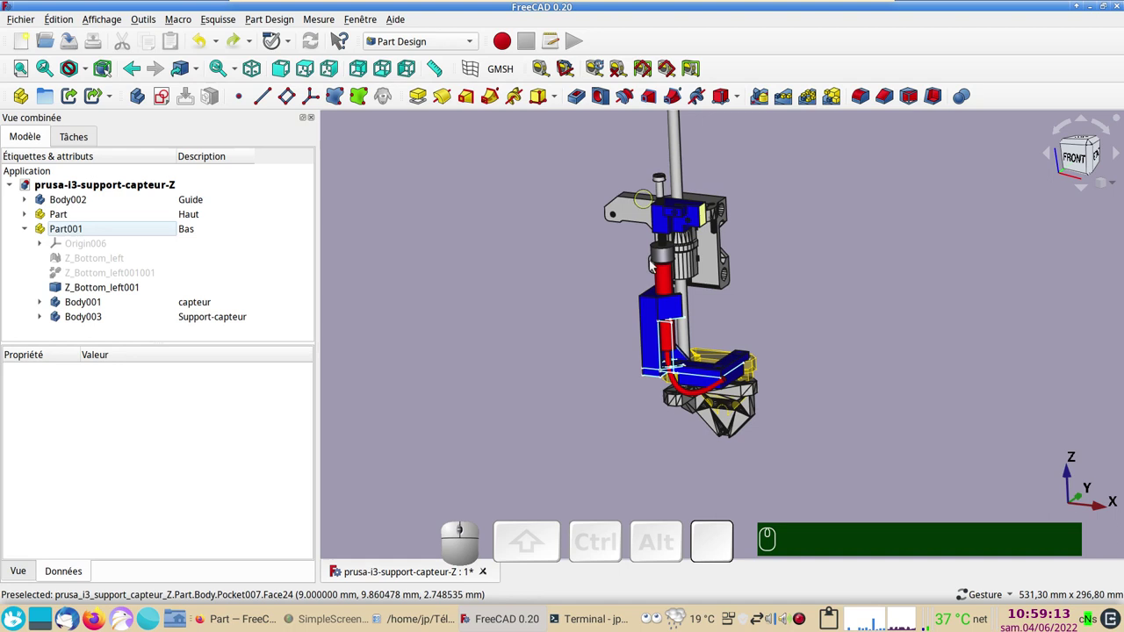
left_click_drag(900, 415, 759, 416)
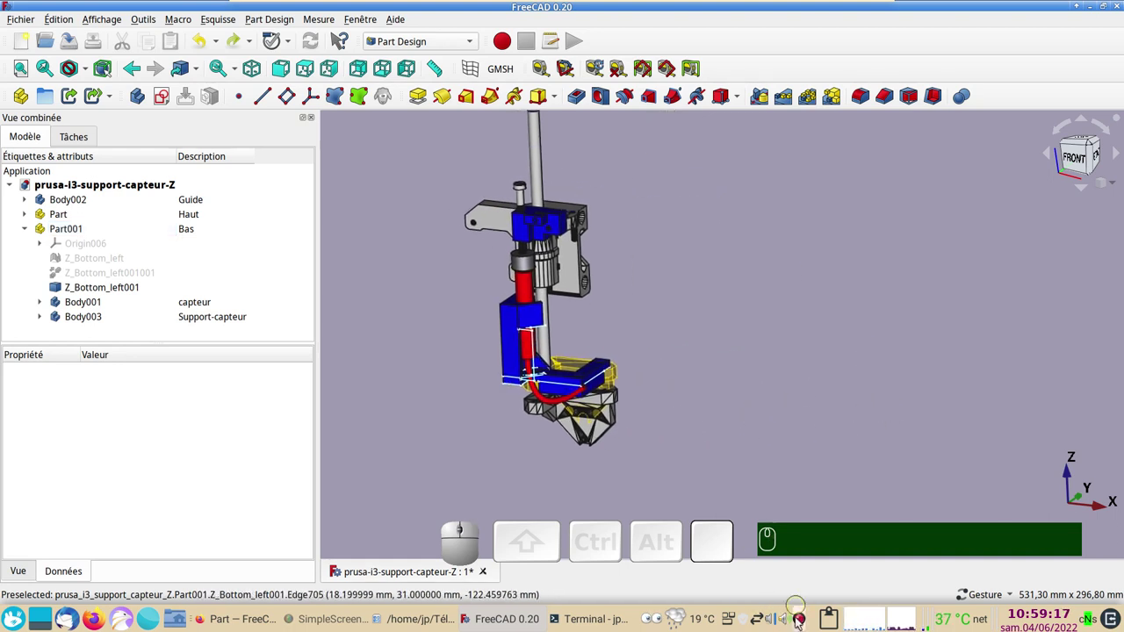
right_click(801, 622)
left_click(752, 404)
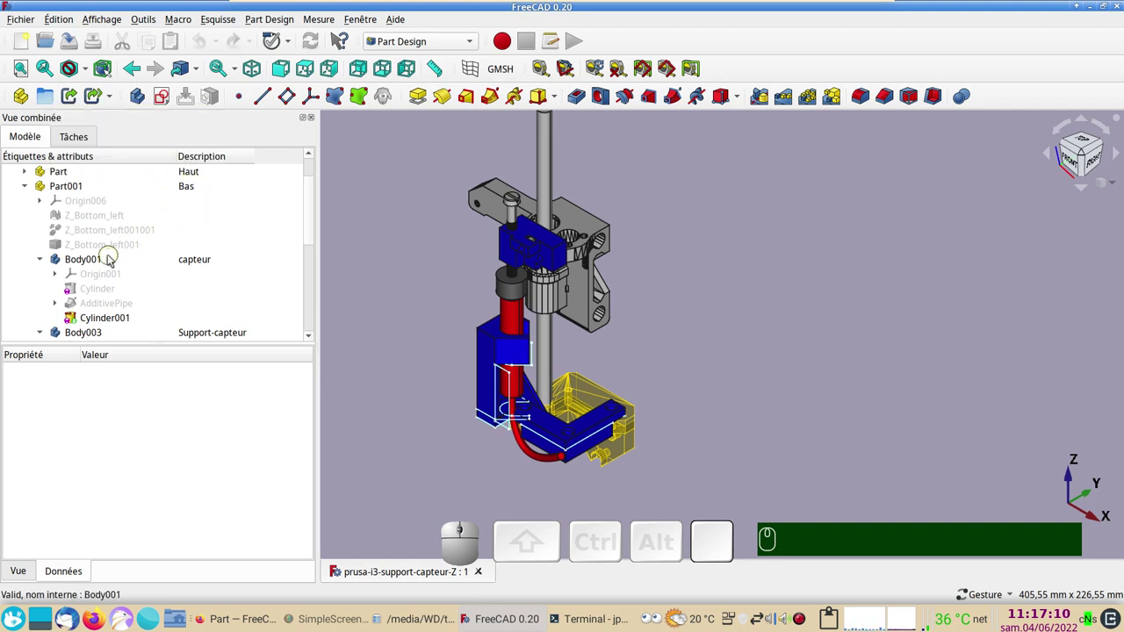
Scroll to Body003 and select its 1 mm equal-distance Chamfer to show its properties
scroll("down", 3)
scroll("down", 3)
left_click(488, 359)
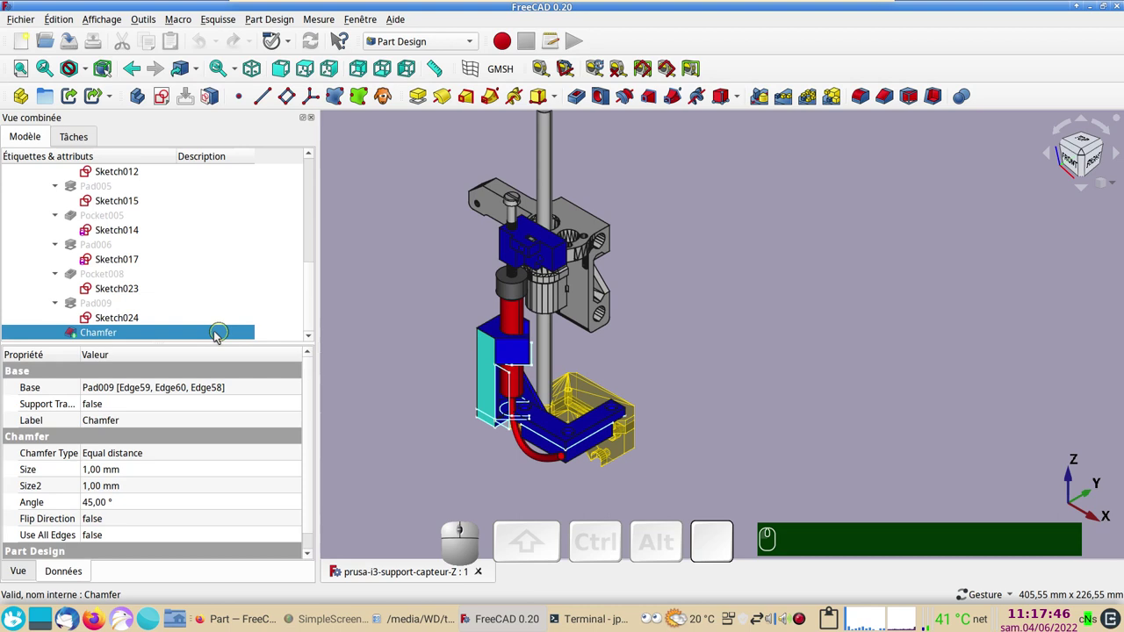
scroll("up", 3)
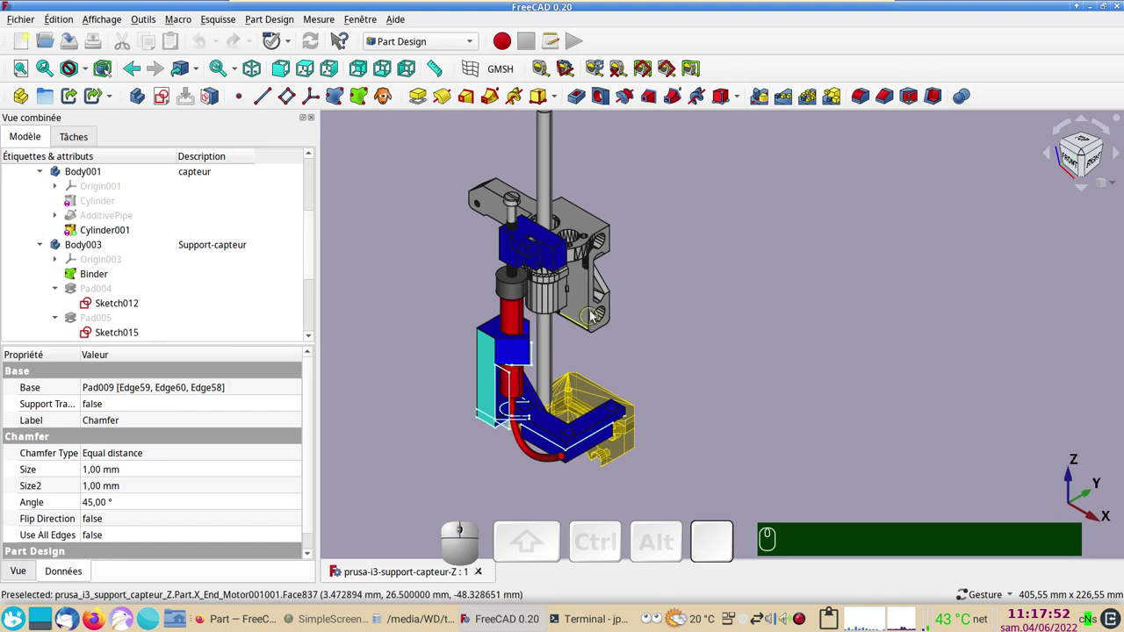
scroll("up", 3)
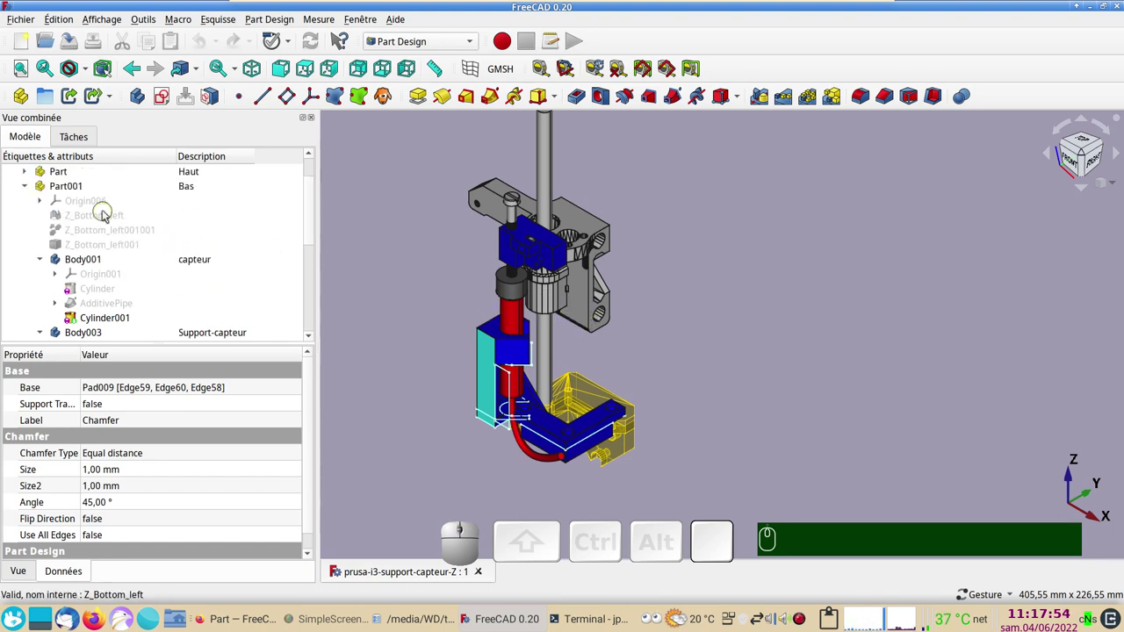
Select the Z_Bottom_left mesh, show it and orbit the view to bring it close
left_click(106, 218)
key("space")
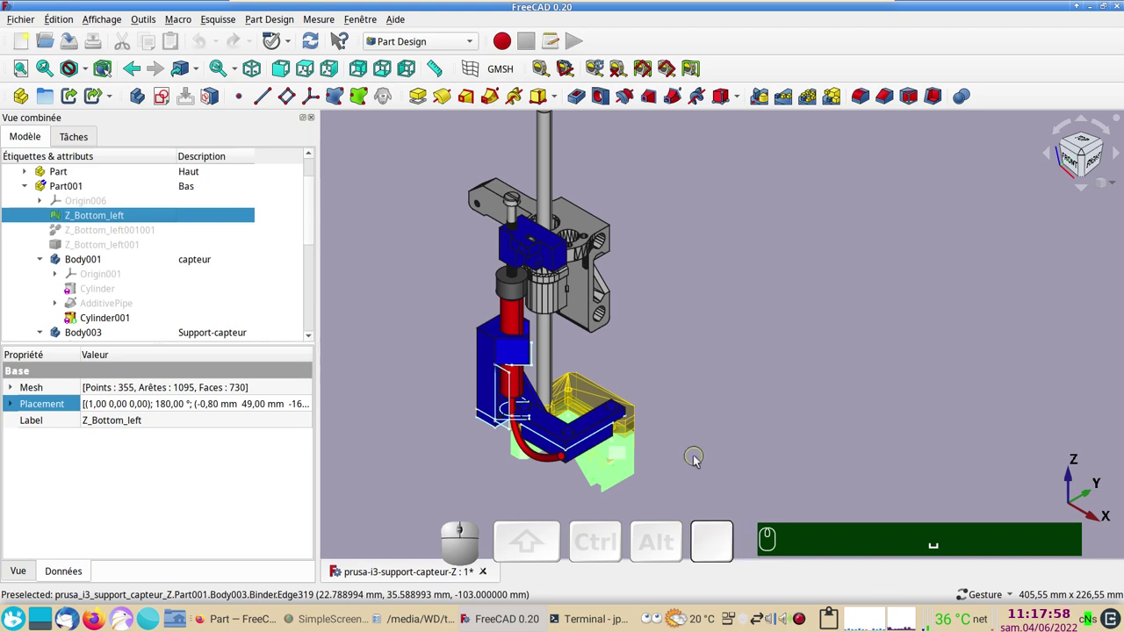
left_click_drag(699, 461, 722, 381)
scroll("up", 3)
left_click_drag(708, 421, 805, 458)
Toggle the draw style to wireframe and back to shaded while viewing the mesh
key("&")
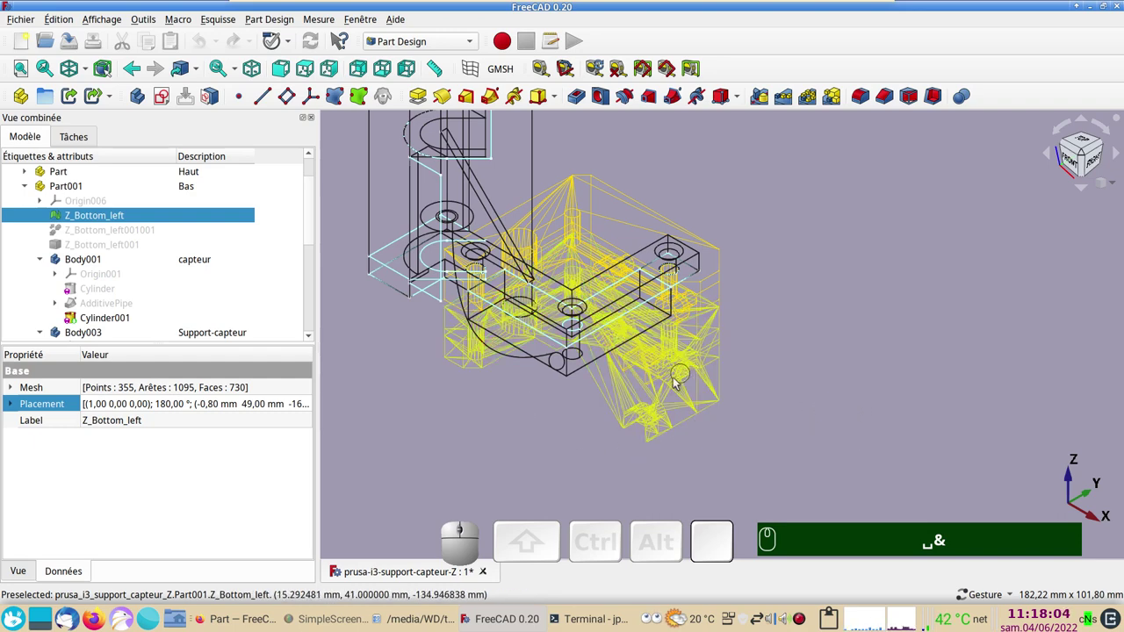
key("&")
scroll("down", 3)
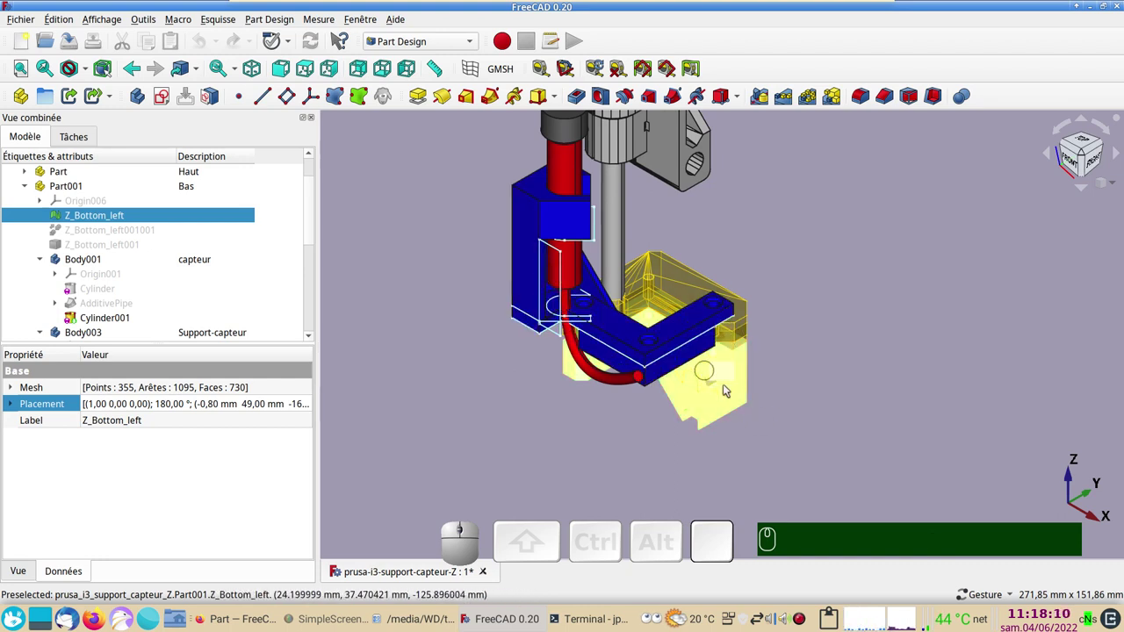
scroll("down", 3)
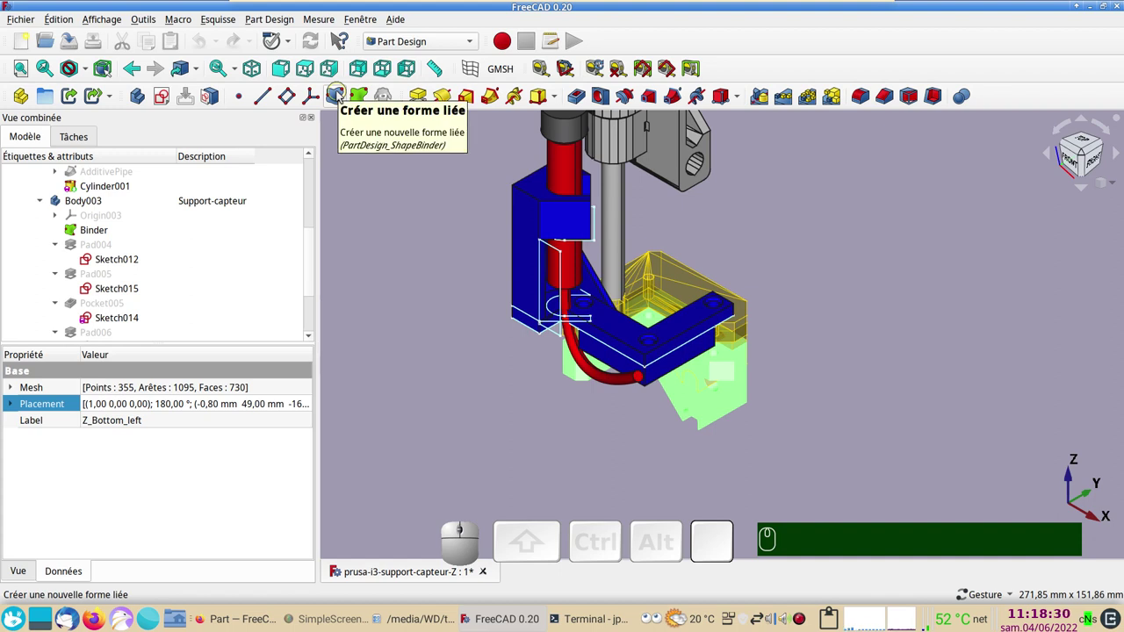
left_click(102, 229)
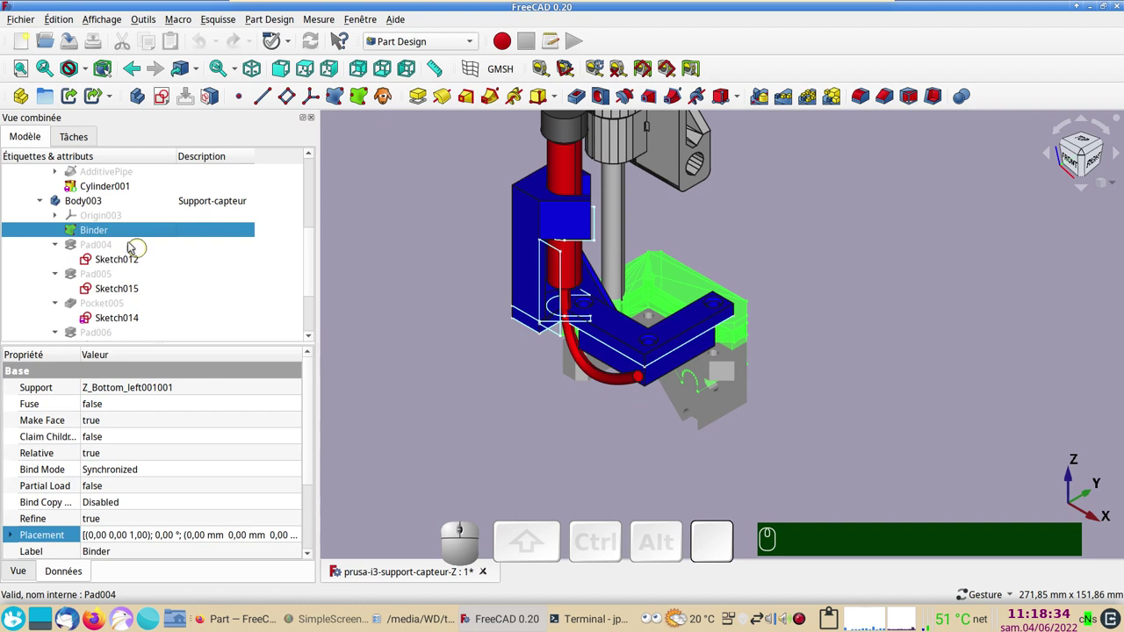
right_click(123, 234)
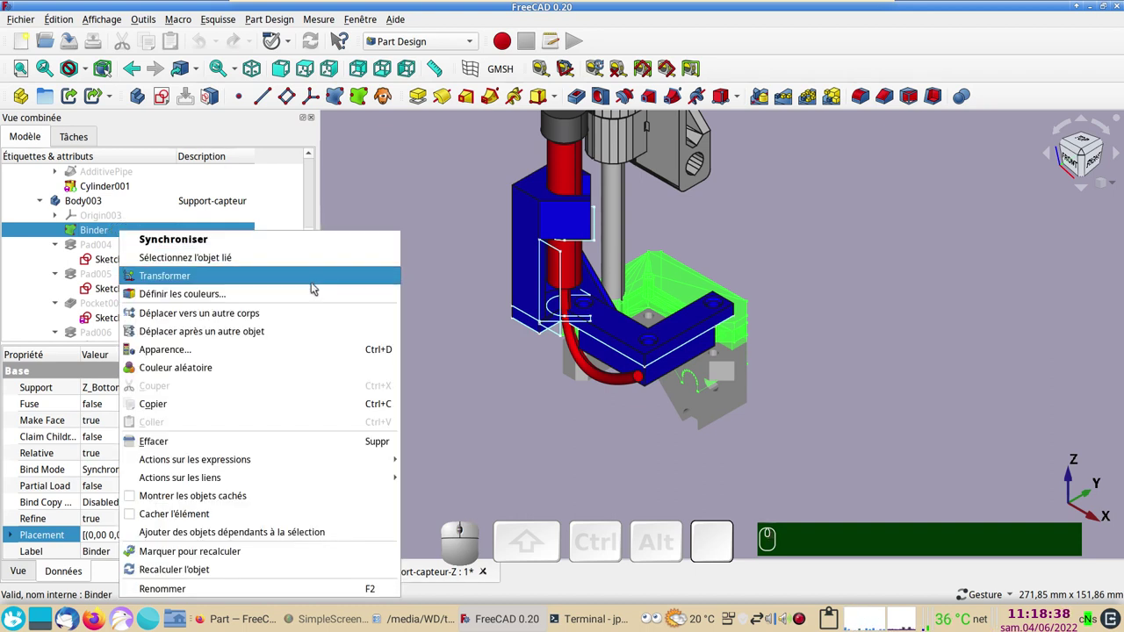
left_click(518, 410)
left_click_drag(710, 506, 679, 422)
left_click(679, 422)
key("space")
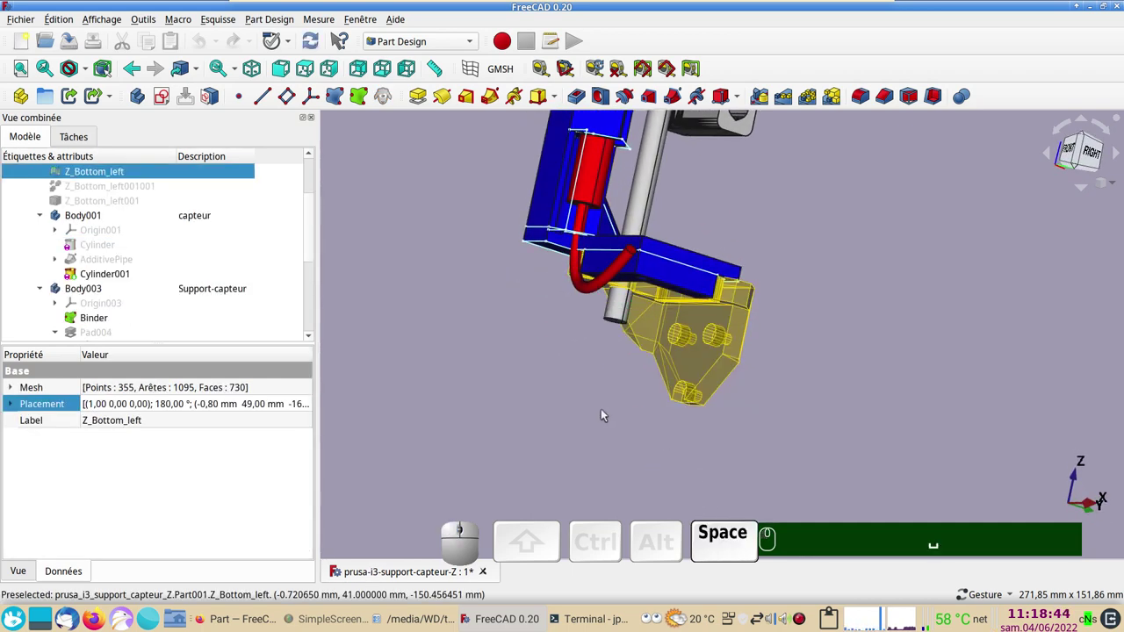
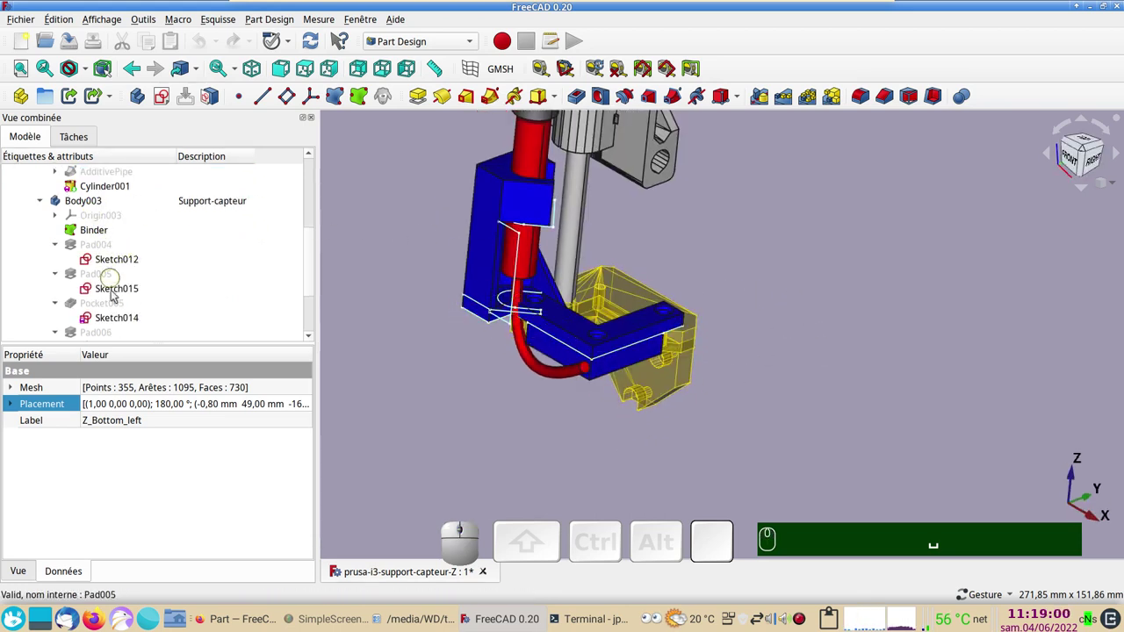
scroll("down", 3)
scroll("up", 3)
Select Pad004 and show the Support-capteur body only up to its base plate
left_click(127, 259)
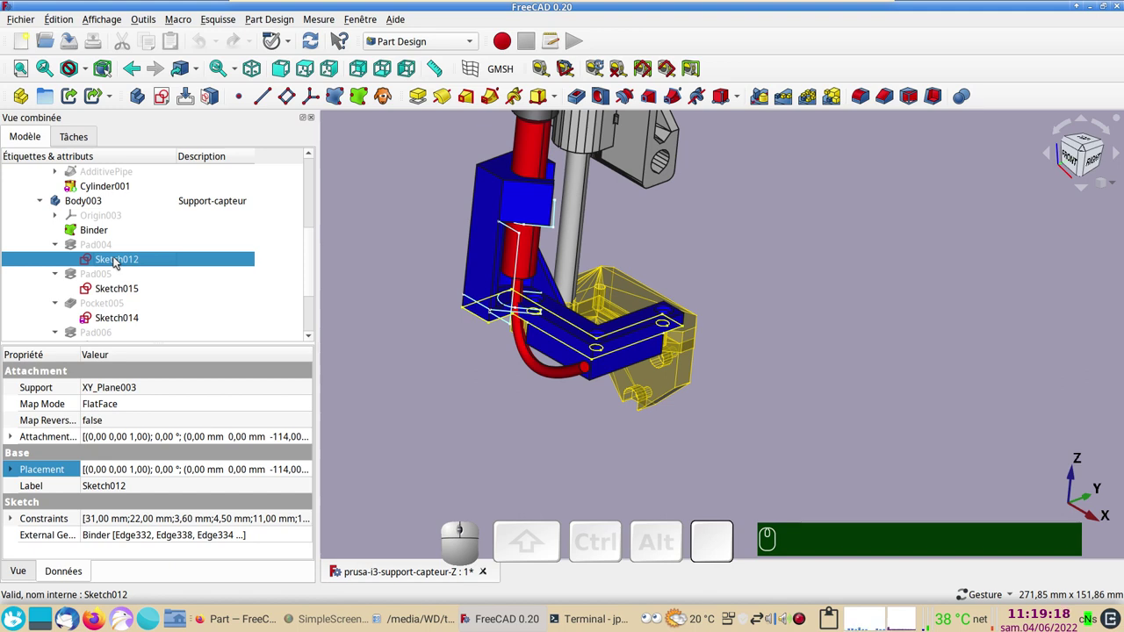
left_click(110, 249)
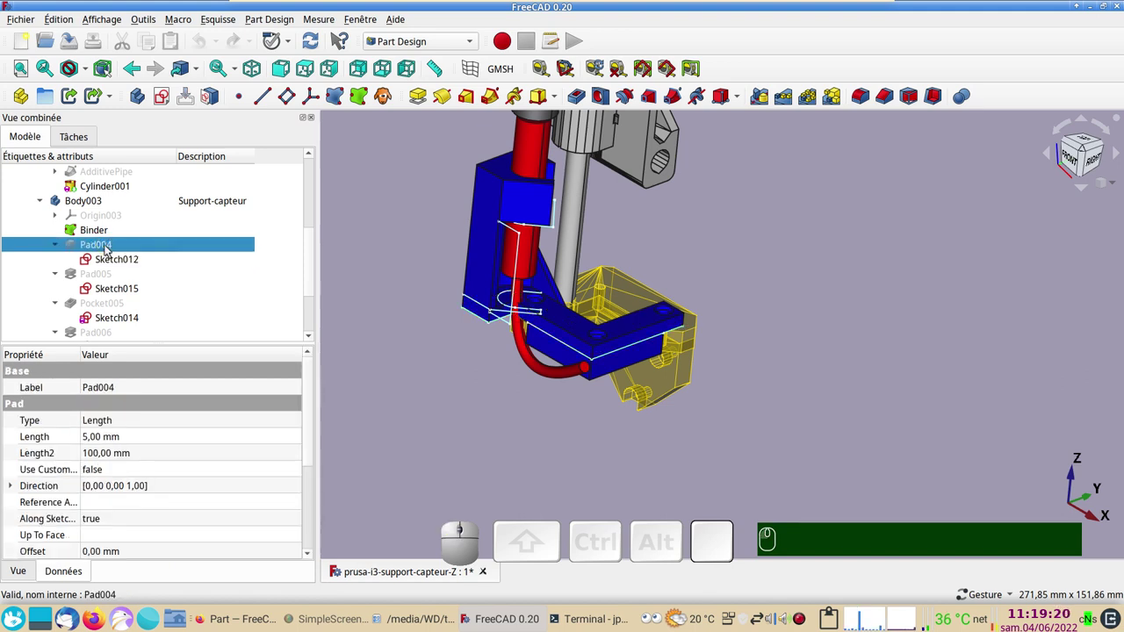
key("space")
left_click(827, 386)
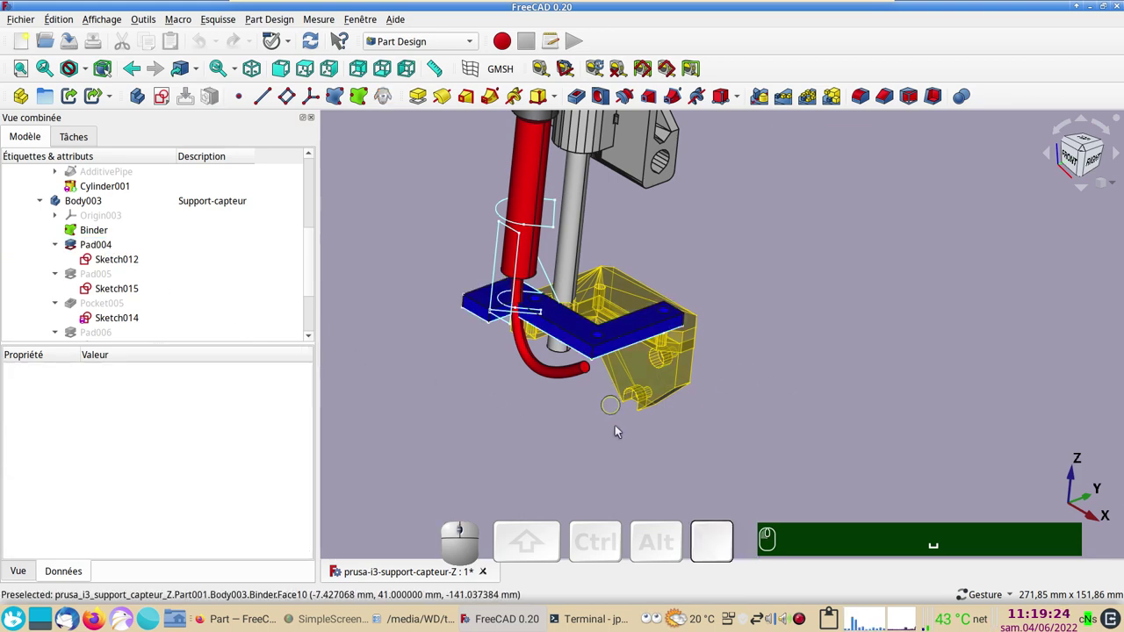
Orbit and zoom the view to see the blue base plate and sensor tube from an angle
left_click_drag(820, 471, 923, 492)
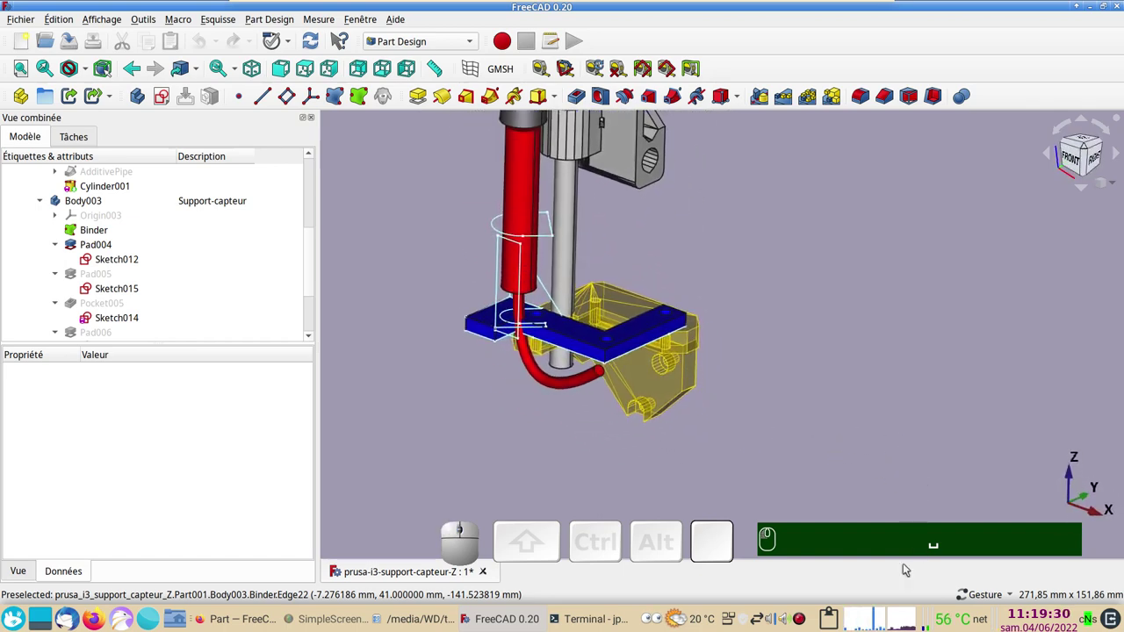
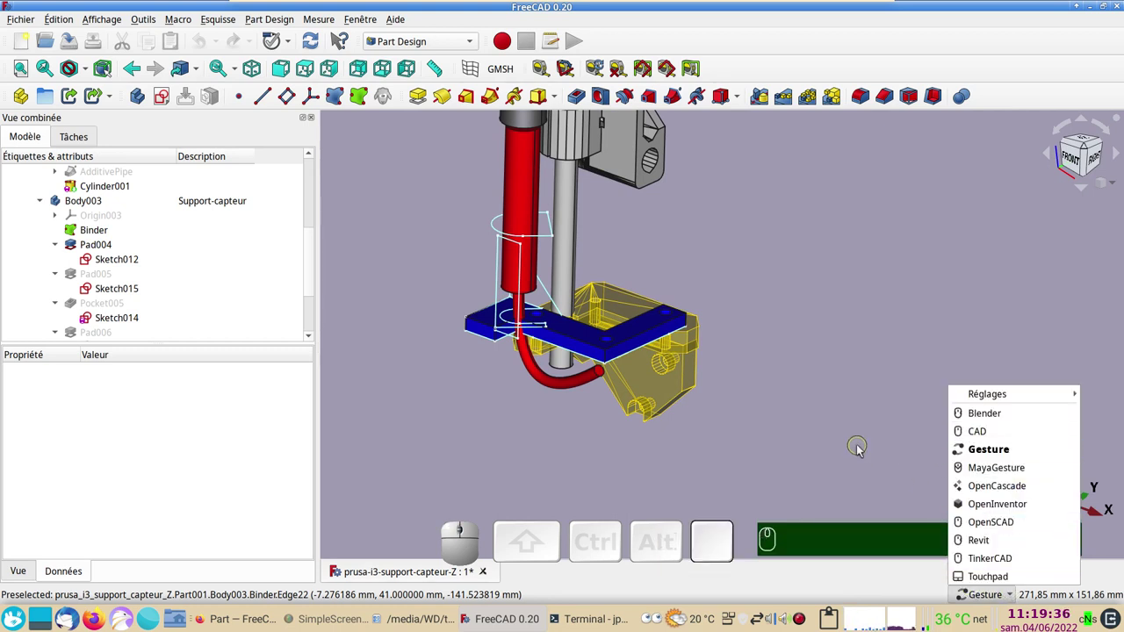
left_click(862, 450)
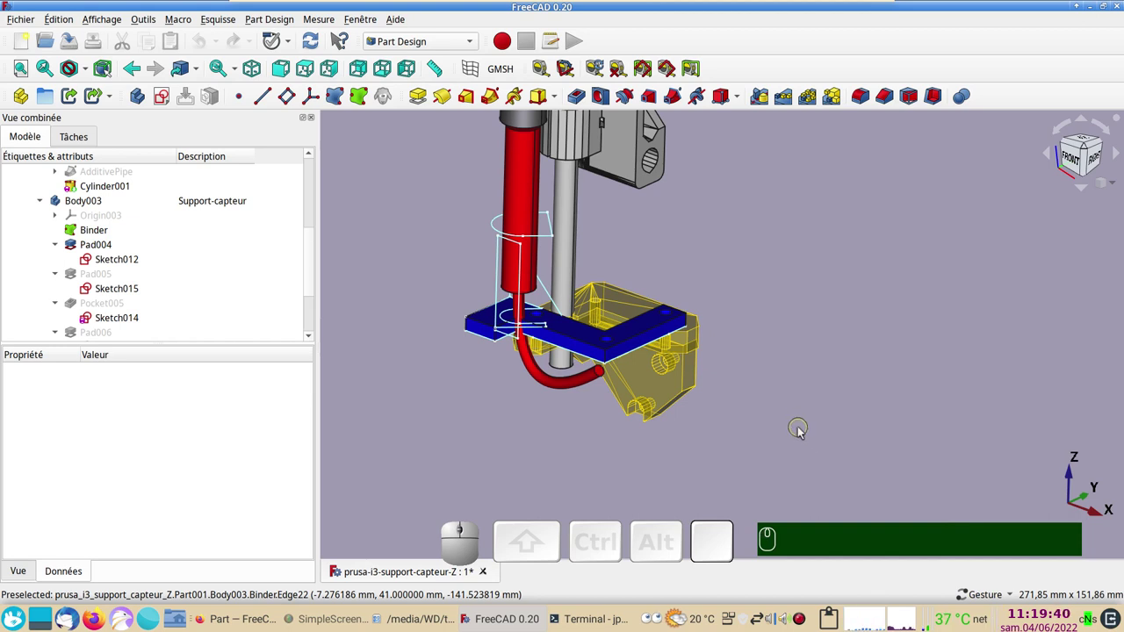
scroll("down", 3)
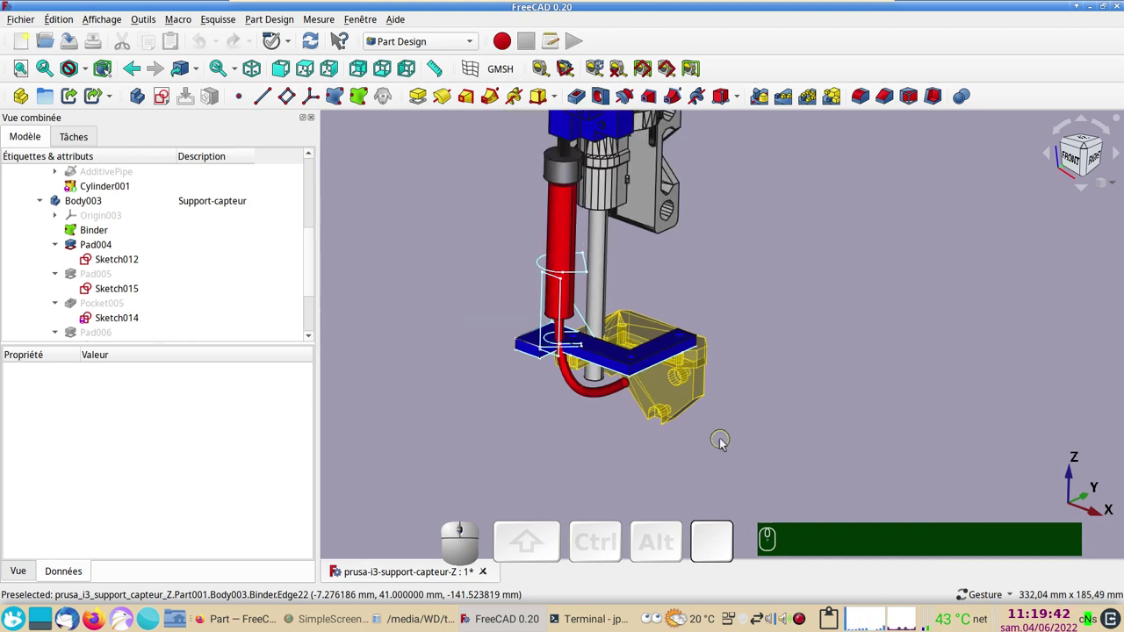
scroll("up", 3)
right_click(693, 454)
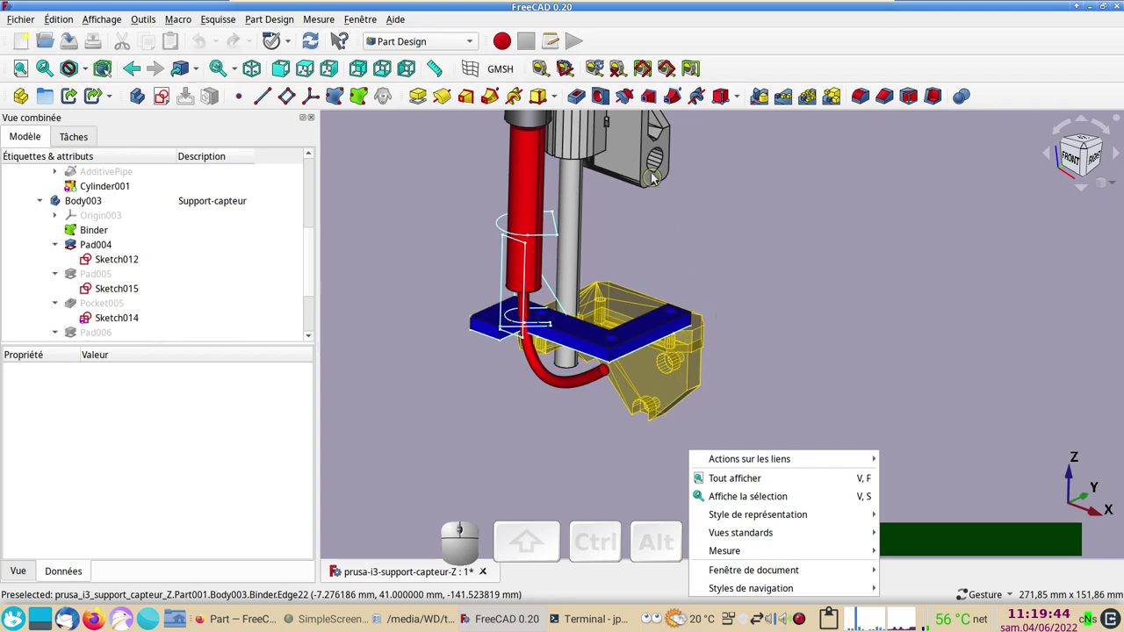
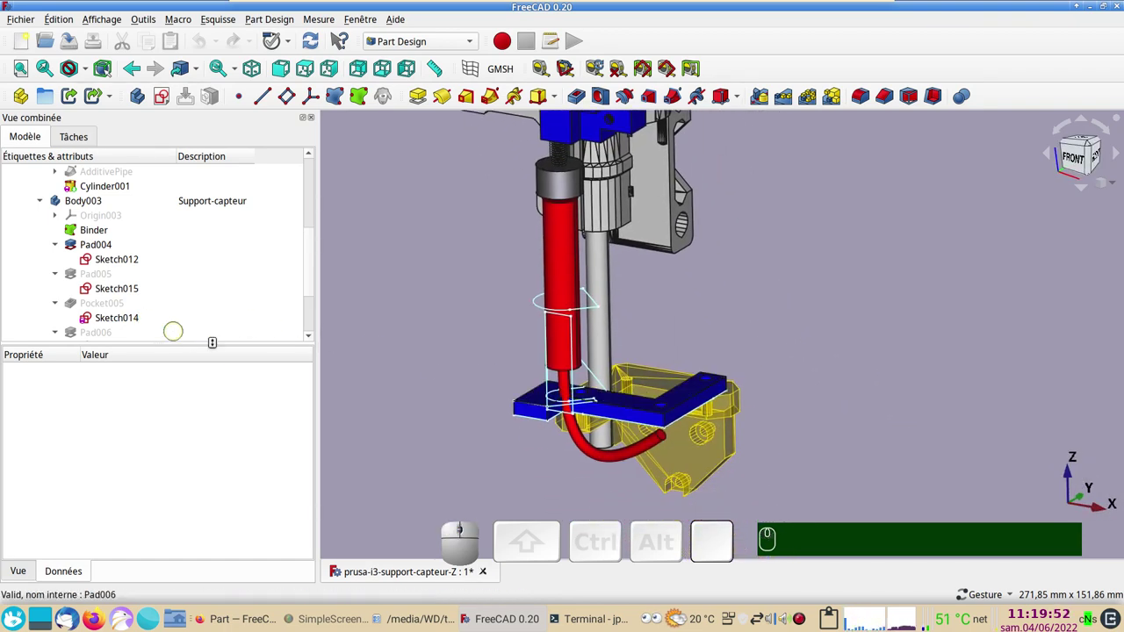
left_click_drag(566, 494, 583, 322)
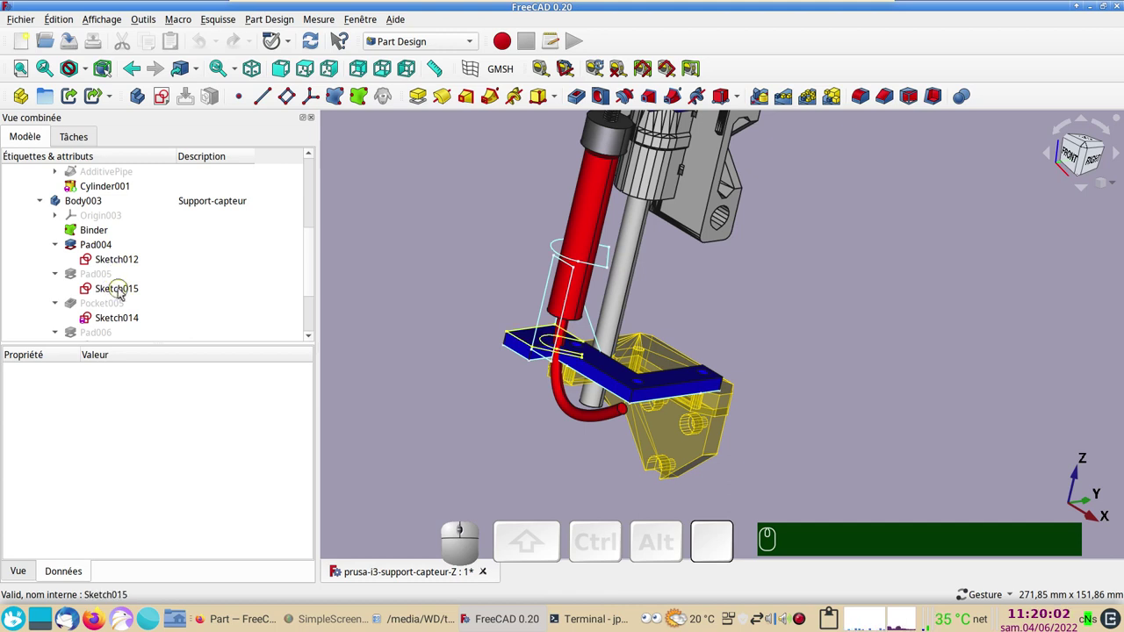
Show the body up to Pad005, the 50 mm vertical arm, and orbit to a side view of it
left_click(122, 293)
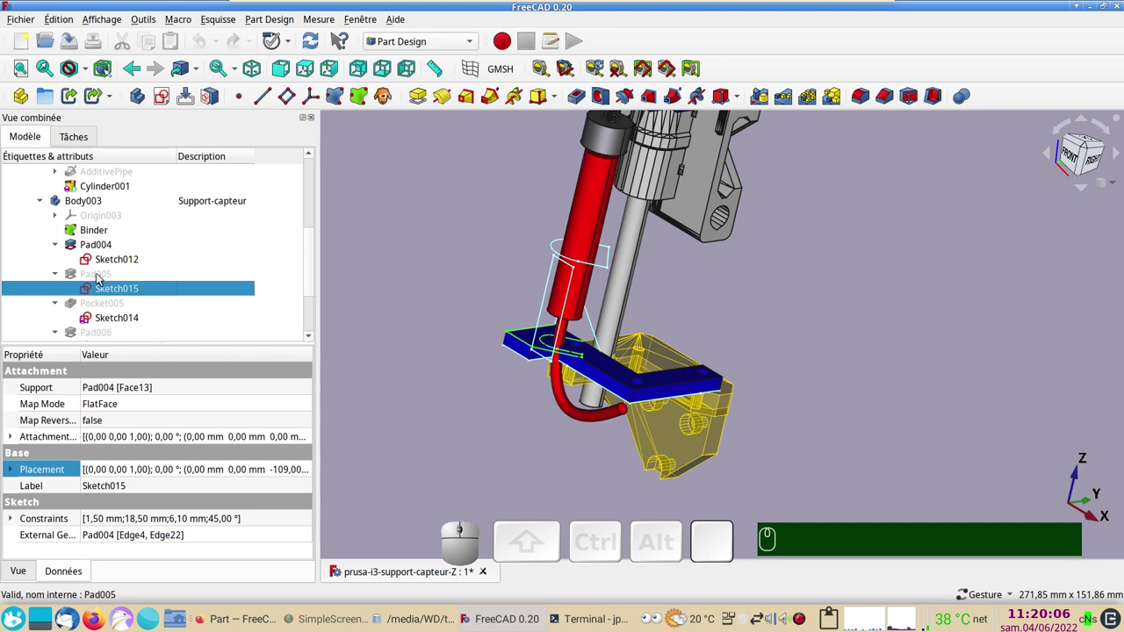
left_click(101, 278)
key("space")
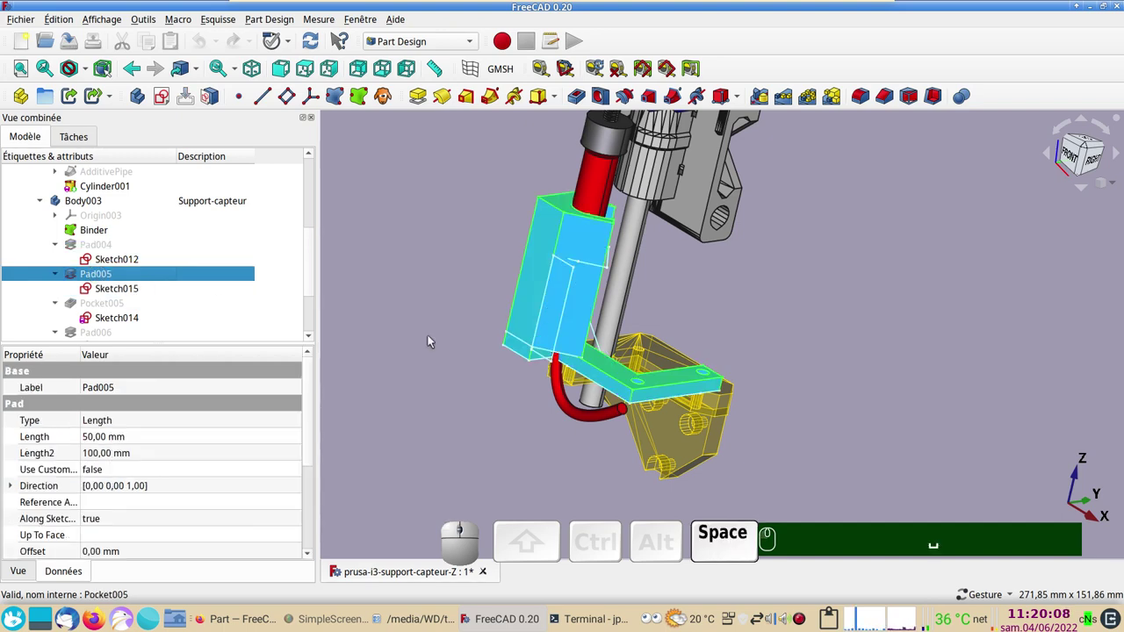
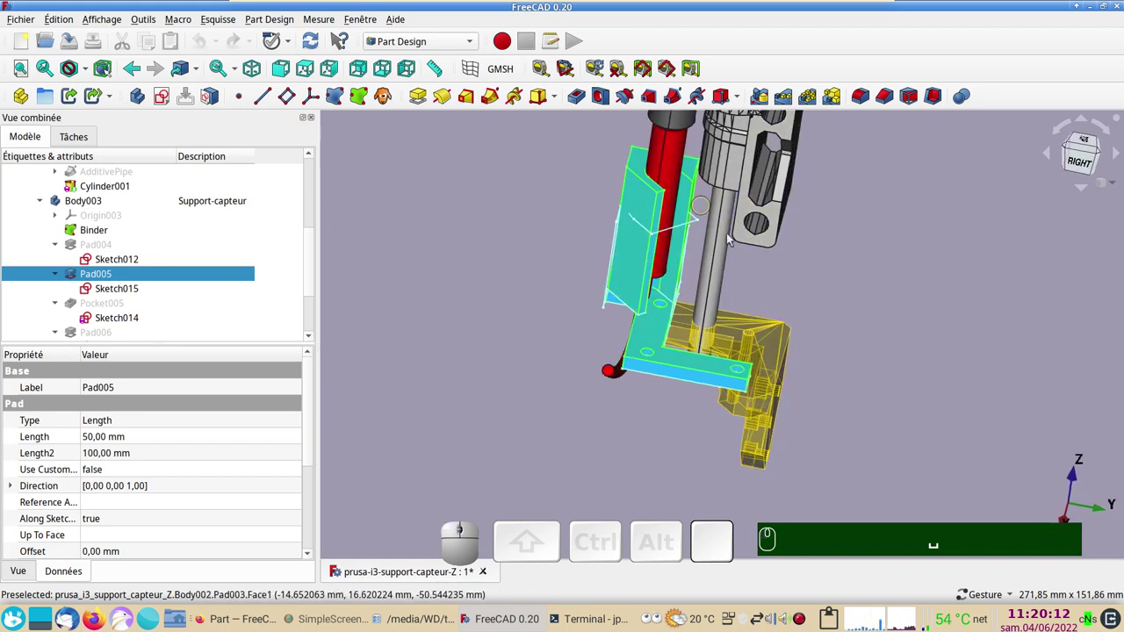
left_click_drag(593, 479, 624, 232)
left_click(983, 430)
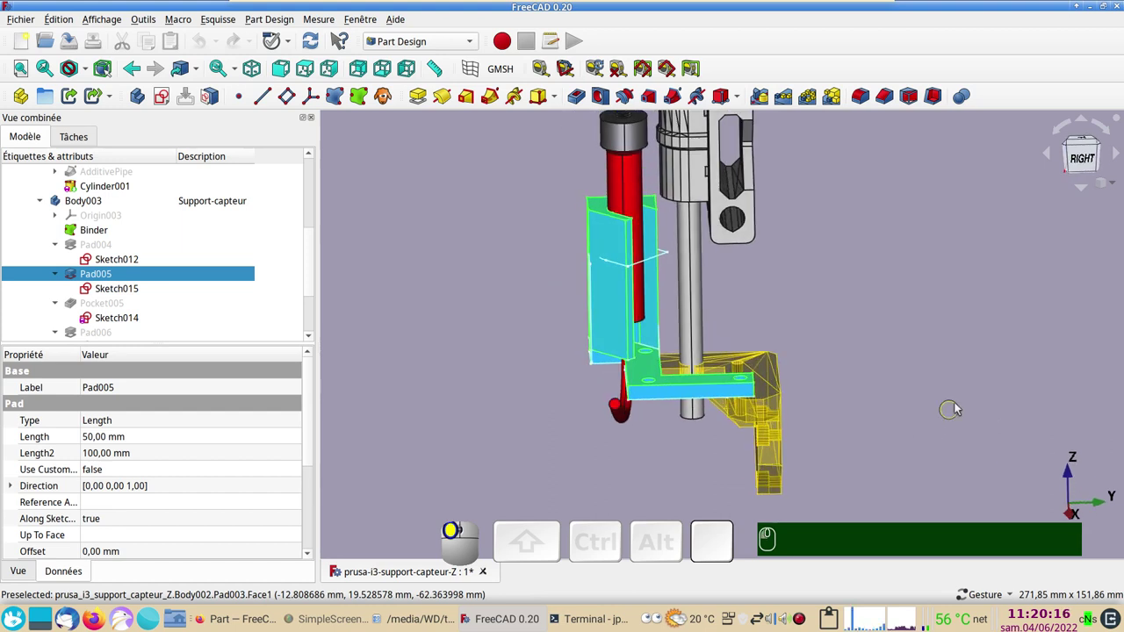
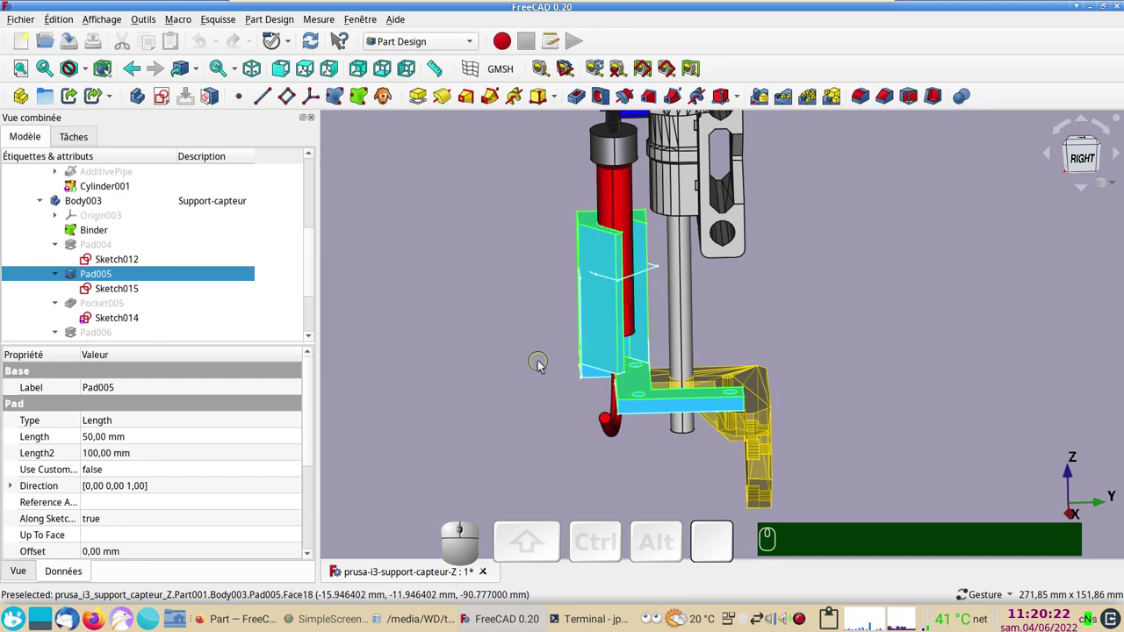
left_click_drag(481, 356, 596, 307)
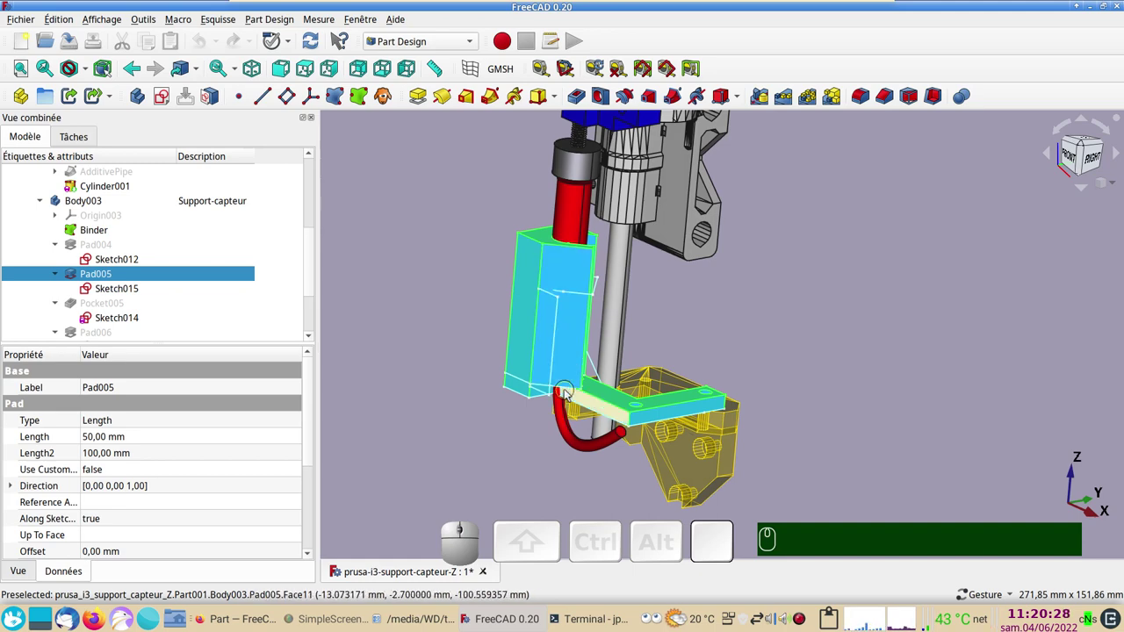
left_click_drag(911, 371, 397, 328)
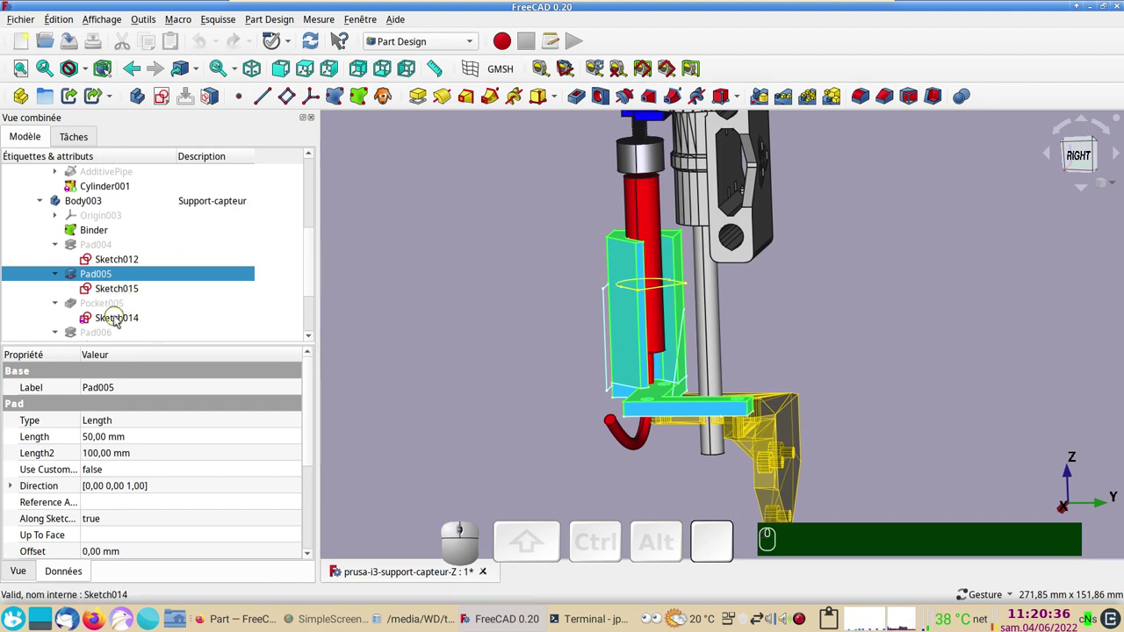
Show the body up to Pocket005, the up-to-face cut around the sensor tube, and inspect it
left_click(119, 319)
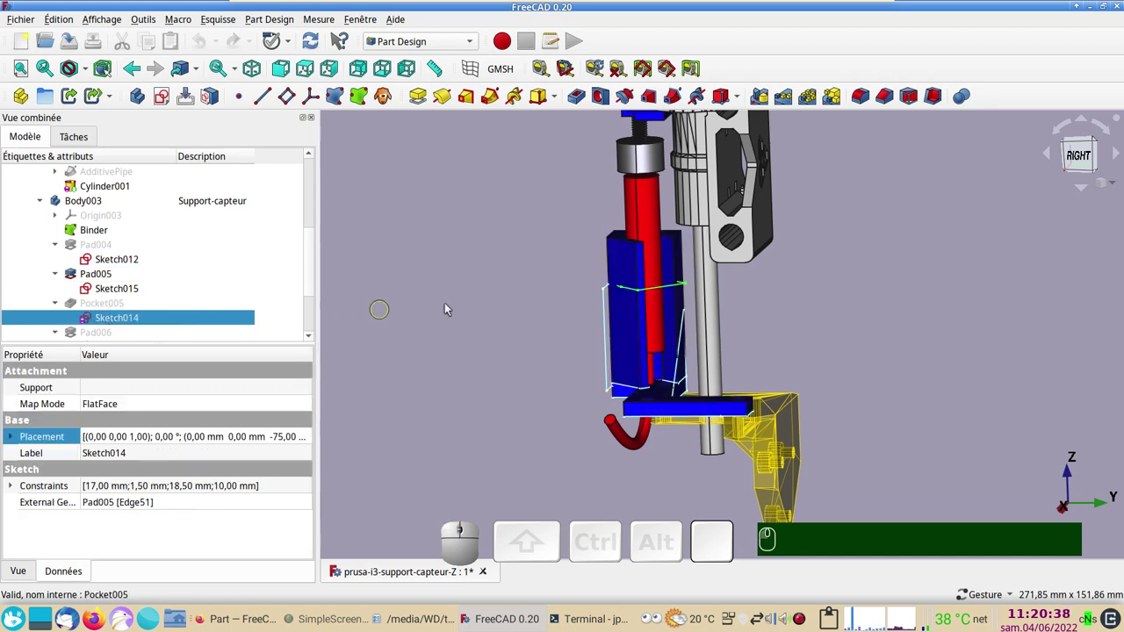
left_click(792, 297)
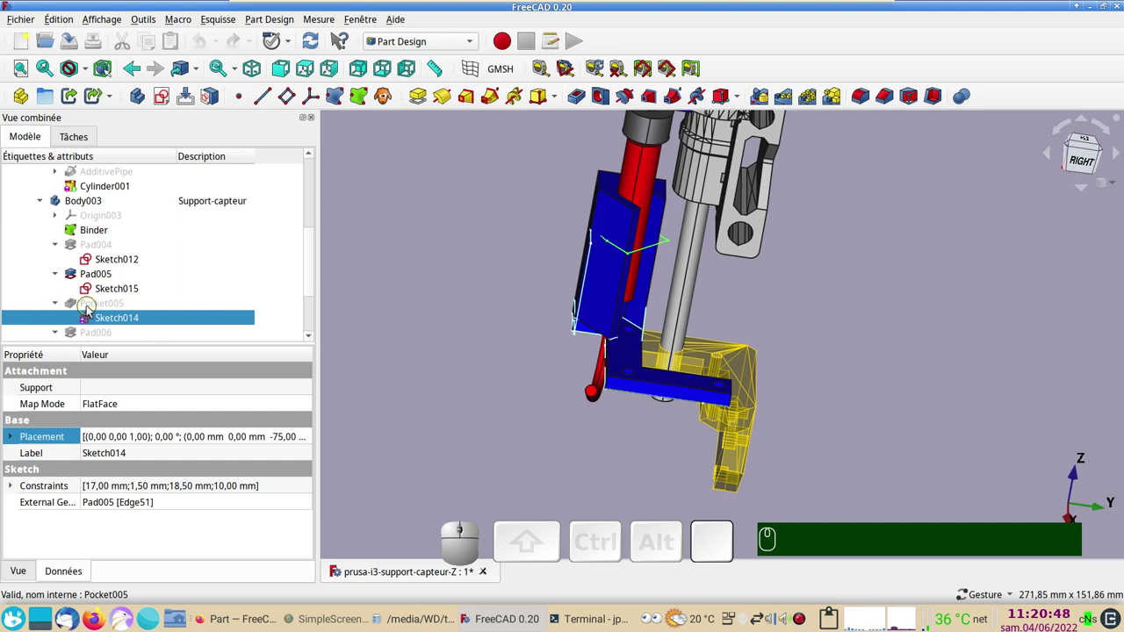
left_click(92, 311)
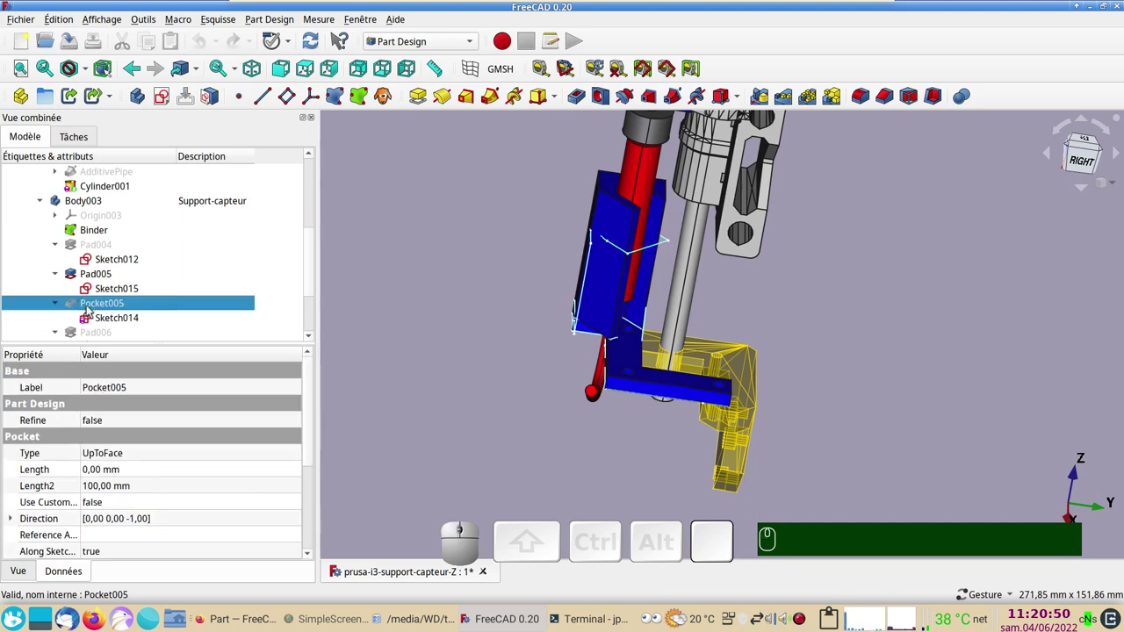
key("space")
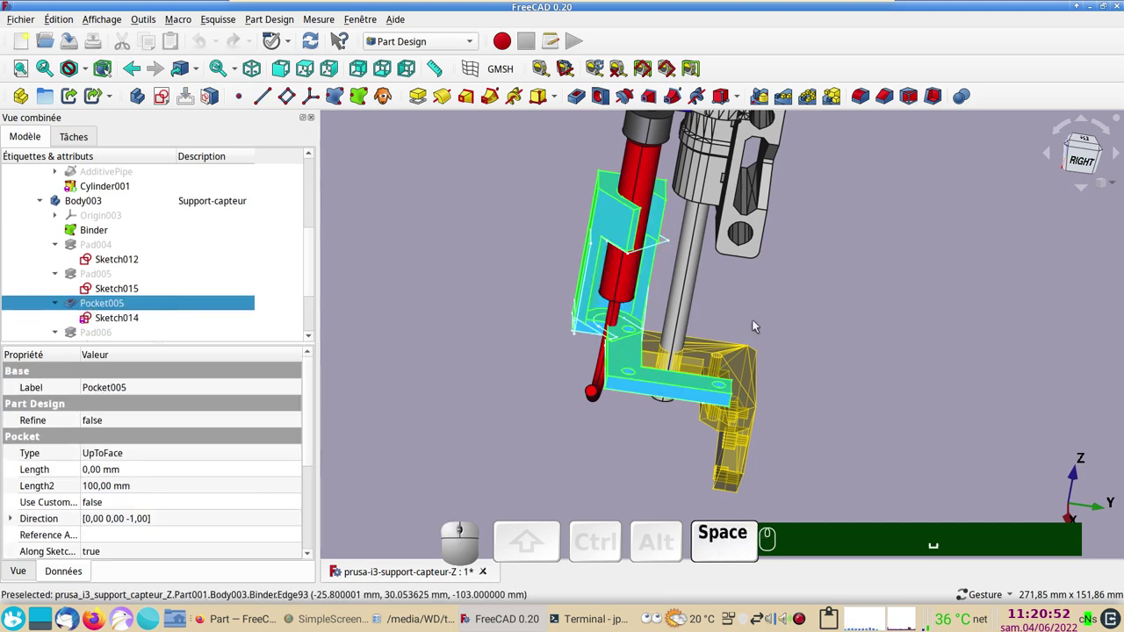
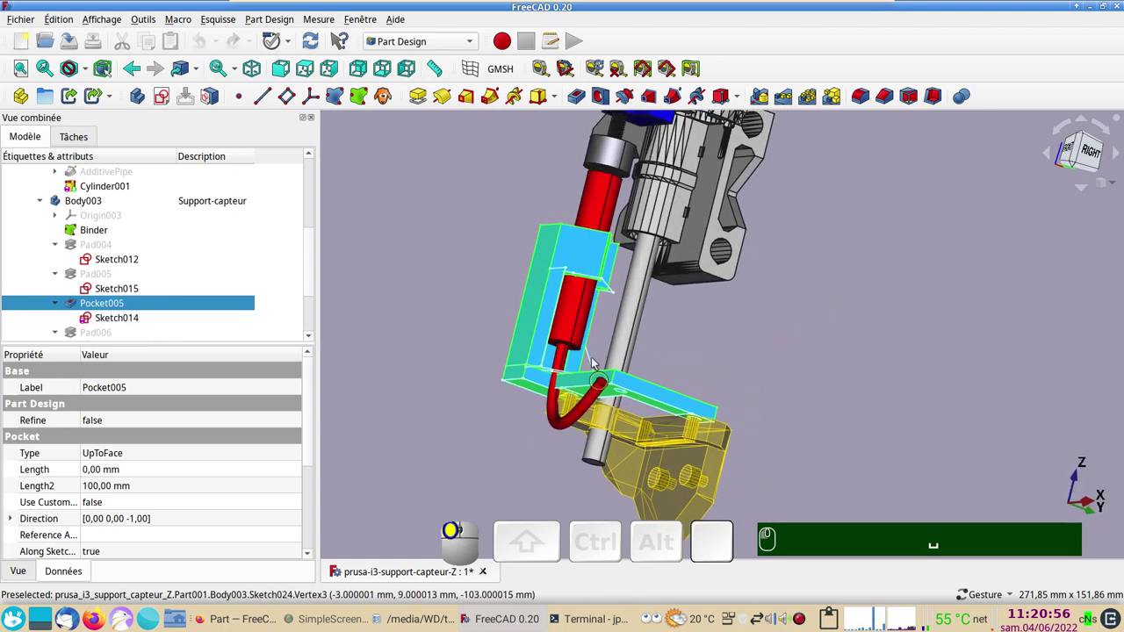
left_click_drag(623, 475, 40, 256)
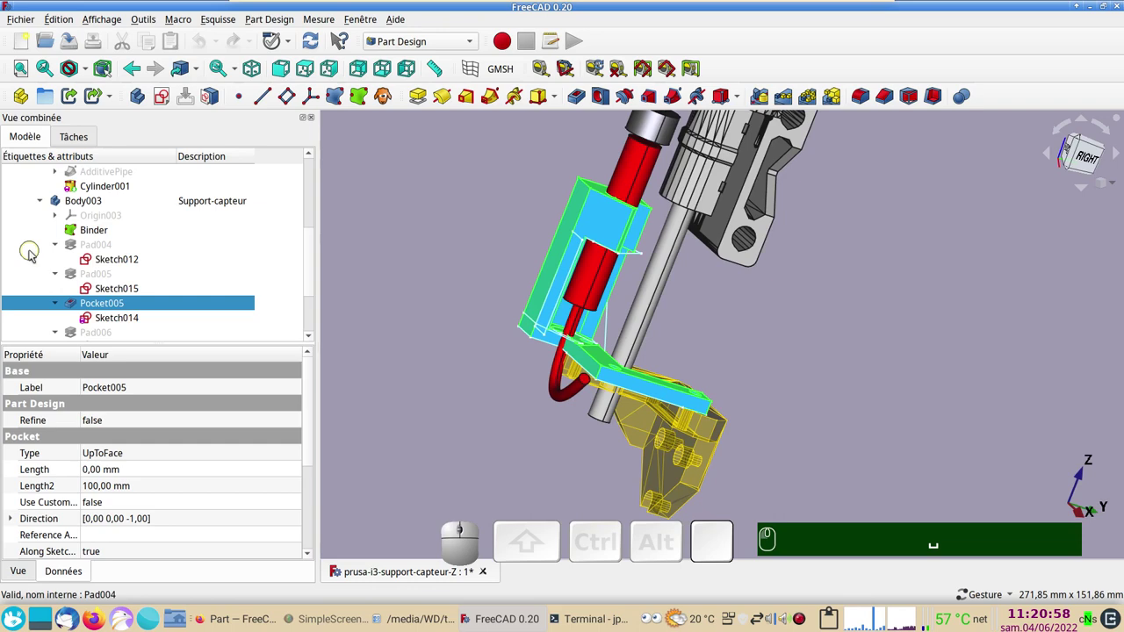
left_click(112, 308)
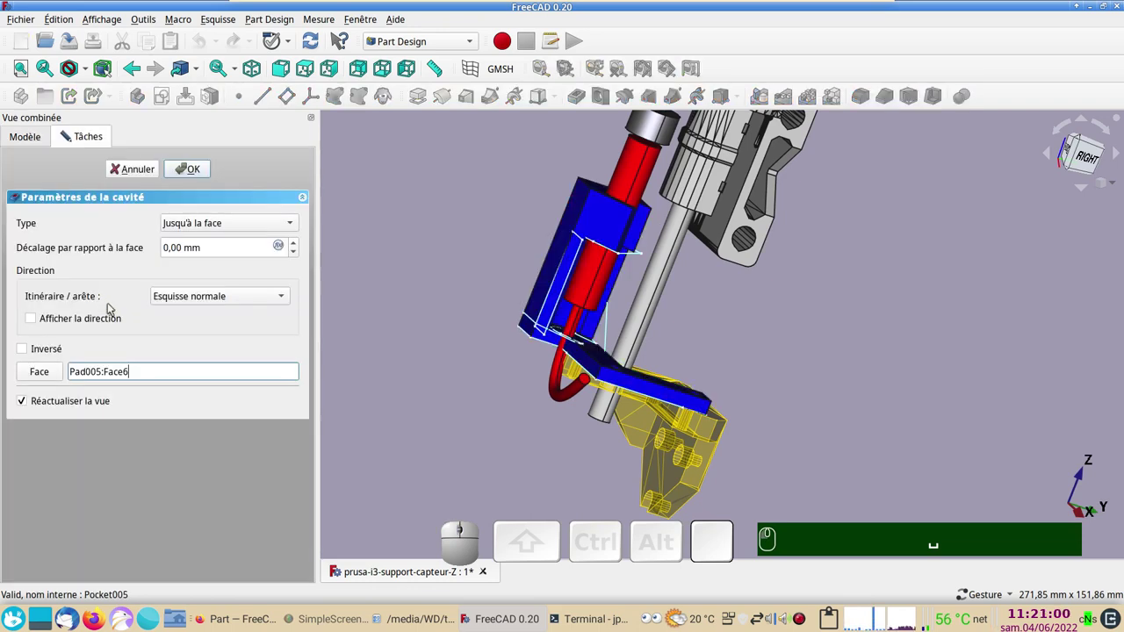
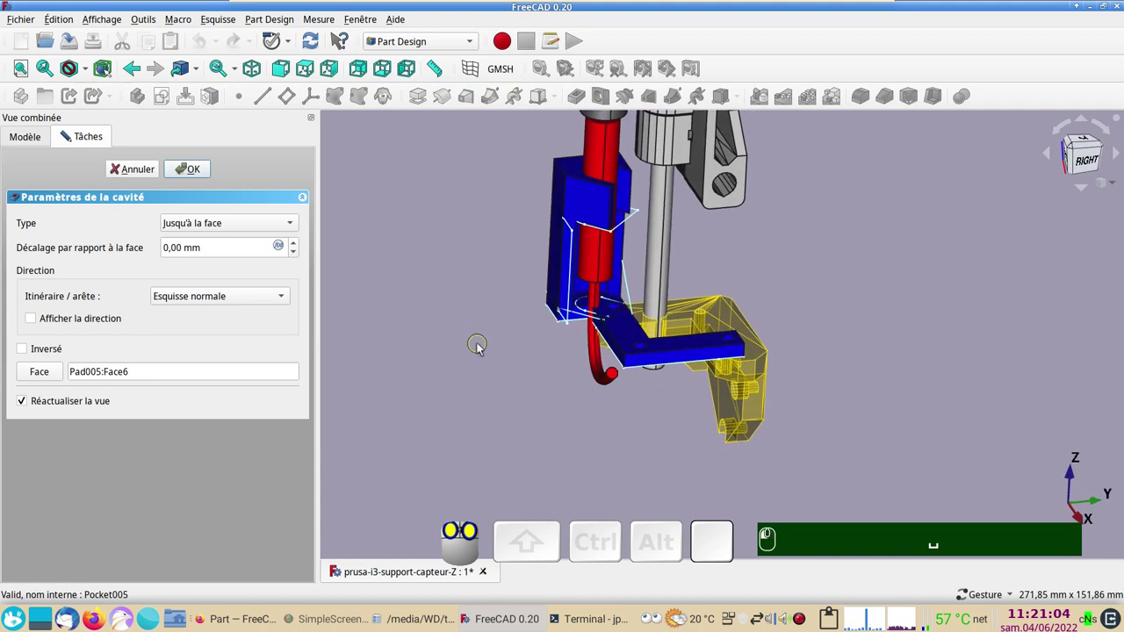
scroll("up", 3)
right_click(496, 370)
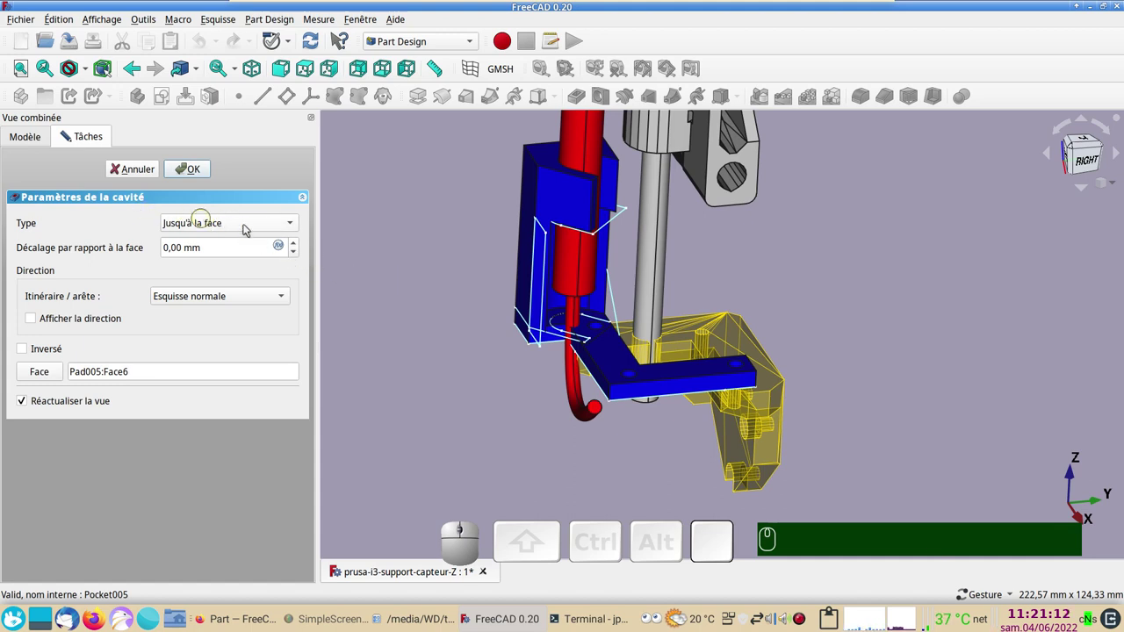
left_click(298, 224)
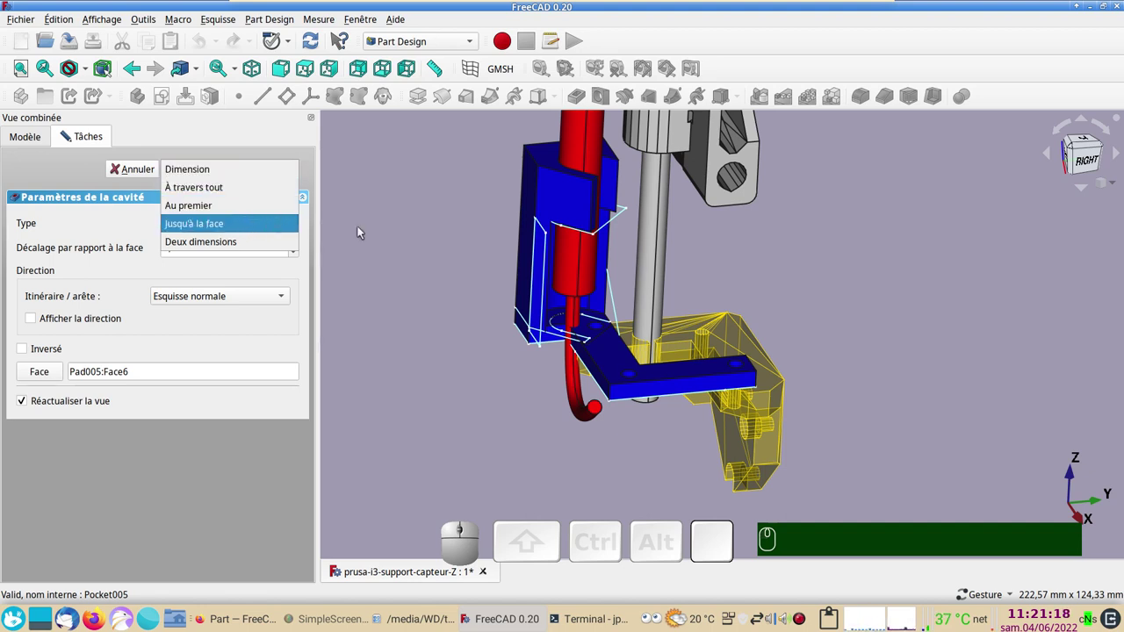
left_click(423, 248)
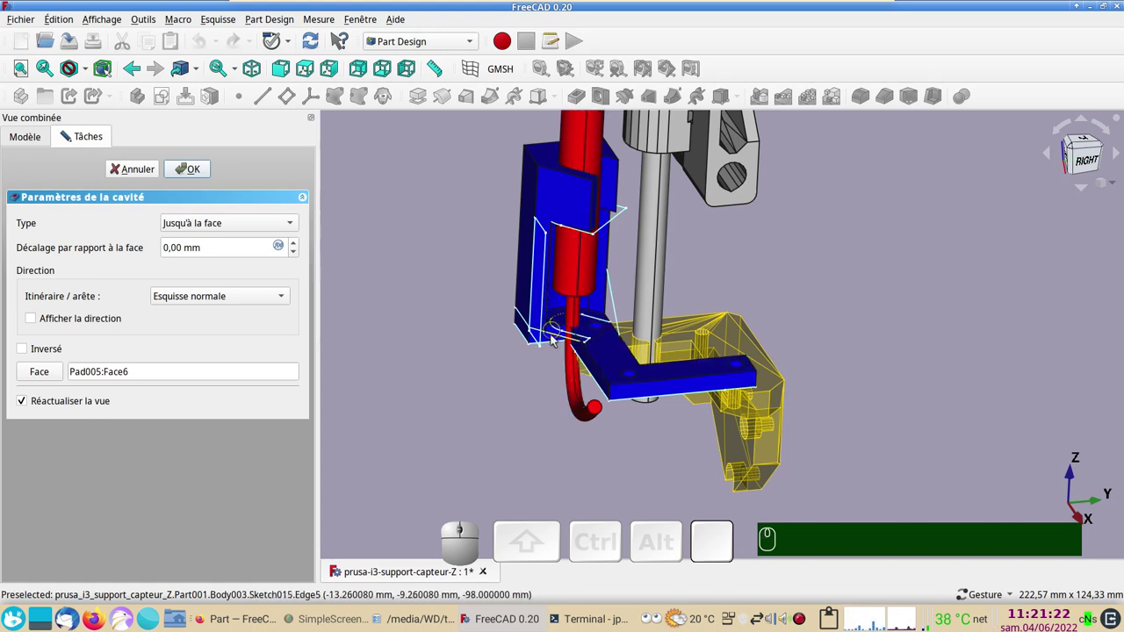
left_click(123, 168)
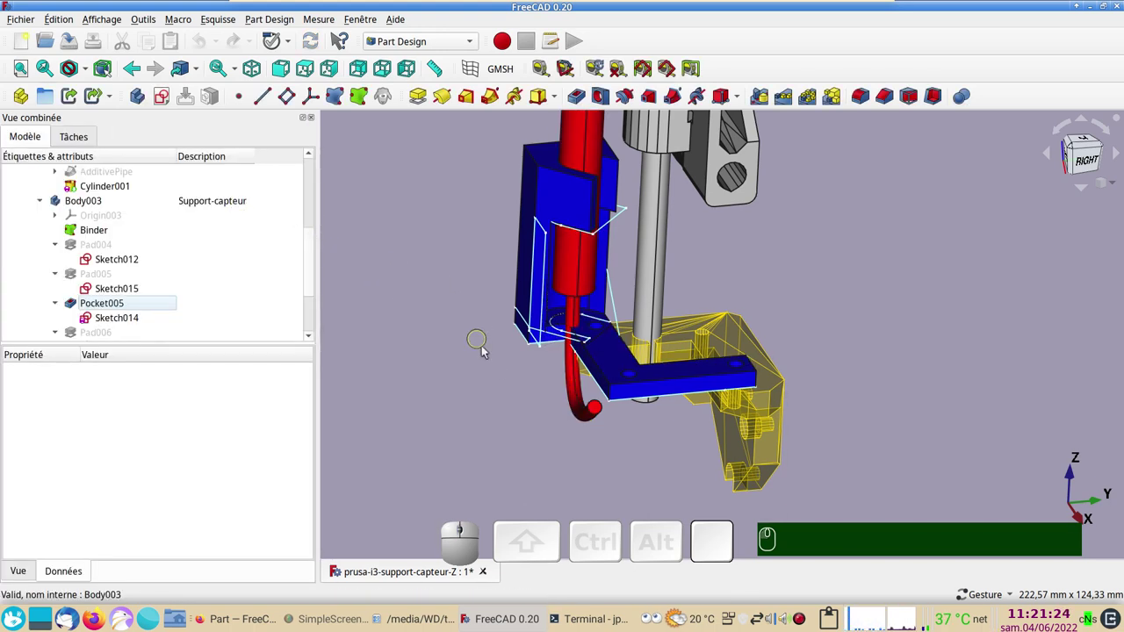
Orbit and zoom around the support to view it from above and the right side
left_click_drag(520, 385, 242, 317)
scroll("down", 3)
left_click(404, 320)
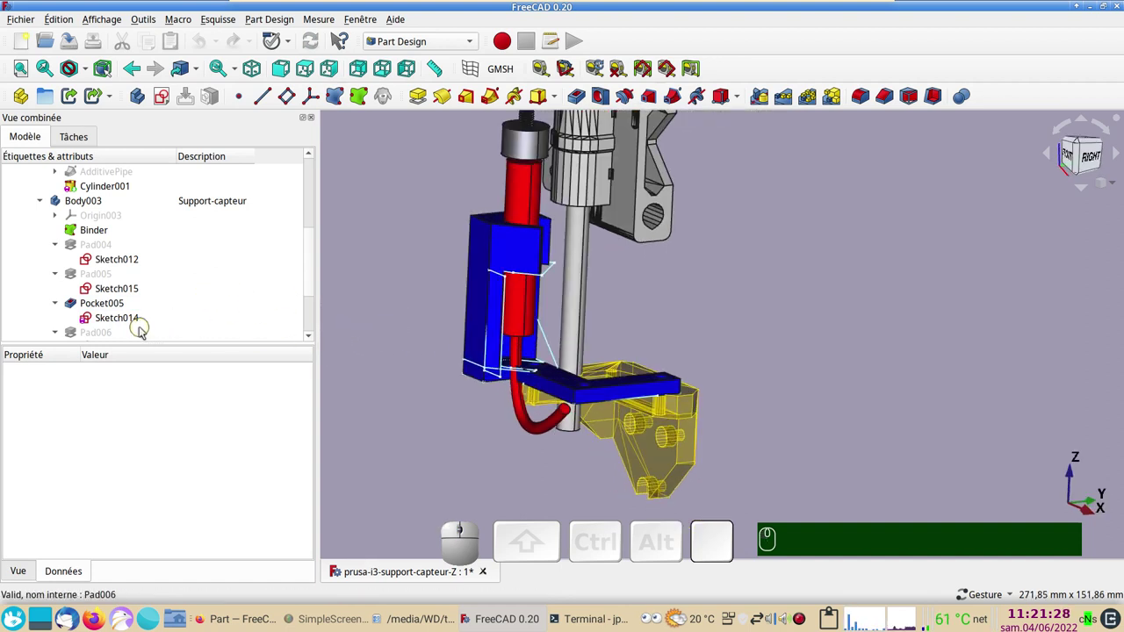
scroll("down", 3)
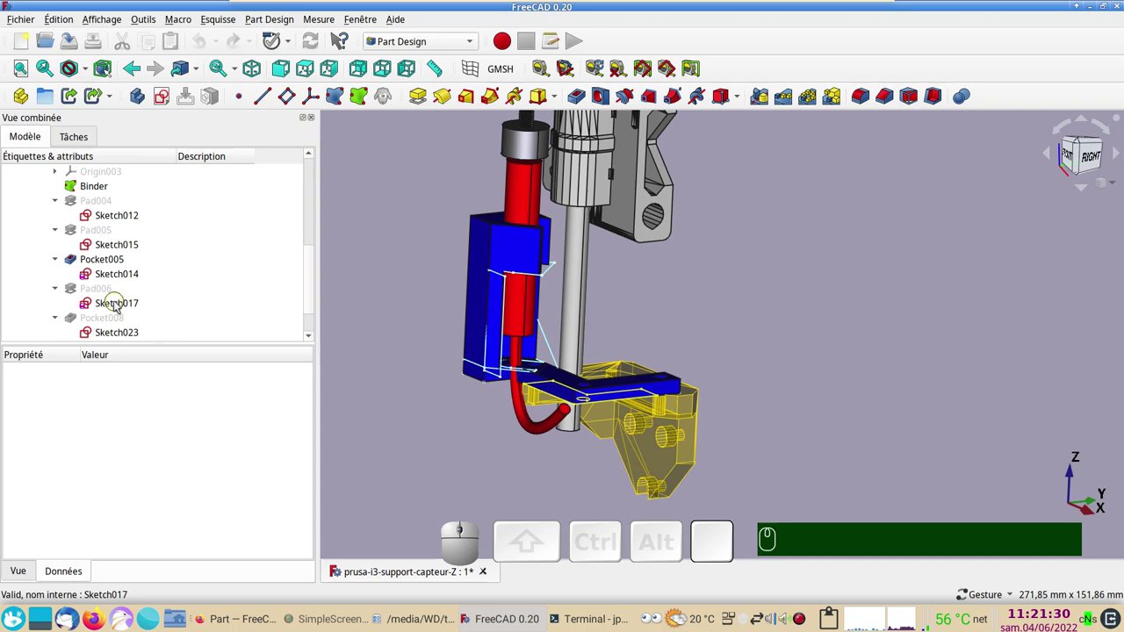
left_click_drag(621, 472, 643, 398)
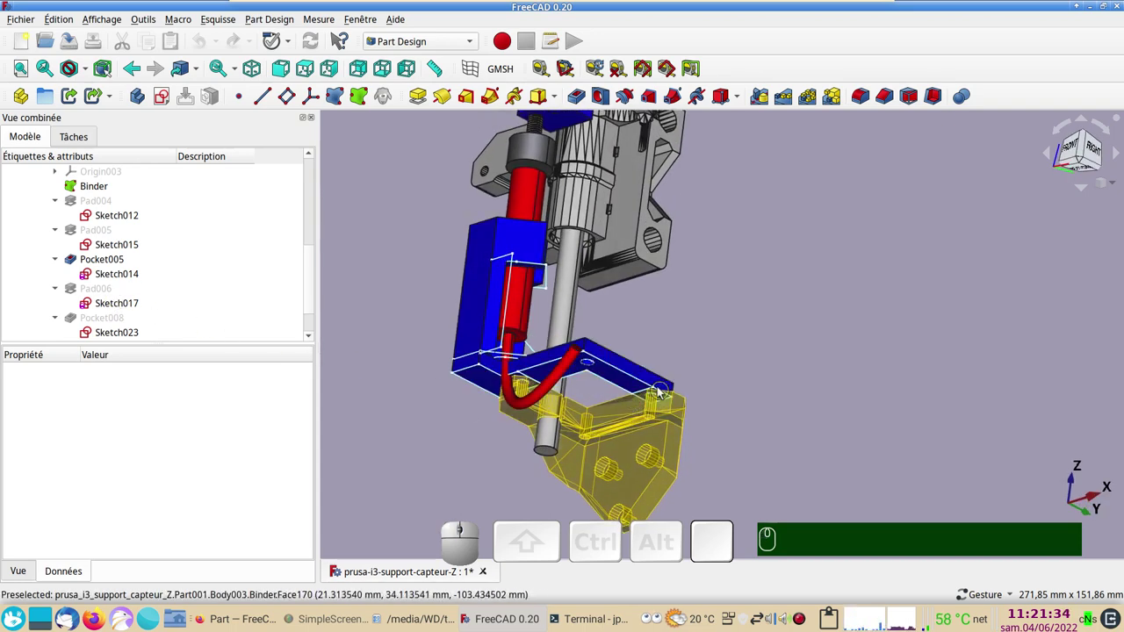
left_click_drag(722, 333, 624, 386)
left_click(638, 421)
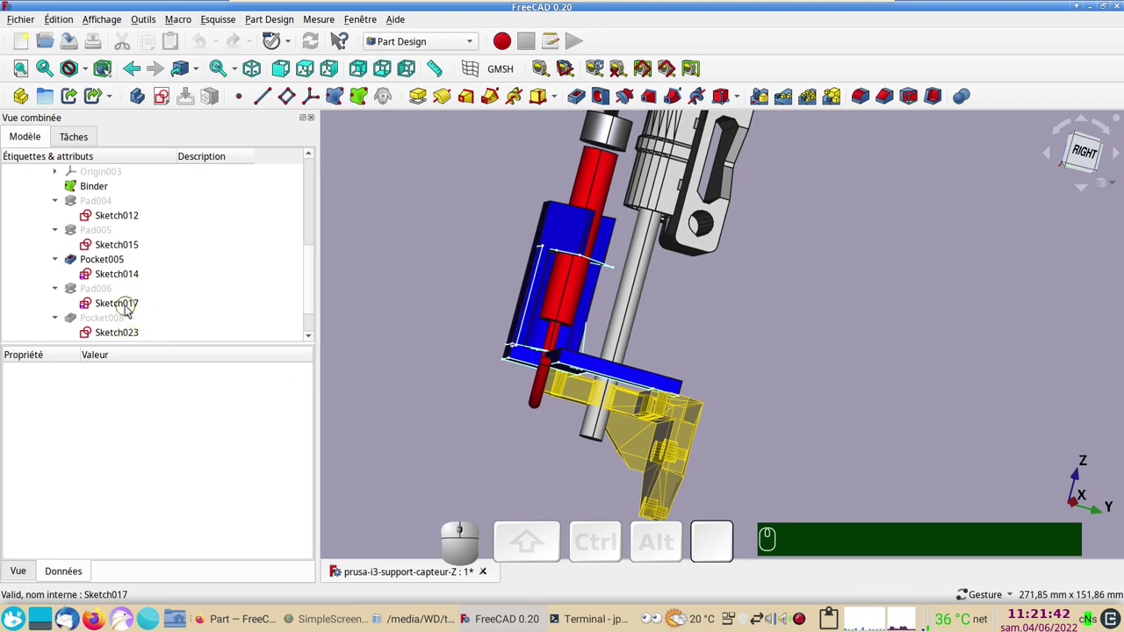
Show Pad006, the 8 mm horizontal foot, as the body's tip and inspect its base
left_click_drag(503, 344, 164, 331)
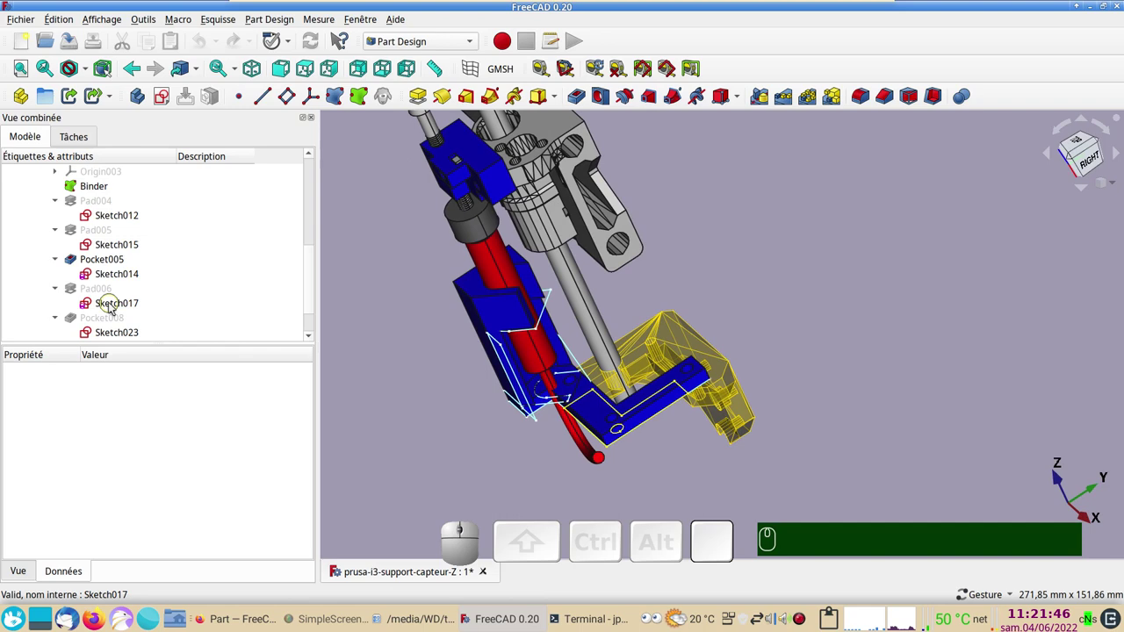
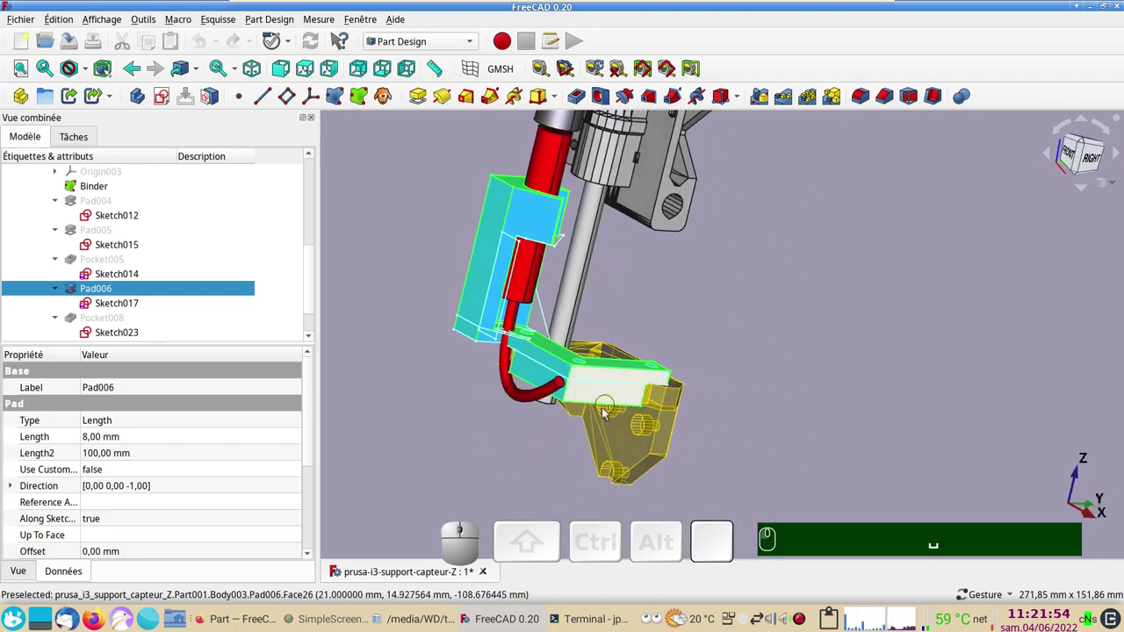
left_click_drag(845, 365, 816, 379)
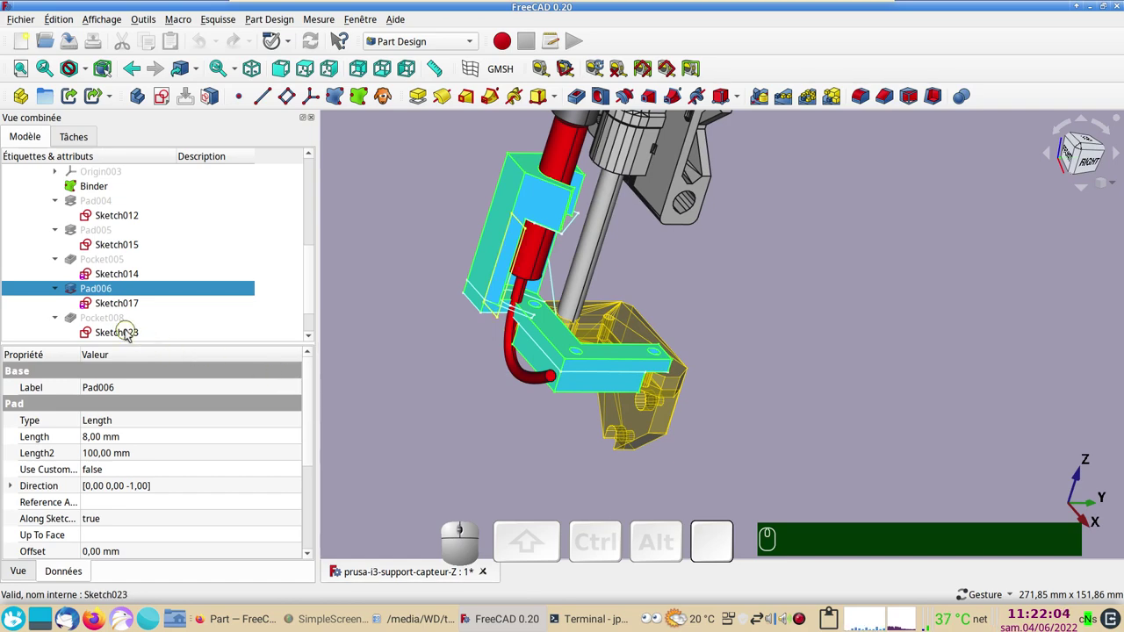
left_click(835, 404)
left_click_drag(846, 391, 586, 337)
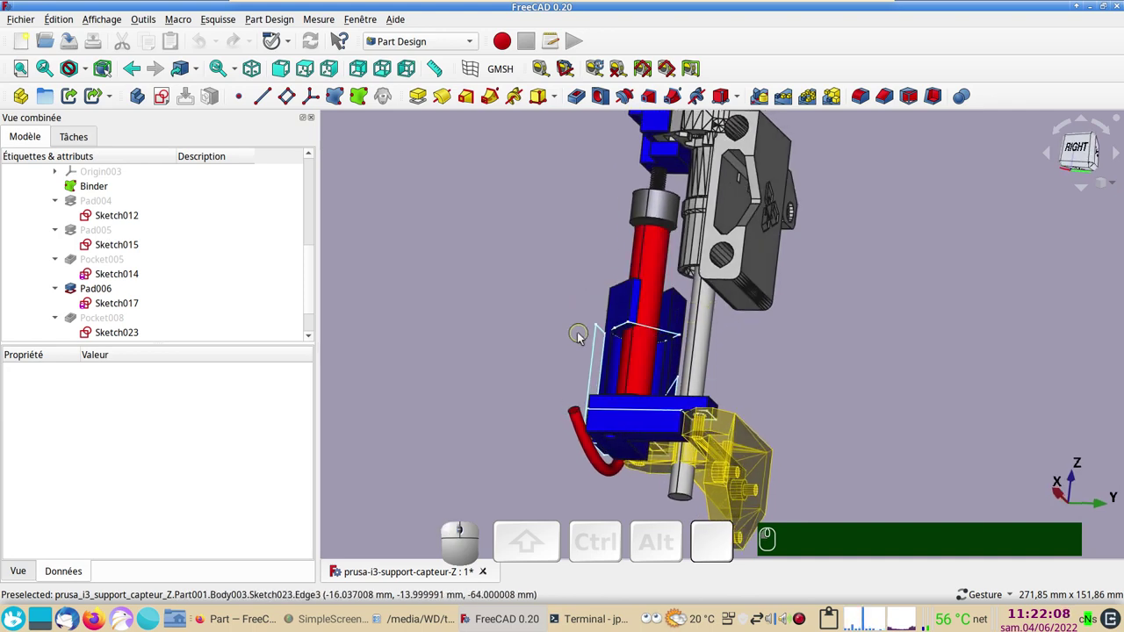
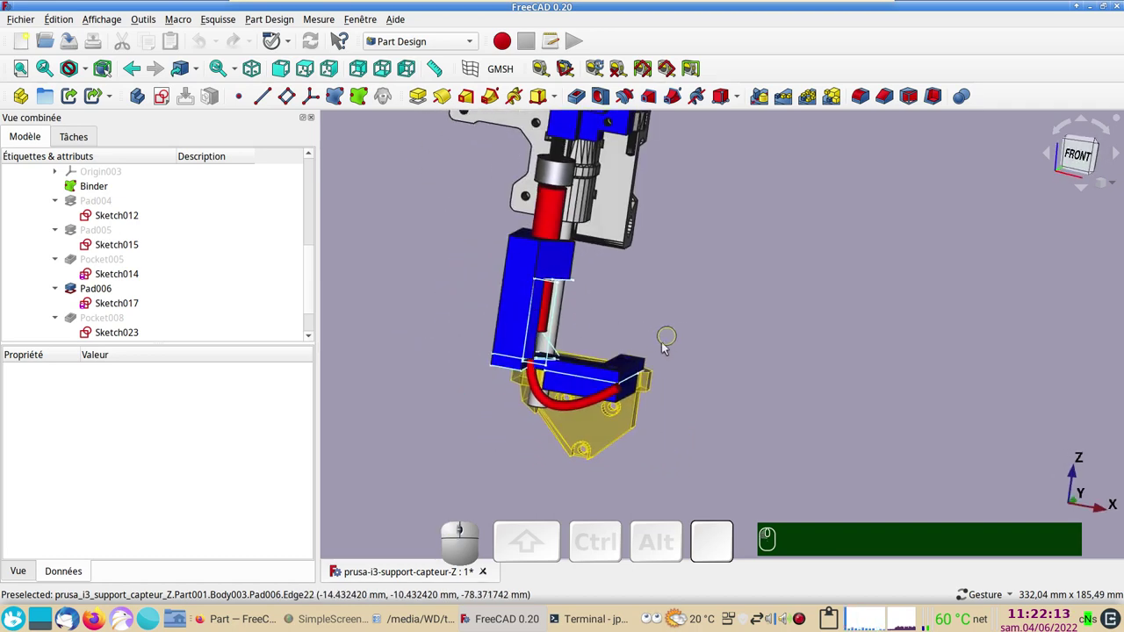
scroll("up", 3)
right_click(816, 356)
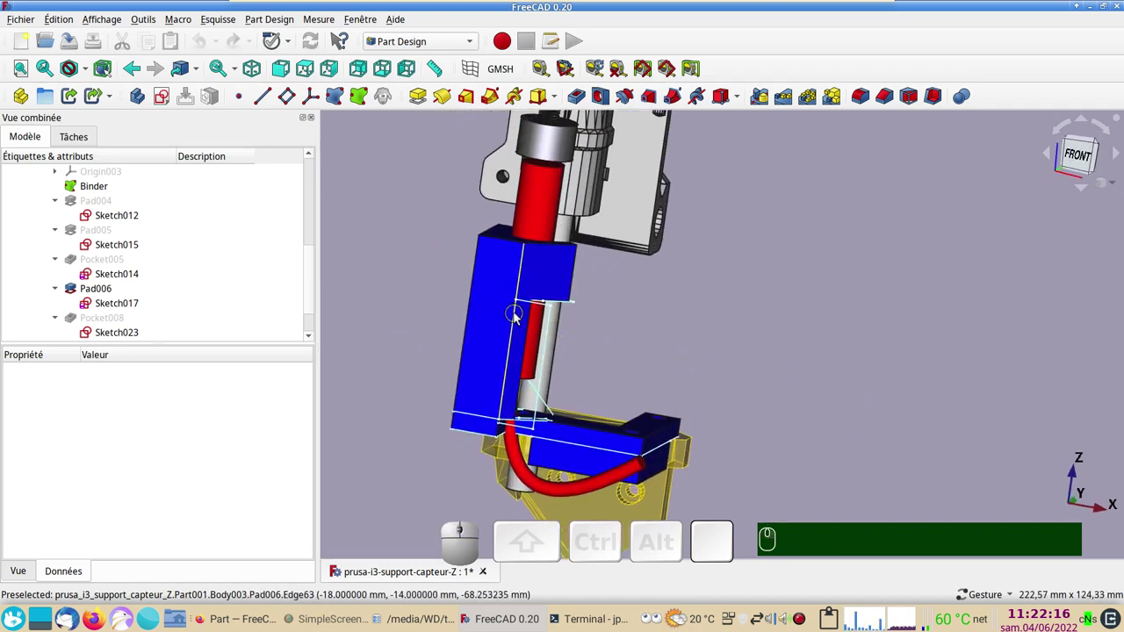
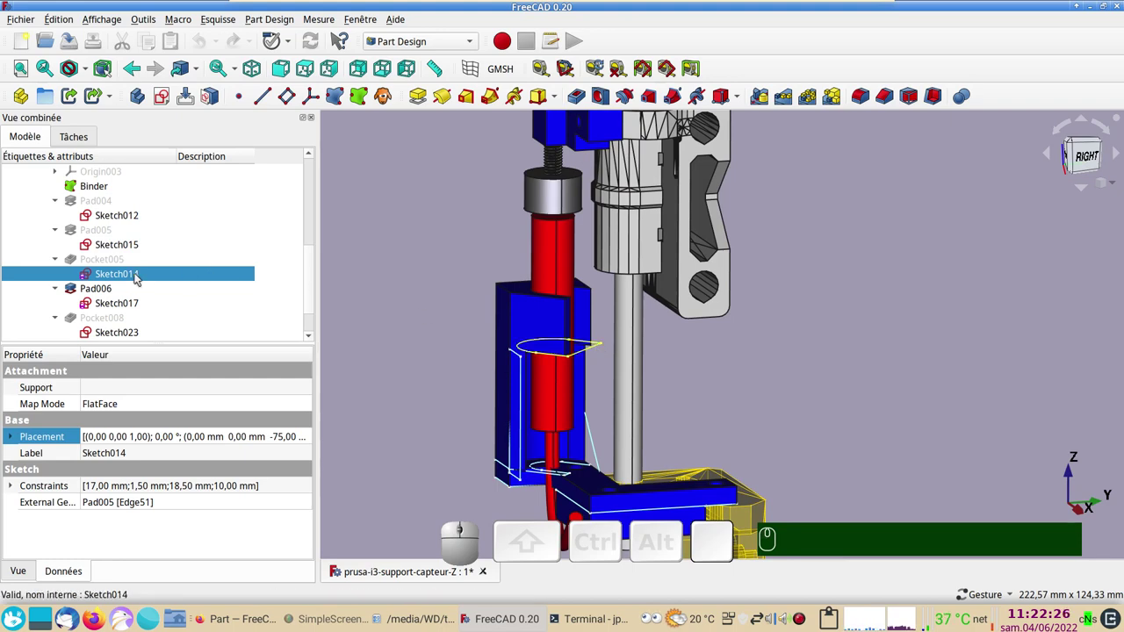
left_click(140, 278)
left_click_drag(568, 355, 521, 217)
key("&")
scroll("up", 3)
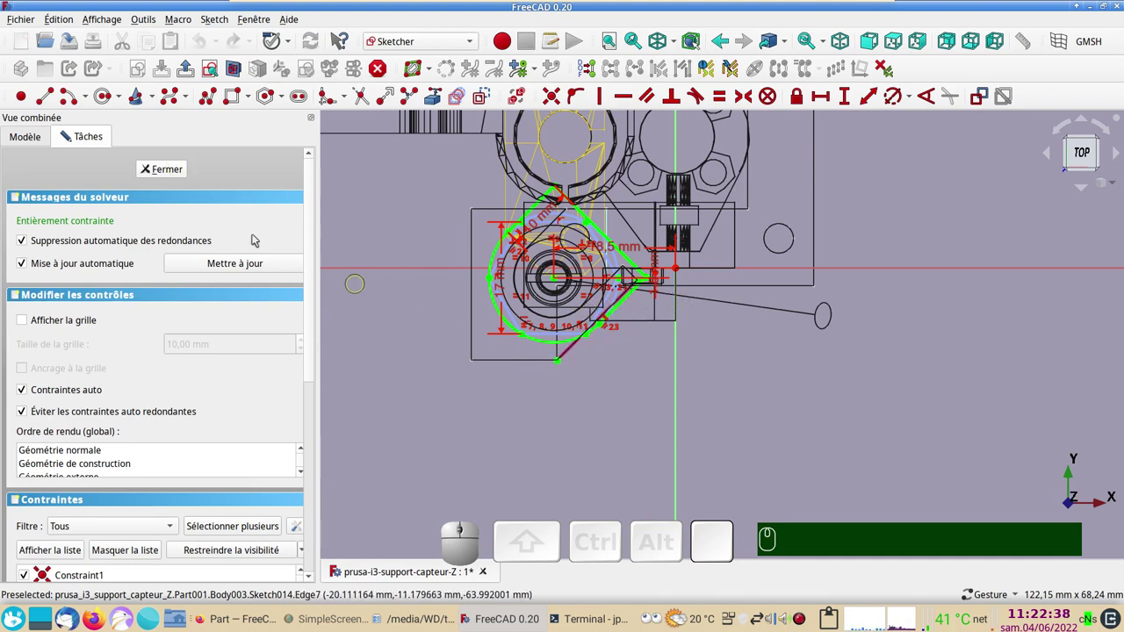
left_click(165, 171)
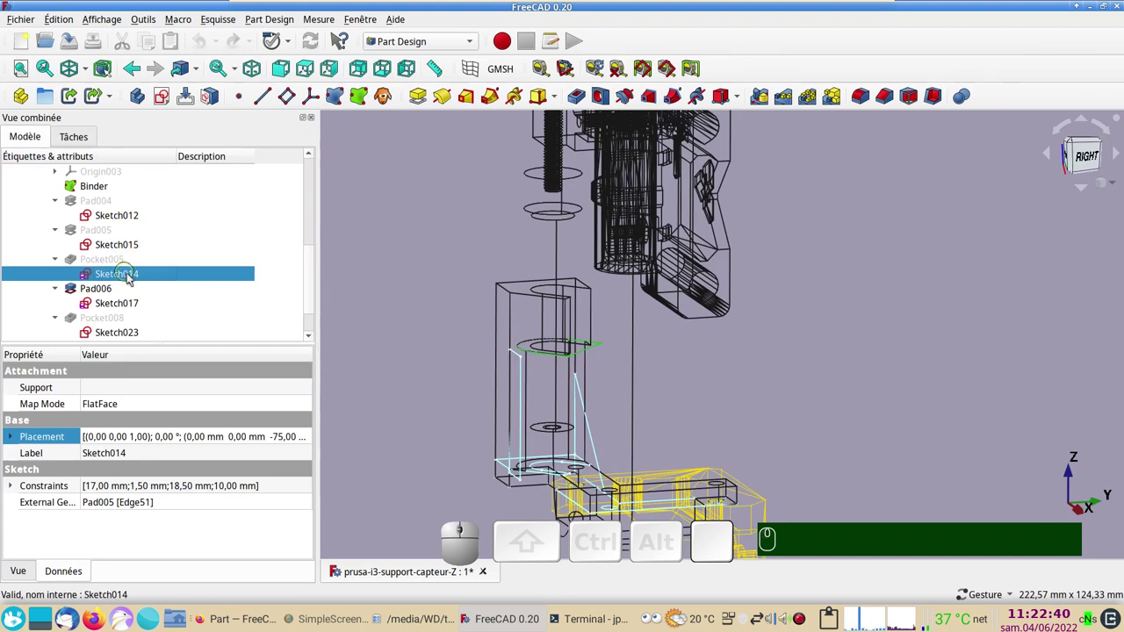
scroll("down", 3)
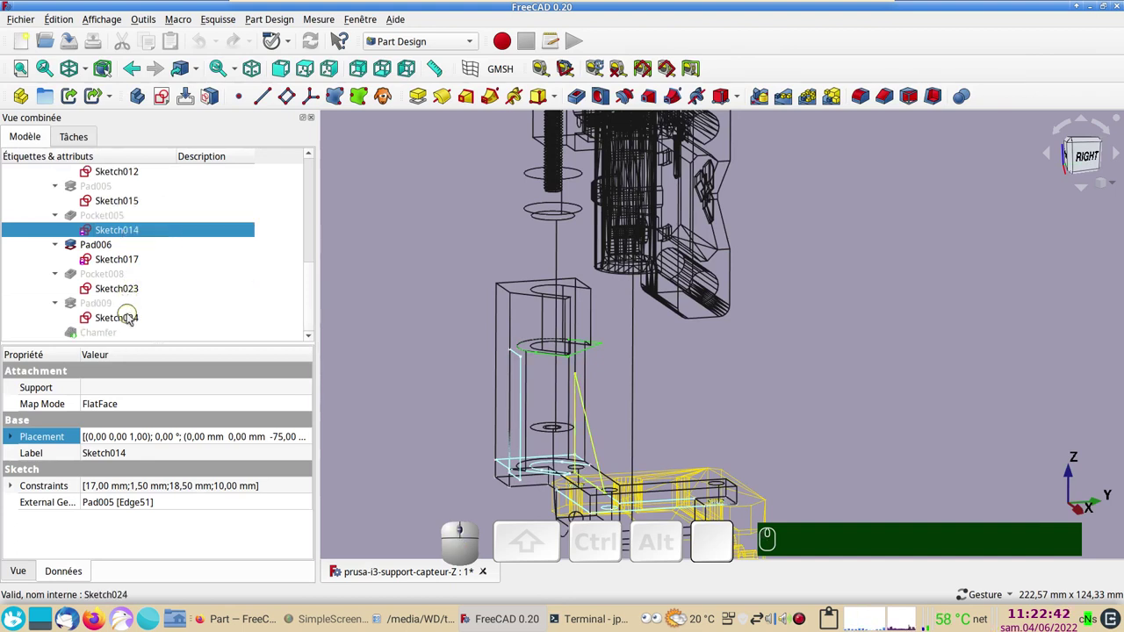
scroll("down", 3)
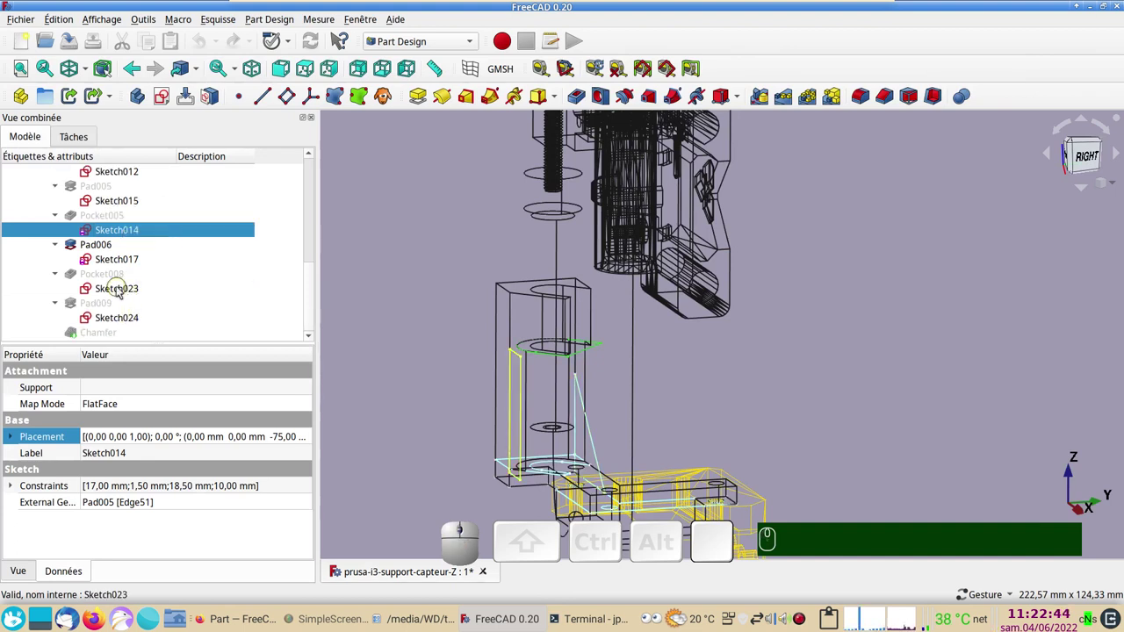
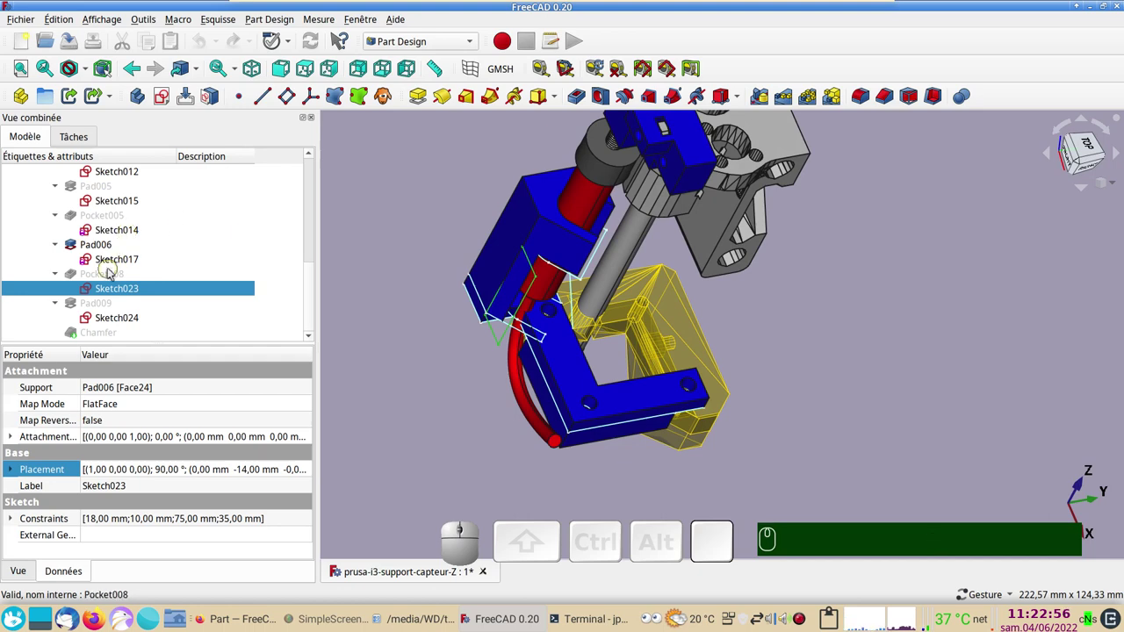
Show the body at its Pocket008 stage and orbit to view the support from above
left_click(113, 277)
key("space")
left_click_drag(982, 402, 957, 355)
left_click(958, 355)
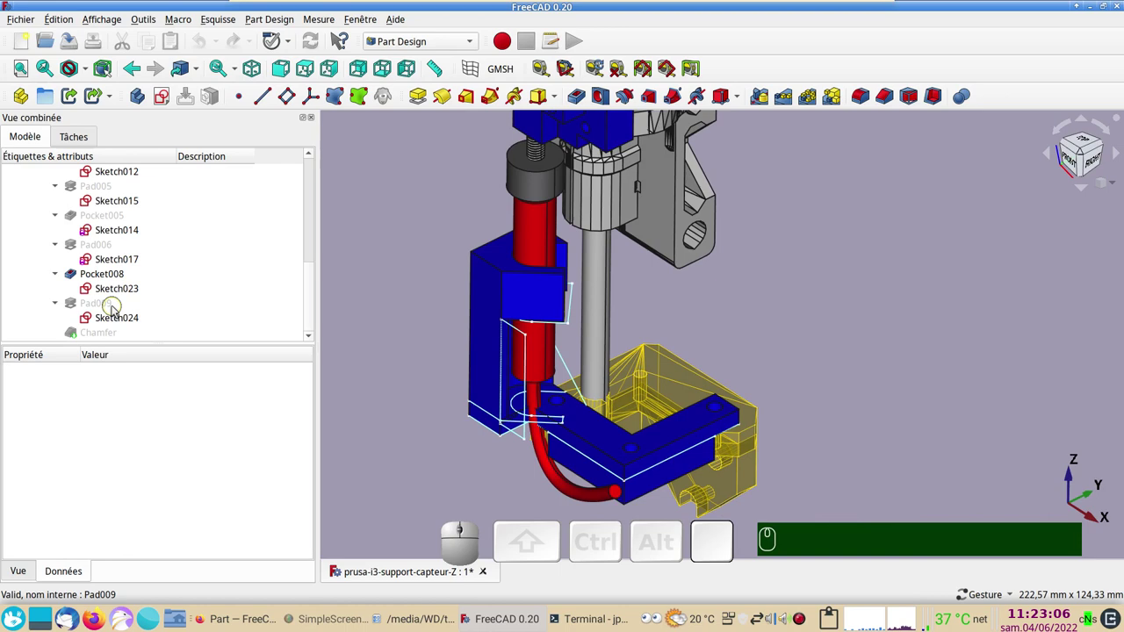
left_click_drag(936, 437, 849, 459)
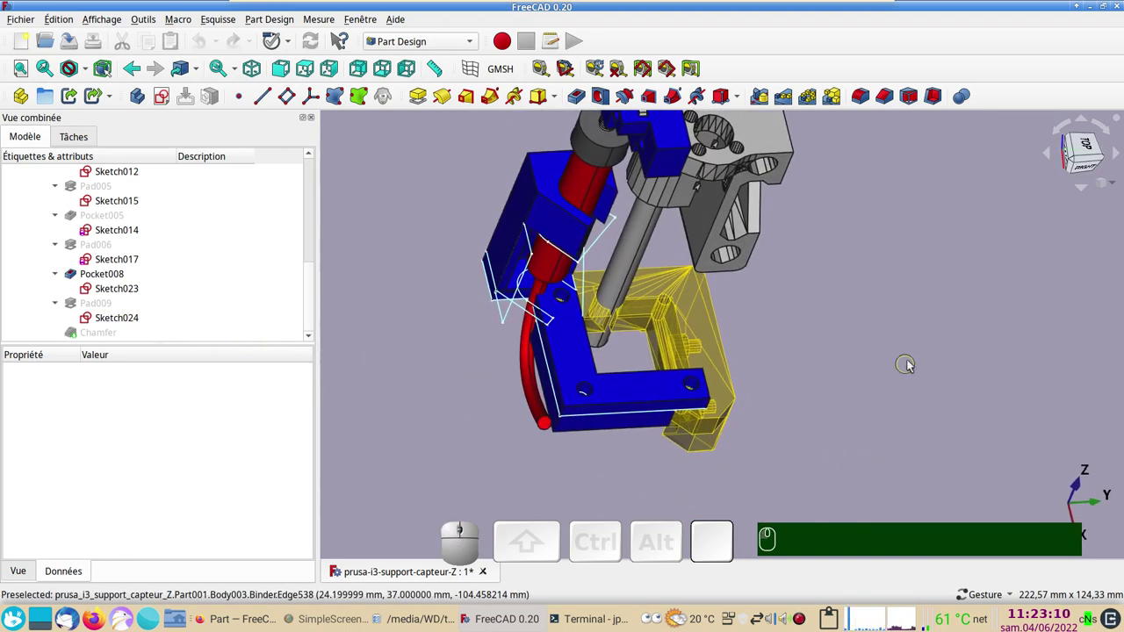
left_click_drag(882, 348, 696, 388)
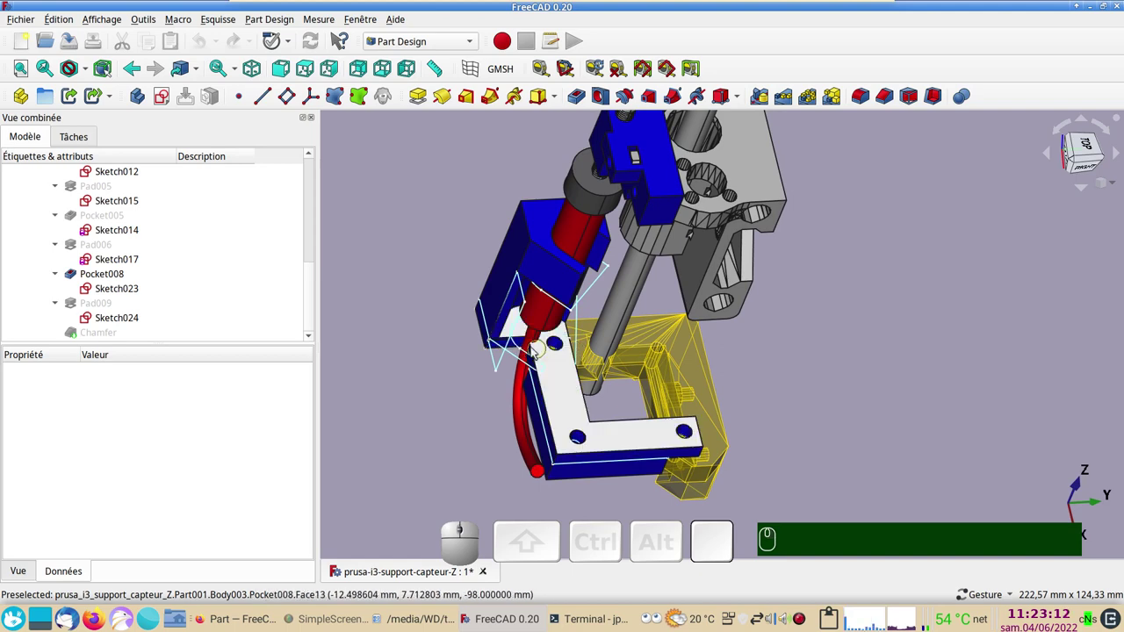
left_click(460, 440)
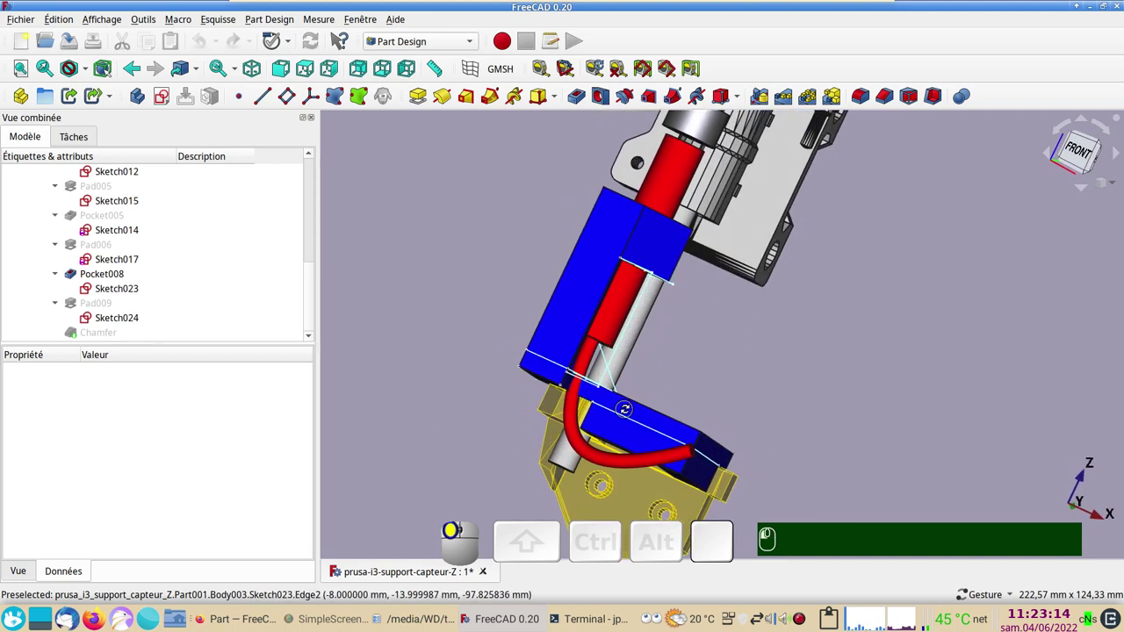
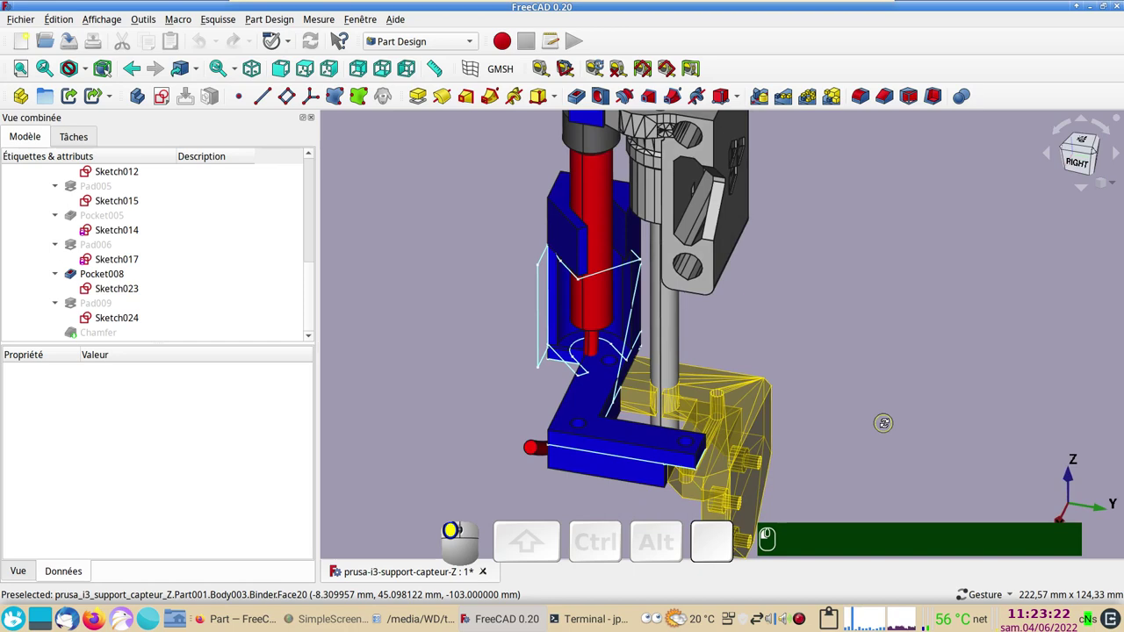
Switch the displayed tip to Pad009, leaving the later Chamfer inactive, and inspect it
left_click(846, 392)
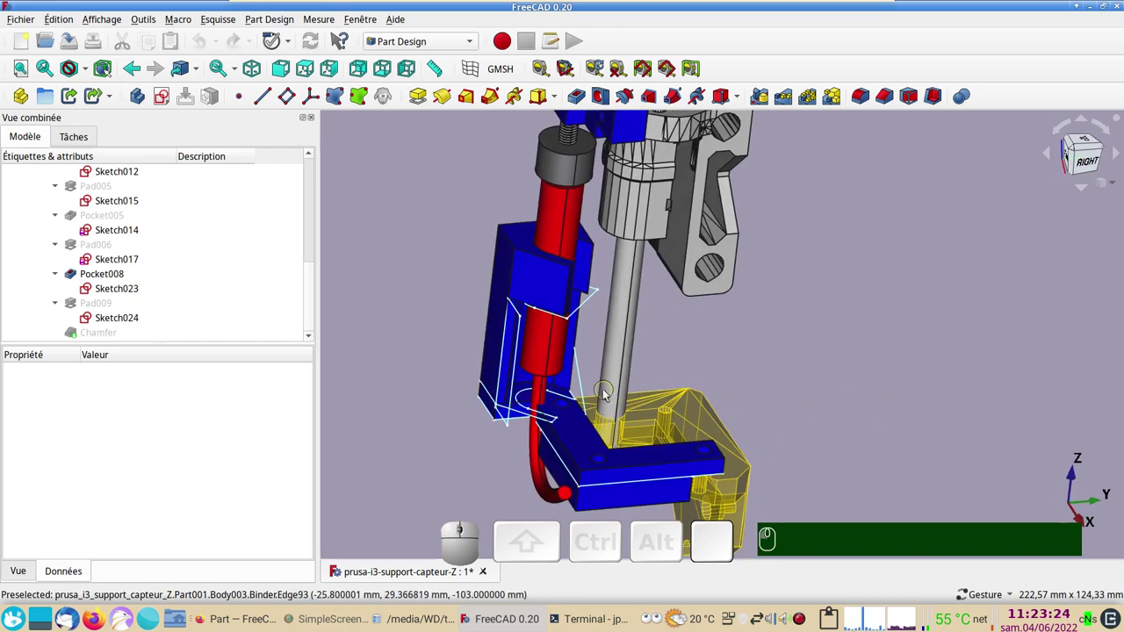
left_click(585, 383)
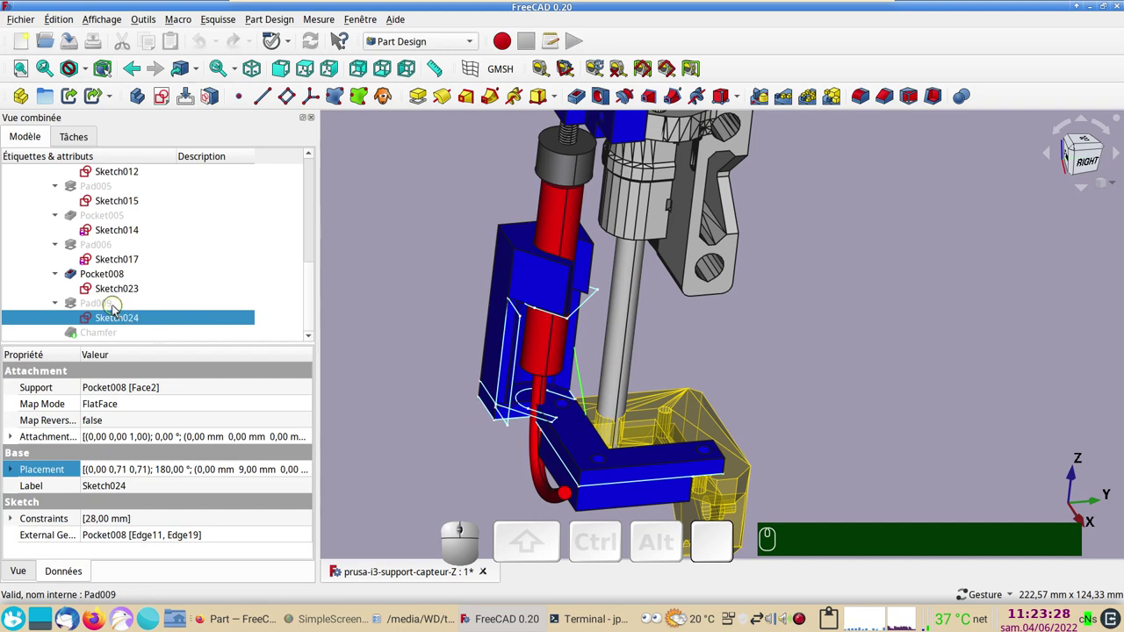
left_click(118, 310)
key("space")
left_click(898, 360)
left_click_drag(920, 393, 937, 390)
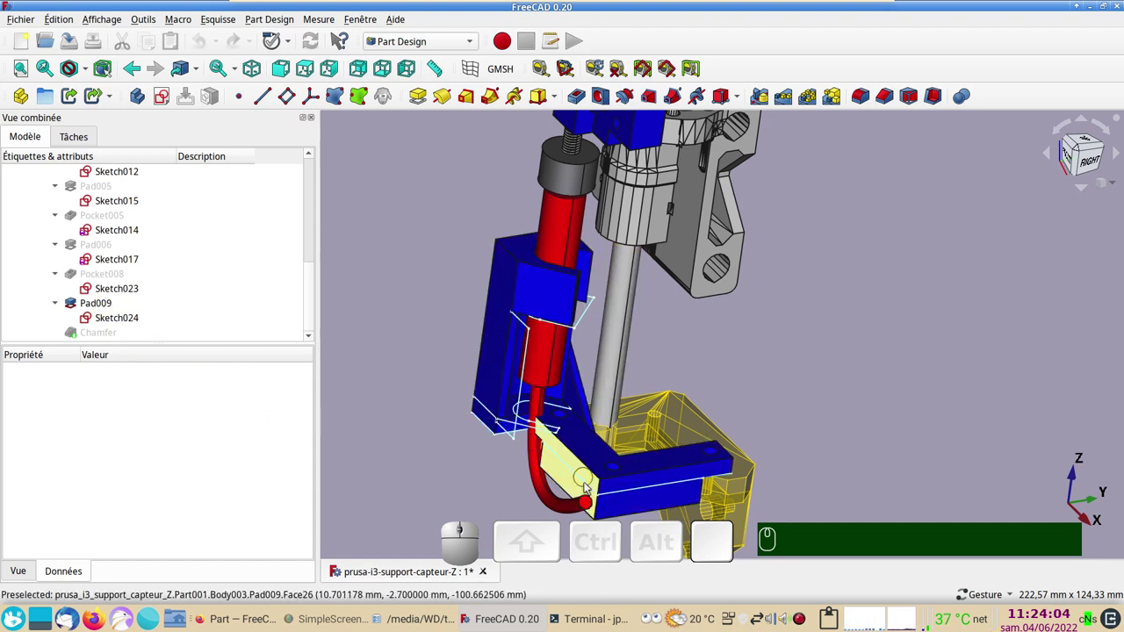
Show the Chamfer as the body's final result and check its settings
scroll("down", 3)
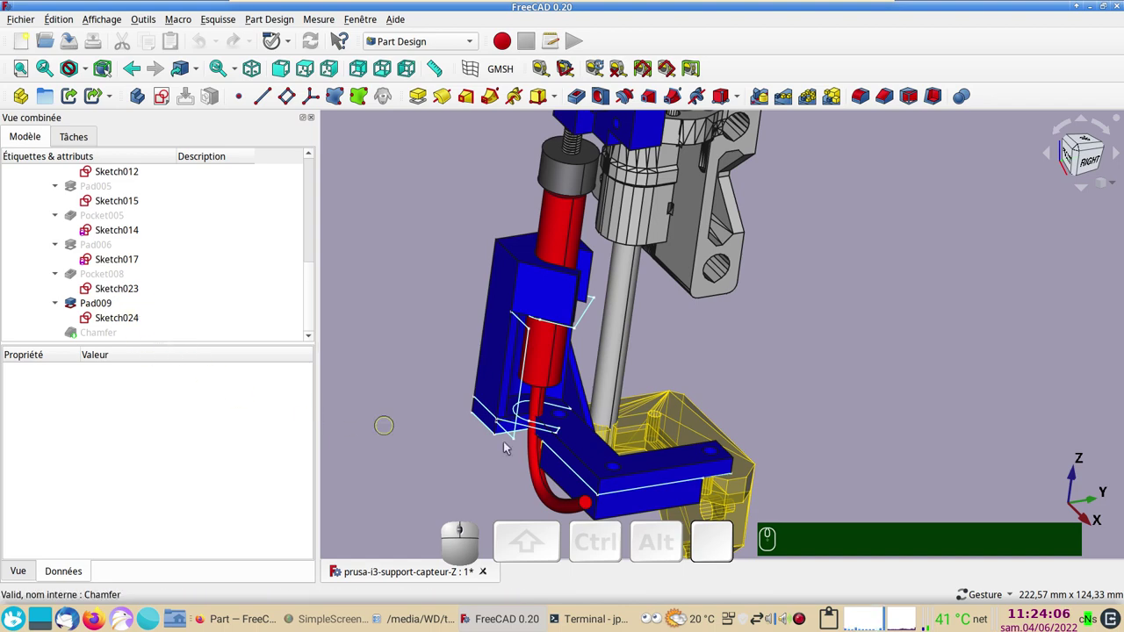
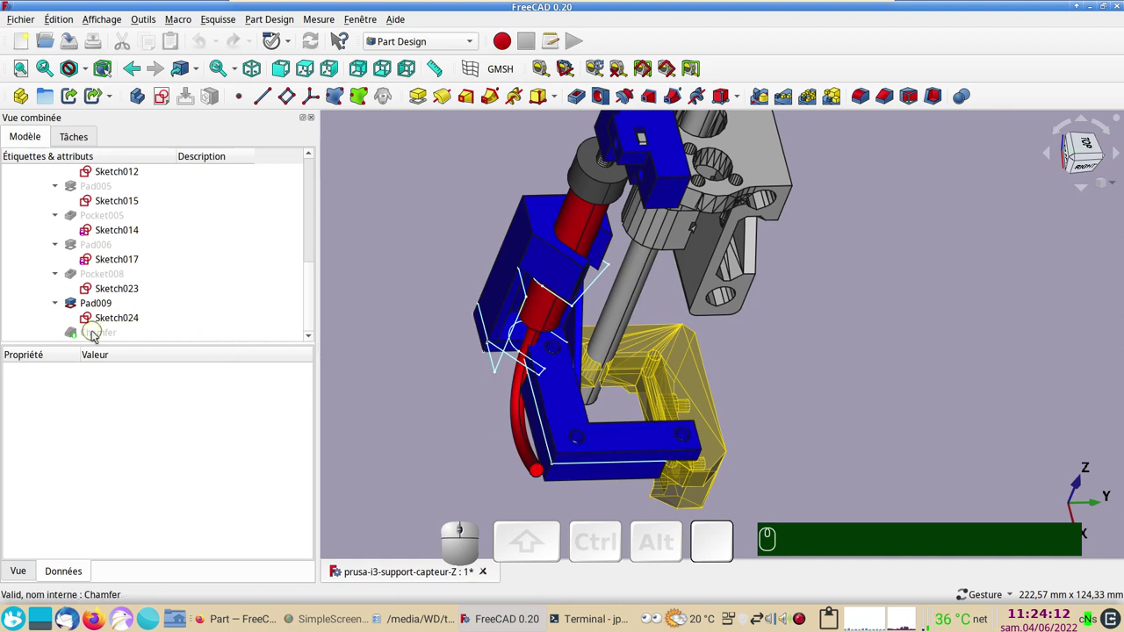
left_click(97, 335)
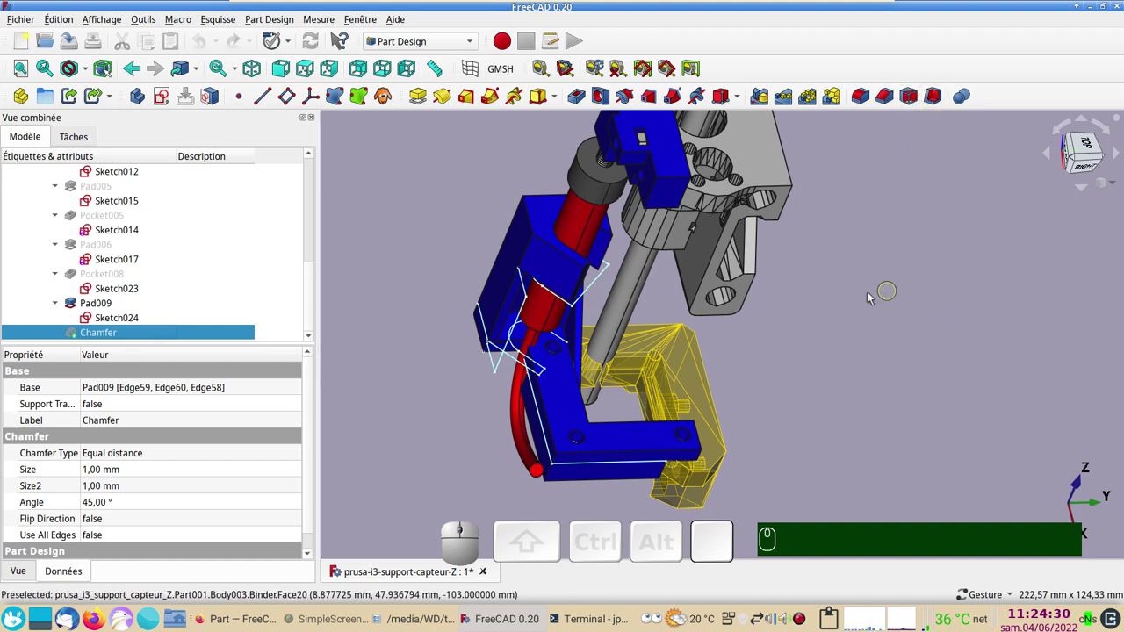
left_click(128, 333)
key("space")
left_click(889, 392)
left_click_drag(864, 456, 851, 445)
scroll("up", 3)
Orbit and zoom out to review the whole chamfered support assembly
scroll("down", 3)
left_click_drag(868, 466, 875, 392)
scroll("down", 3)
left_click_drag(490, 471, 271, 387)
scroll("down", 3)
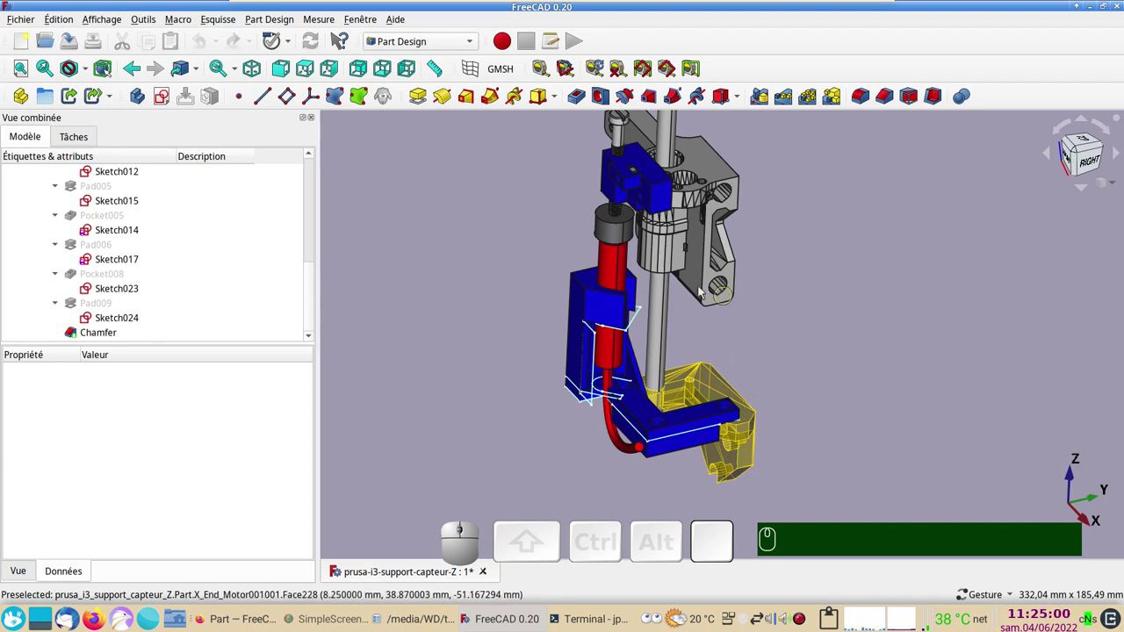
left_click_drag(462, 399, 480, 300)
left_click_drag(472, 278, 237, 164)
scroll("down", 3)
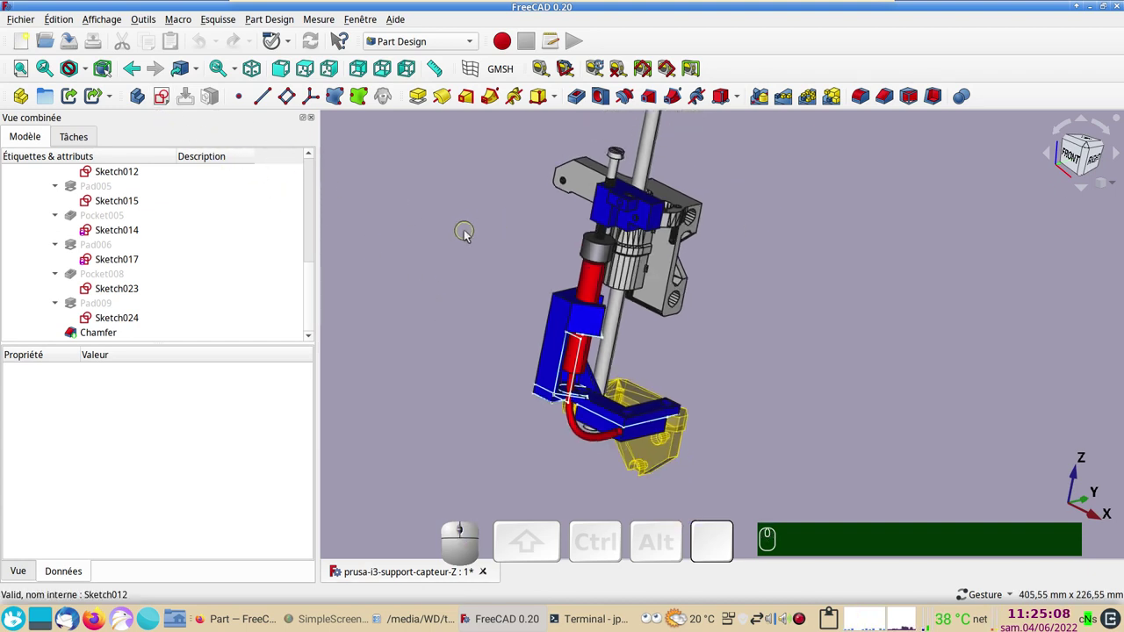
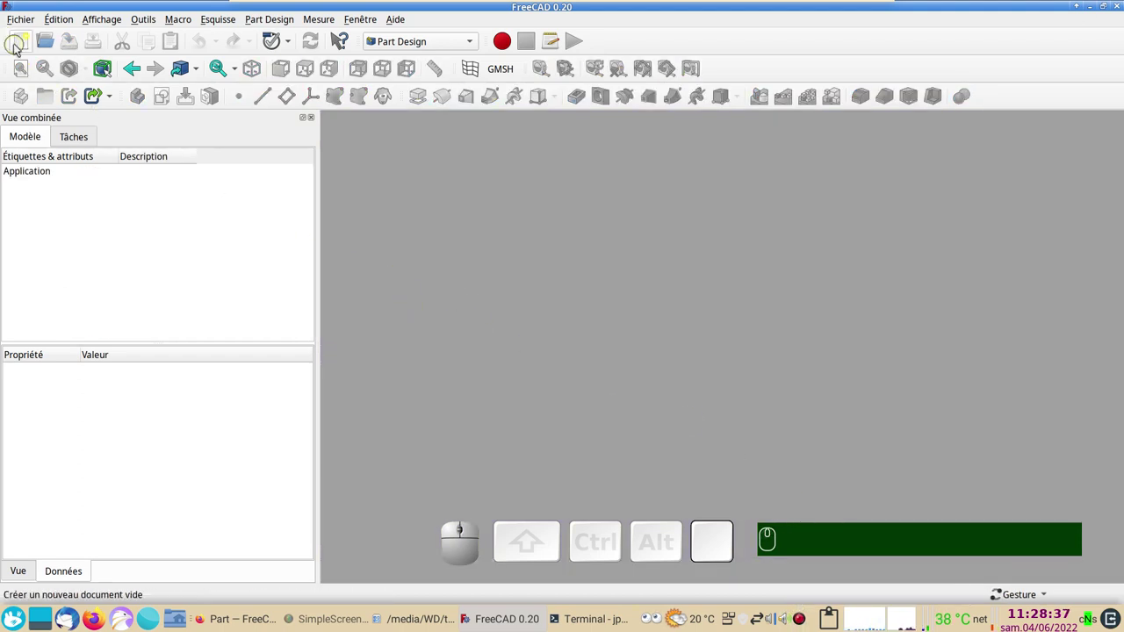
Create a new empty document and list the Part Design additive primitive shapes
left_click(33, 25)
left_click(33, 39)
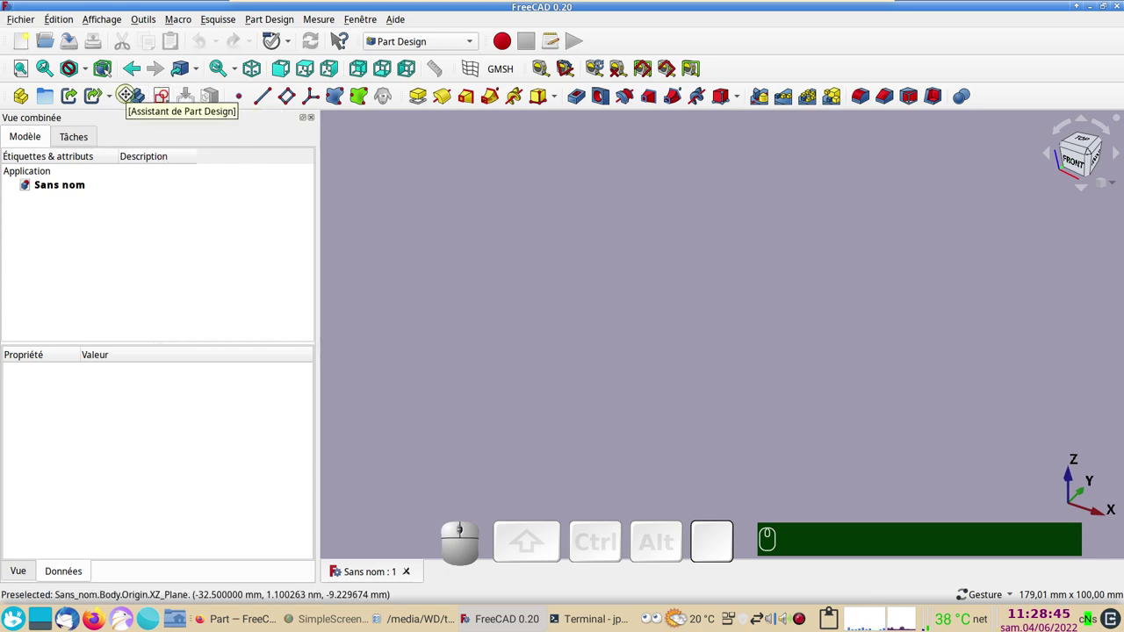
left_click(560, 105)
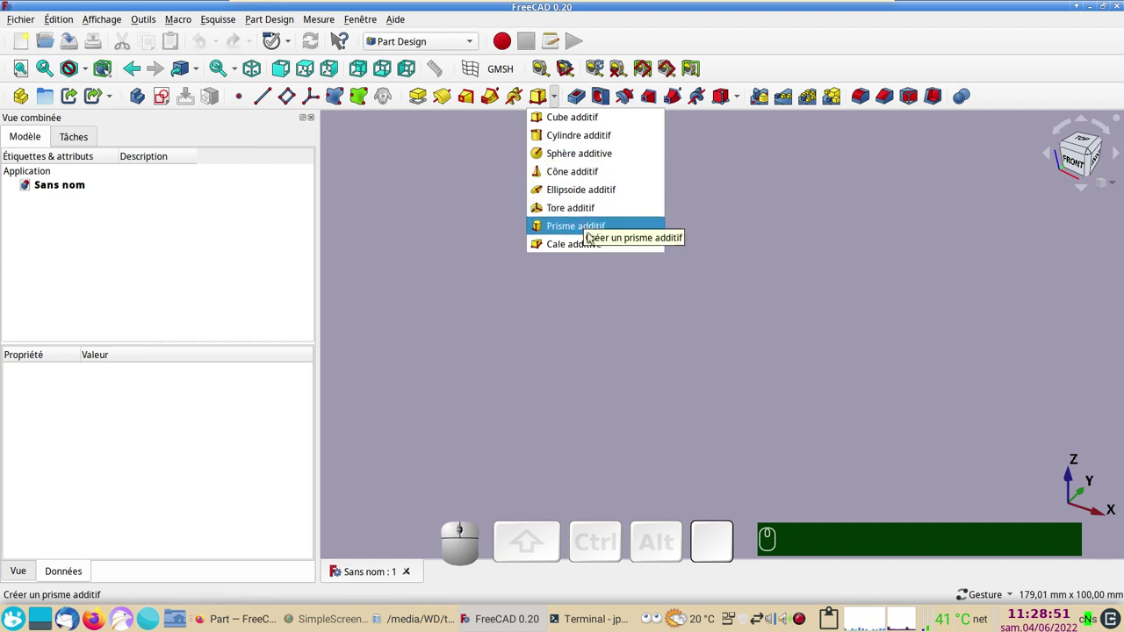
Add an additive prism with 3 sides, 5 mm circumradius and 10 mm height to a new body
left_click(586, 231)
scroll("up", 3)
left_click_drag(657, 347, 222, 349)
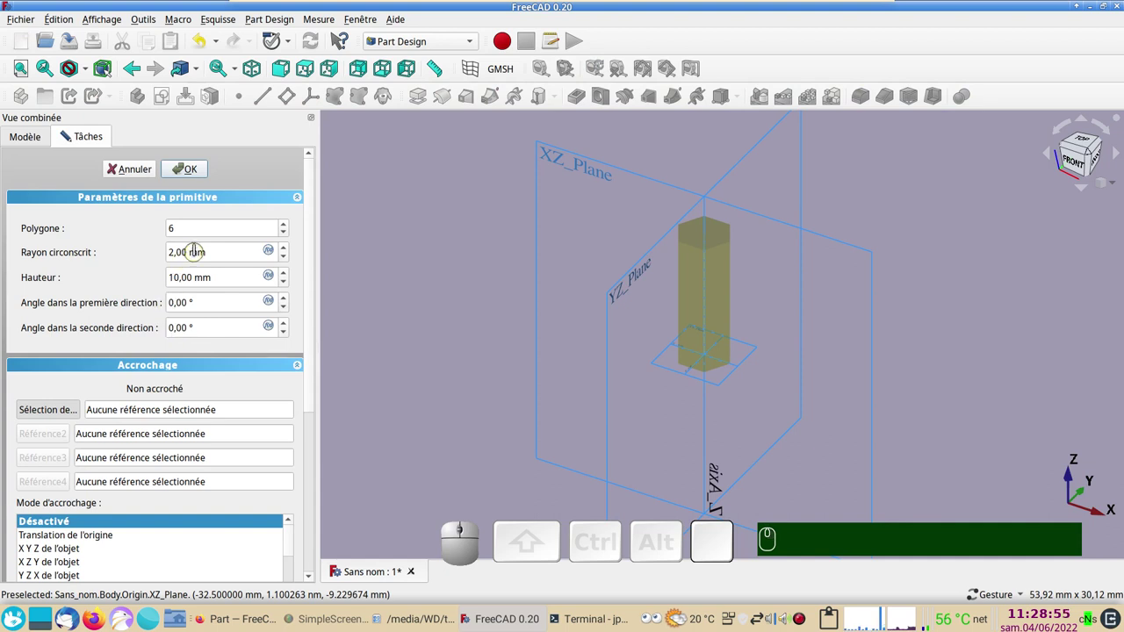
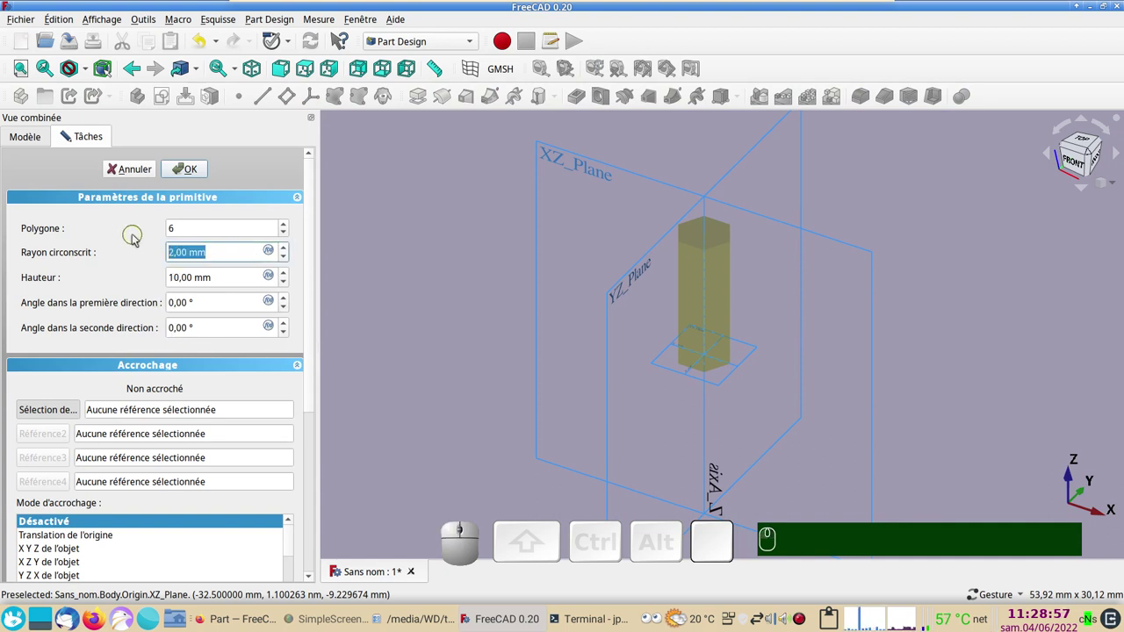
key("KP_2")
key("KP_0")
key("Return")
key("KP_Enter")
scroll("down", 3)
Reopen the prism's parameters, then select a side face and orbit to see the others
left_click(89, 233)
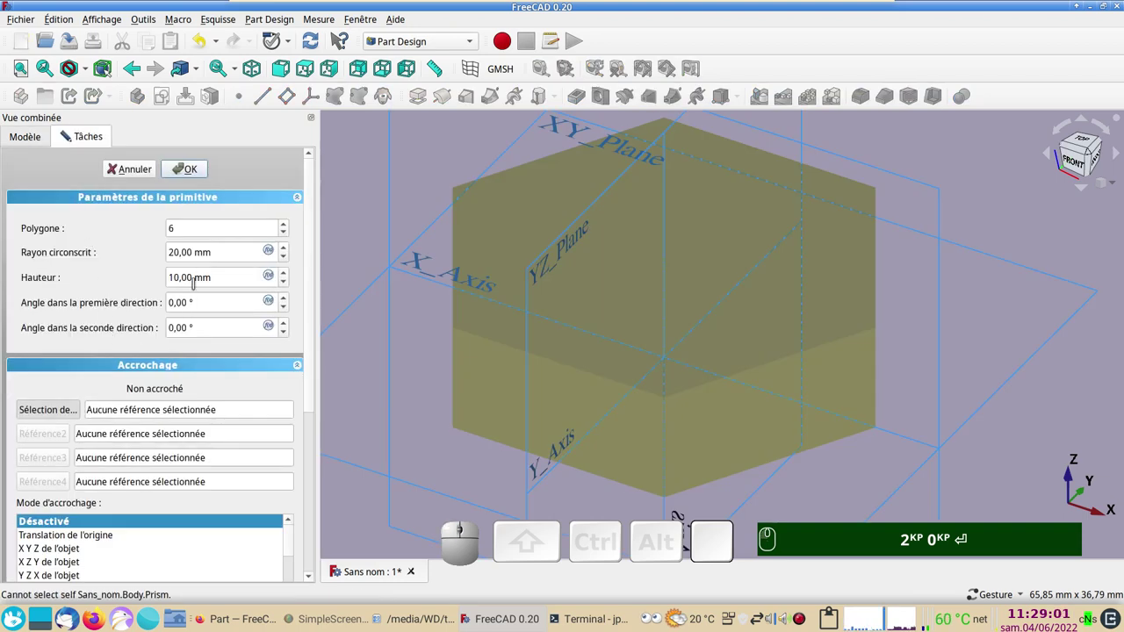
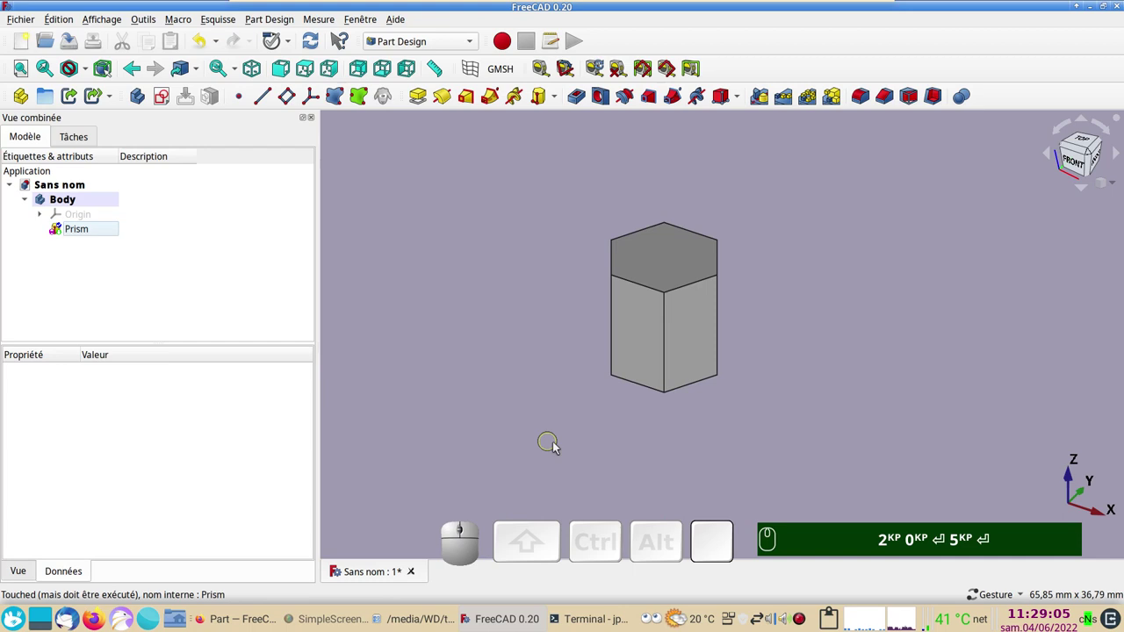
left_click(102, 236)
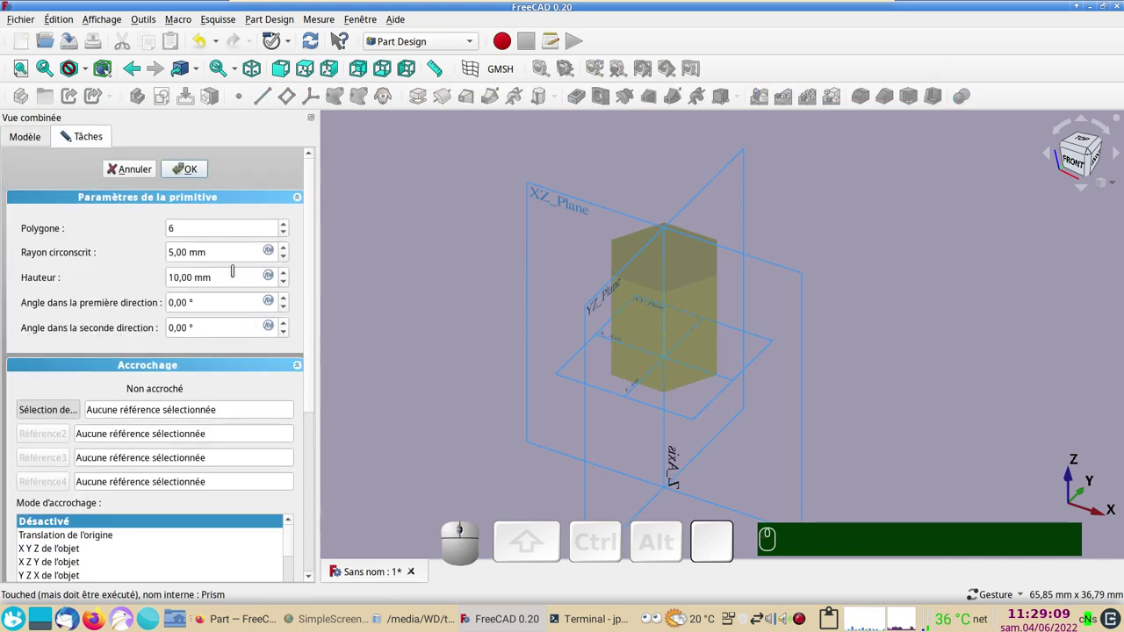
scroll("down", 3)
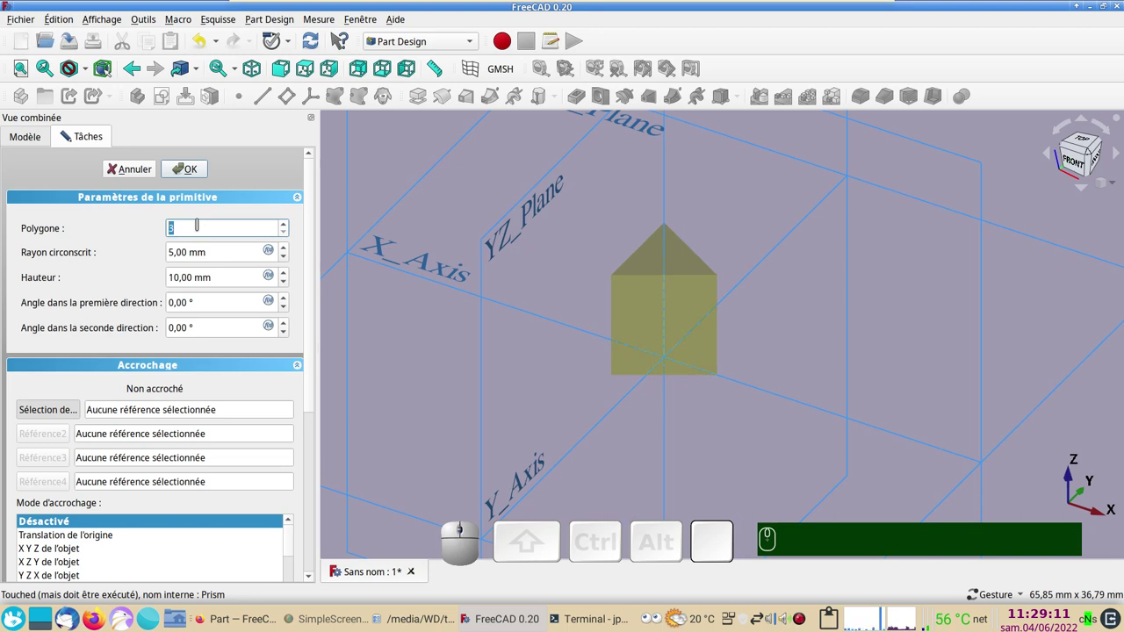
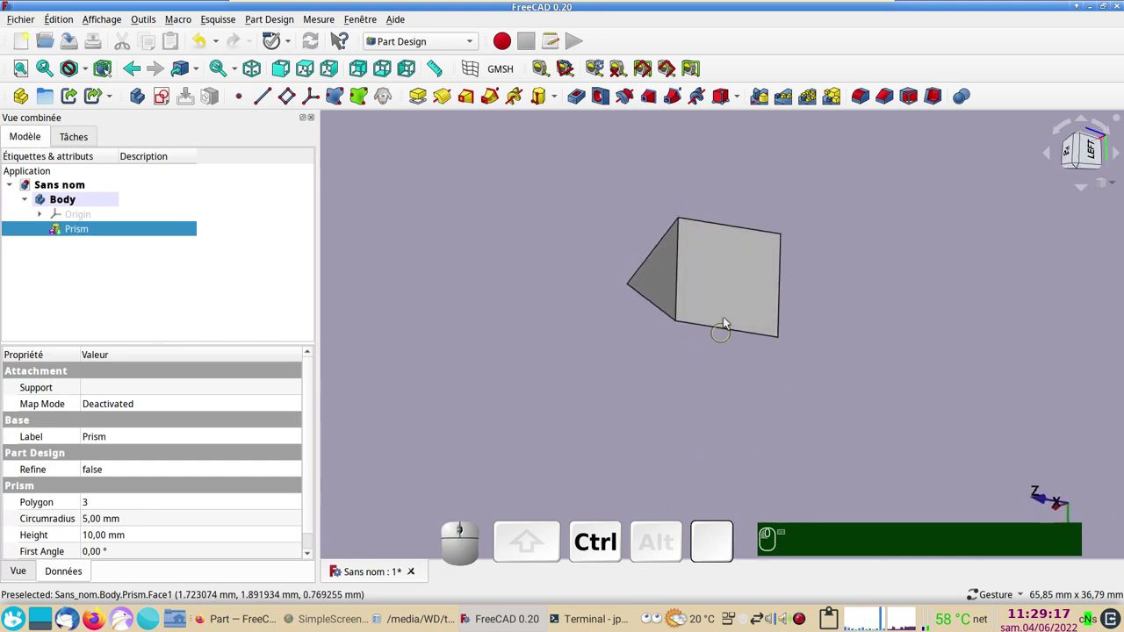
left_click(732, 300)
left_click_drag(473, 390, 543, 355)
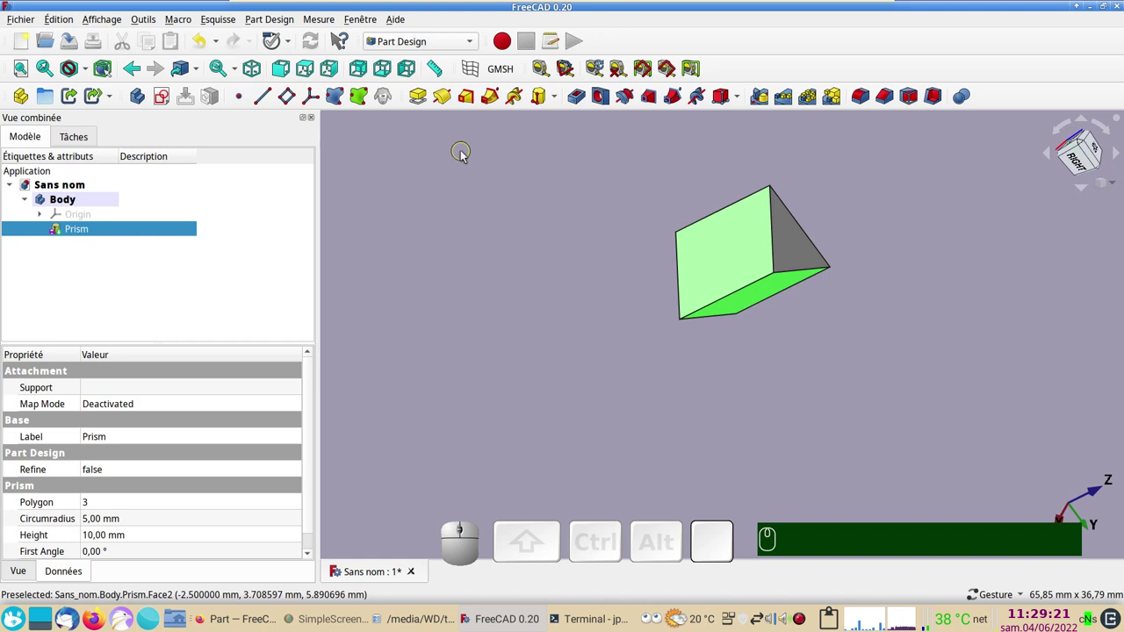
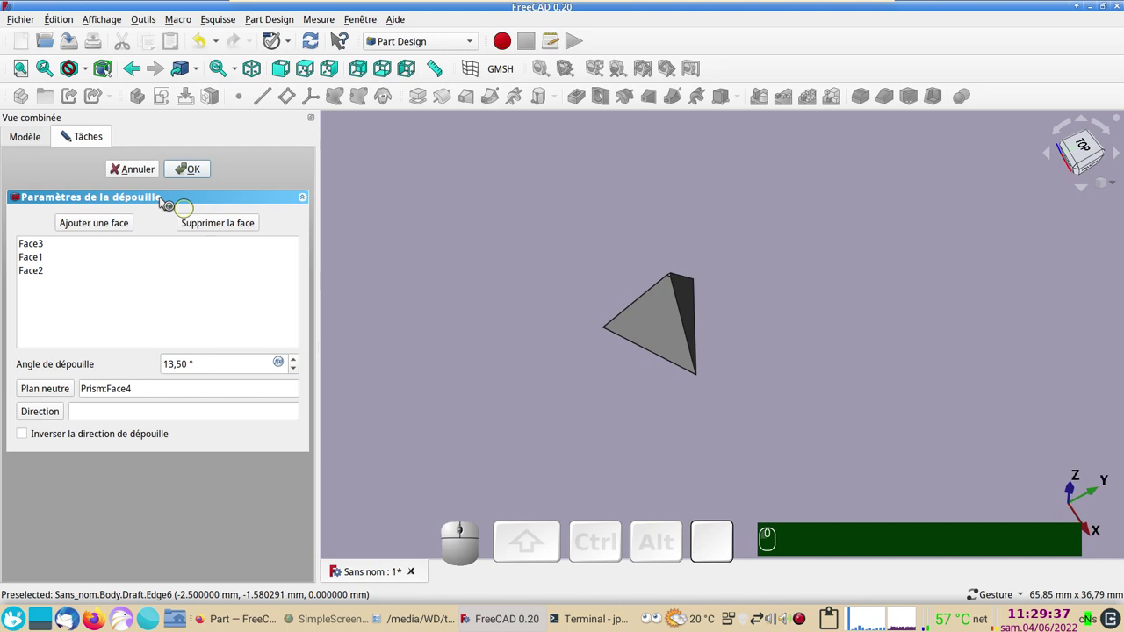
Cancel the draft taper and delete the Prism, leaving the body empty
left_click(151, 178)
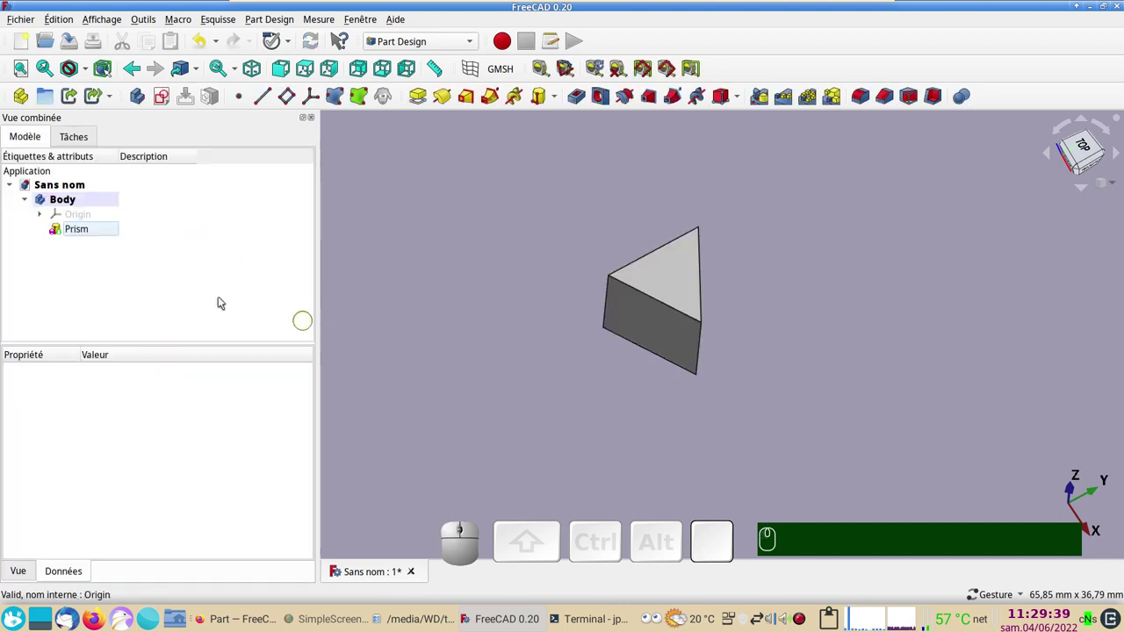
left_click(83, 229)
key("Delete")
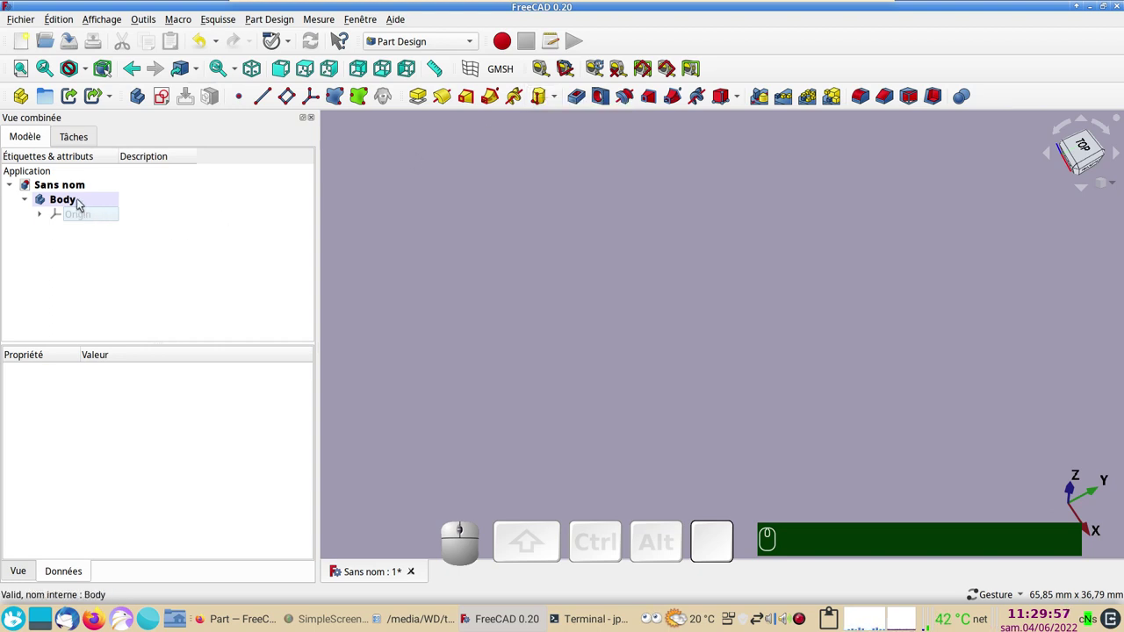
left_click(82, 203)
key("Delete")
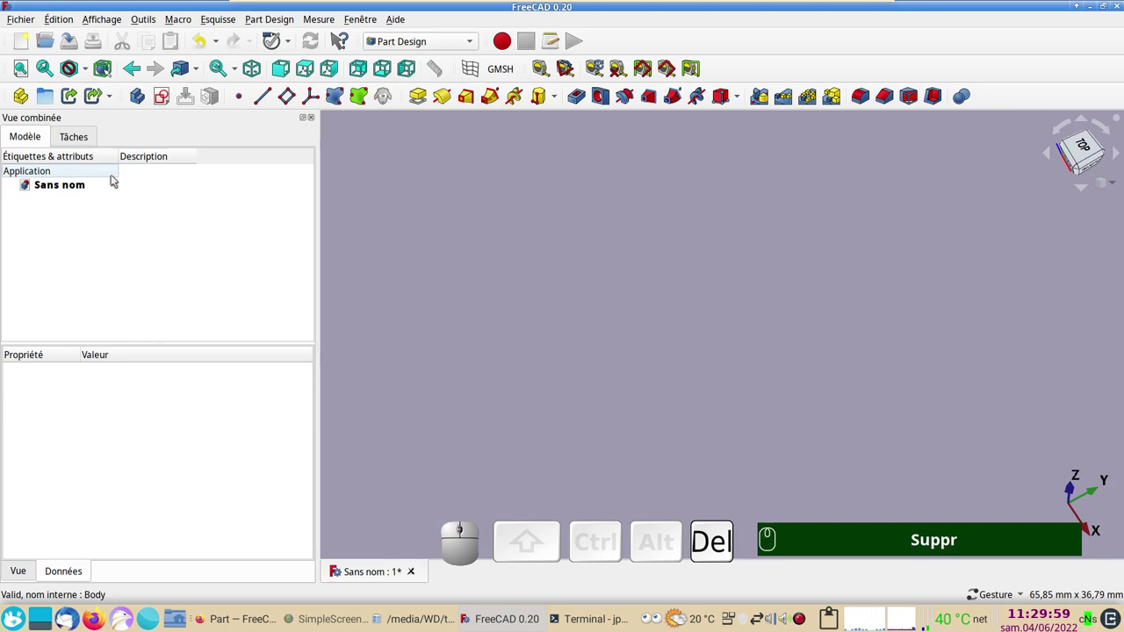
left_click(170, 101)
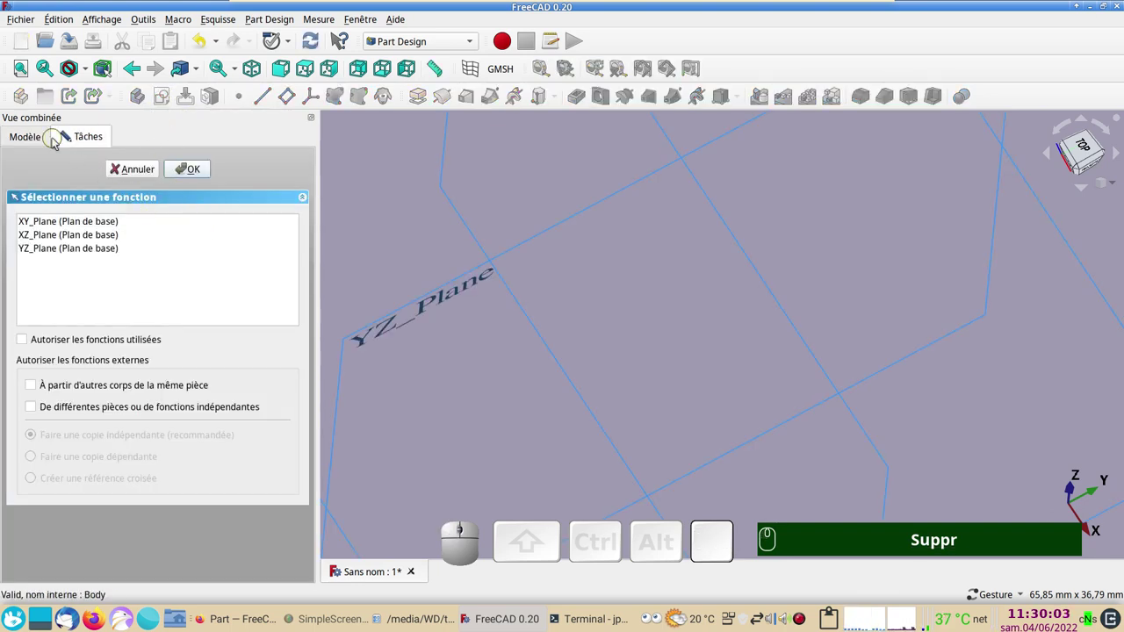
left_click(40, 141)
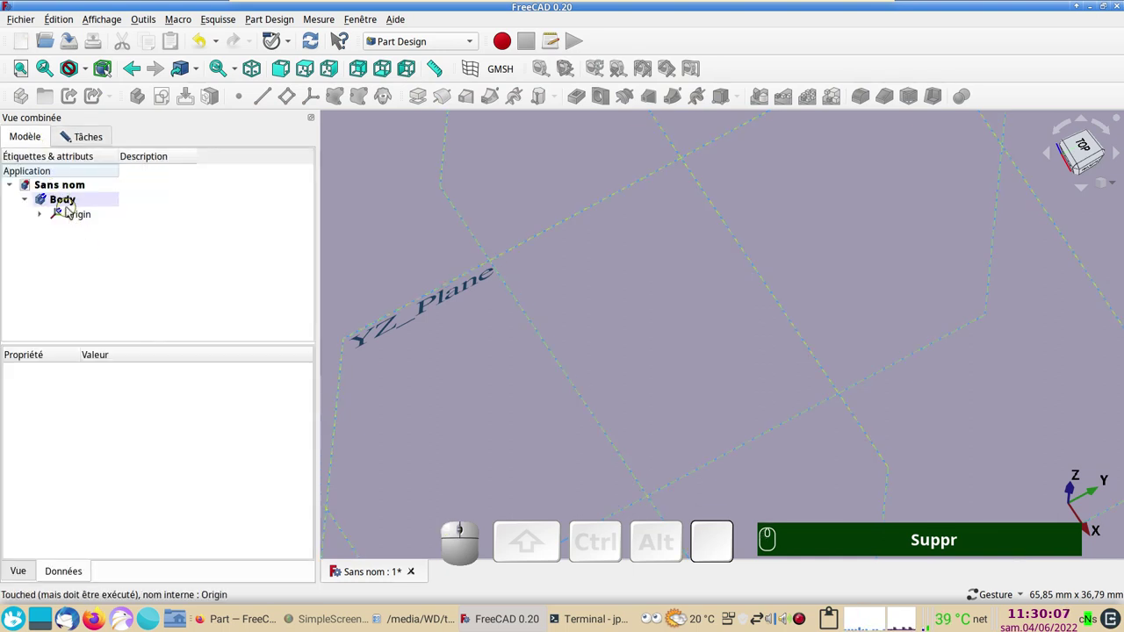
left_click(103, 146)
left_click(131, 170)
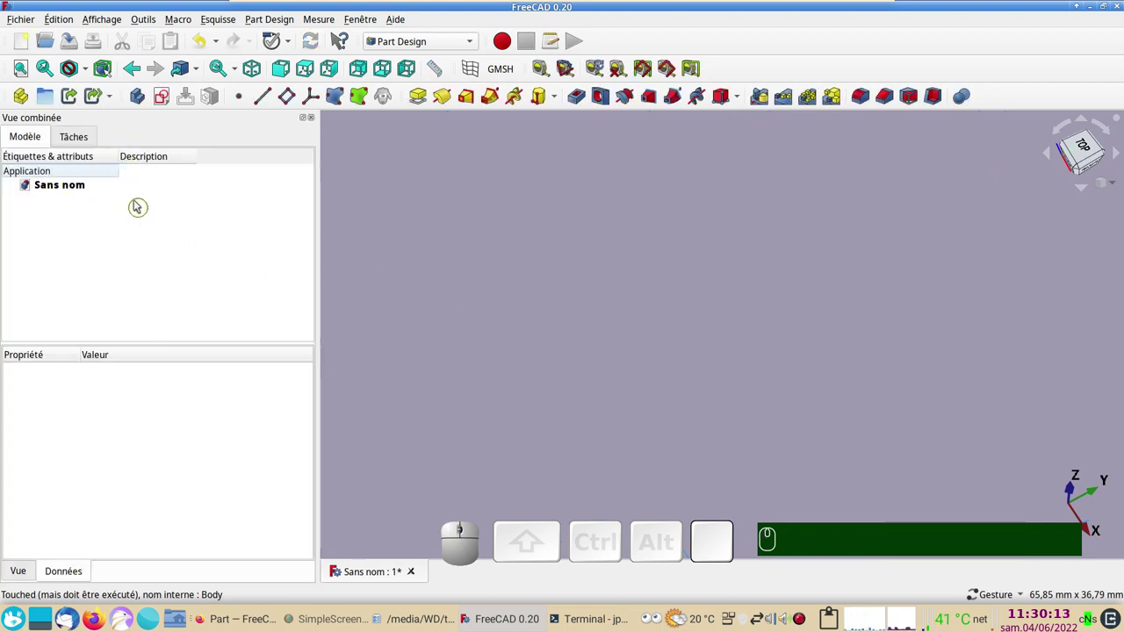
left_click(145, 99)
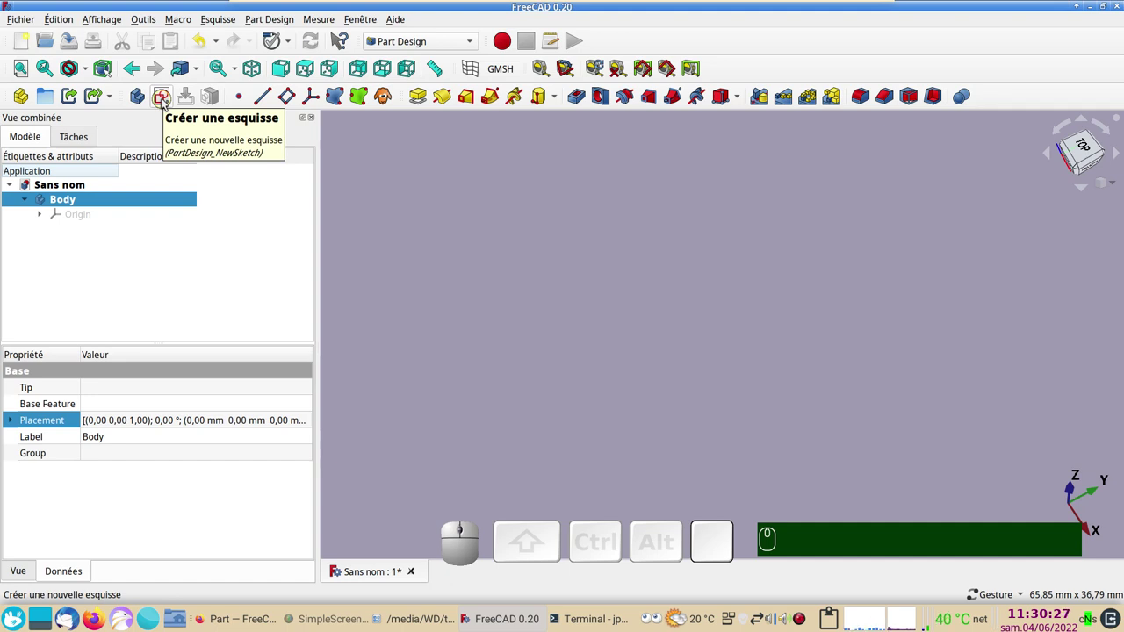
Start a new sketch in the body and orbit around the origin planes
left_click(166, 103)
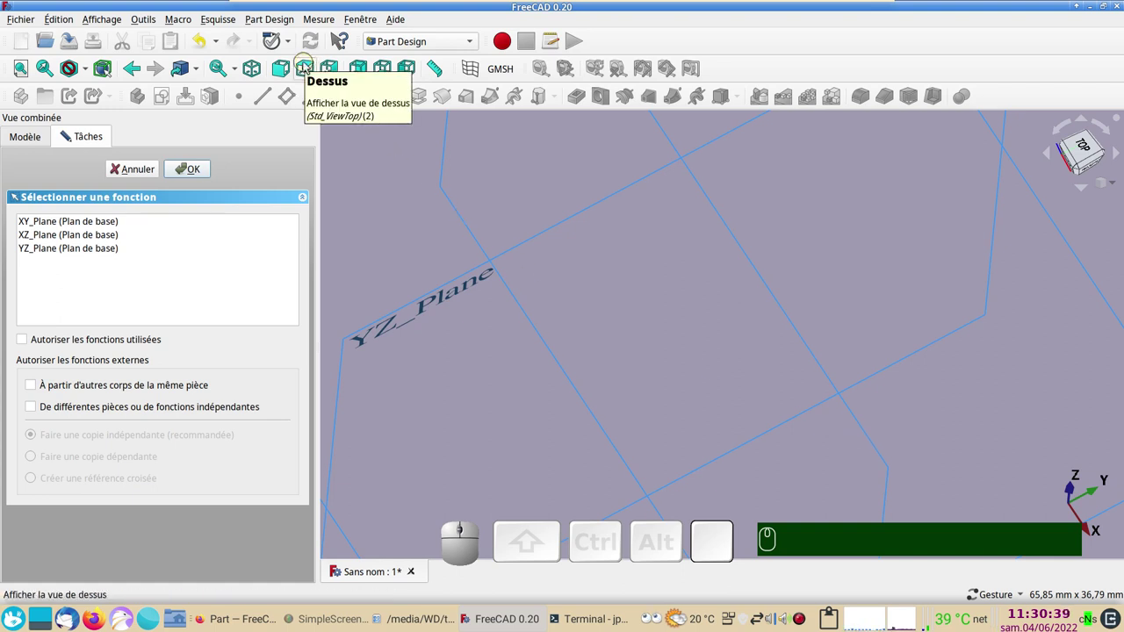
left_click(309, 66)
scroll("down", 3)
right_click(477, 393)
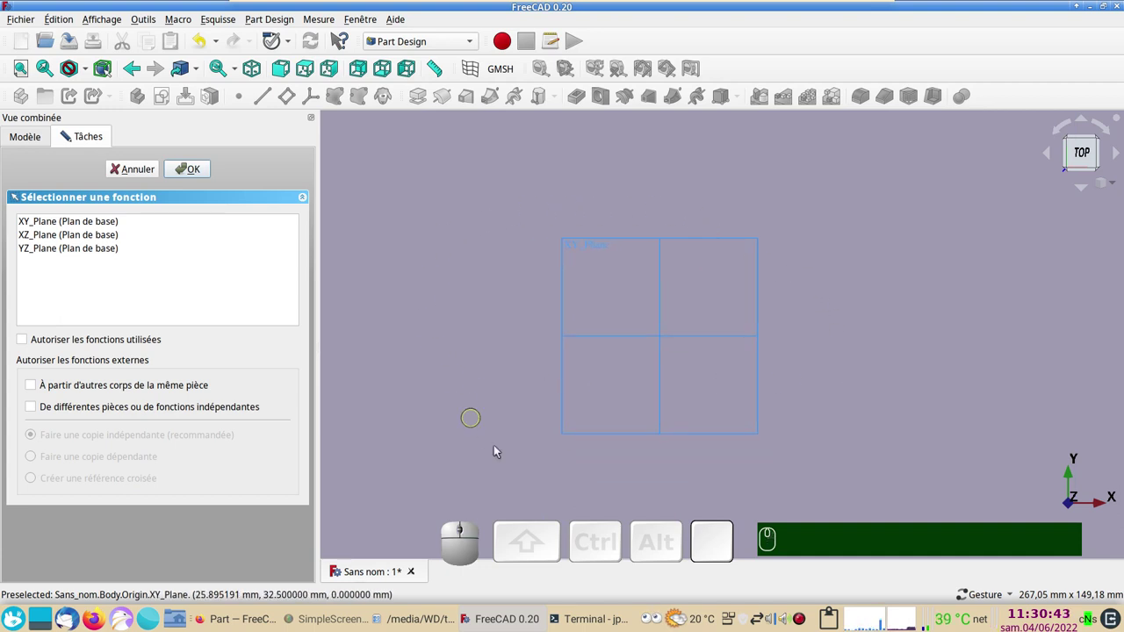
left_click_drag(693, 500, 520, 400)
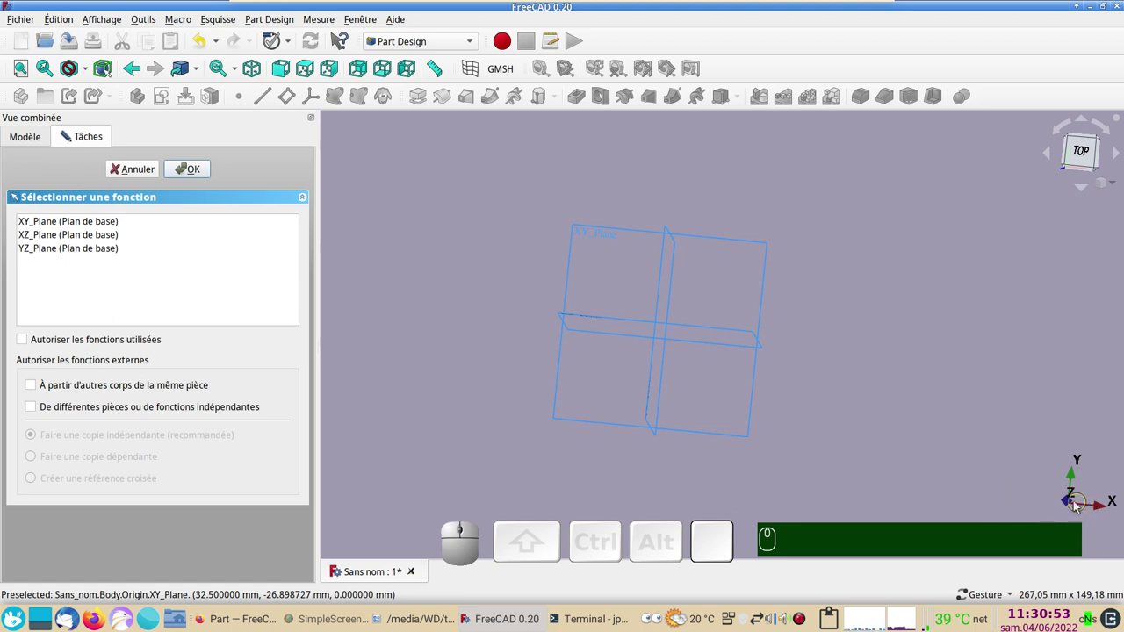
left_click_drag(615, 474, 158, 263)
Try XZ_Plane, settle on XY_Plane as the sketch support and look straight down on it
left_click(76, 224)
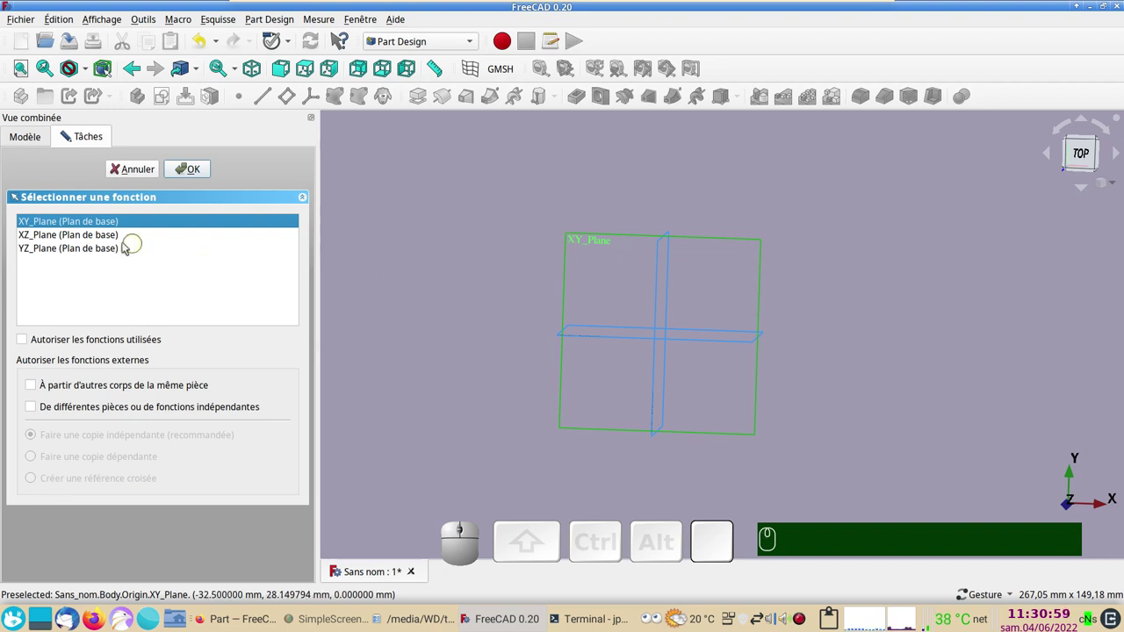
left_click(108, 241)
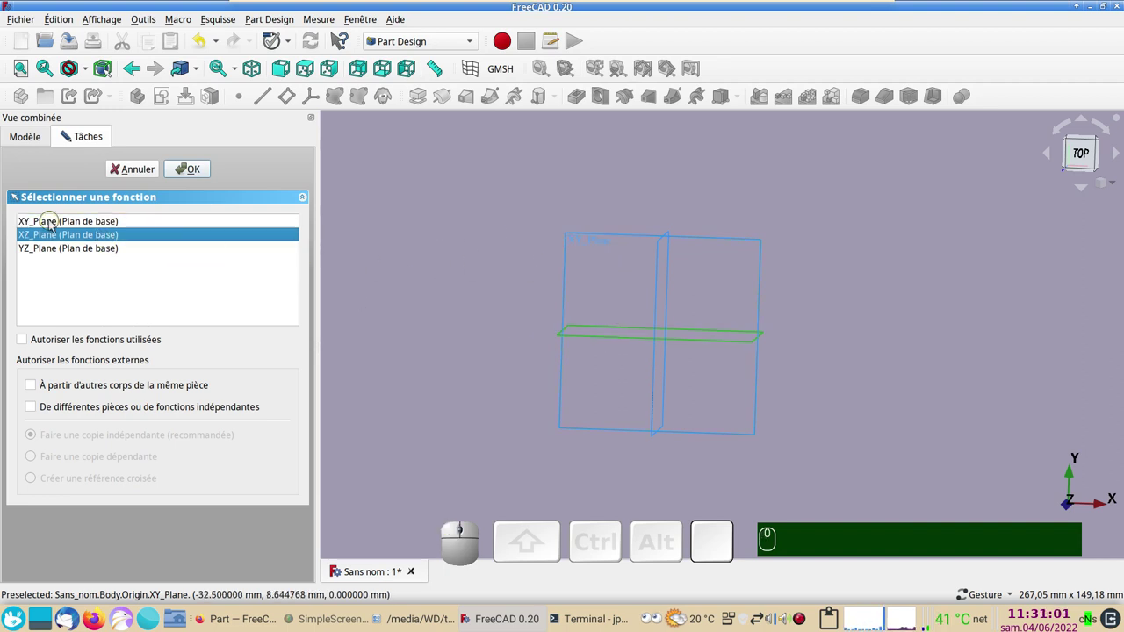
left_click(53, 224)
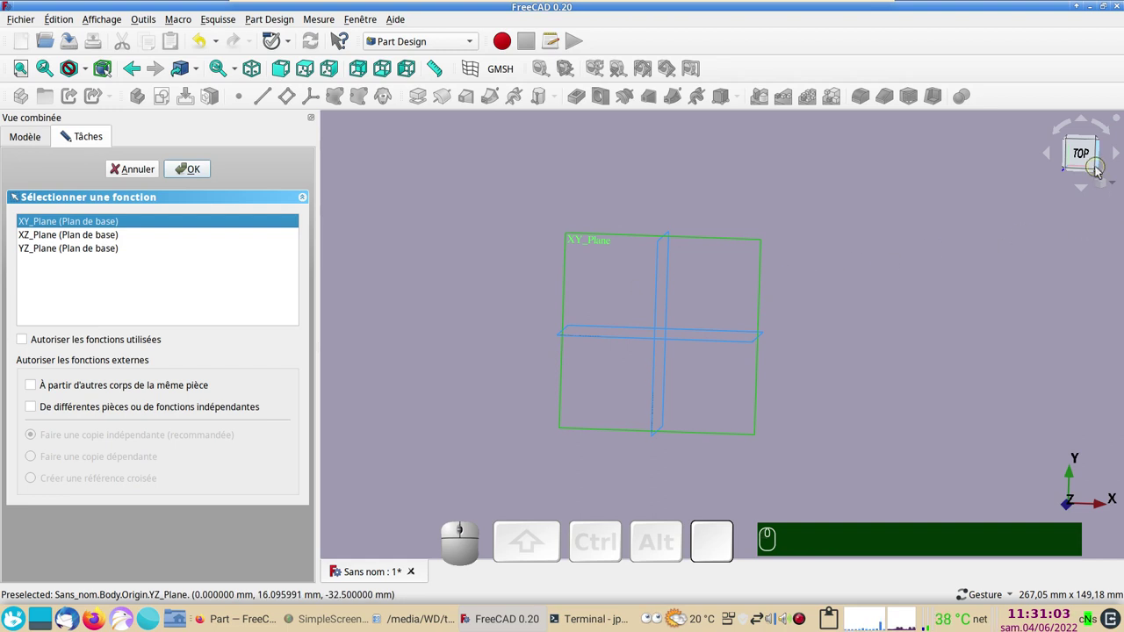
left_click(1081, 156)
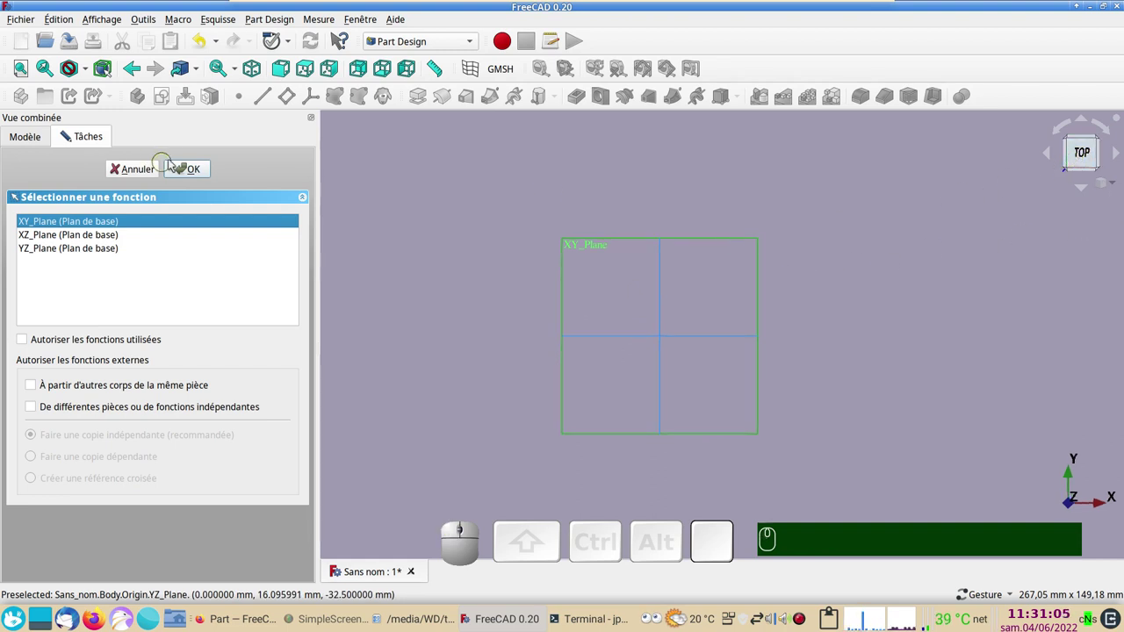
Enter the XY sketch, draw a regular hexagon at the origin and make one side vertical
left_click(190, 174)
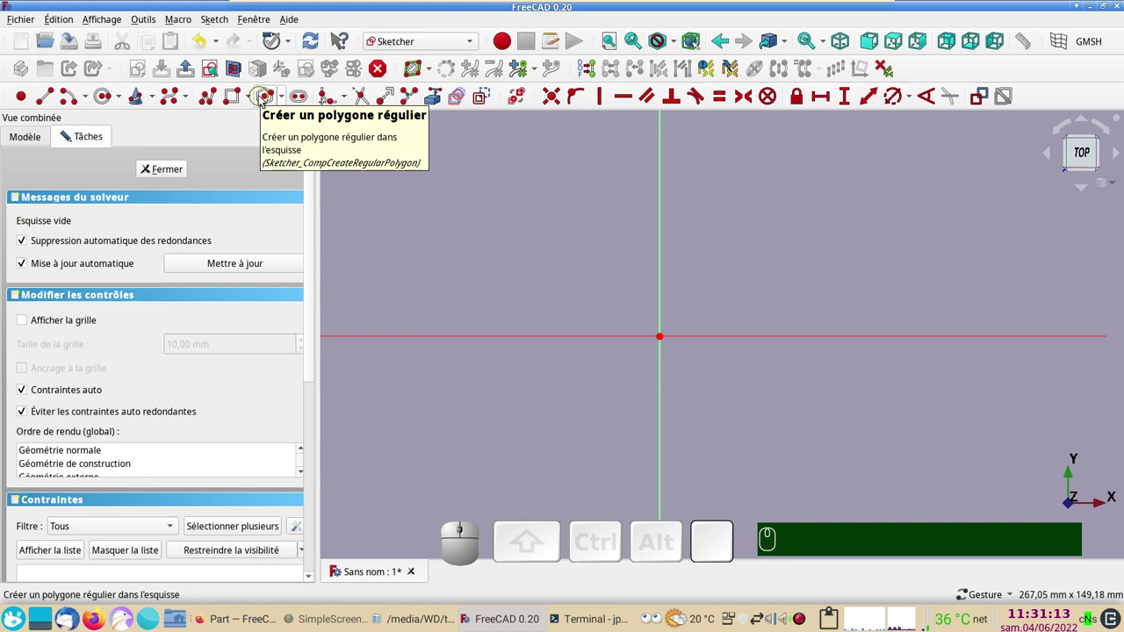
left_click(267, 98)
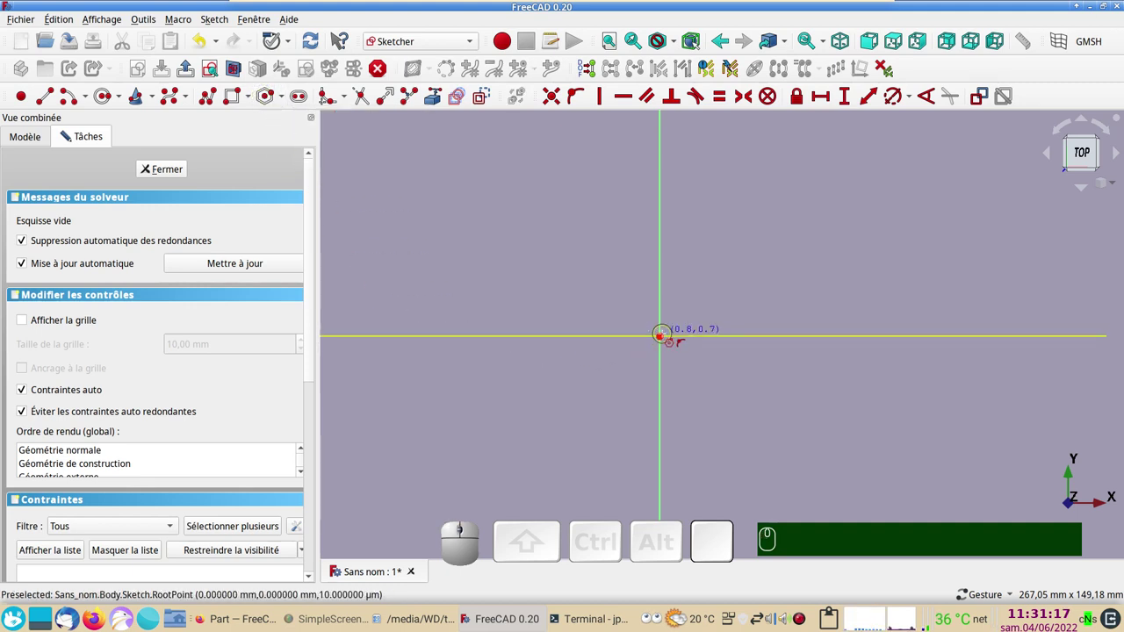
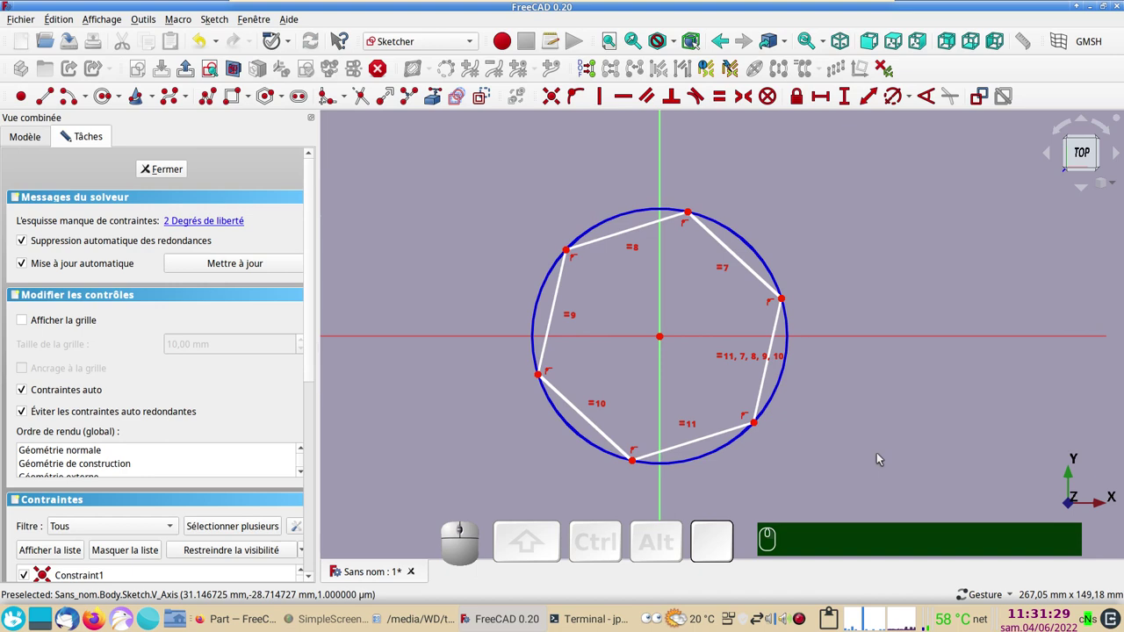
left_click(762, 406)
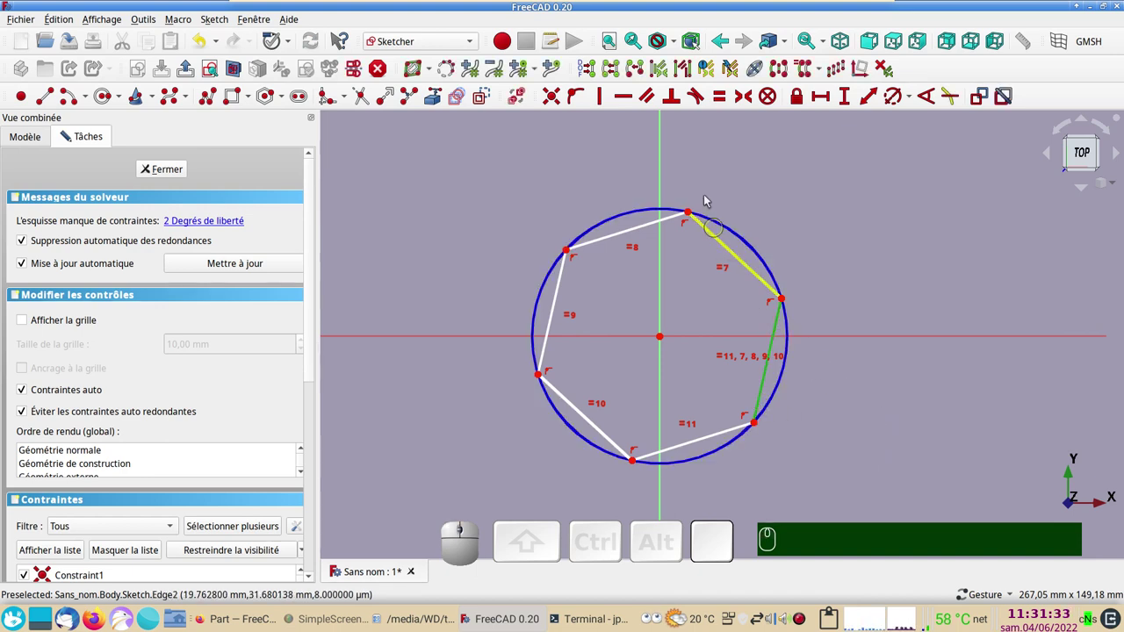
key("v")
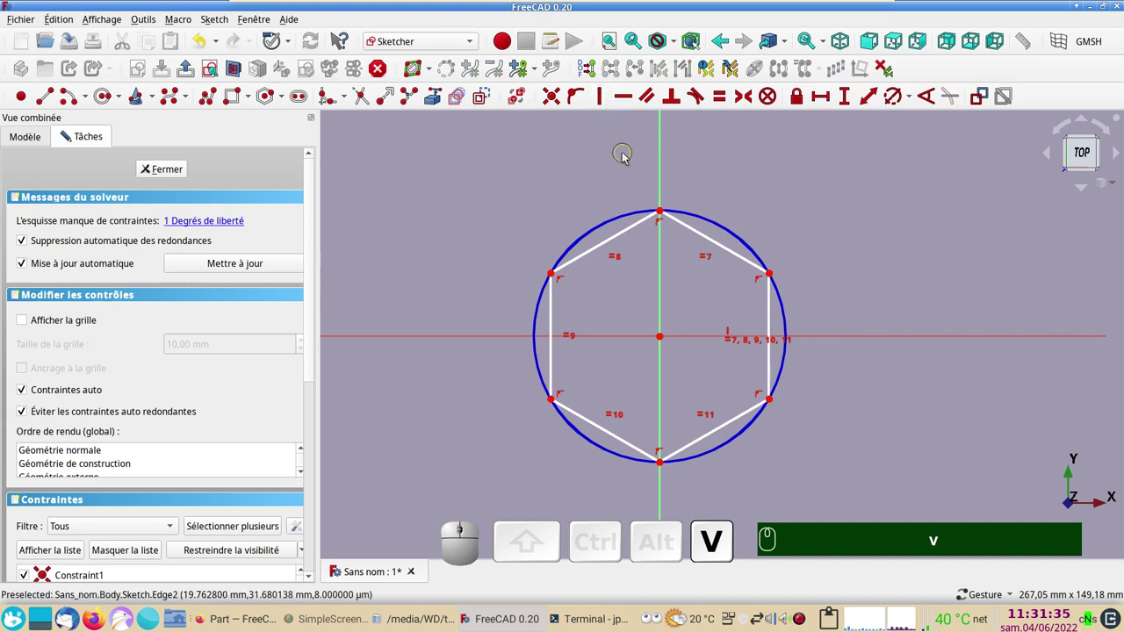
Constrain the hexagon's circumscribed circle to 50 mm diameter and close the sketch
left_click(727, 233)
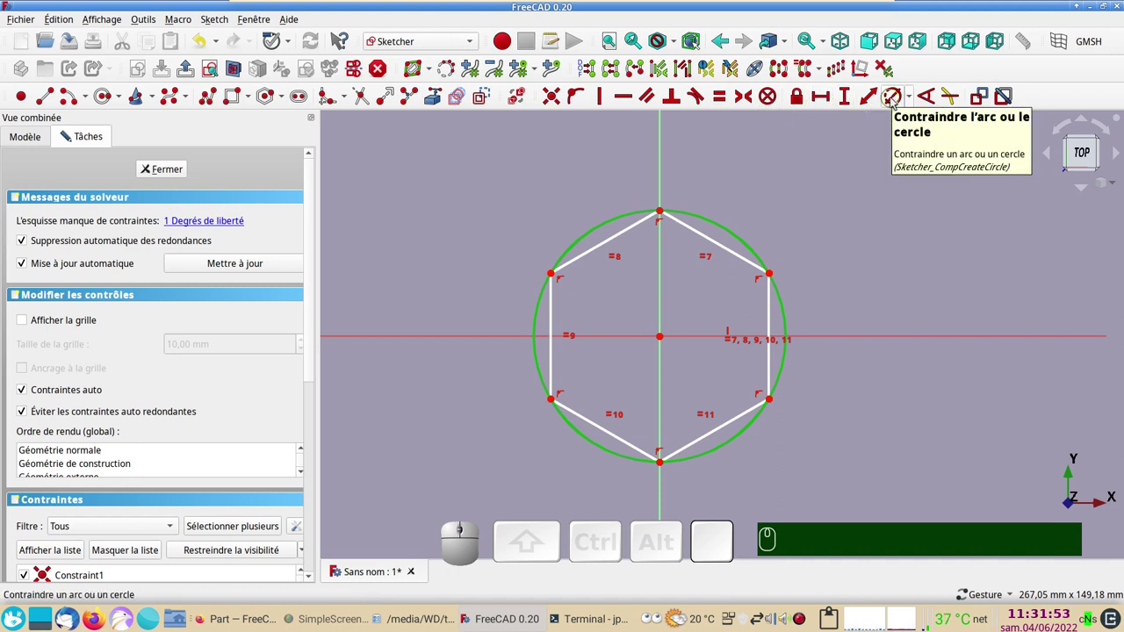
left_click(896, 102)
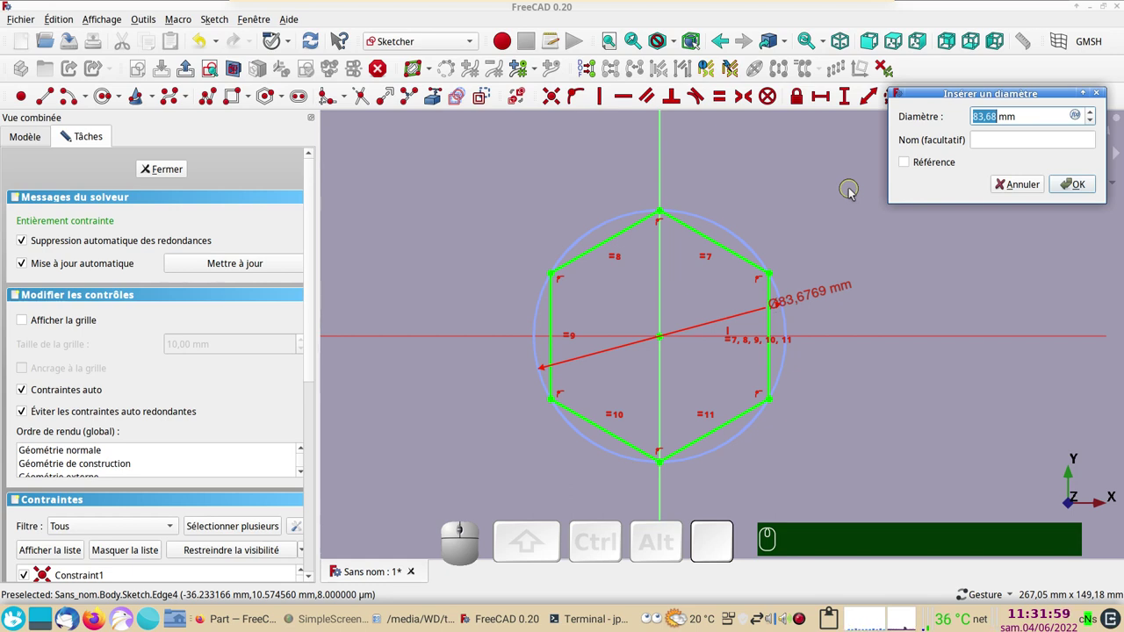
key("KP_5")
key("KP_0")
key("KP_Enter")
key("Return")
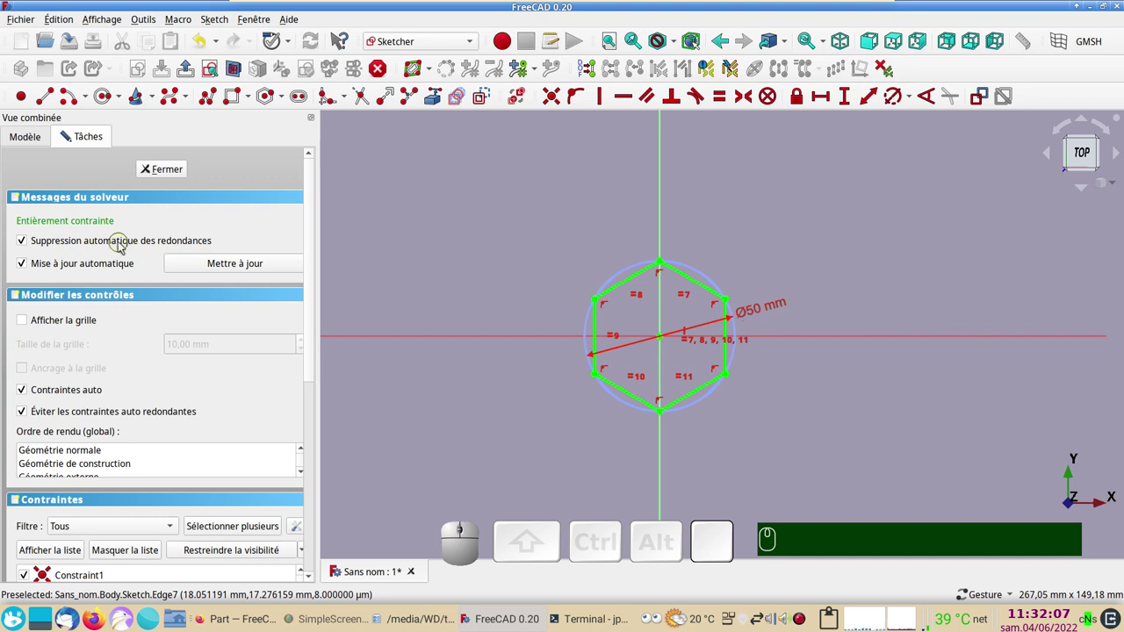
left_click(173, 170)
Preview a 10 mm Pad of the hexagon sketch after tilting the view
left_click(839, 499)
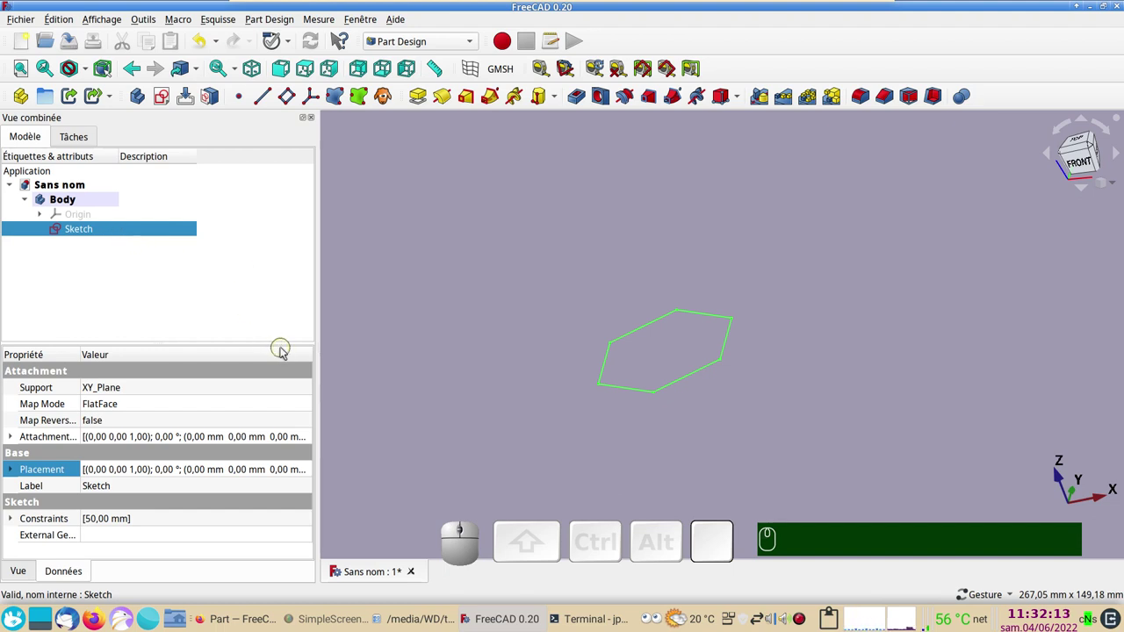
left_click_drag(510, 453, 450, 386)
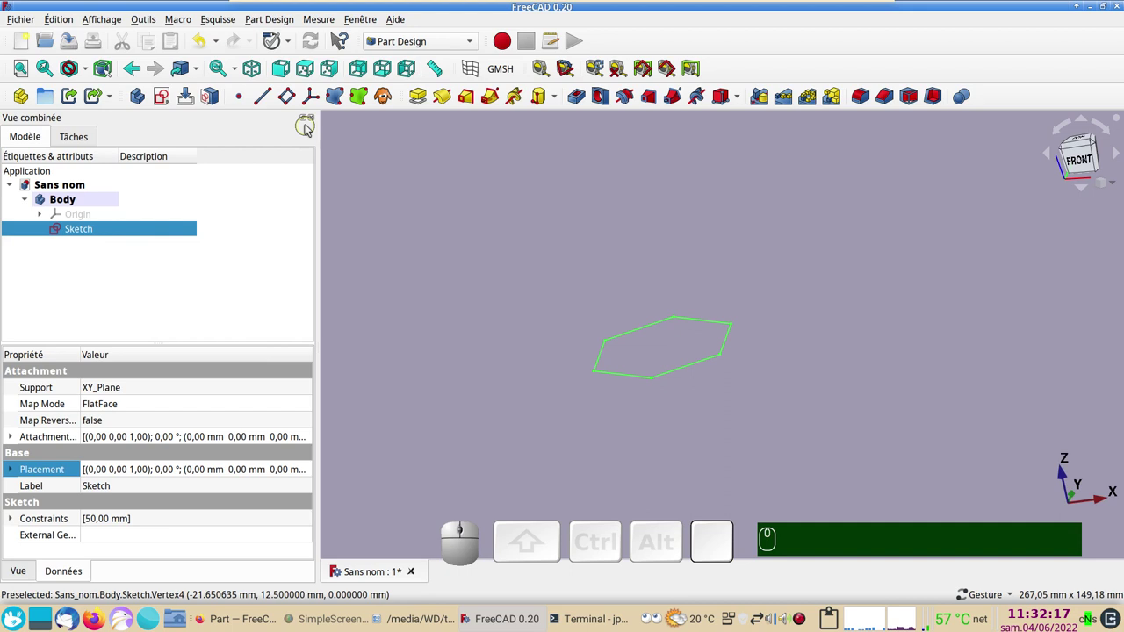
left_click(423, 97)
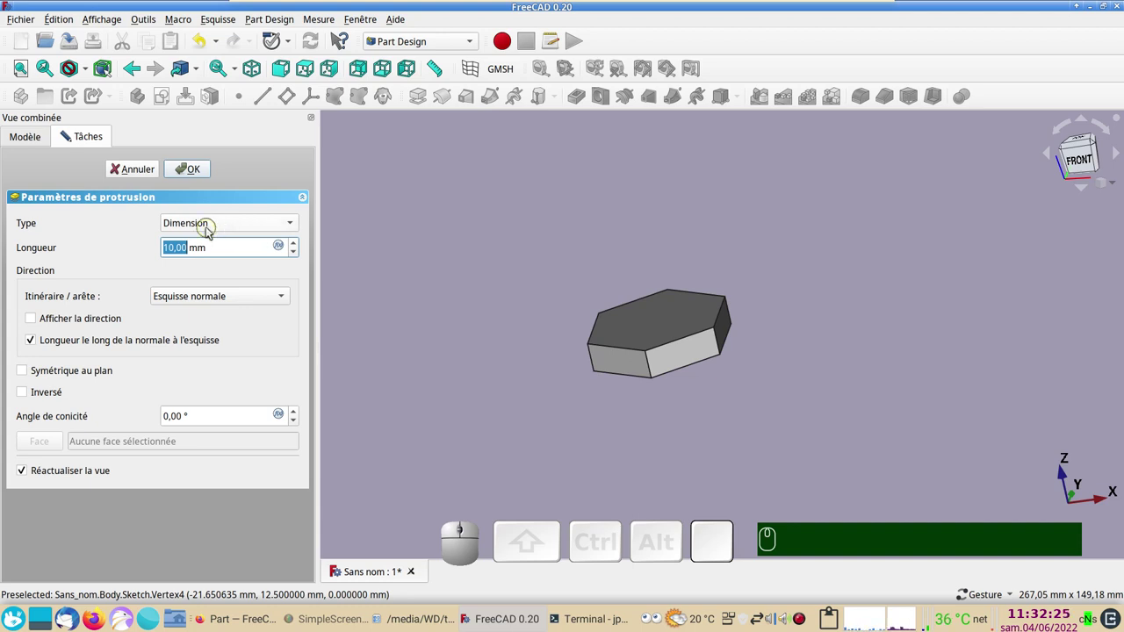
Cancel the Pad and display the coordinate axes via the Affichage menu shortcut
type("va")
left_click(102, 21)
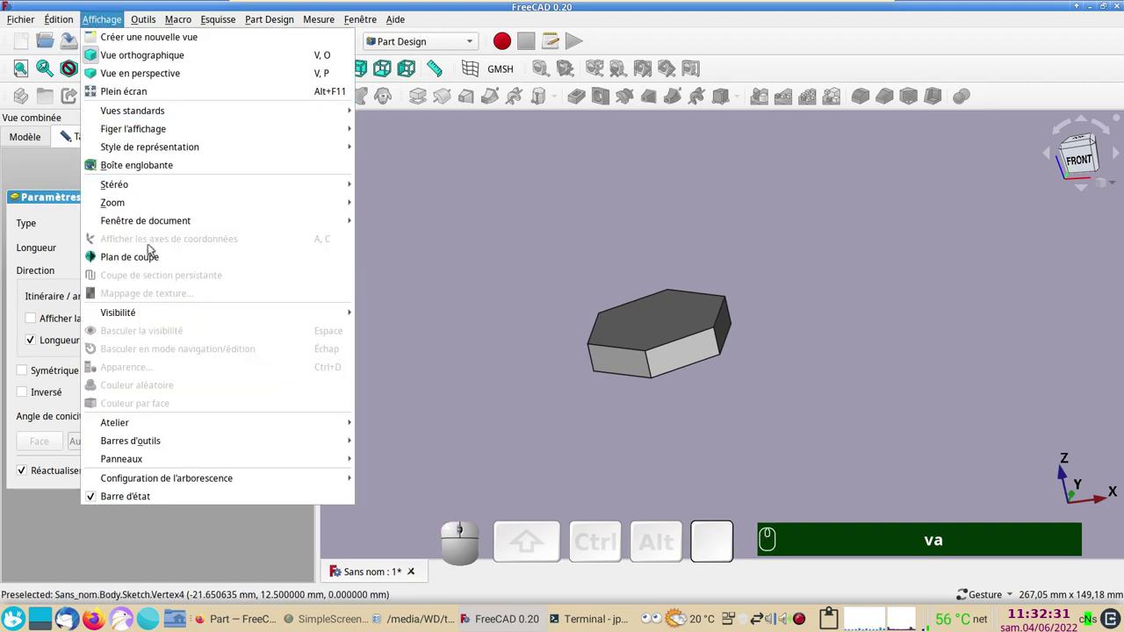
key("Escape")
left_click(130, 176)
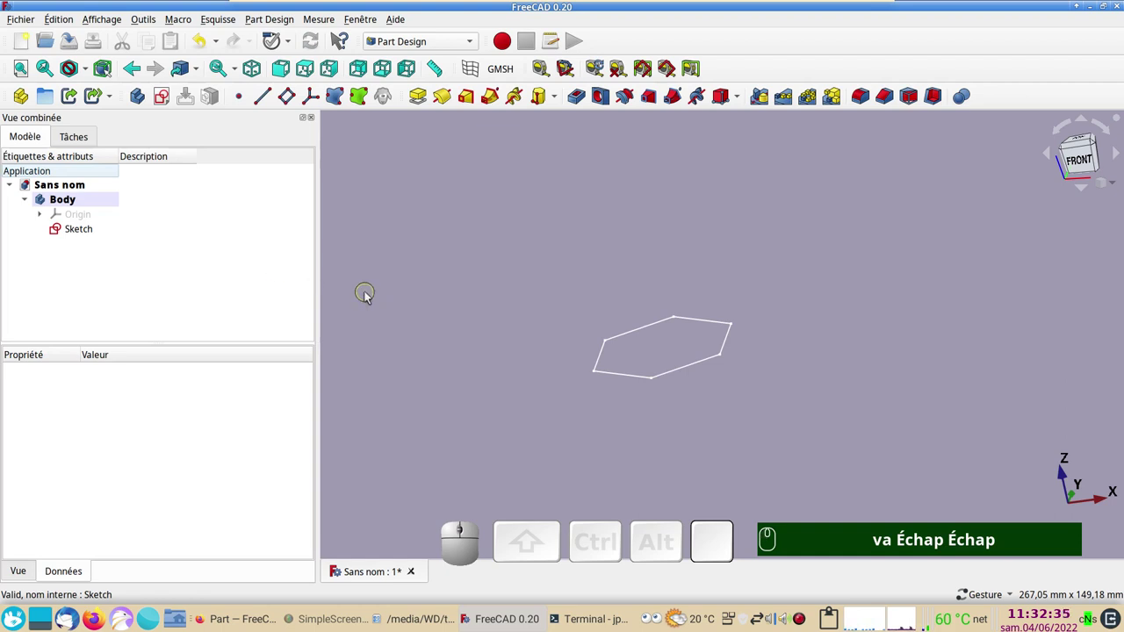
type("Échap Échap cac")
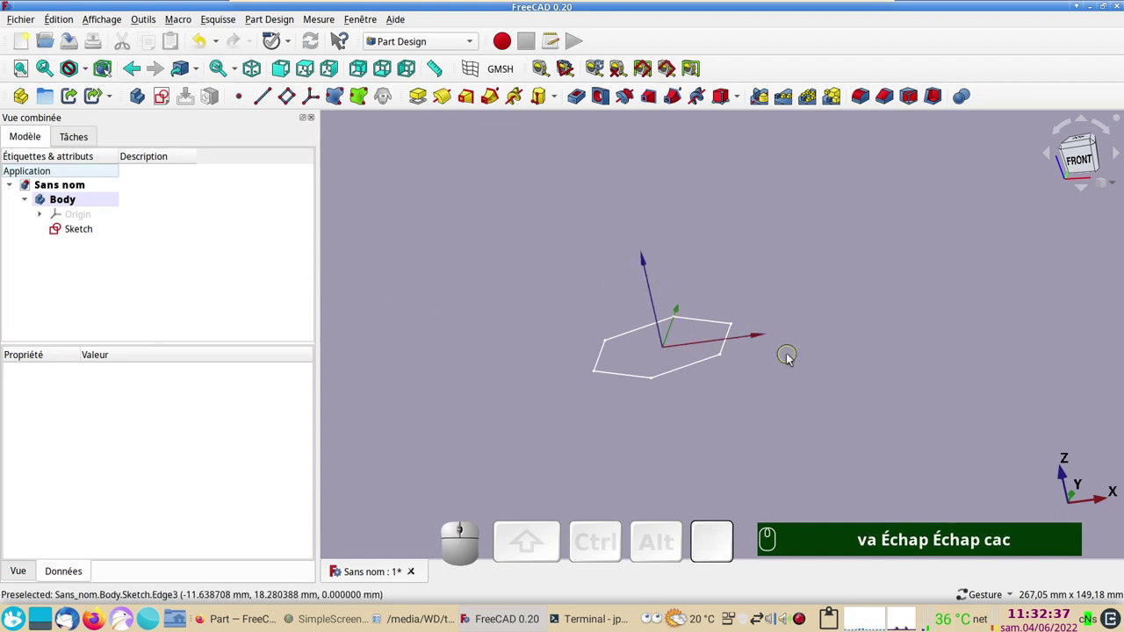
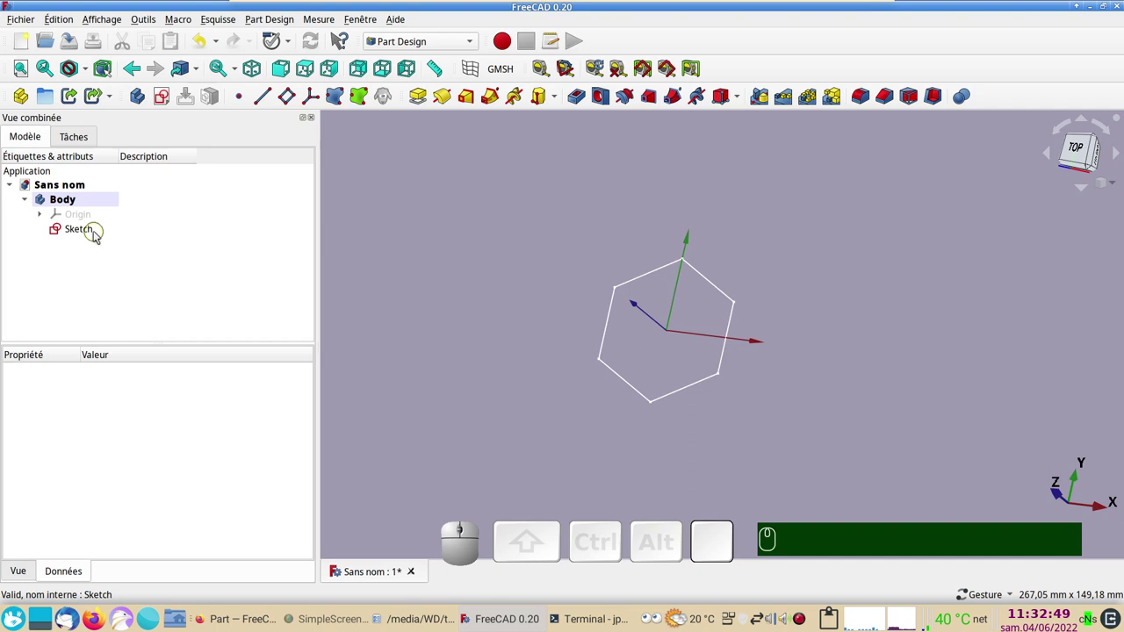
Test the Pad's Inversé and Symétrique options on the hexagon sketch, then cancel it
left_click(95, 233)
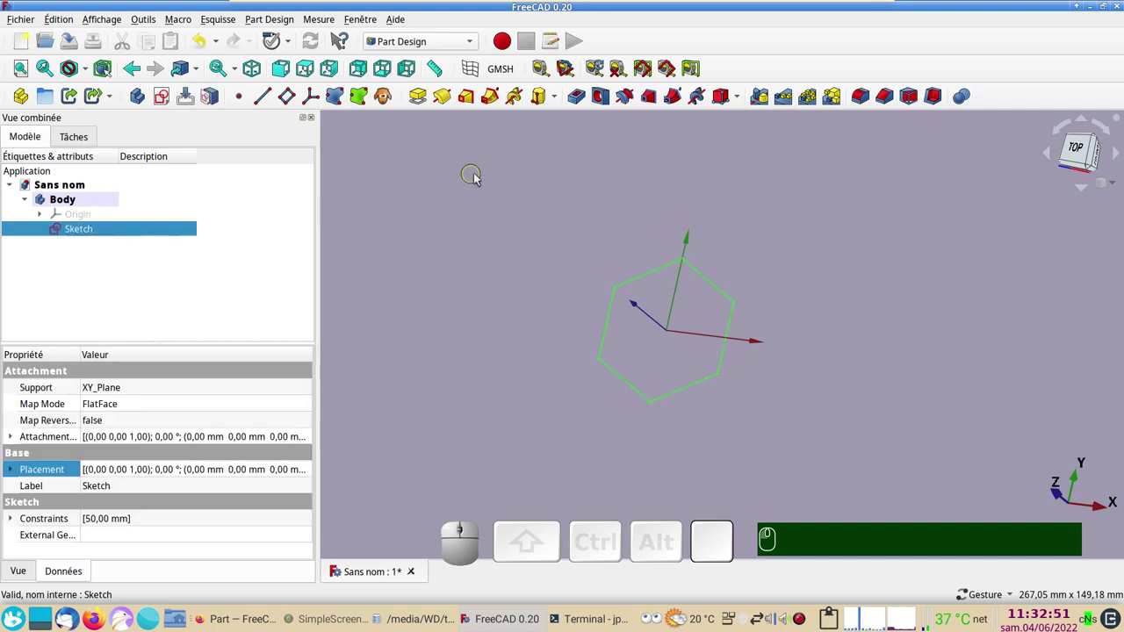
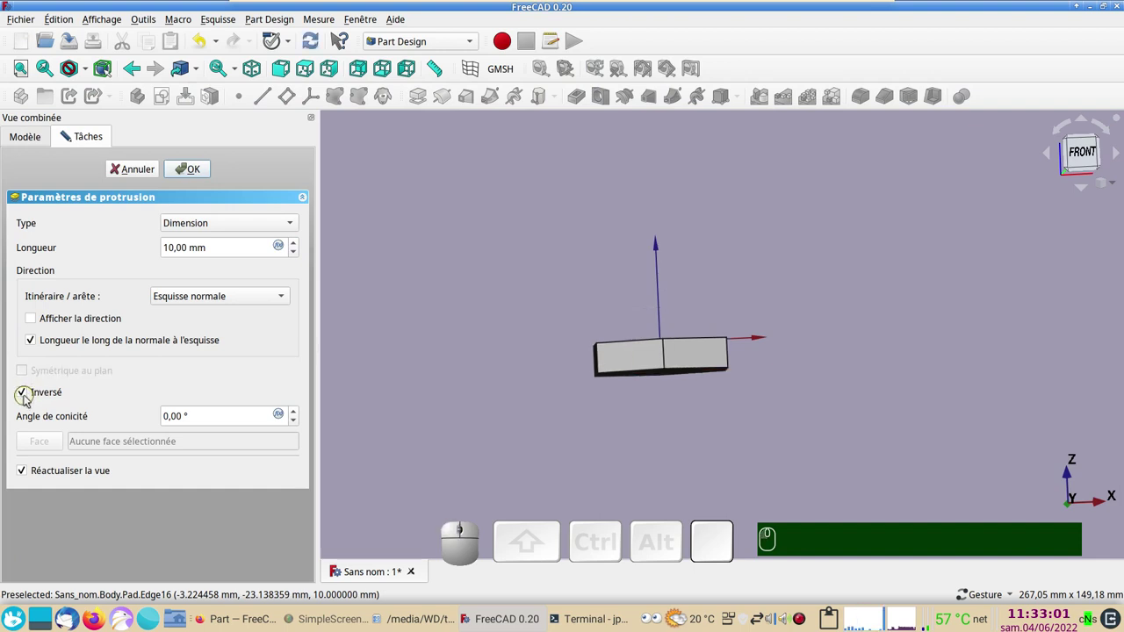
left_click(26, 397)
left_click(24, 374)
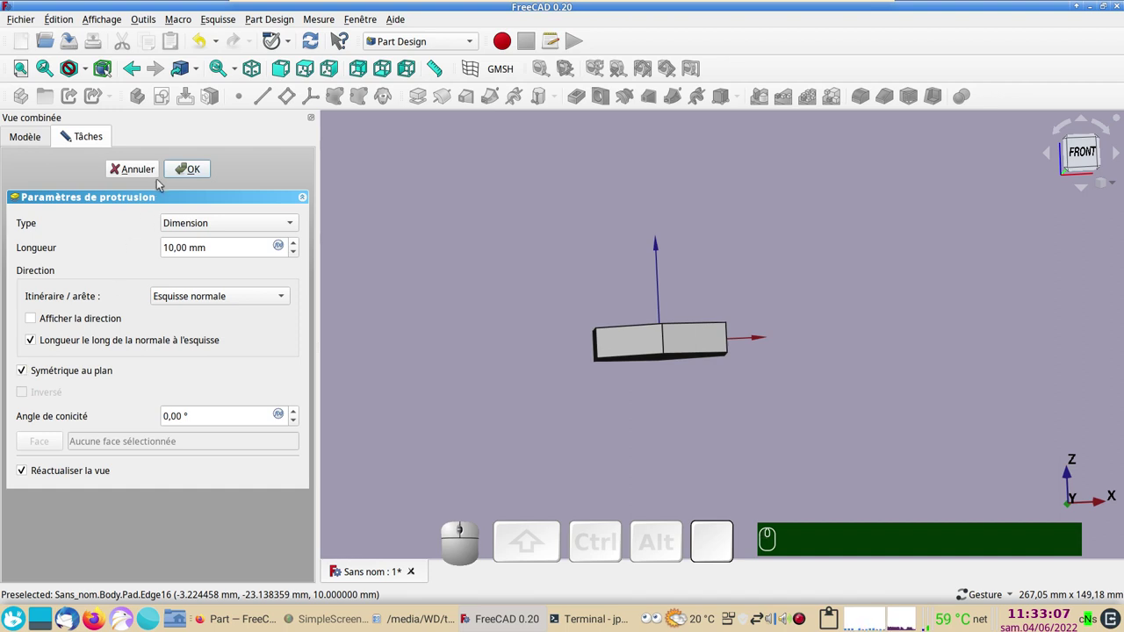
left_click(144, 167)
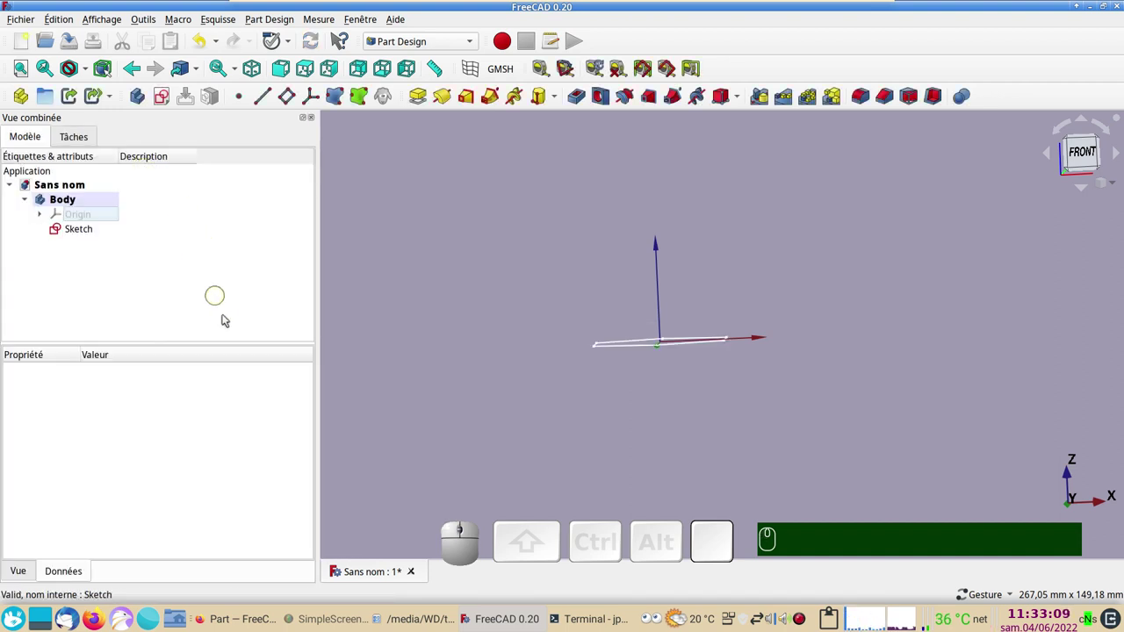
Hide the coordinate axes again and reselect the hexagon sketch to show its properties
type("ca")
left_click(483, 387)
type("xa")
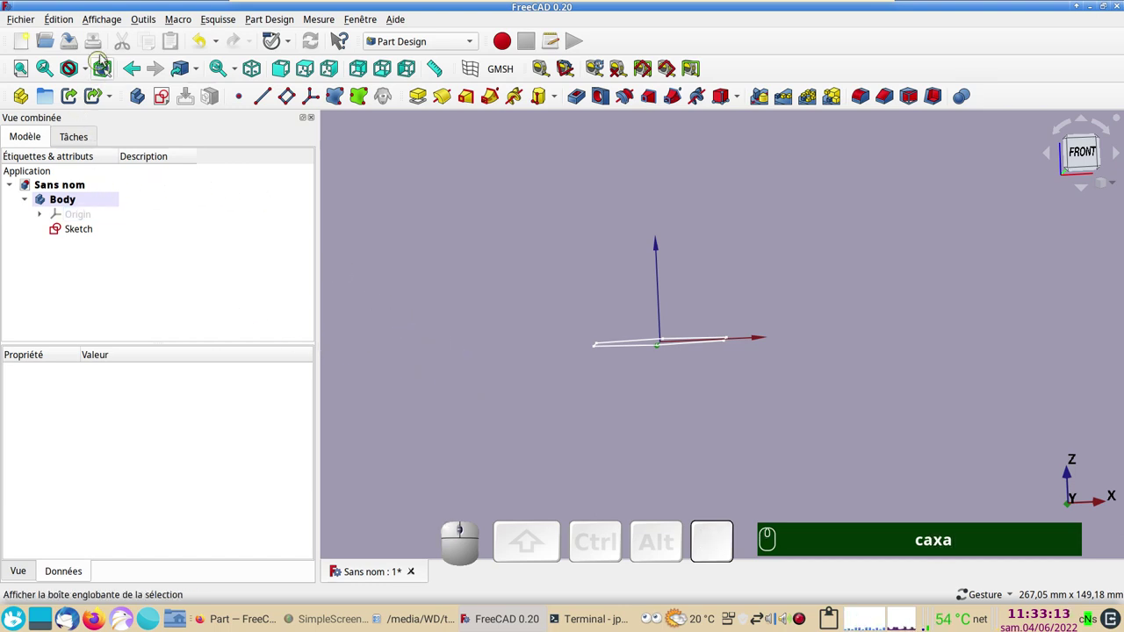
right_click(557, 302)
left_click(449, 251)
left_click(451, 251)
type("ca")
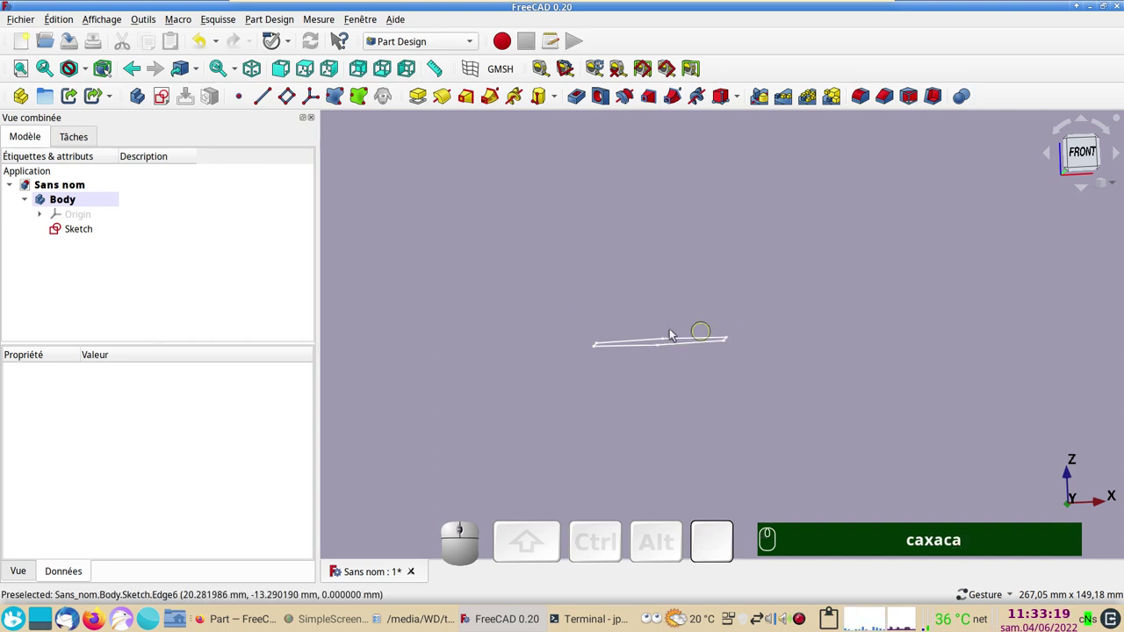
left_click_drag(779, 398, 443, 376)
left_click(80, 232)
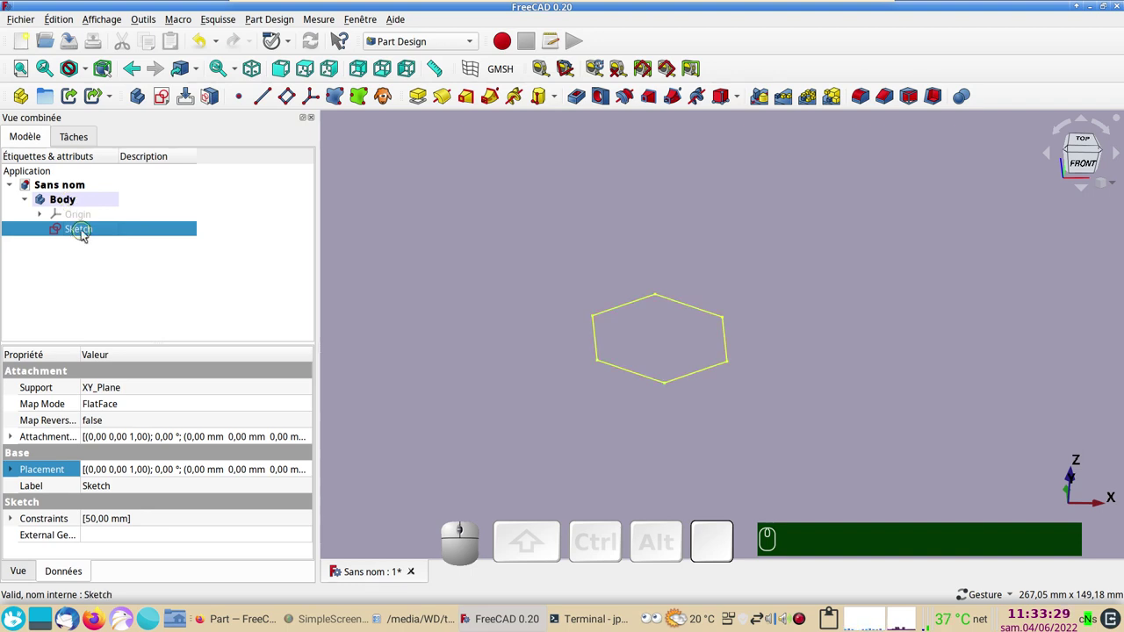
Duplicate the hexagon sketch as Sketch001, excluding XY_Plane from the copied dependencies
left_click(60, 22)
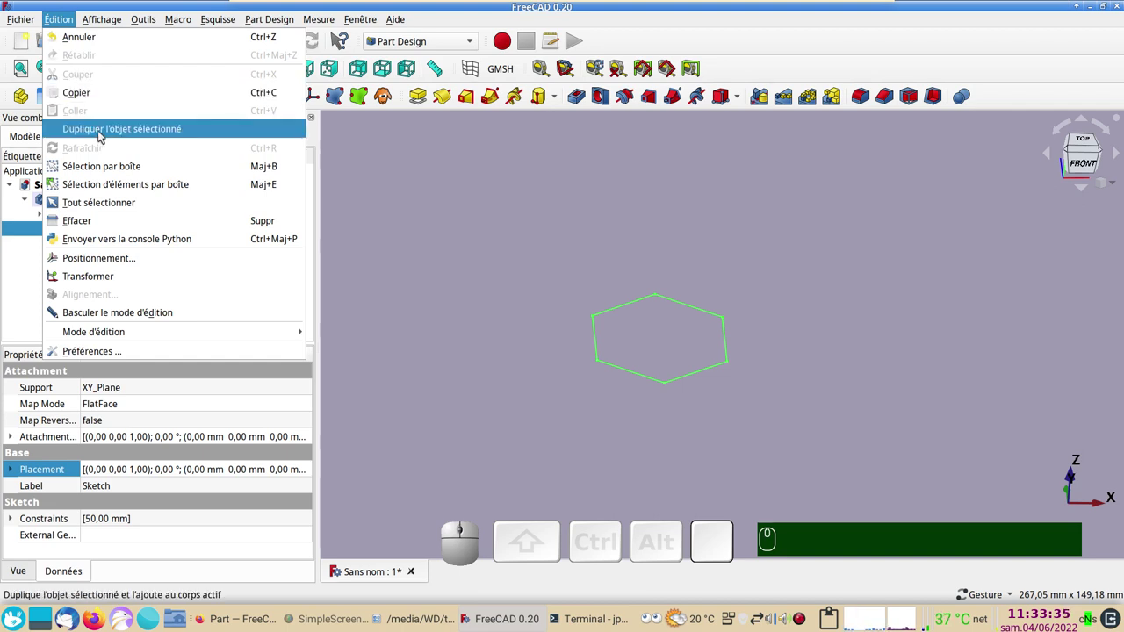
left_click(103, 135)
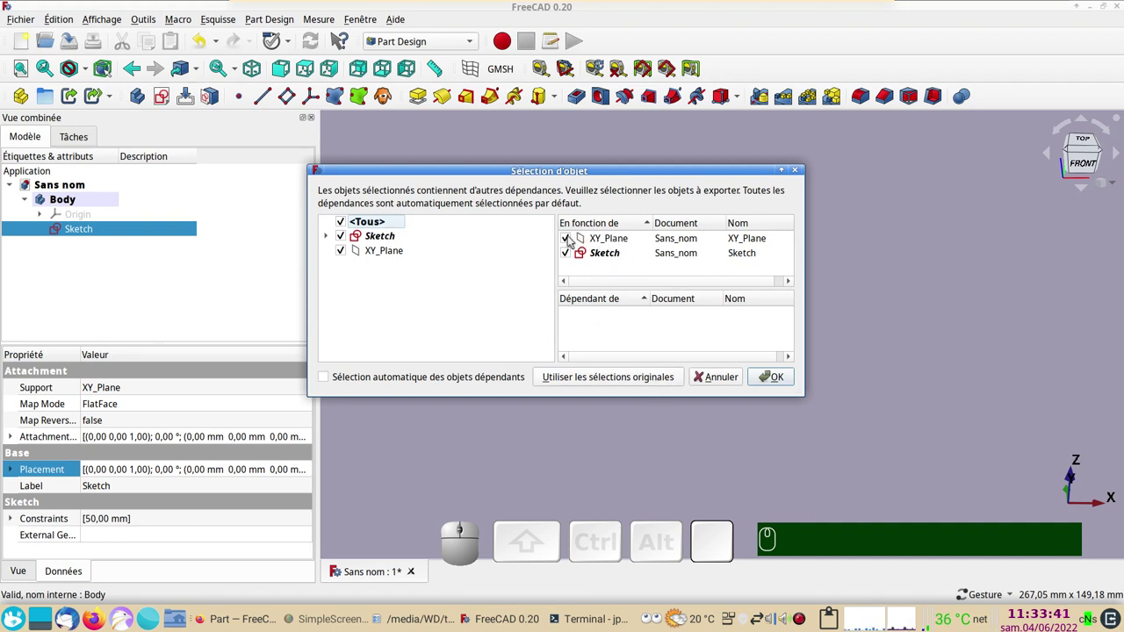
left_click(570, 241)
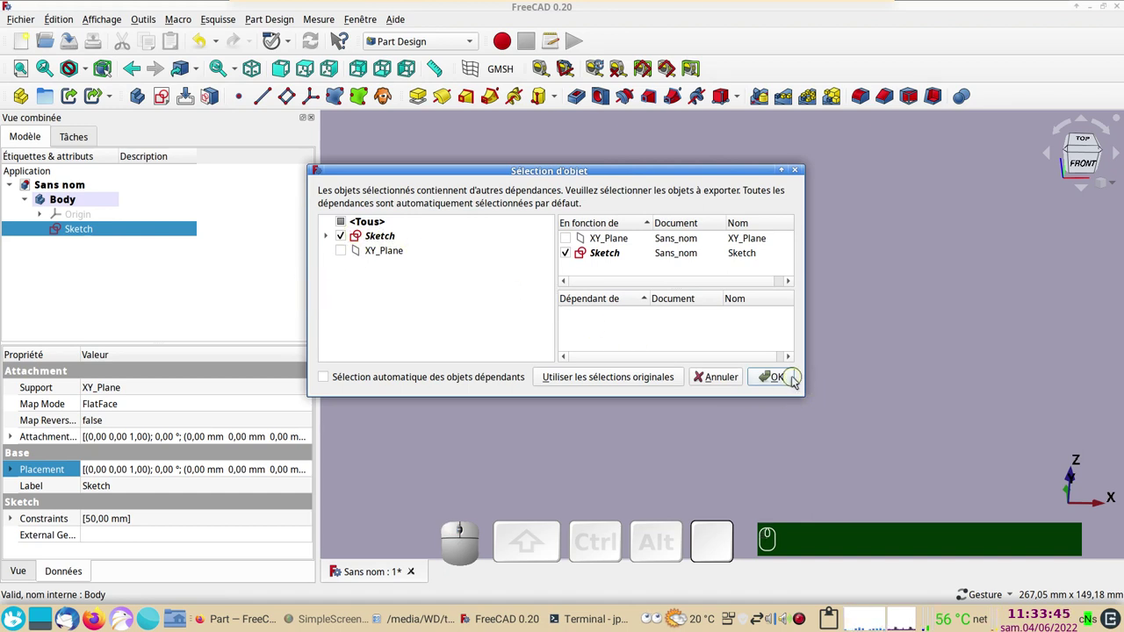
left_click(792, 380)
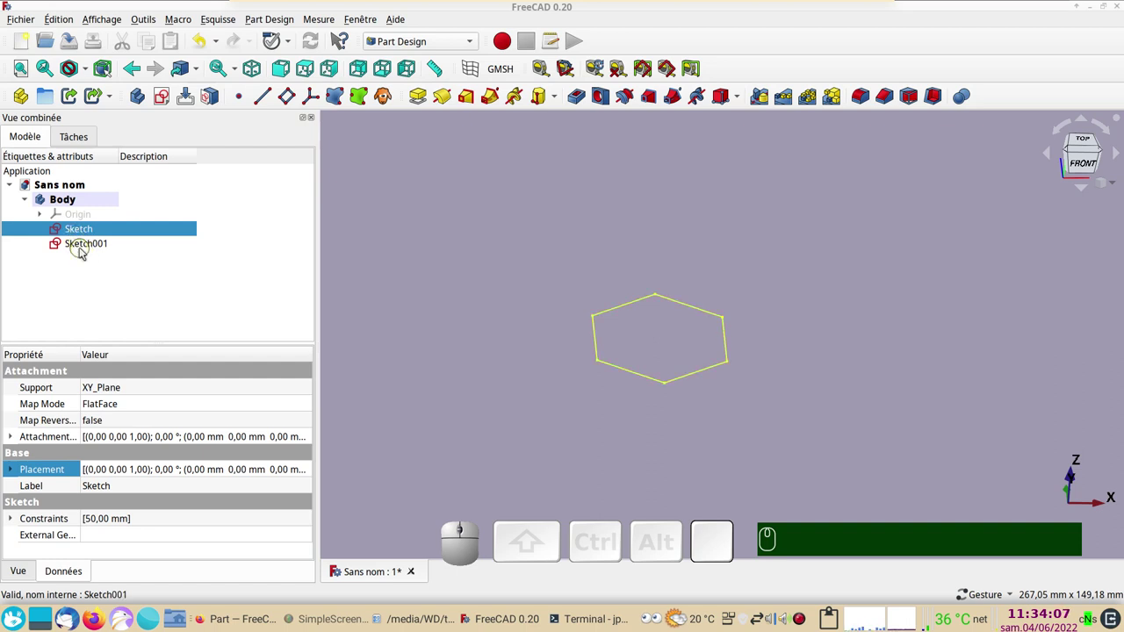
Select Sketch001 and bring up its attachment offset placement dialog
left_click(79, 247)
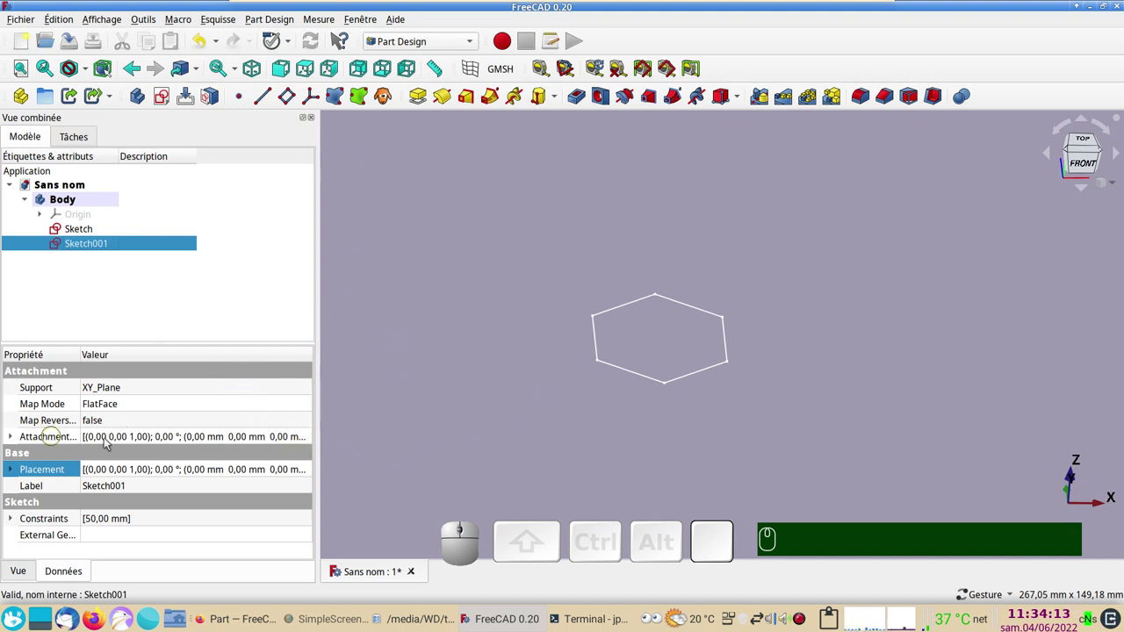
left_click(314, 442)
Set Sketch001's Translation Z to 20 mm so it sits above the original hexagon
left_click(304, 438)
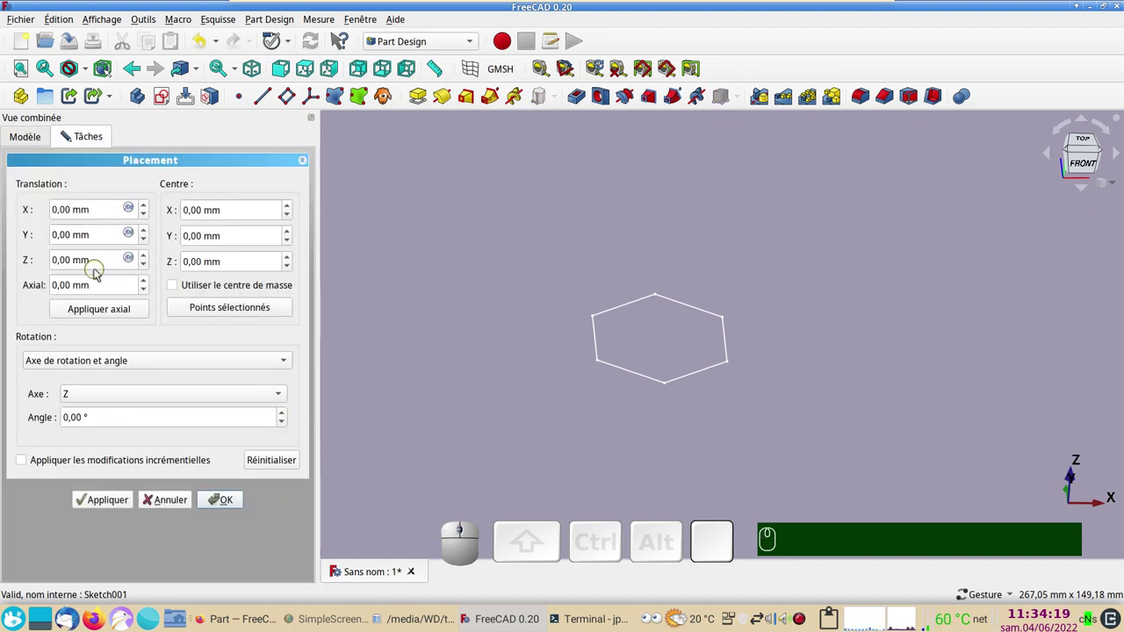
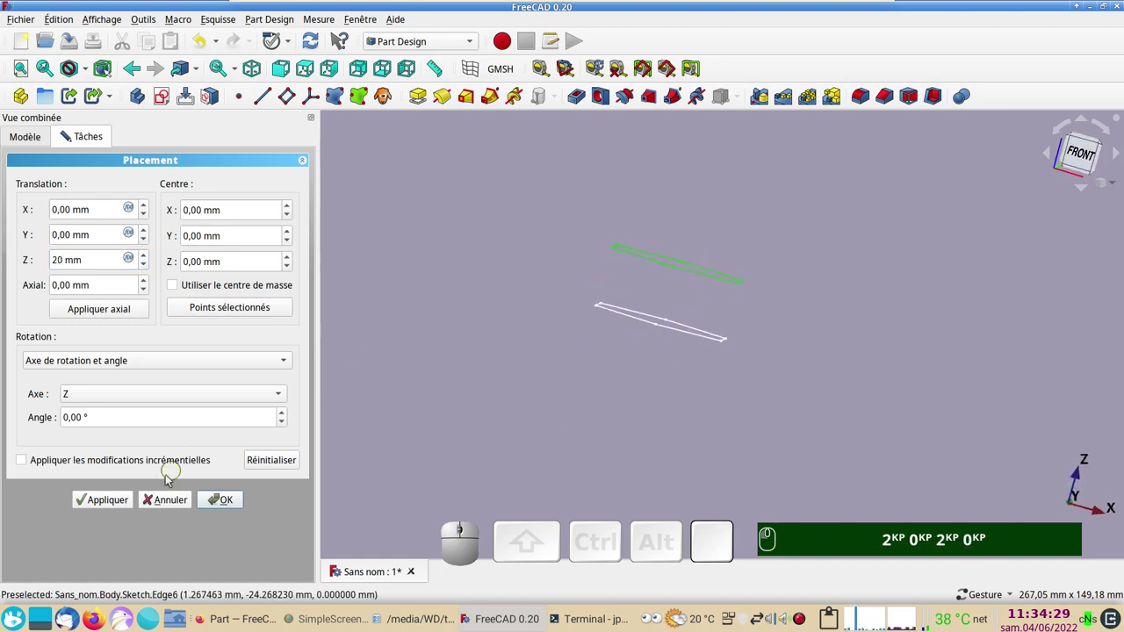
left_click(110, 499)
left_click(223, 500)
left_click(568, 421)
key("KP_2")
key("KP_0")
left_click_drag(649, 408, 225, 309)
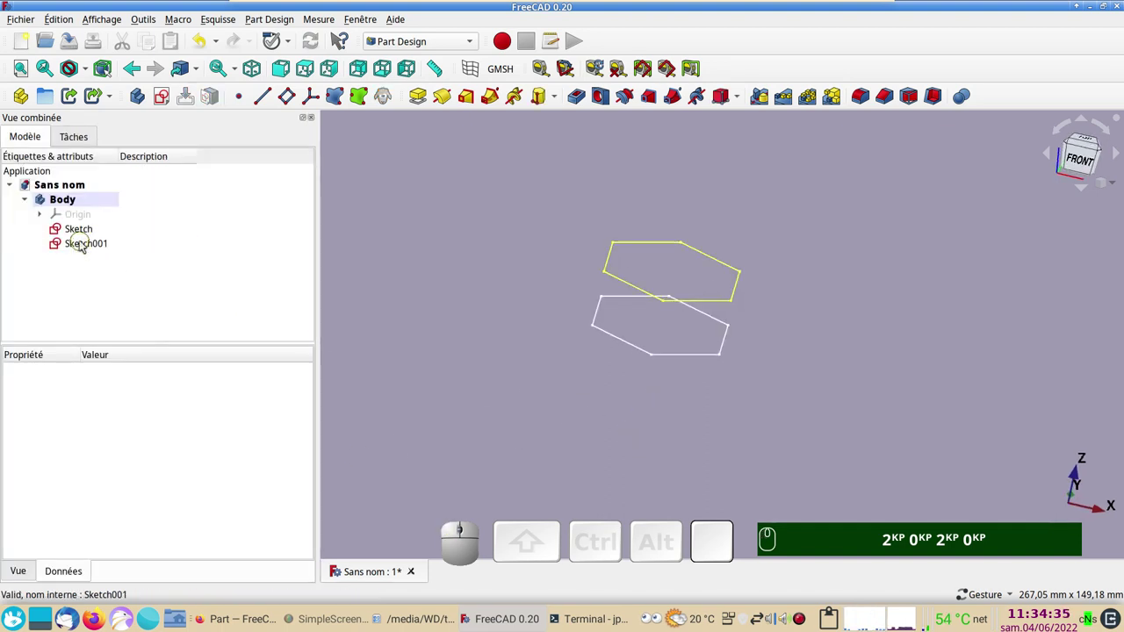
Change Sketch001's Ø50 mm constraint to 10 mm and close the sketch
left_click(88, 246)
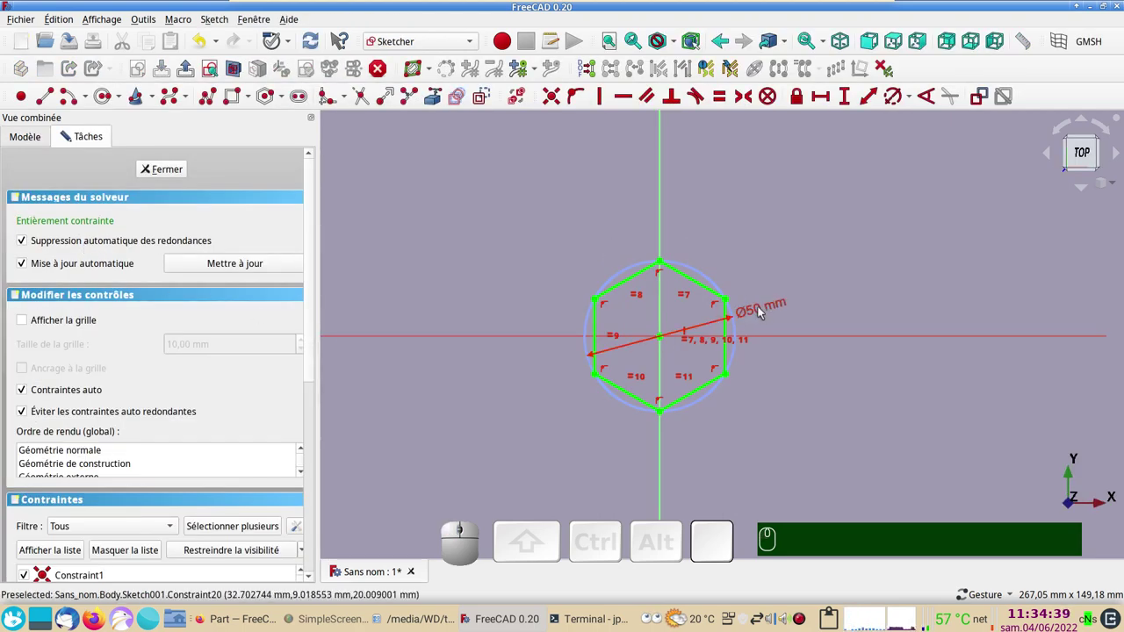
left_click(758, 316)
key("KP_1")
key("KP_0")
key("KP_Enter")
key("Return")
left_click(170, 172)
left_click_drag(766, 484, 619, 443)
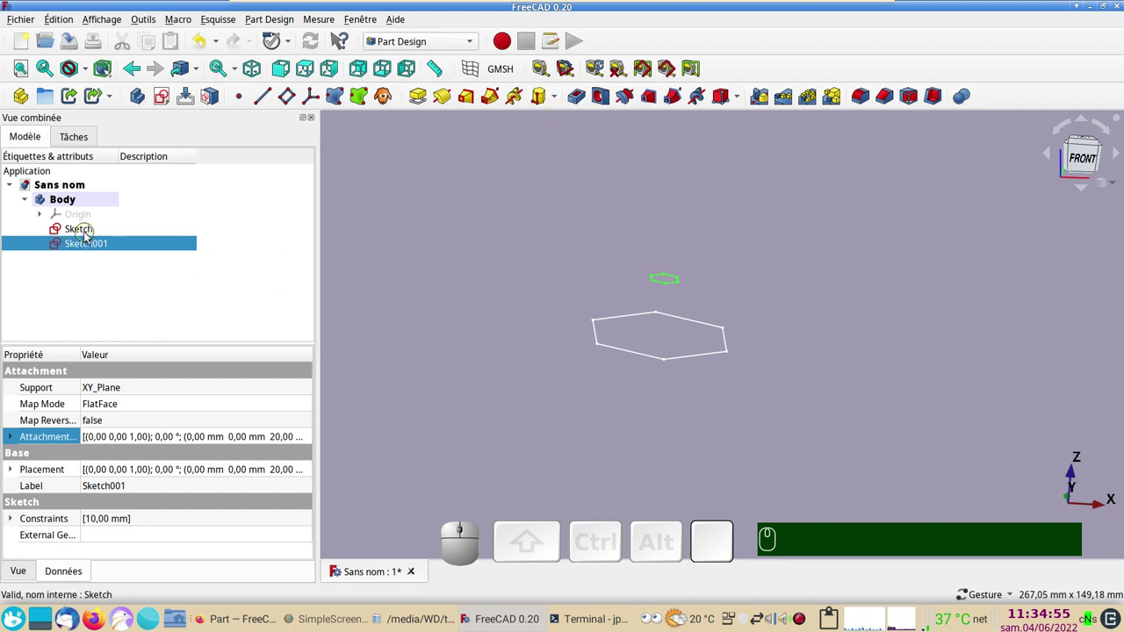
Add the lower 50 mm hexagon sketch to the selection alongside Sketch001
left_click(90, 233)
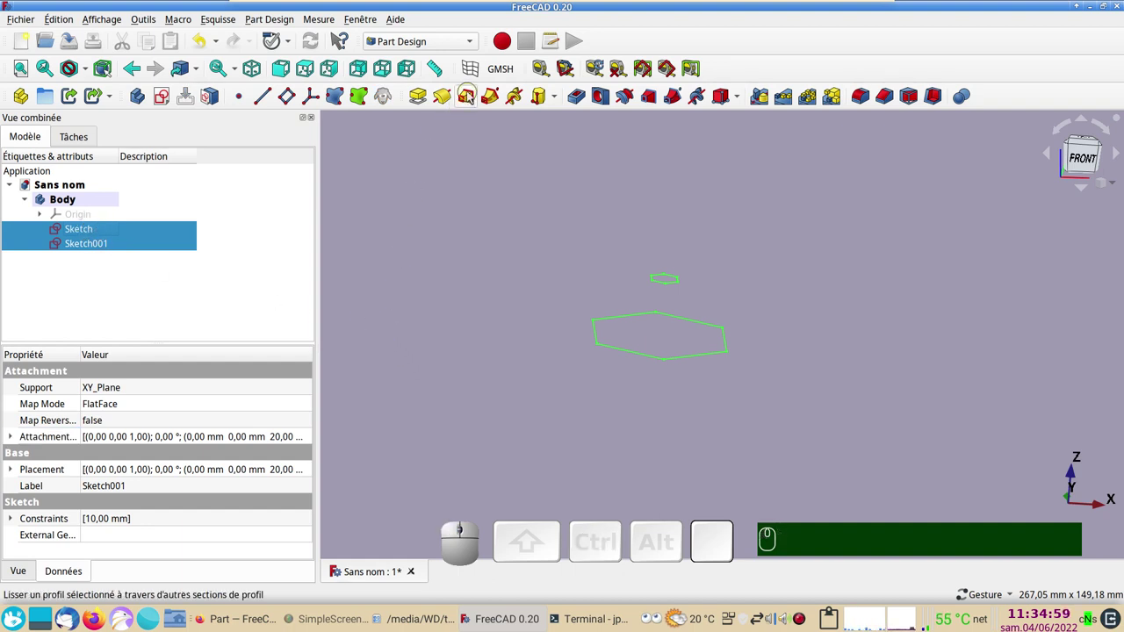
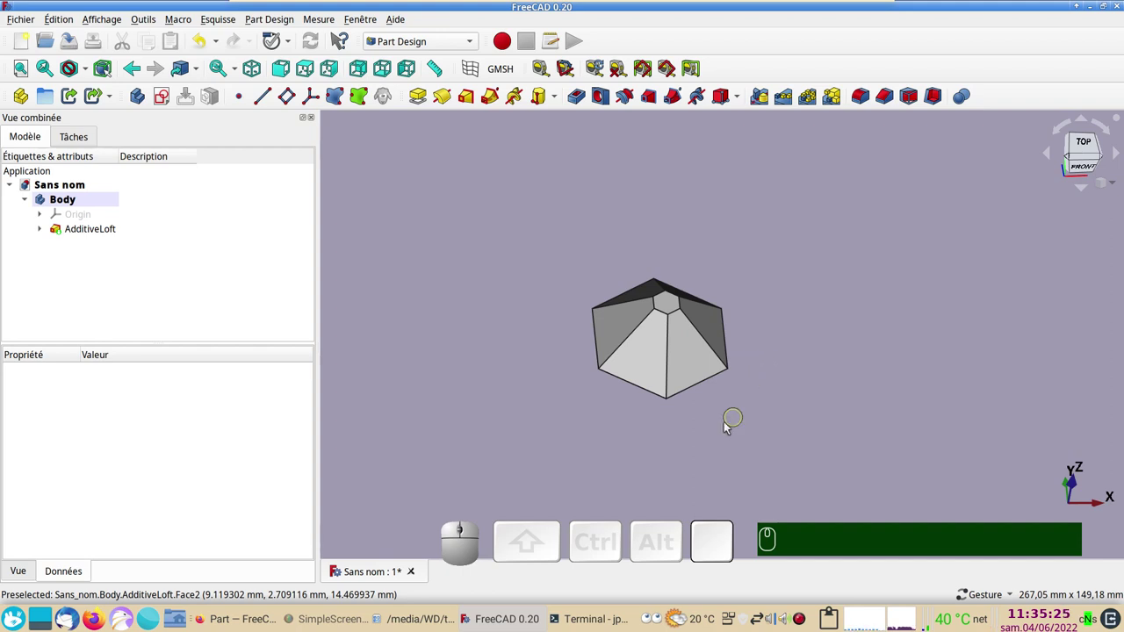
left_click_drag(716, 449, 475, 368)
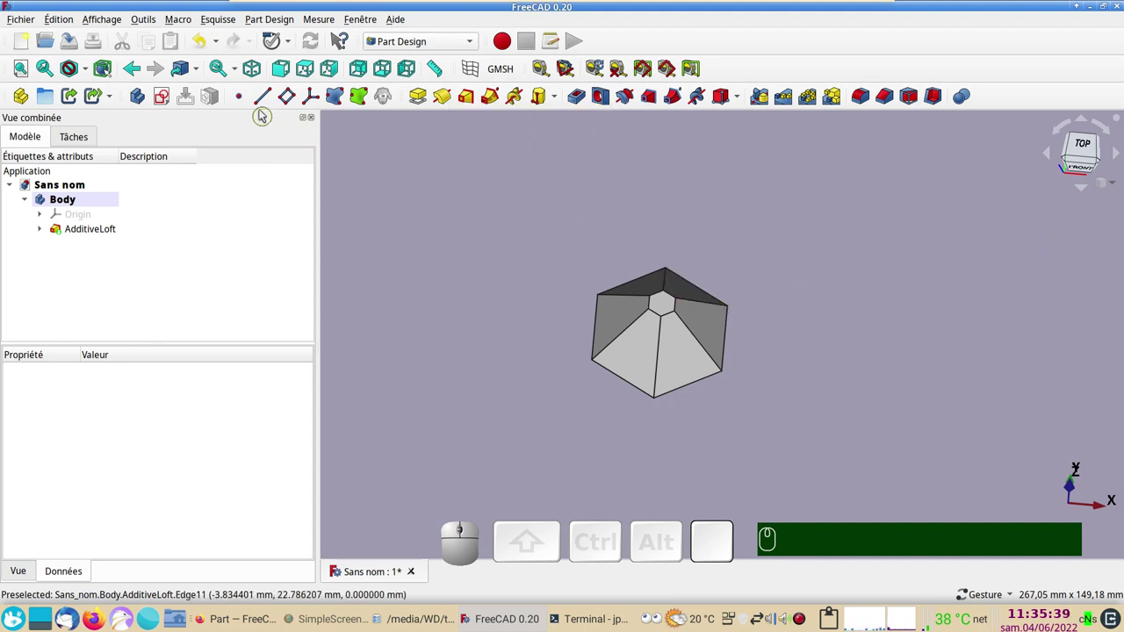
left_click(287, 77)
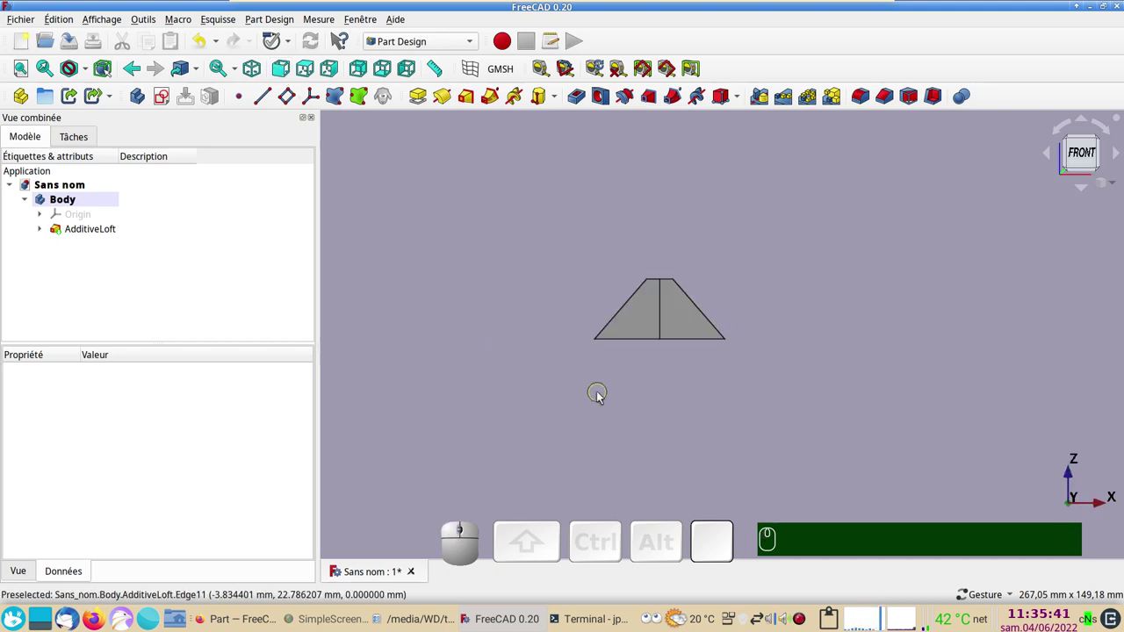
scroll("up", 3)
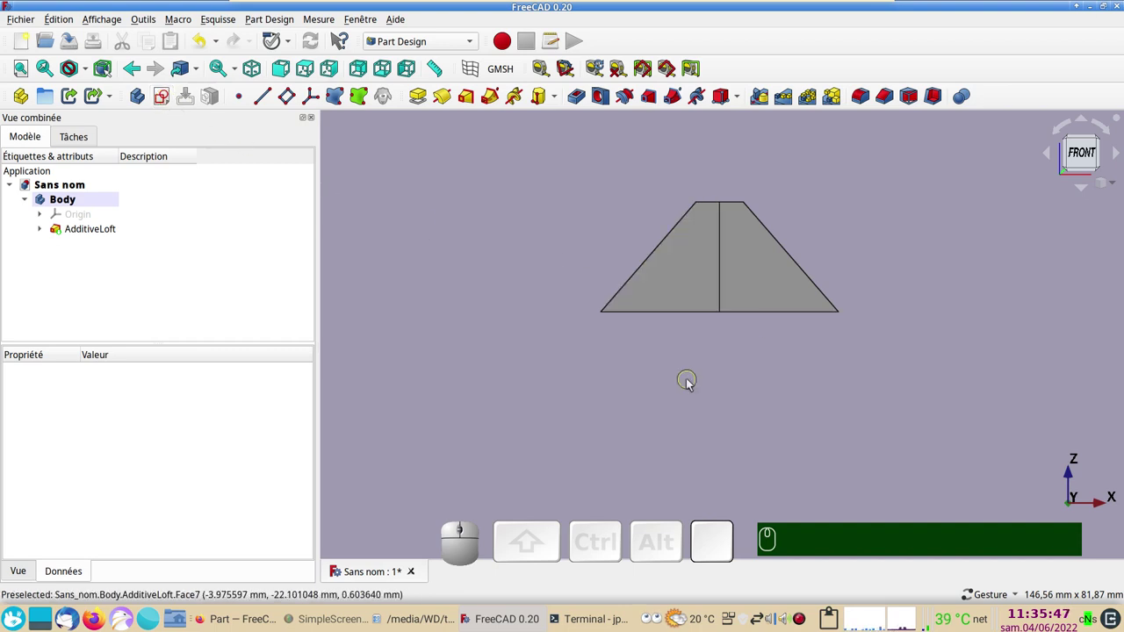
left_click(679, 272)
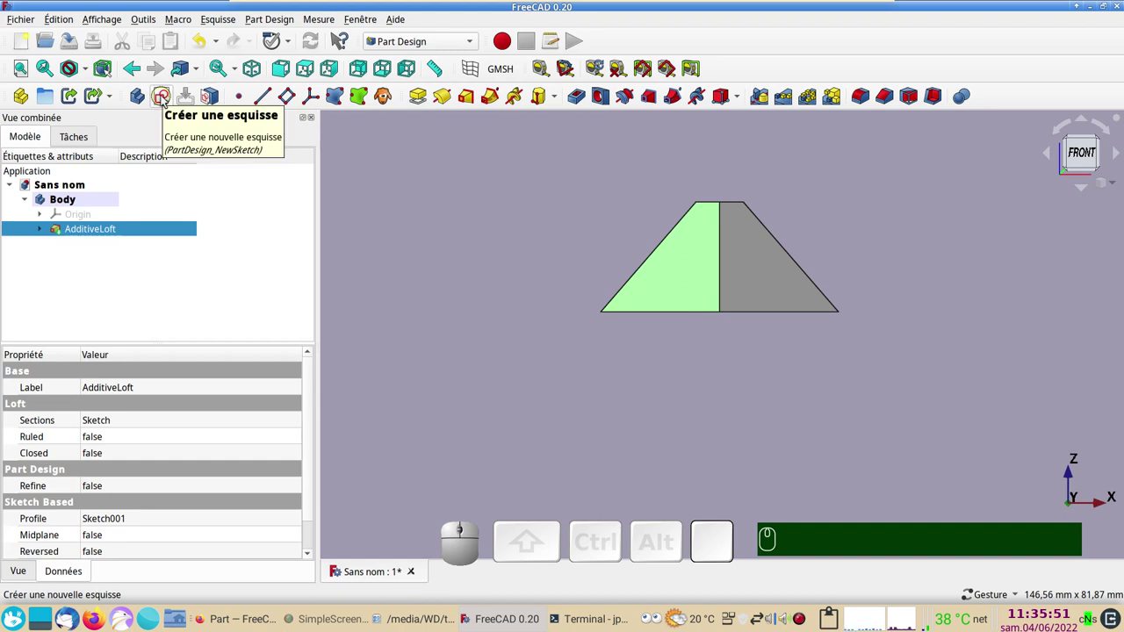
left_click(165, 100)
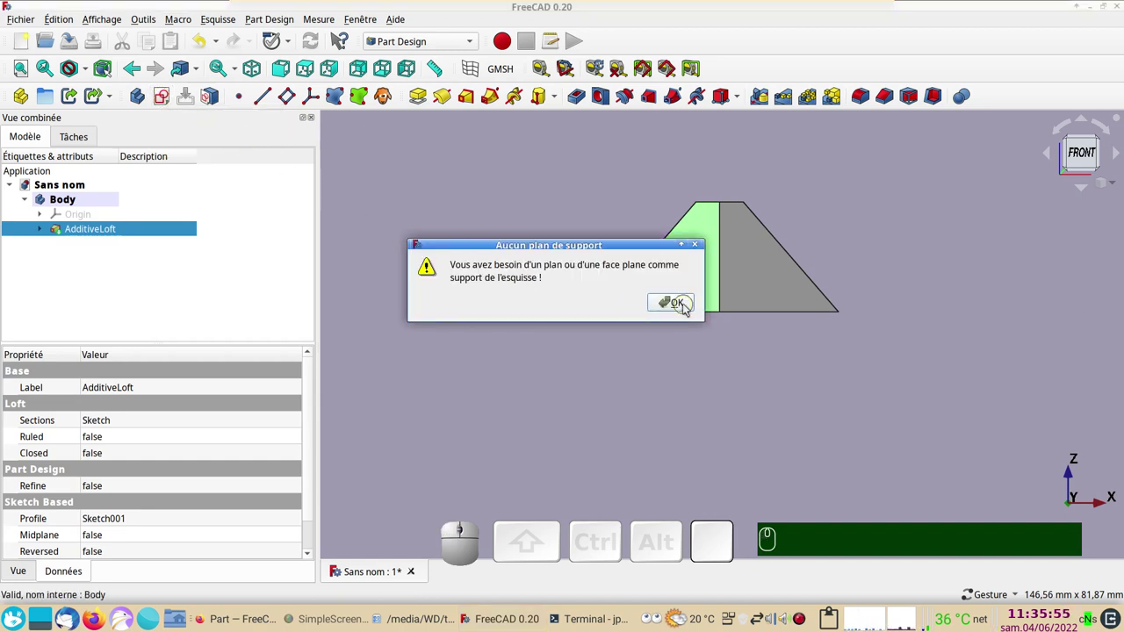
left_click(688, 309)
left_click(693, 376)
left_click_drag(710, 383, 681, 304)
left_click(684, 304)
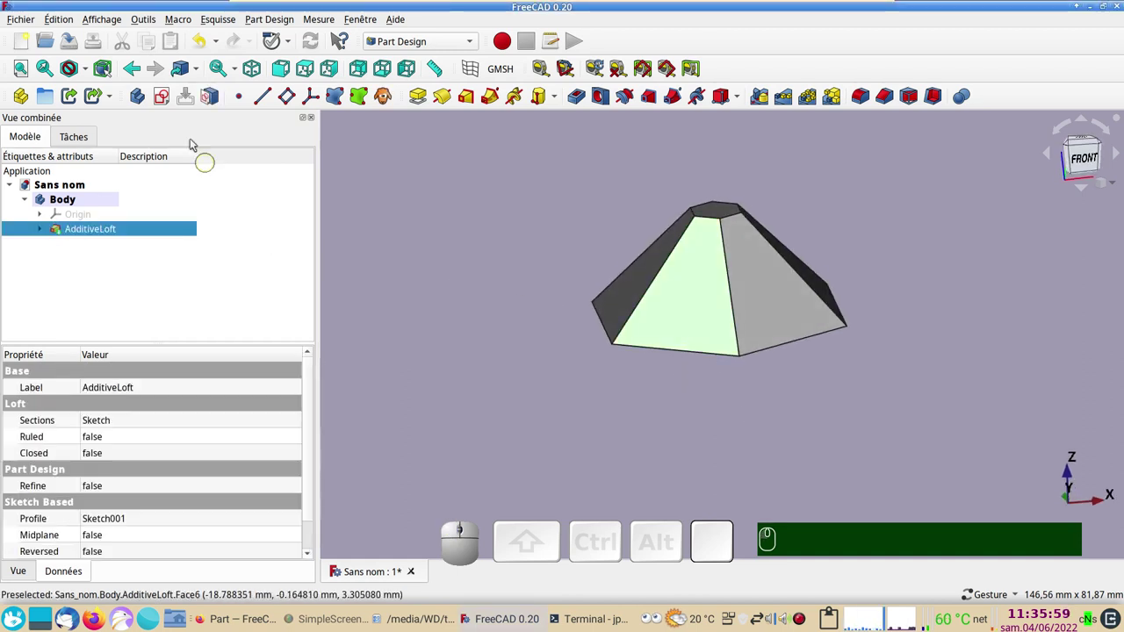
left_click(169, 101)
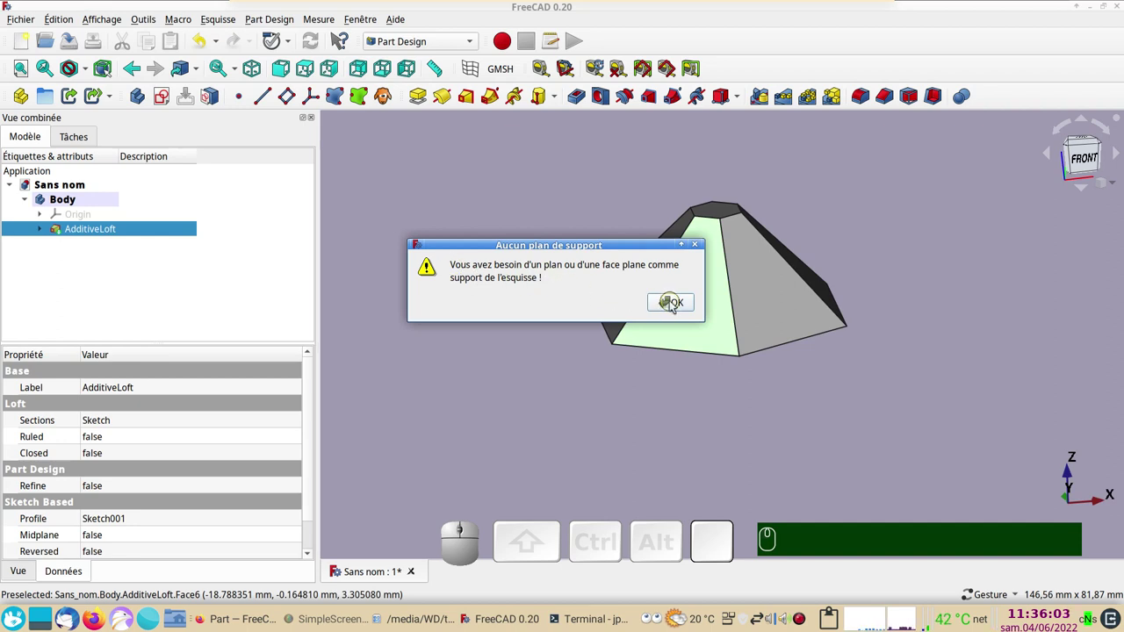
left_click(677, 308)
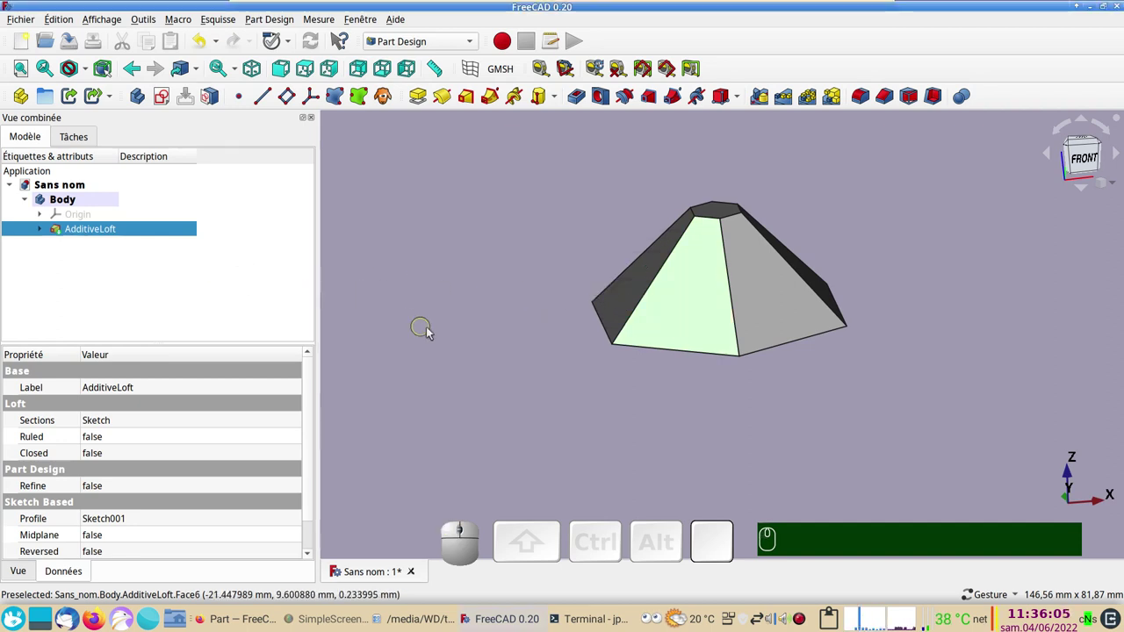
left_click_drag(717, 433, 420, 209)
Create a ShapeBinder from a slanted loft face by mistake, abort a sketch on it, and delete it
left_click(340, 104)
left_click(187, 170)
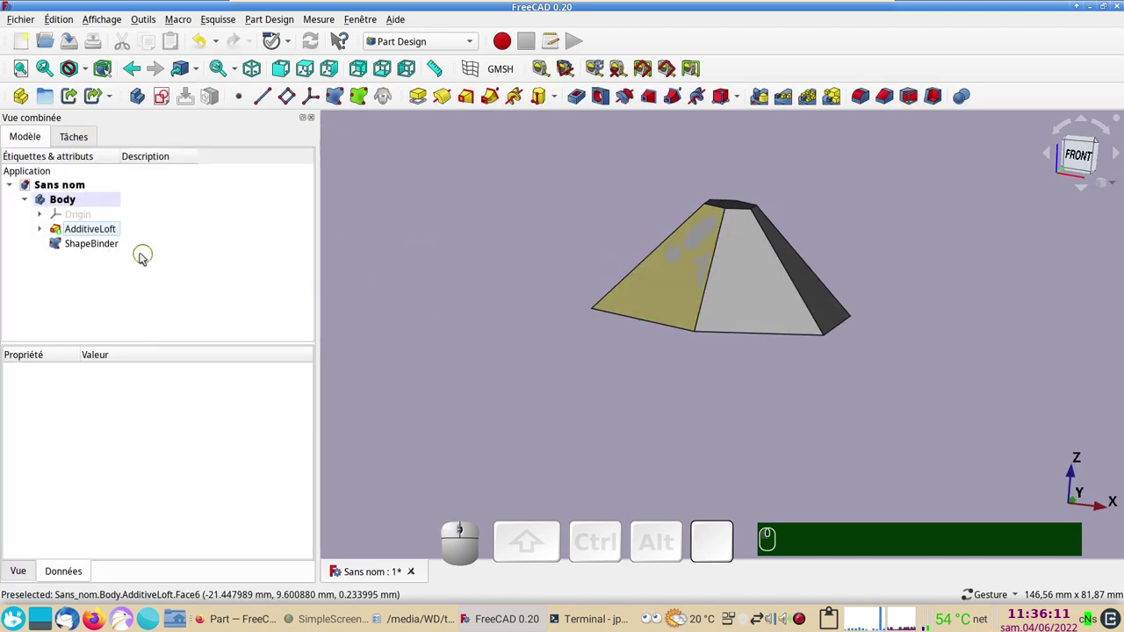
left_click(113, 251)
left_click(167, 97)
left_click(190, 171)
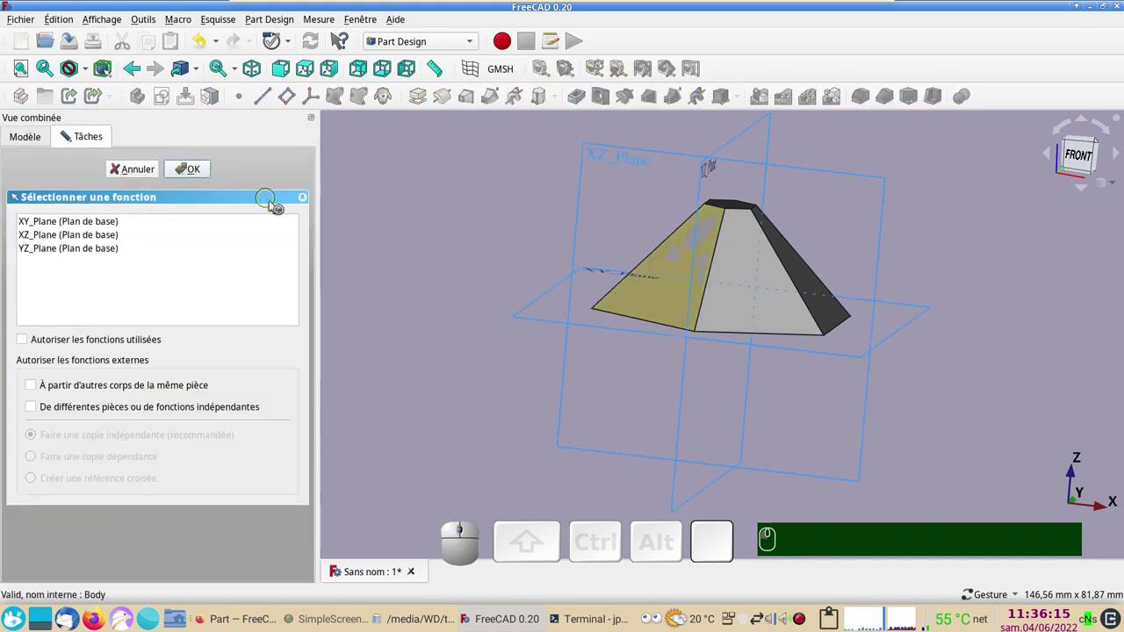
left_click(139, 169)
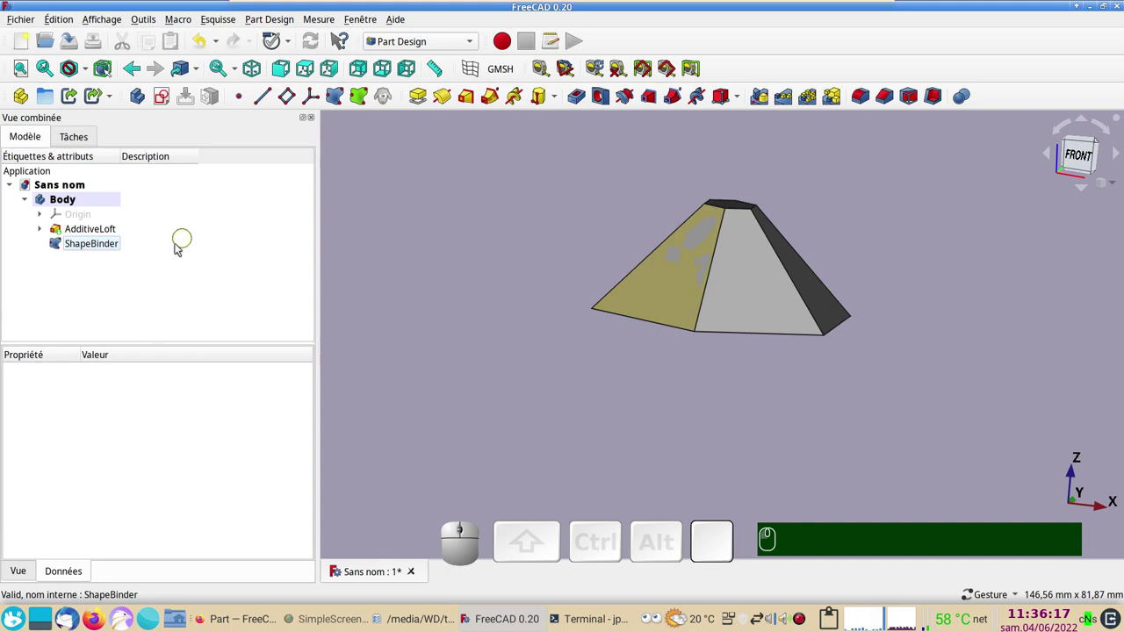
left_click(112, 247)
key("Delete")
Create a DatumPlane attached to the slanted loft face and hide it with Space
left_click(661, 290)
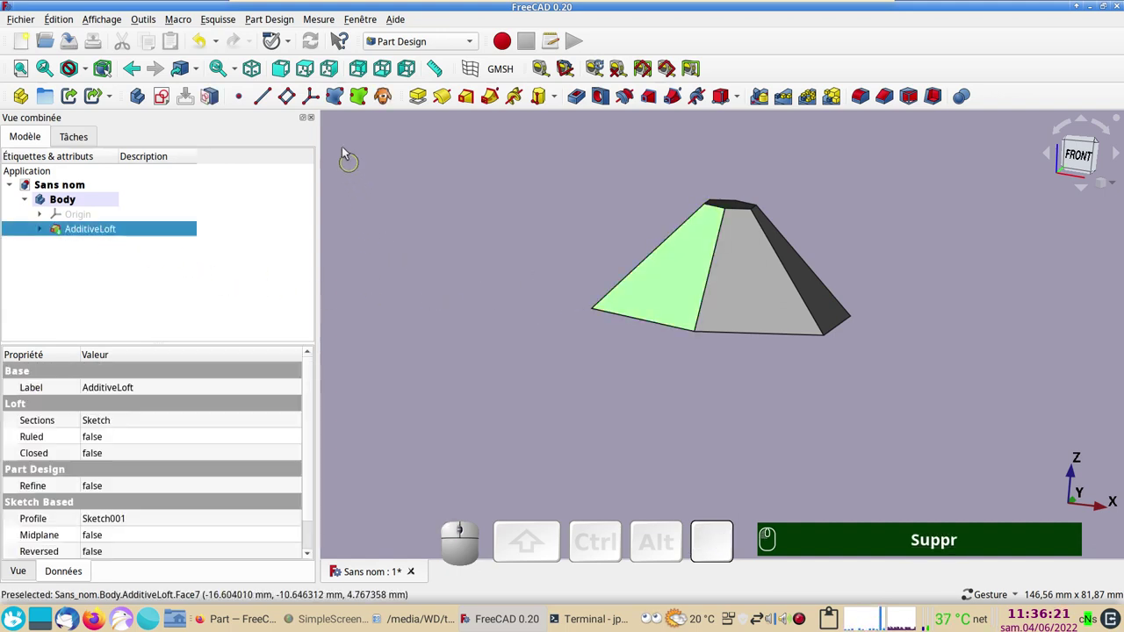
left_click(295, 104)
left_click(201, 169)
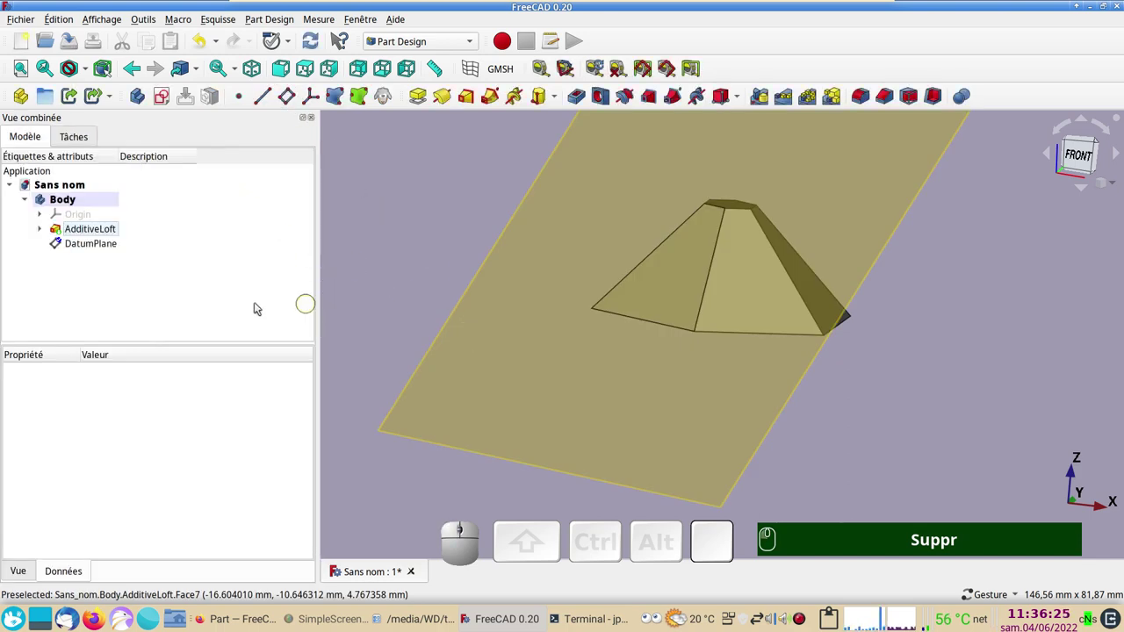
left_click(71, 245)
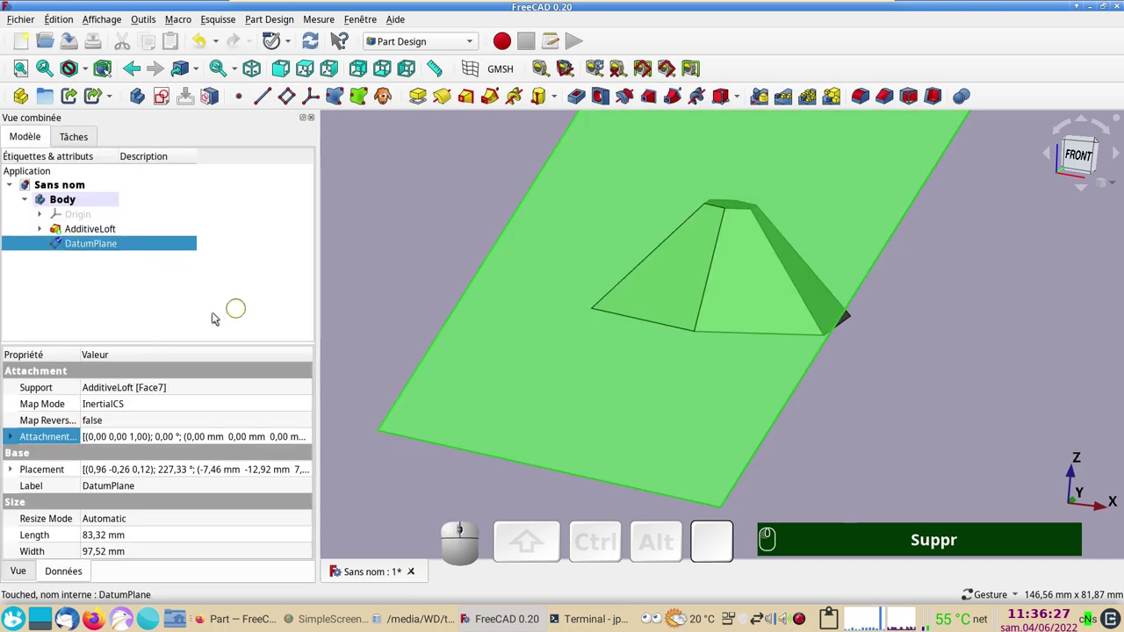
key("space")
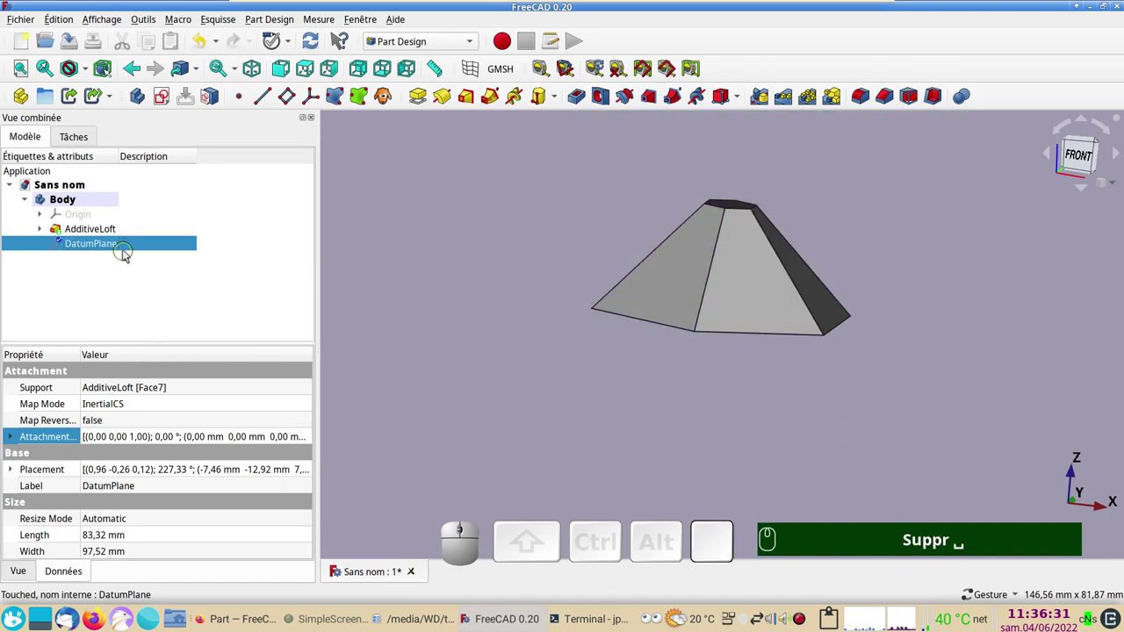
Open and close an empty Sketch002 on the datum plane and flip the DatumPlane attachment
left_click(169, 98)
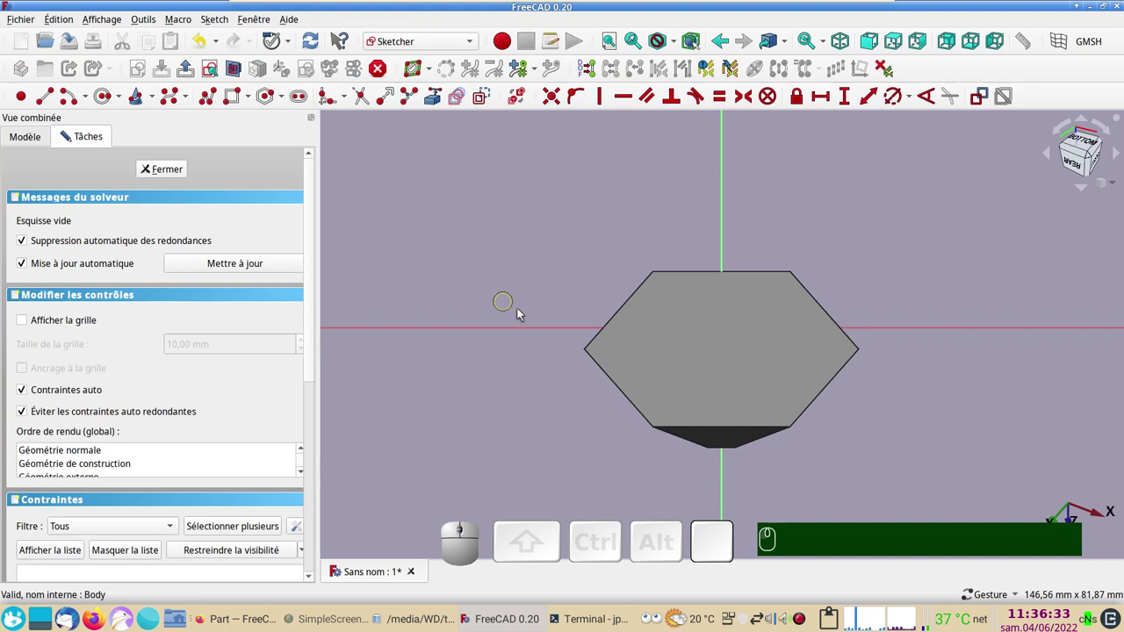
scroll("up", 3)
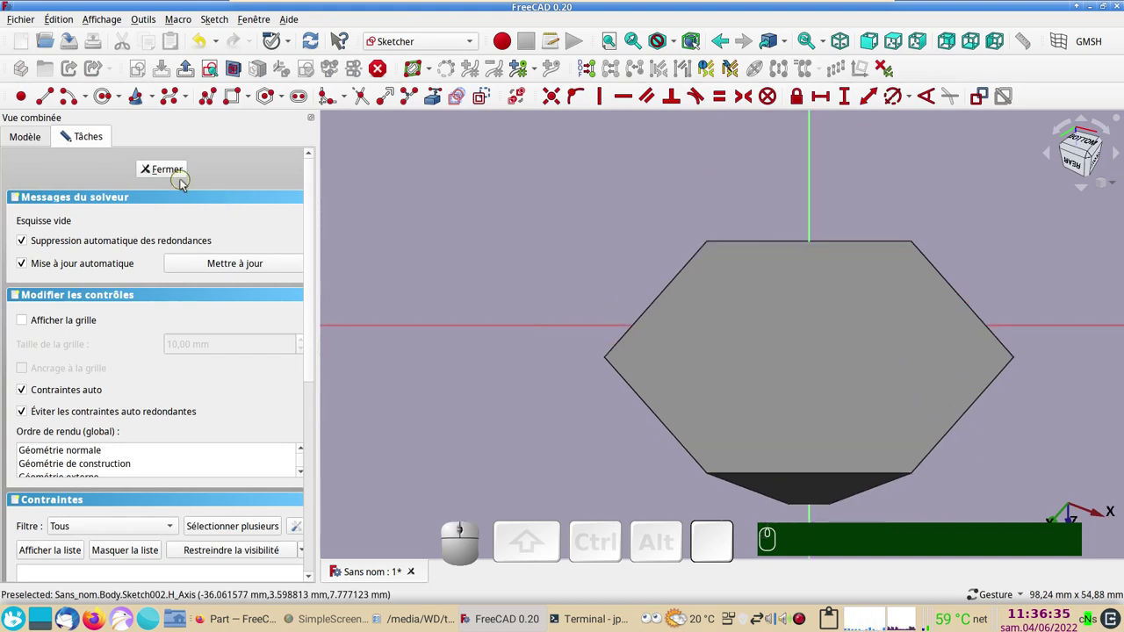
left_click(175, 175)
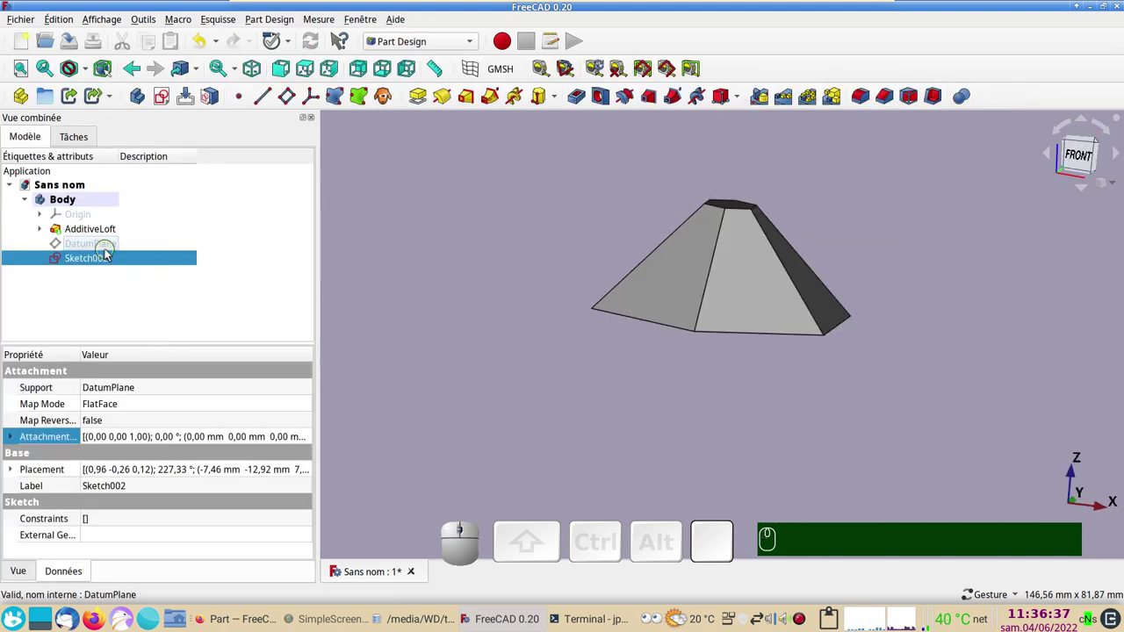
left_click(111, 248)
left_click(111, 248)
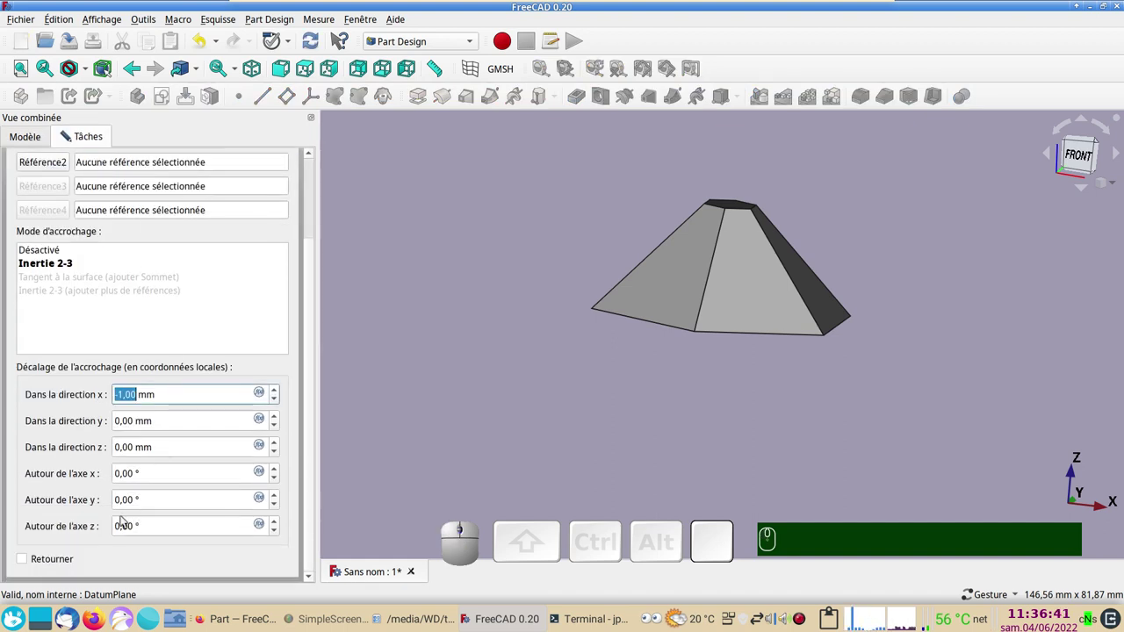
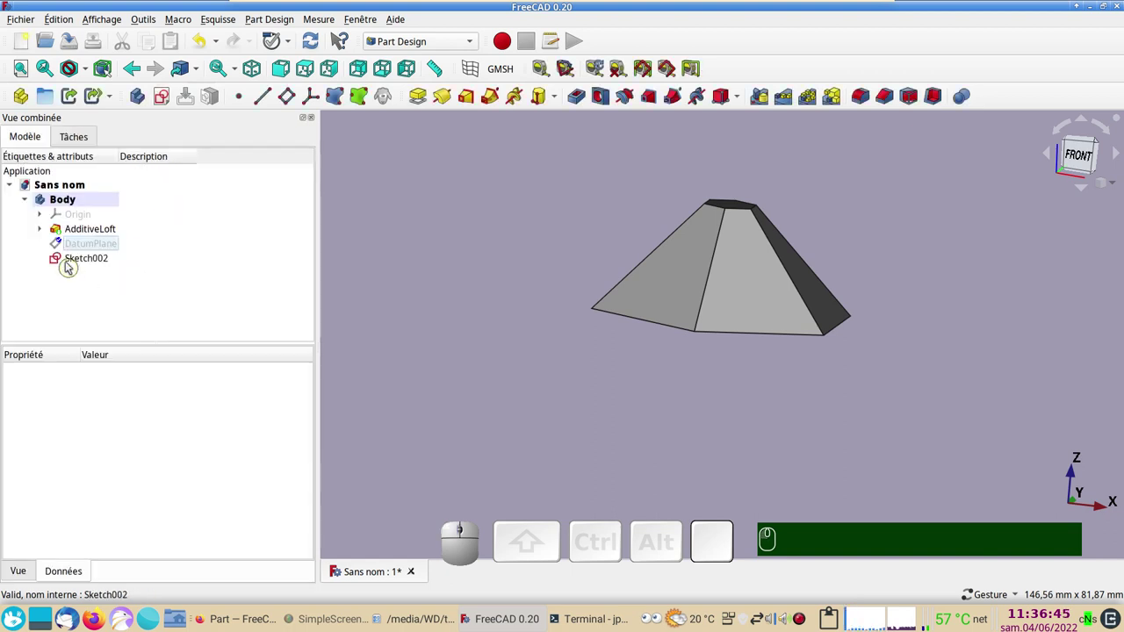
left_click(71, 259)
key("Delete")
left_click(81, 245)
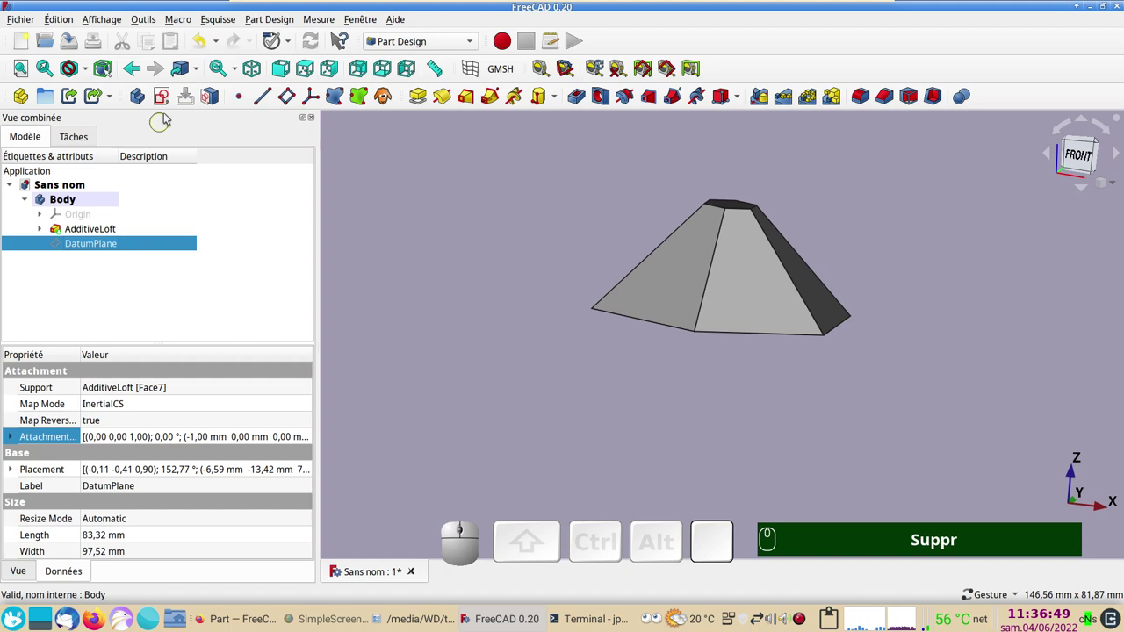
Delete the empty Sketch002 and the DatumPlane, leaving only the AdditiveLoft in the Body
left_click(166, 103)
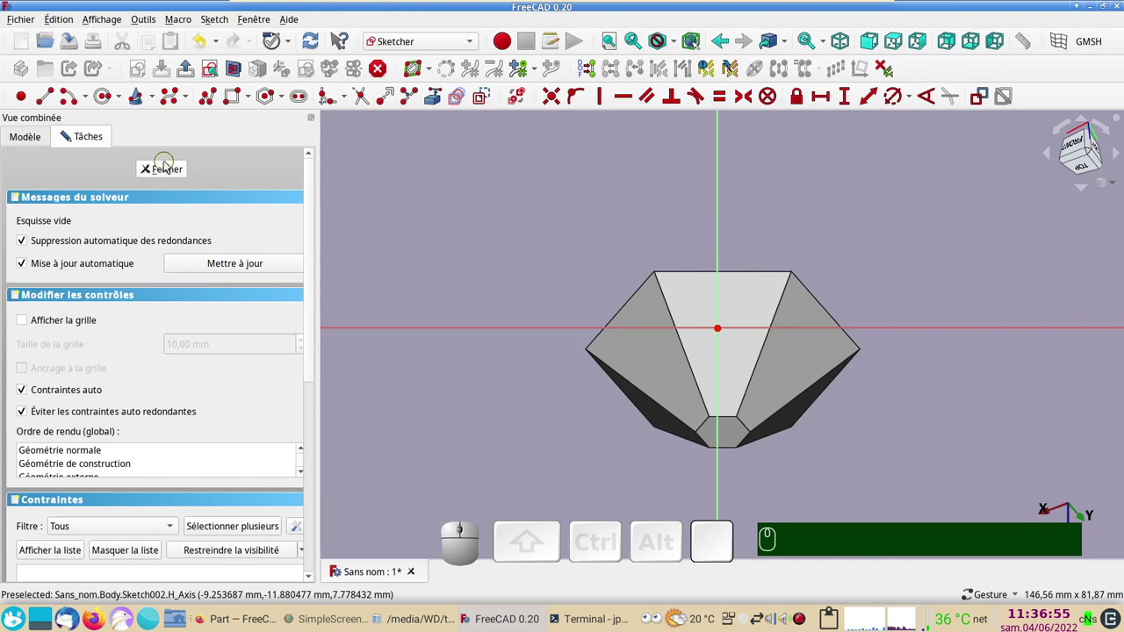
left_click(171, 170)
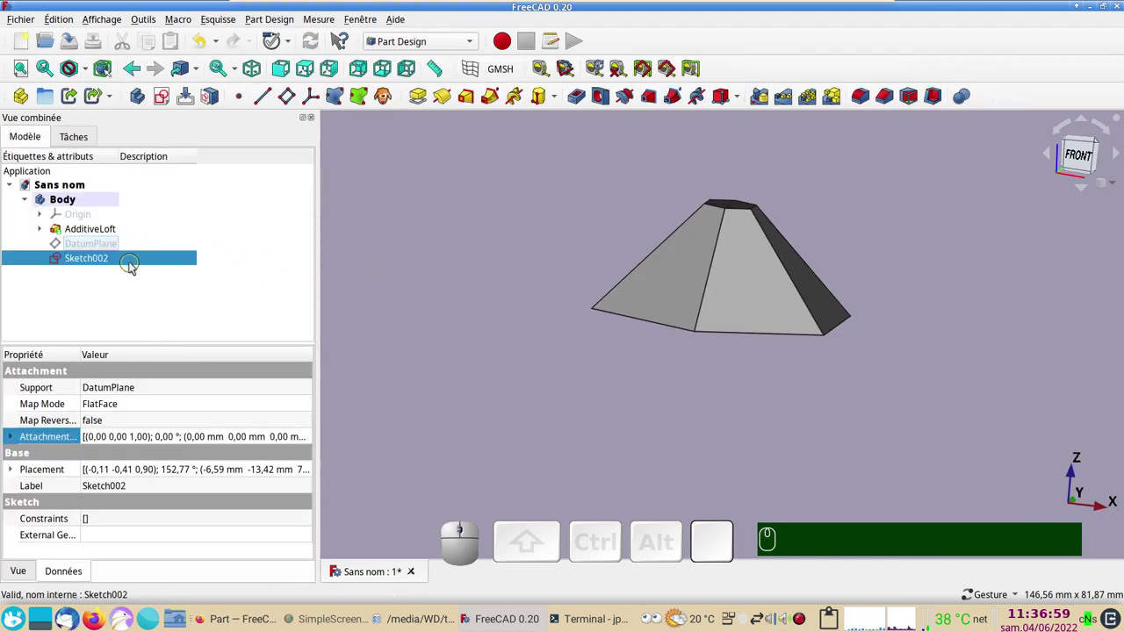
key("BackSpace")
left_click(105, 262)
key("Delete")
left_click(100, 249)
key("Delete")
left_click(765, 369)
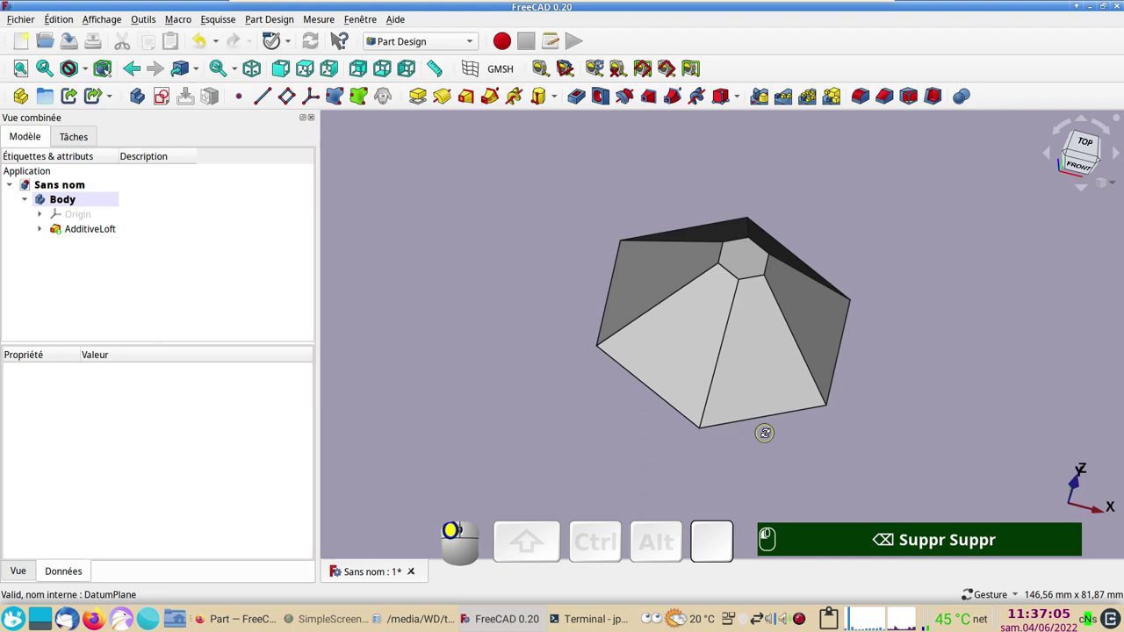
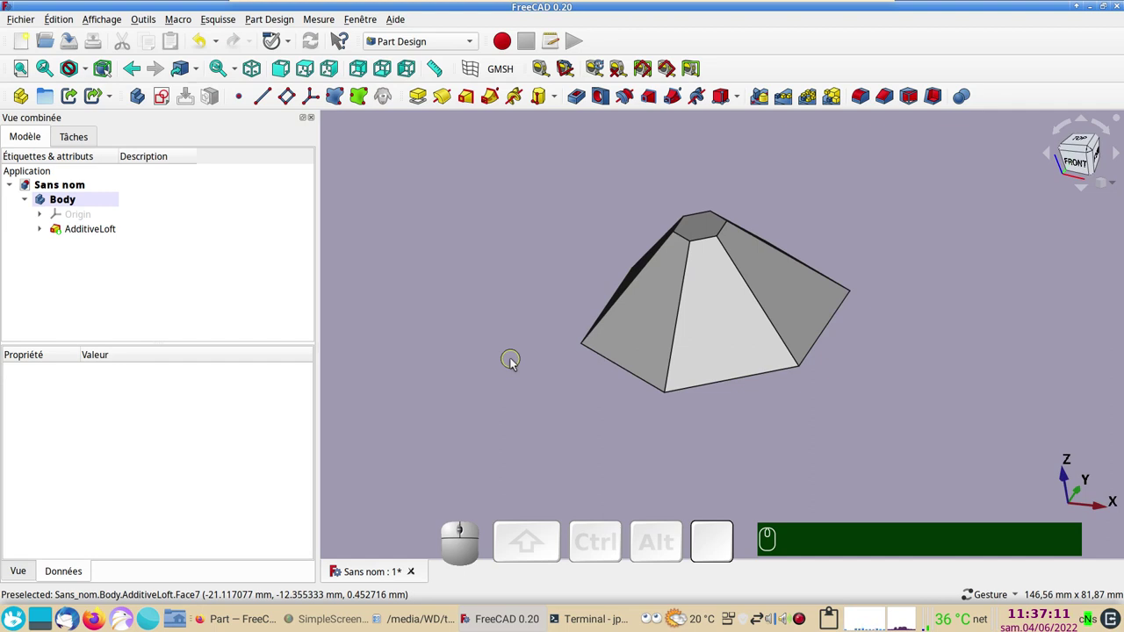
Switch to the front view of the lofted frustum
key("KP_1")
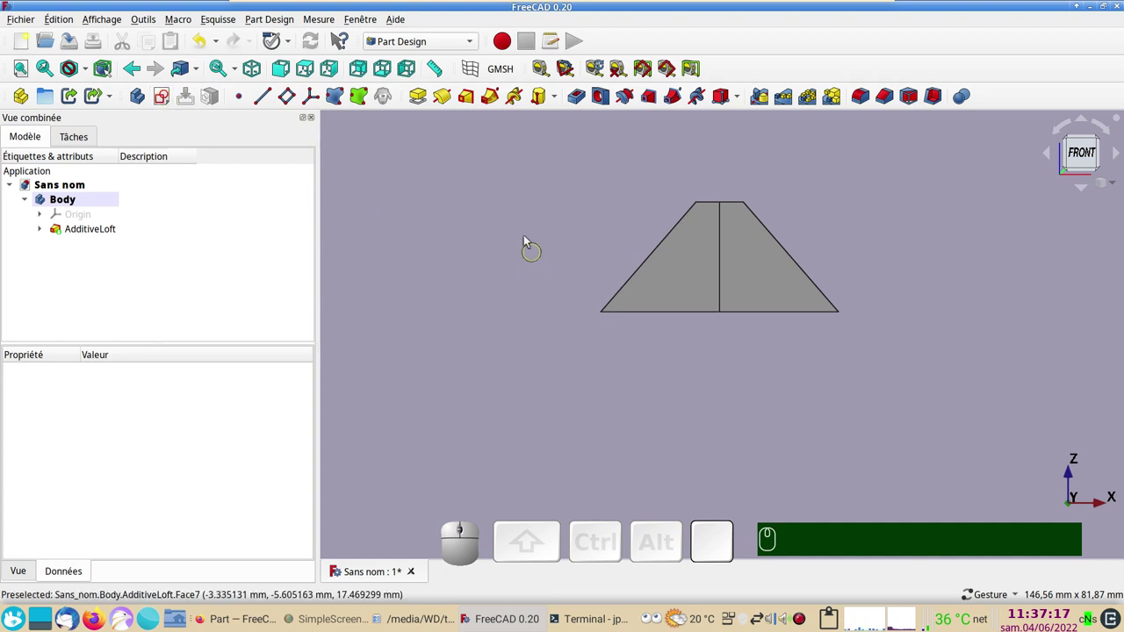
left_click(514, 228)
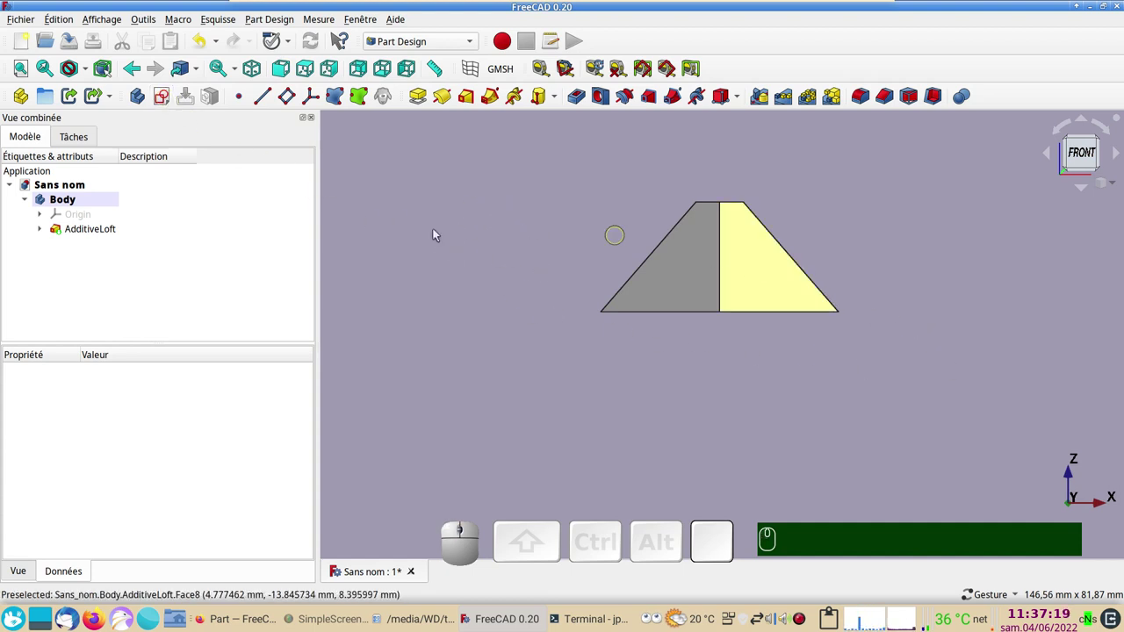
Create Sketch002 on XZ_Plane with a small rectangle at the frustum's lower left corner and close it
left_click(161, 102)
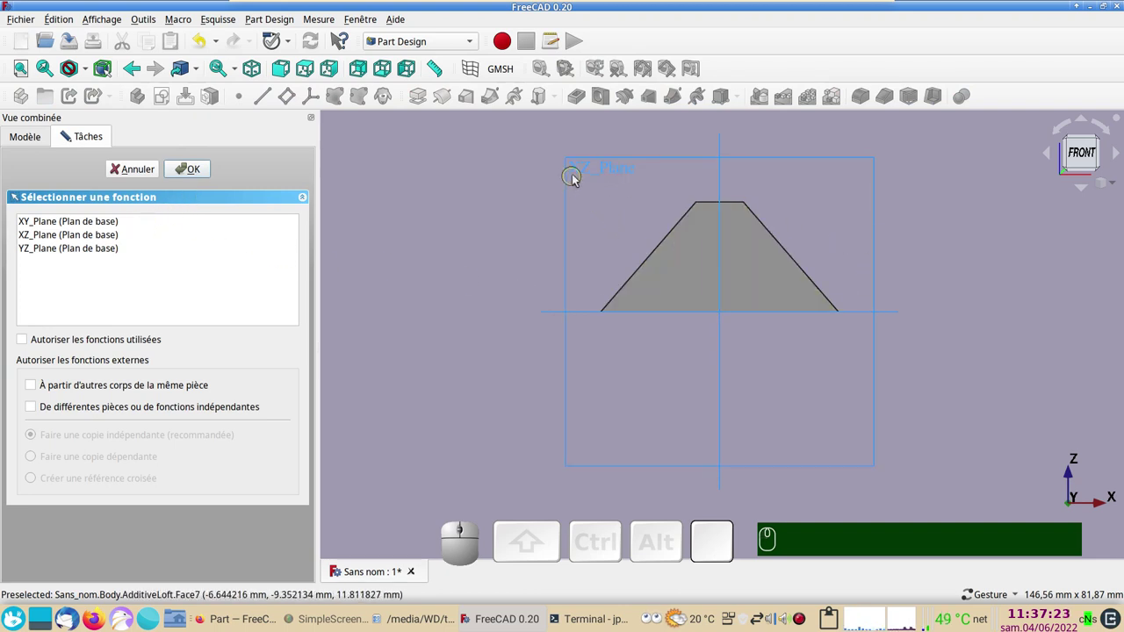
left_click(581, 172)
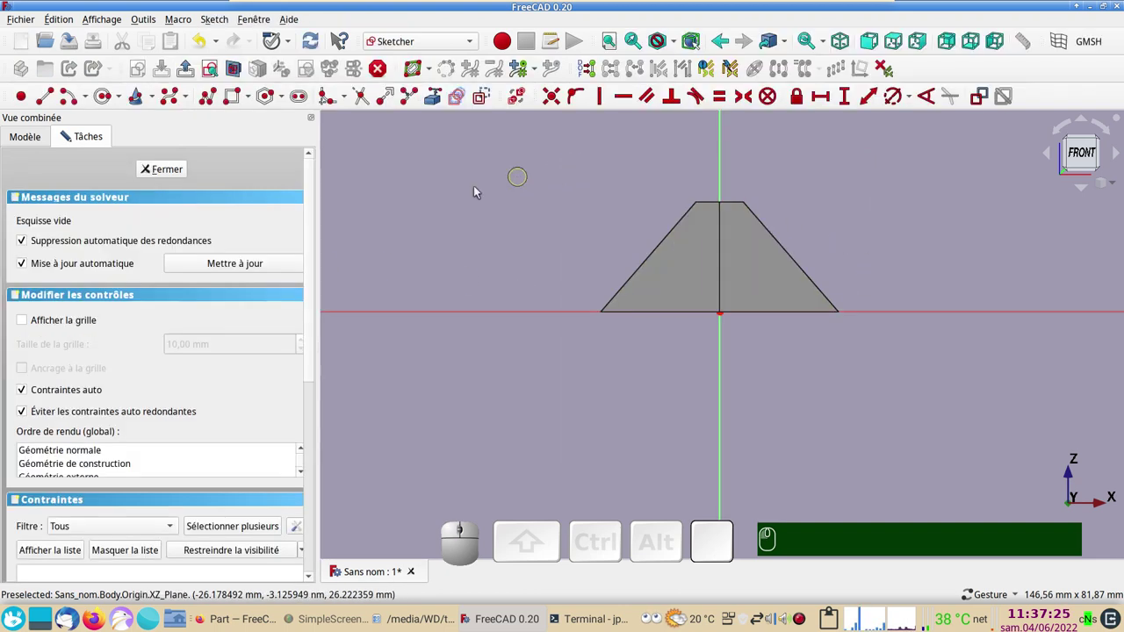
scroll("up", 3)
left_click_drag(647, 358, 380, 244)
left_click(242, 103)
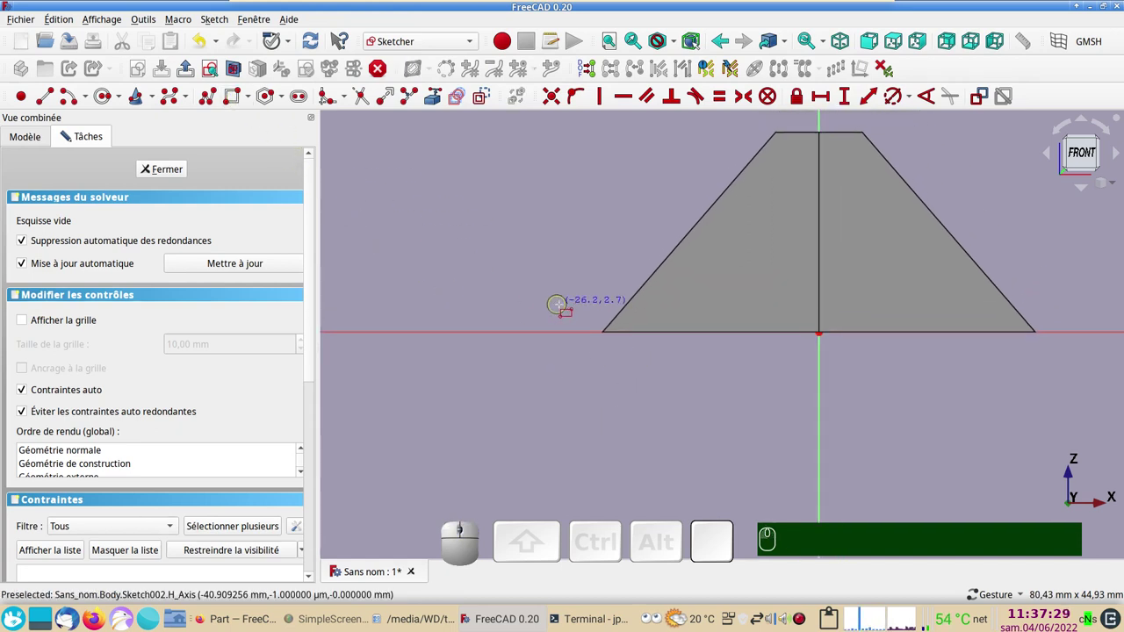
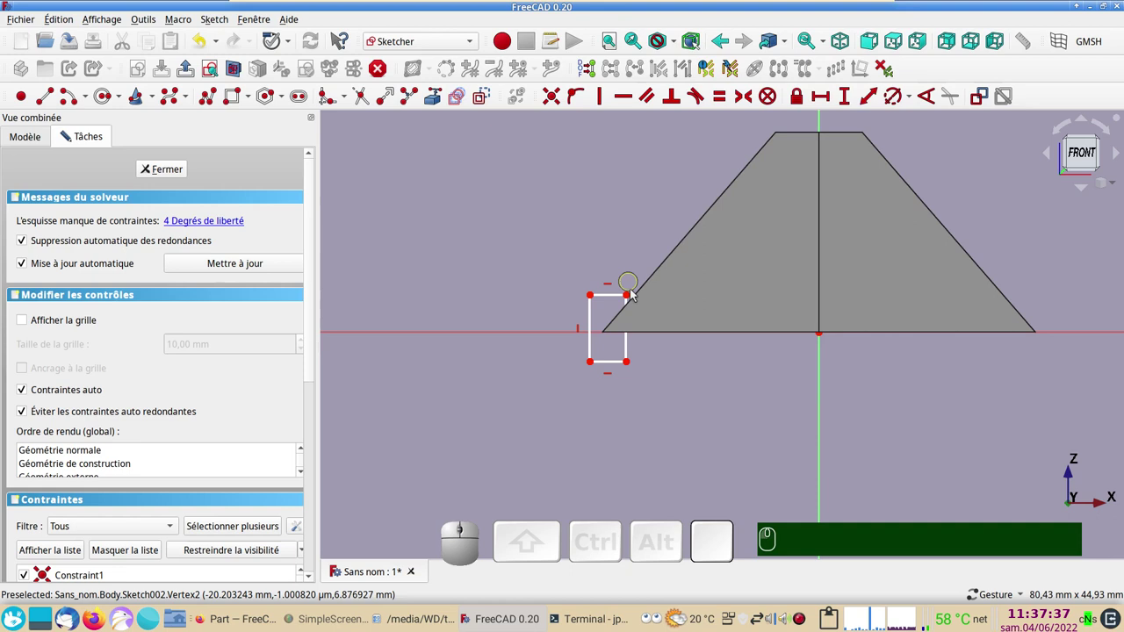
left_click_drag(633, 297, 277, 244)
left_click(183, 172)
left_click(747, 432)
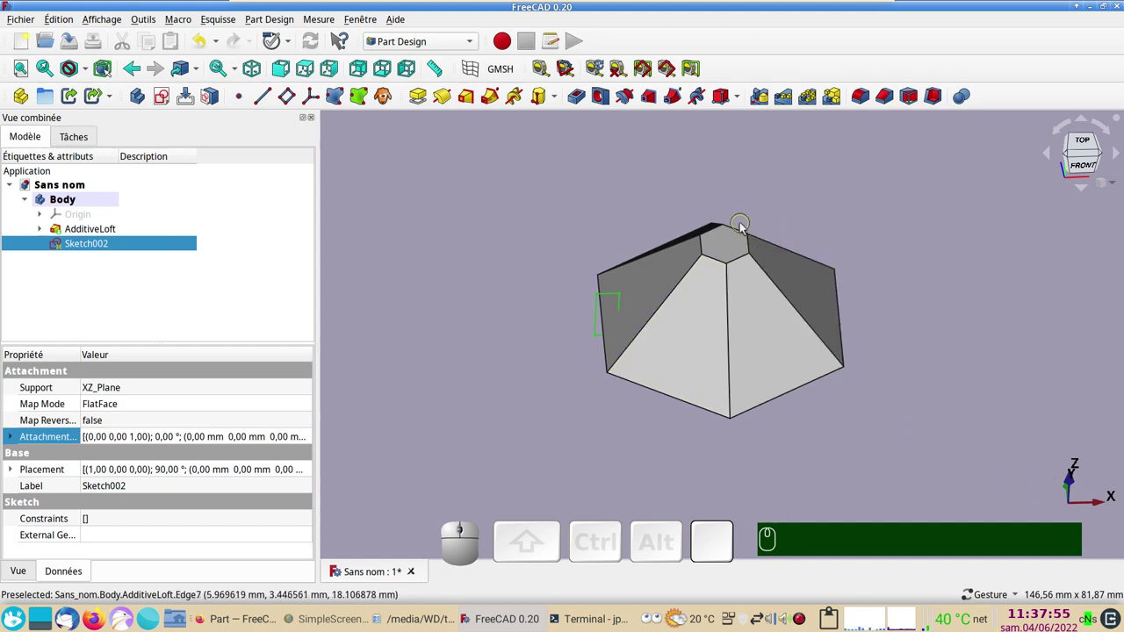
Preview and cancel a Revolution, then reopen Sketch002 and widen the rectangle leftward
left_click(444, 102)
left_click_drag(880, 467, 238, 223)
left_click(136, 178)
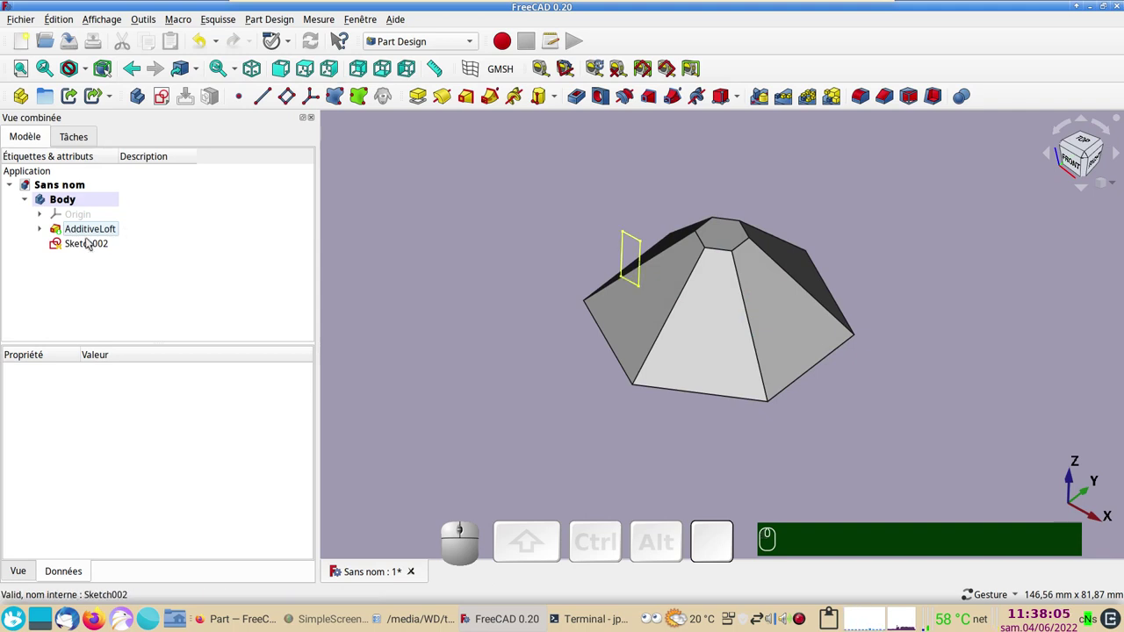
left_click(90, 242)
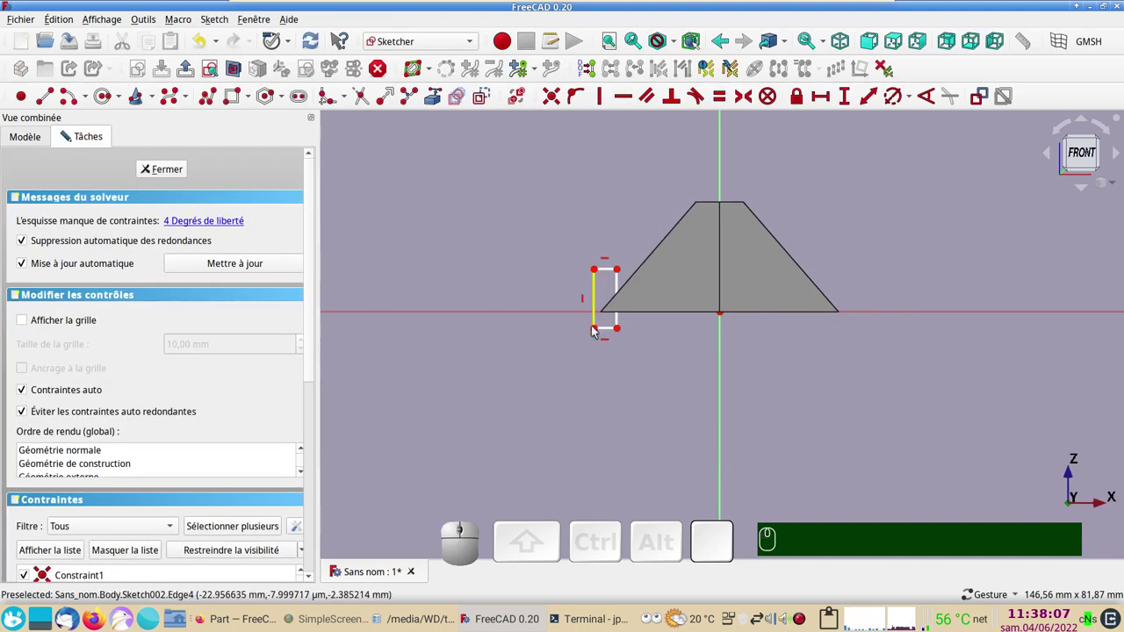
left_click_drag(597, 332, 217, 212)
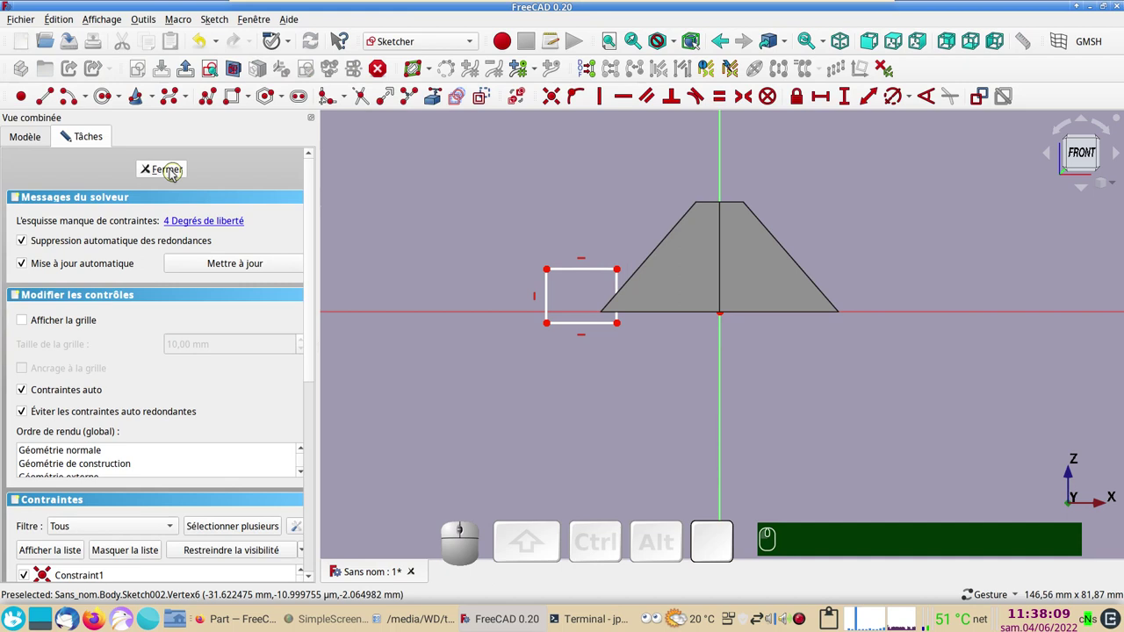
Close Sketch002 and revolve it as a 360° Groove, rounding the frustum's lower rim
left_click(170, 170)
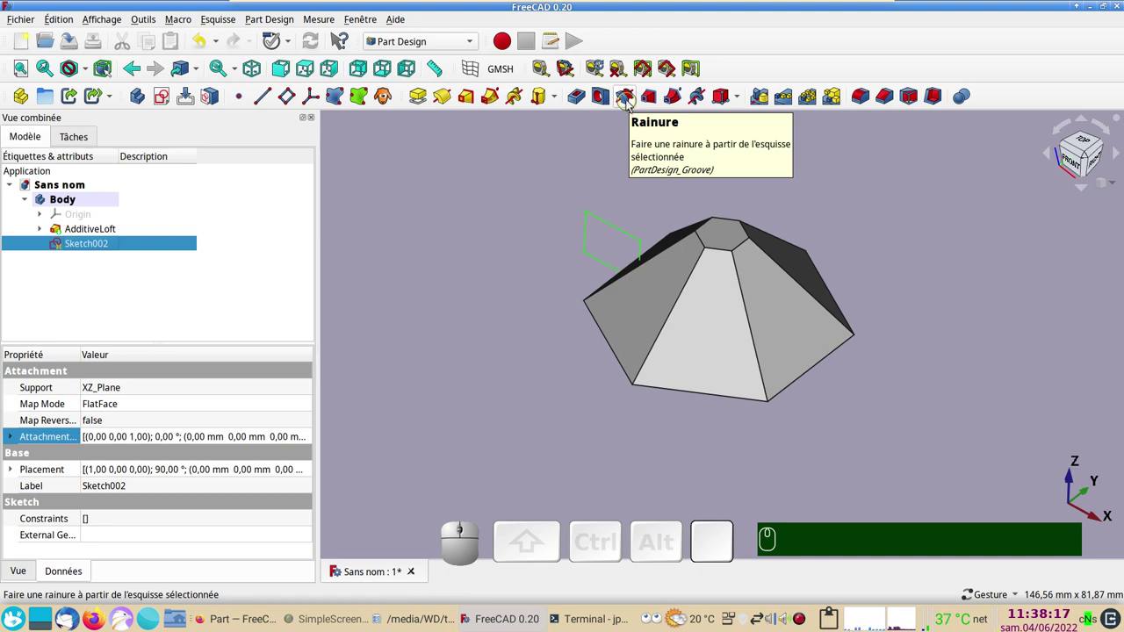
left_click(633, 105)
left_click_drag(847, 434, 265, 268)
left_click(182, 172)
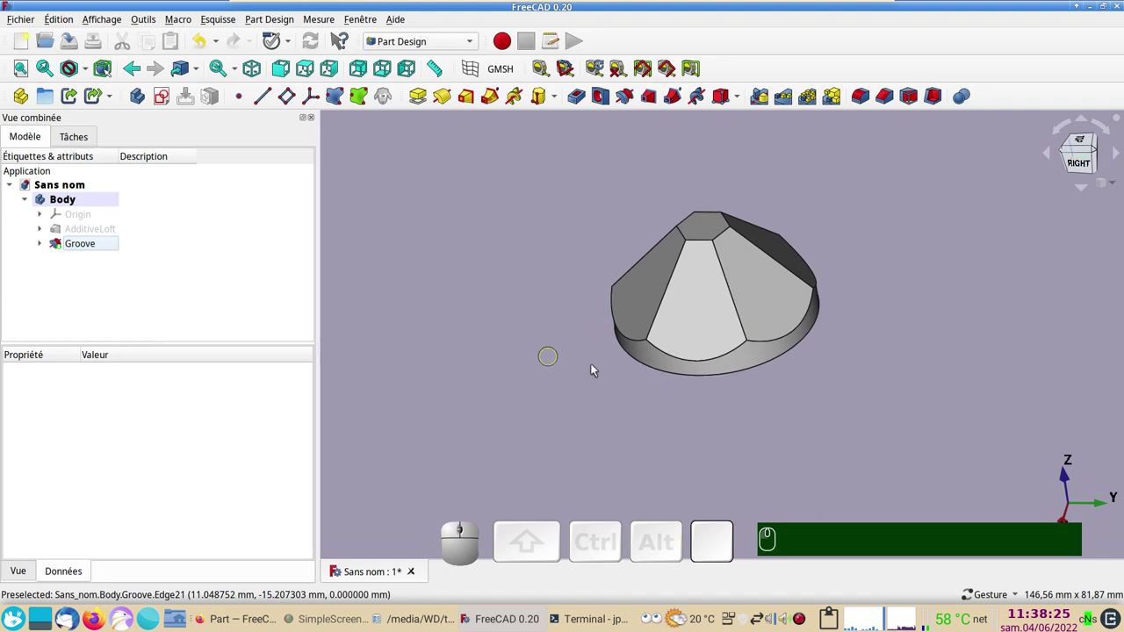
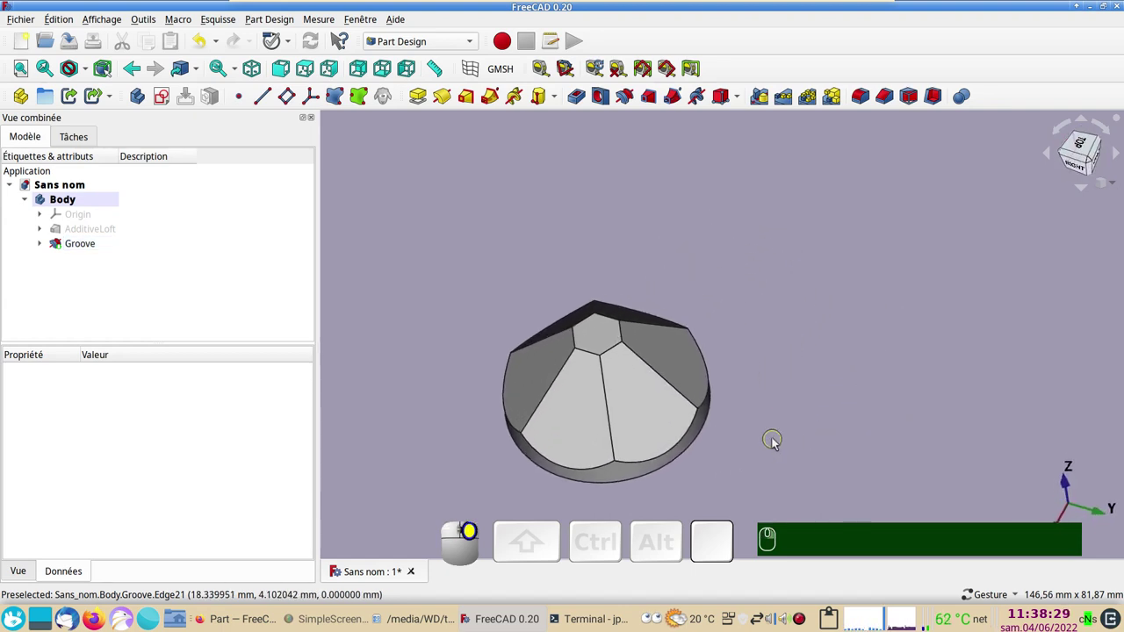
left_click_drag(776, 273, 806, 353)
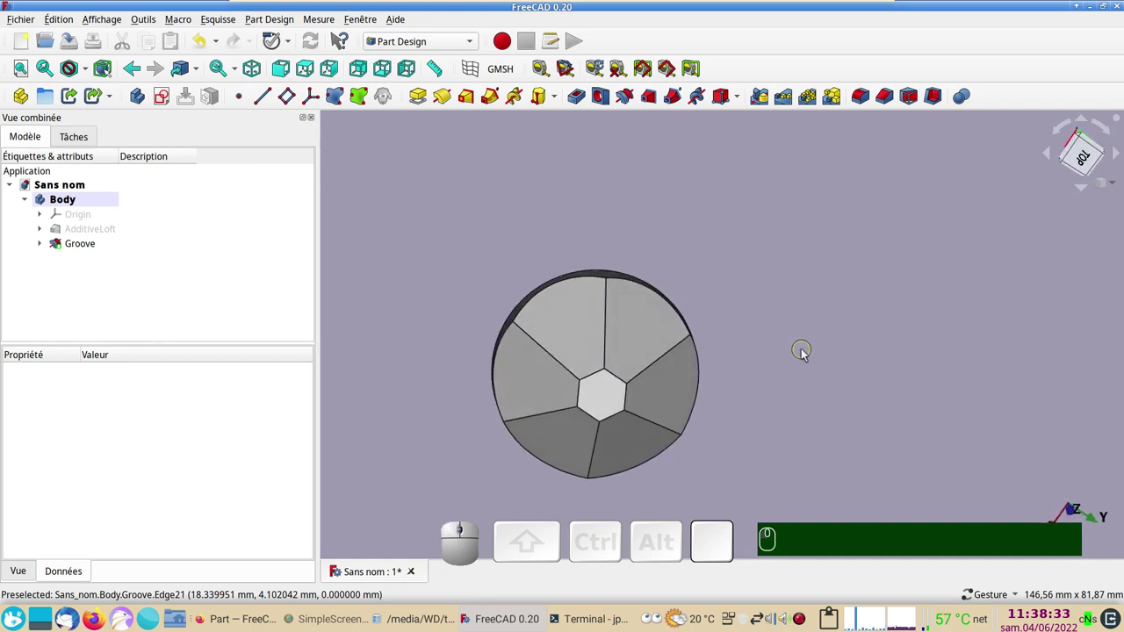
key("KP_2")
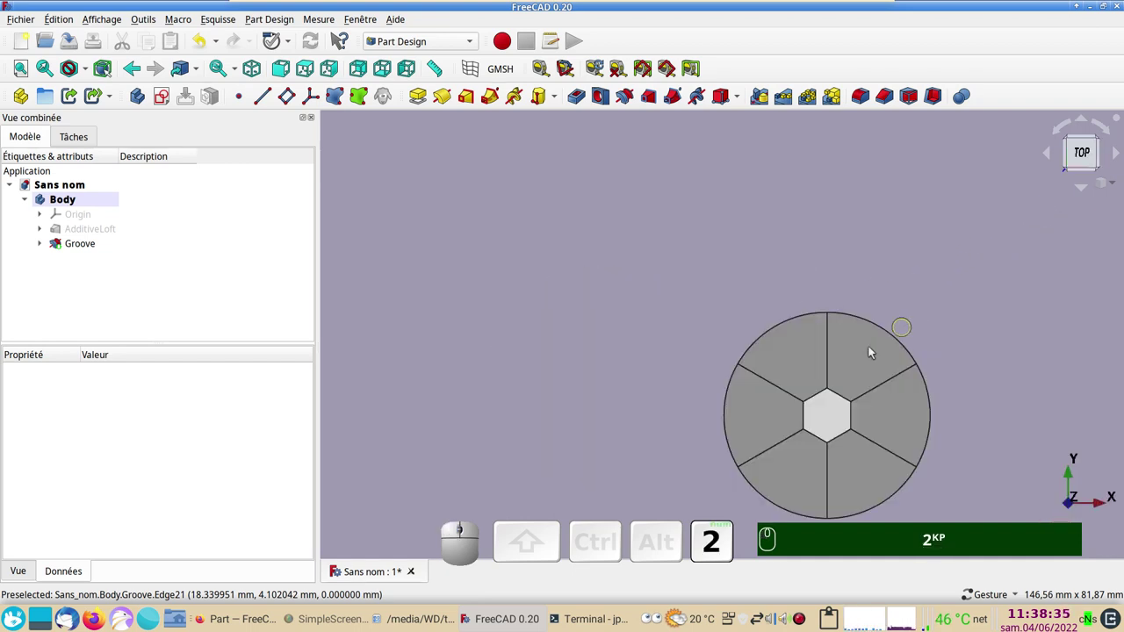
left_click_drag(529, 320, 411, 269)
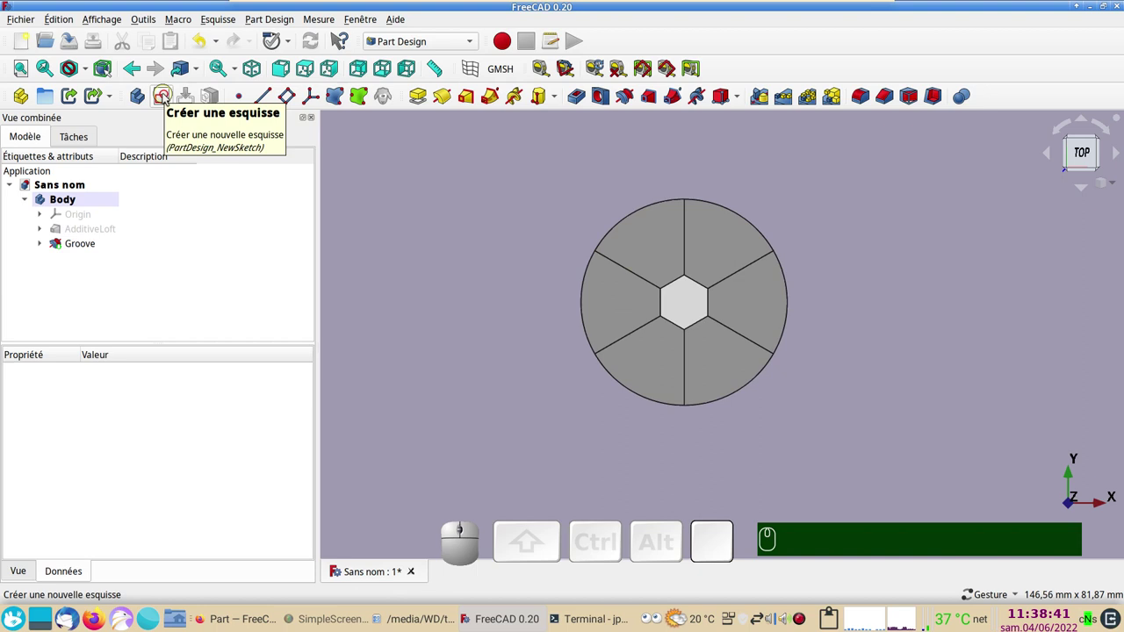
Create Sketch003 on the XY plane and switch to the centred rectangle tool
left_click(169, 98)
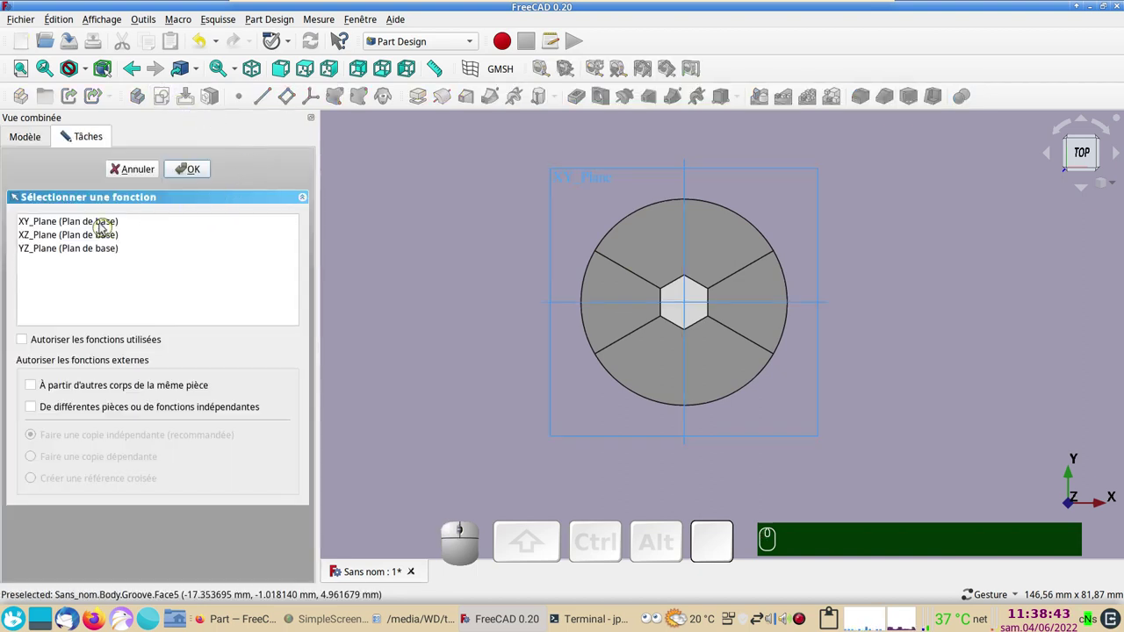
left_click(101, 224)
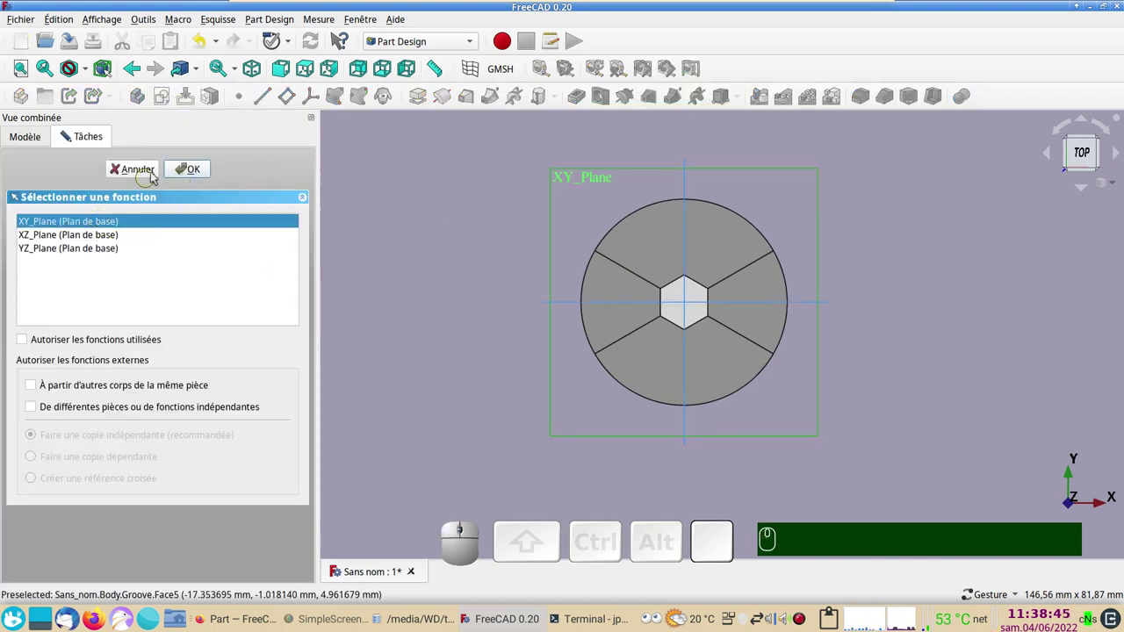
left_click(181, 172)
scroll("up", 3)
right_click(486, 263)
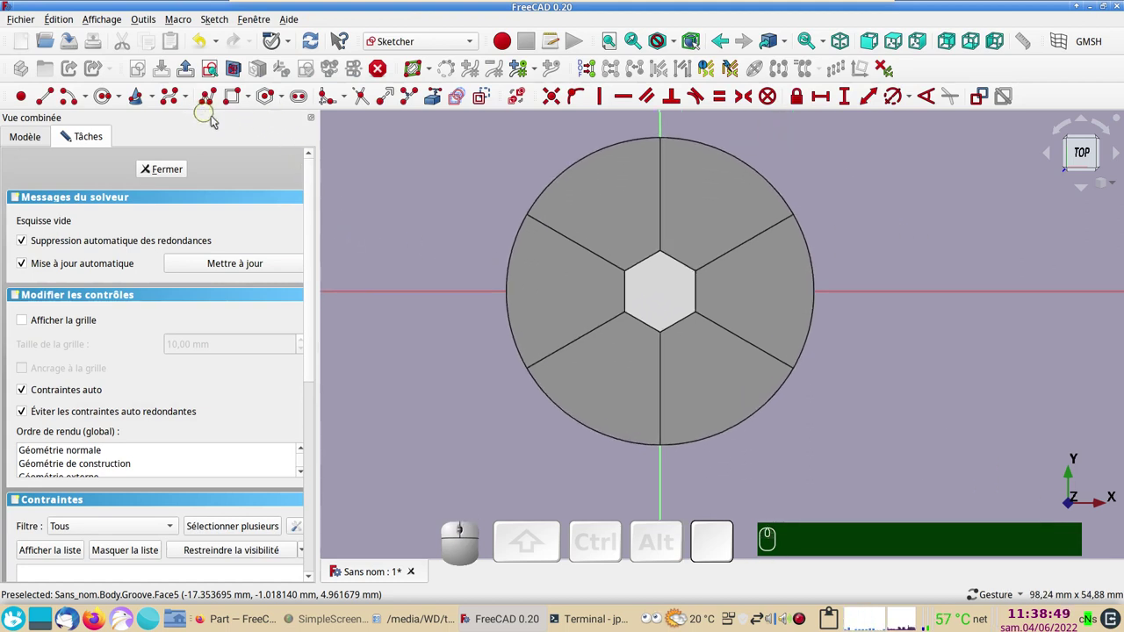
left_click(252, 102)
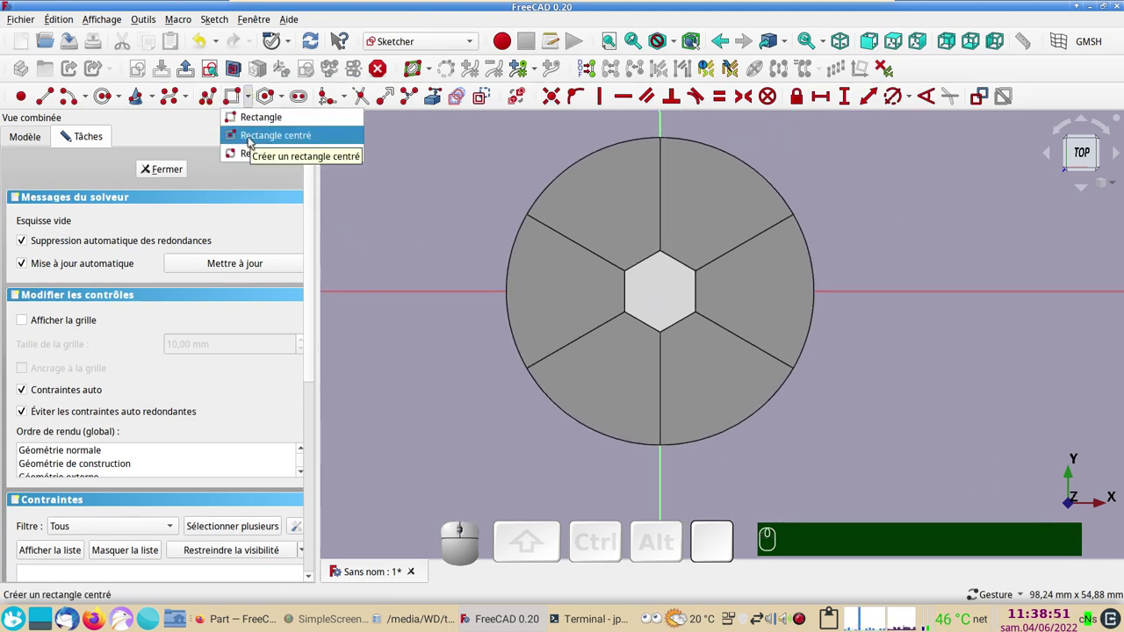
left_click(252, 141)
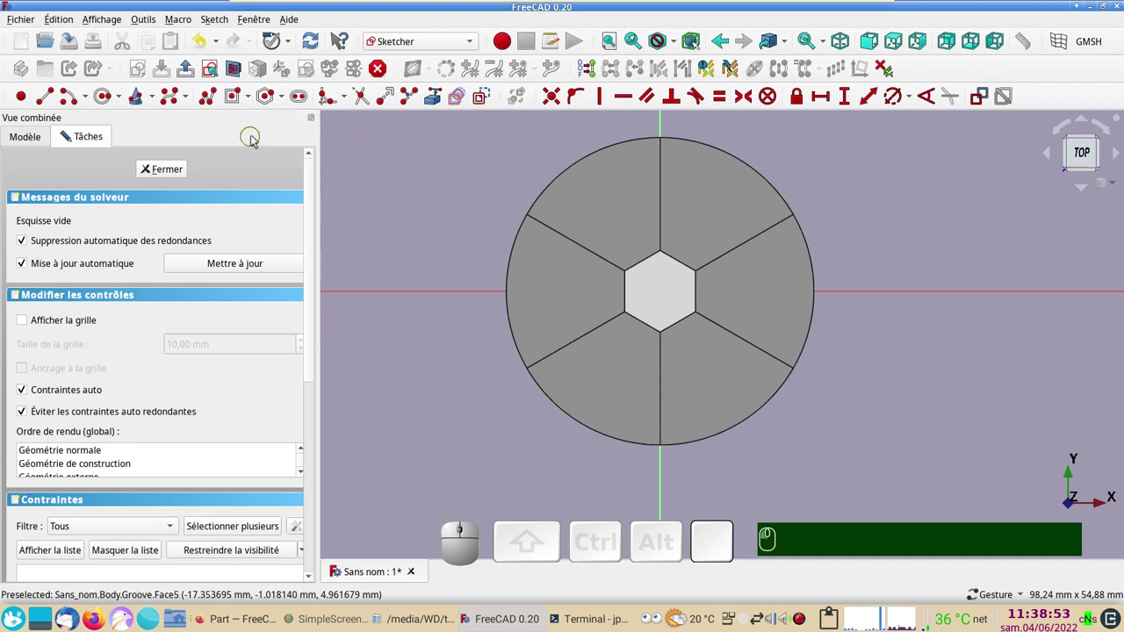
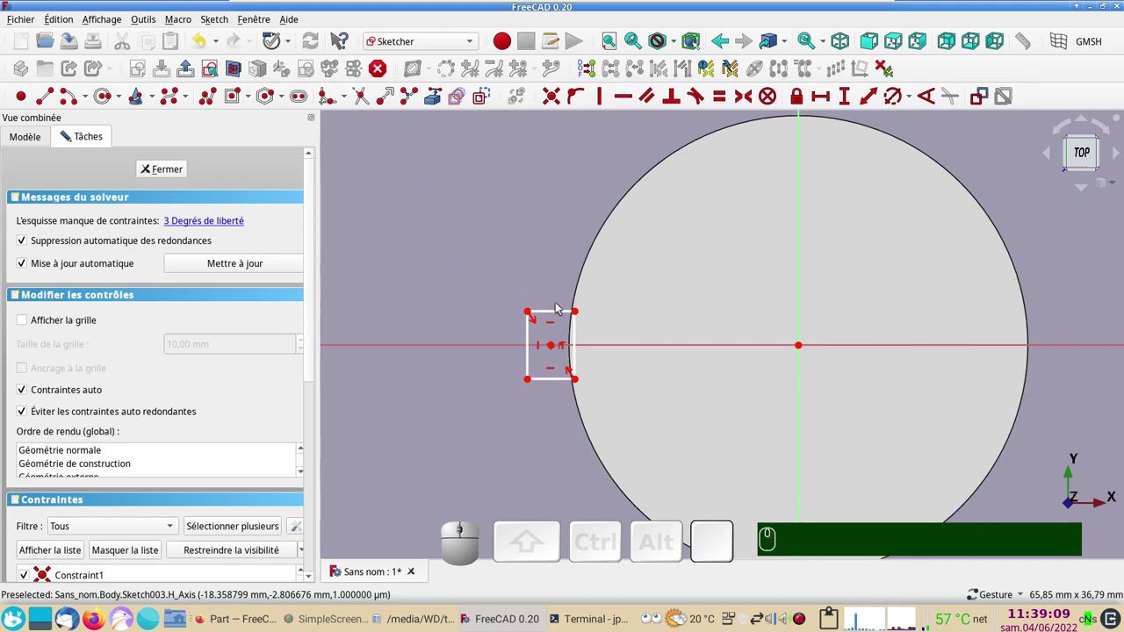
Make the rectangle a square with an equal-length constraint and place it on the circle's left edge
left_click(561, 317)
left_click(532, 339)
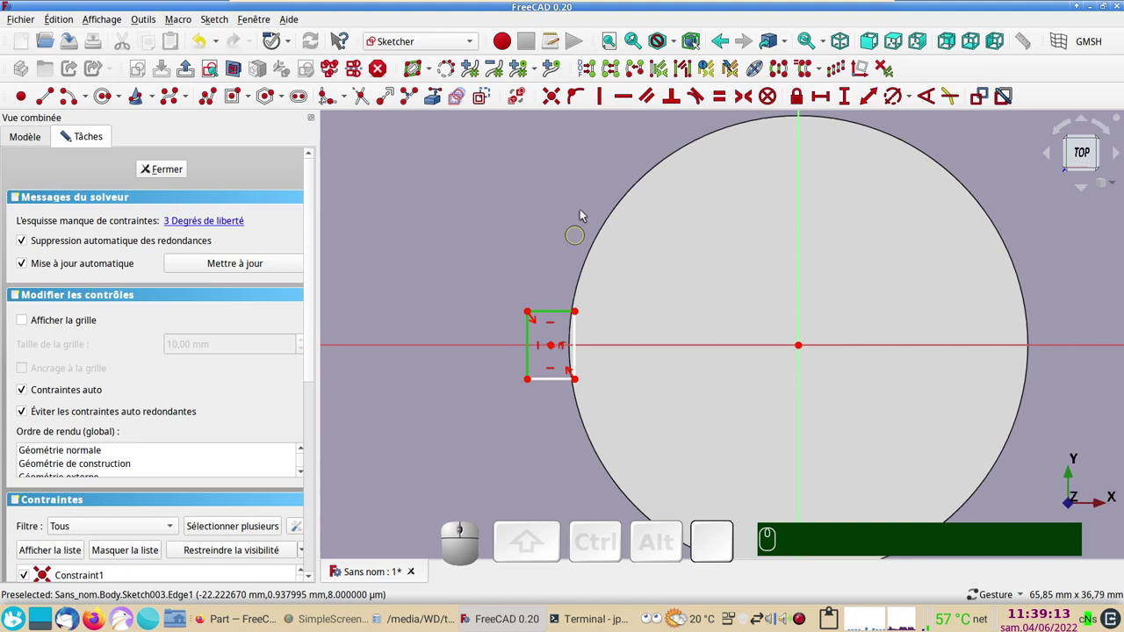
key("e")
scroll("down", 3)
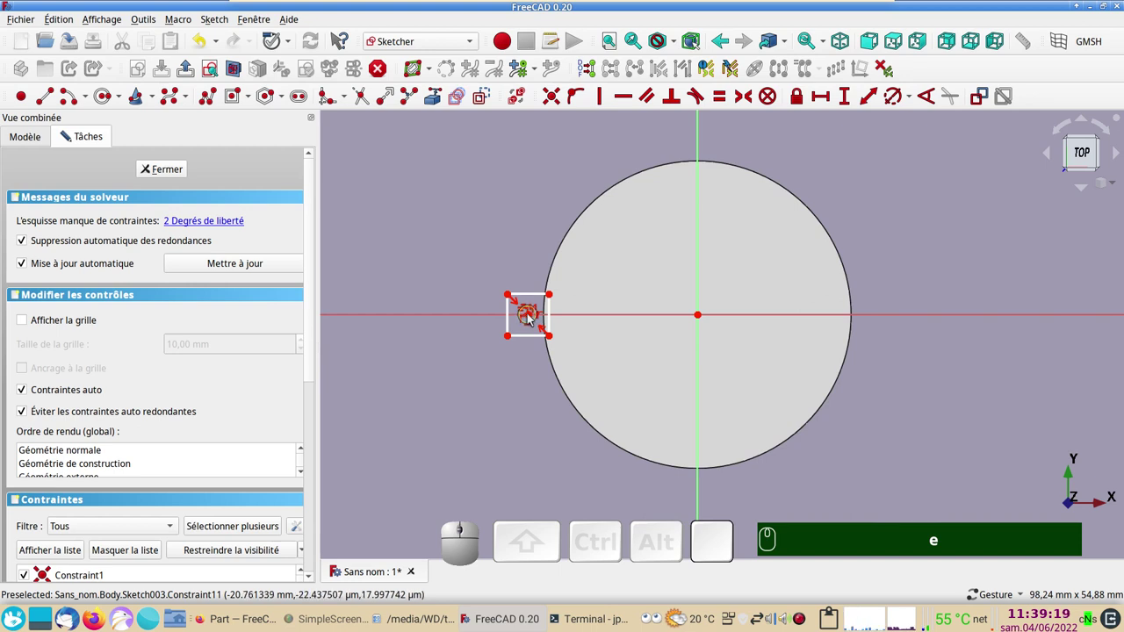
left_click(534, 319)
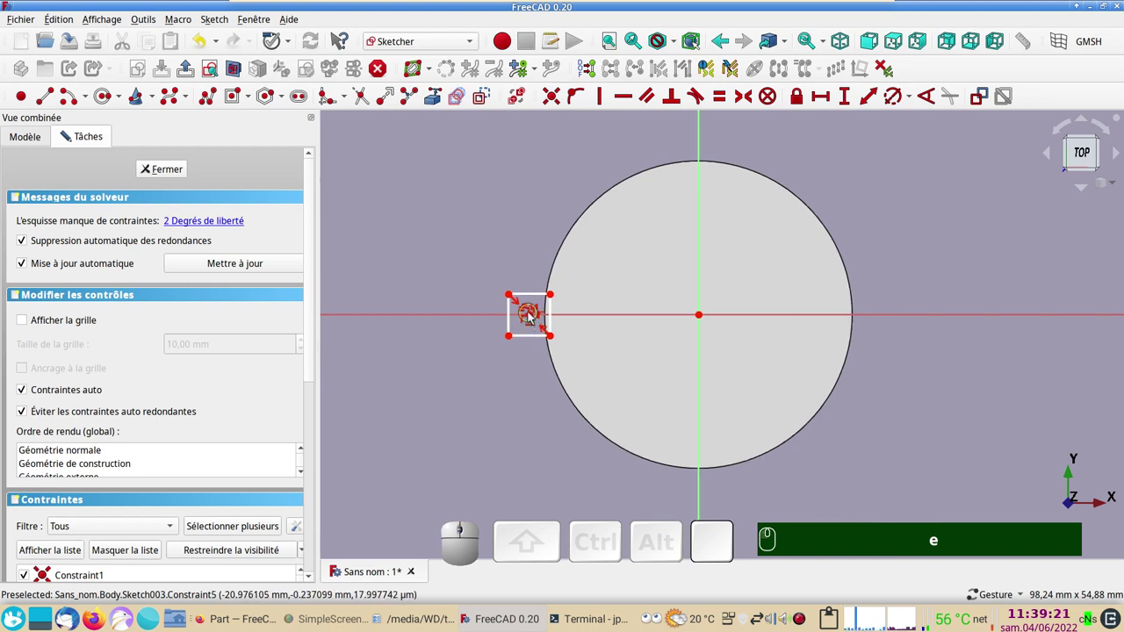
left_click_drag(536, 318, 537, 297)
left_click_drag(539, 297, 532, 300)
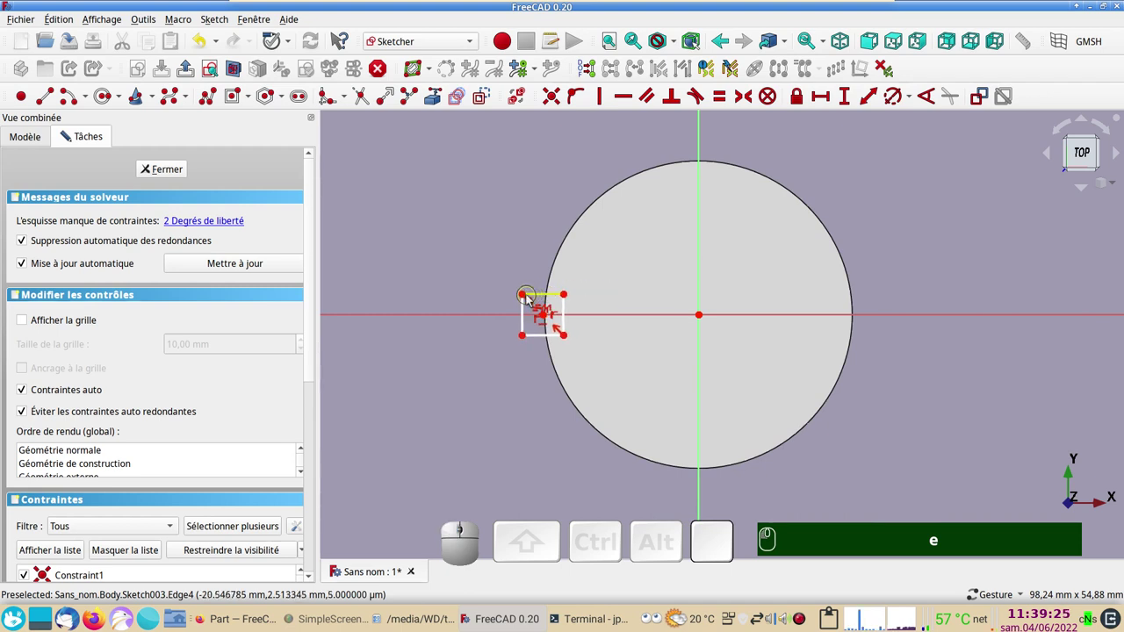
left_click_drag(528, 298, 557, 296)
left_click_drag(560, 298, 306, 297)
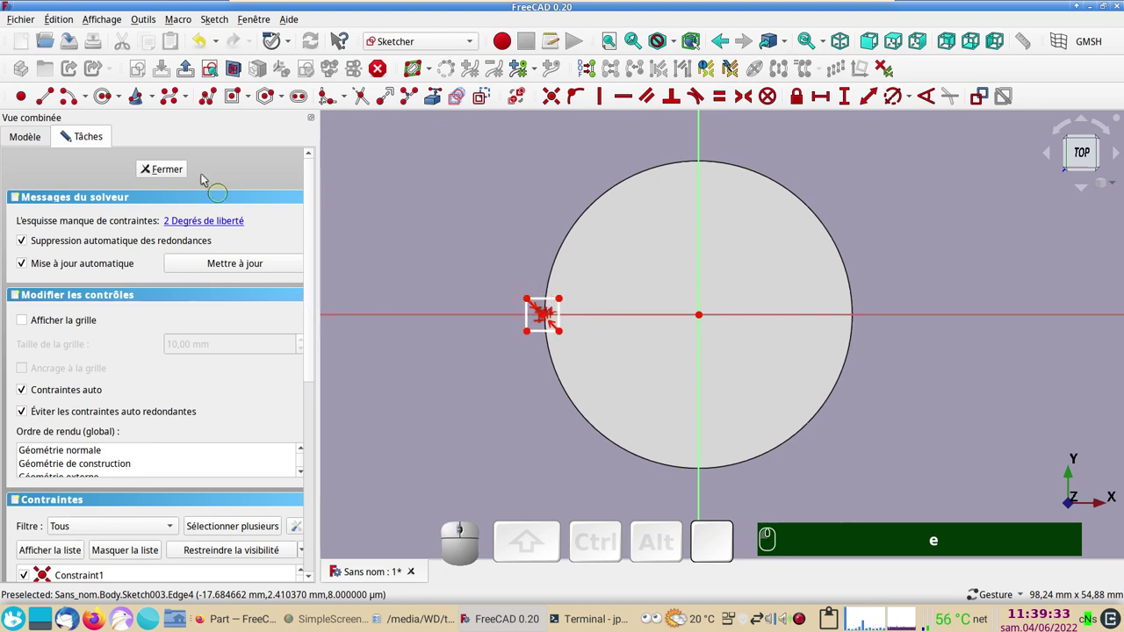
Close the sketch and start a Pocket from the square, reversed into the part
left_click(181, 171)
left_click_drag(629, 449, 573, 244)
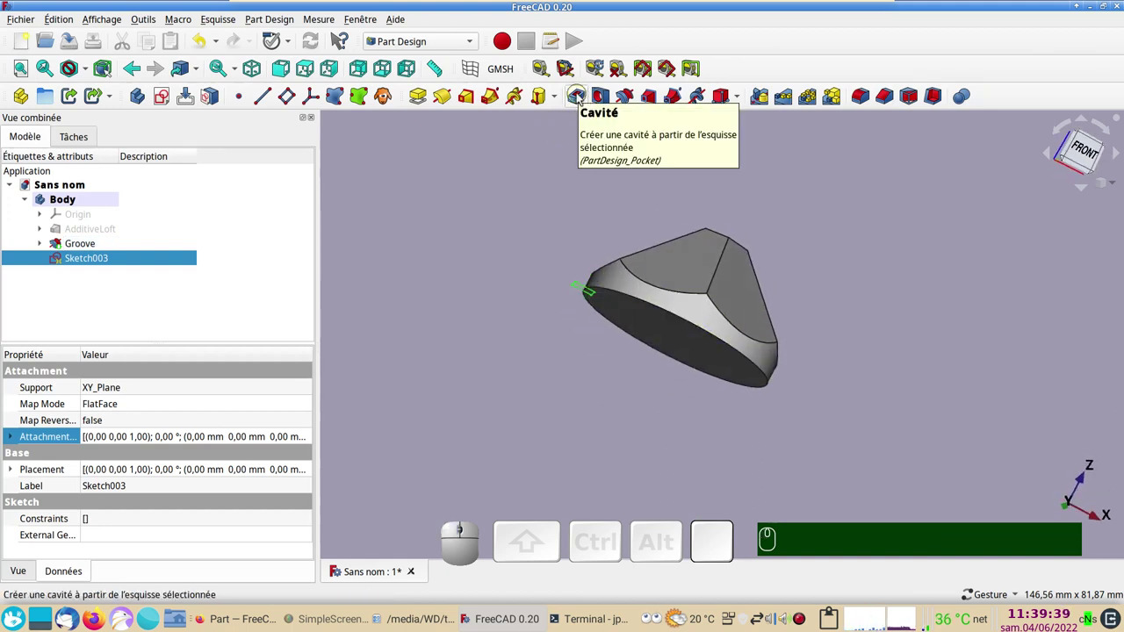
left_click(582, 99)
left_click_drag(758, 223, 640, 218)
left_click_drag(597, 231, 585, 326)
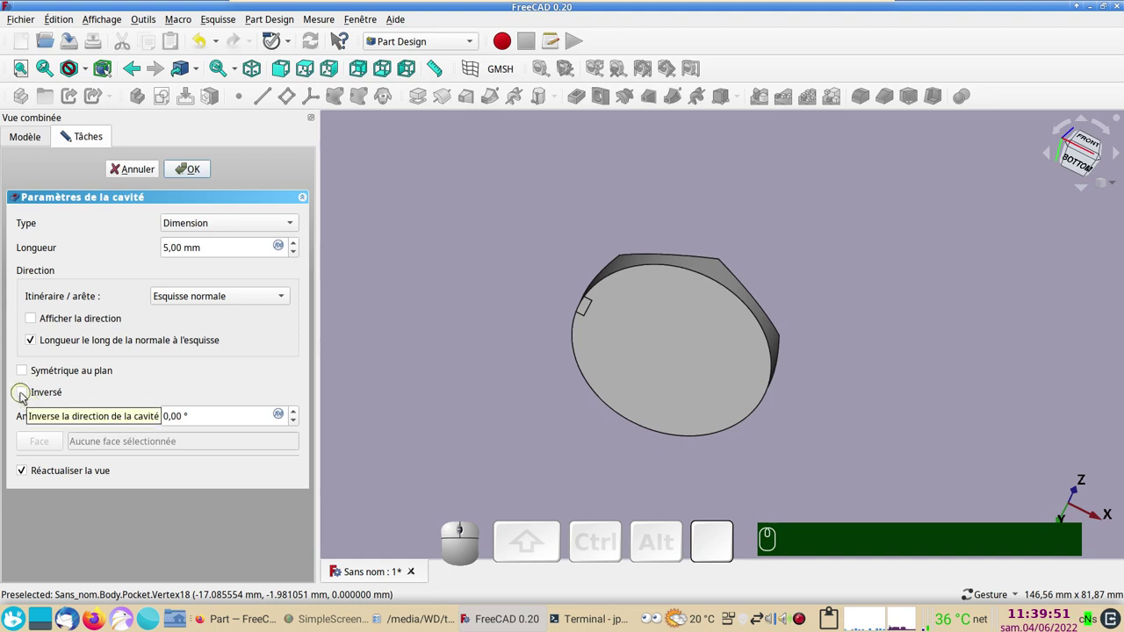
left_click(25, 396)
Set the pocket to Through all and confirm it, notching the circular base's rim
left_click_drag(606, 258, 282, 280)
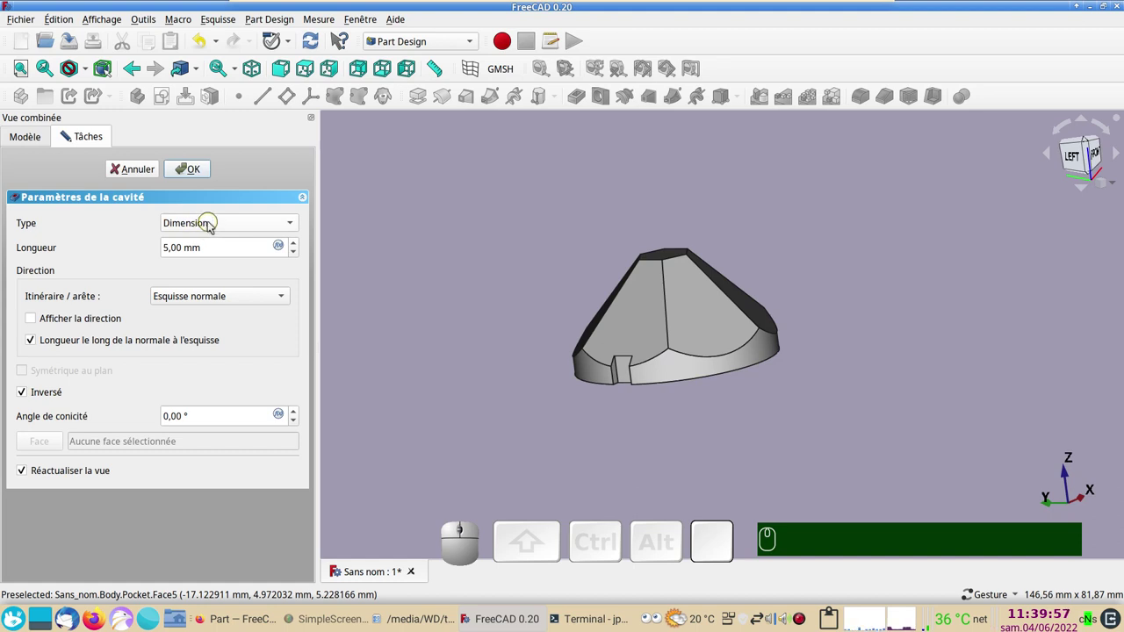
scroll("down", 3)
scroll("down", 3)
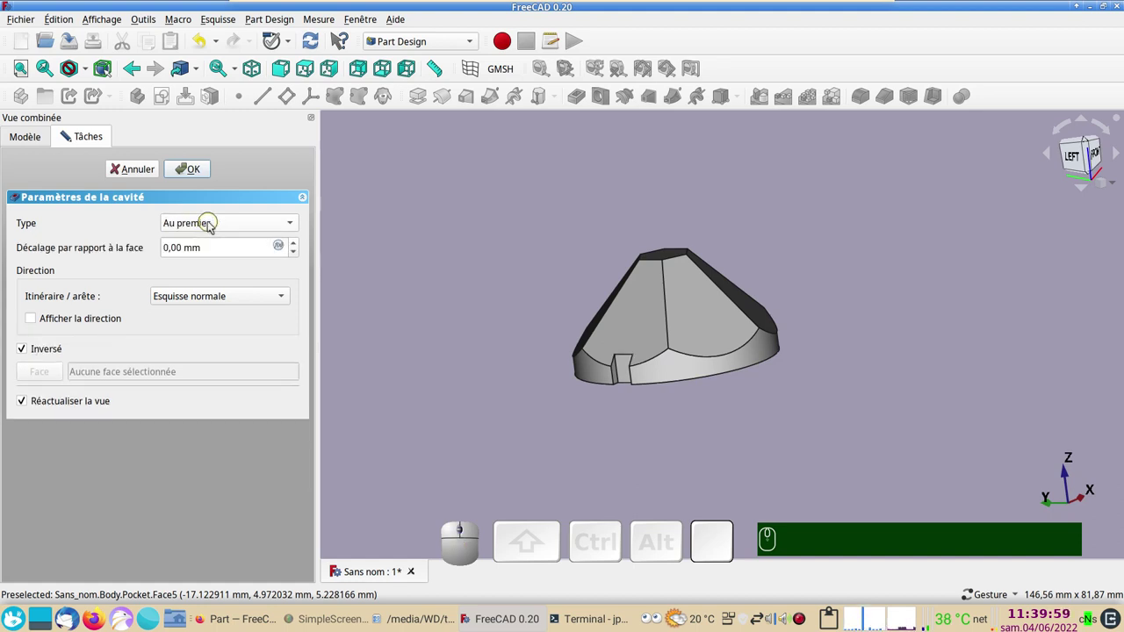
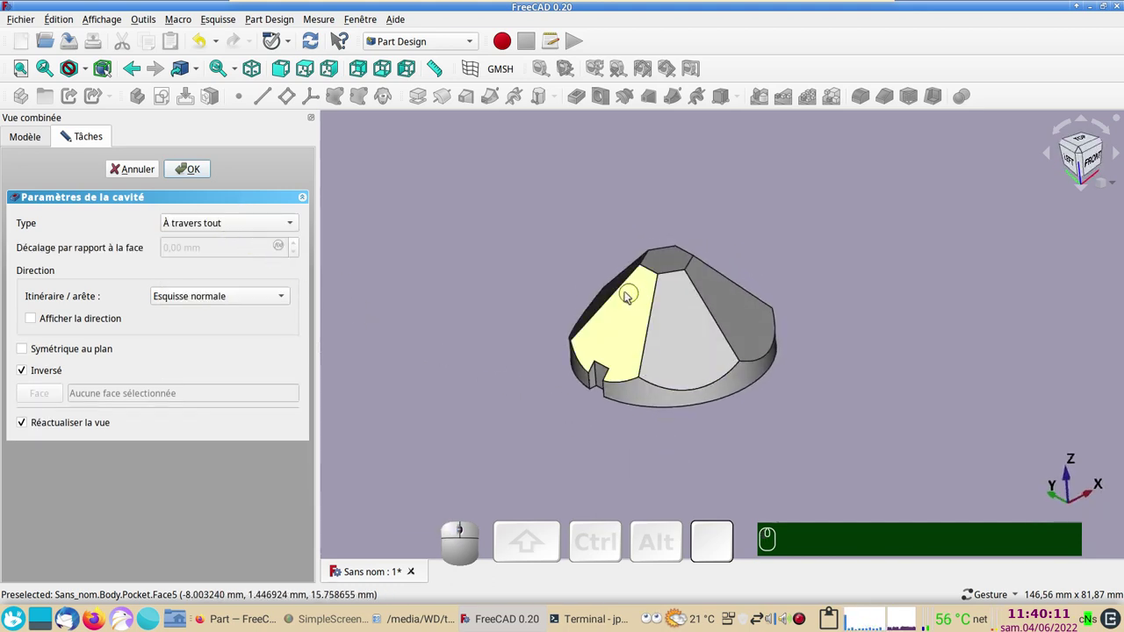
left_click(203, 168)
scroll("down", 3)
left_click_drag(885, 357, 750, 350)
scroll("down", 3)
left_click_drag(749, 327, 760, 364)
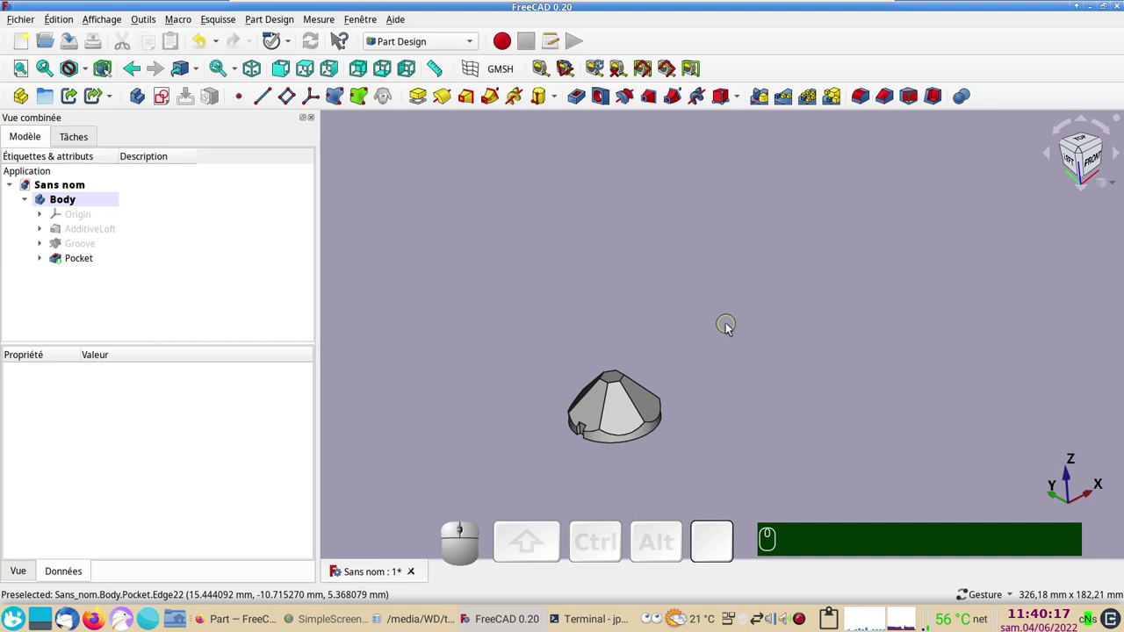
left_click_drag(692, 352, 718, 393)
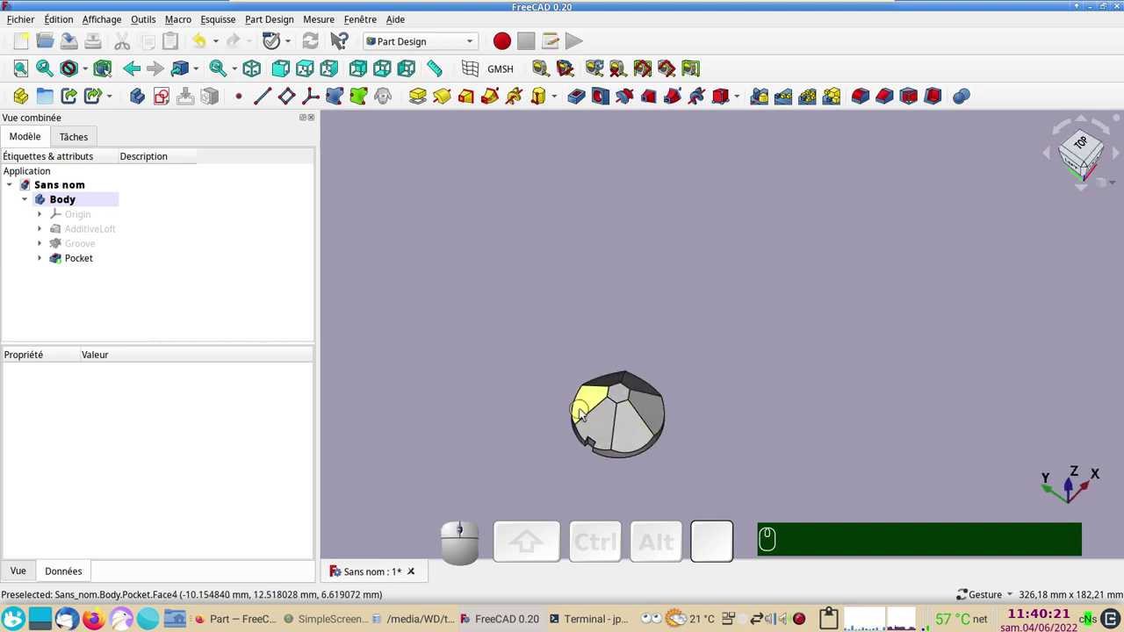
left_click(584, 413)
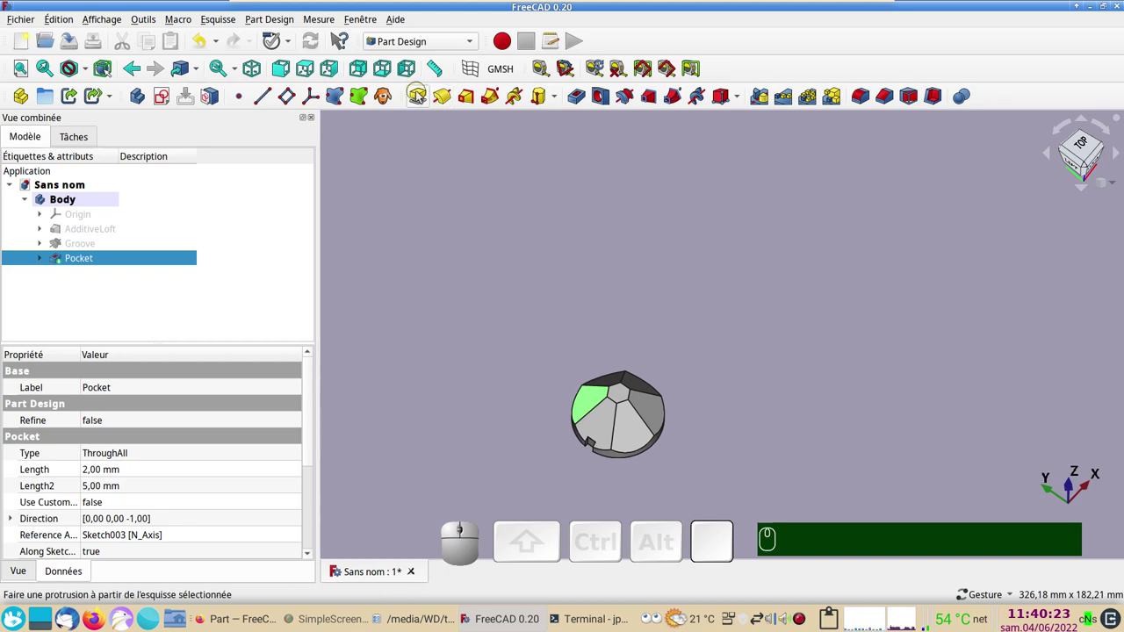
left_click(421, 95)
left_click_drag(573, 293, 568, 232)
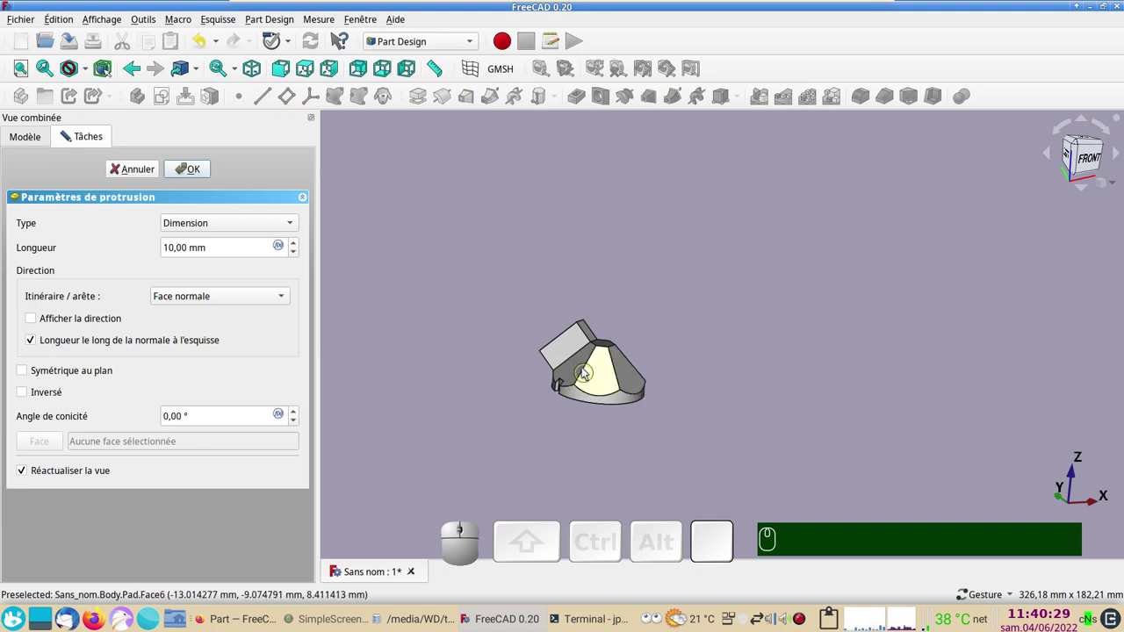
left_click(150, 172)
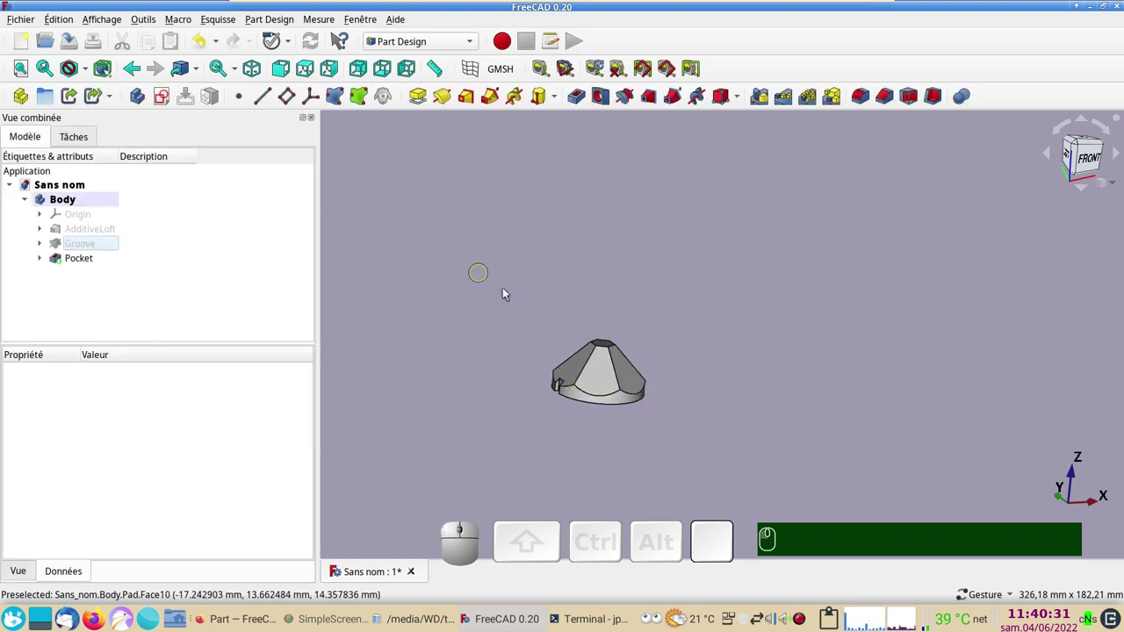
left_click(601, 345)
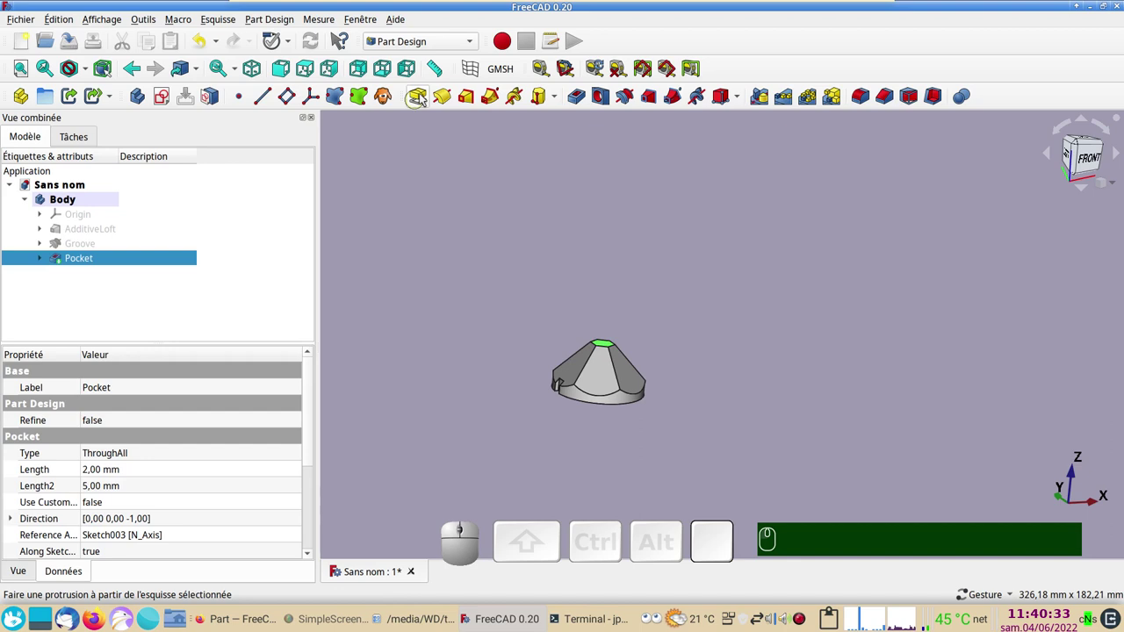
left_click(426, 97)
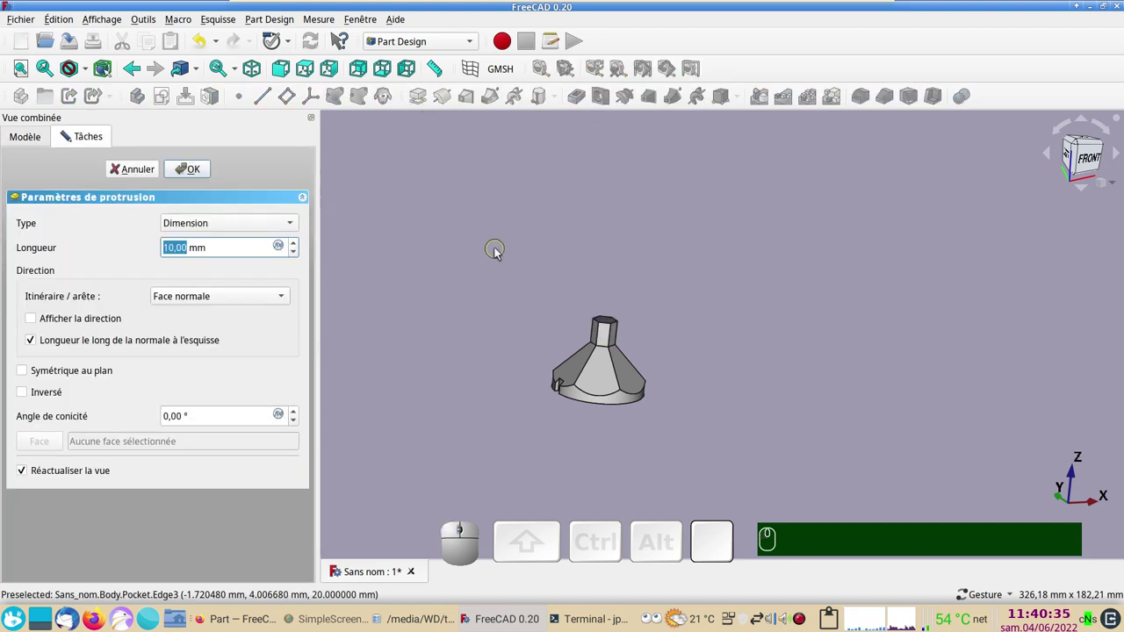
left_click(156, 172)
left_click_drag(629, 268, 623, 368)
left_click(611, 371)
scroll("up", 3)
right_click(631, 296)
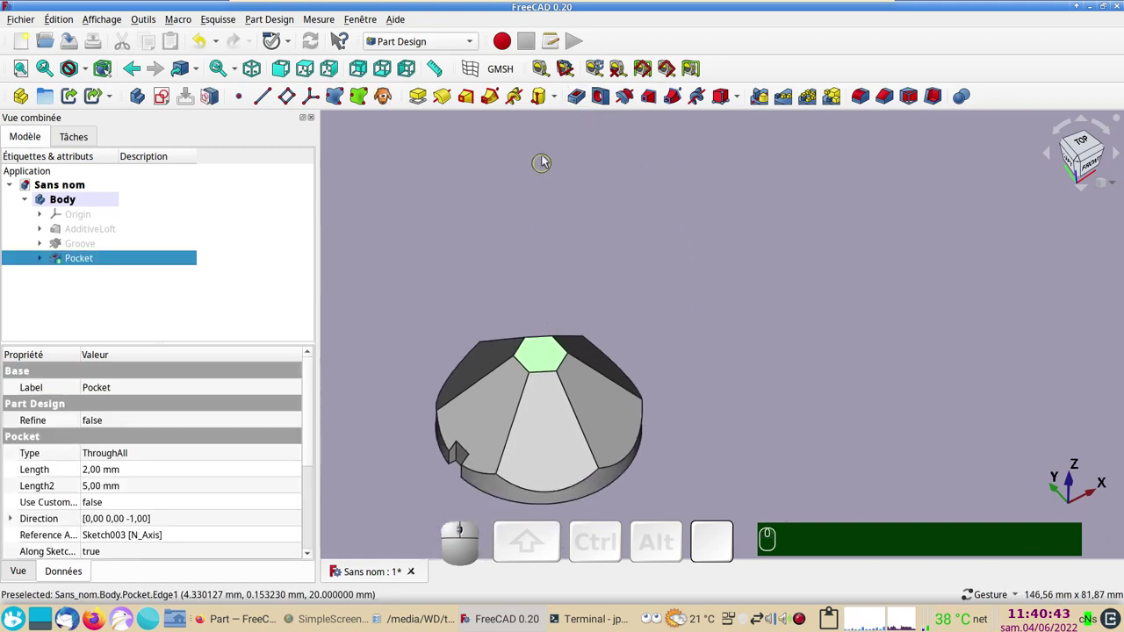
left_click(580, 95)
left_click_drag(685, 309, 532, 314)
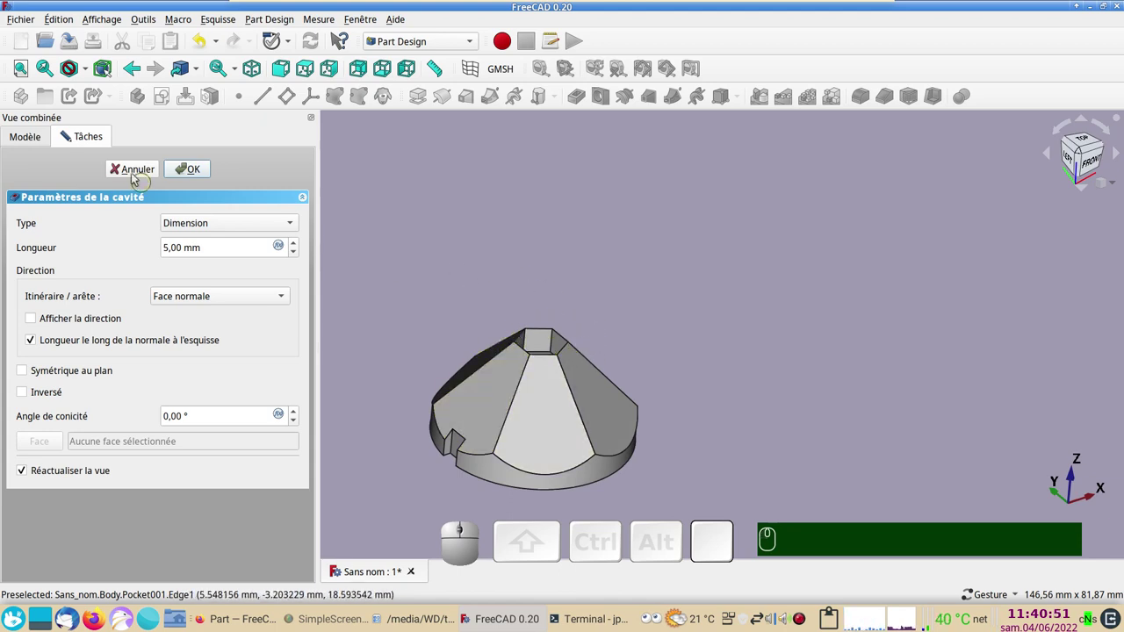
left_click(127, 172)
scroll("down", 3)
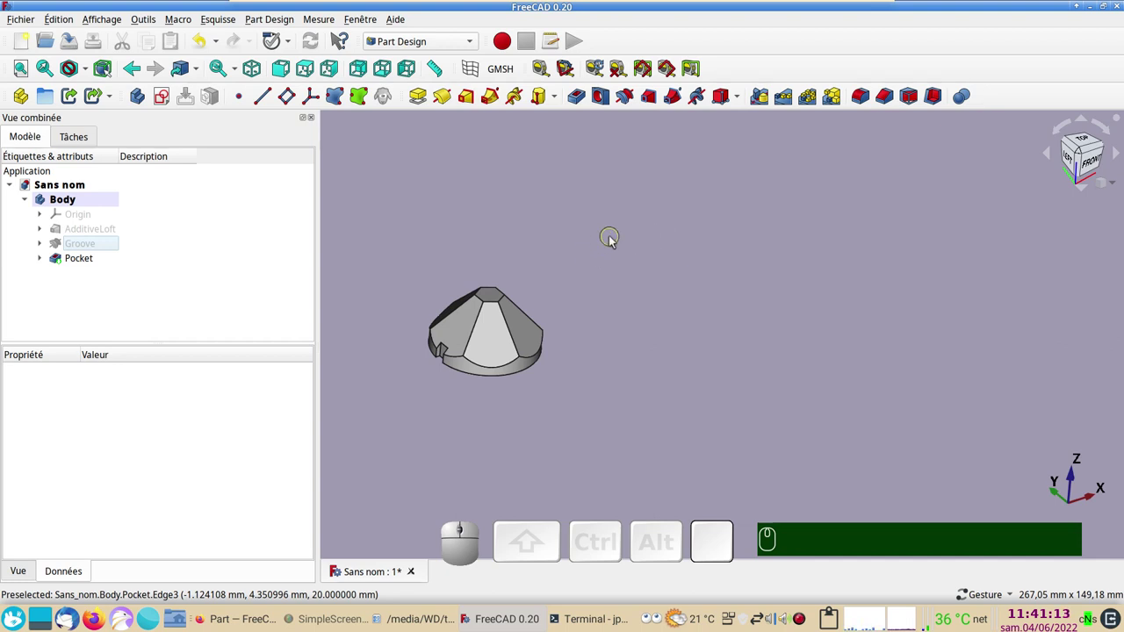
From the front view, create a new empty sketch on the body's XZ plane
key("KP_1")
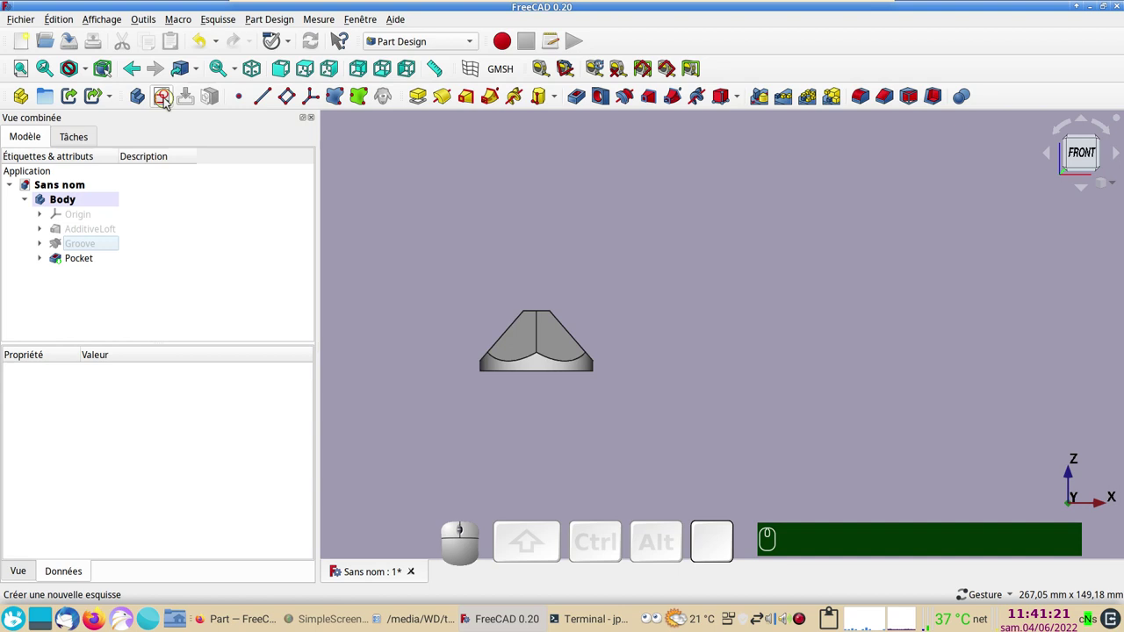
left_click(408, 199)
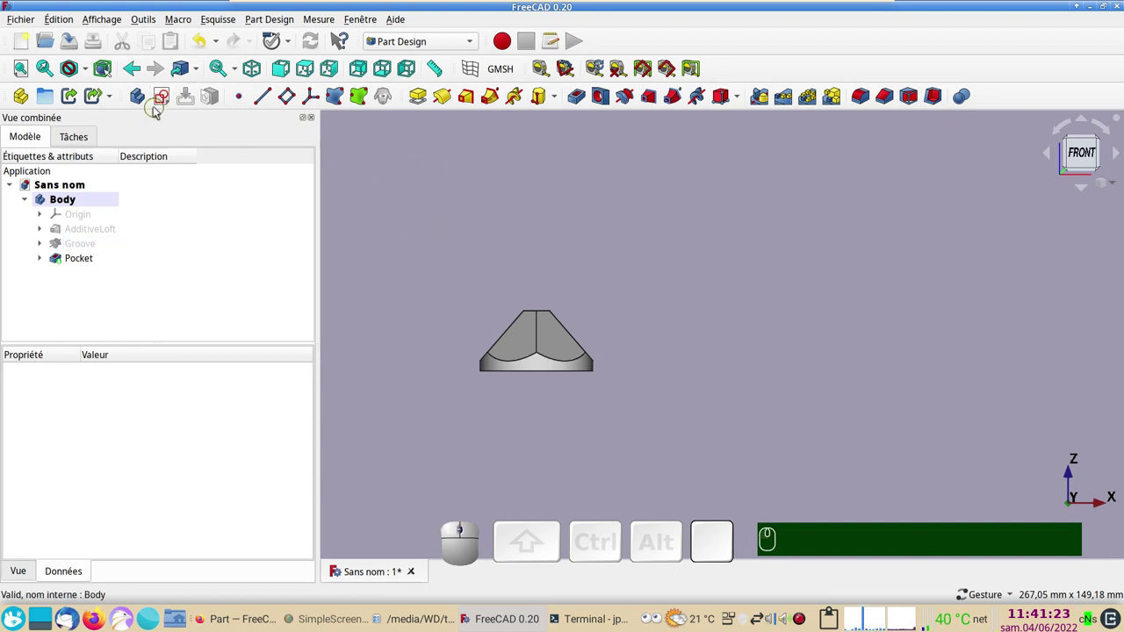
left_click(165, 102)
scroll("up", 3)
left_click(456, 266)
left_click_drag(455, 266, 318, 196)
scroll("down", 3)
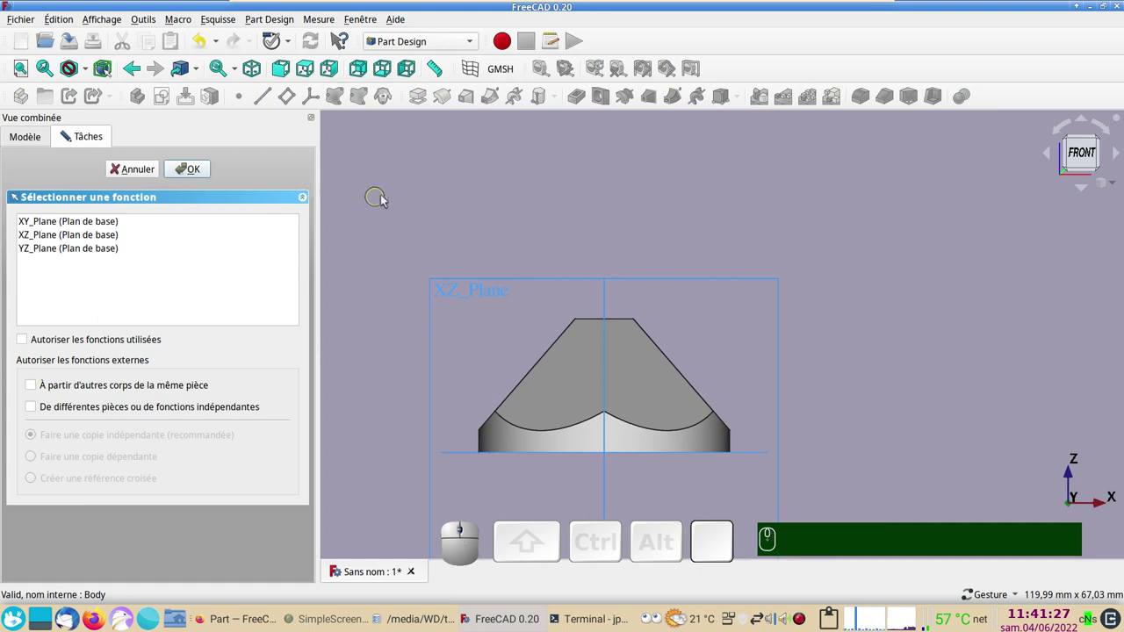
scroll("down", 3)
scroll("down", 3)
left_click_drag(736, 198, 368, 134)
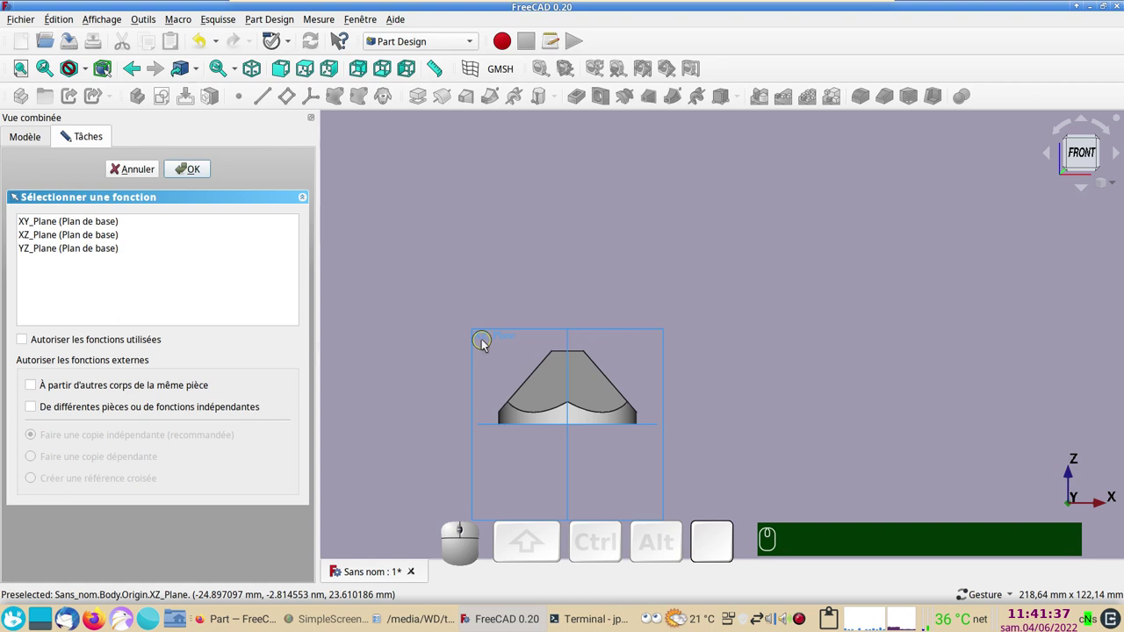
left_click(479, 338)
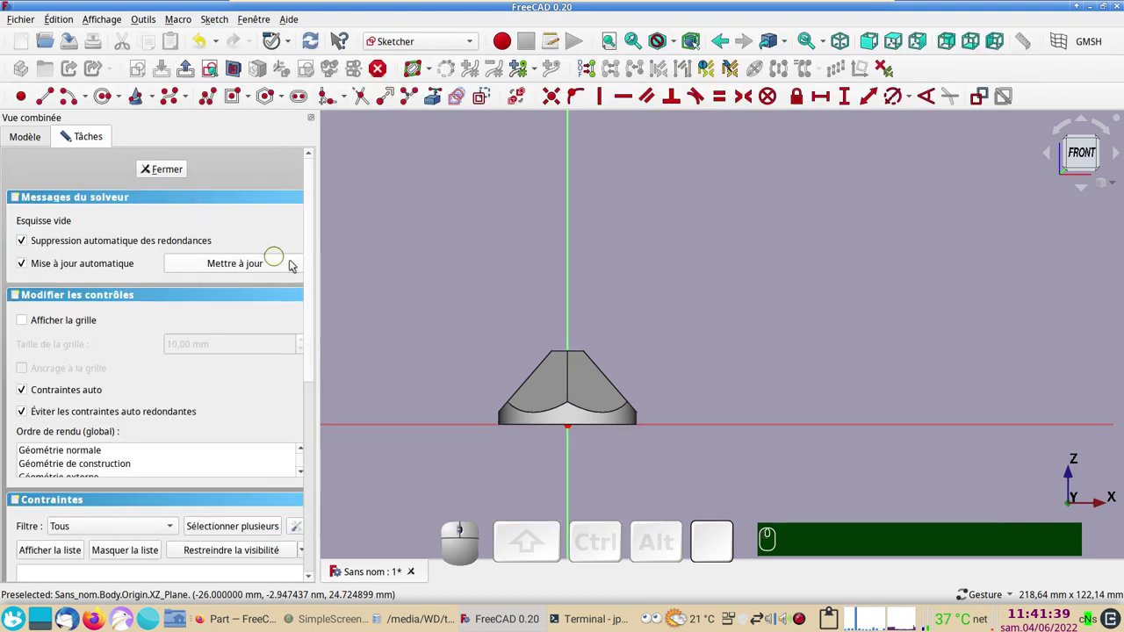
Draw a circular arc and attach its lower endpoint to the vertical axis
scroll("up", 3)
left_click_drag(512, 322, 457, 212)
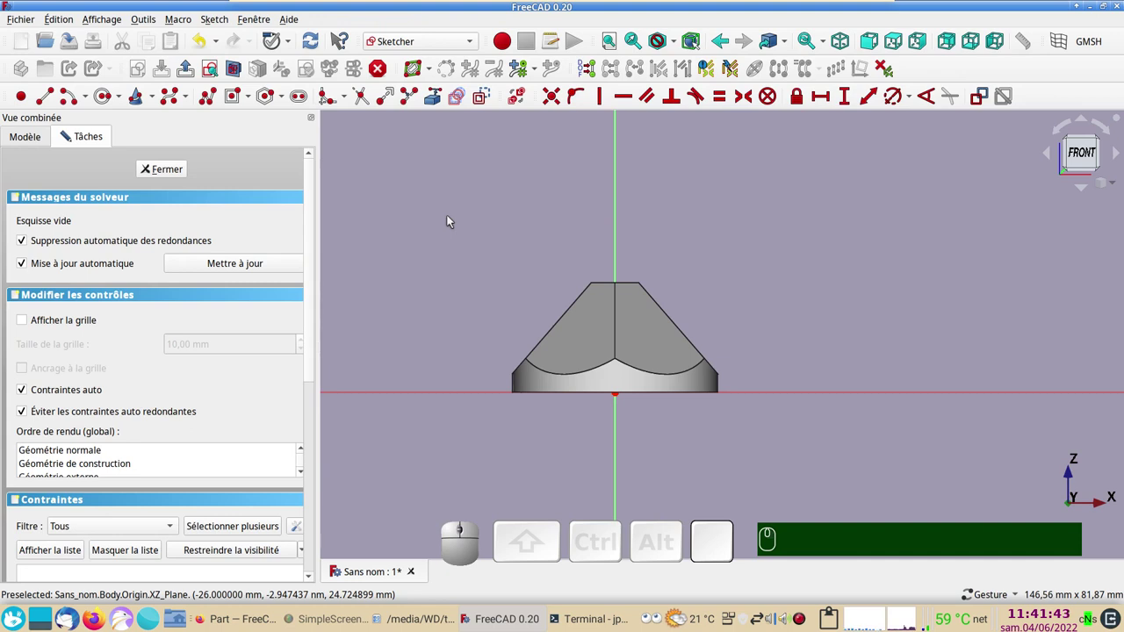
left_click_drag(812, 304, 381, 141)
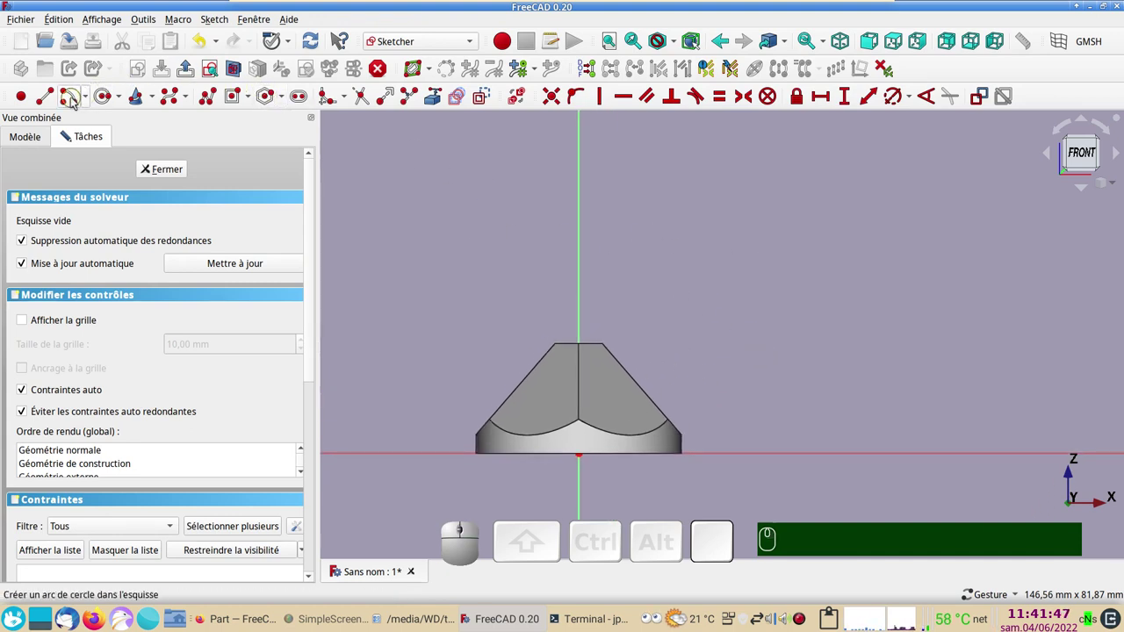
left_click(76, 102)
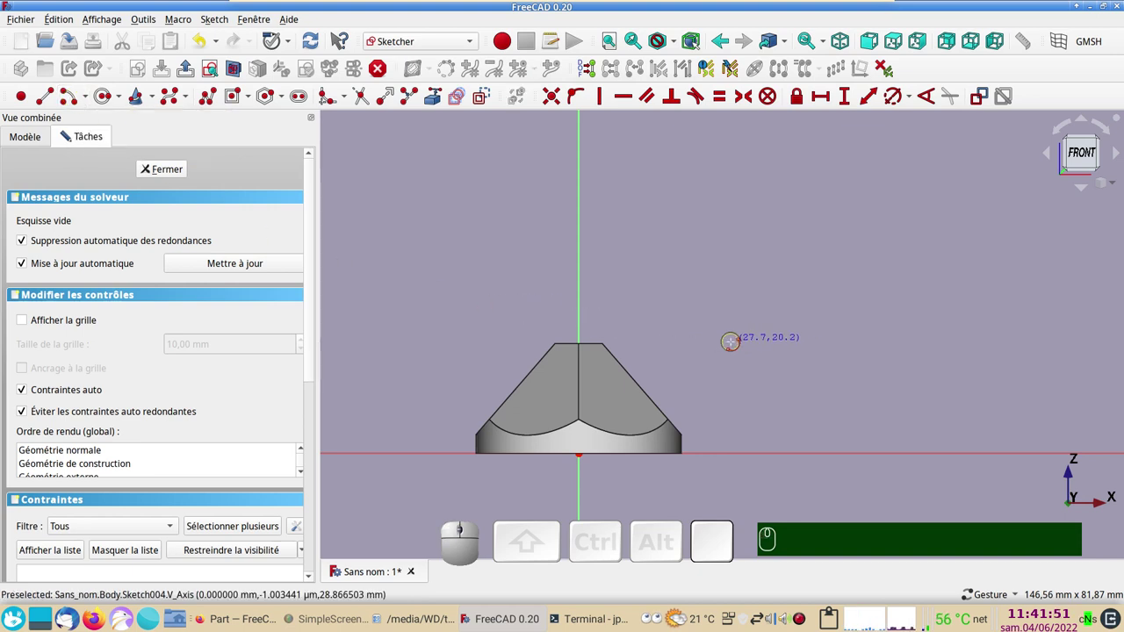
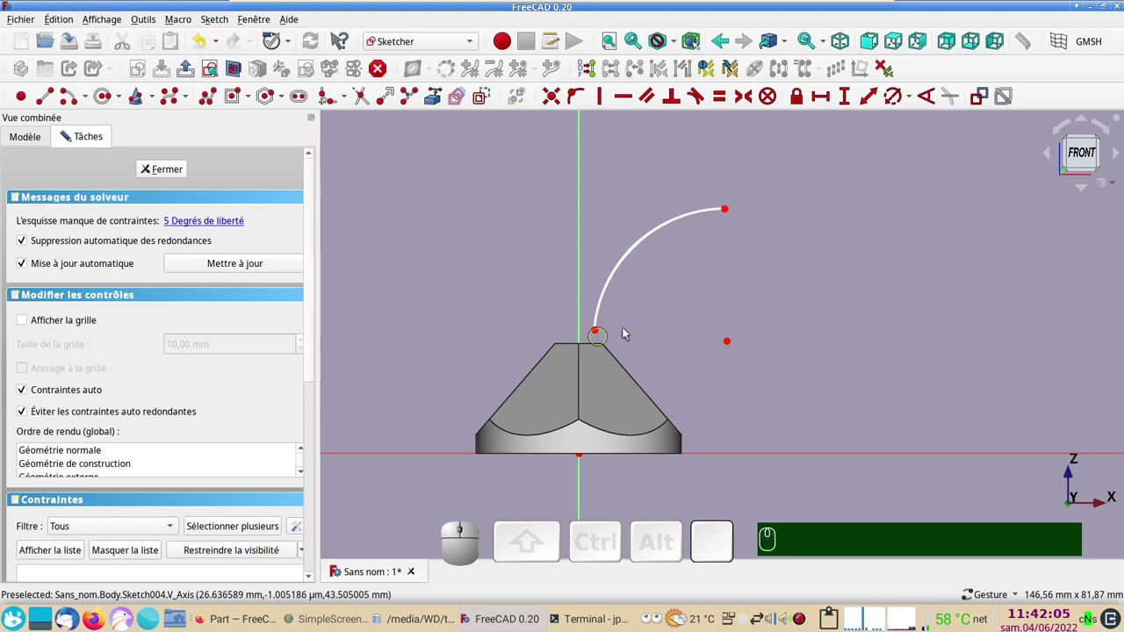
right_click(631, 330)
left_click(426, 253)
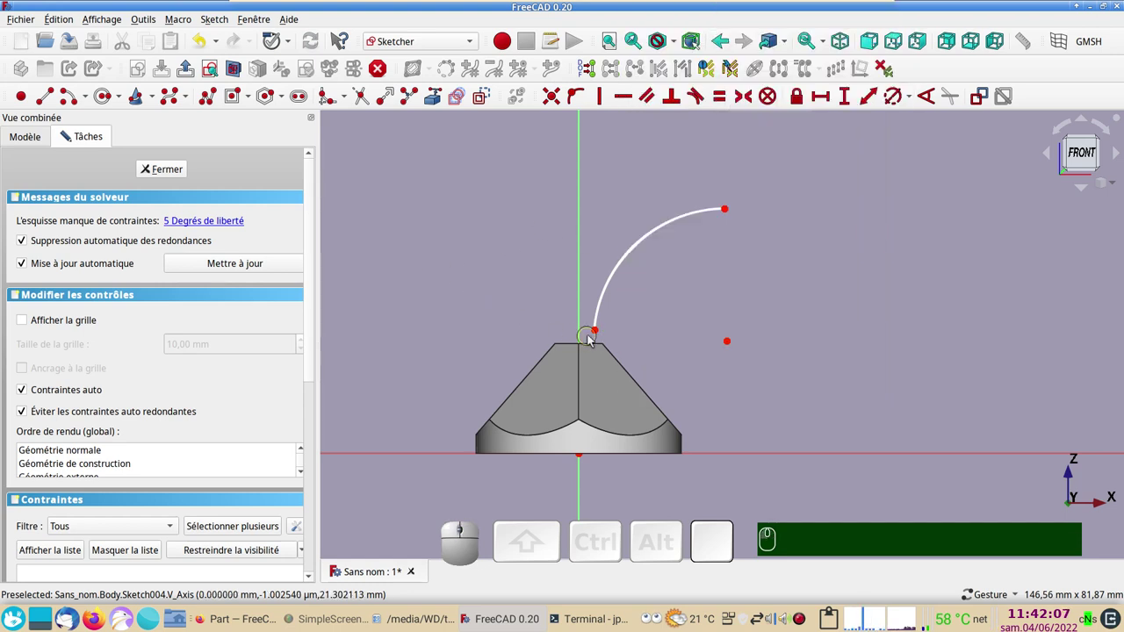
left_click(601, 333)
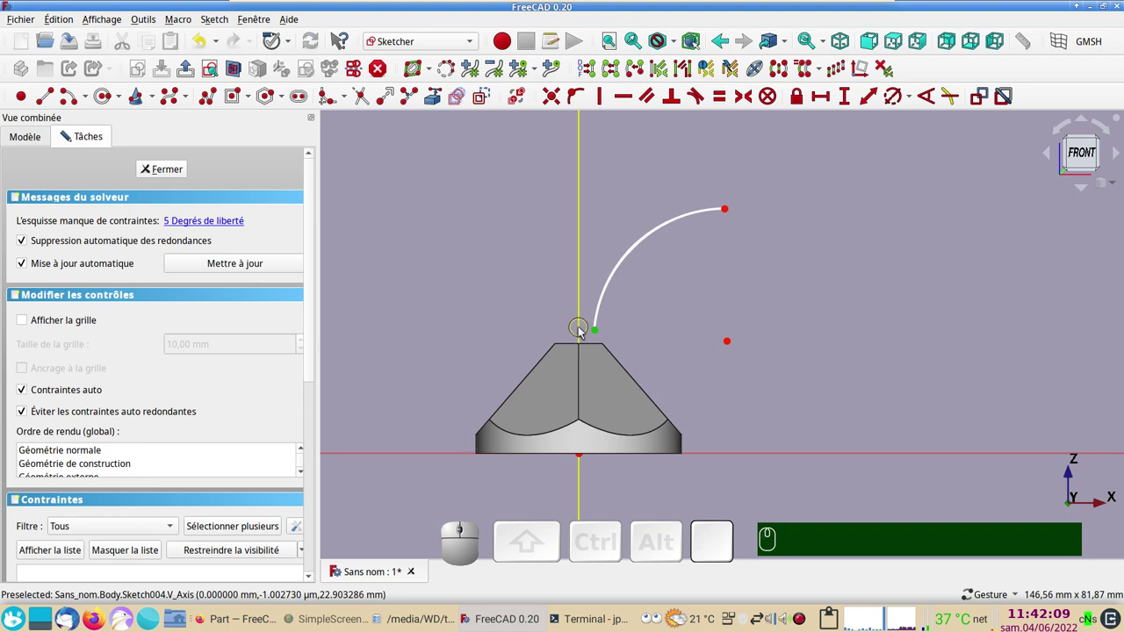
left_click(584, 332)
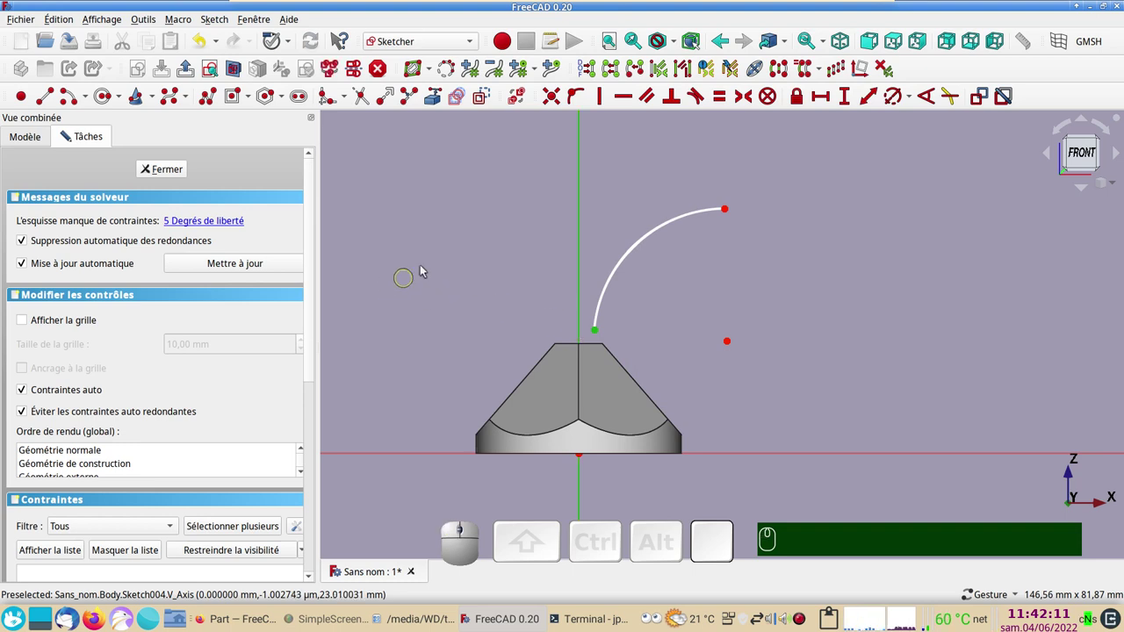
left_click(577, 100)
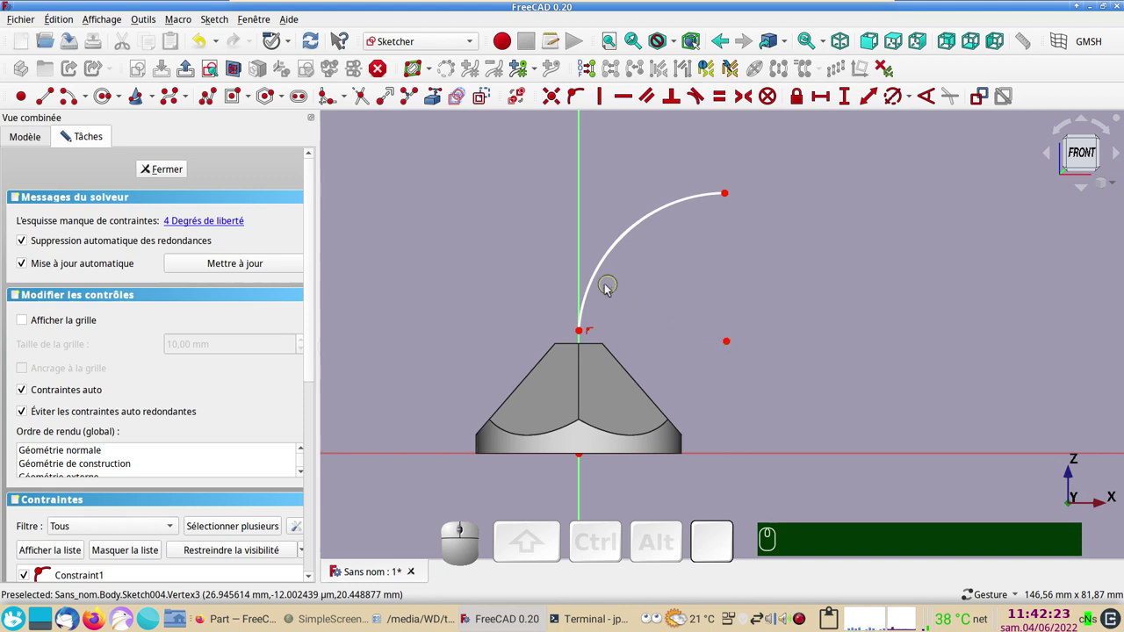
Make the arc's centre horizontally level with its lower endpoint
left_click(595, 287)
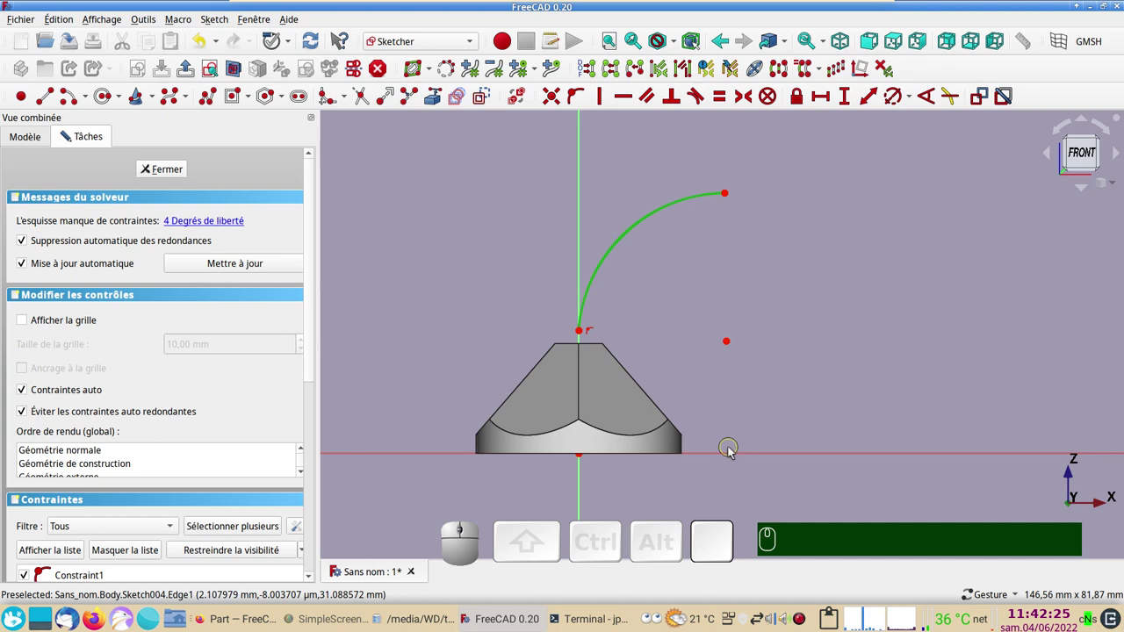
left_click(737, 458)
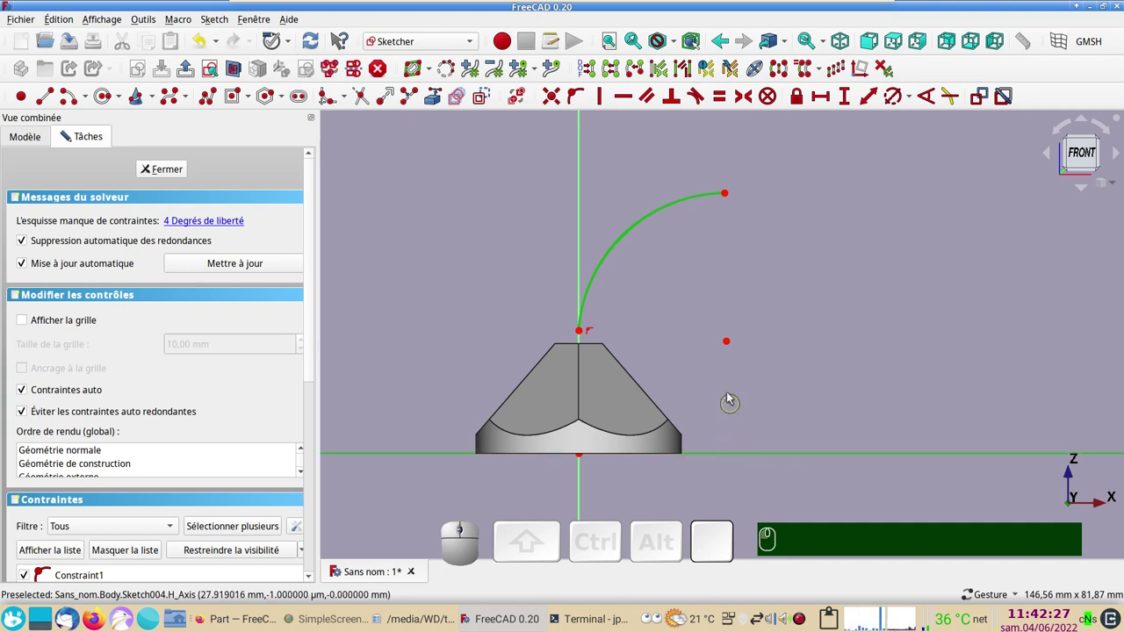
left_click(678, 105)
left_click_drag(733, 262, 265, 100)
left_click(207, 41)
left_click(207, 42)
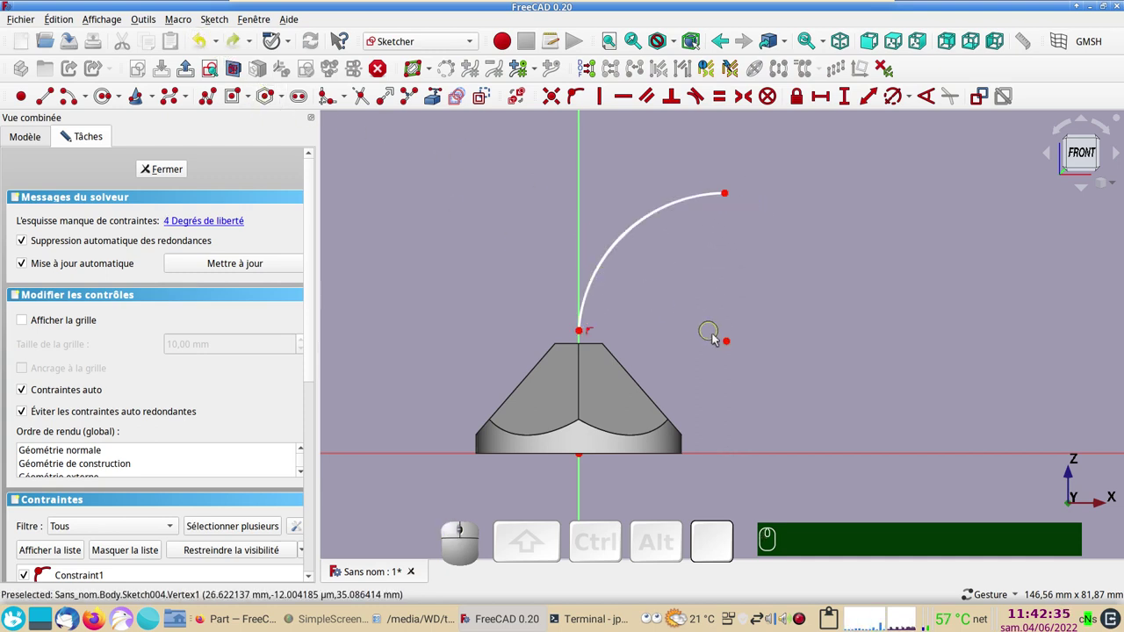
left_click(731, 346)
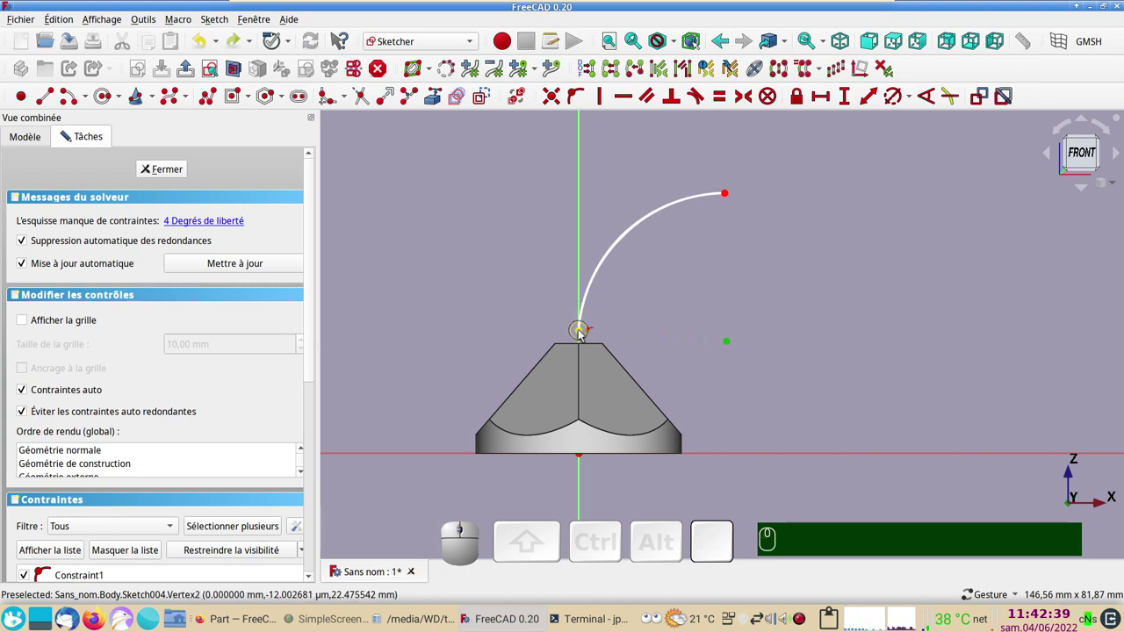
left_click(584, 335)
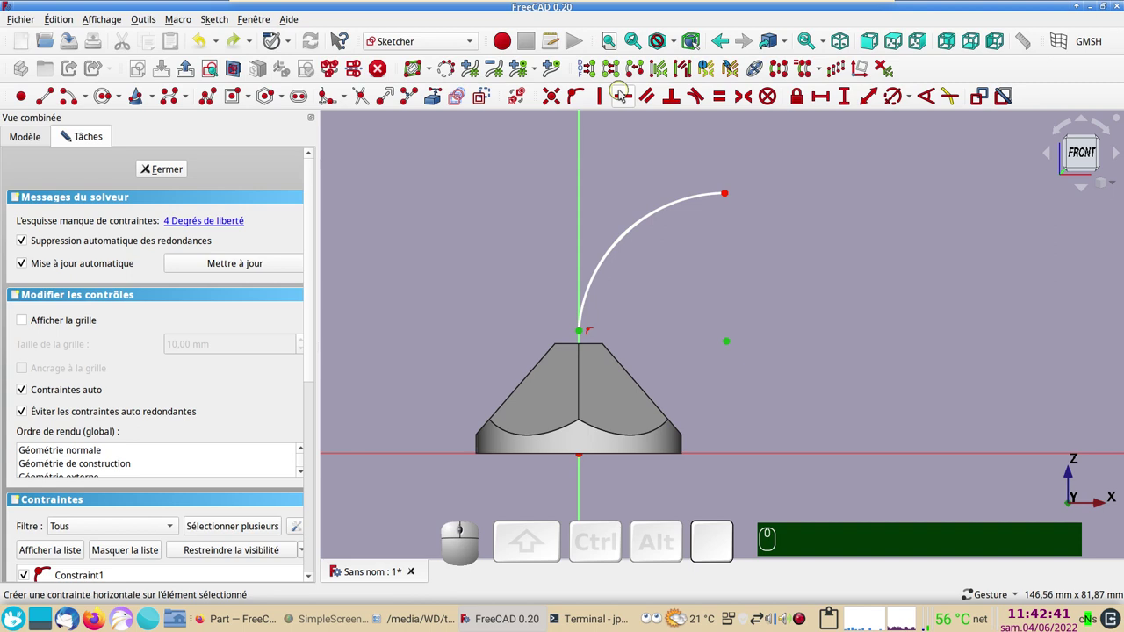
key("h")
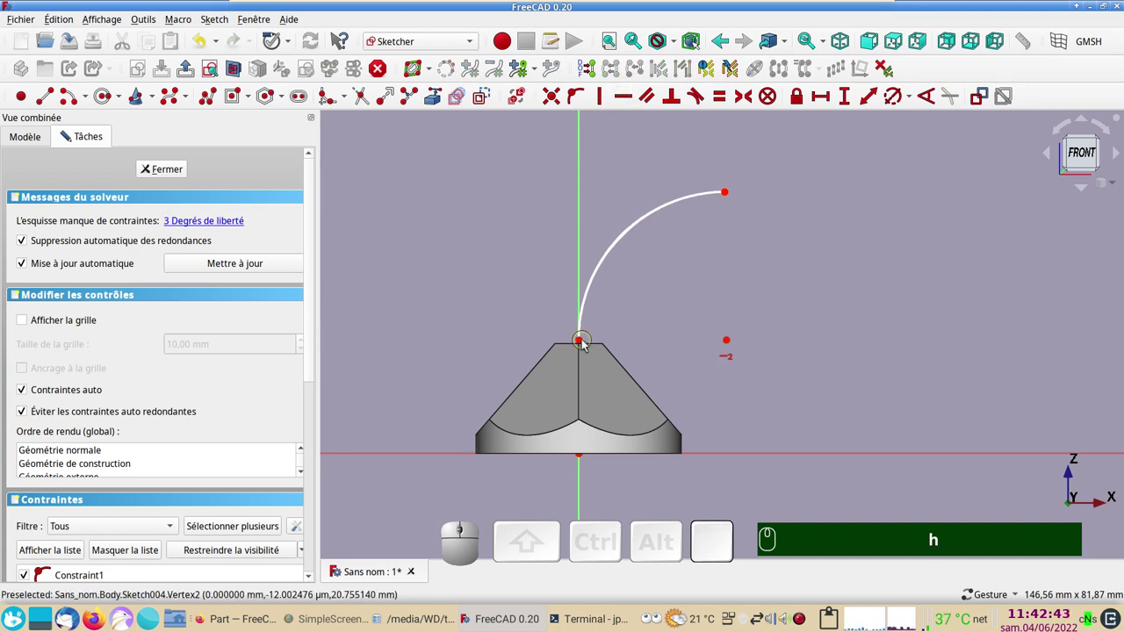
left_click_drag(585, 345, 607, 318)
scroll("up", 3)
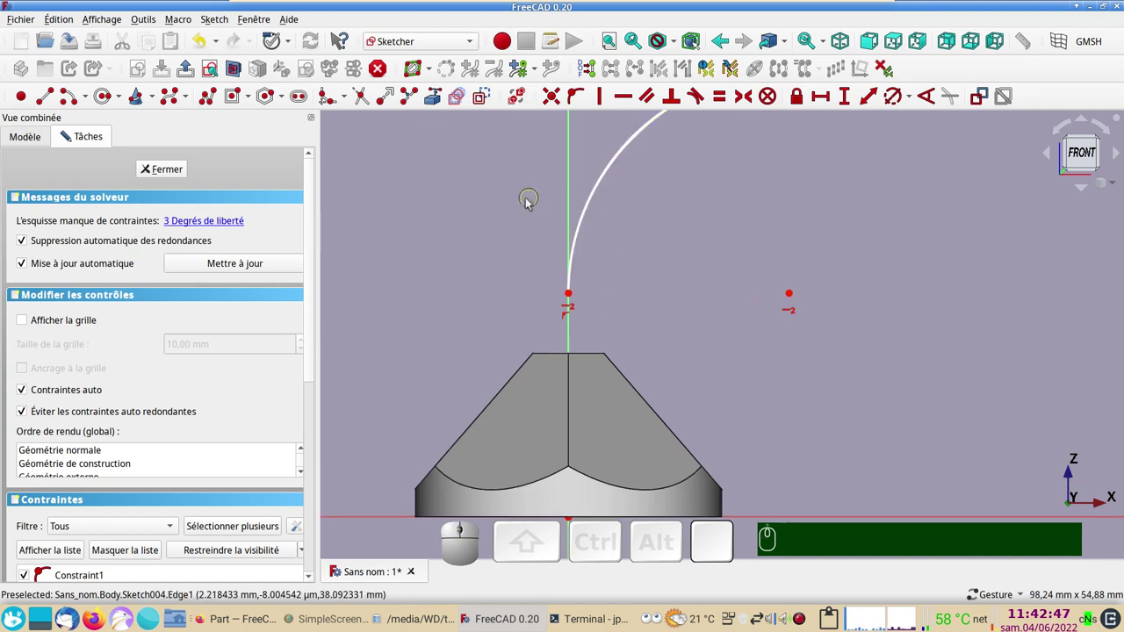
Bring in the frustum's top edge as external geometry and snap the arc start to its top centre
left_click(436, 100)
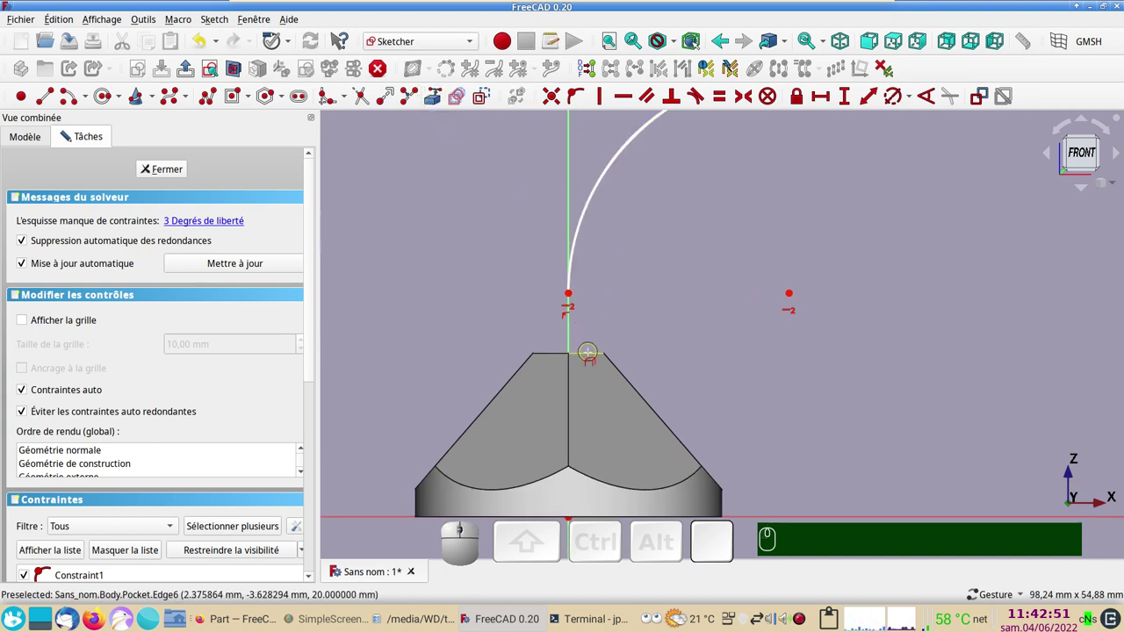
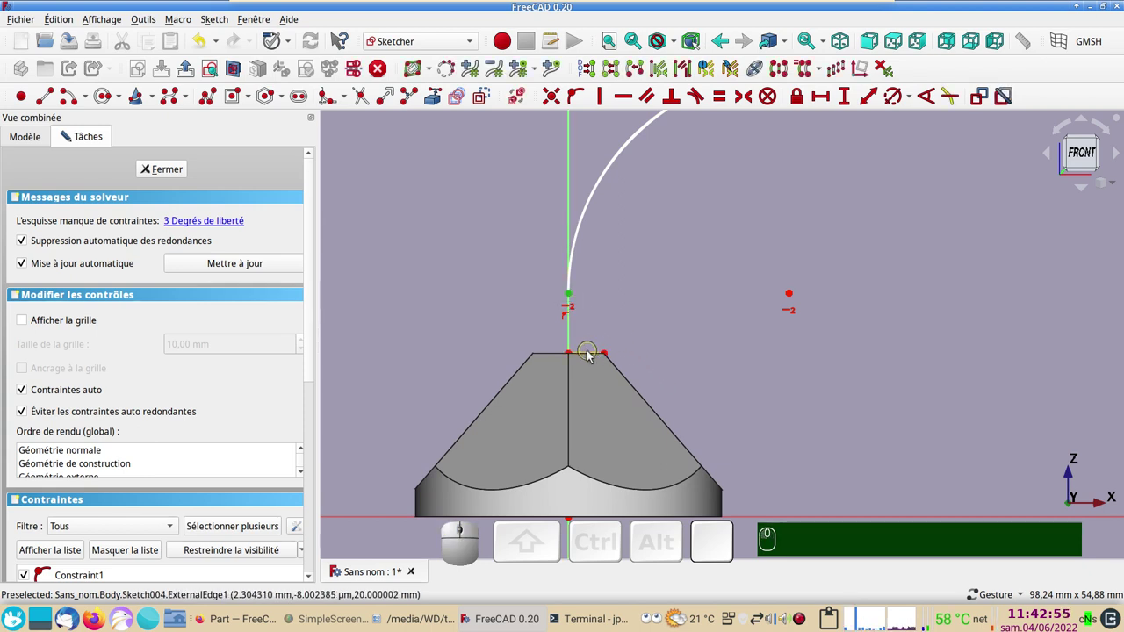
left_click(592, 357)
key("o")
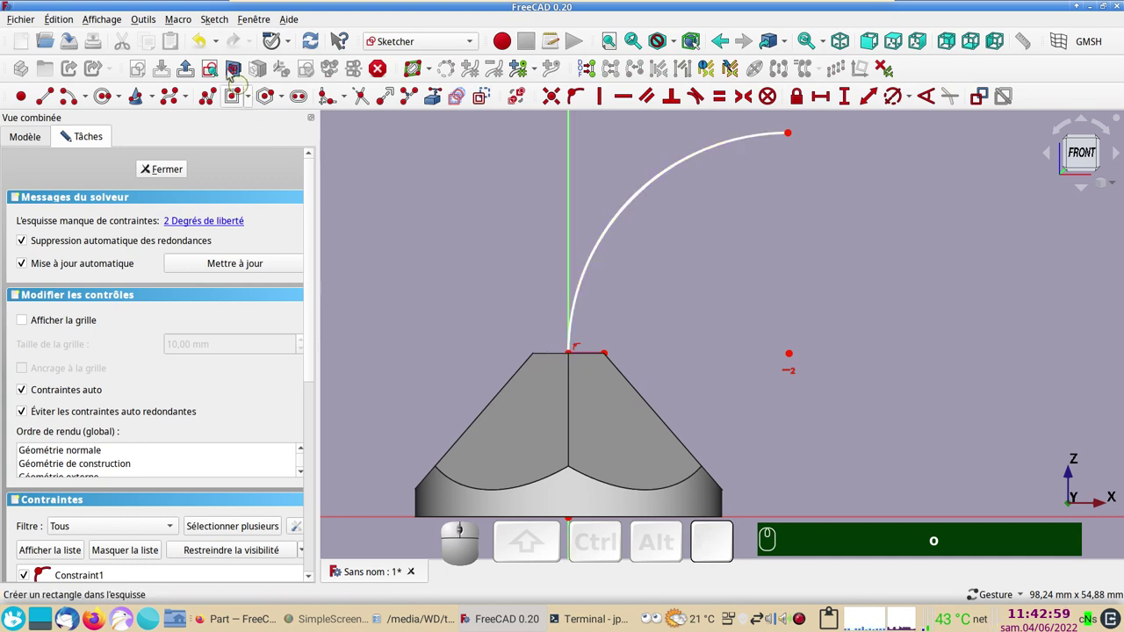
left_click(204, 48)
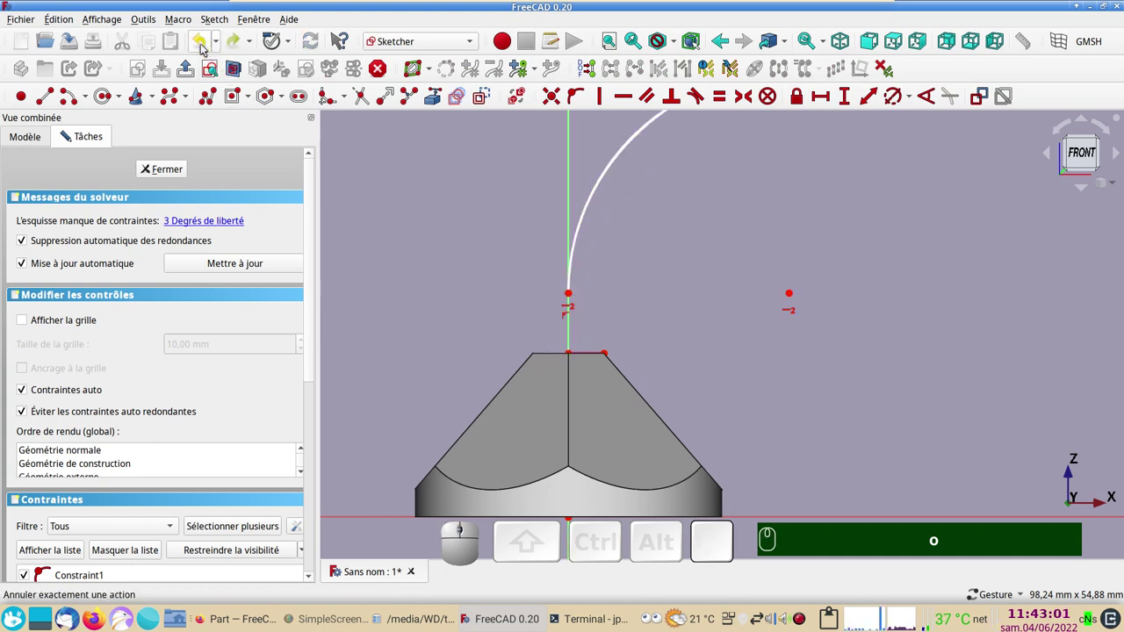
left_click(205, 48)
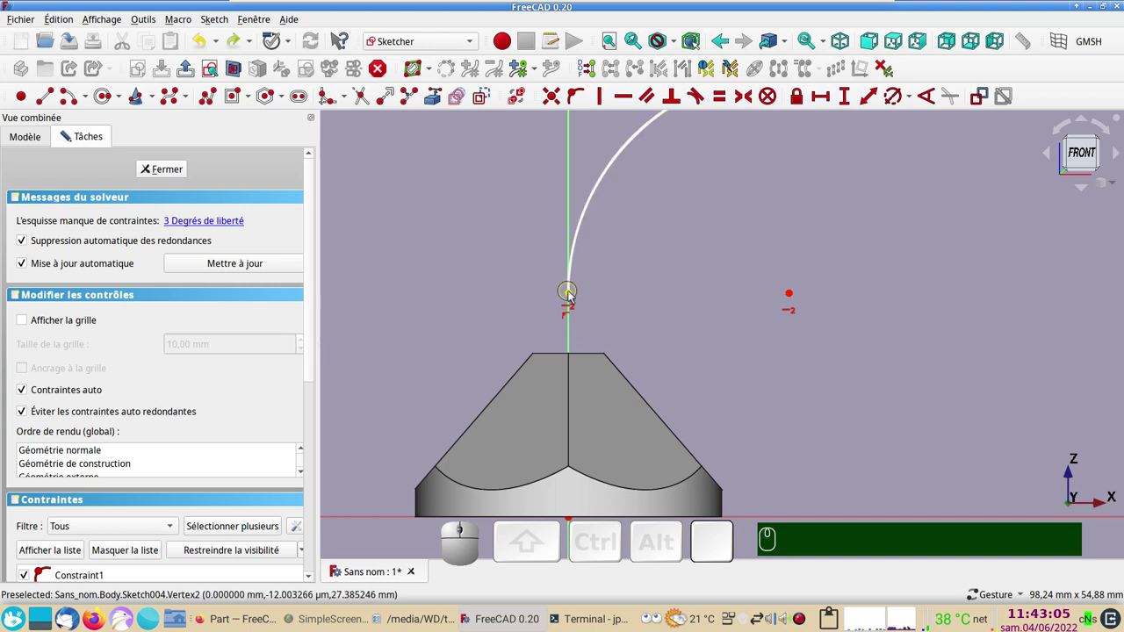
left_click_drag(574, 297, 678, 336)
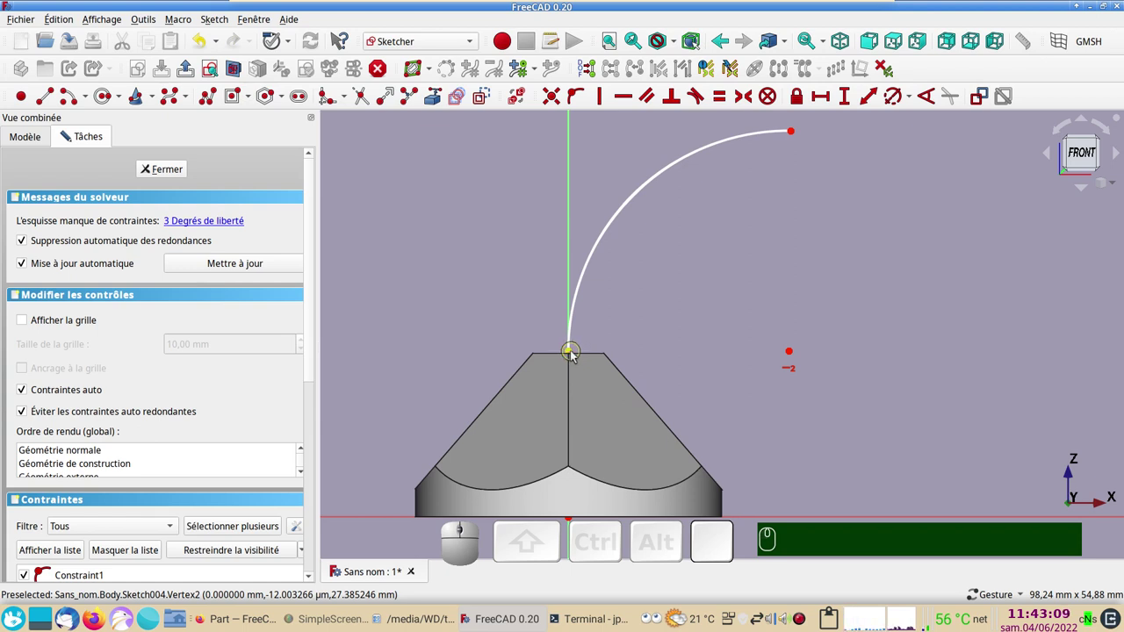
left_click(576, 356)
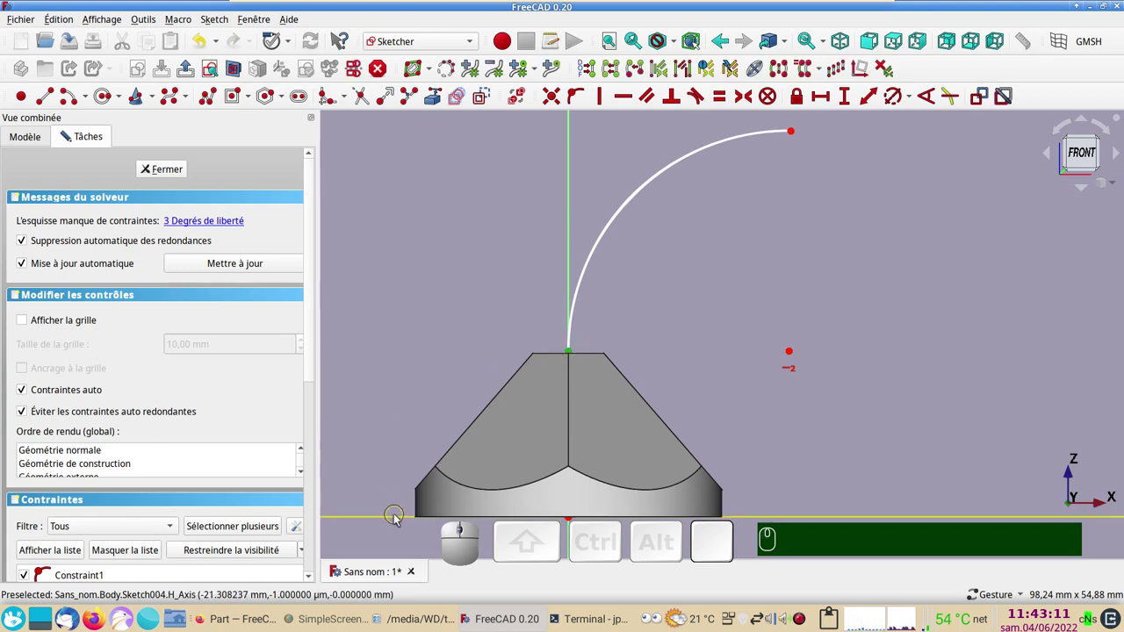
left_click(400, 519)
Constrain a 20 mm vertical distance between the top centre and the frustum's base point
left_click_drag(863, 343, 880, 395)
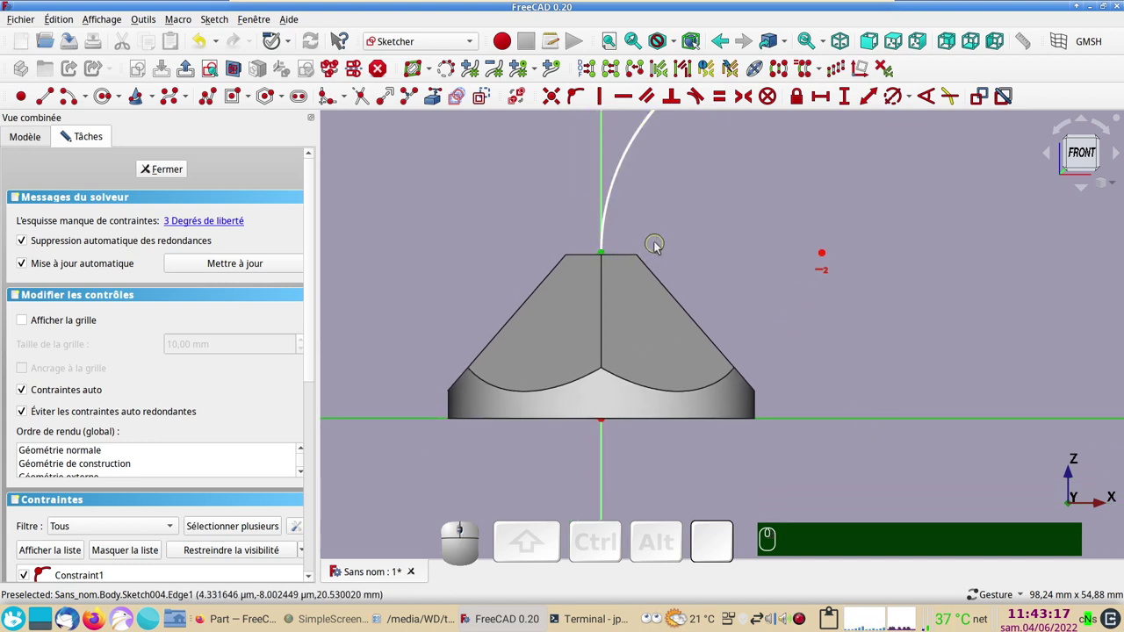
left_click(844, 100)
key("KP_2")
key("KP_0")
key("KP_Enter")
scroll("down", 3)
left_click_drag(808, 299, 617, 397)
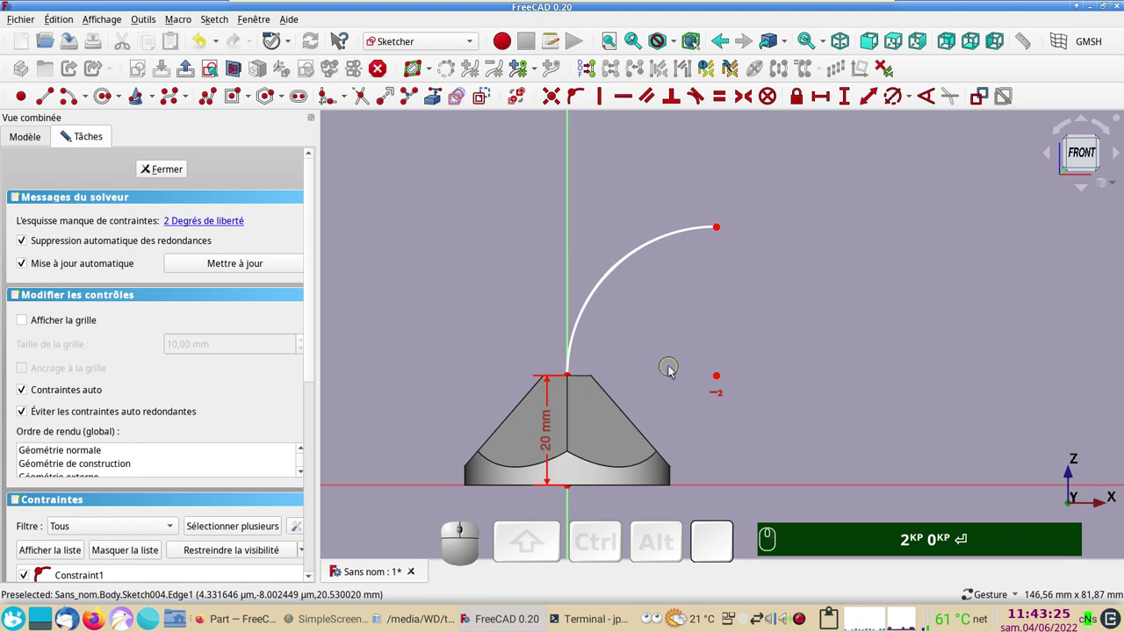
Reshape the arc, lock its end point's position and close the fully constrained Sketch004
left_click_drag(721, 230, 825, 360)
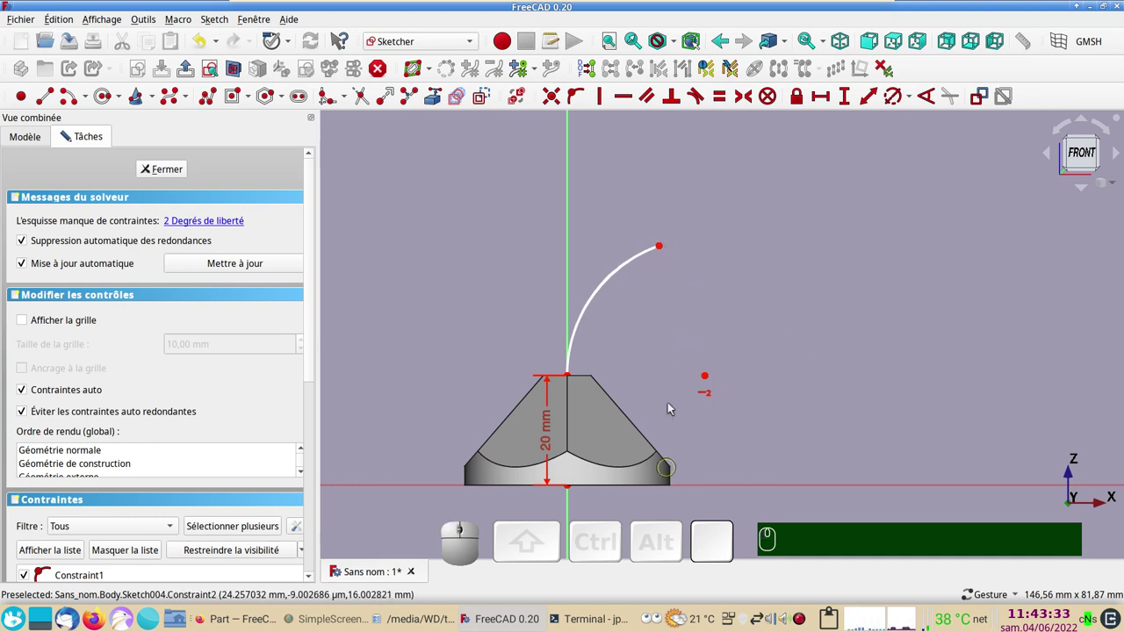
left_click(664, 249)
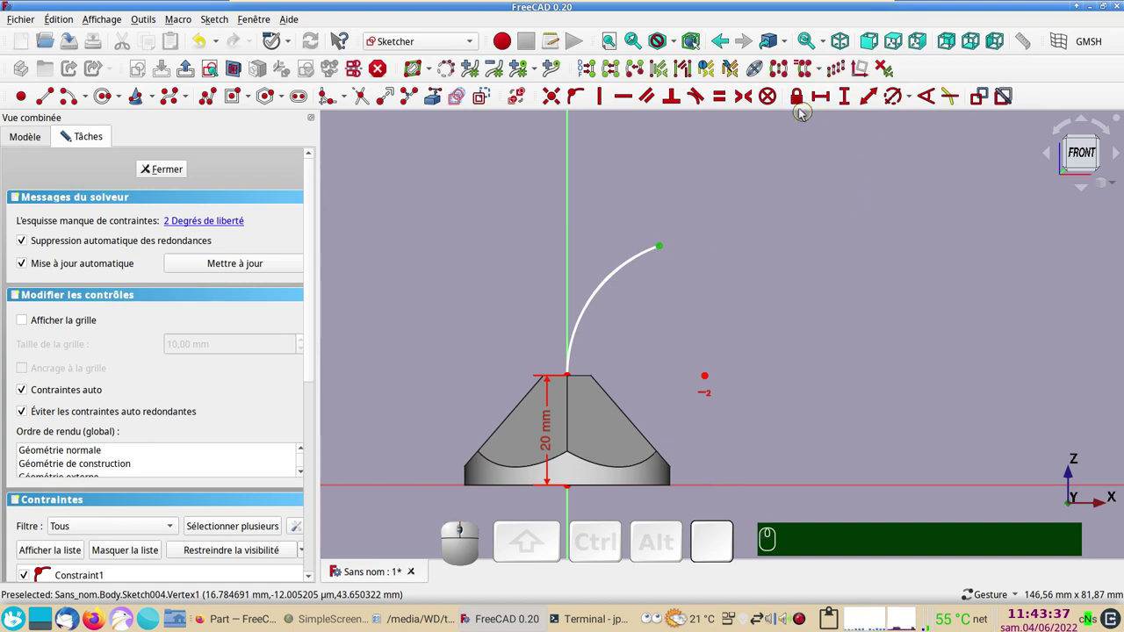
left_click(798, 102)
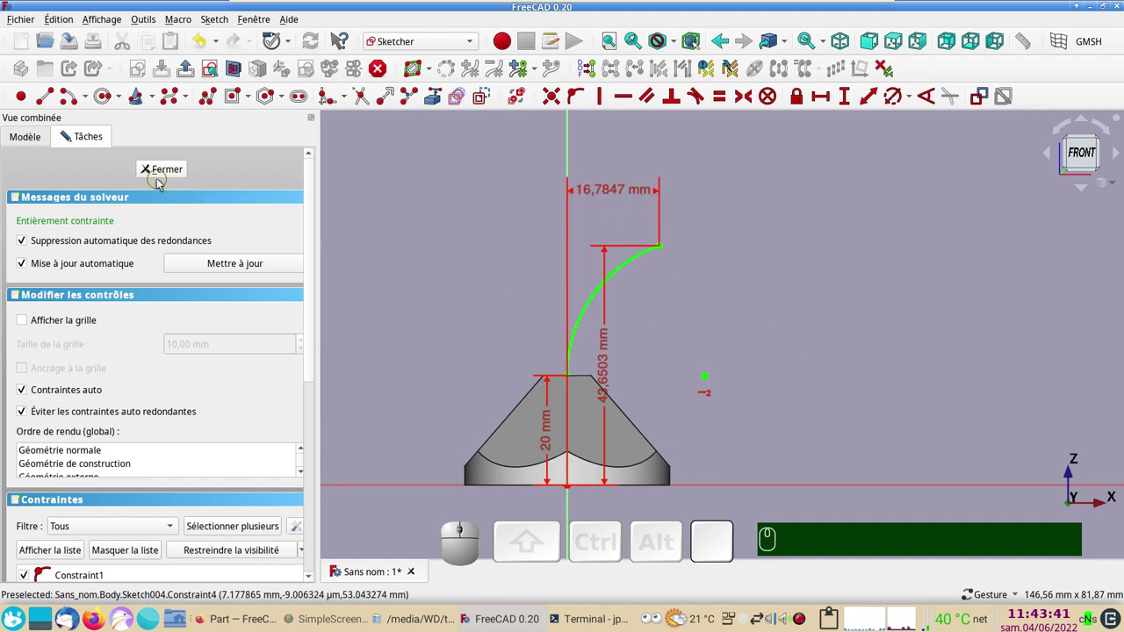
left_click(154, 174)
left_click_drag(715, 323, 722, 360)
scroll("up", 3)
left_click_drag(711, 303, 813, 473)
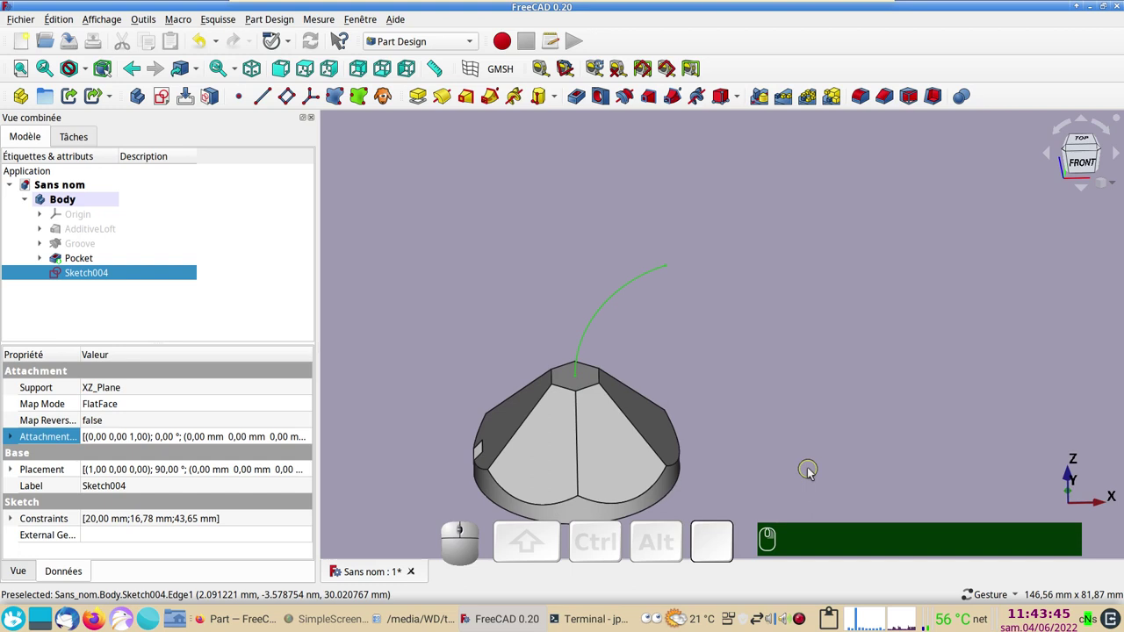
left_click(597, 375)
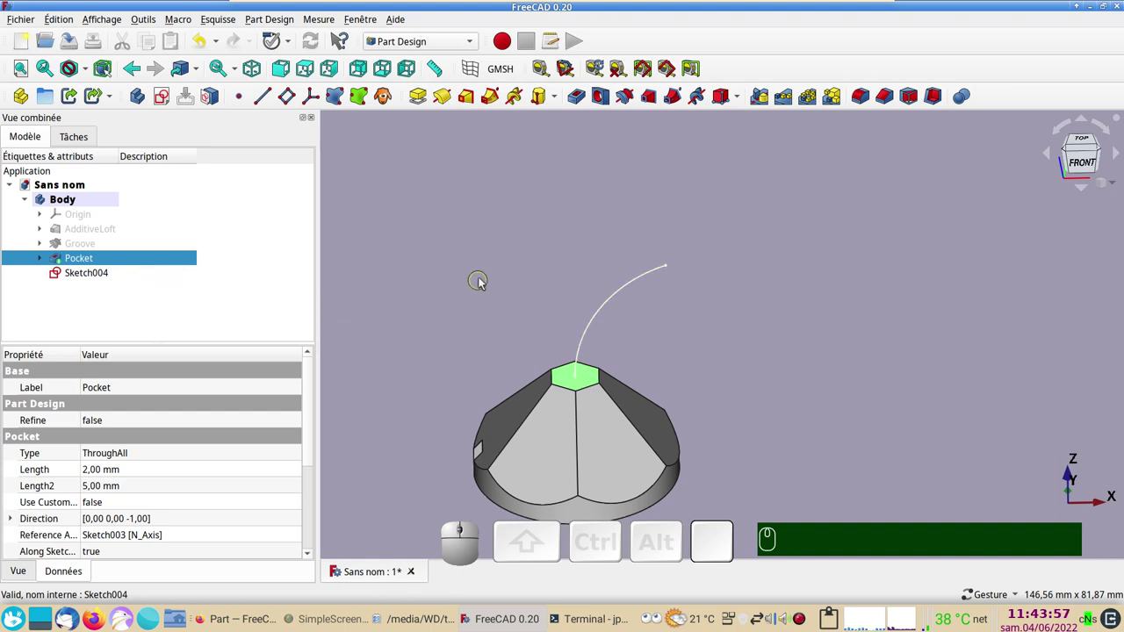
left_click(608, 309)
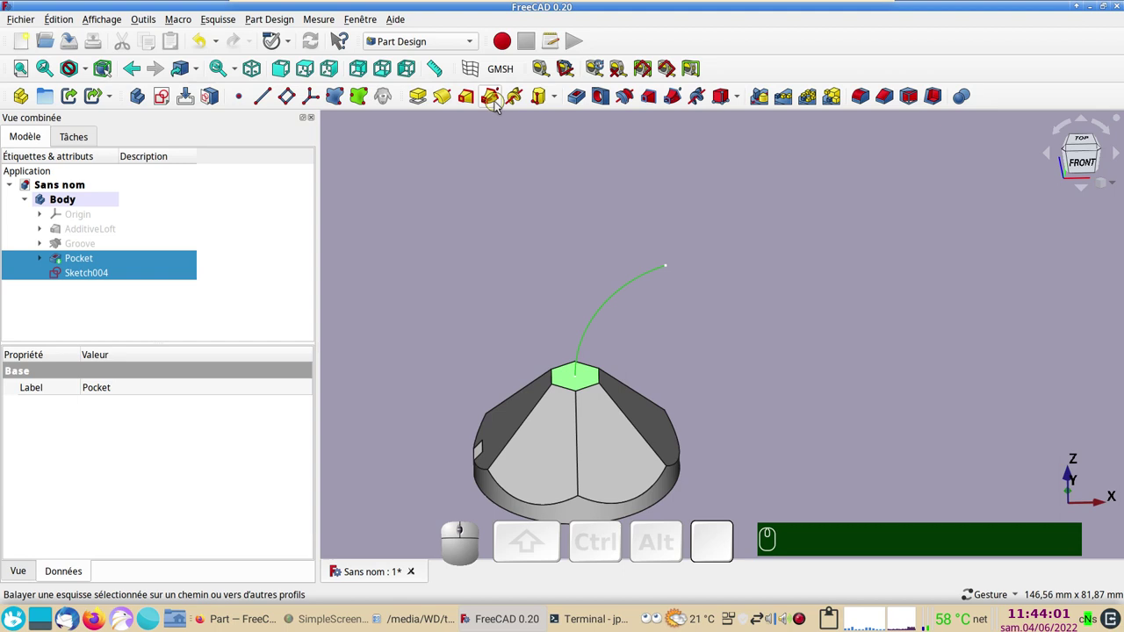
left_click(500, 107)
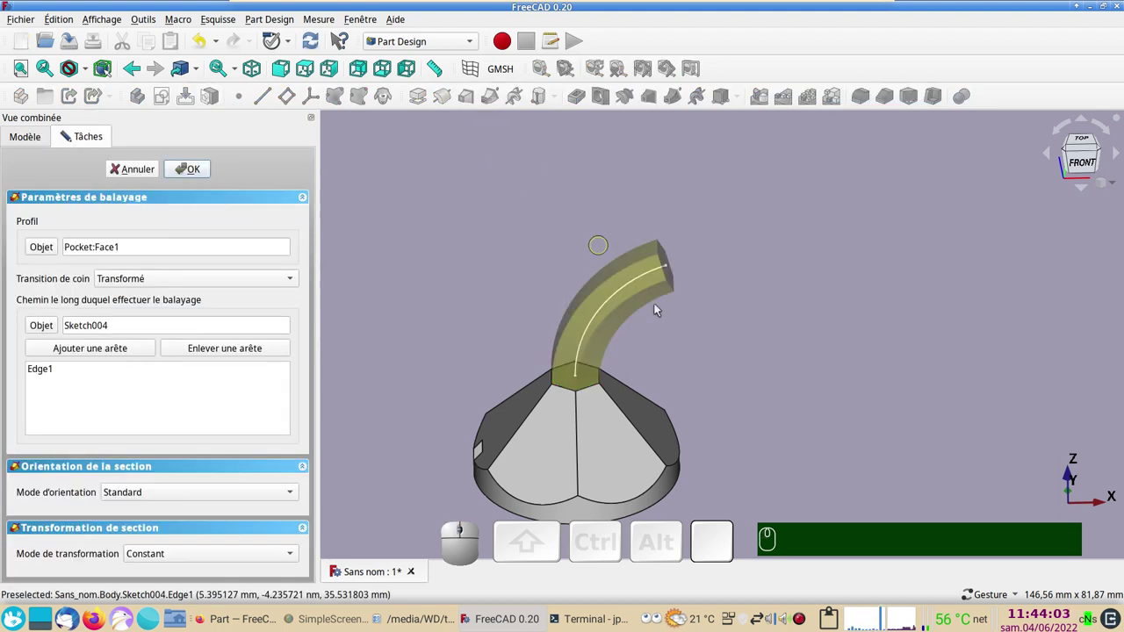
left_click_drag(756, 381, 193, 209)
left_click(147, 174)
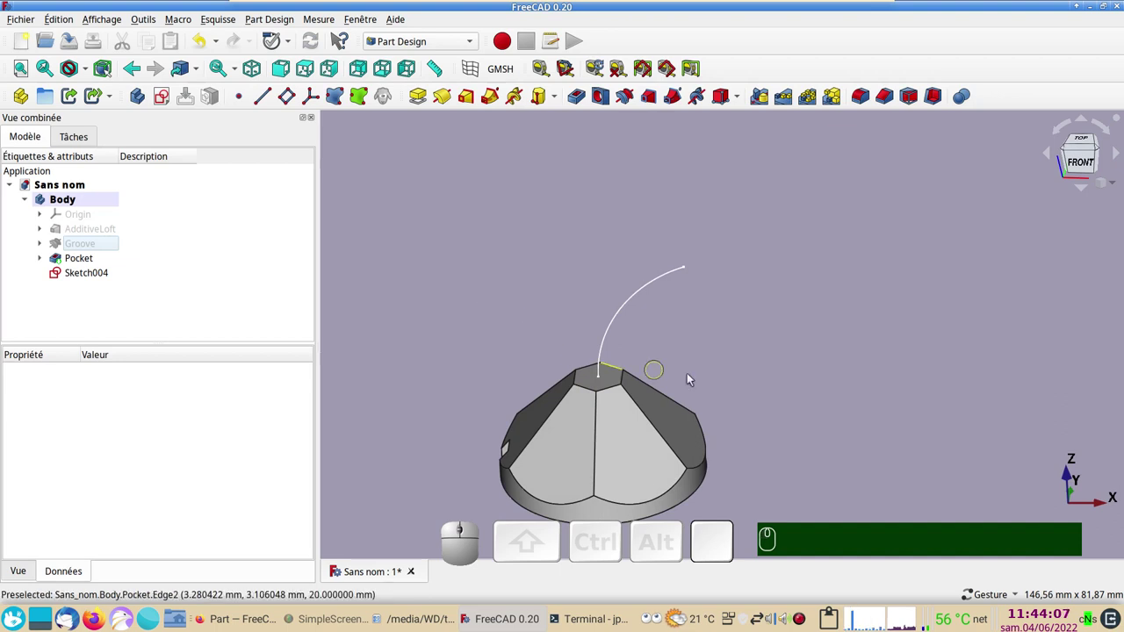
Select the curved path Sketch004 and create a datum plane attached concentrically to it
scroll("up", 3)
left_click_drag(817, 395, 836, 340)
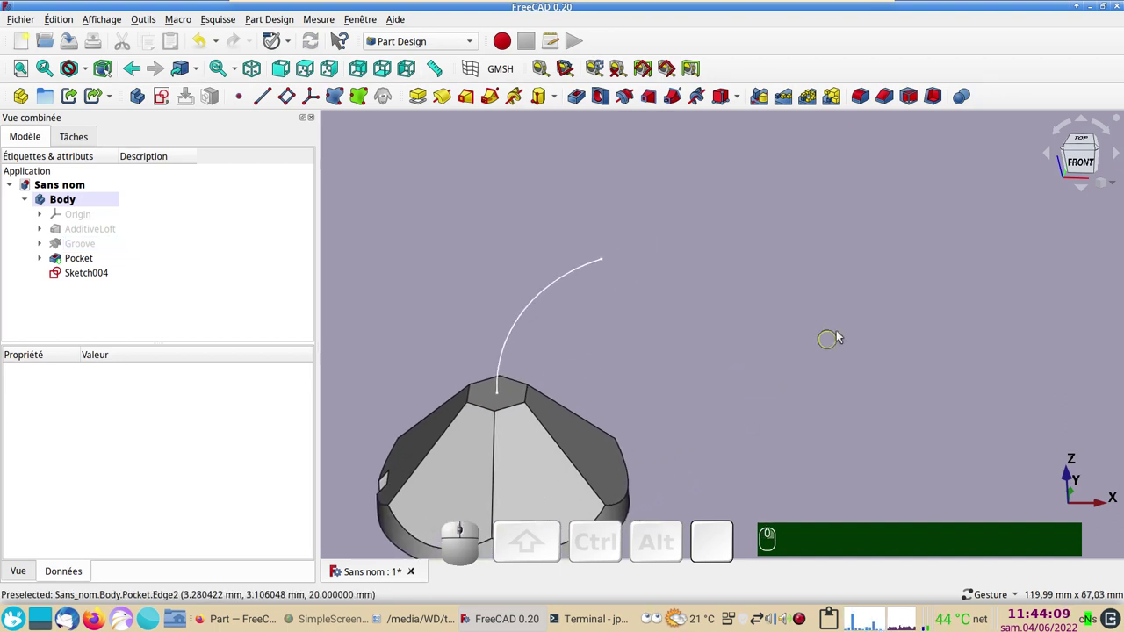
left_click_drag(855, 352, 686, 311)
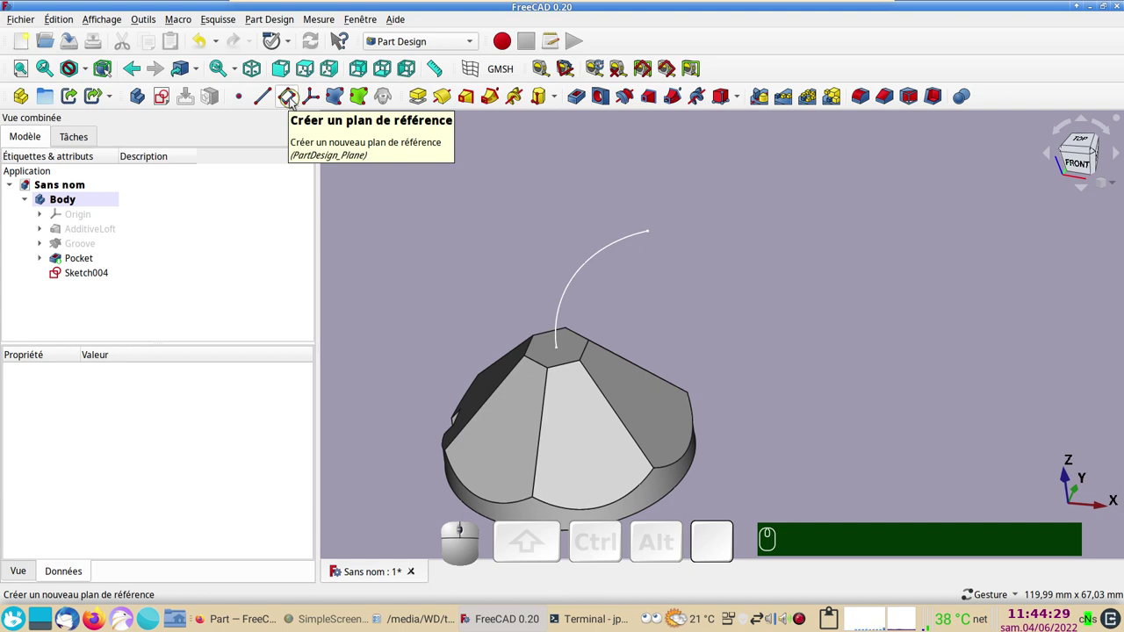
left_click(589, 268)
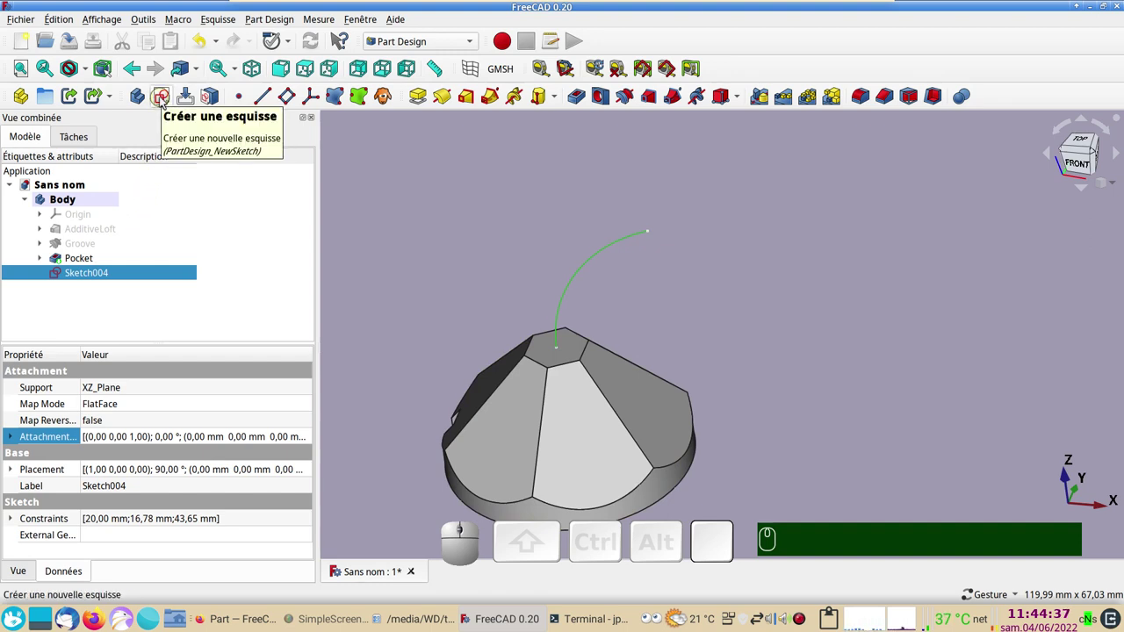
left_click(289, 99)
scroll("down", 3)
left_click_drag(705, 487, 389, 440)
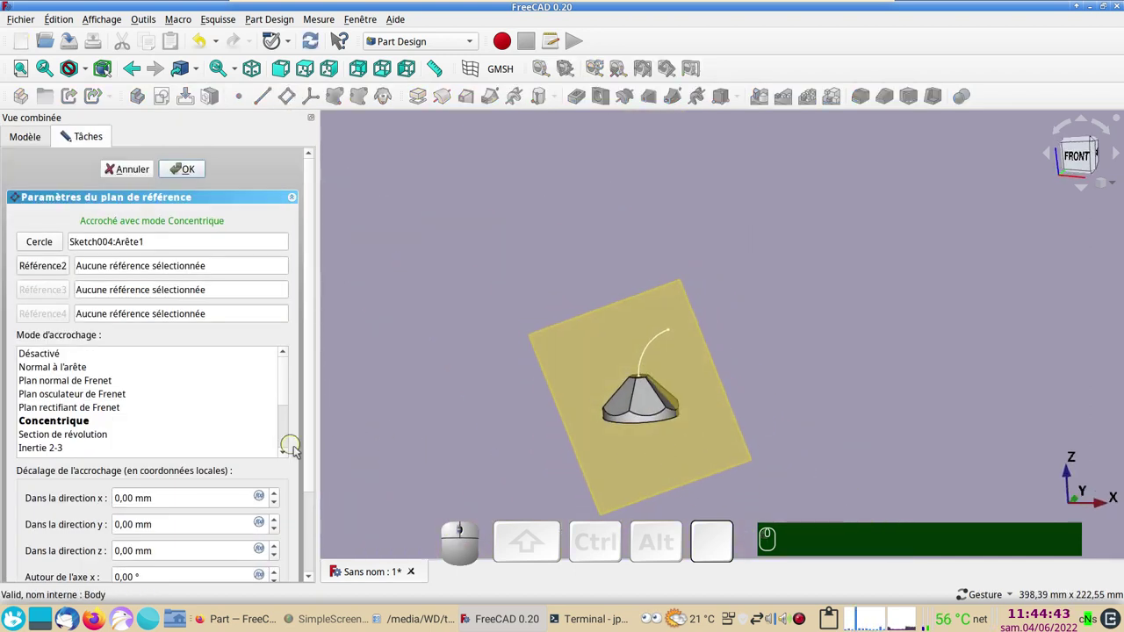
left_click_drag(314, 458, 334, 552)
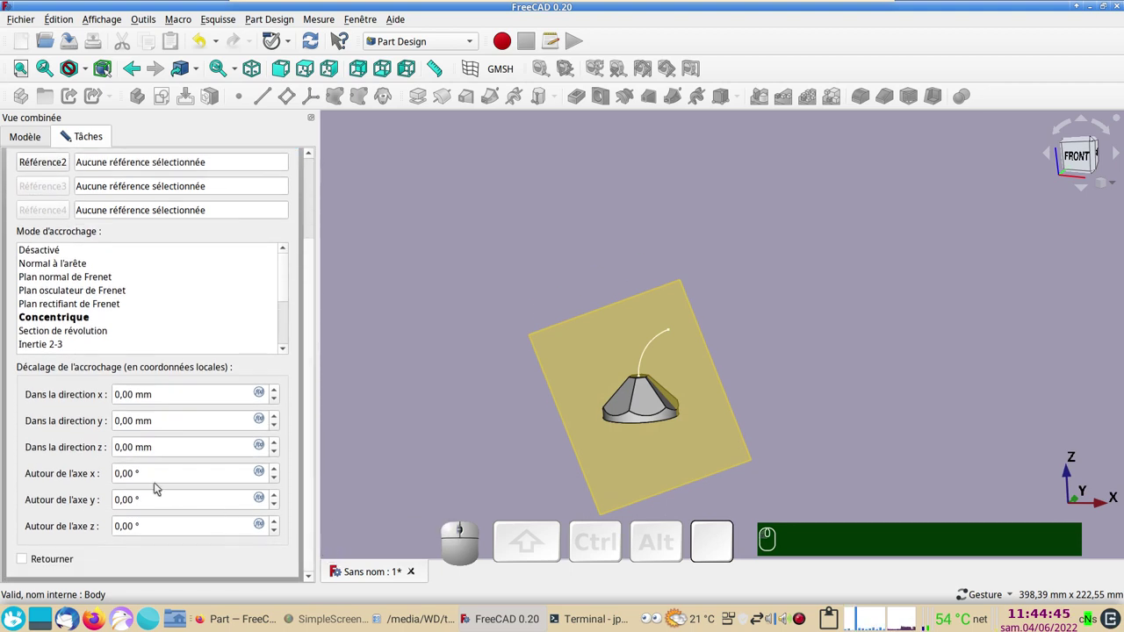
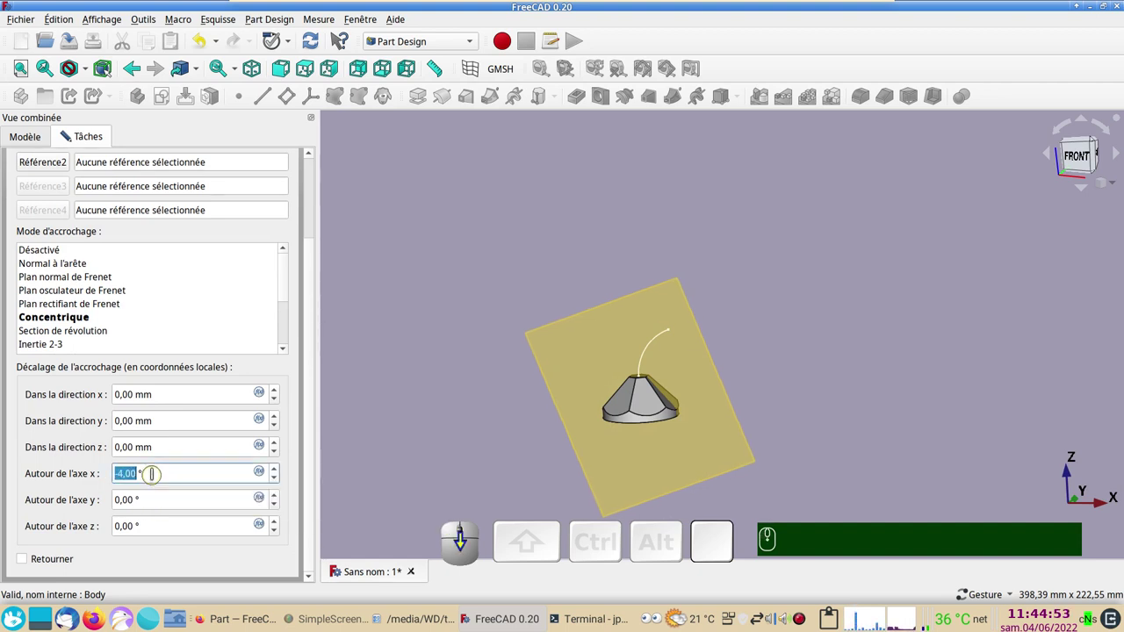
Set the plane's rotation to 0° about x and 90° about y
scroll("up", 3)
key("KP_0")
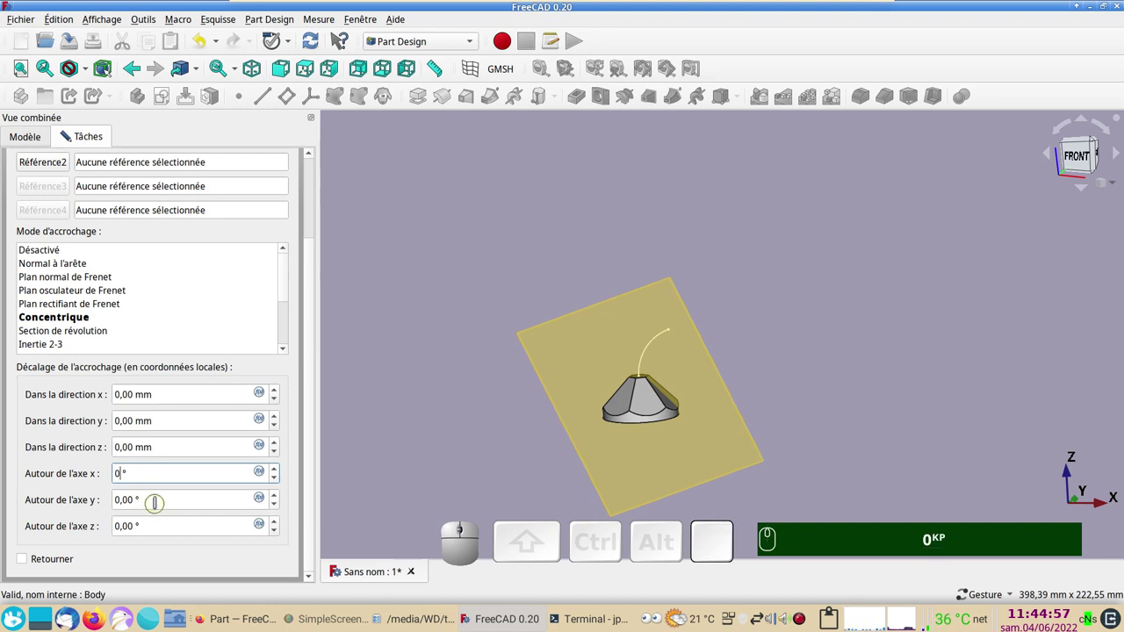
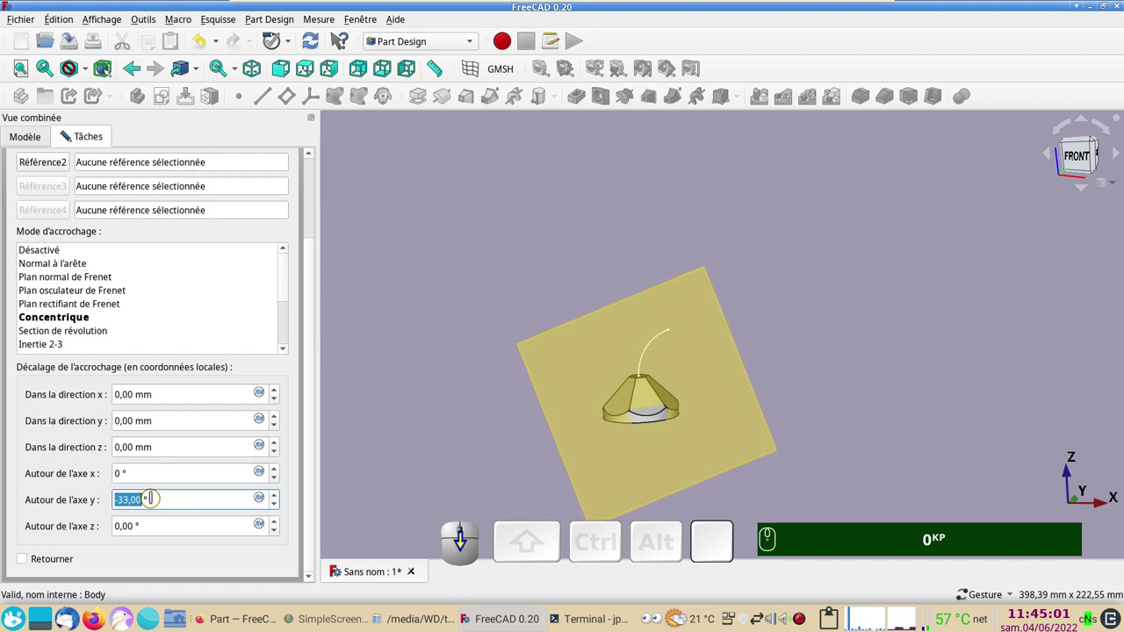
key("KP_9")
key("KP_0")
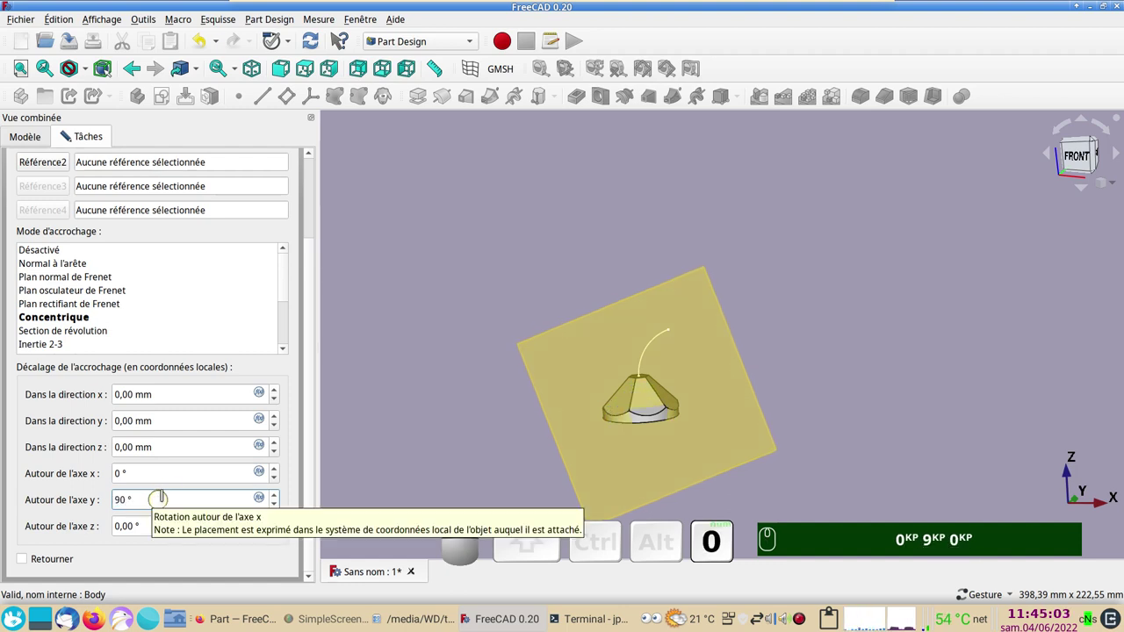
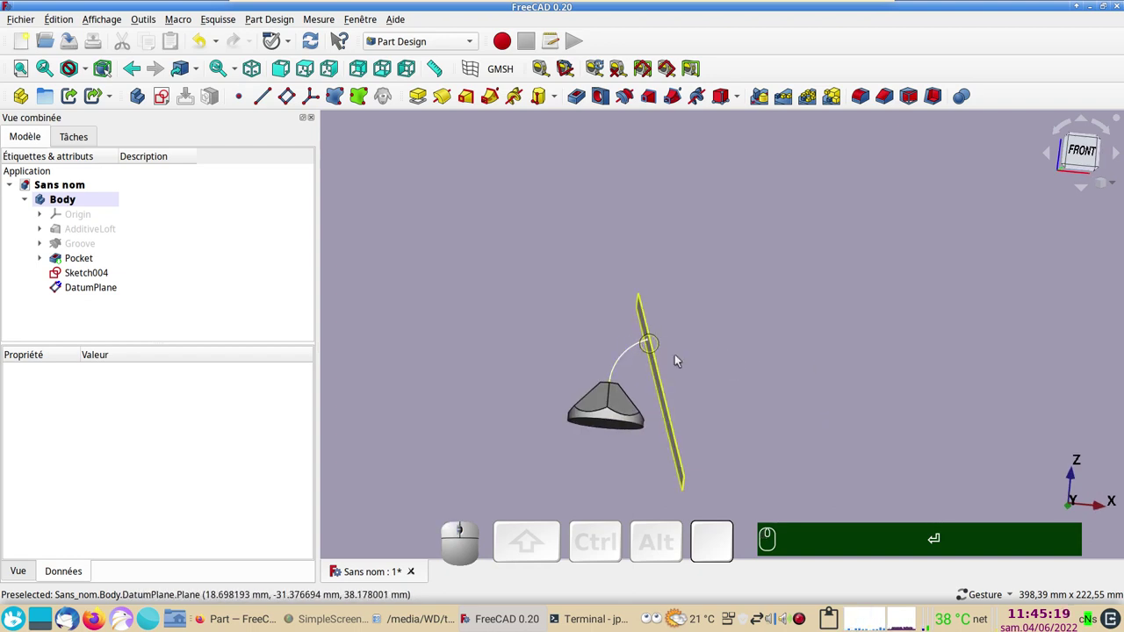
left_click_drag(801, 375, 692, 388)
Hide the datum plane and edit its attachment parameters
left_click(690, 386)
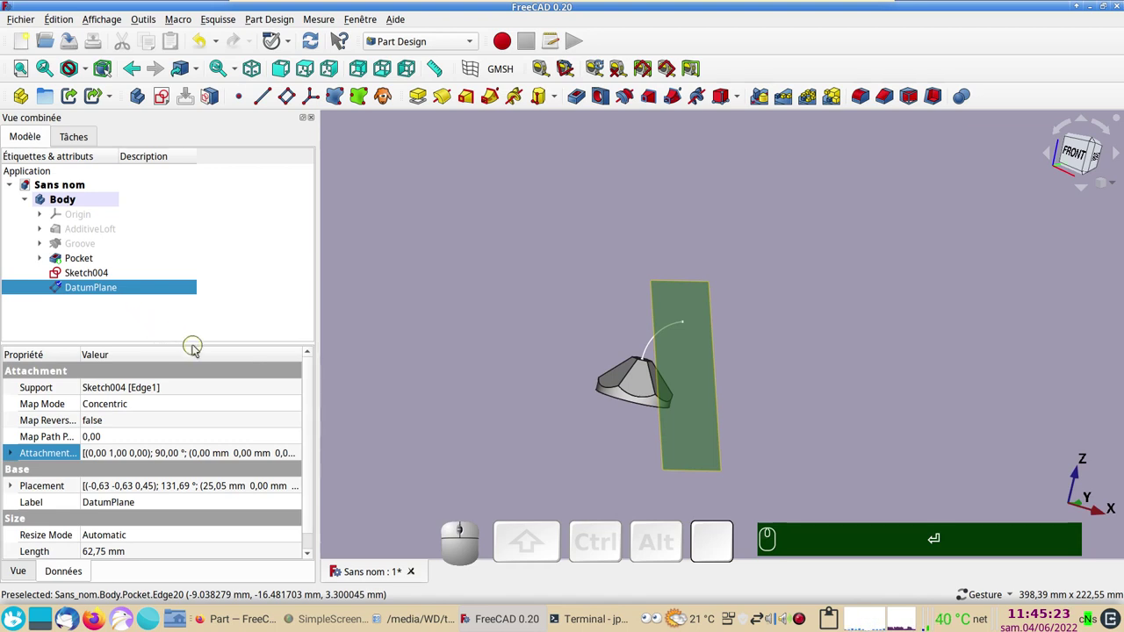
key("space")
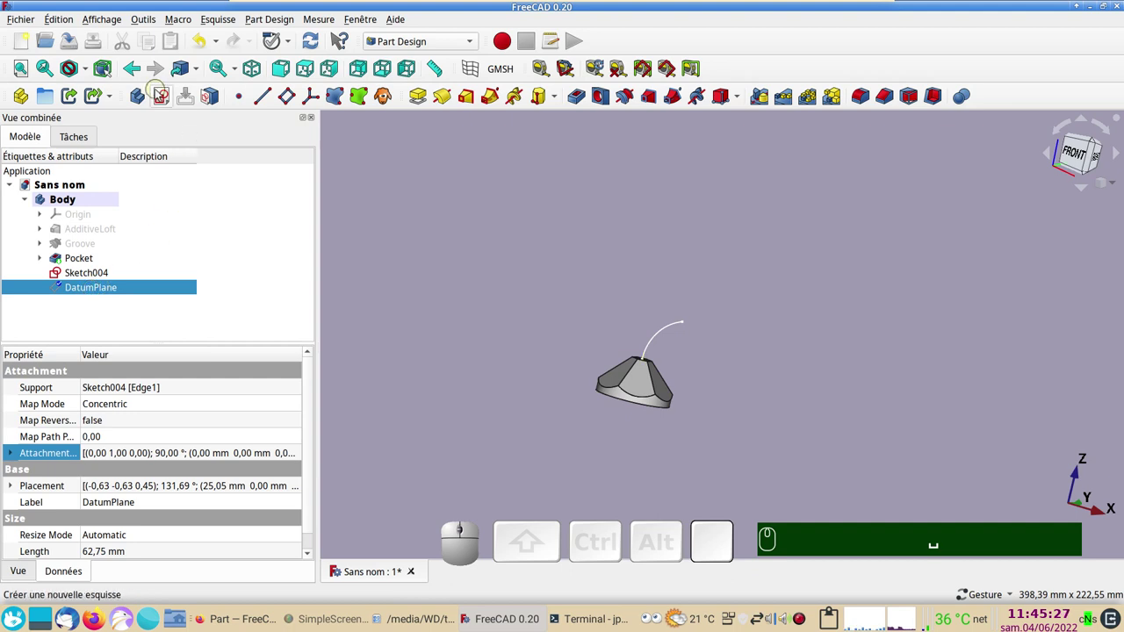
left_click(164, 96)
scroll("up", 3)
left_click_drag(741, 390, 621, 388)
left_click(157, 170)
key("Delete")
Reverse the DatumPlane's orientation, confirm it and start a new sketch on it
left_click(98, 292)
left_click_drag(315, 364, 115, 584)
left_click(66, 560)
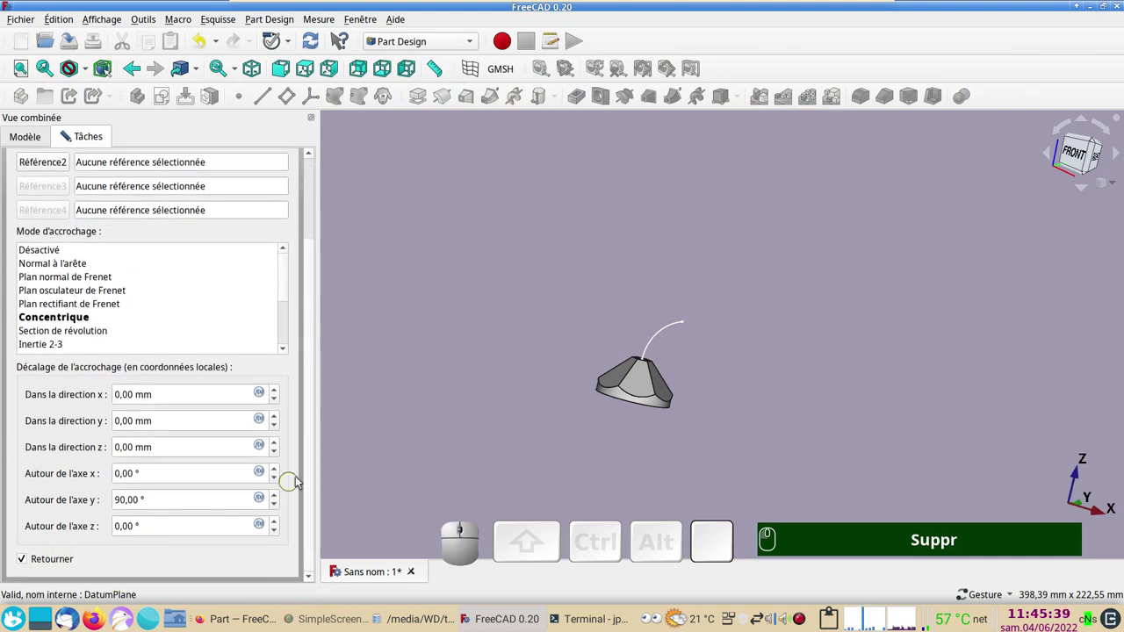
left_click_drag(316, 507, 173, 190)
left_click(183, 176)
left_click(70, 289)
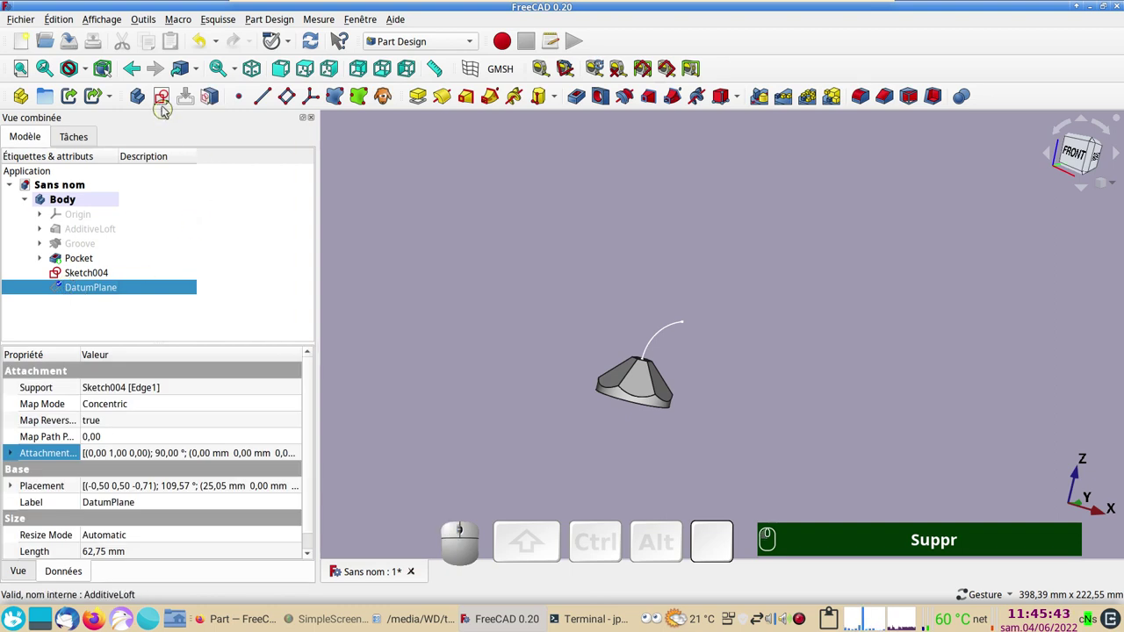
left_click(165, 104)
Reference Sketch004's arc as external geometry, draw a small circle at its end and close Sketch005
scroll("up", 3)
left_click_drag(649, 371, 639, 451)
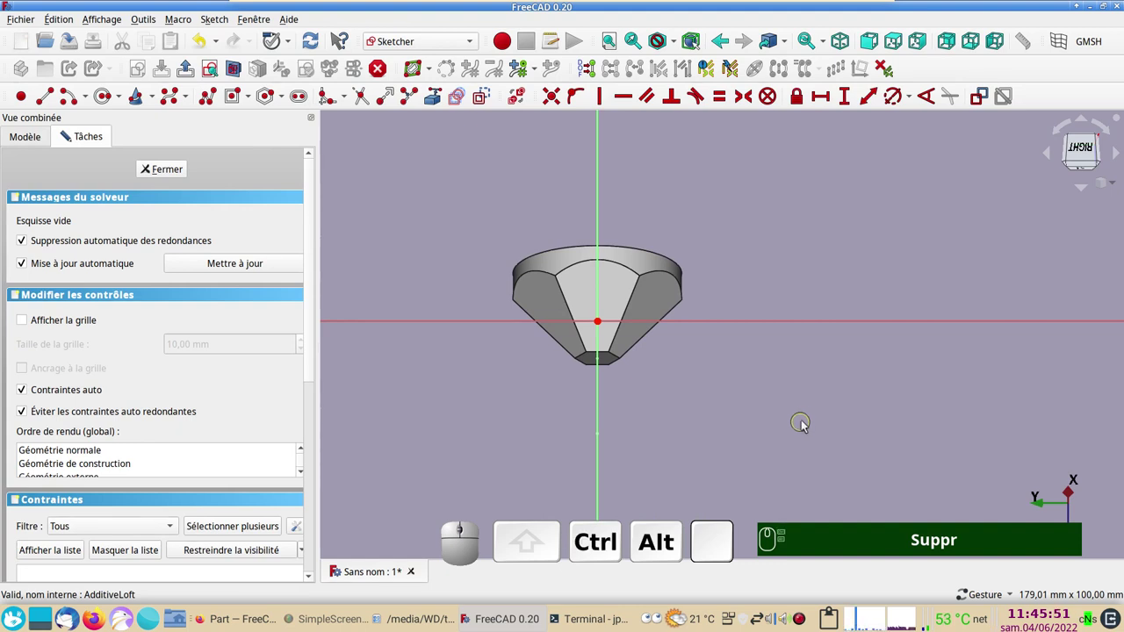
left_click_drag(917, 380, 784, 421)
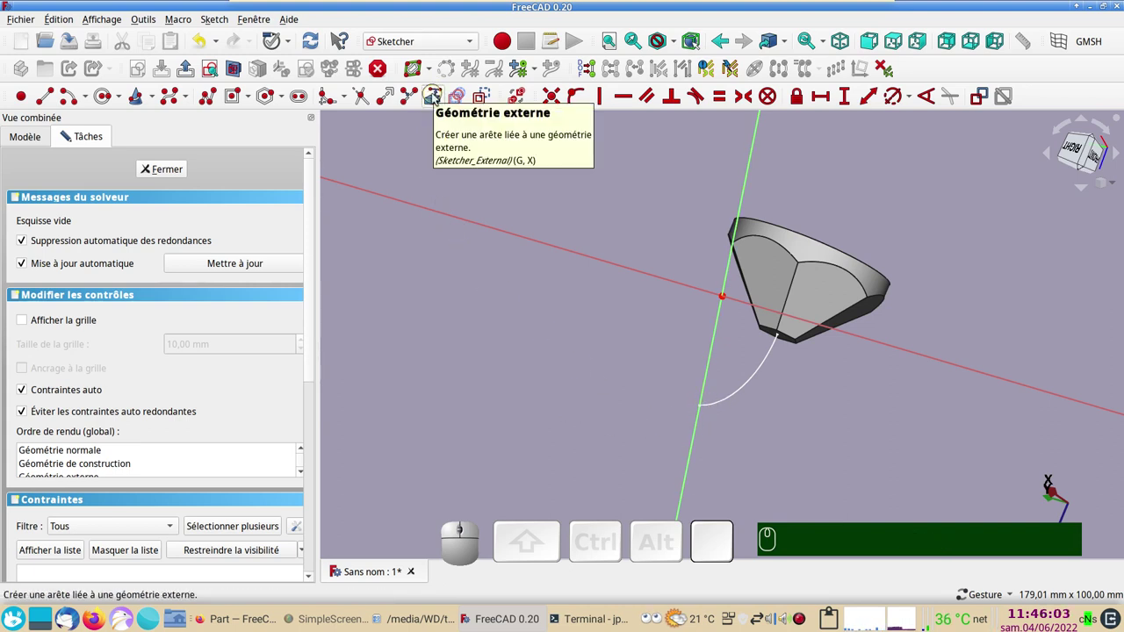
left_click(437, 98)
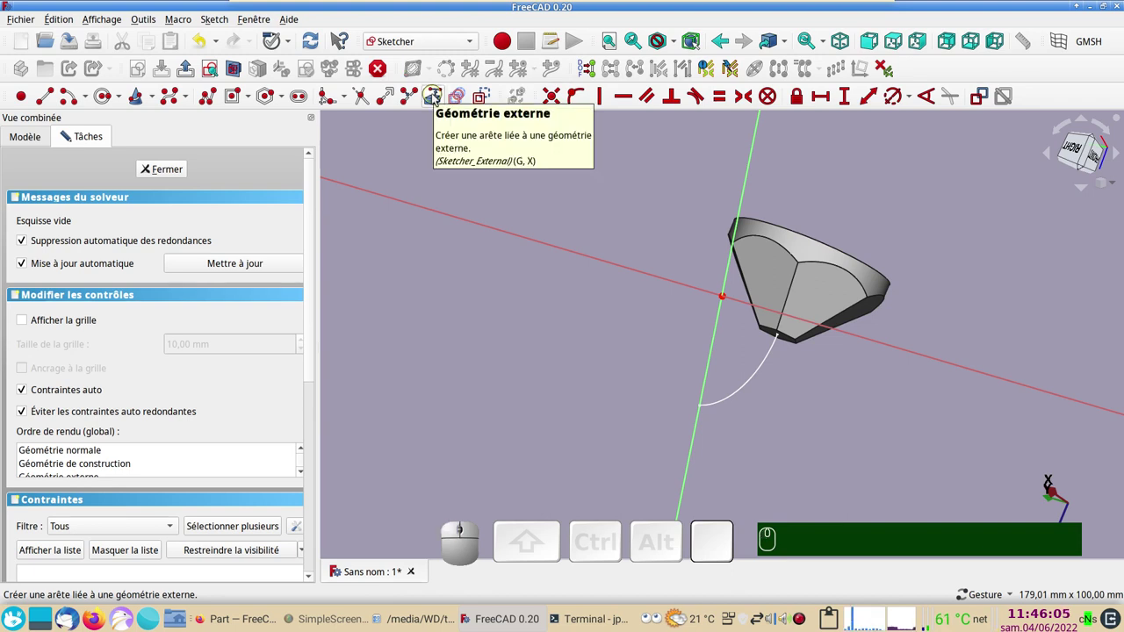
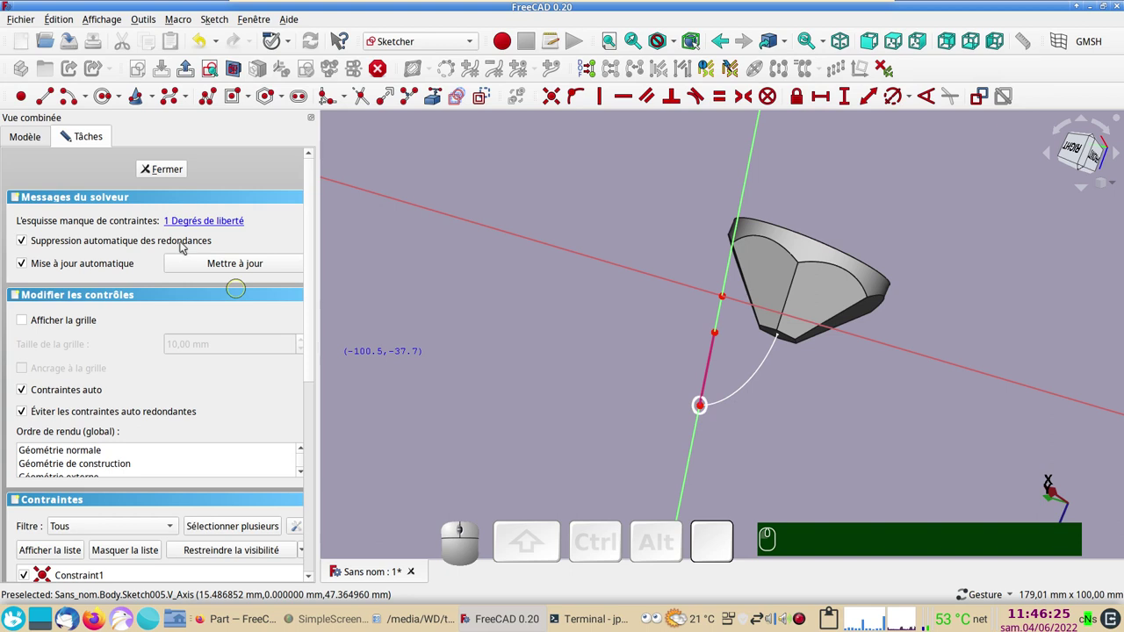
left_click(171, 173)
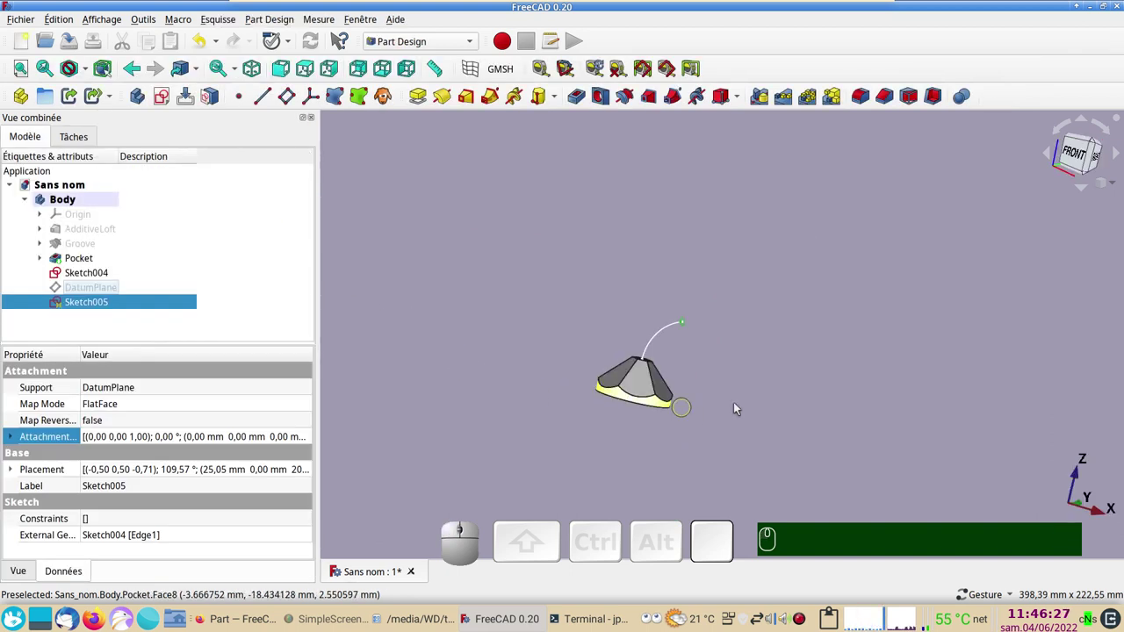
Select the hexagonal top face and the curved path and start an Additive pipe
scroll("up", 3)
left_click_drag(671, 318, 432, 324)
right_click(408, 340)
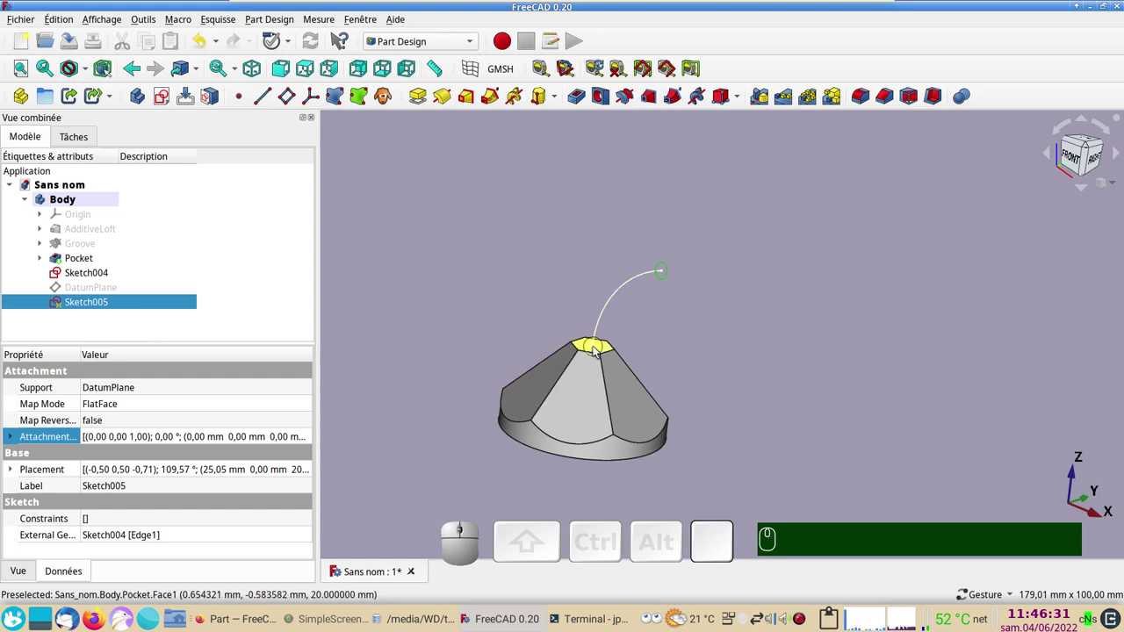
left_click(599, 351)
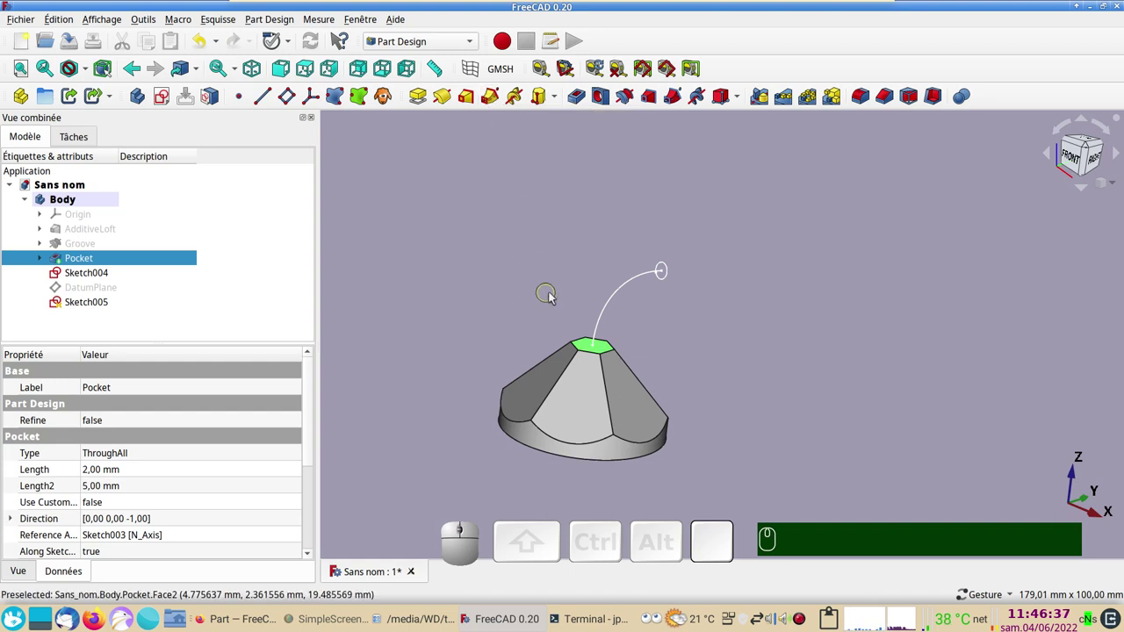
left_click(618, 295)
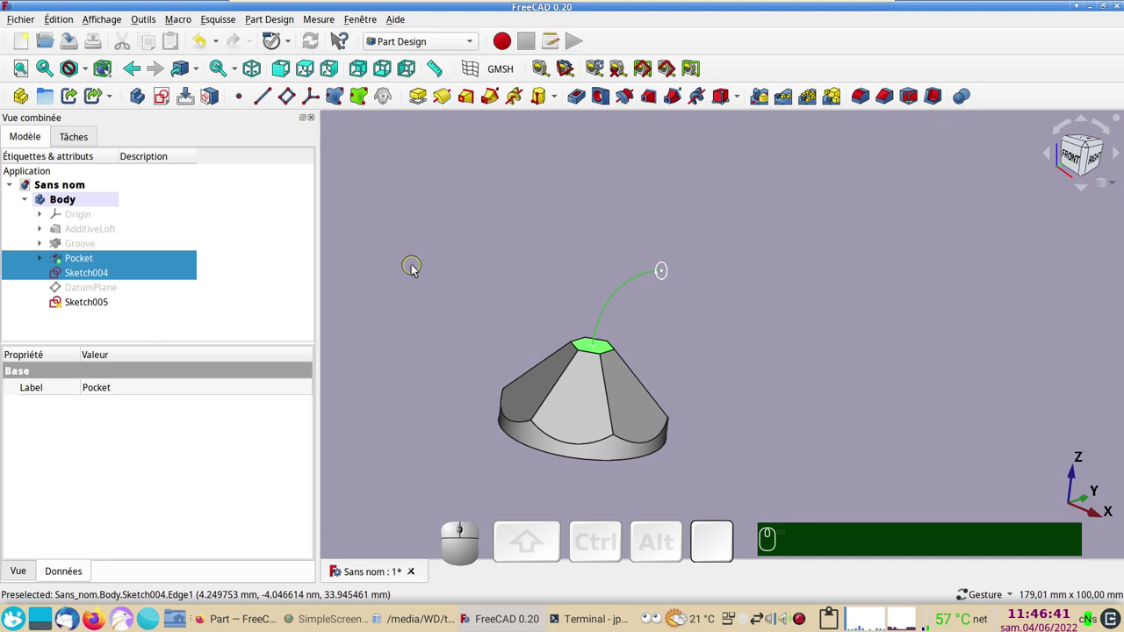
left_click(498, 102)
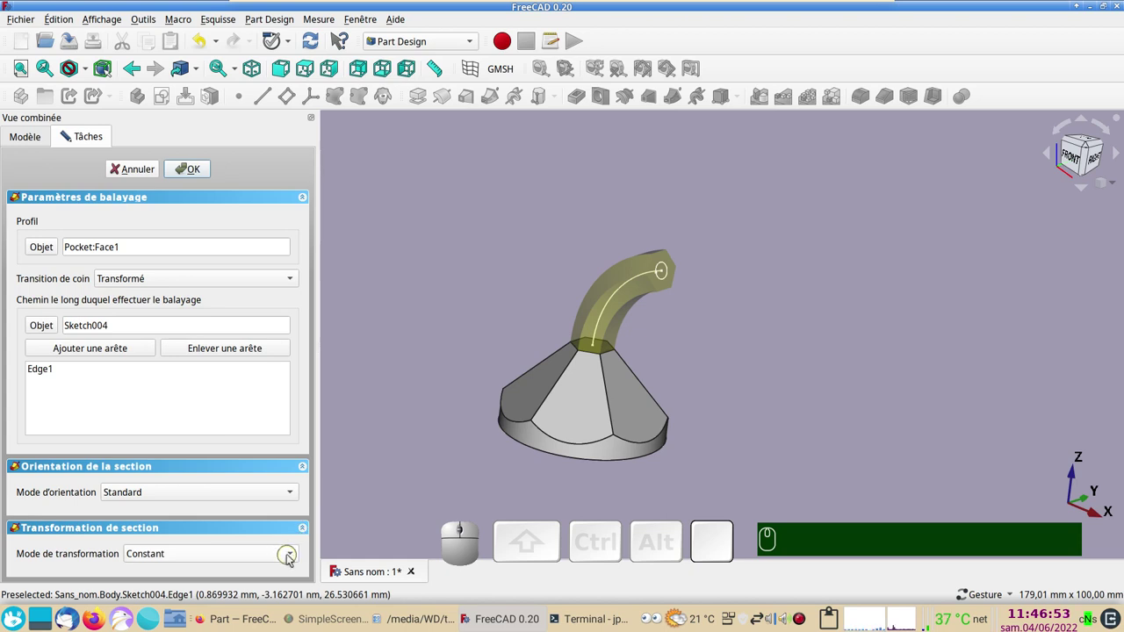
Set Transformation mode to Sections multiples and add Sketch005 as the end section
left_click(294, 557)
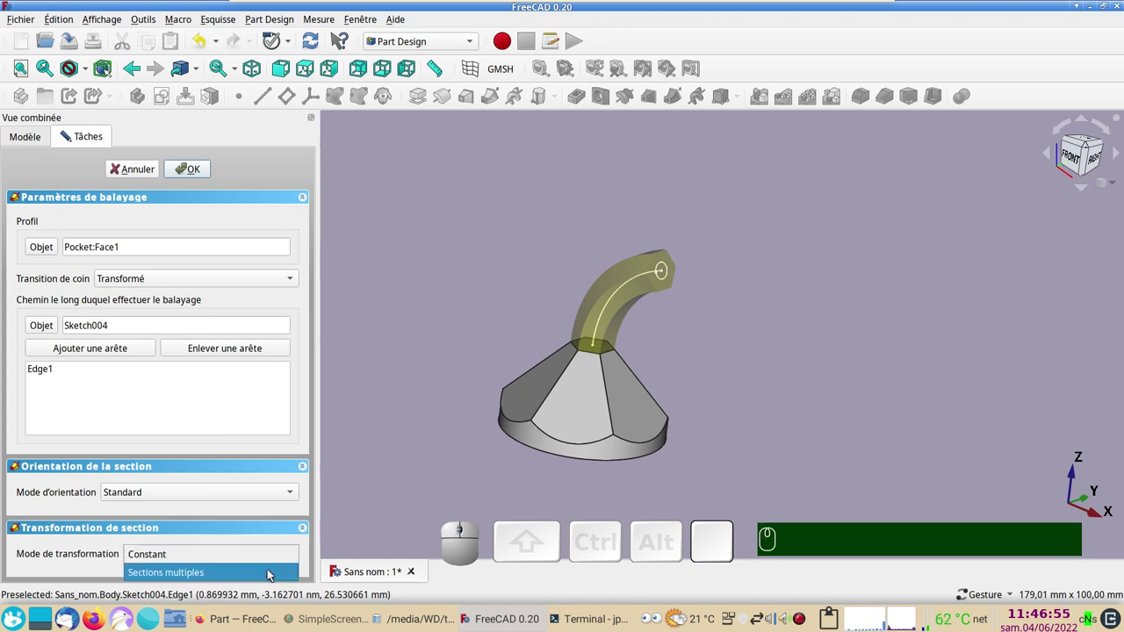
left_click(273, 575)
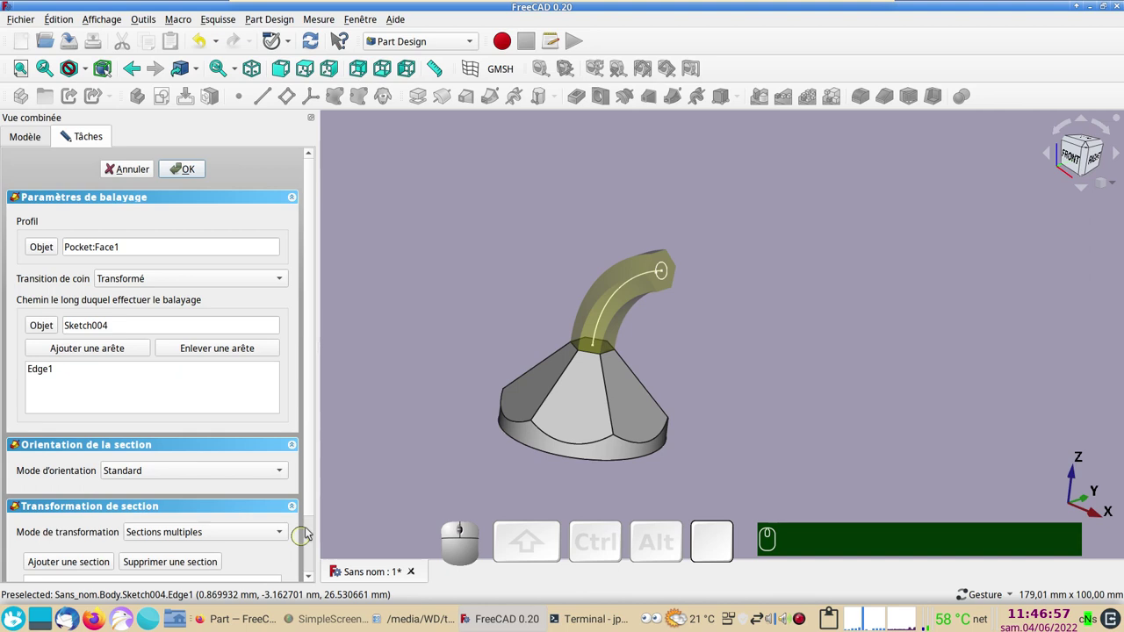
left_click_drag(313, 509, 117, 534)
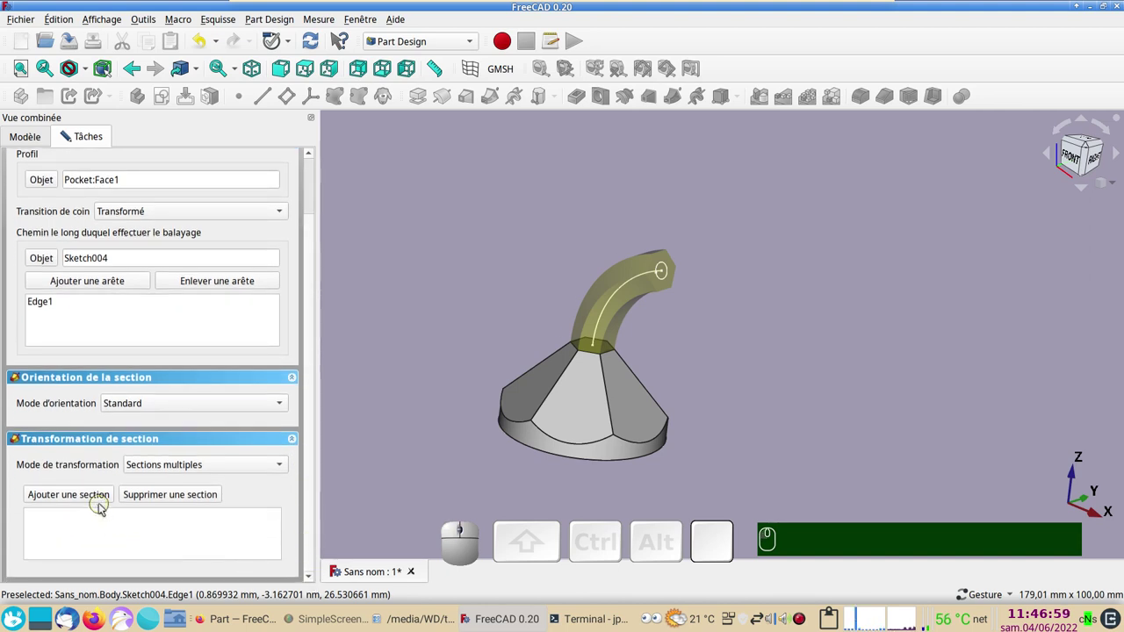
left_click(95, 501)
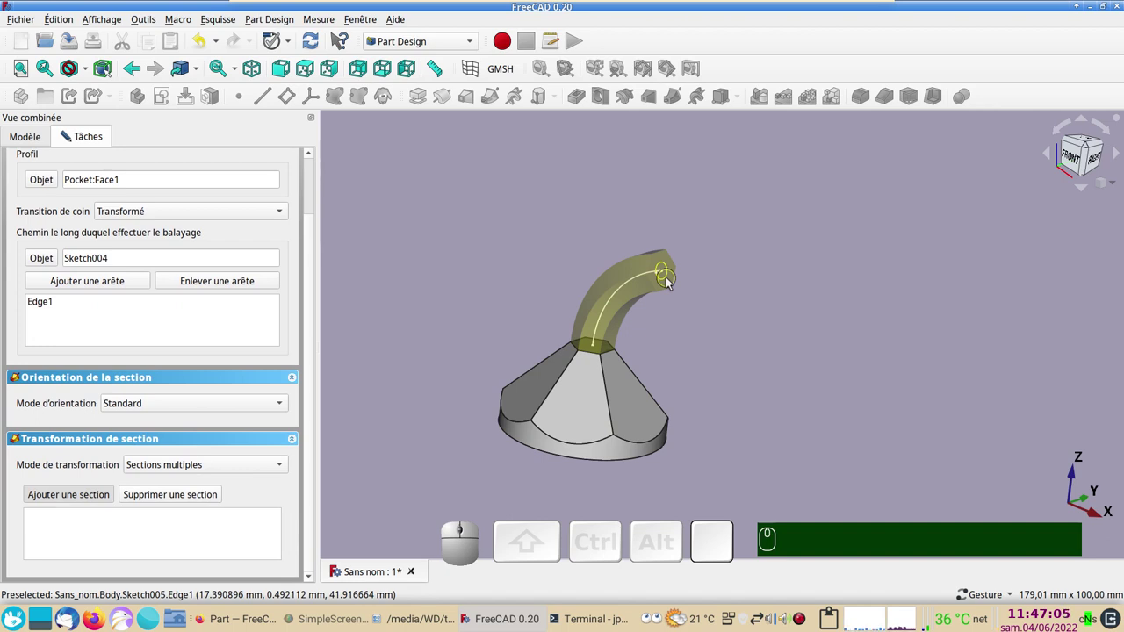
left_click(671, 283)
scroll("up", 3)
scroll("down", 3)
left_click(314, 444)
Confirm the sweep, forming the curved tapering handle, and inspect it
left_click(195, 169)
left_click_drag(462, 248, 589, 317)
scroll("down", 3)
left_click_drag(647, 317, 470, 291)
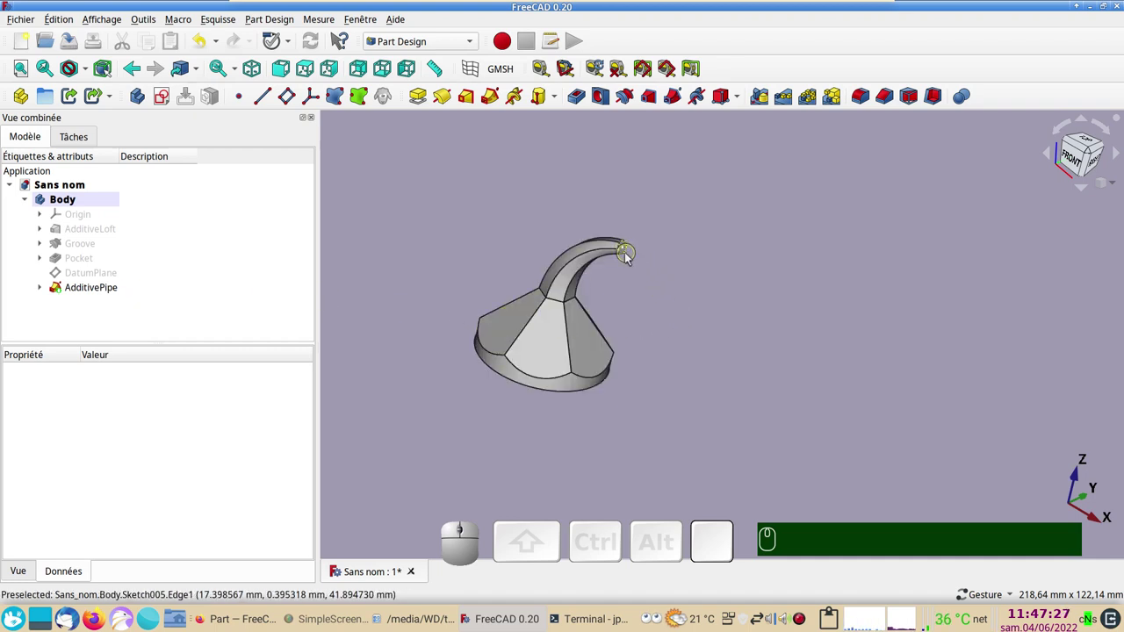
left_click(50, 291)
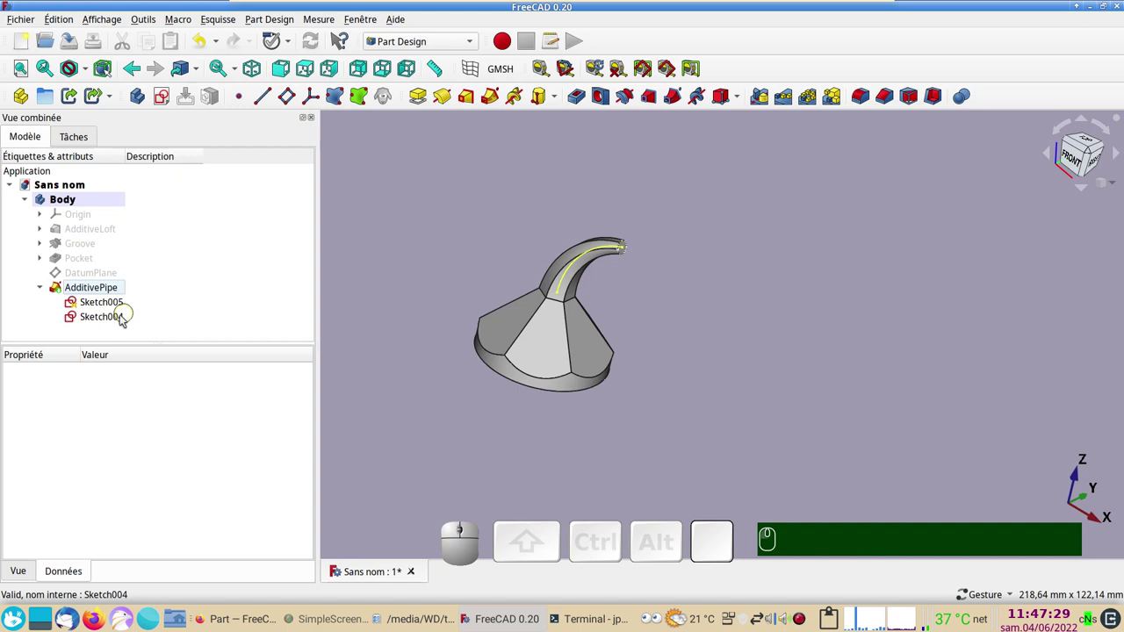
left_click(121, 320)
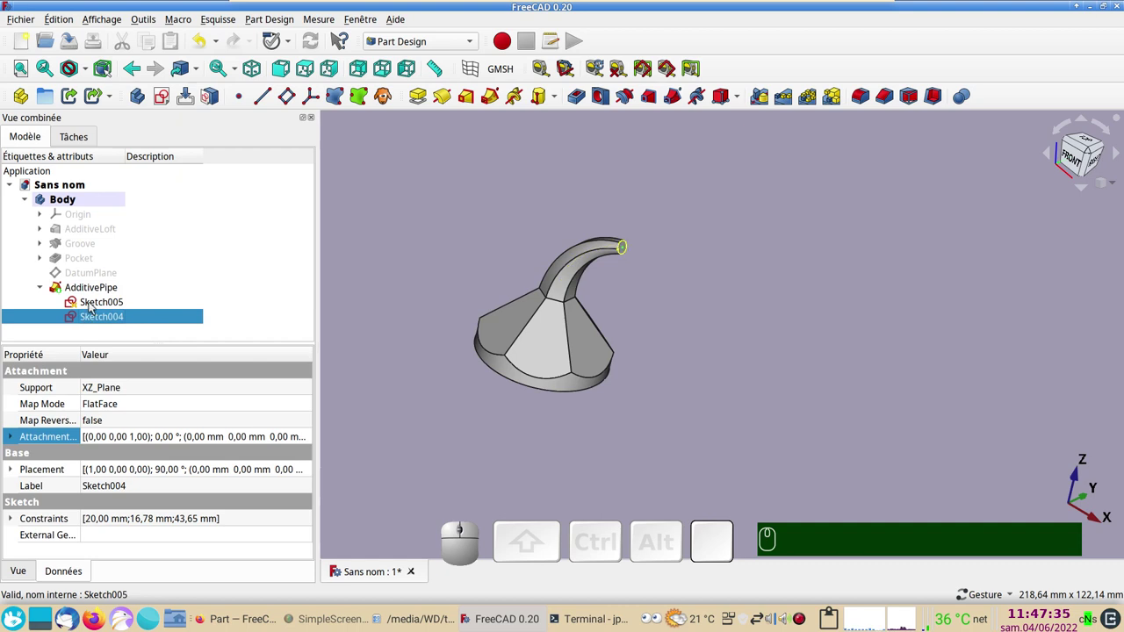
left_click(94, 304)
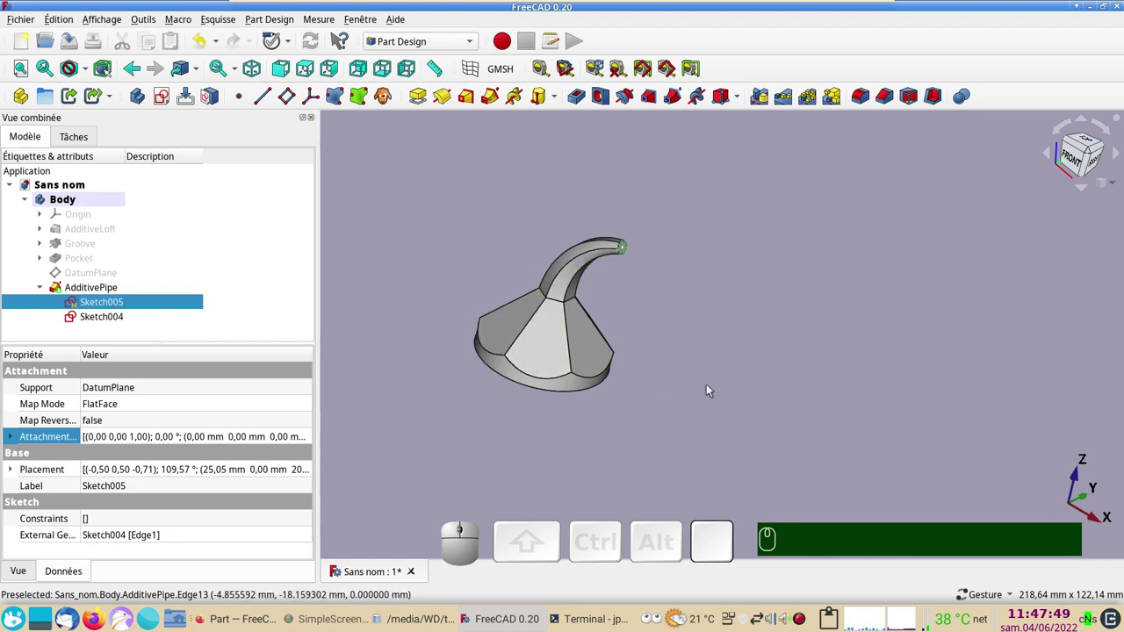
left_click_drag(691, 366, 510, 344)
key("KP_2")
left_click_drag(505, 390, 612, 430)
scroll("up", 3)
left_click_drag(579, 442, 654, 461)
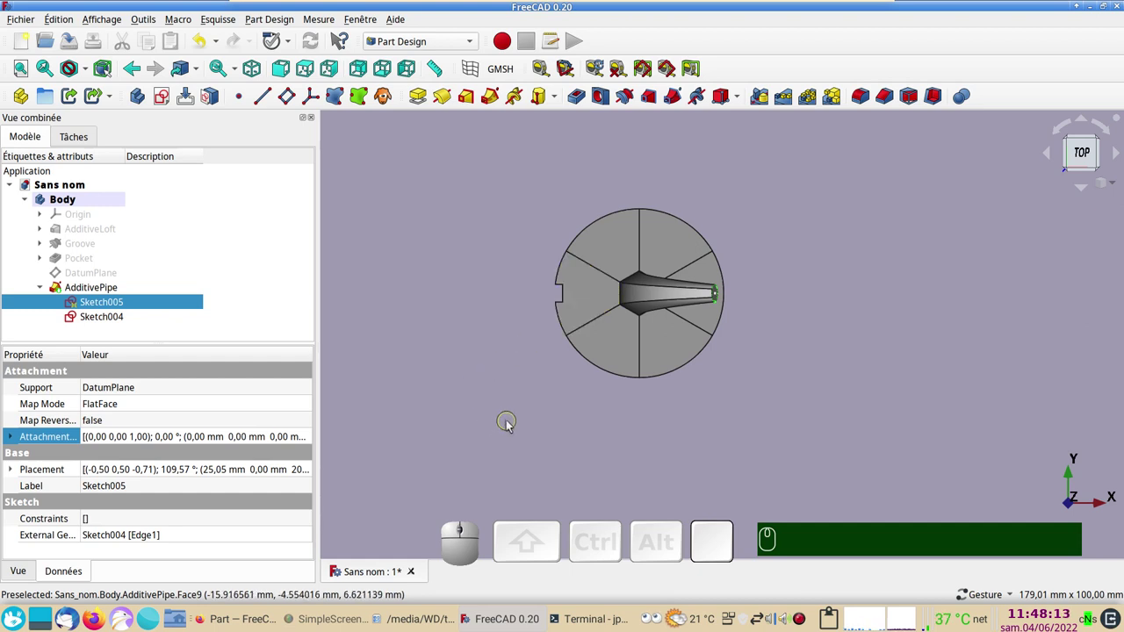
left_click(716, 500)
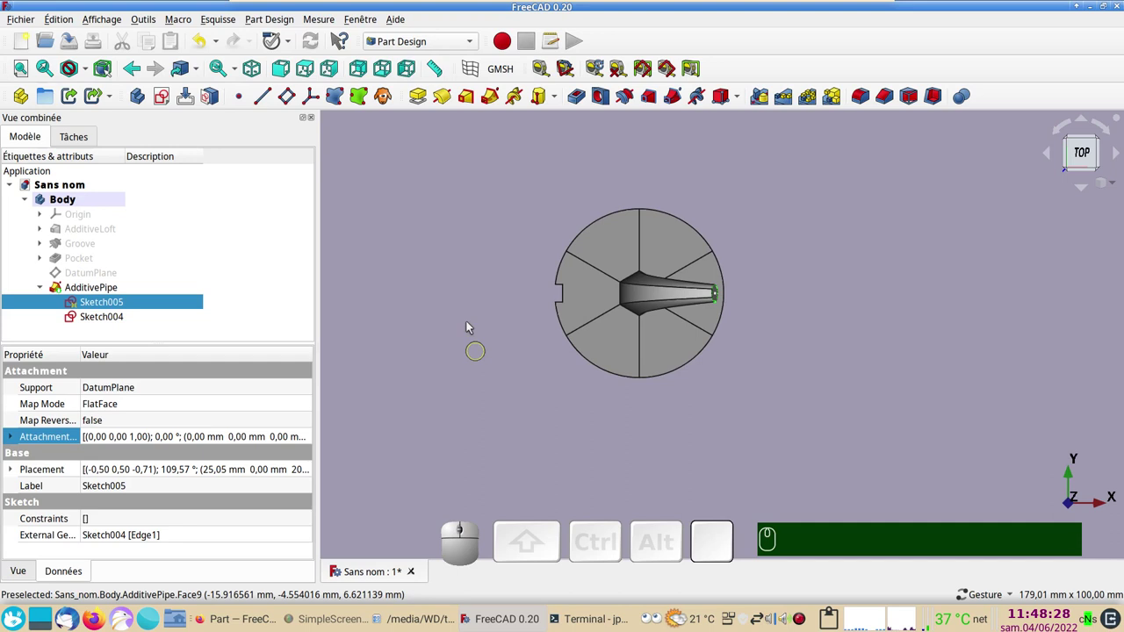
left_click(413, 204)
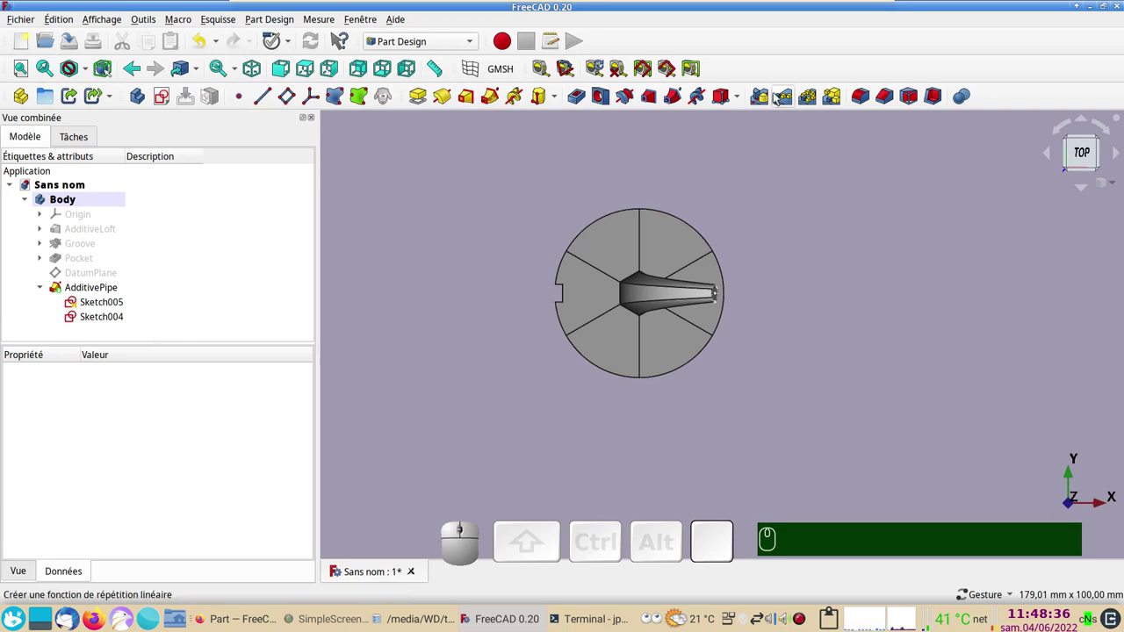
left_click(788, 105)
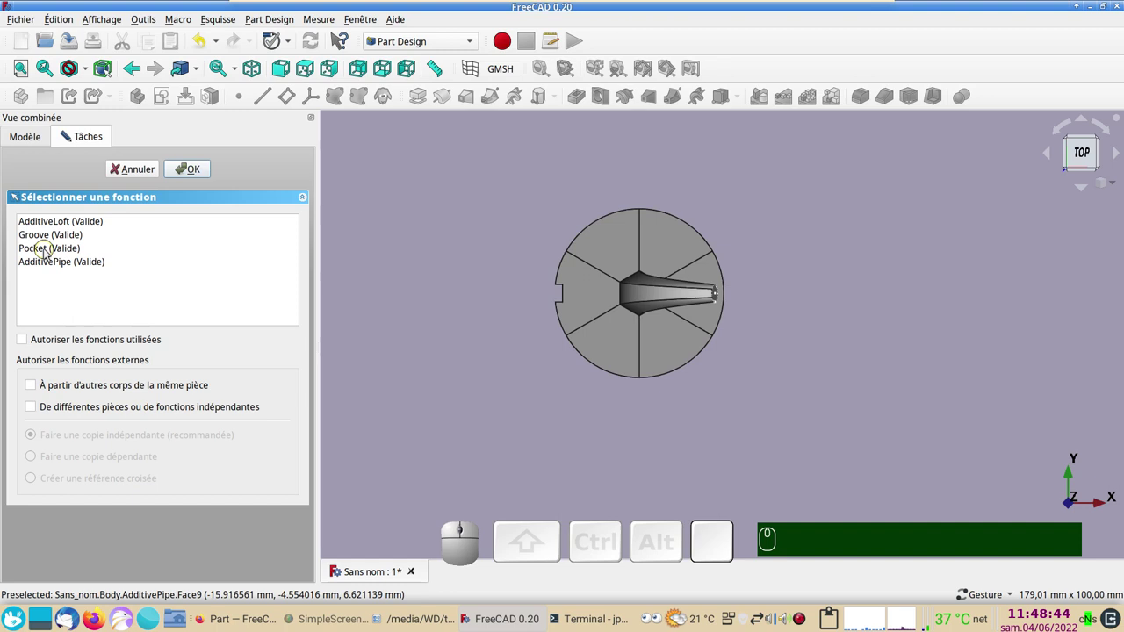
left_click(126, 173)
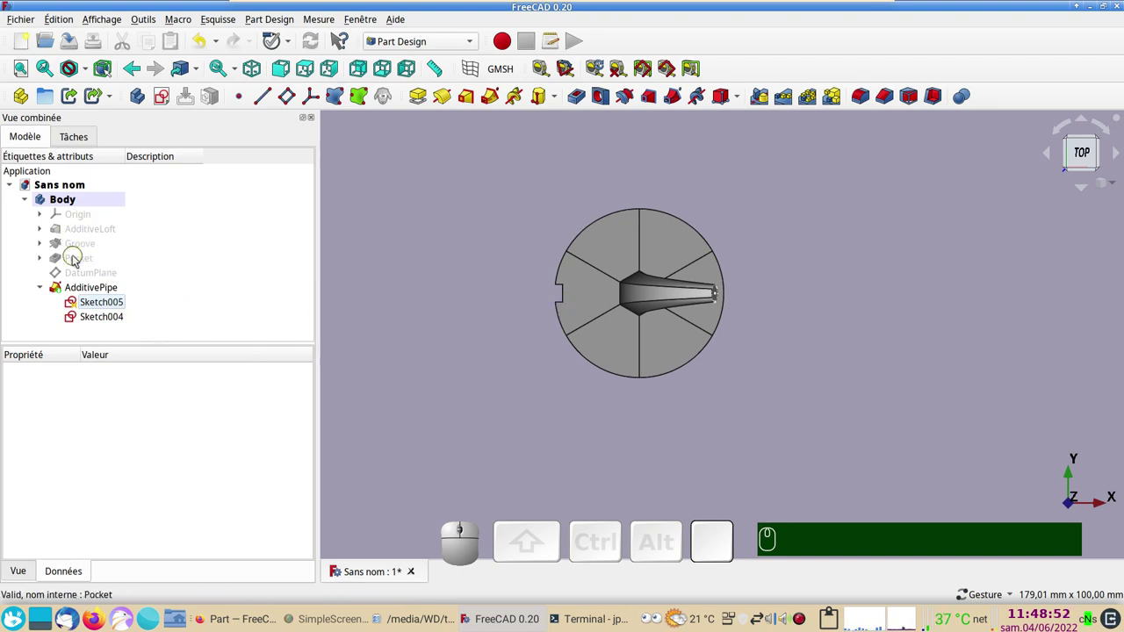
left_click(79, 260)
key("space")
left_click(47, 263)
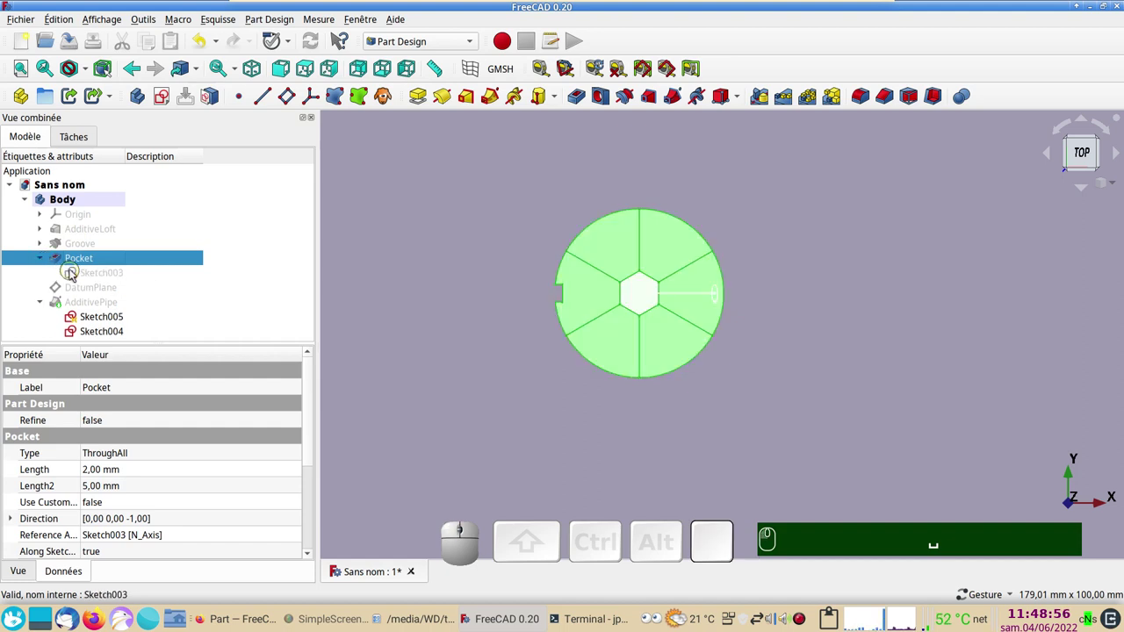
key("space")
key("space")
left_click(84, 277)
key("space")
key("space")
left_click(73, 259)
key("space")
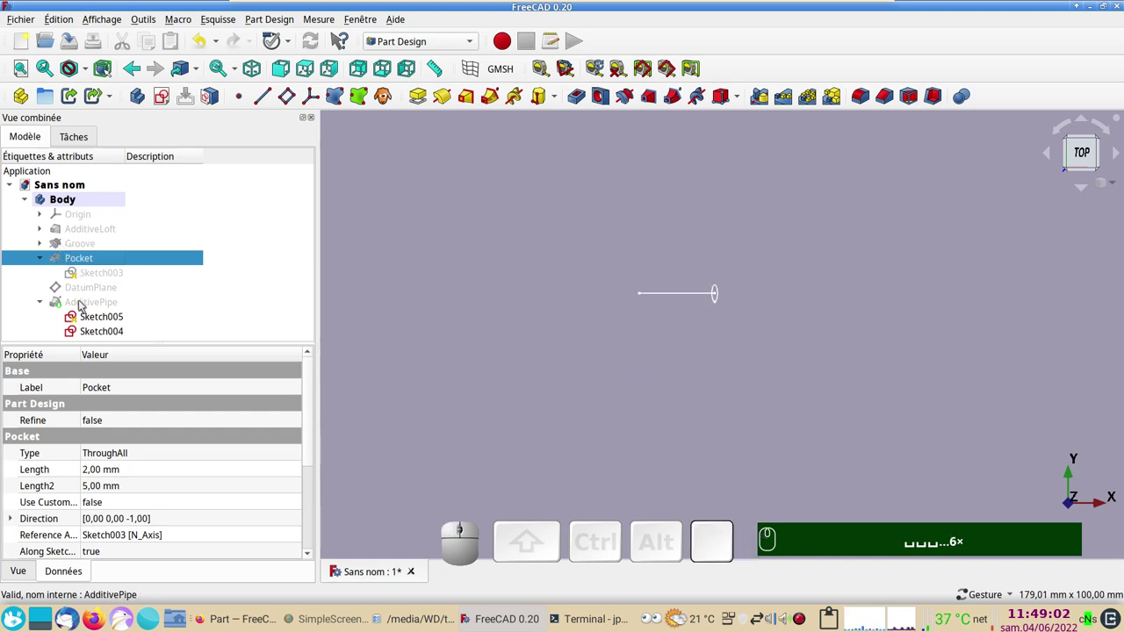
left_click(84, 305)
key("space")
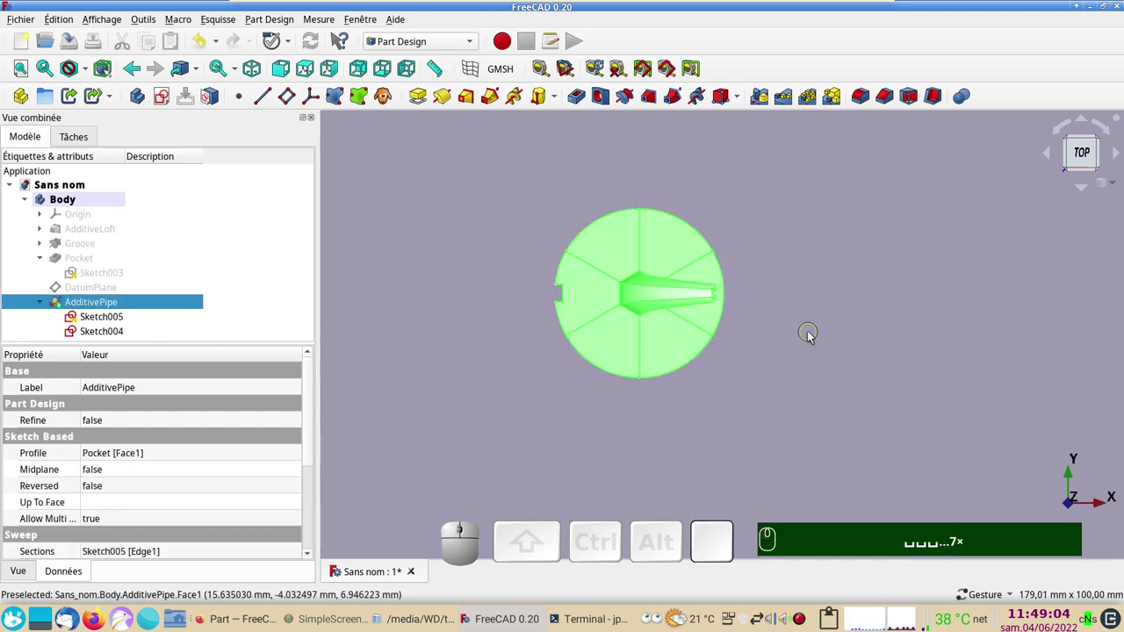
left_click(87, 261)
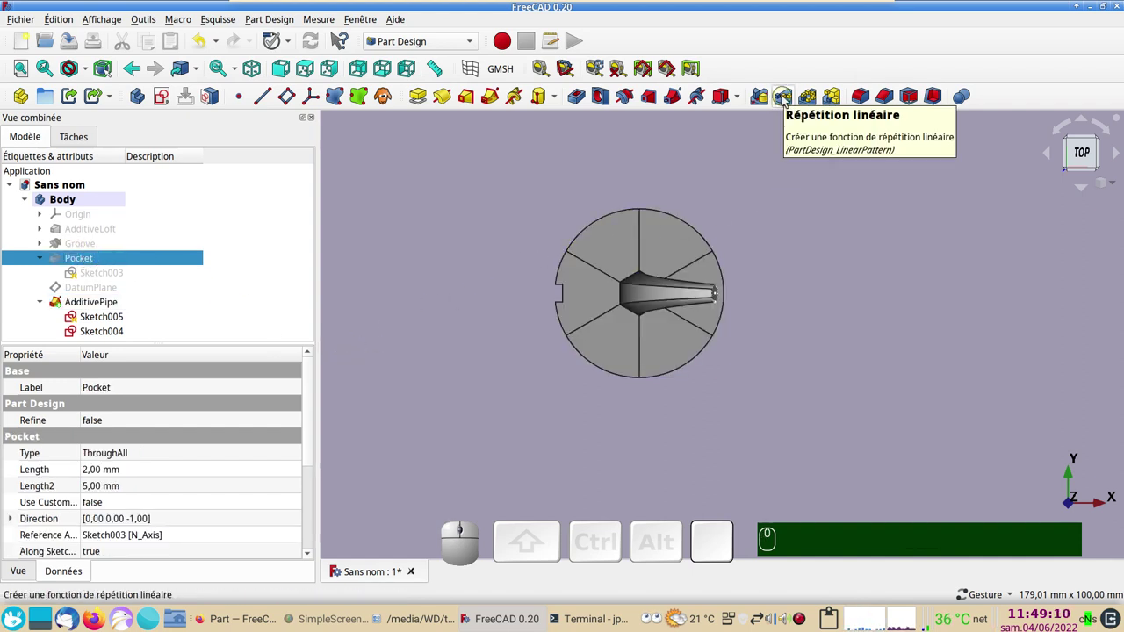
left_click(788, 100)
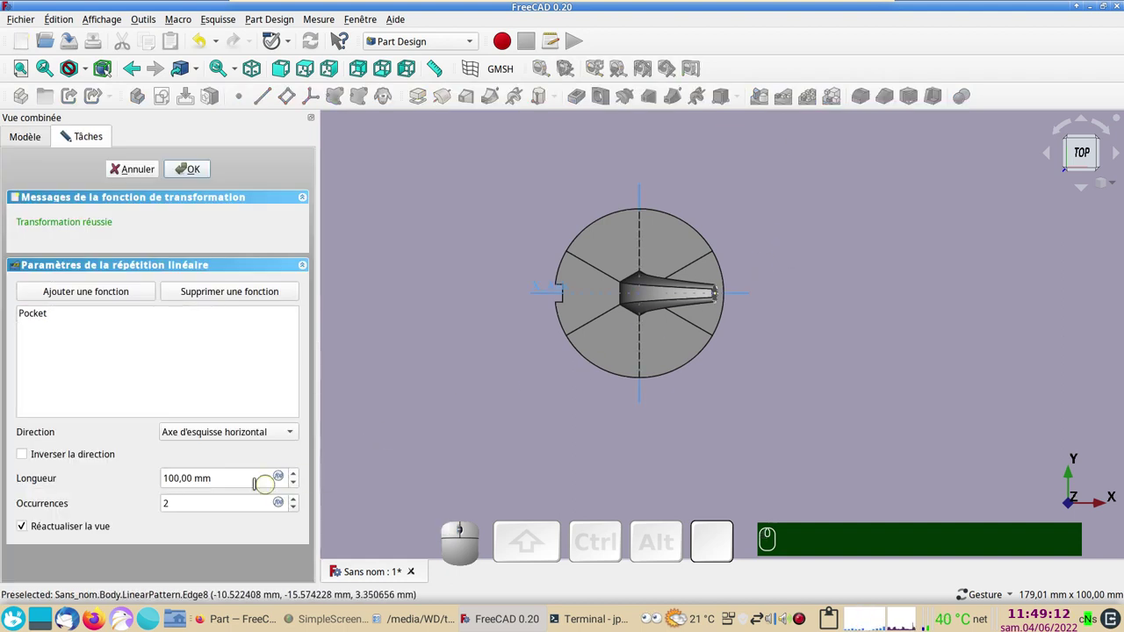
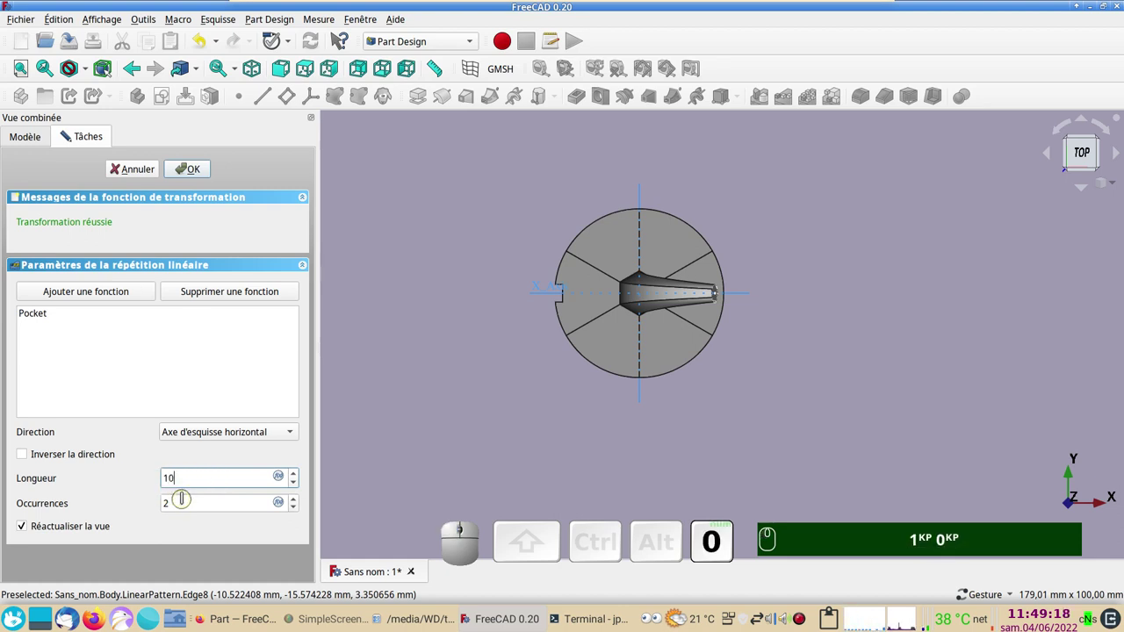
scroll("up", 3)
left_click_drag(657, 478, 645, 448)
type("🖱")
key("KP_1")
key("KP_0")
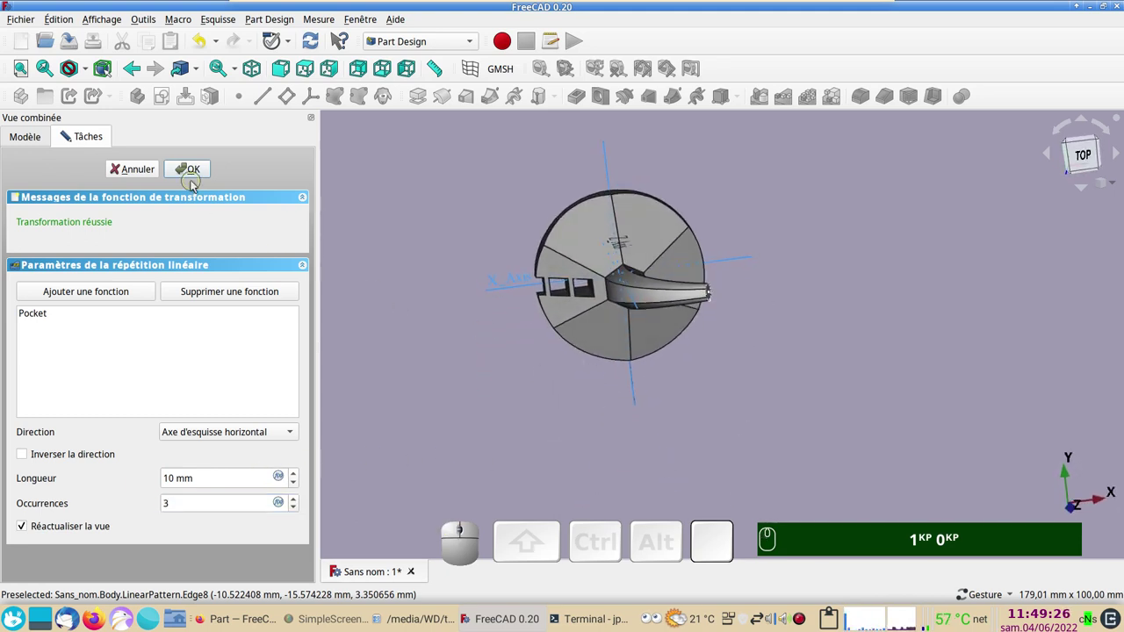
left_click(131, 173)
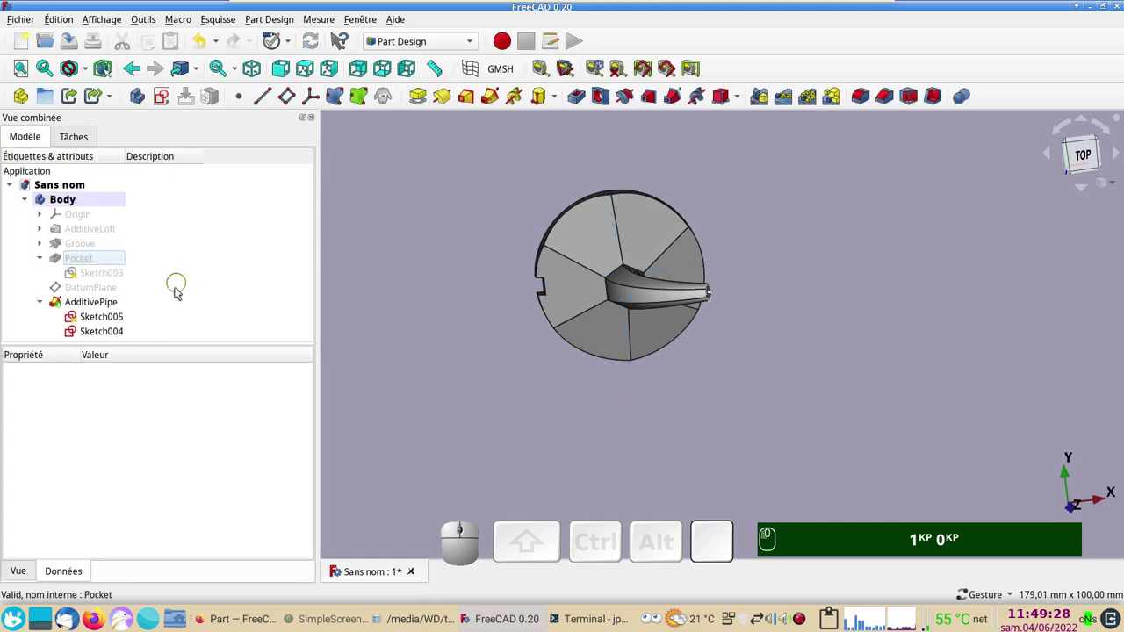
left_click(108, 302)
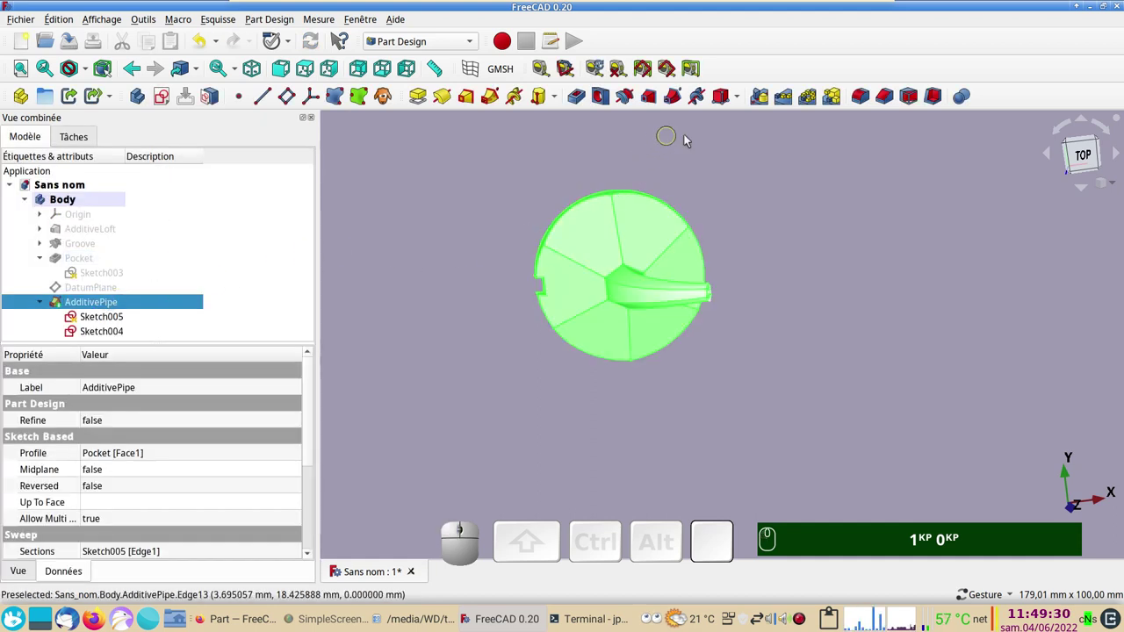
left_click(784, 101)
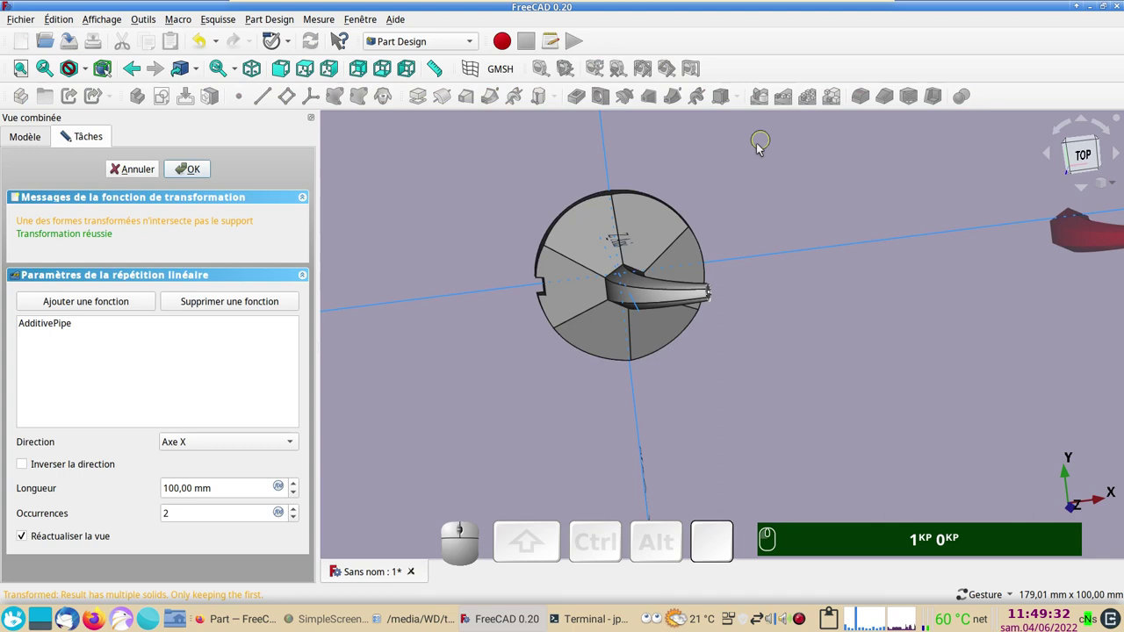
scroll("down", 3)
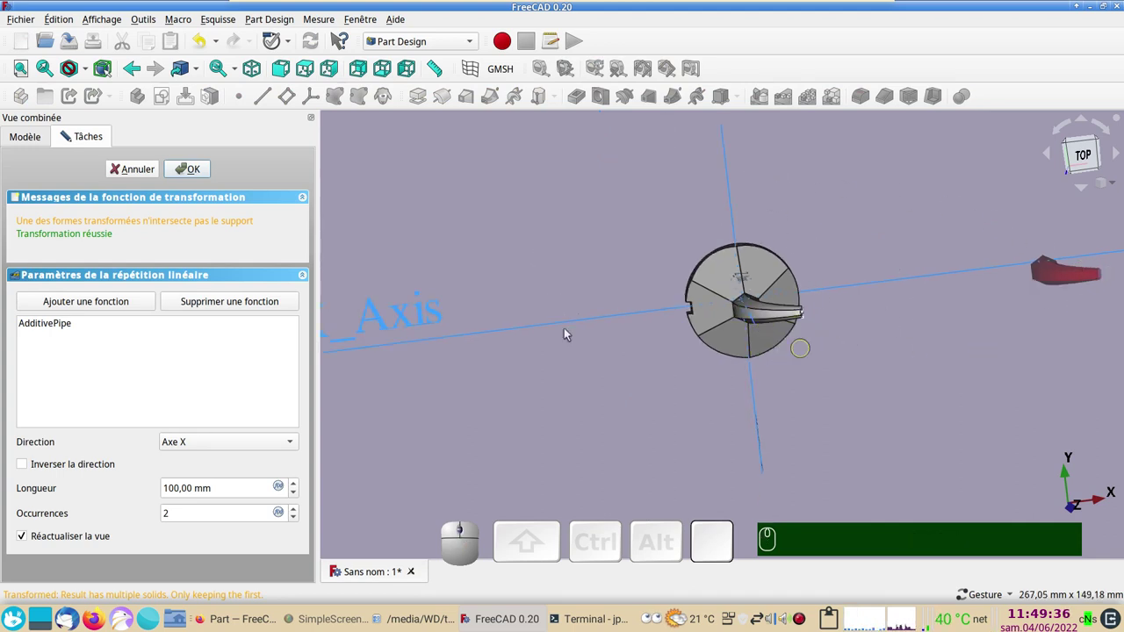
left_click(254, 449)
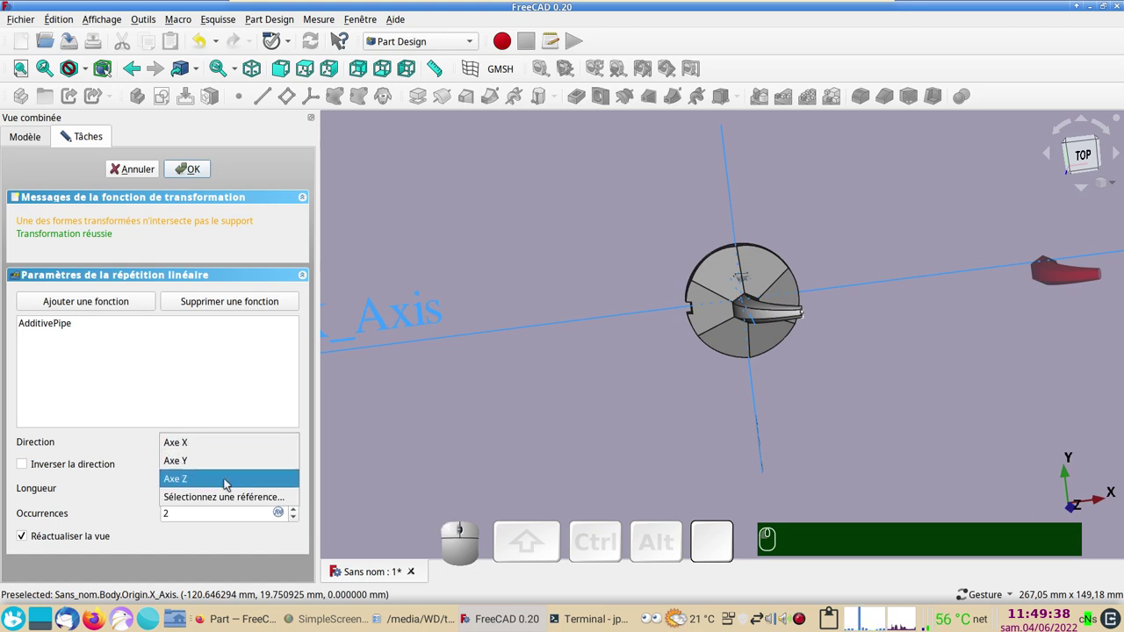
left_click(230, 484)
left_click_drag(723, 454, 230, 229)
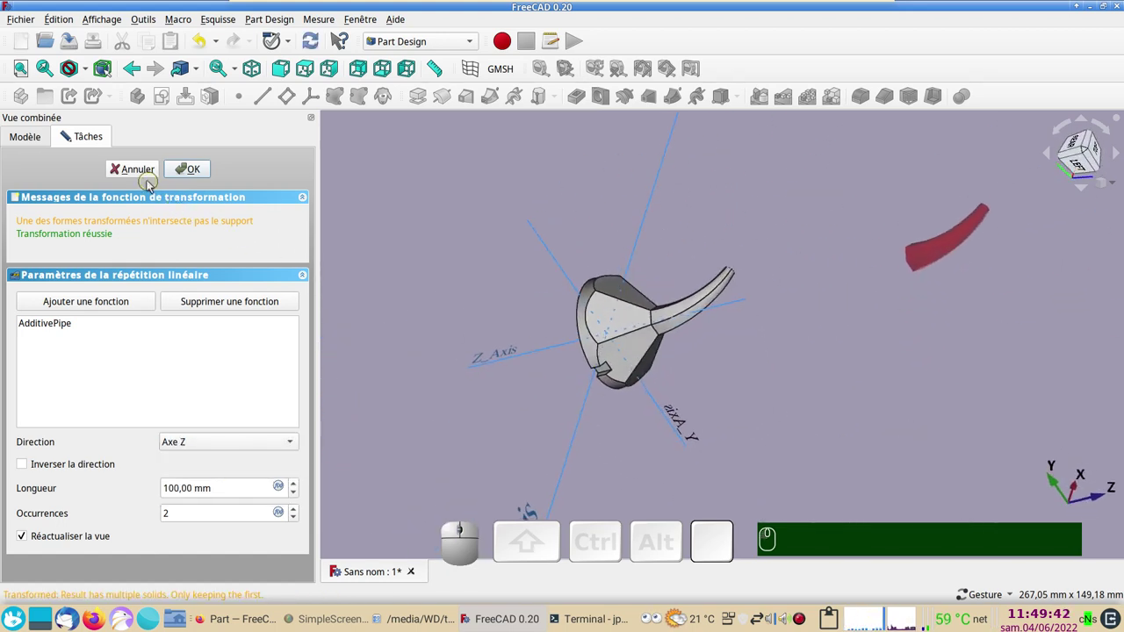
left_click(143, 176)
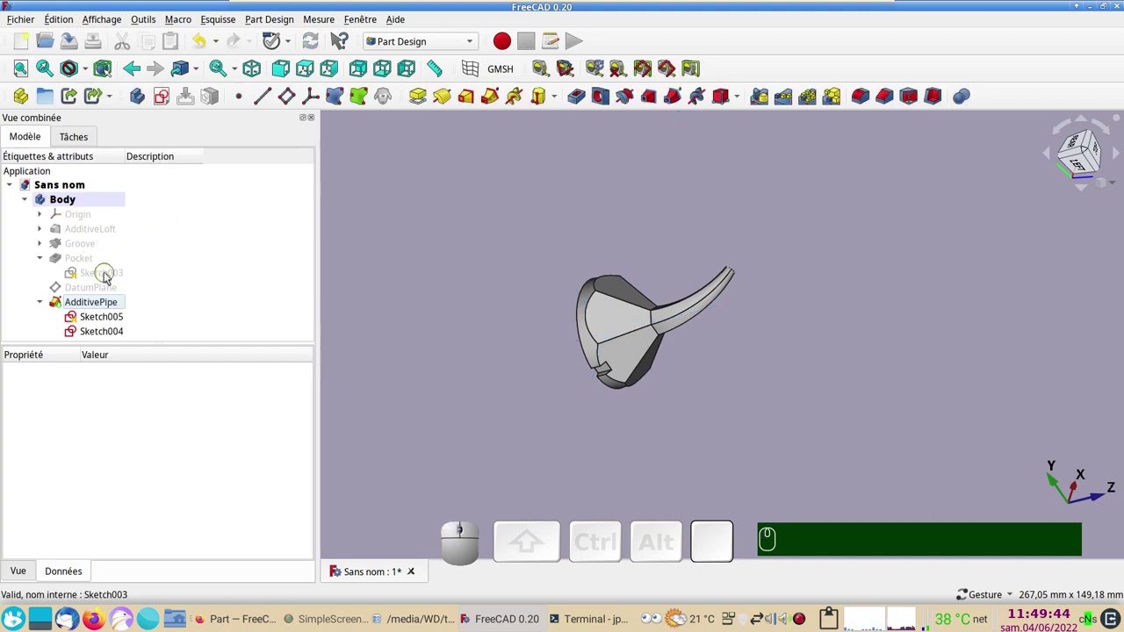
left_click(91, 262)
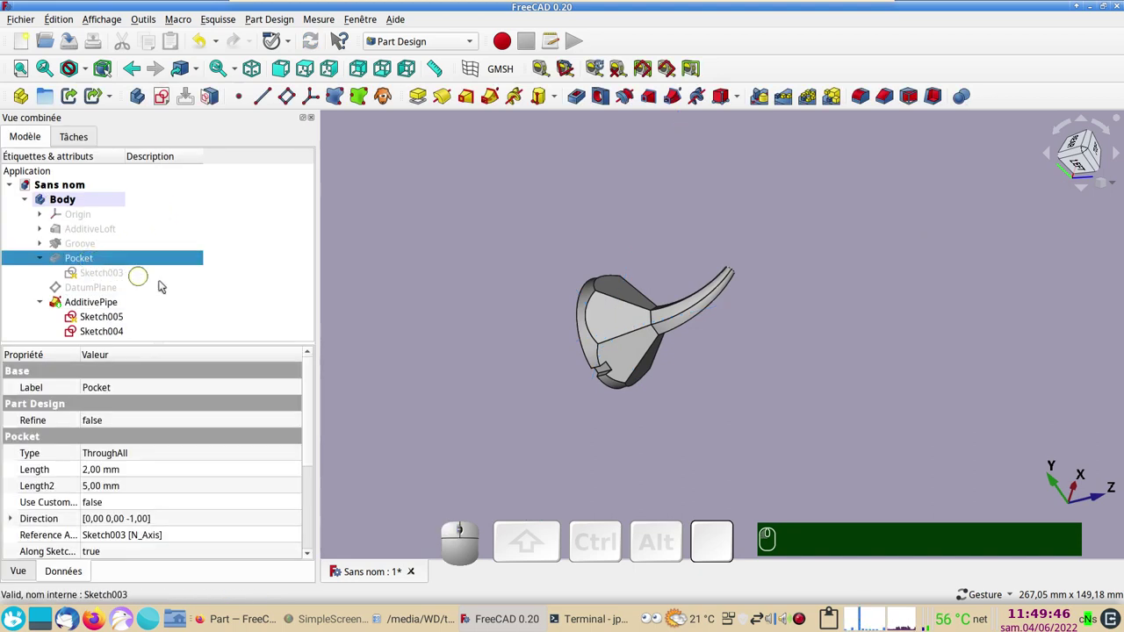
Pattern the notch Pocket linearly along the horizontal sketch axis: length 10 mm, 3 occurrences
left_click(794, 102)
left_click_drag(890, 407, 525, 421)
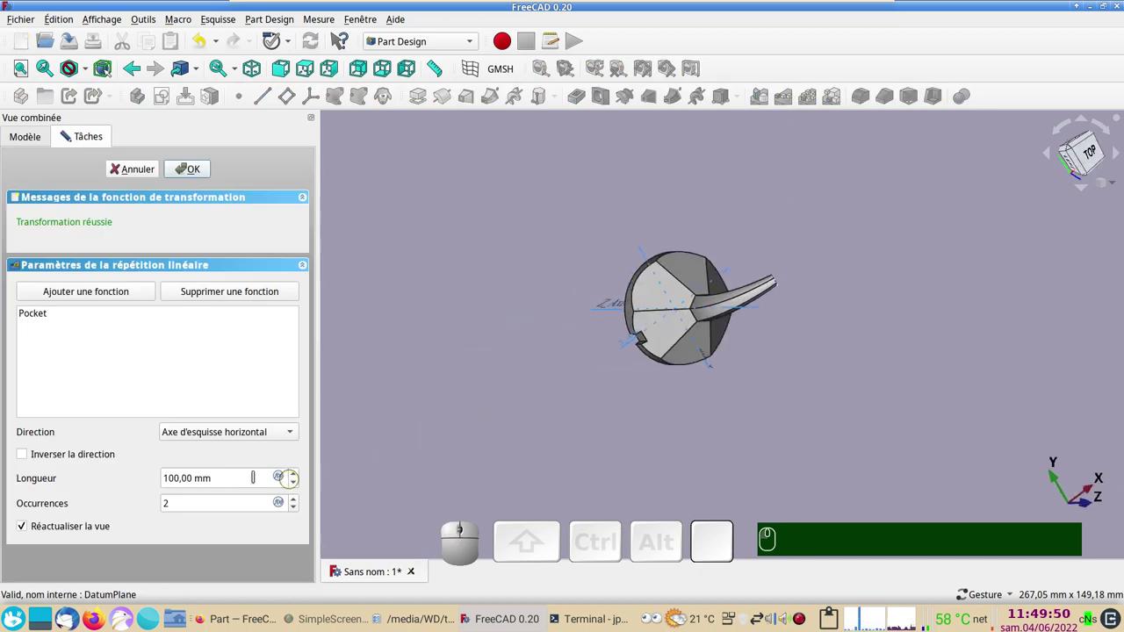
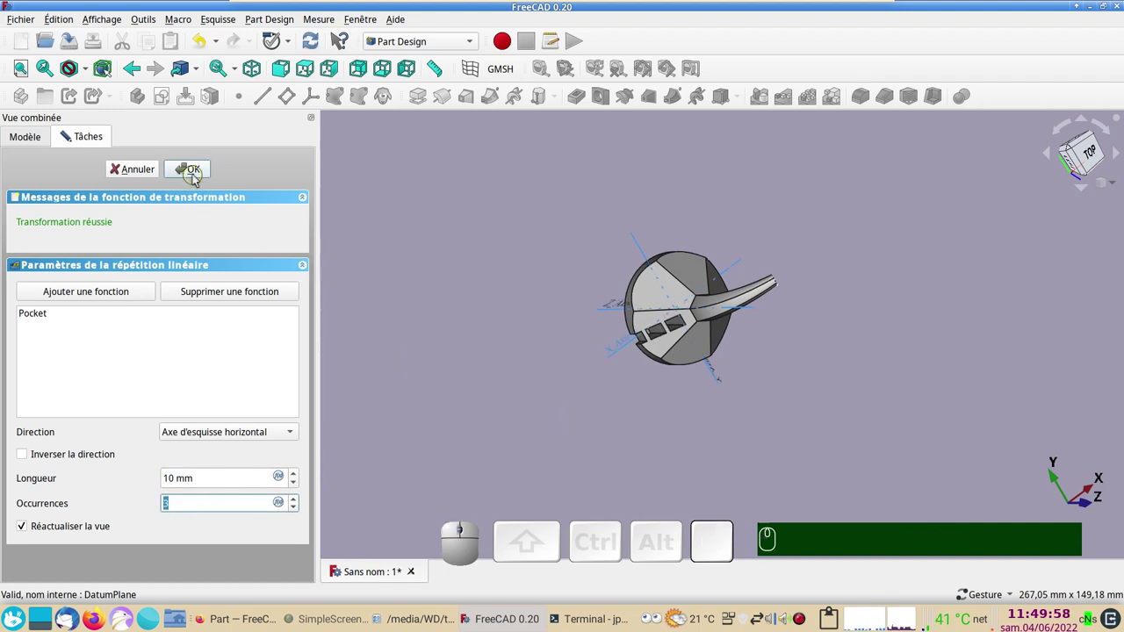
left_click(197, 177)
key("KP_2")
scroll("up", 3)
left_click_drag(702, 435, 550, 473)
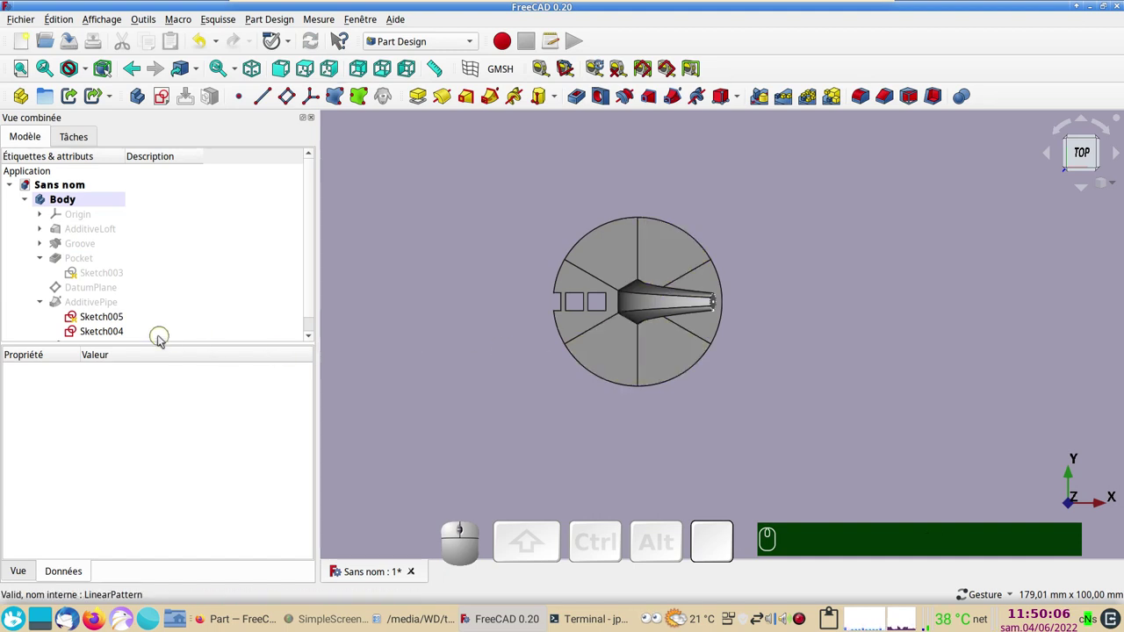
scroll("down", 3)
Attempt a polar pattern of the LinearPattern and cancel after FreeCAD rejects it
left_click(111, 339)
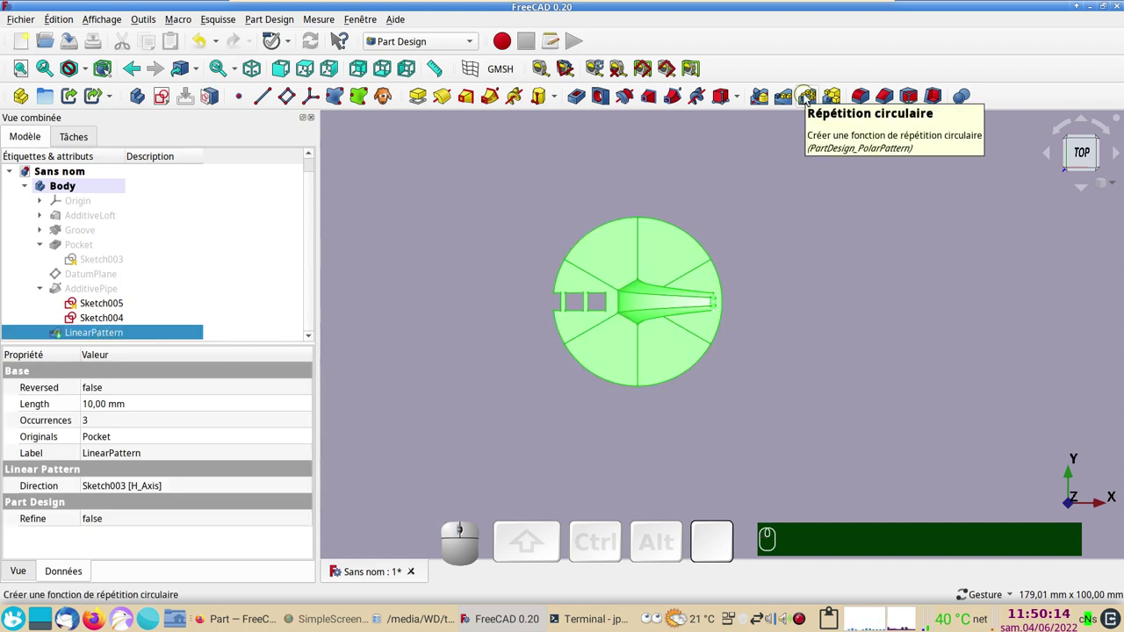
left_click(810, 98)
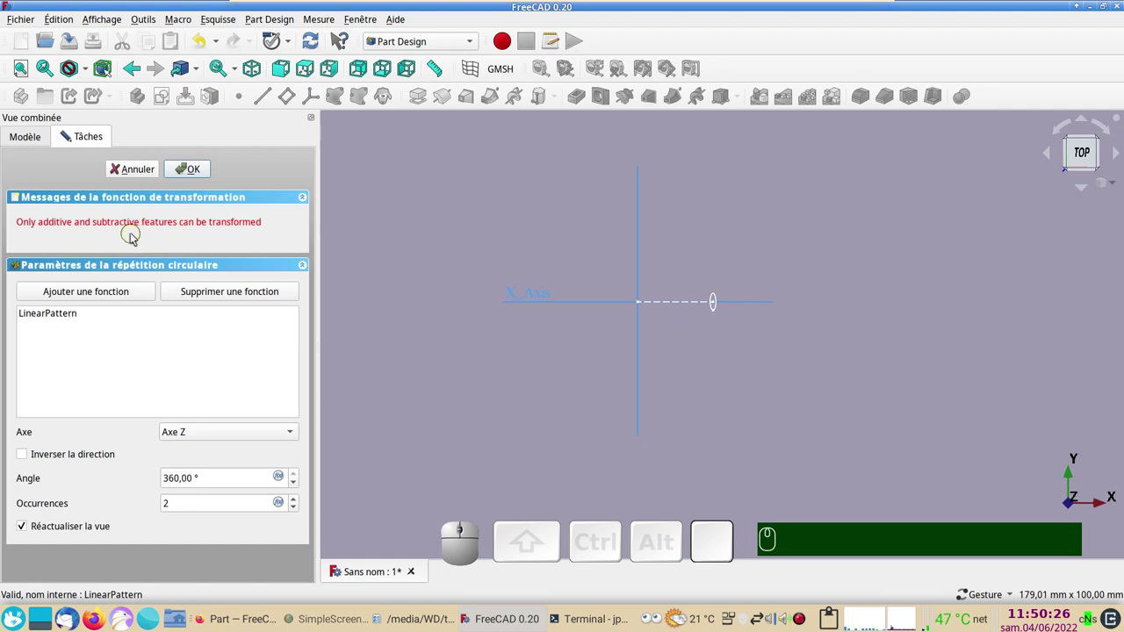
left_click(148, 175)
Delete the LinearPattern feature, restoring the single rim notch
scroll("down", 3)
left_click(115, 334)
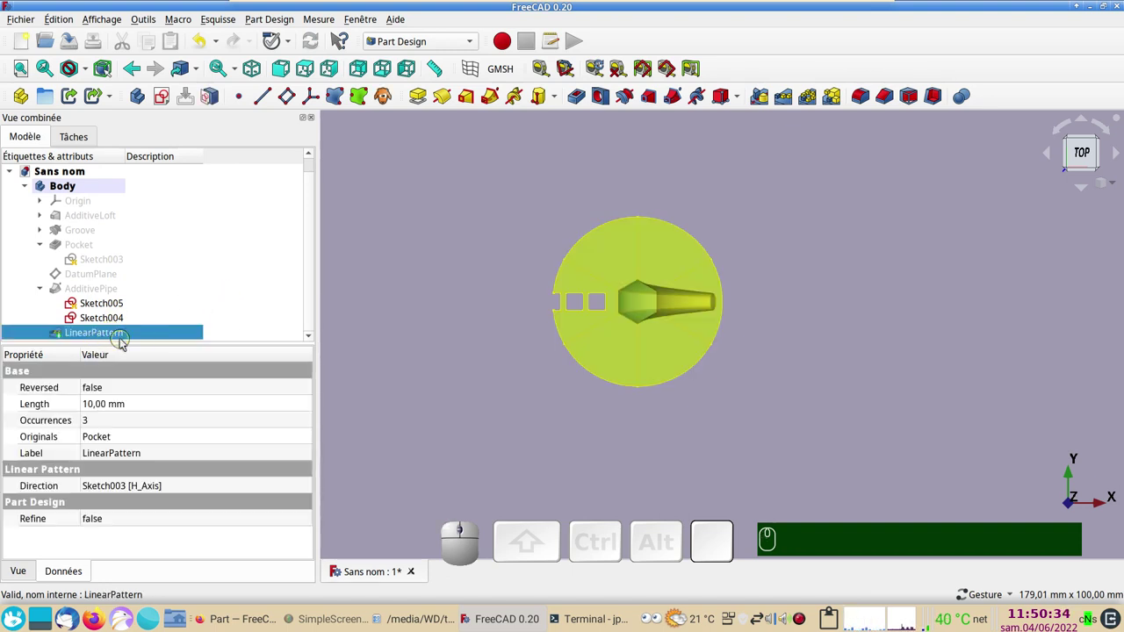
key("Delete")
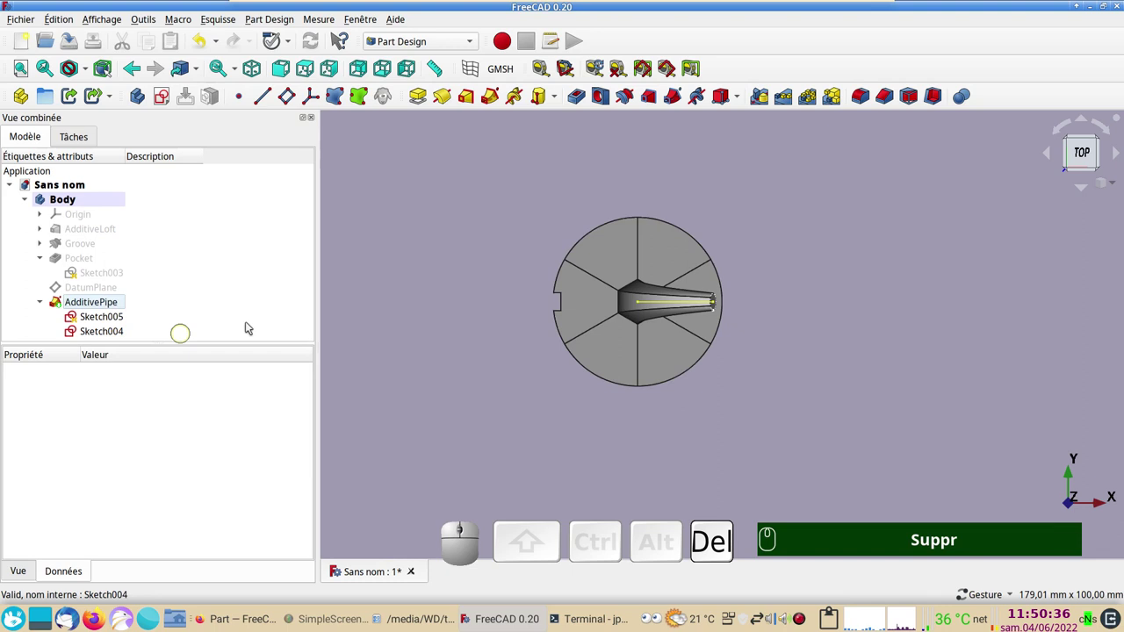
Start and abandon a Multi Transform of the body's features, then select the notch Pocket
scroll("down", 3)
left_click_drag(586, 441, 457, 307)
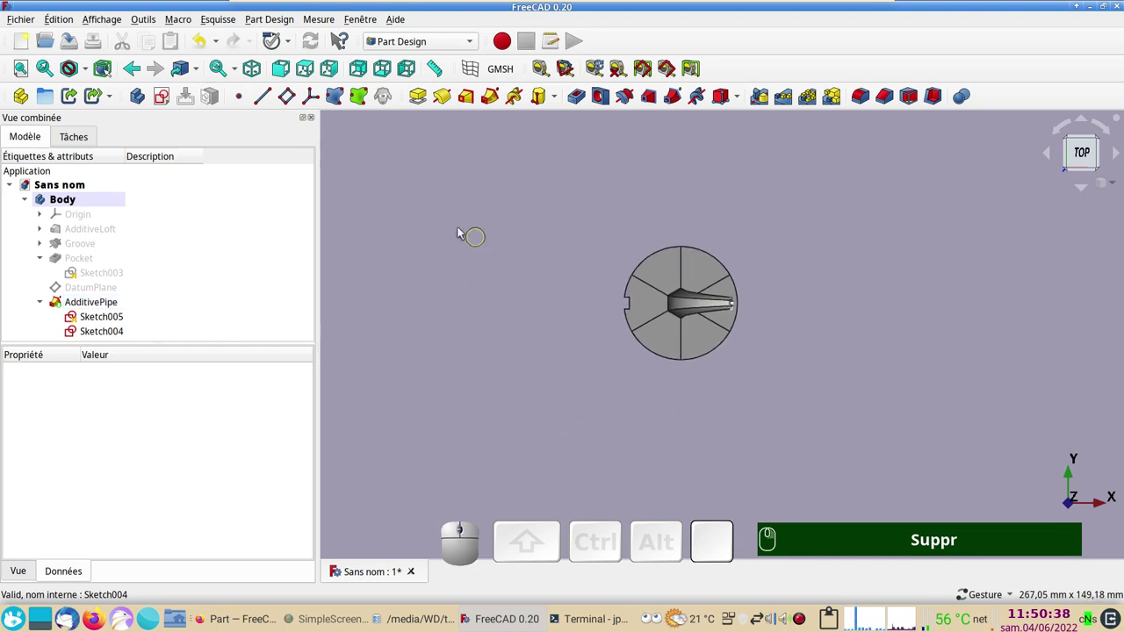
left_click(443, 248)
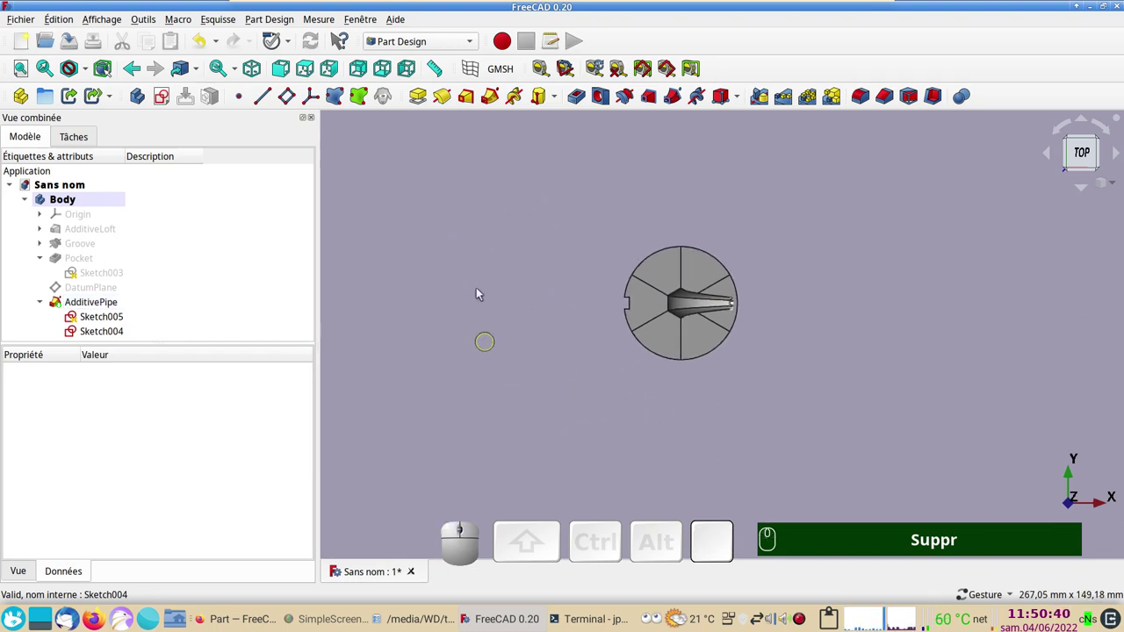
left_click(465, 233)
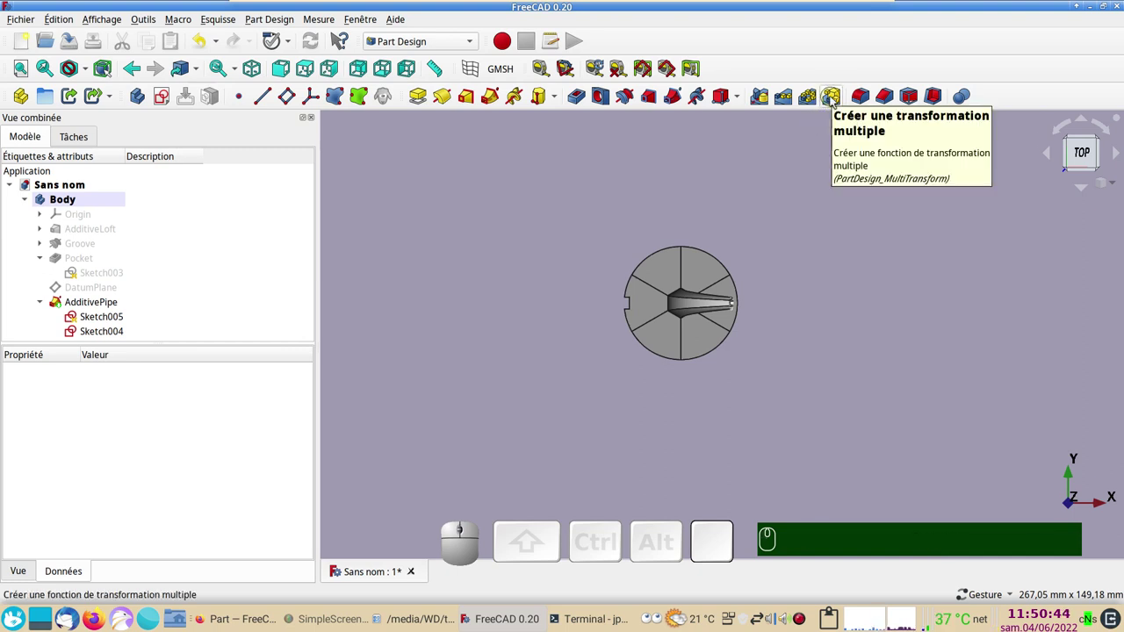
left_click(837, 101)
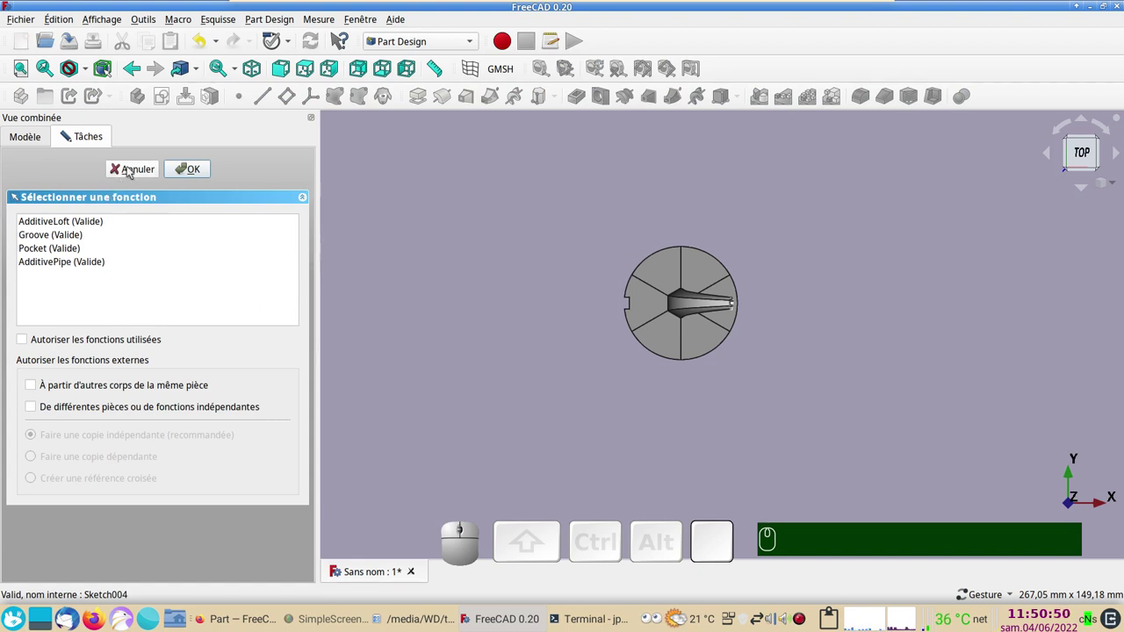
left_click(132, 171)
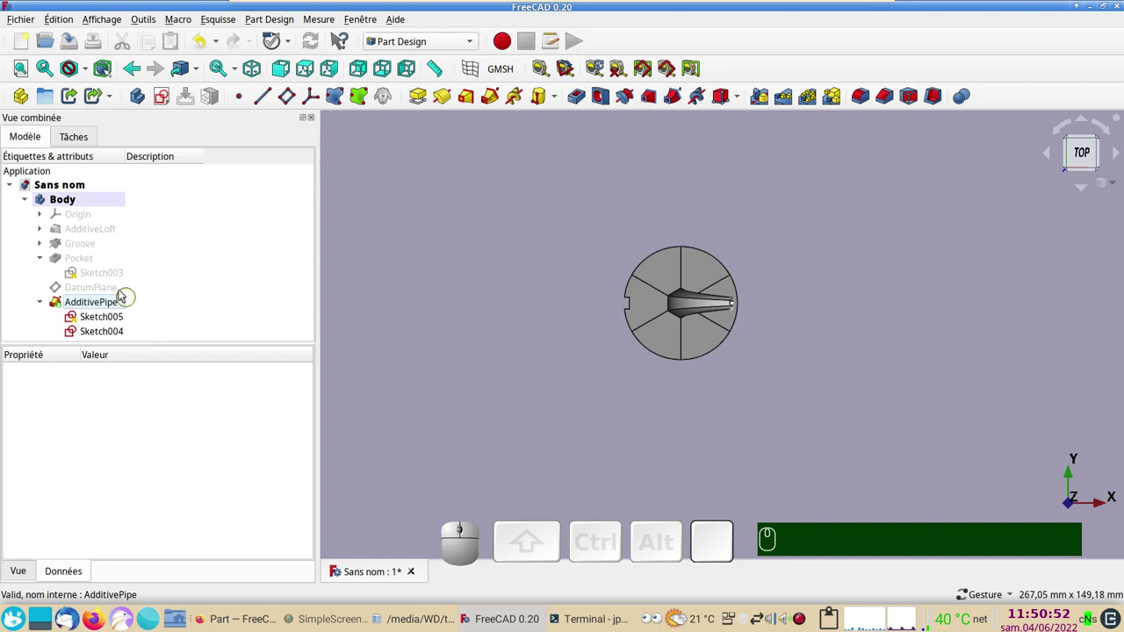
left_click(91, 262)
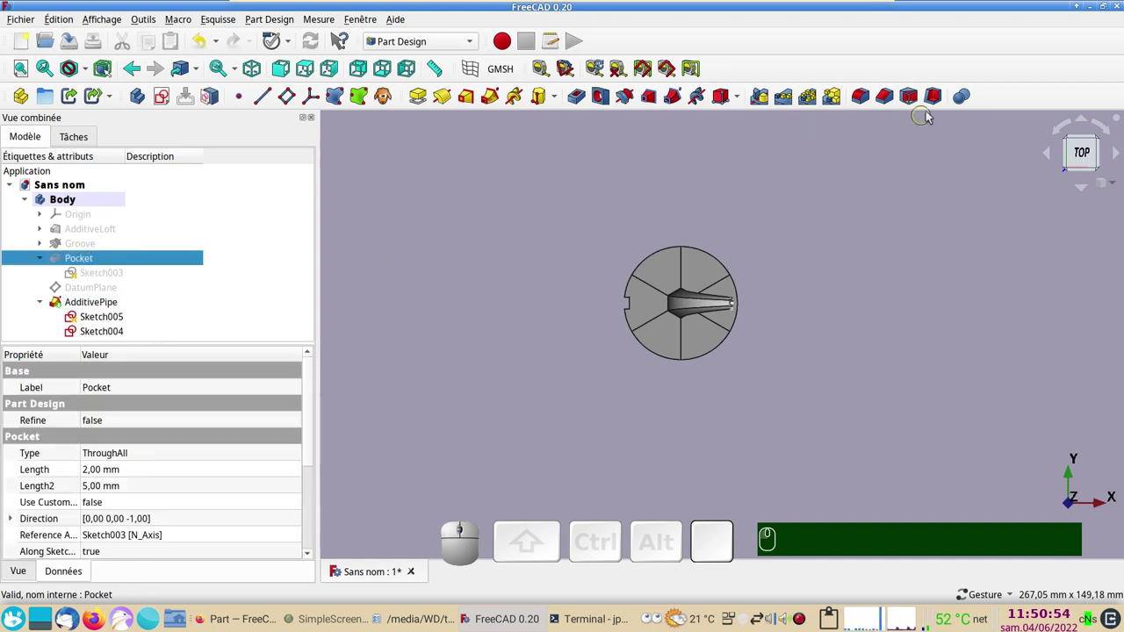
In a MultiTransform of the Pocket, add a linear pattern with 10 mm spacing
left_click(837, 97)
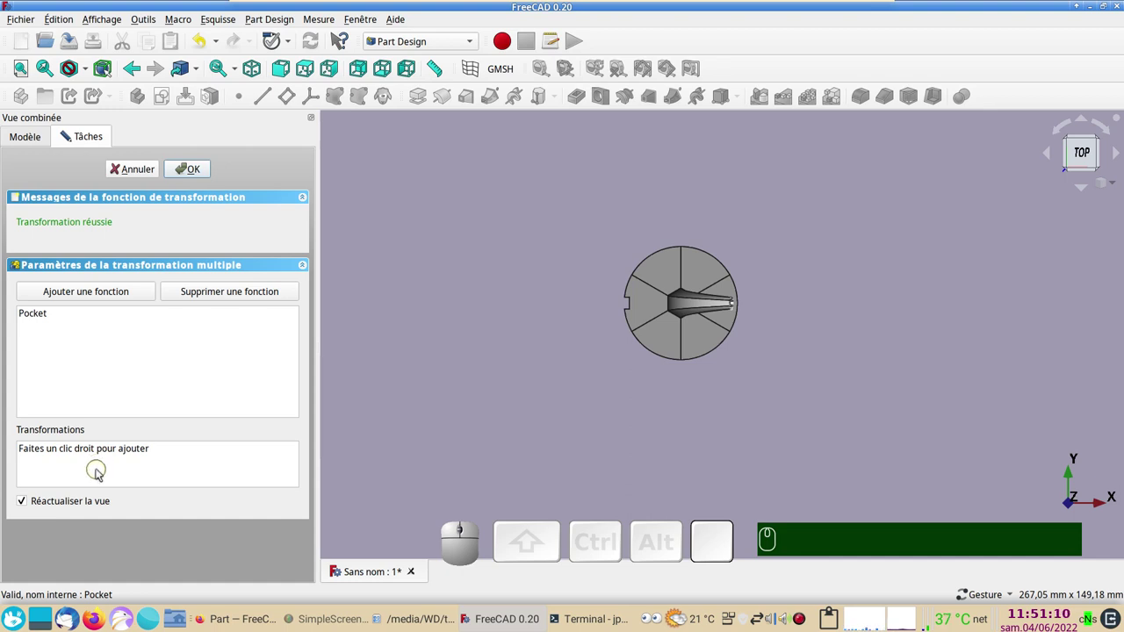
right_click(100, 473)
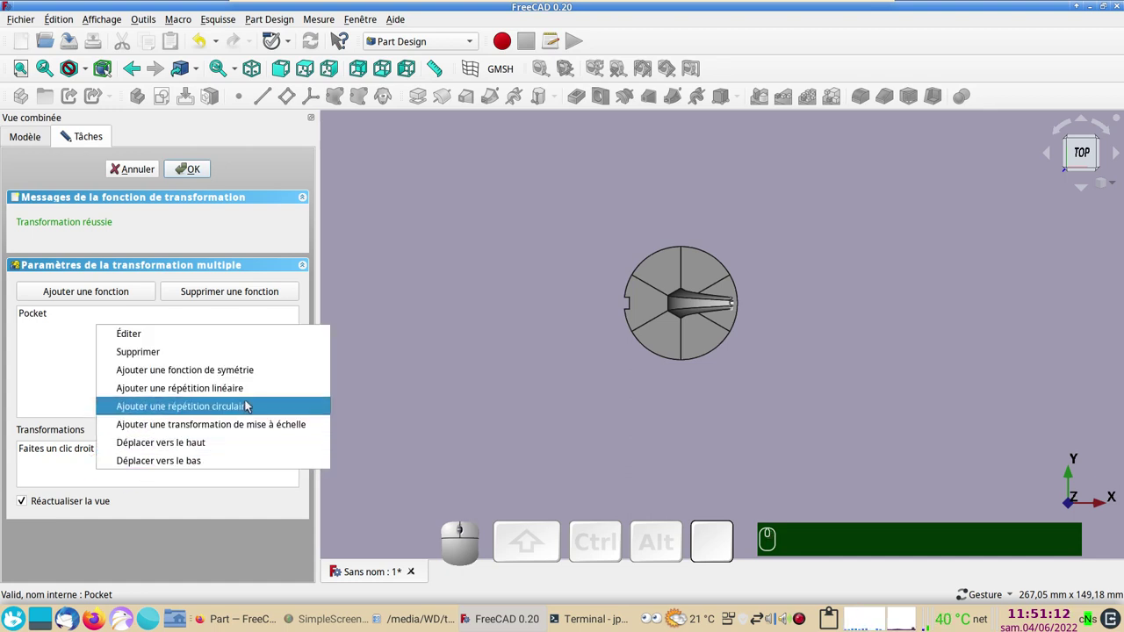
left_click(252, 394)
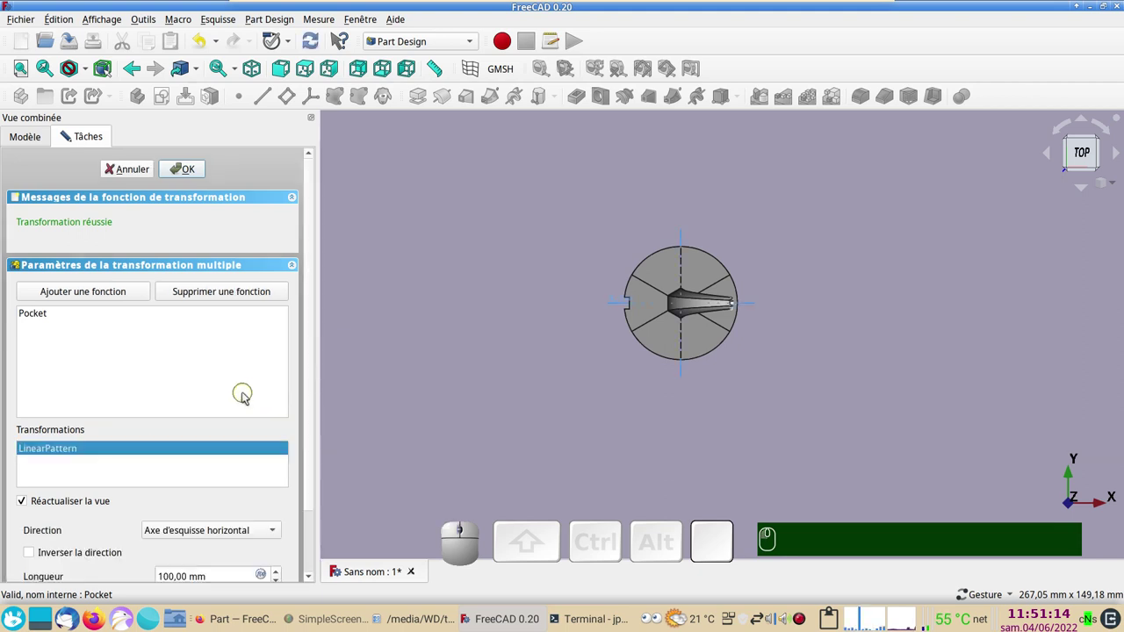
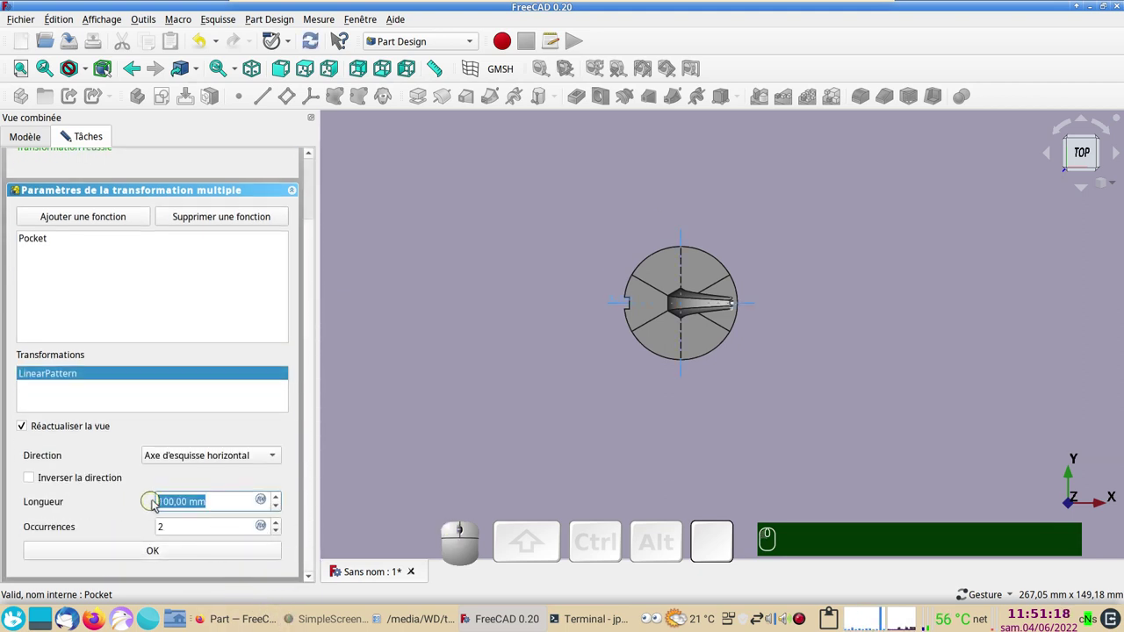
key("KP_1")
key("KP_0")
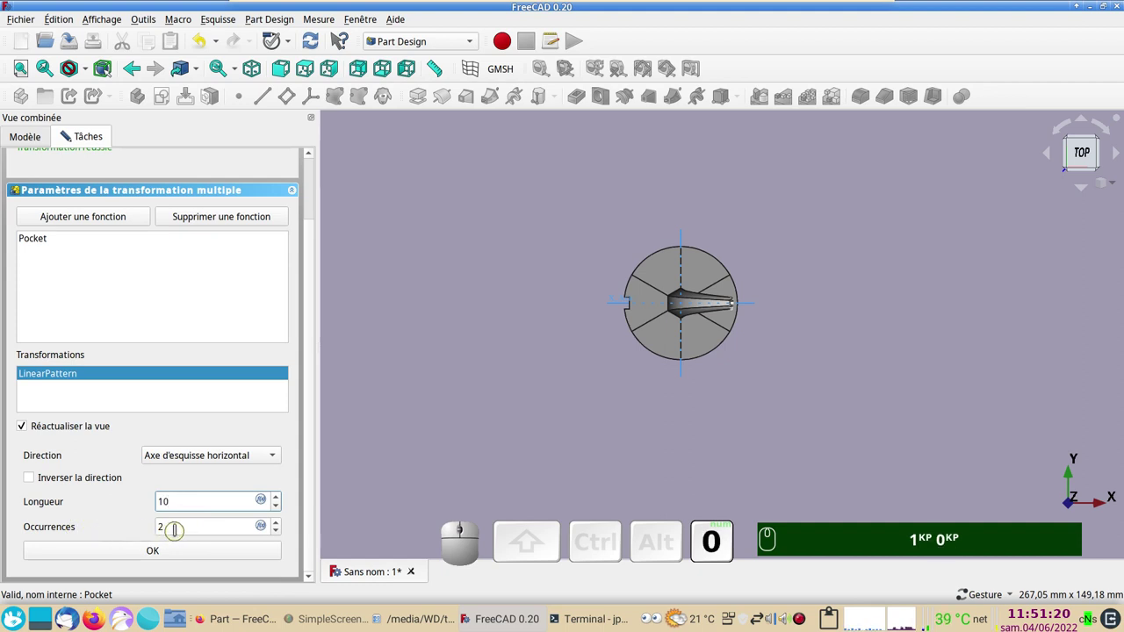
scroll("up", 3)
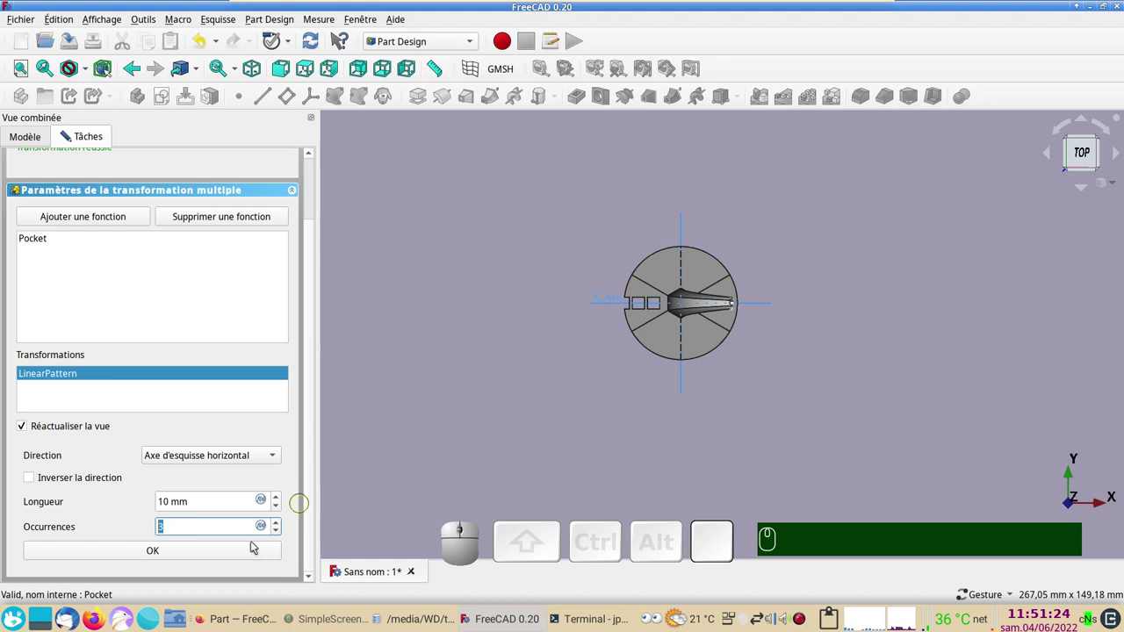
left_click(200, 558)
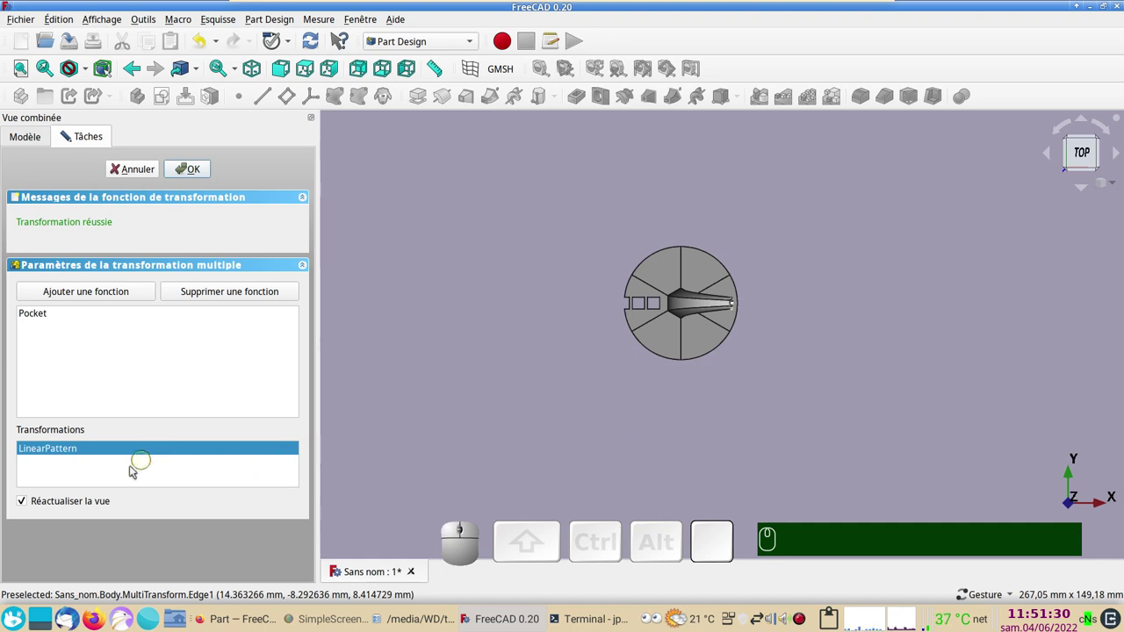
Add a polar pattern of 3 occurrences over 360° about the sketch normal and finish
right_click(94, 478)
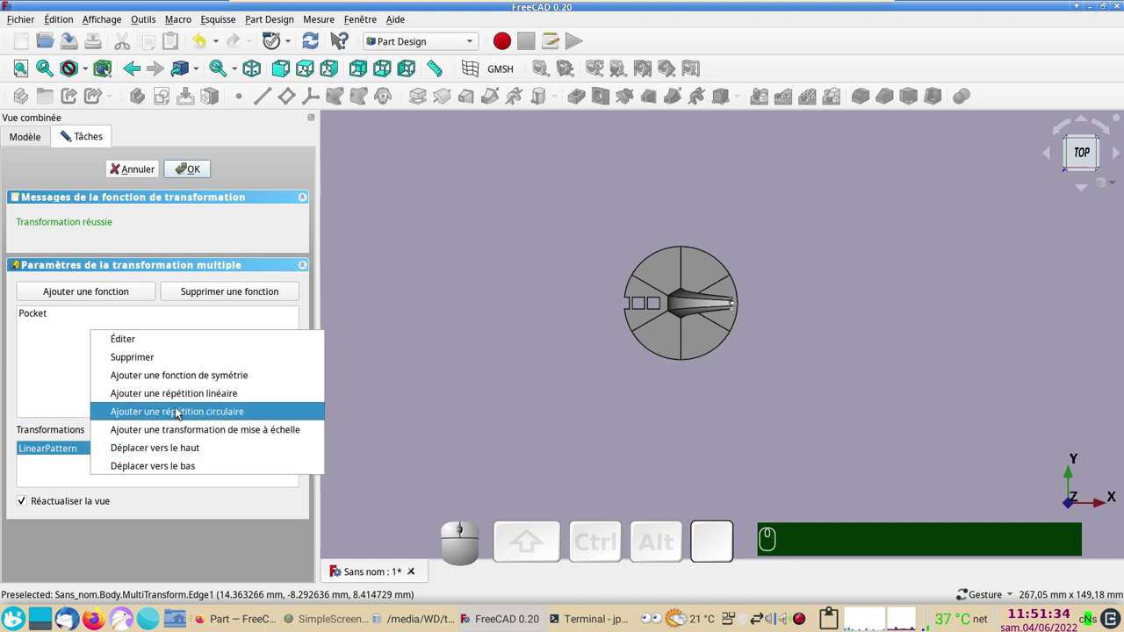
left_click(182, 414)
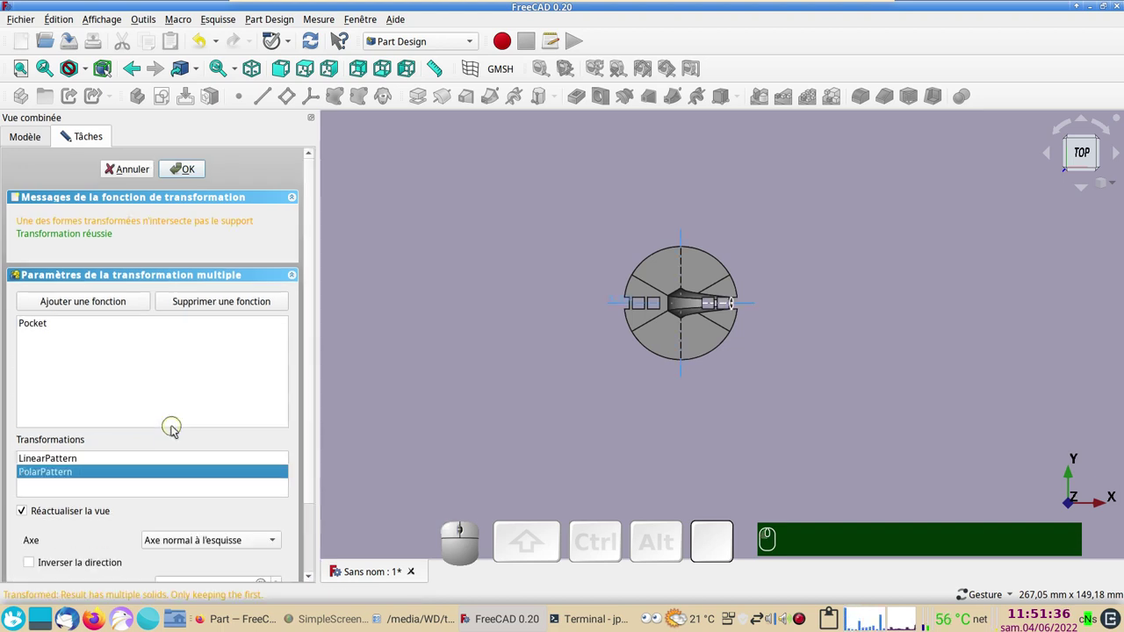
left_click_drag(315, 412, 254, 537)
left_click_drag(673, 490, 681, 427)
left_click(676, 441)
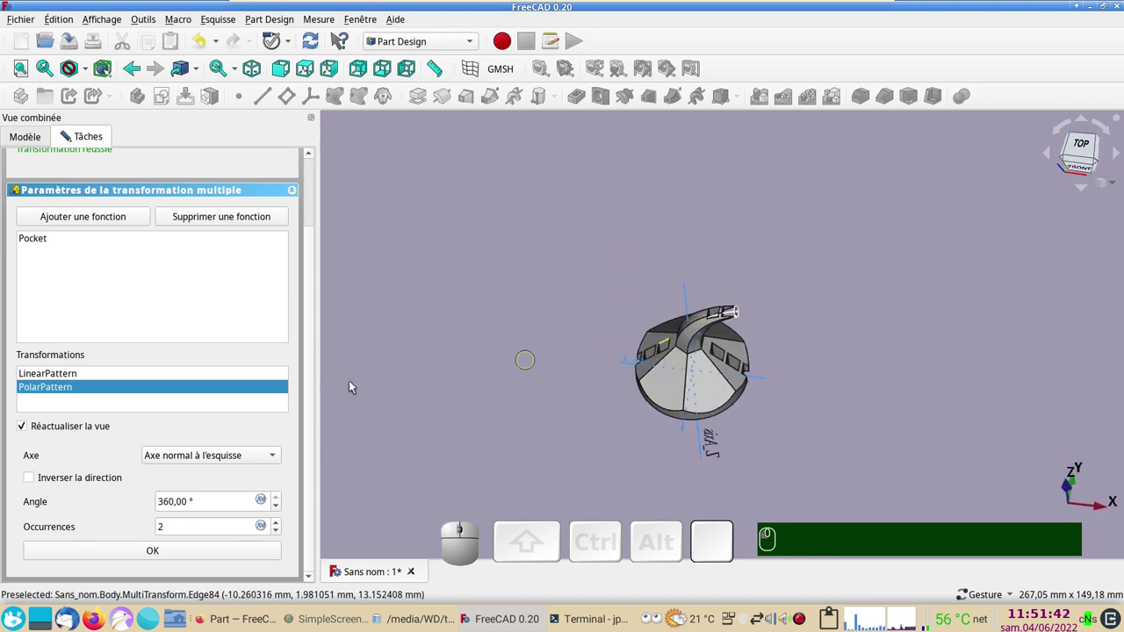
scroll("up", 3)
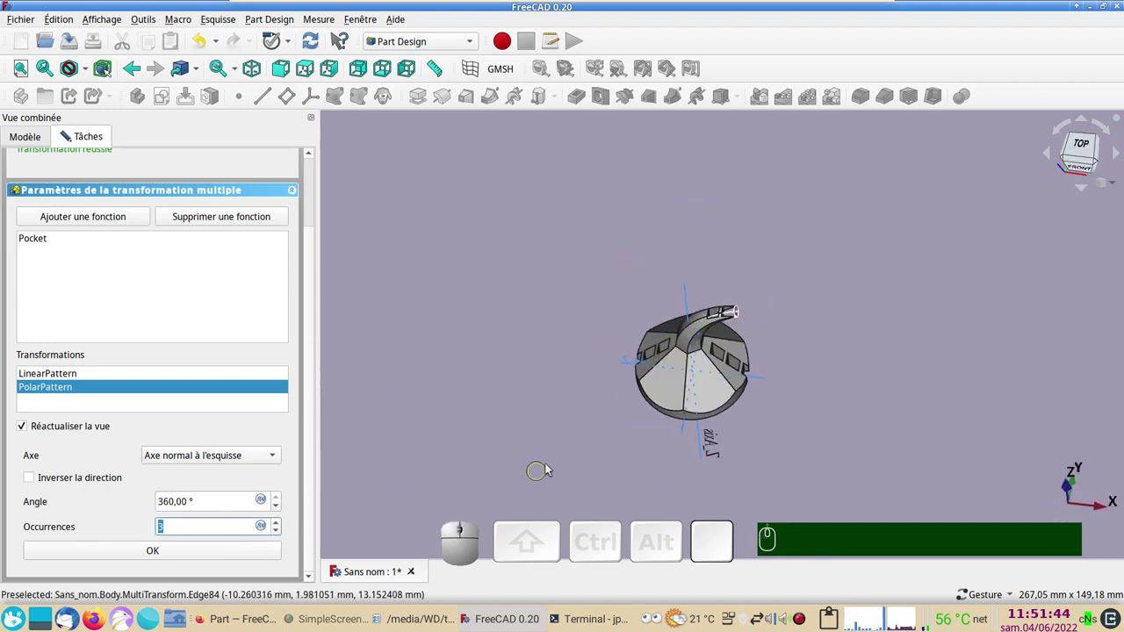
left_click_drag(586, 449, 291, 427)
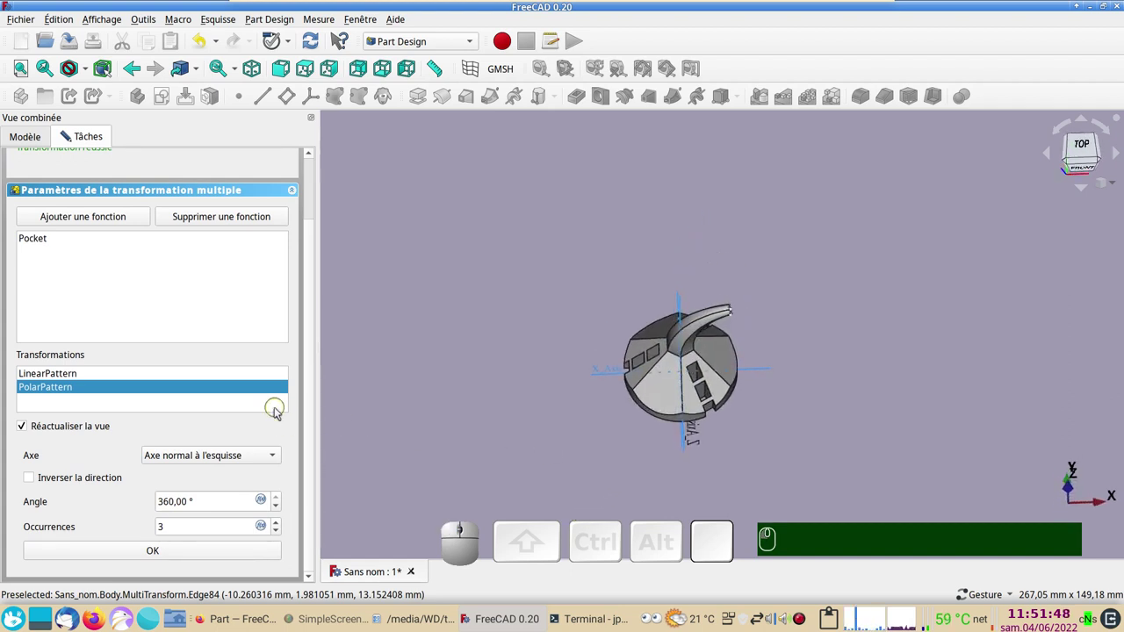
left_click_drag(316, 410, 161, 170)
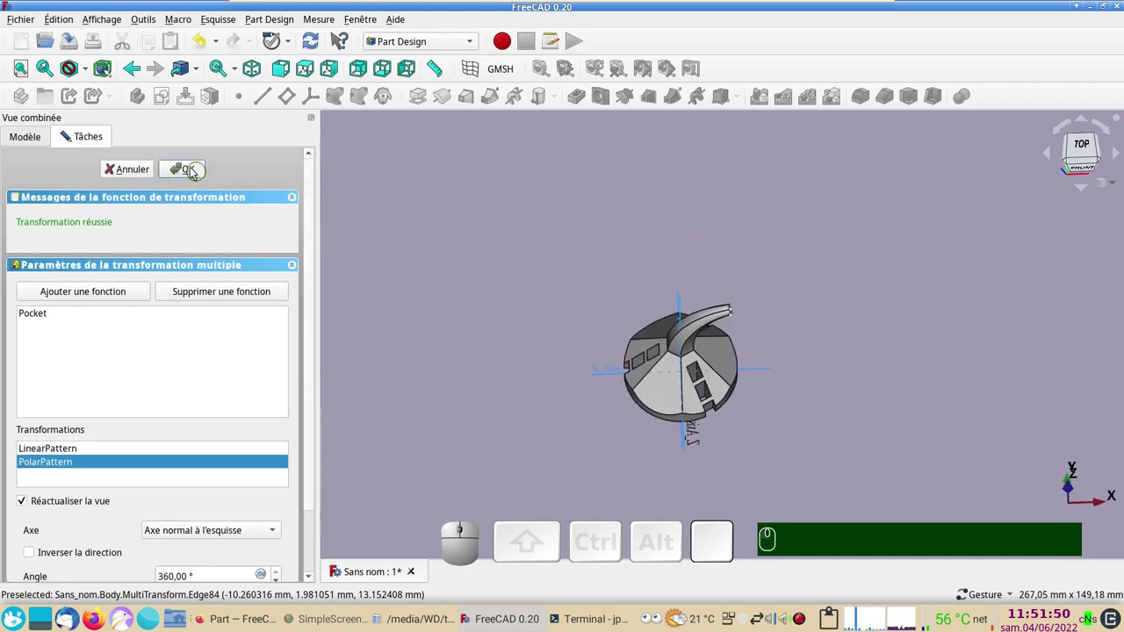
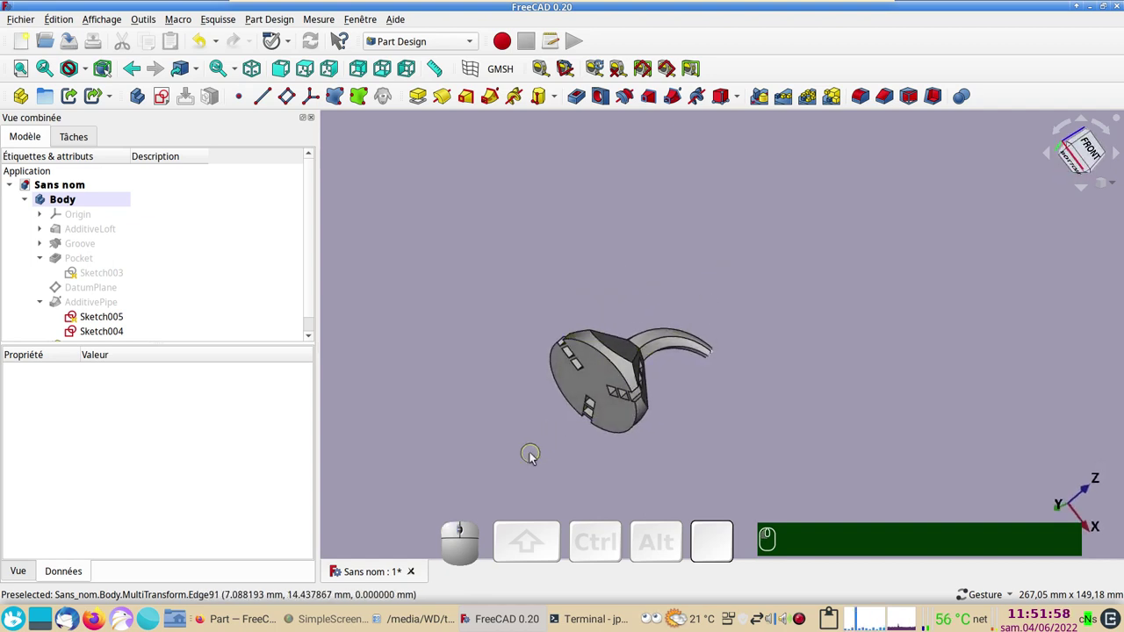
left_click(537, 460)
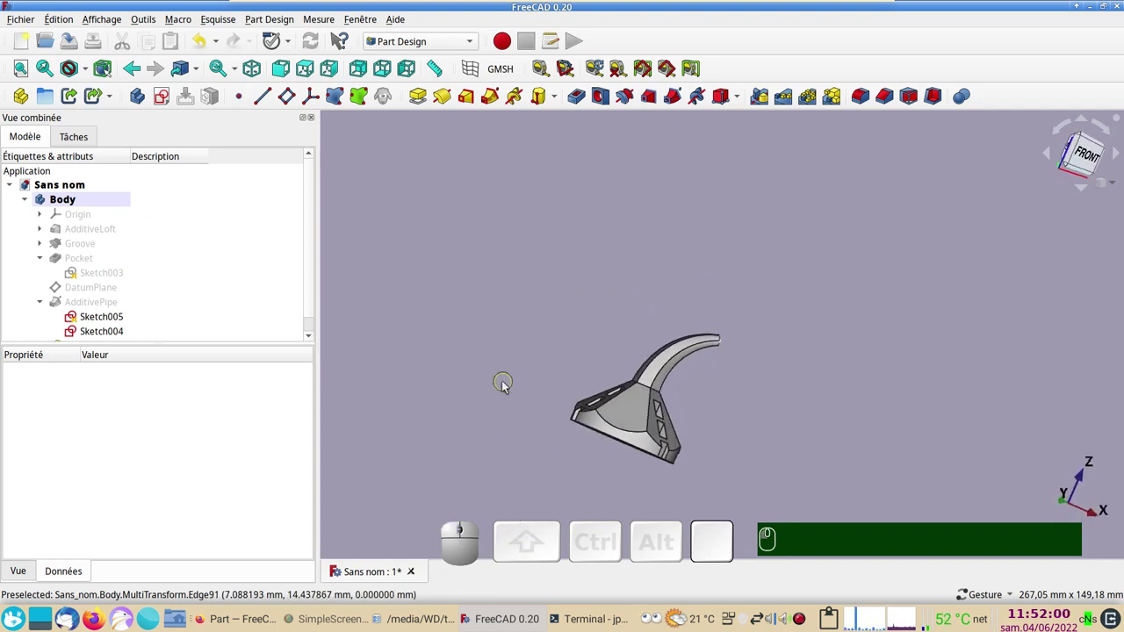
right_click(497, 364)
left_click_drag(494, 367, 539, 370)
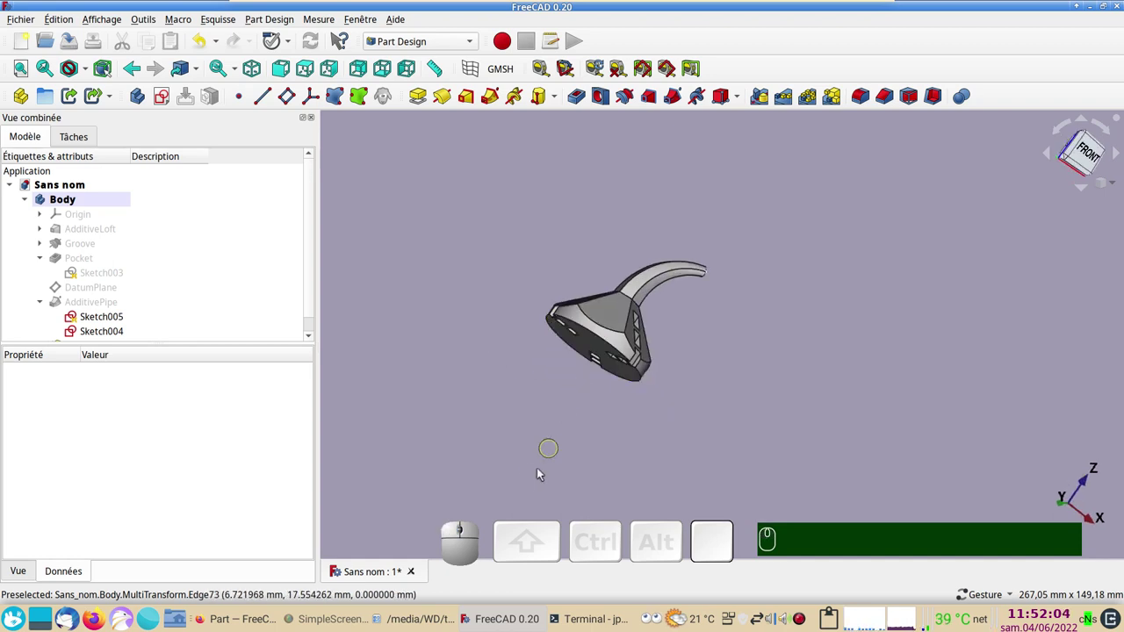
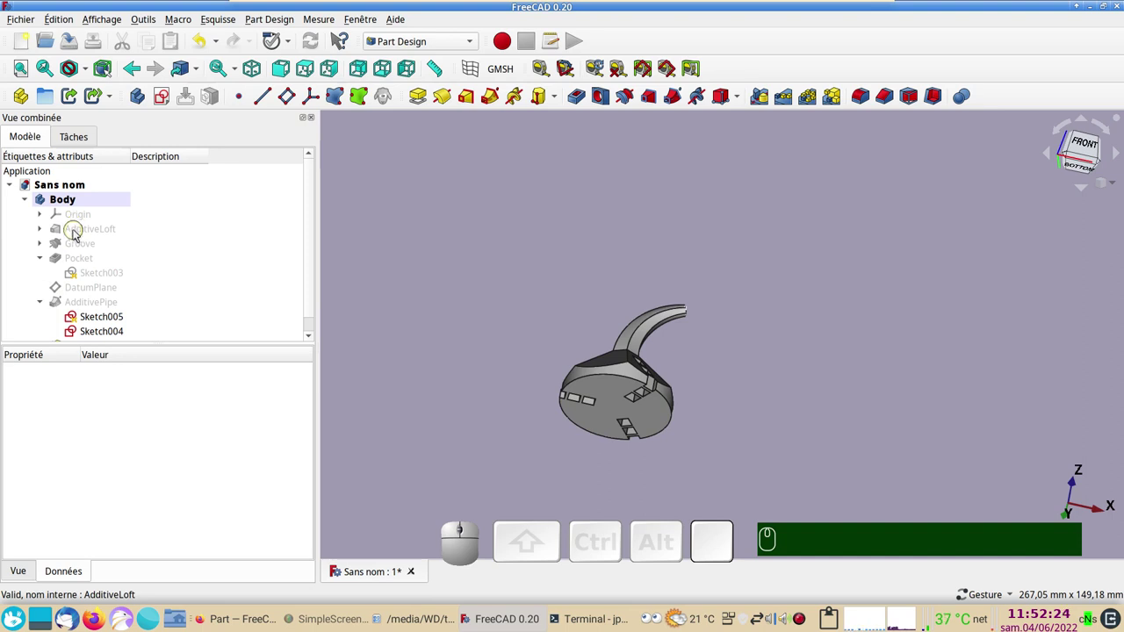
Review the Loft and Groove stages by toggling visibility, then start a Pad of the base sketch
left_click(77, 233)
key("space")
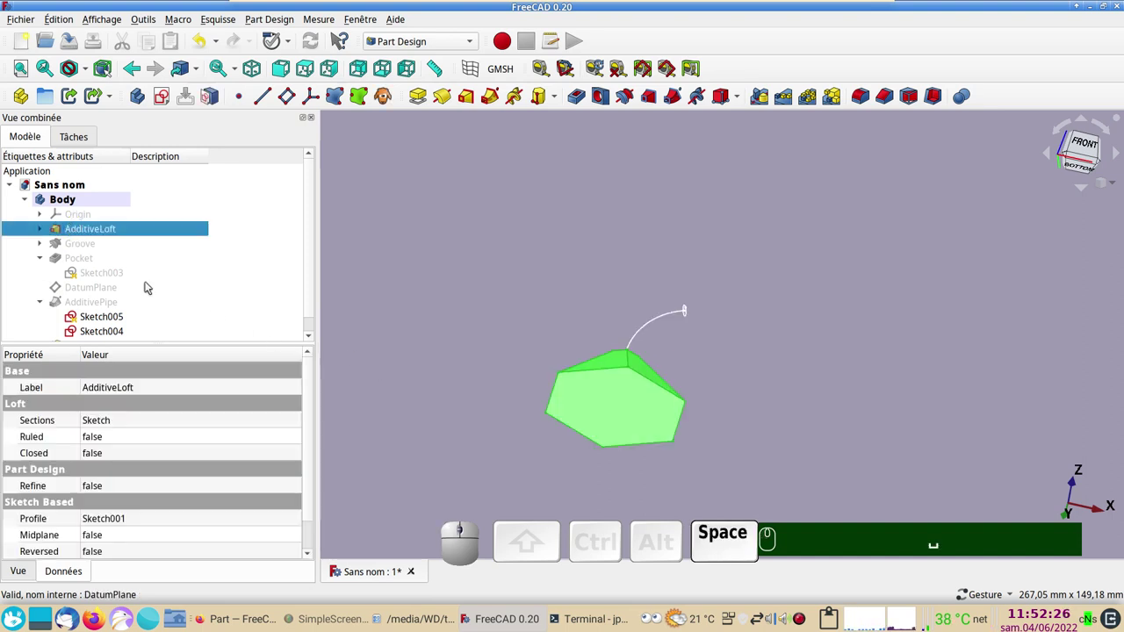
left_click(70, 247)
key("space")
left_click(833, 424)
left_click(632, 410)
scroll("down", 3)
scroll("up", 3)
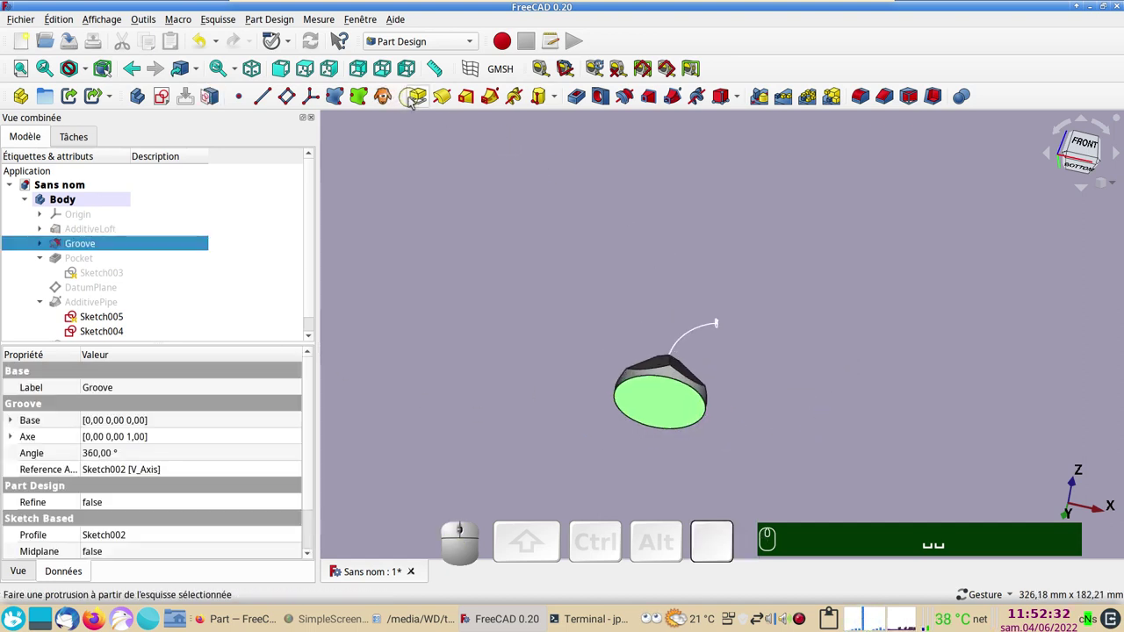
left_click(419, 98)
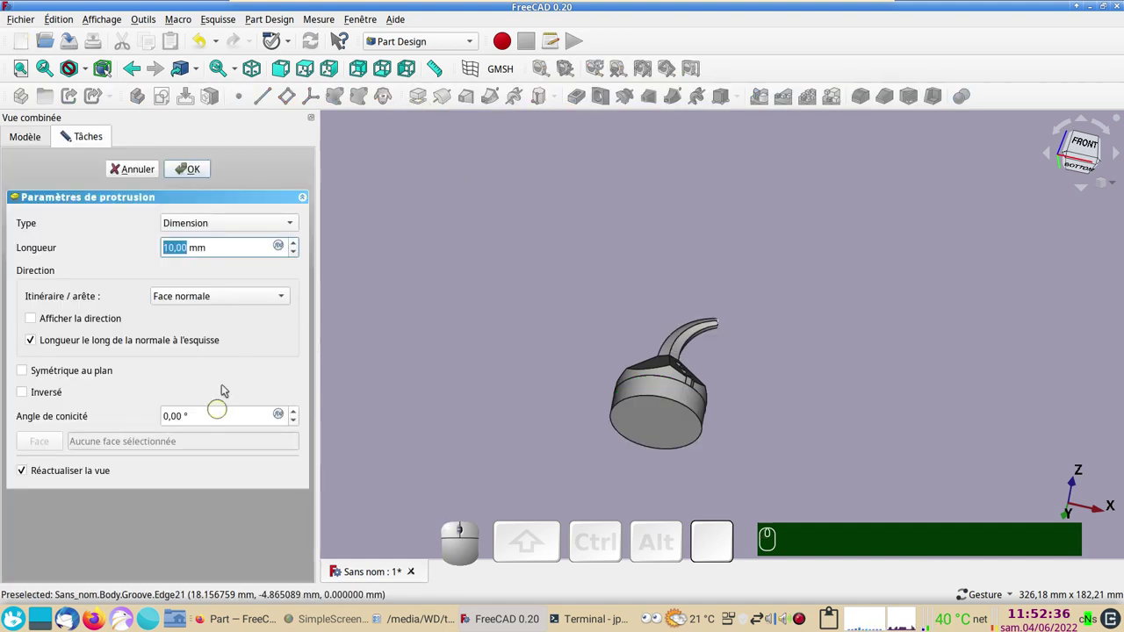
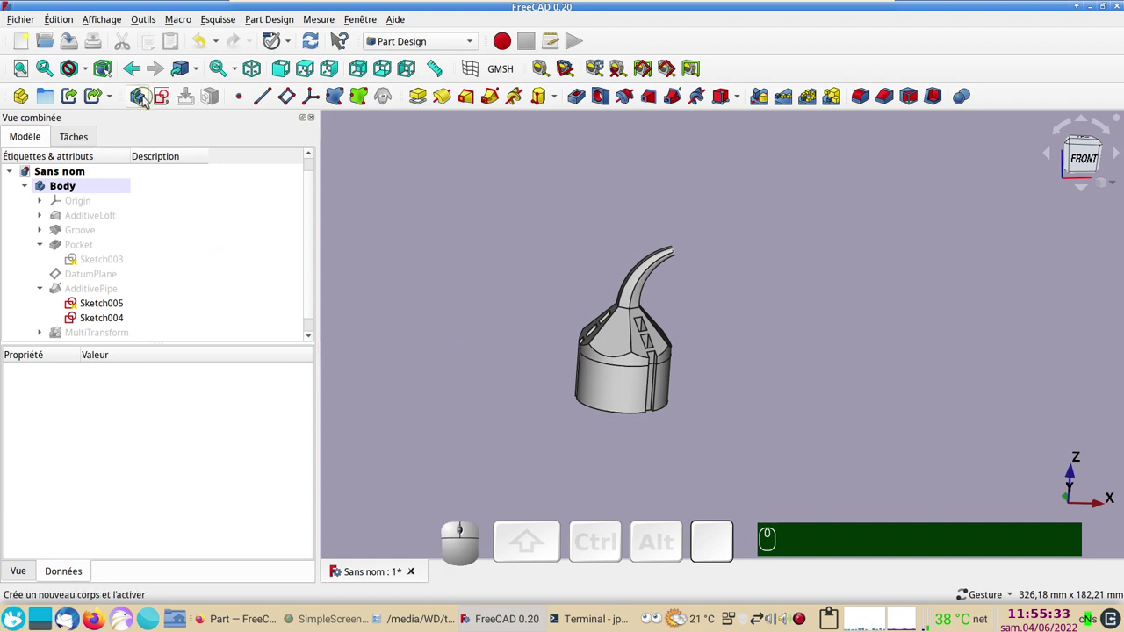
Create a new sketch on Body001's XZ plane, viewed from the front
left_click(147, 101)
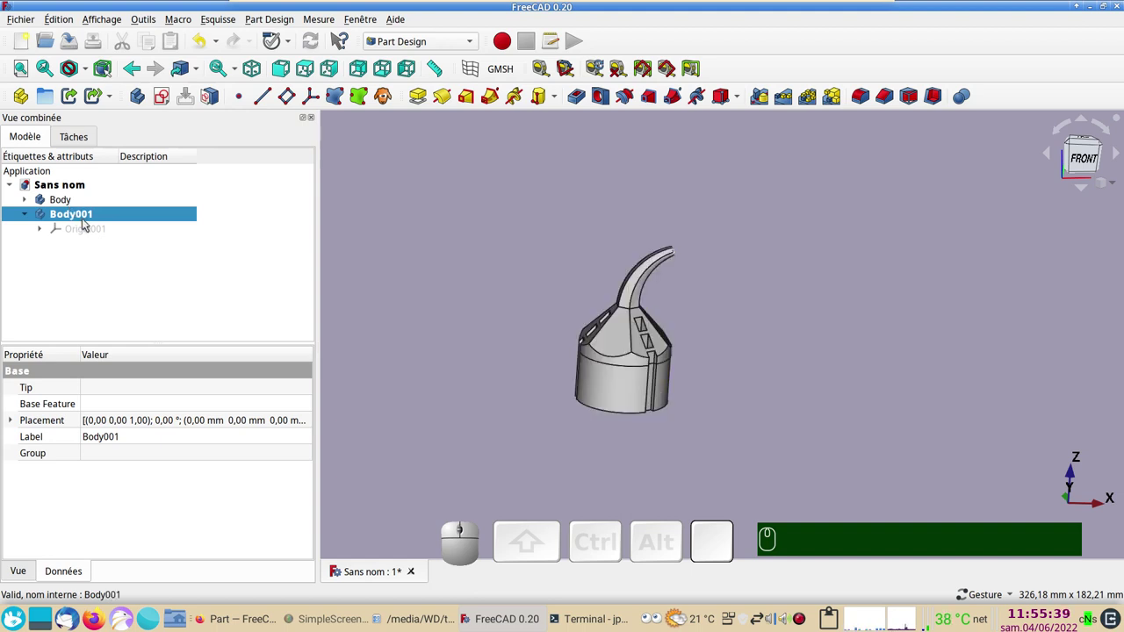
key("KP_1")
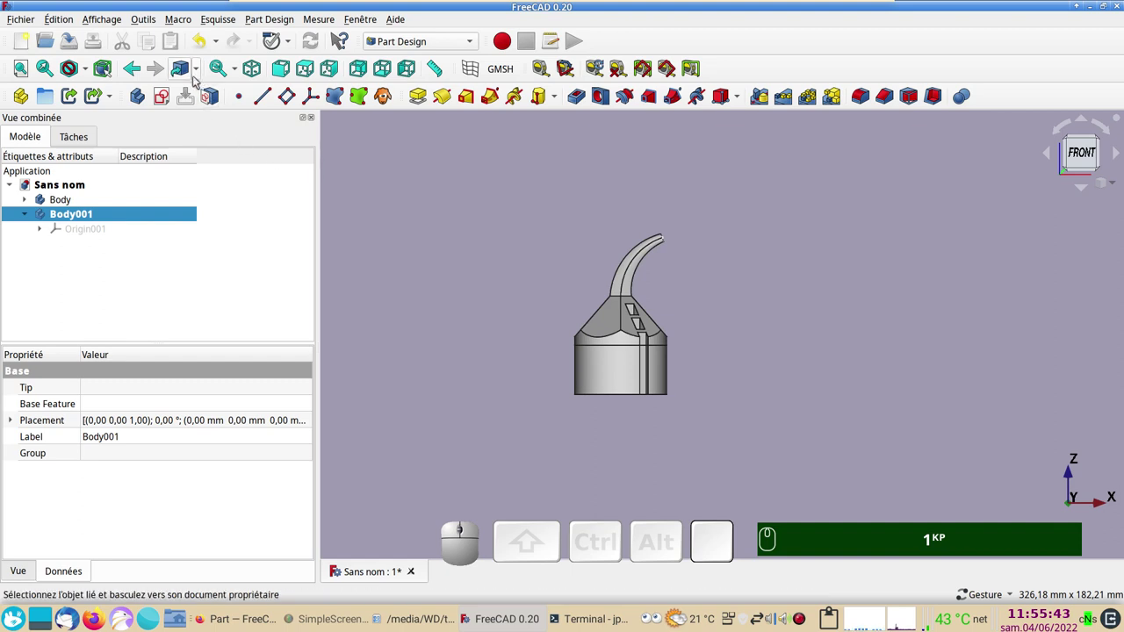
left_click(281, 74)
scroll("up", 3)
left_click_drag(692, 485, 243, 192)
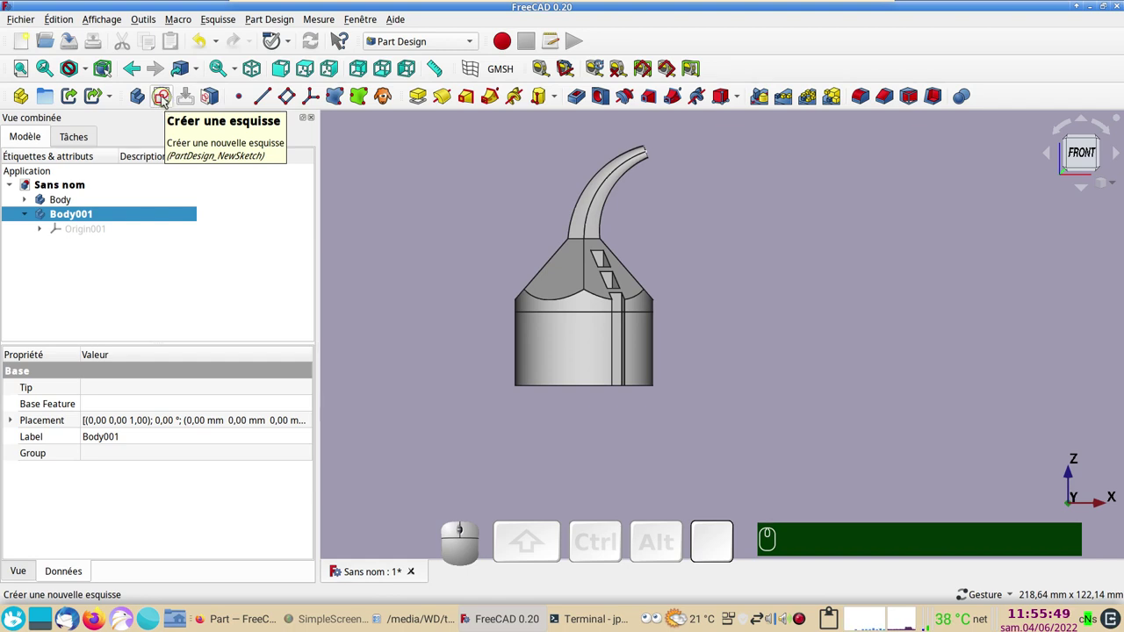
left_click(166, 100)
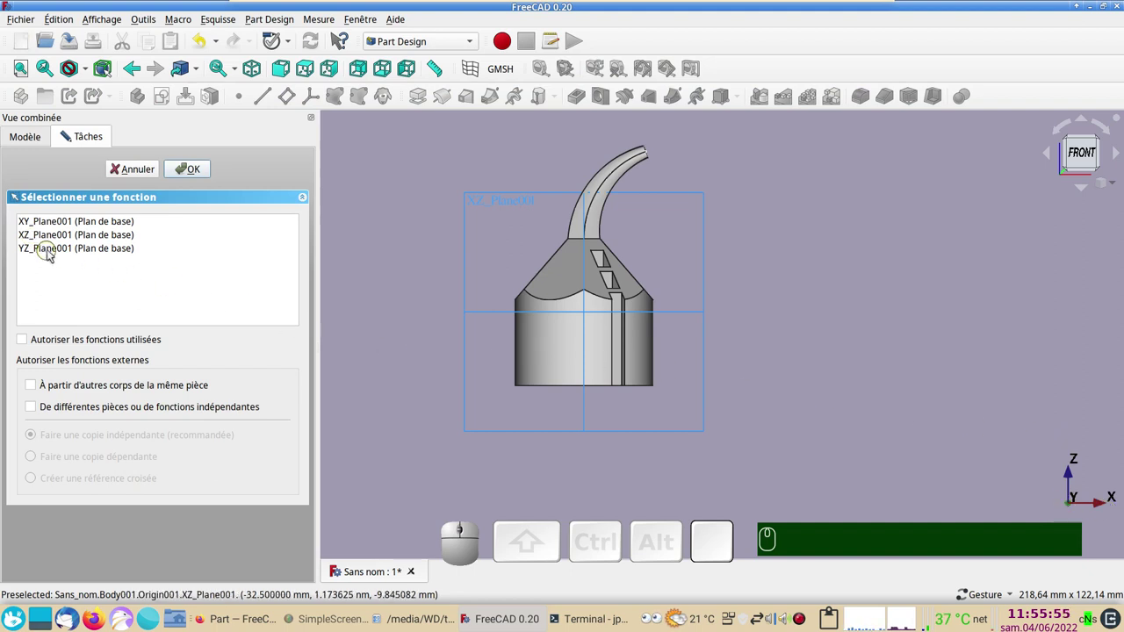
left_click(40, 241)
left_click(191, 175)
Draw a small circle just below the part and close the sketch
scroll("up", 3)
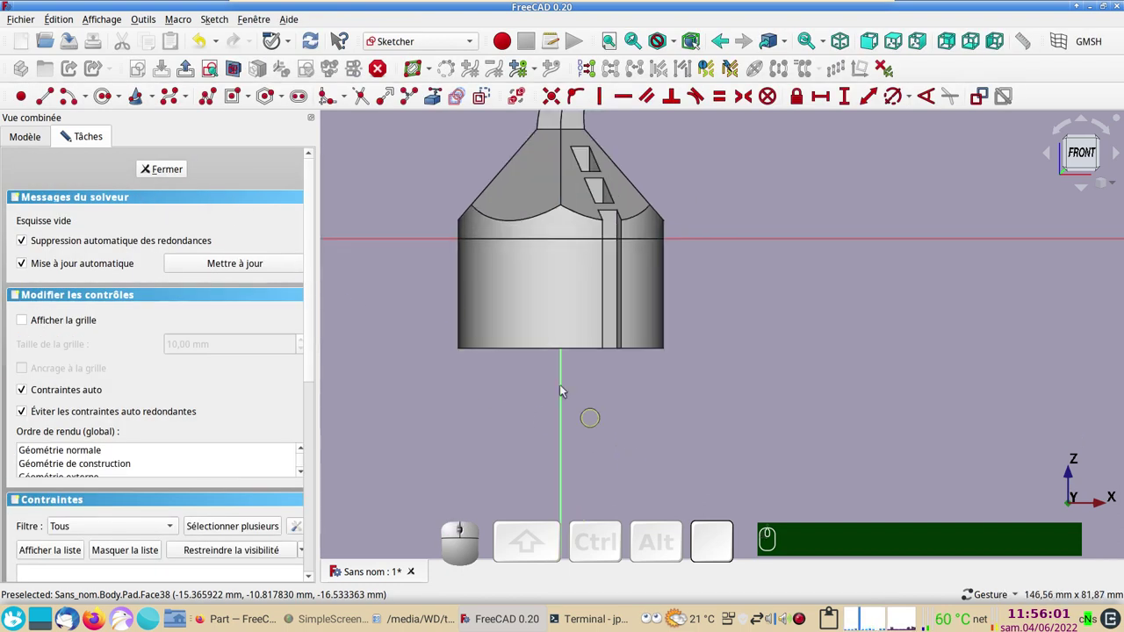
left_click(104, 98)
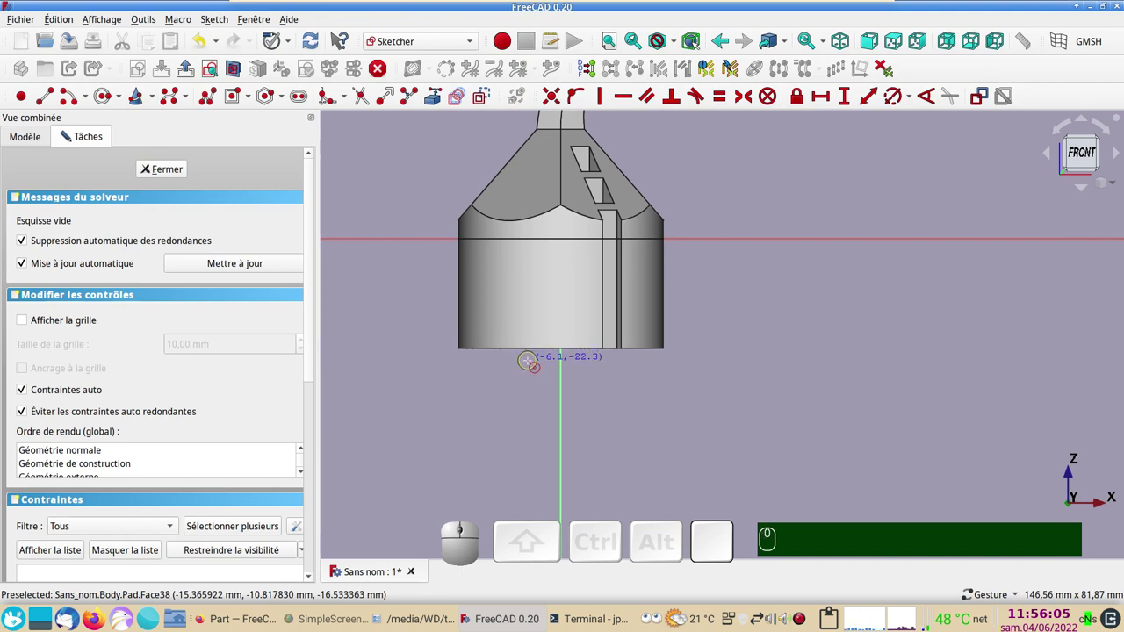
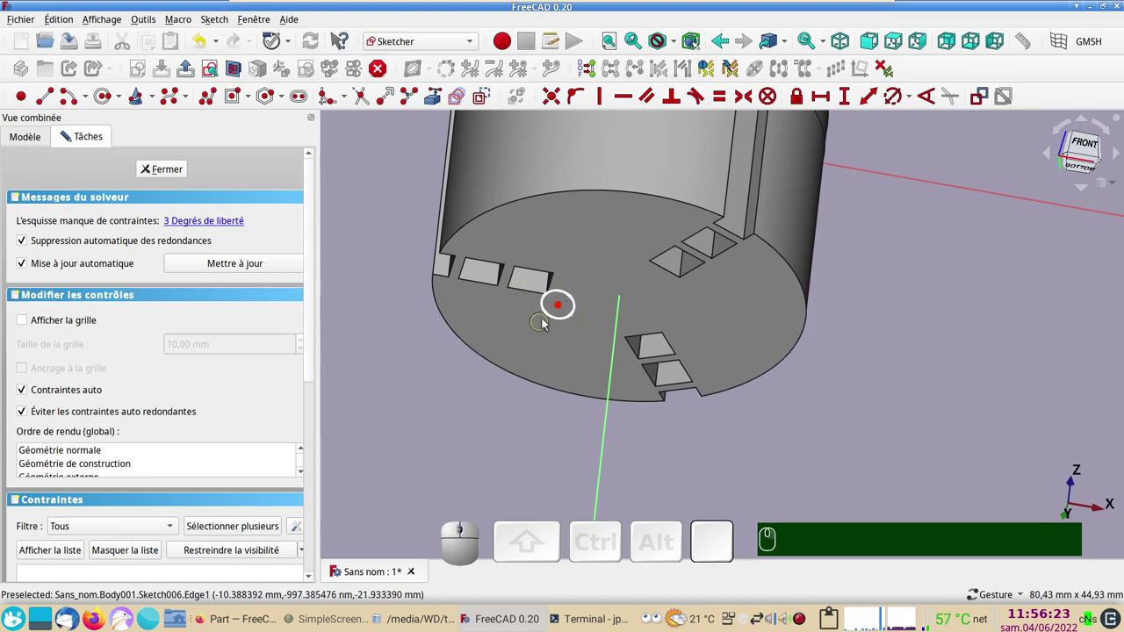
right_click(531, 335)
left_click(483, 330)
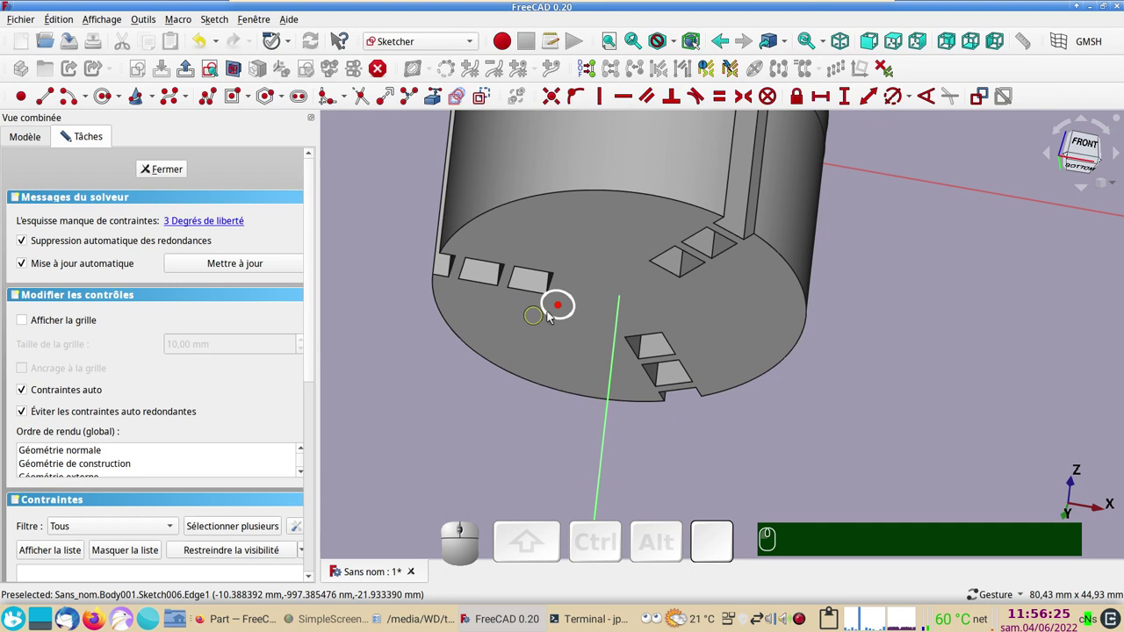
left_click_drag(565, 308, 536, 393)
left_click(177, 176)
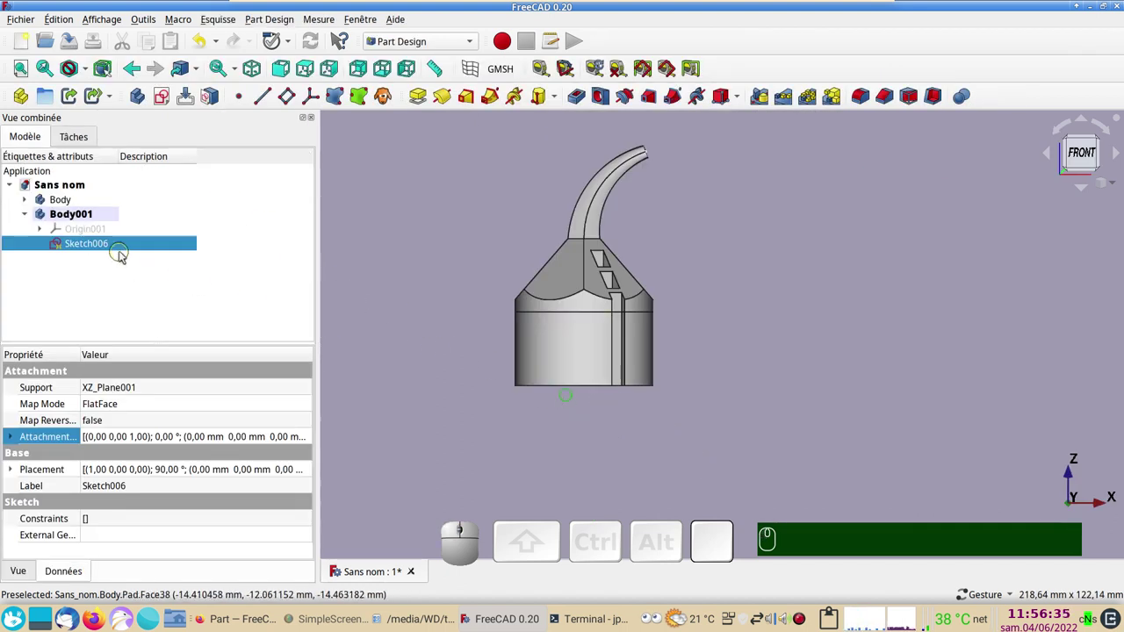
Sweep the circle into an Additive Helix with 30 mm pitch and 70 mm height, hiding the main body meanwhile
left_click(515, 108)
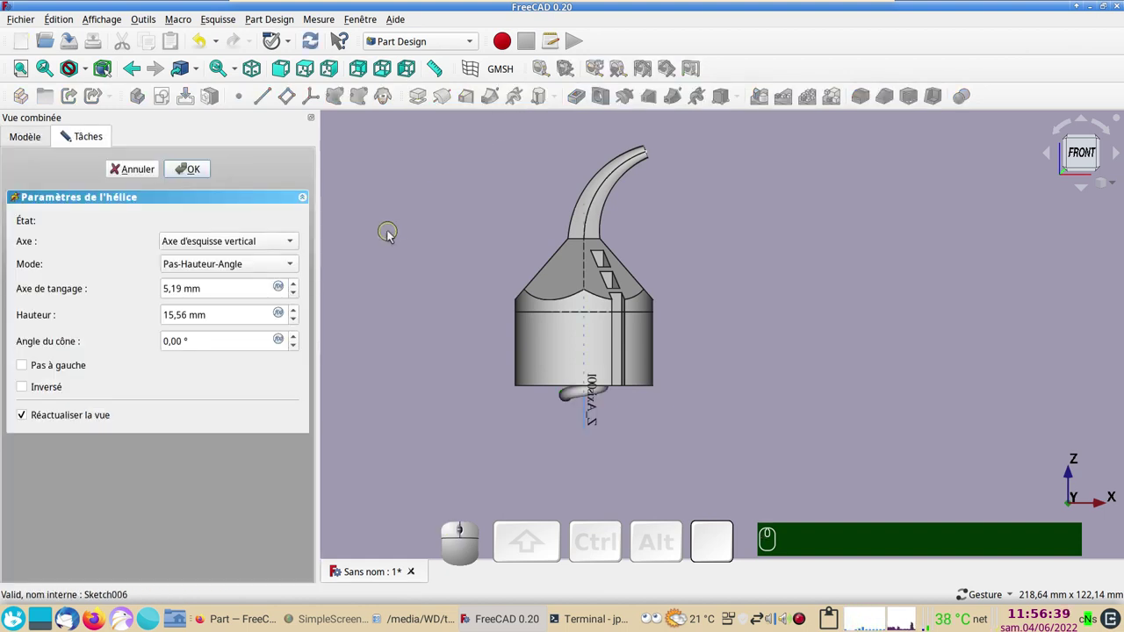
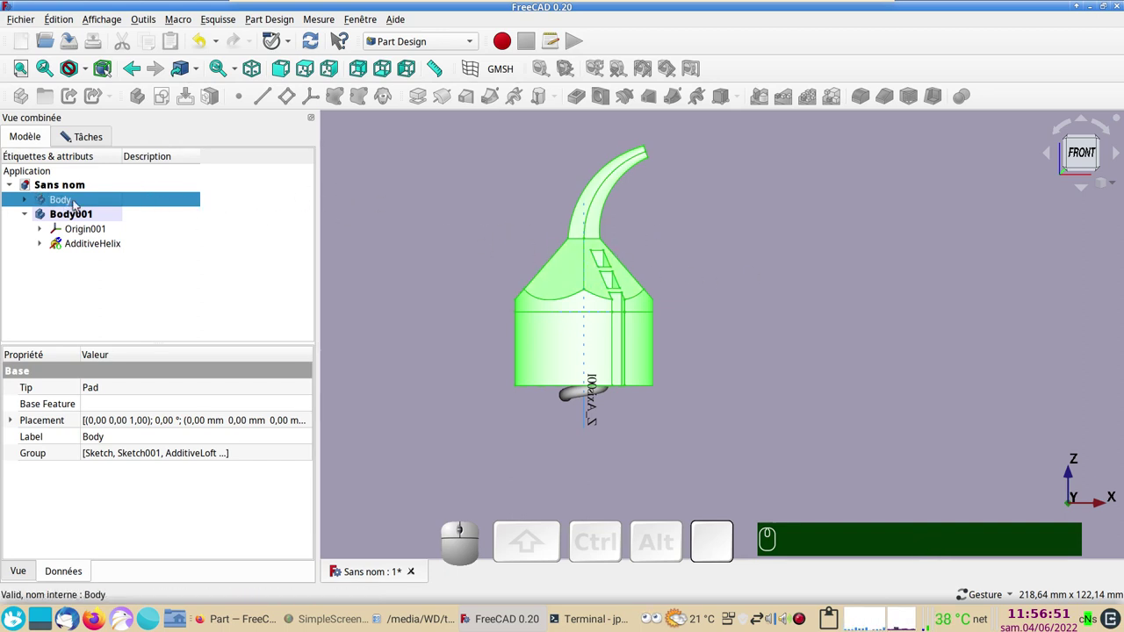
key("space")
left_click(76, 246)
left_click(83, 250)
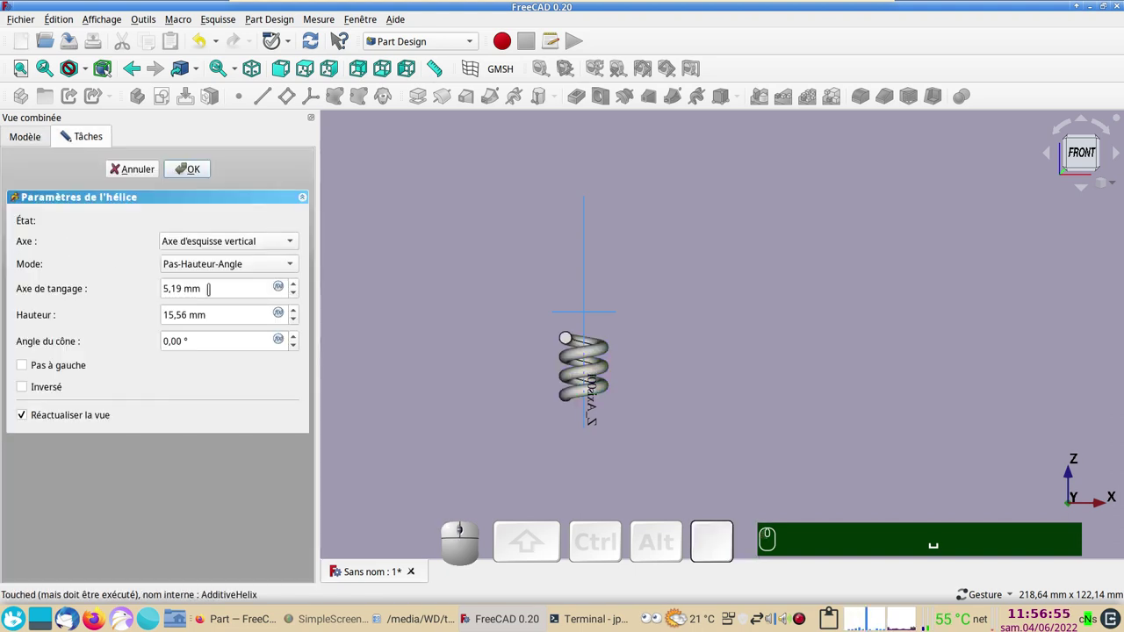
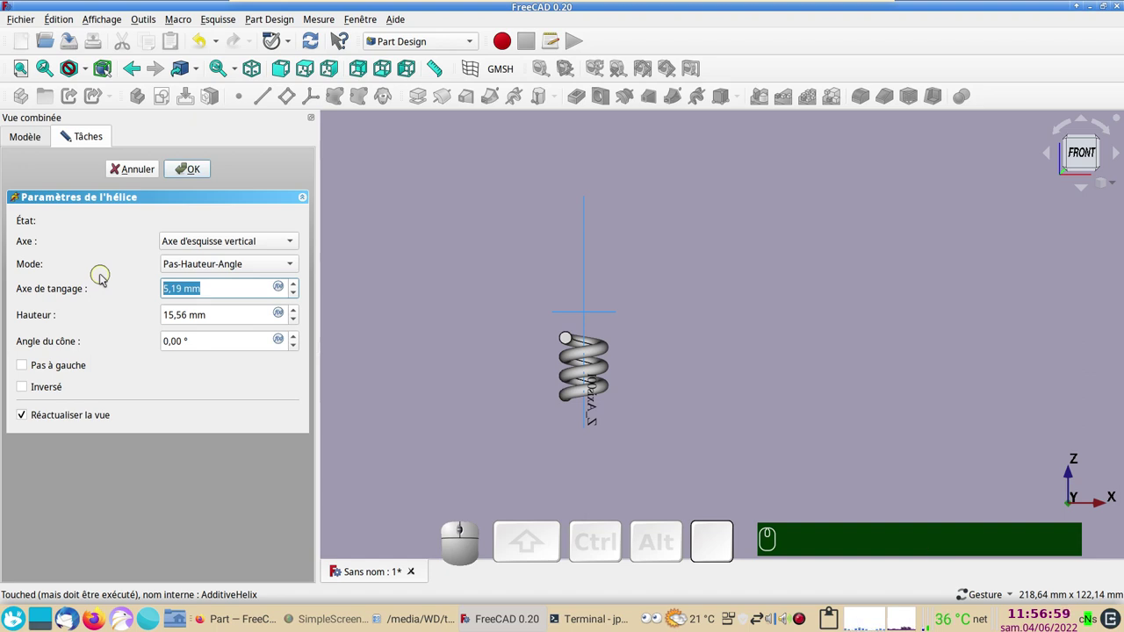
key("KP_3")
key("KP_0")
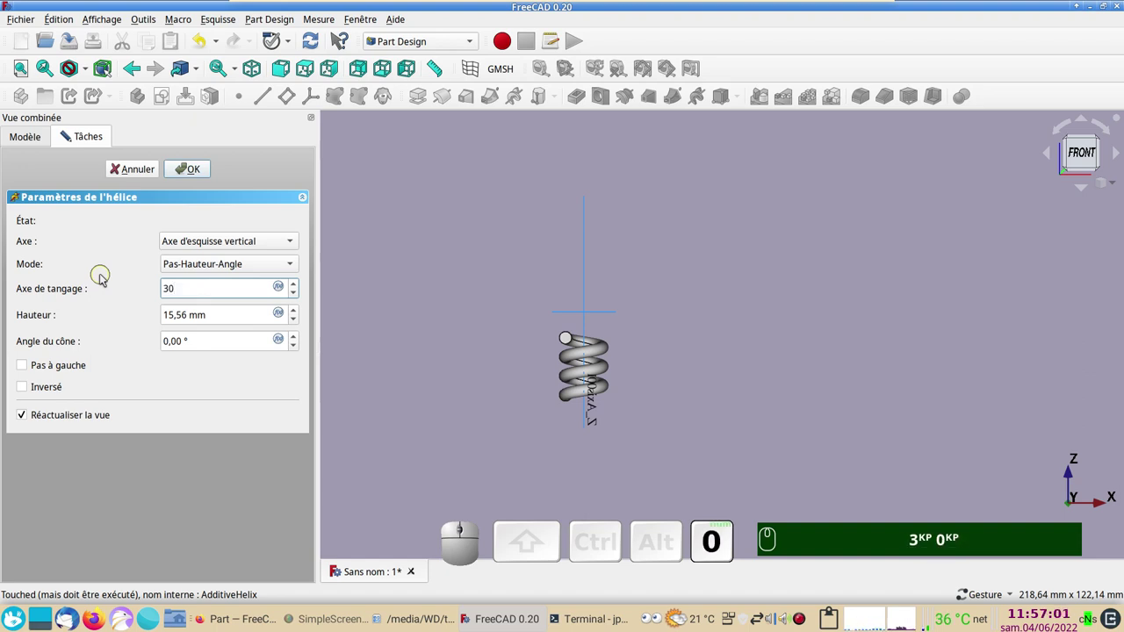
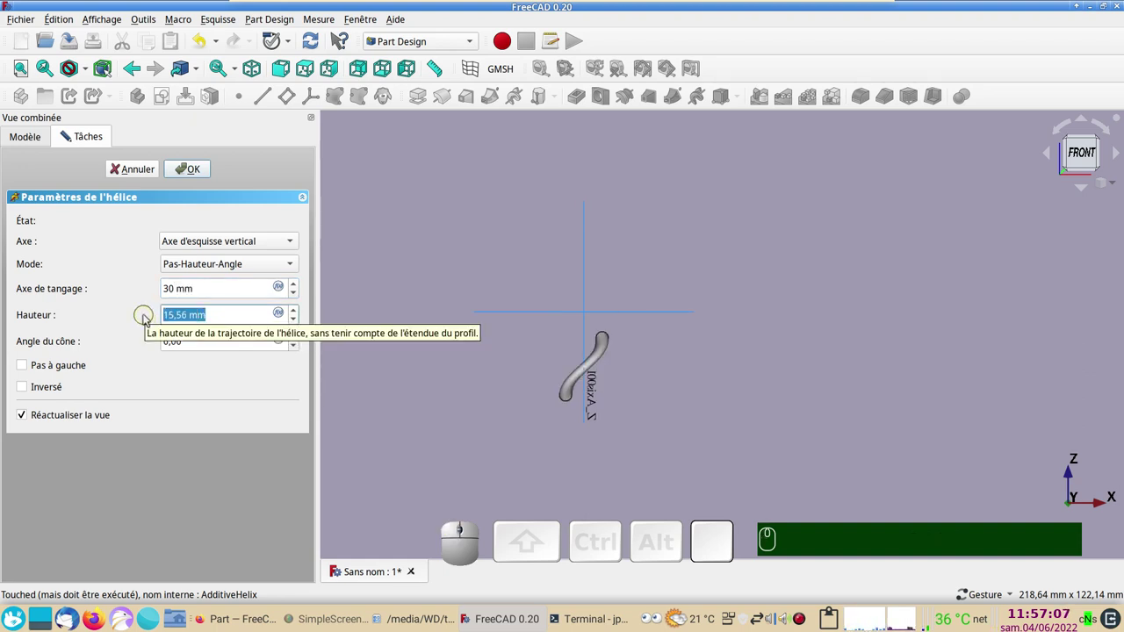
key("KP_7")
key("KP_0")
key("KP_Enter")
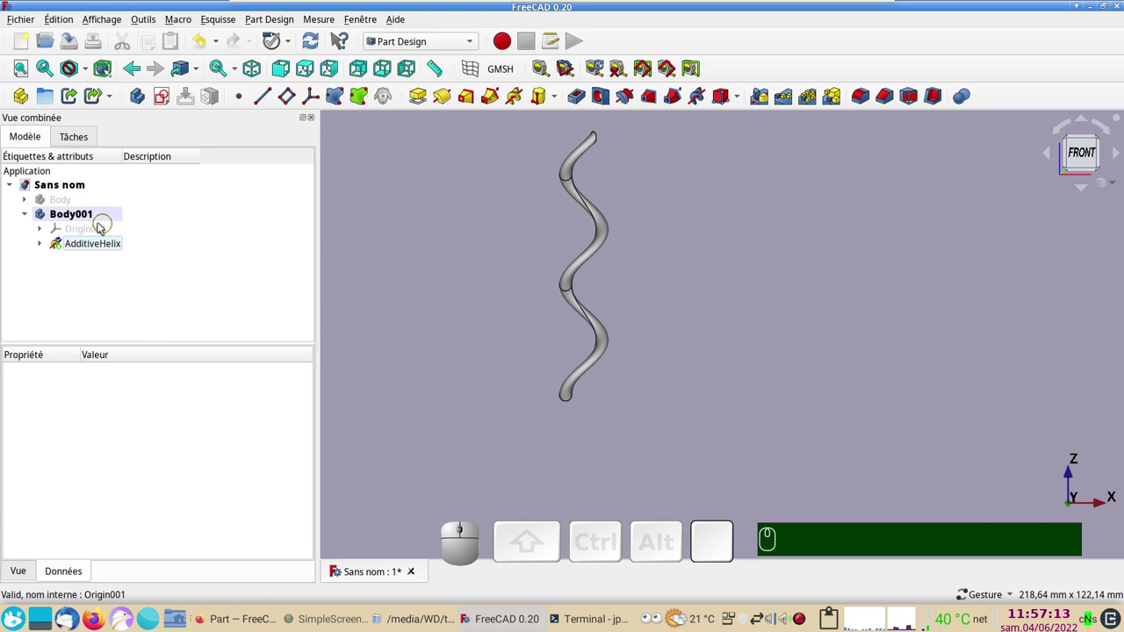
Show the original body again and confirm the helix
left_click(75, 202)
key("space")
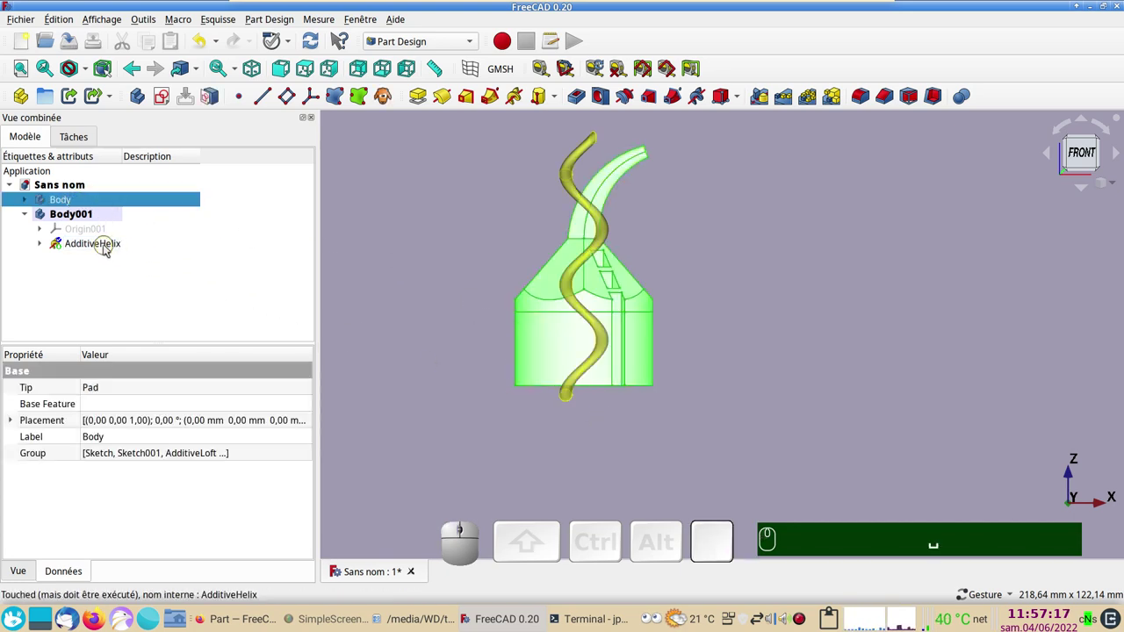
left_click(108, 249)
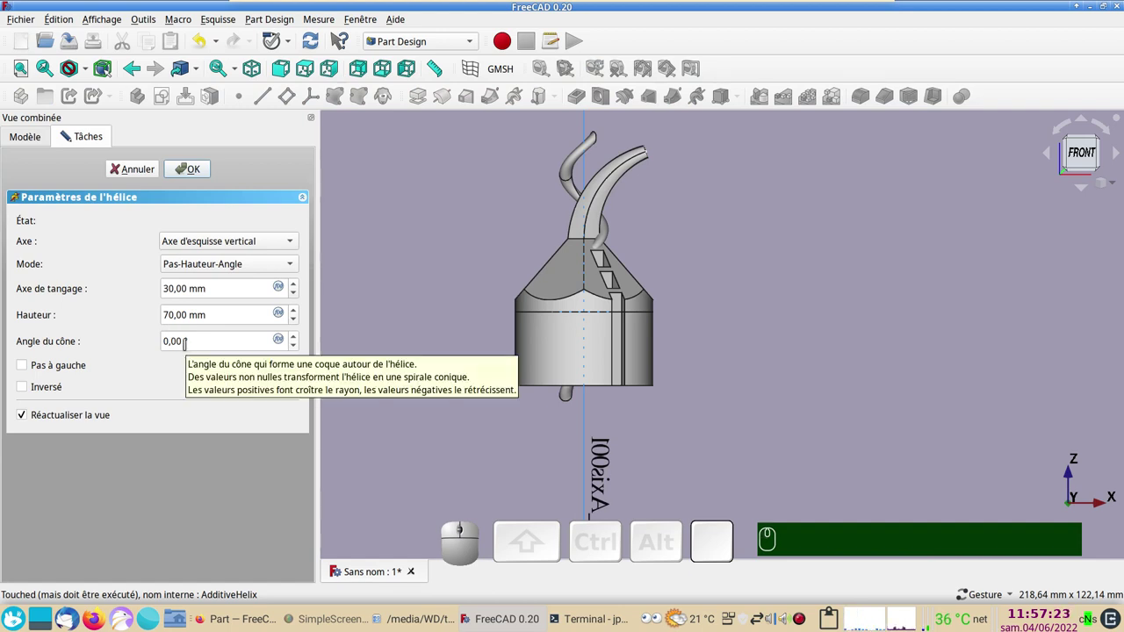
left_click(152, 175)
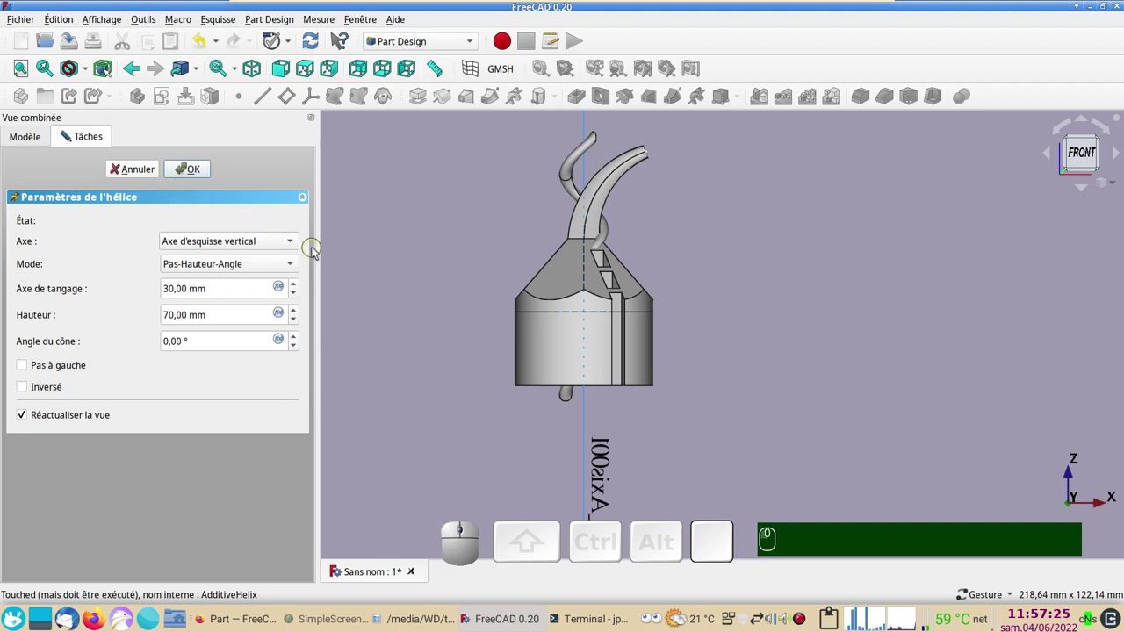
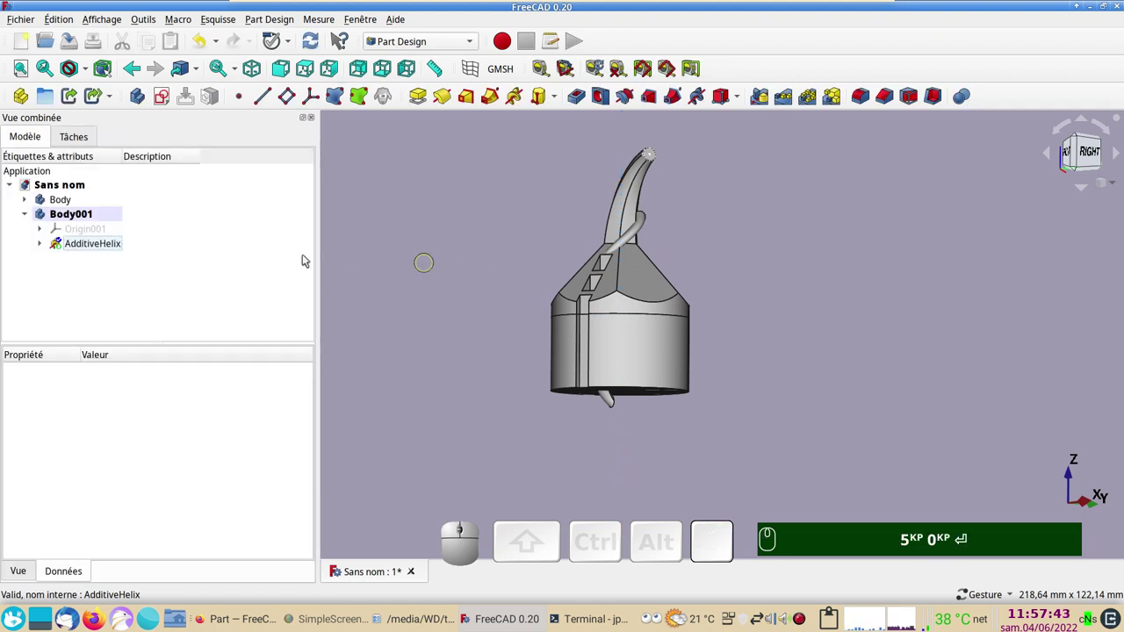
Reopen the helix and change its height to 40 mm, then to 52 mm at 30 mm pitch
left_click(75, 245)
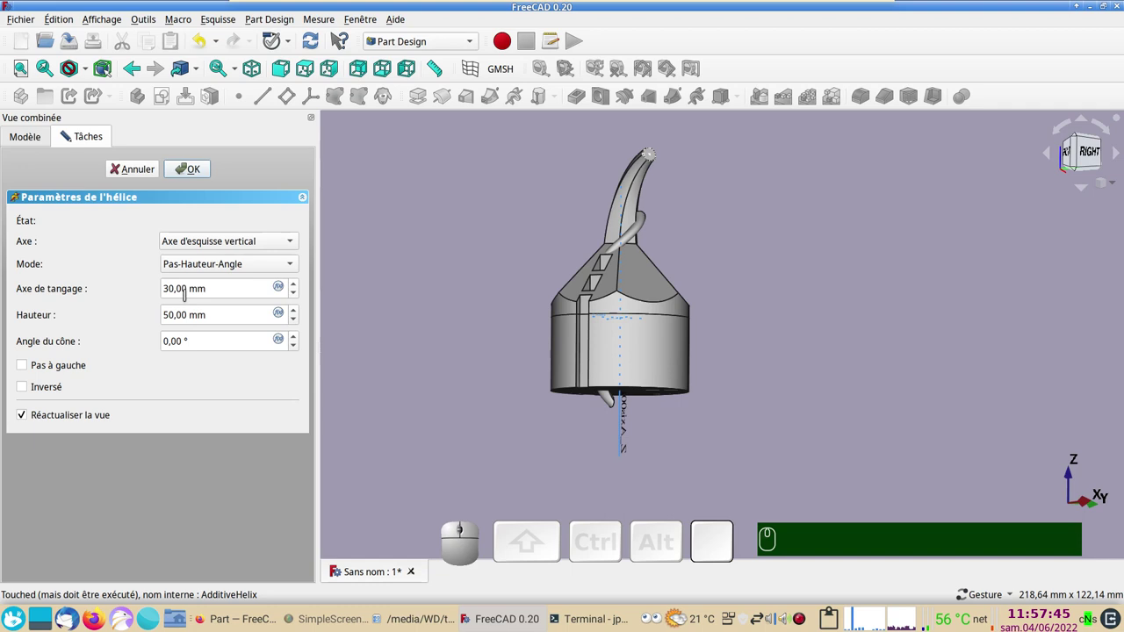
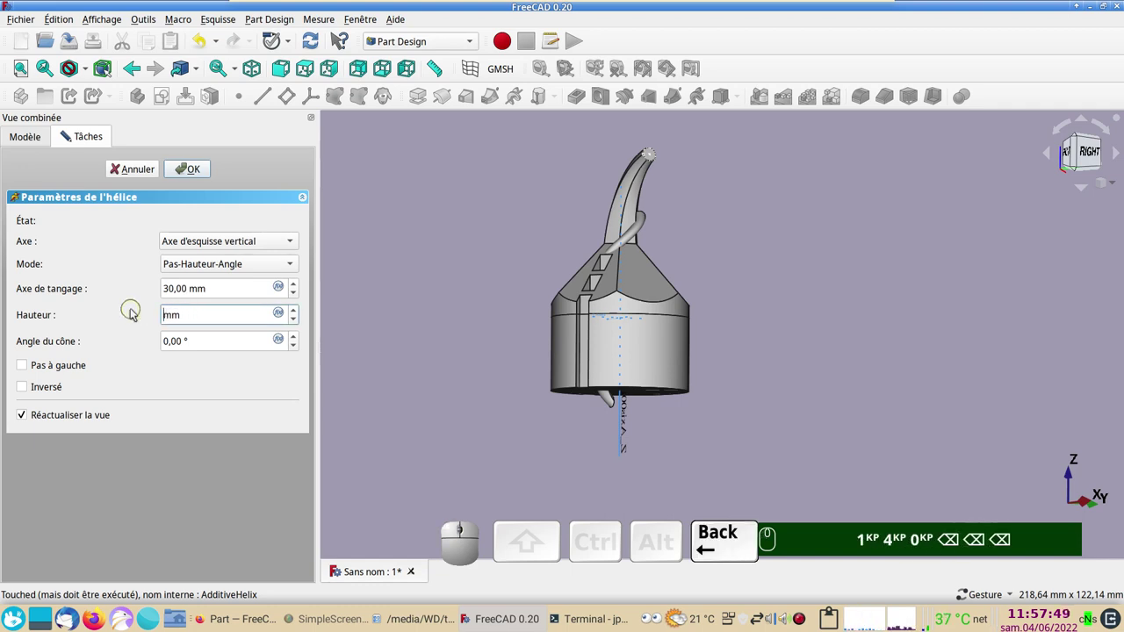
key("KP_4")
key("KP_0")
key("Return")
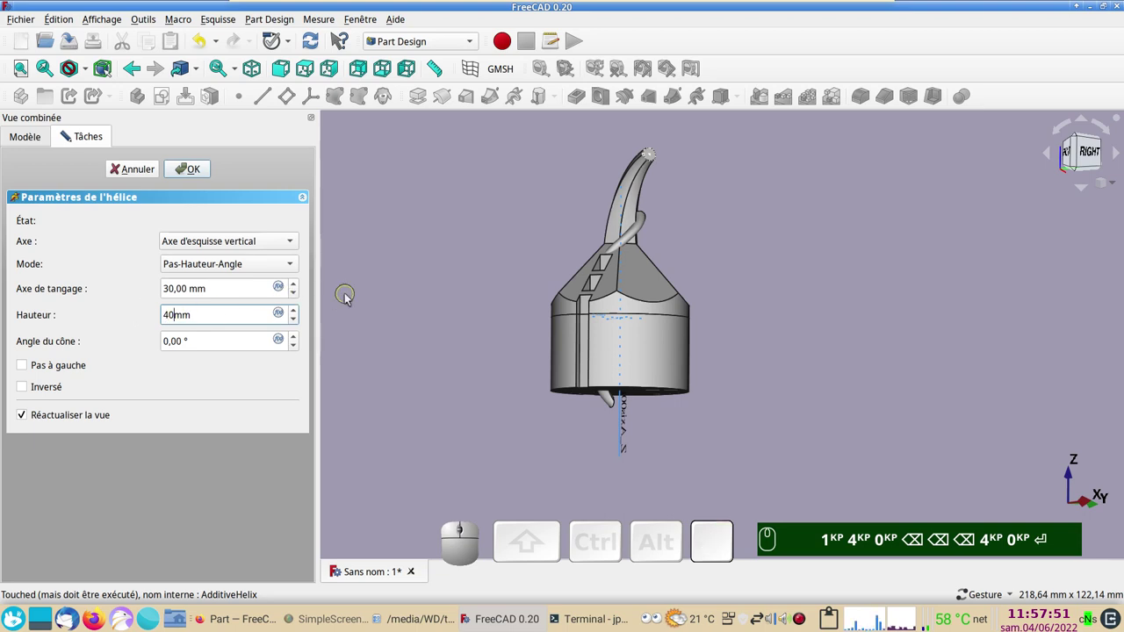
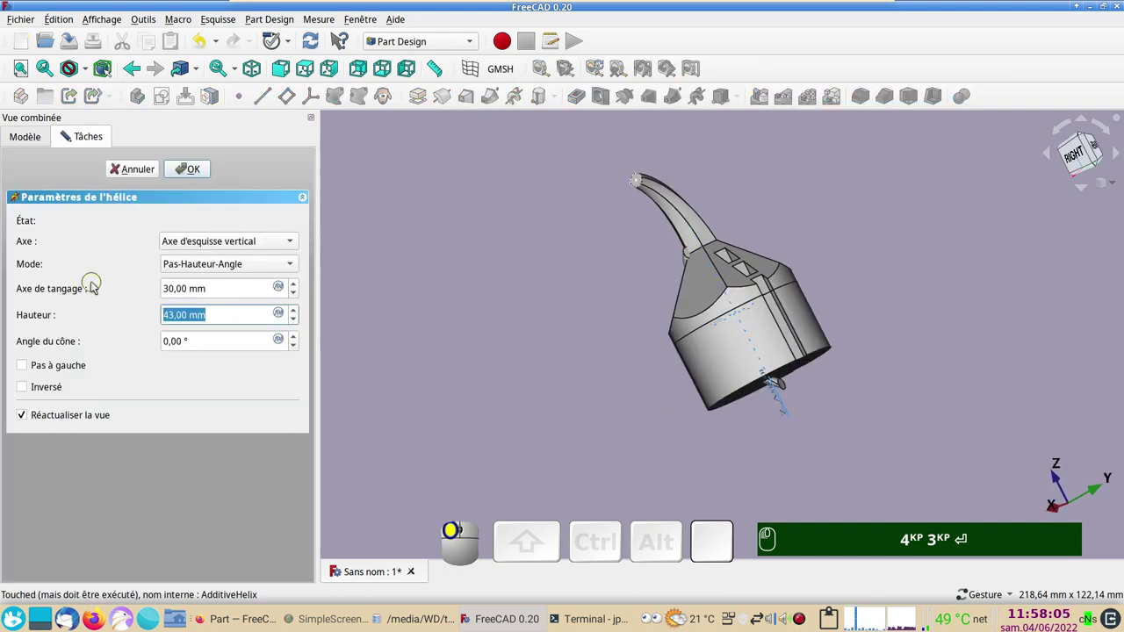
key("KP_5")
key("KP_2")
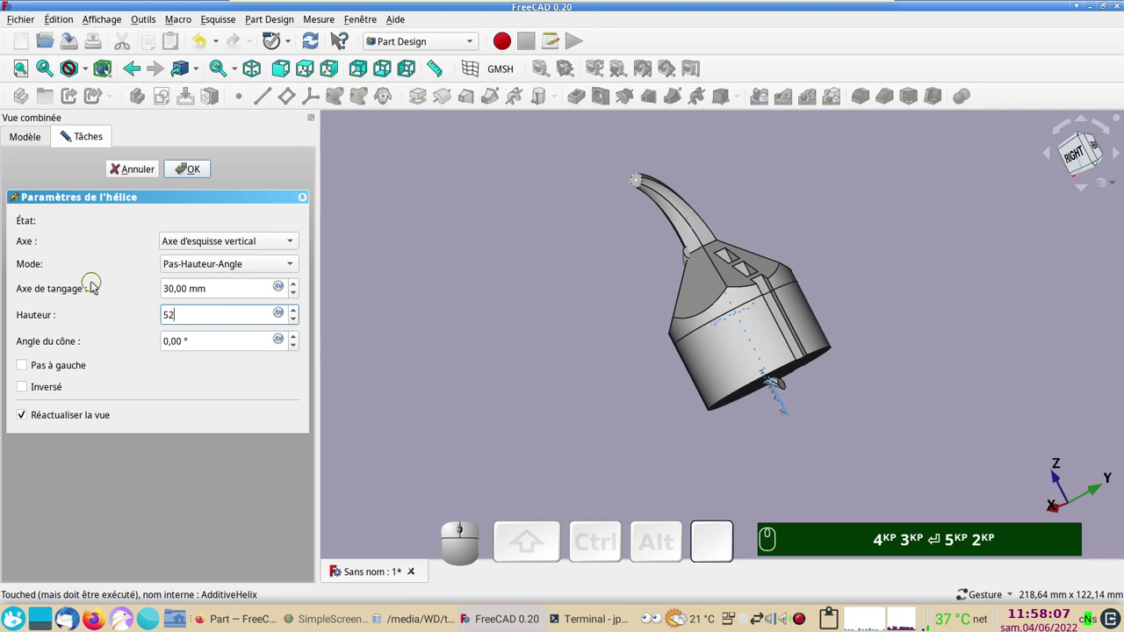
key("Return")
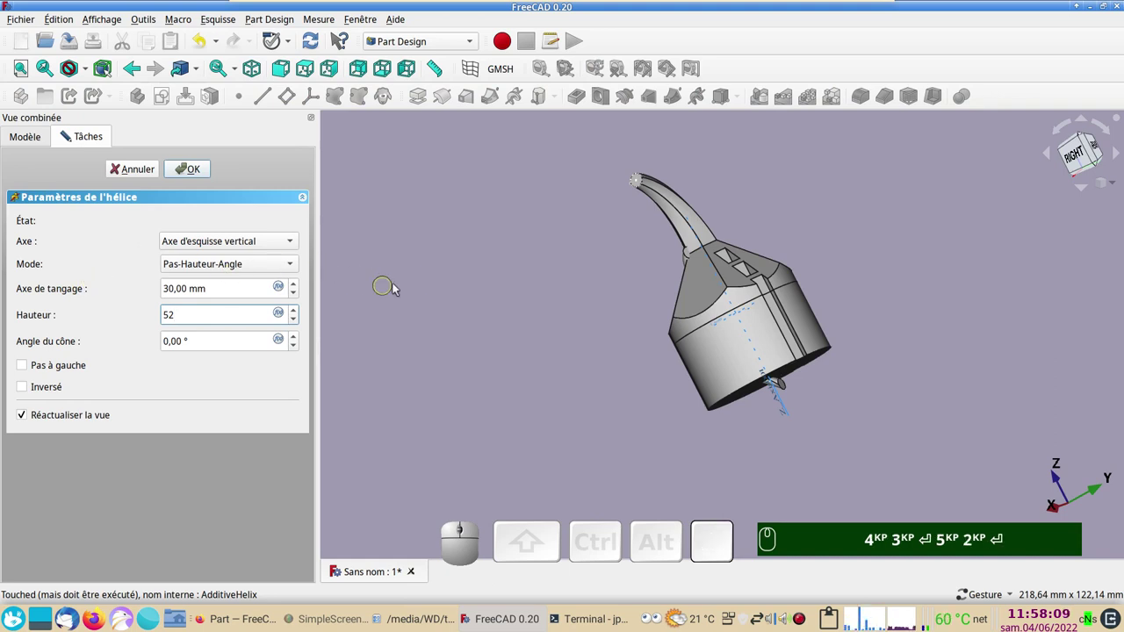
Try 43 mm, settle on 52 mm height and confirm, inspecting the helix against the part
left_click_drag(882, 282, 716, 378)
key("KP_4")
key("KP_3")
key("Return")
key("KP_5")
key("KP_2")
left_click_drag(569, 375, 619, 403)
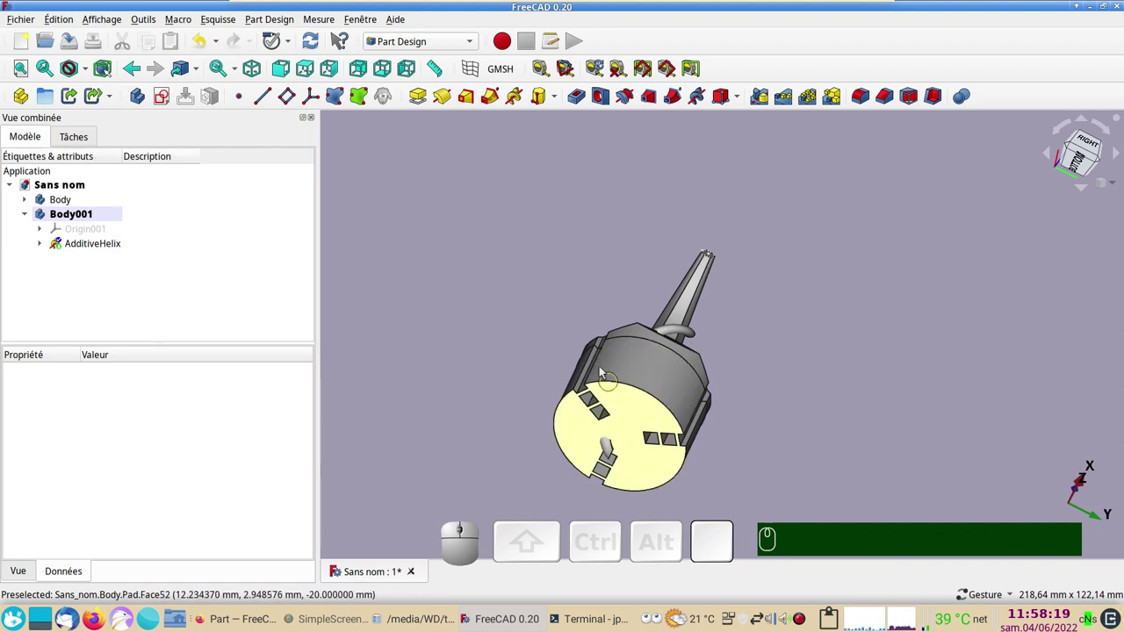
Orbit upright and bring up the original Body's context menu to reactivate it
left_click_drag(757, 321, 701, 394)
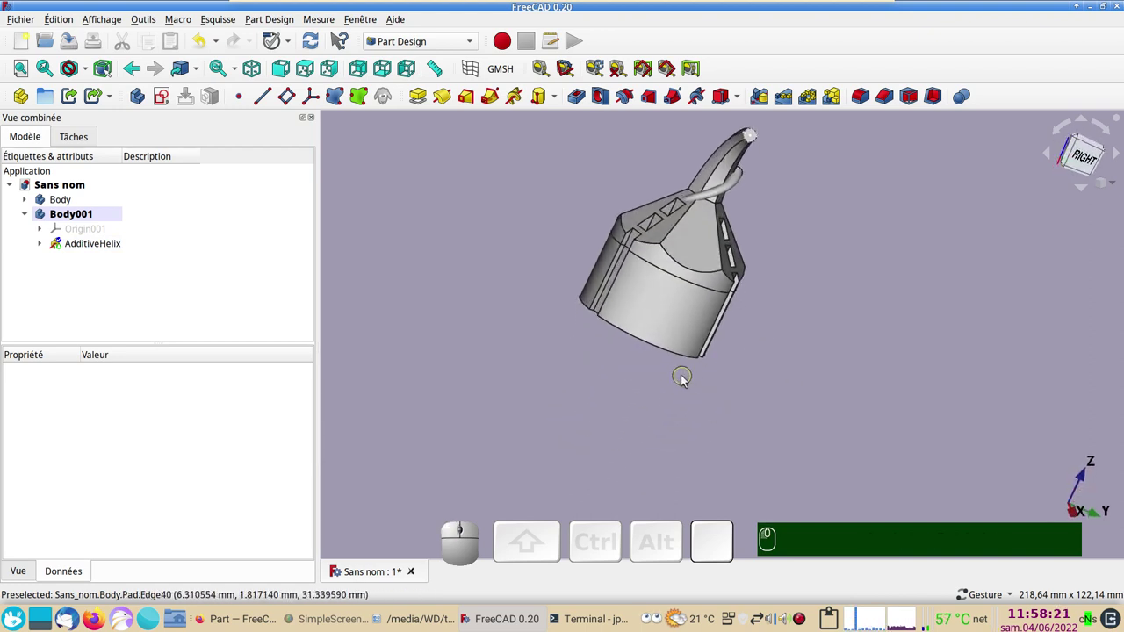
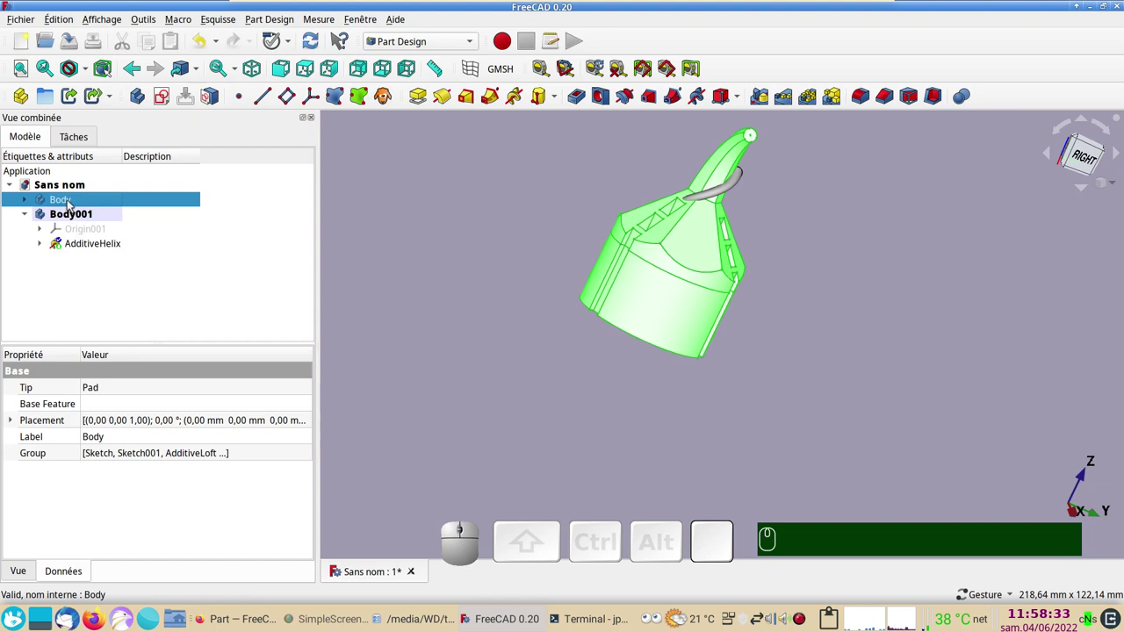
right_click(71, 205)
With Body active, Boolean-subtract Body001's helix to cut an internal helical channel
left_click(94, 215)
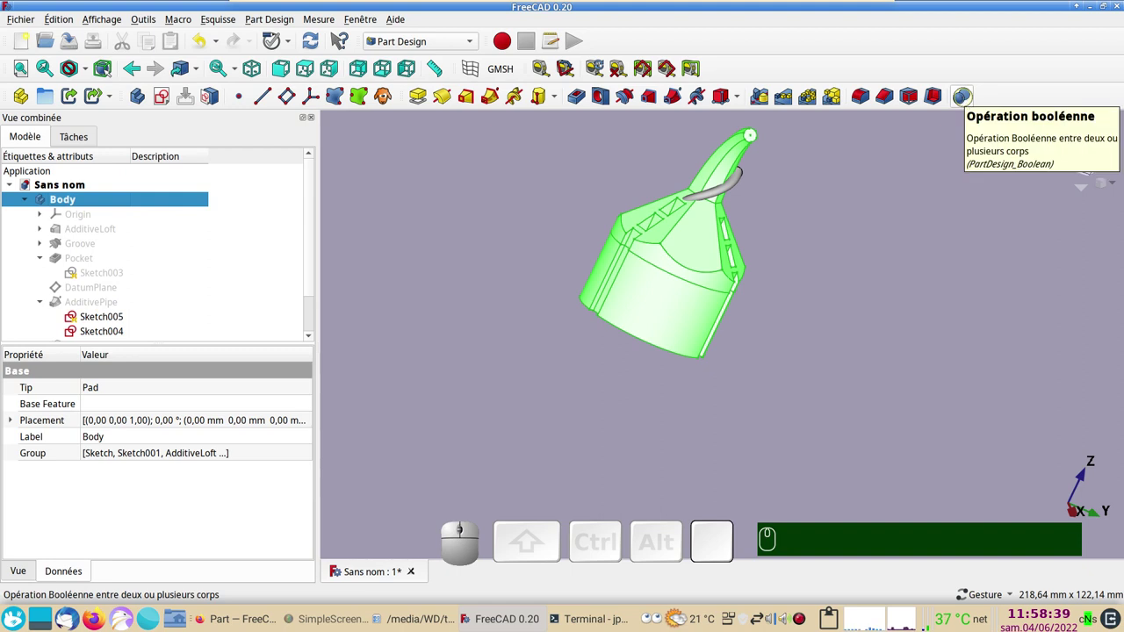
left_click(969, 102)
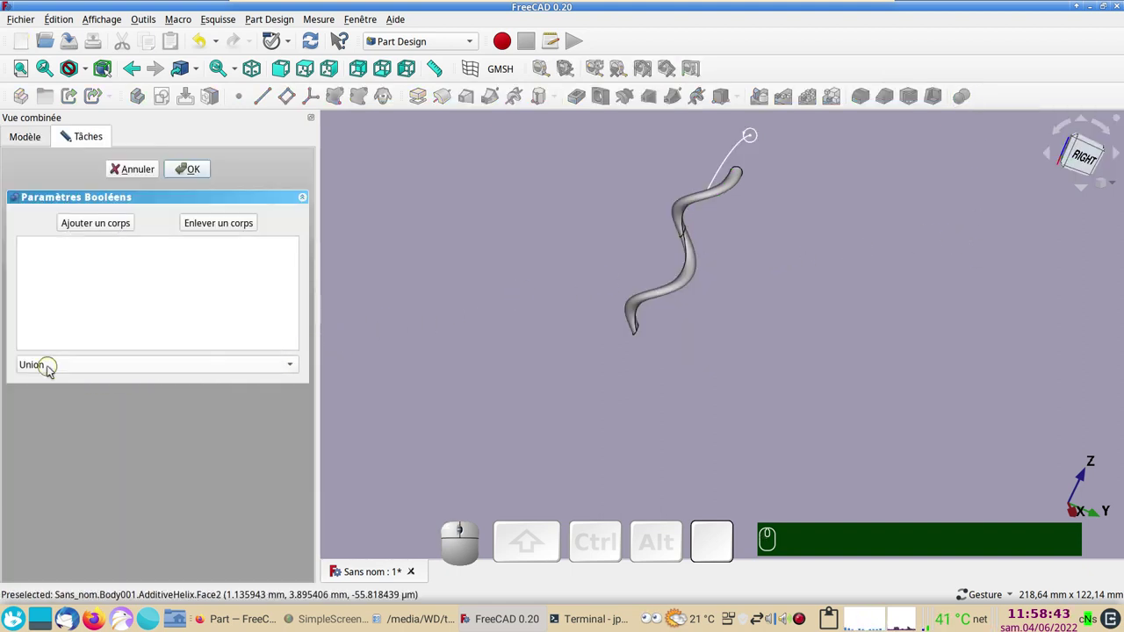
left_click(53, 370)
left_click(64, 382)
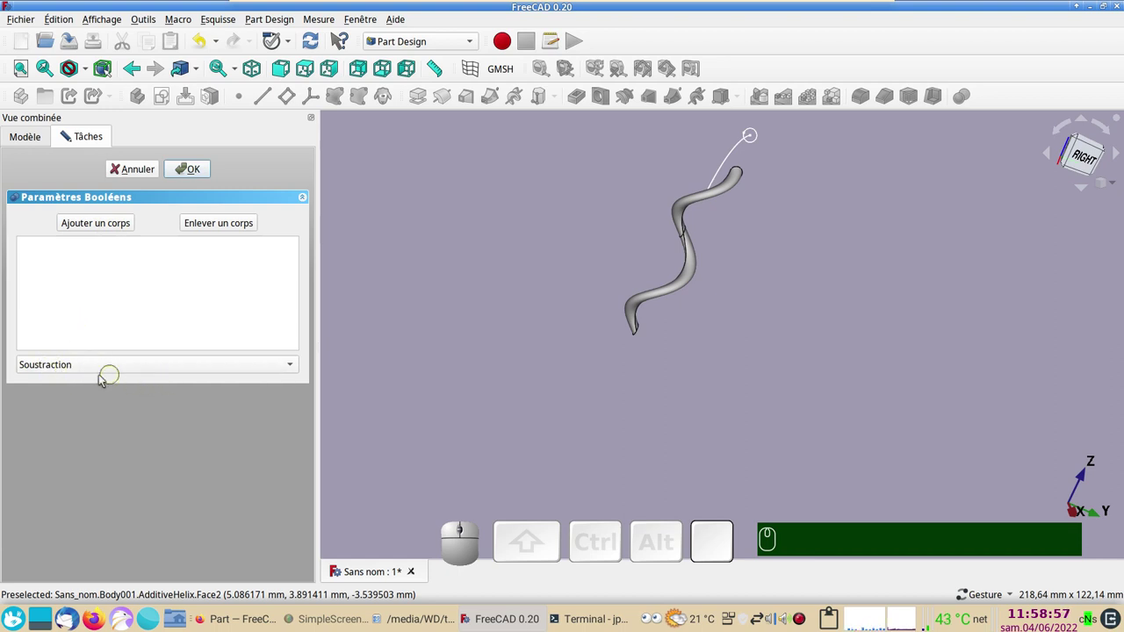
left_click(87, 229)
left_click(680, 290)
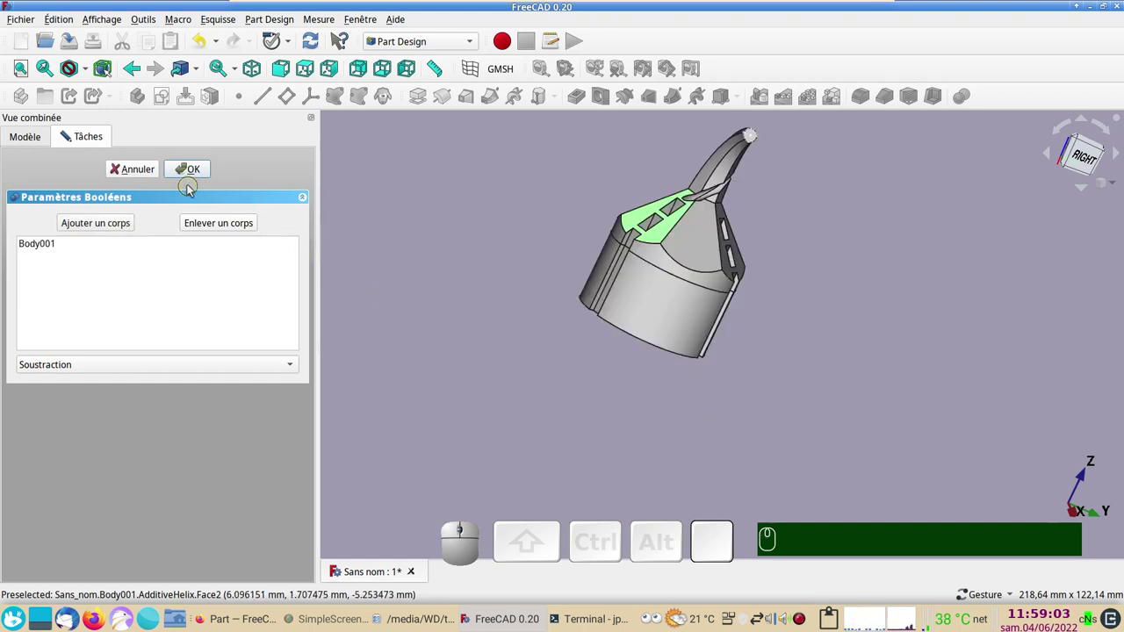
left_click(190, 172)
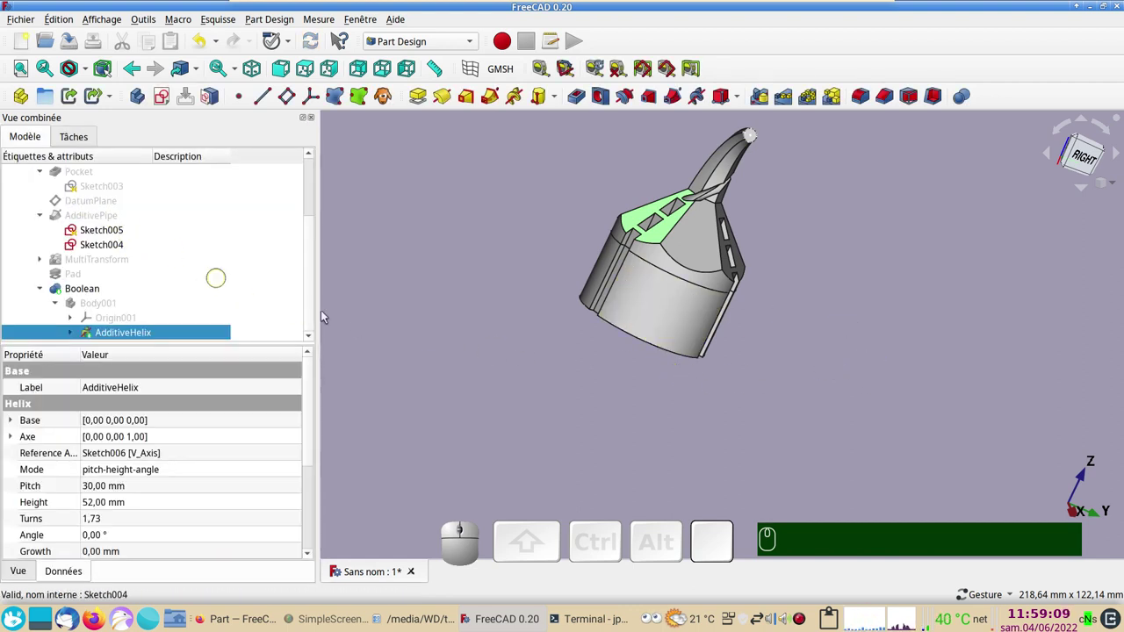
scroll("up", 3)
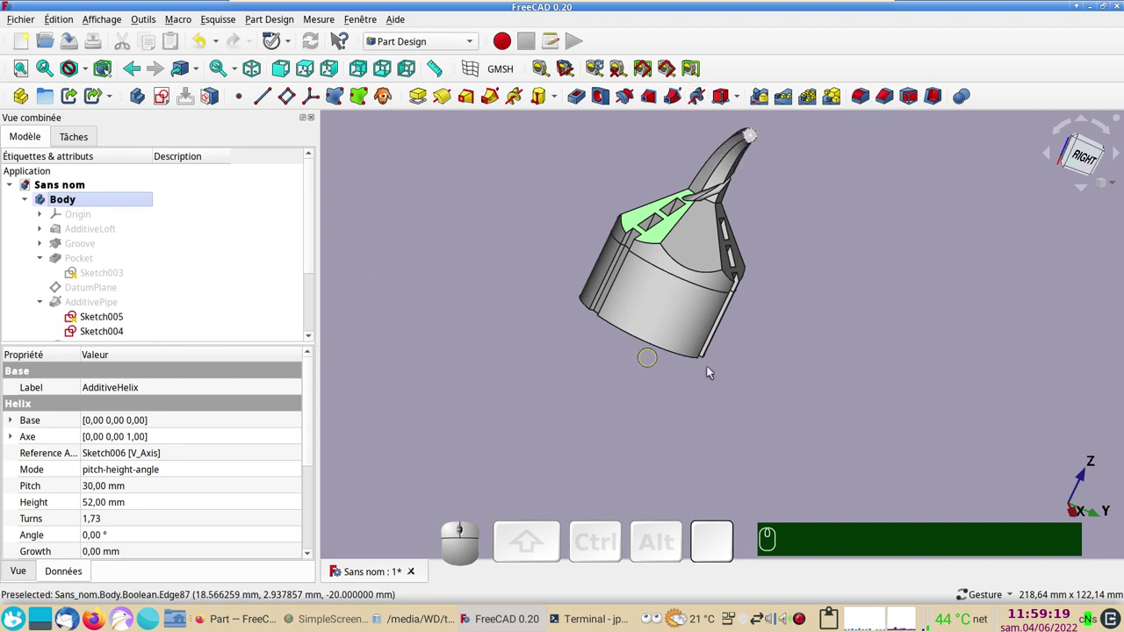
left_click_drag(826, 348, 698, 305)
Give the Boolean-cut part 56% transparency via its Display properties so the inner channel shows
left_click(674, 296)
key("ctrl+d")
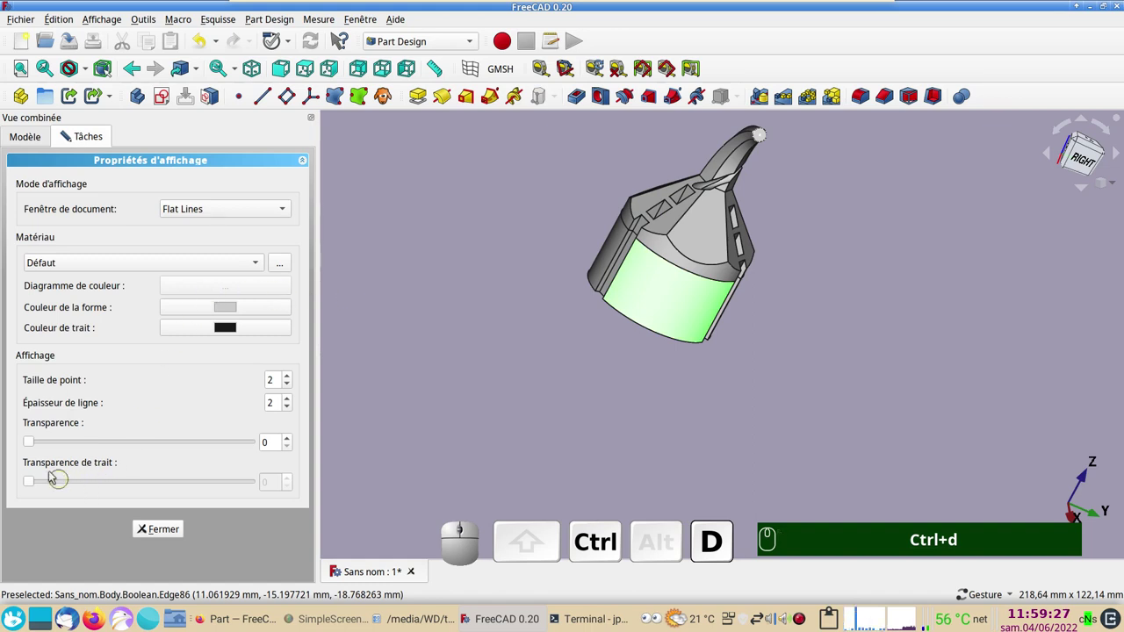
left_click_drag(34, 442, 188, 548)
left_click(172, 525)
left_click(169, 531)
left_click(563, 430)
Orbit the transparent part toward a front view to inspect the helical channel
left_click_drag(646, 457, 723, 418)
right_click(723, 419)
left_click(581, 323)
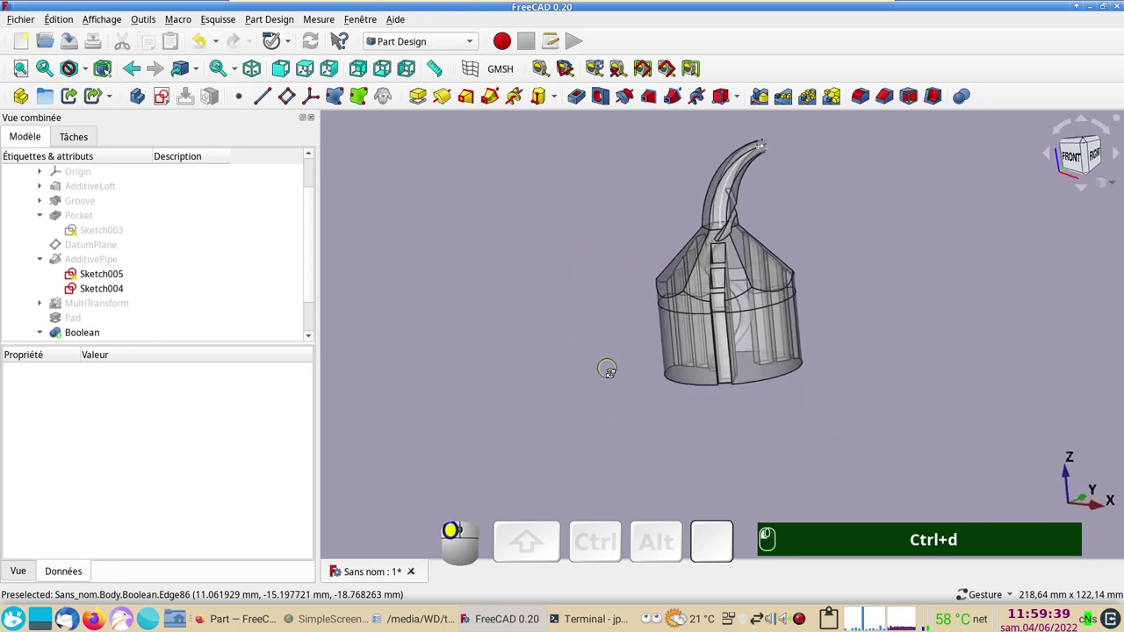
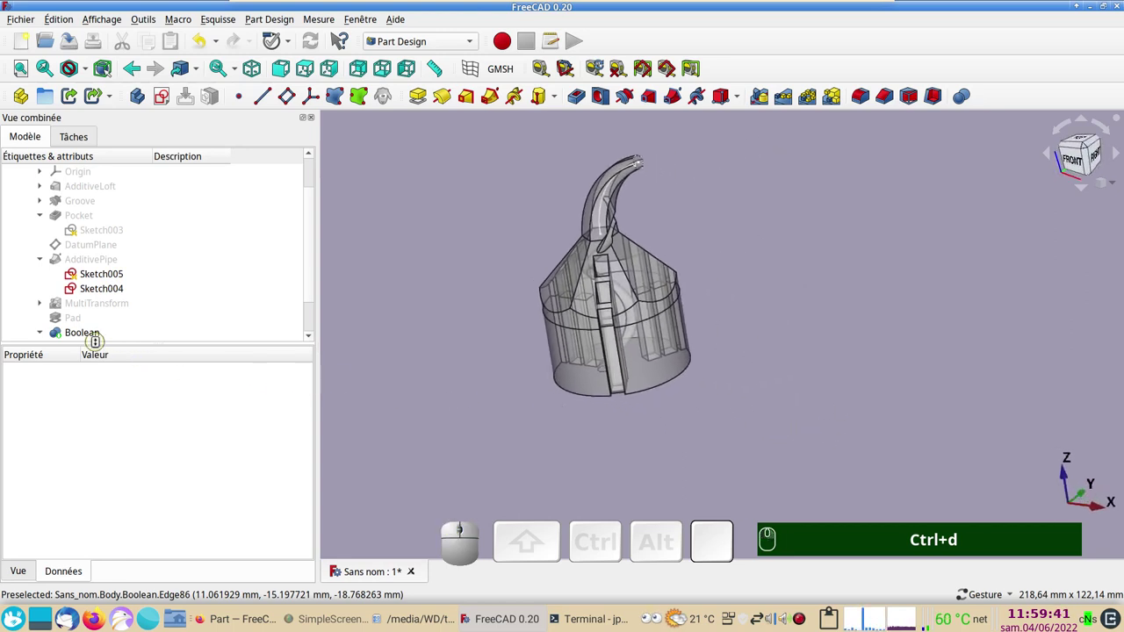
Inspect the tree: collapse the first Body and briefly open and leave the sweep's section sketch
left_click(316, 283)
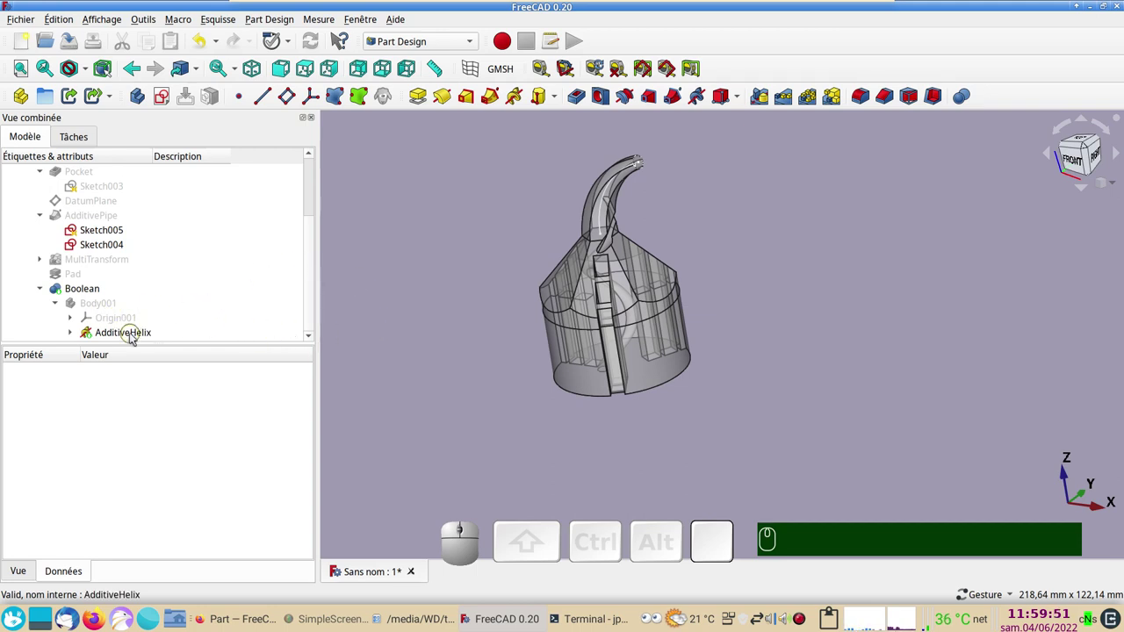
left_click(134, 337)
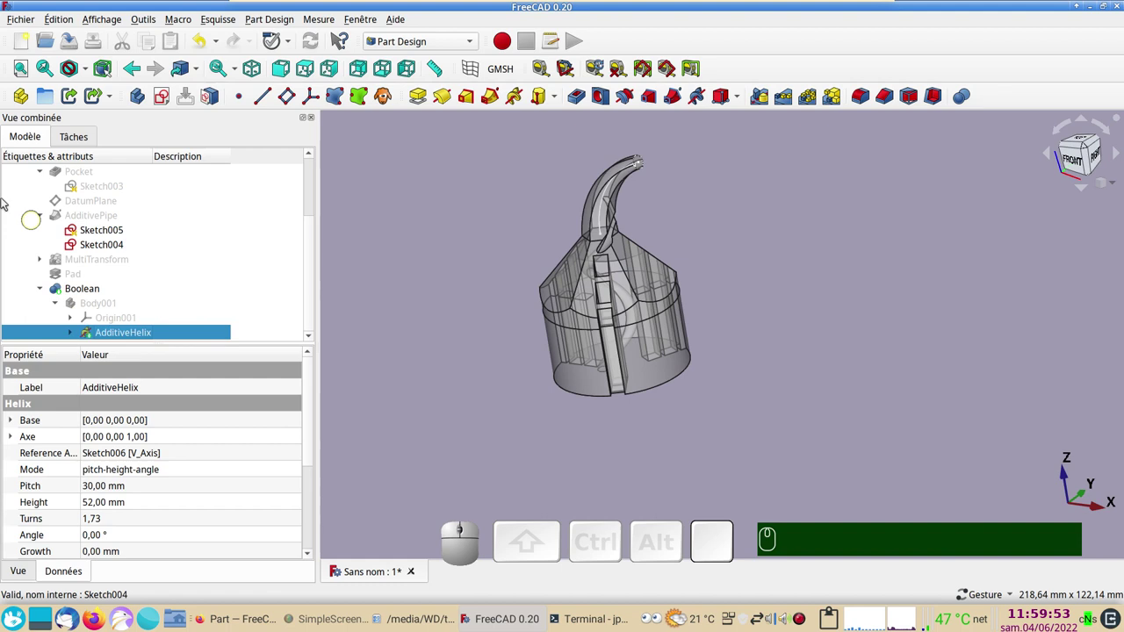
scroll("up", 3)
scroll("up", 3)
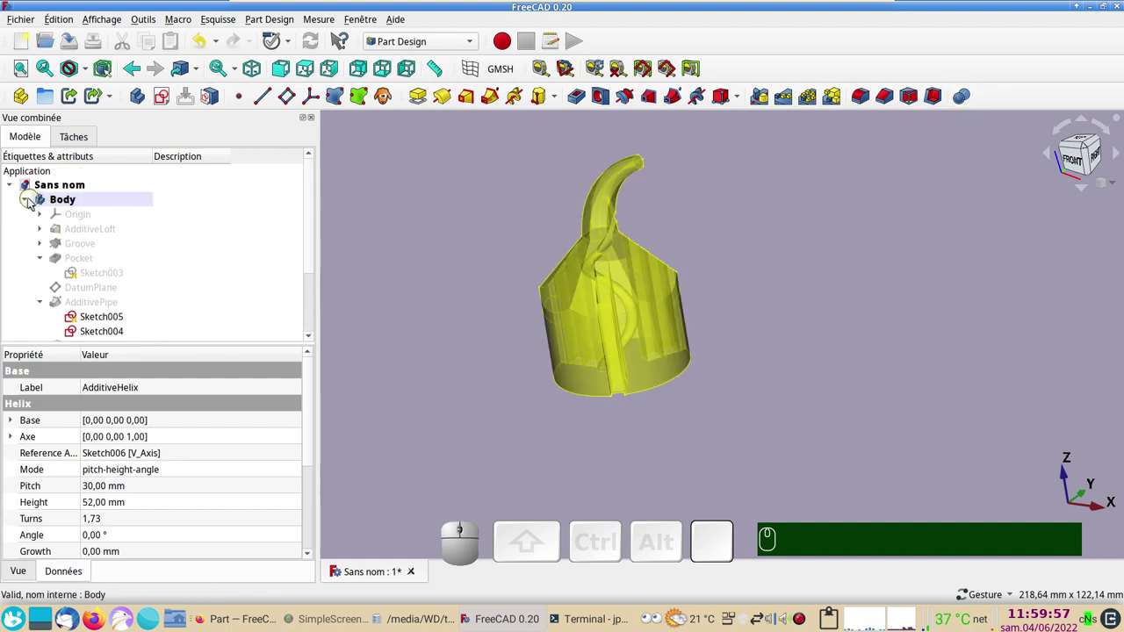
left_click(27, 204)
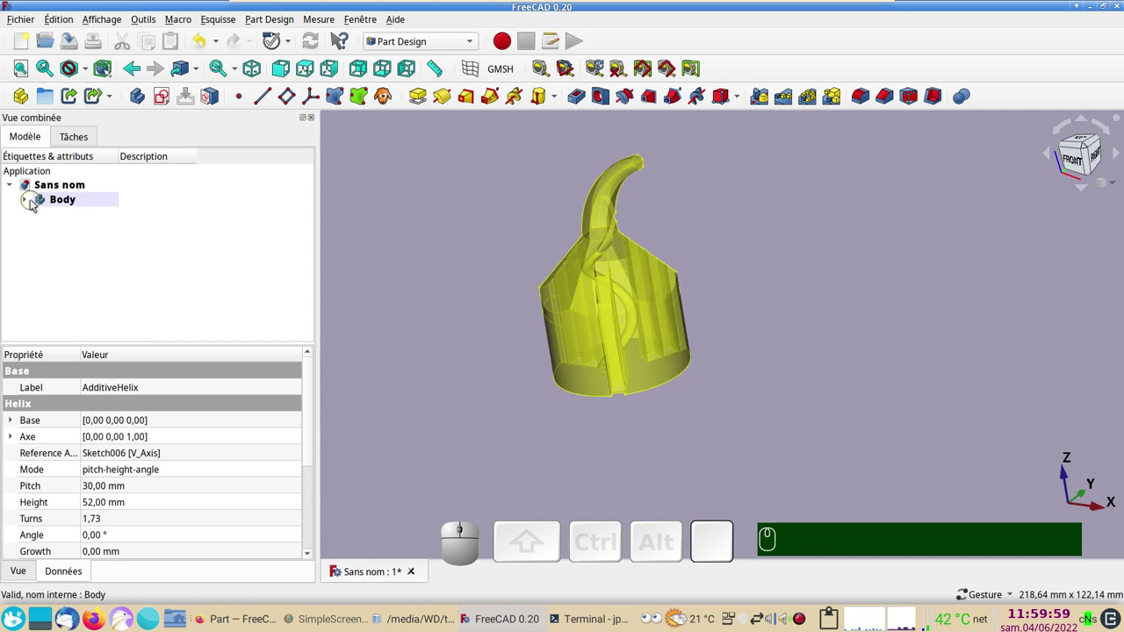
left_click(28, 201)
scroll("down", 3)
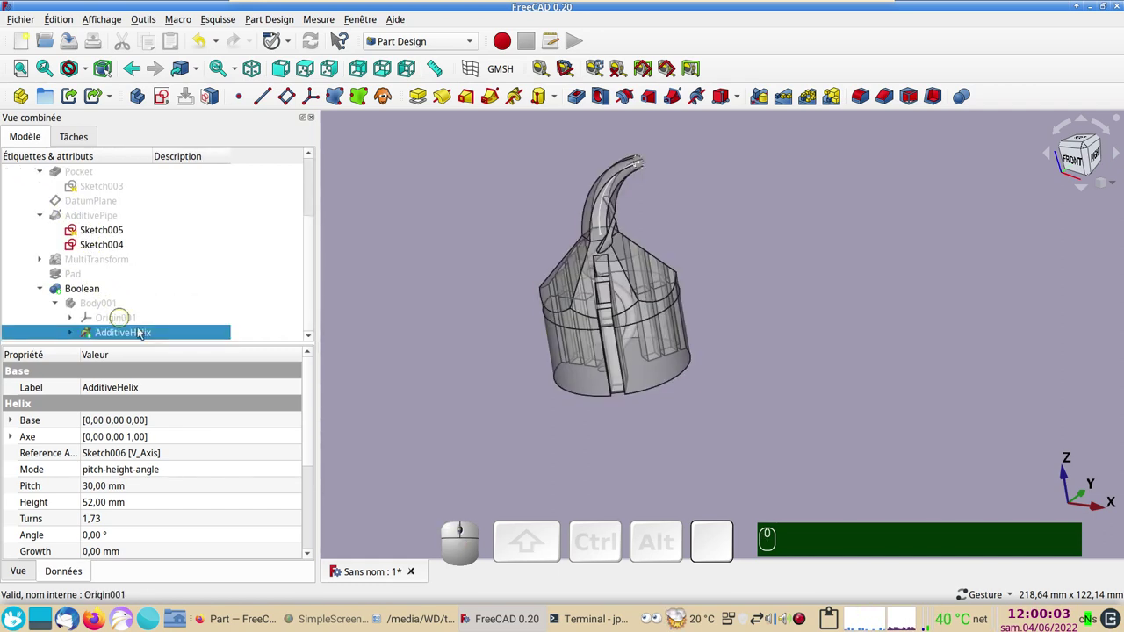
left_click(117, 307)
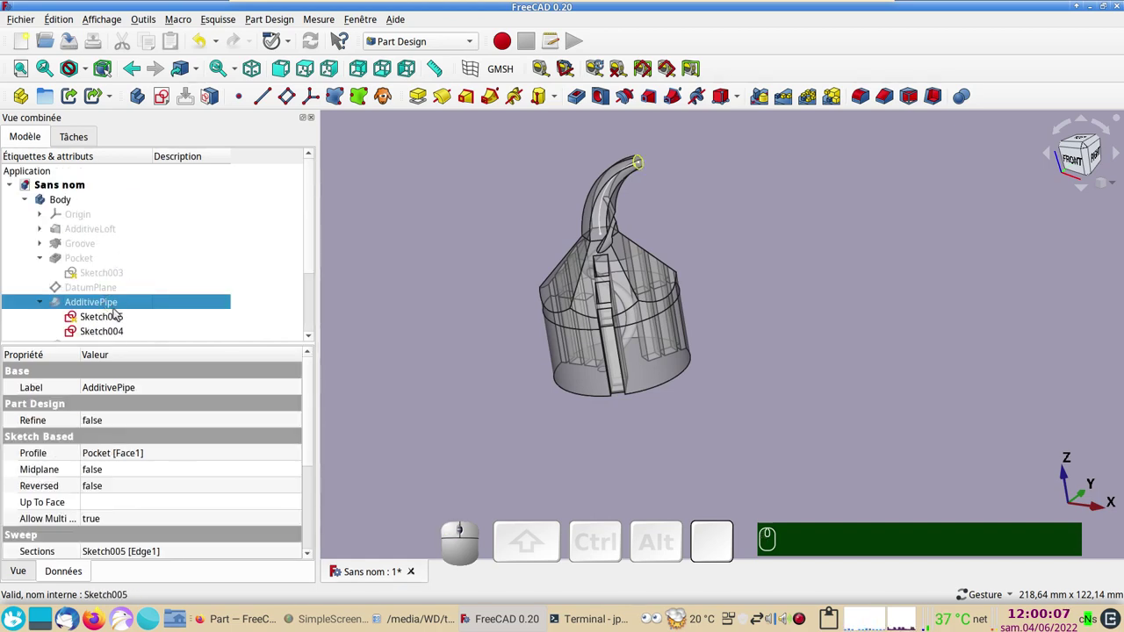
left_click(110, 319)
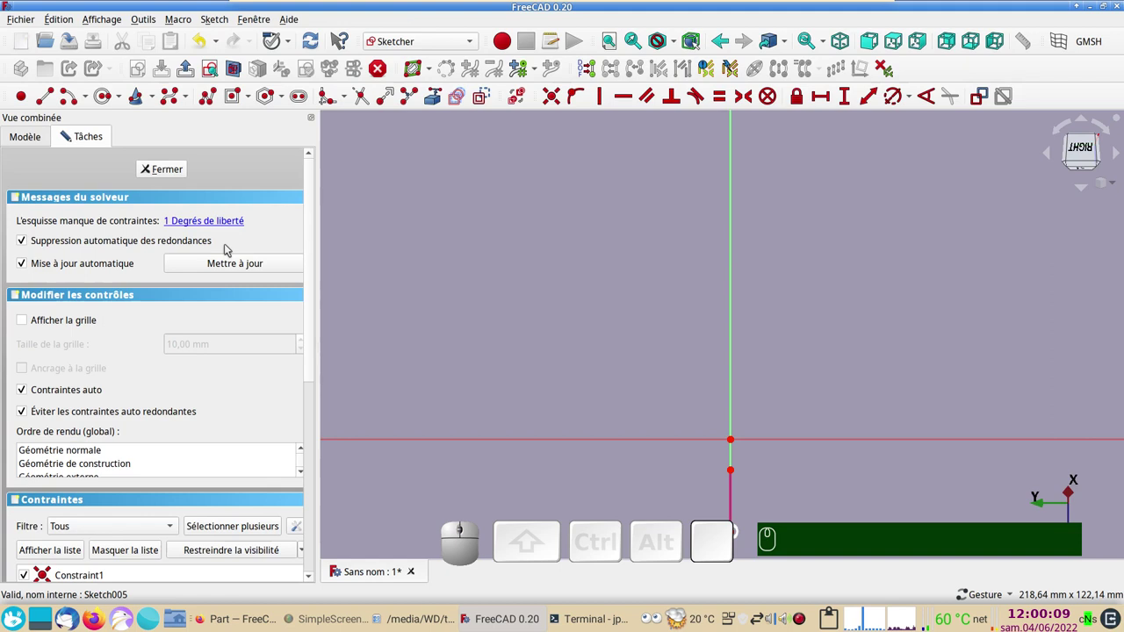
left_click(176, 171)
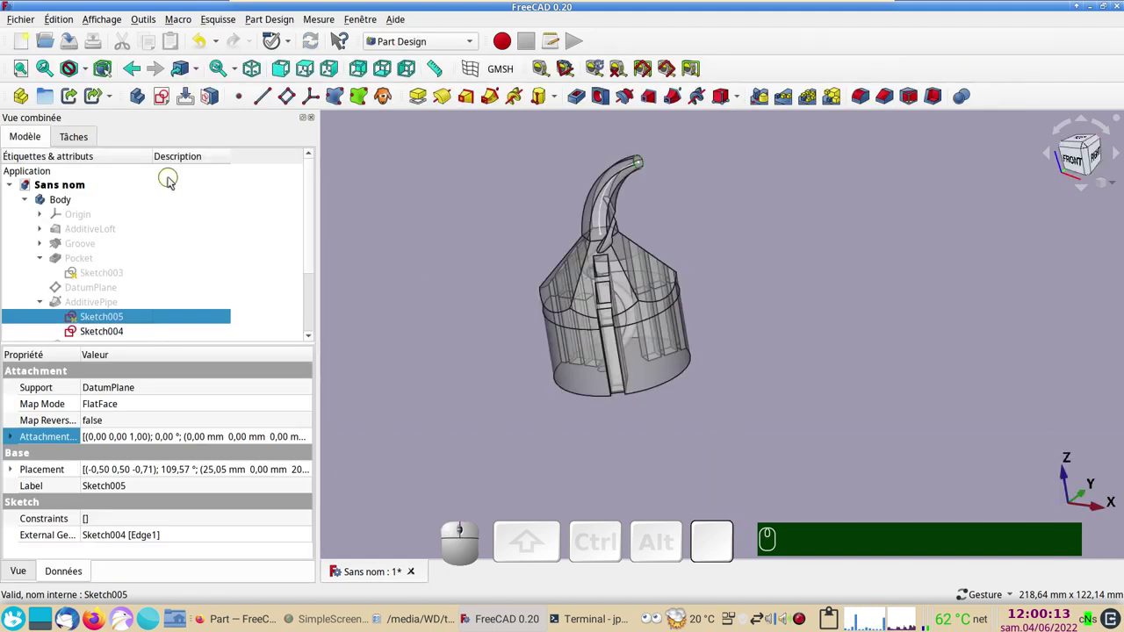
Clone the helix body Body001 with Part Design, producing Body002 holding the Clone
scroll("down", 3)
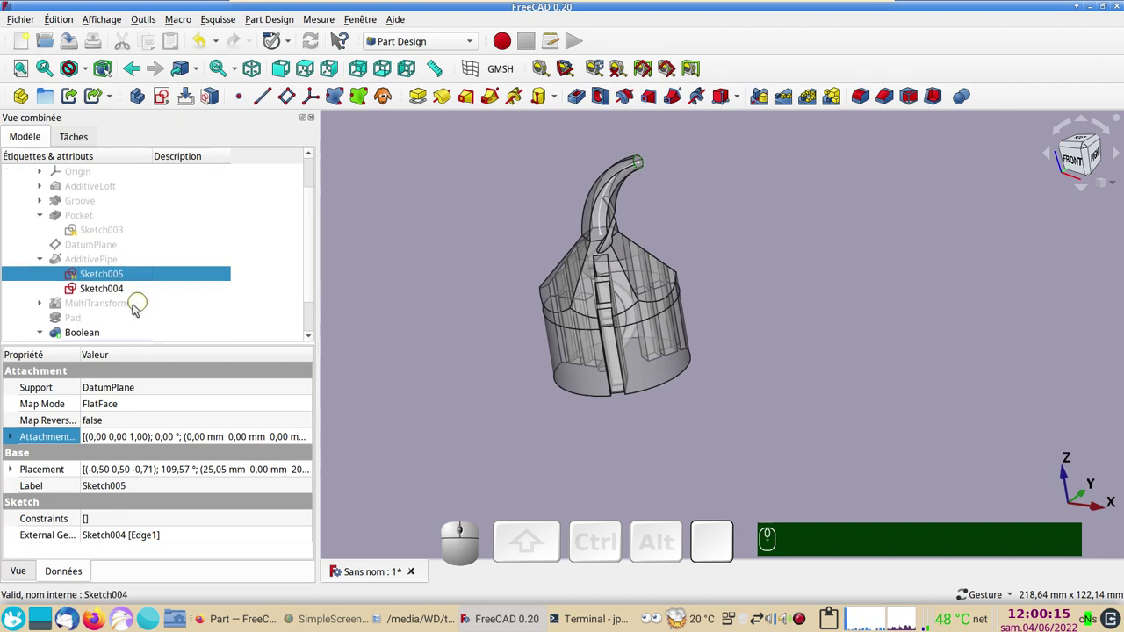
scroll("down", 3)
left_click(127, 335)
left_click(138, 171)
scroll("down", 3)
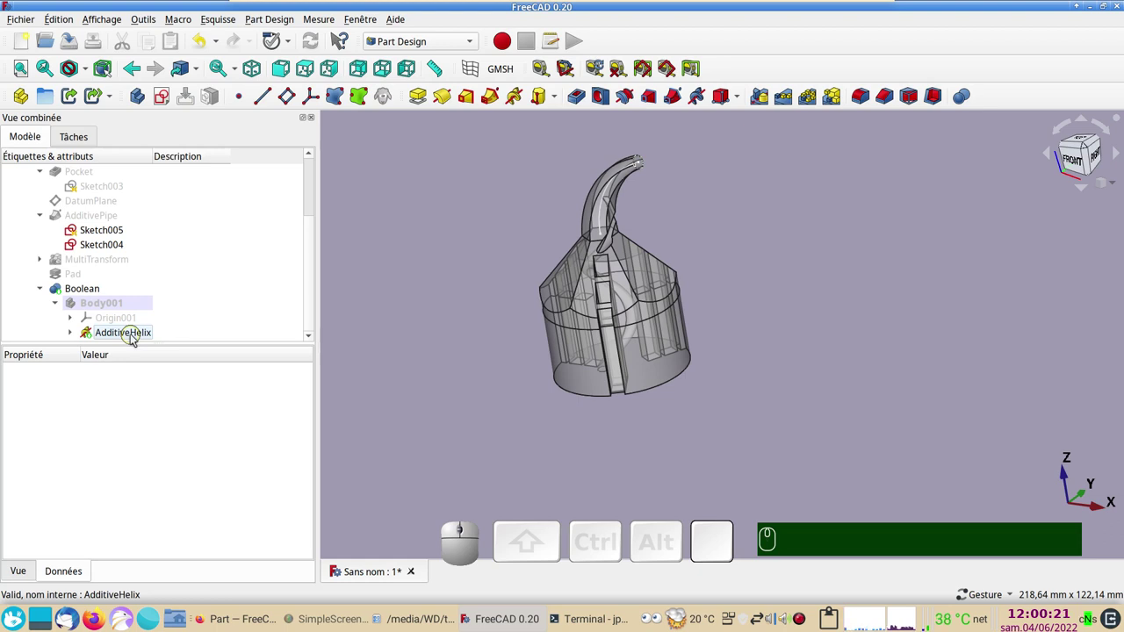
left_click(135, 338)
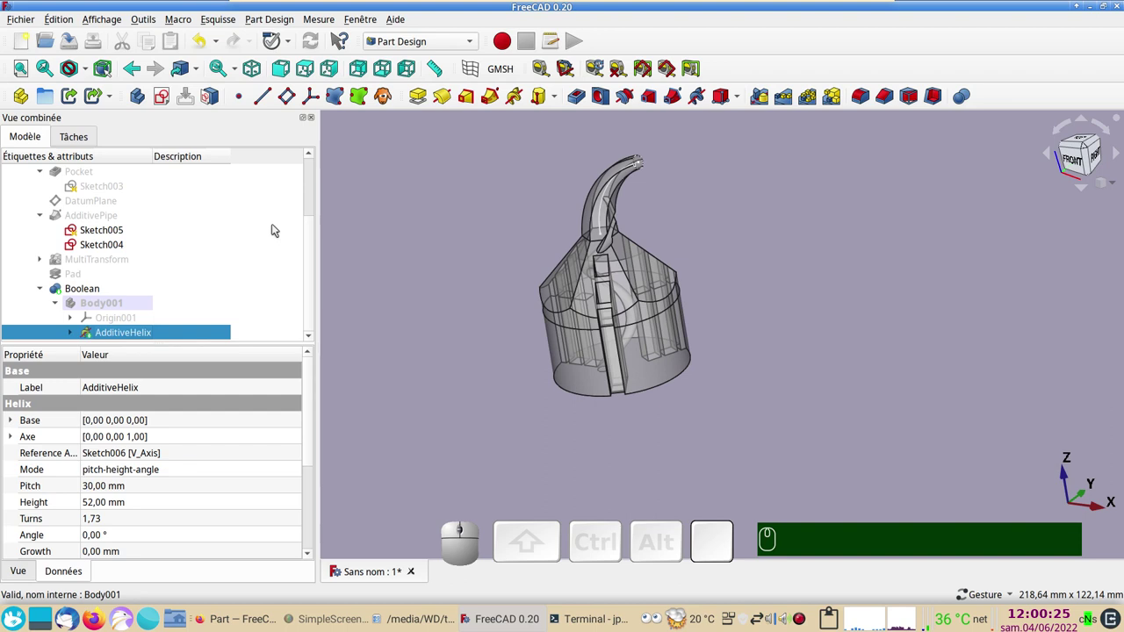
left_click(386, 97)
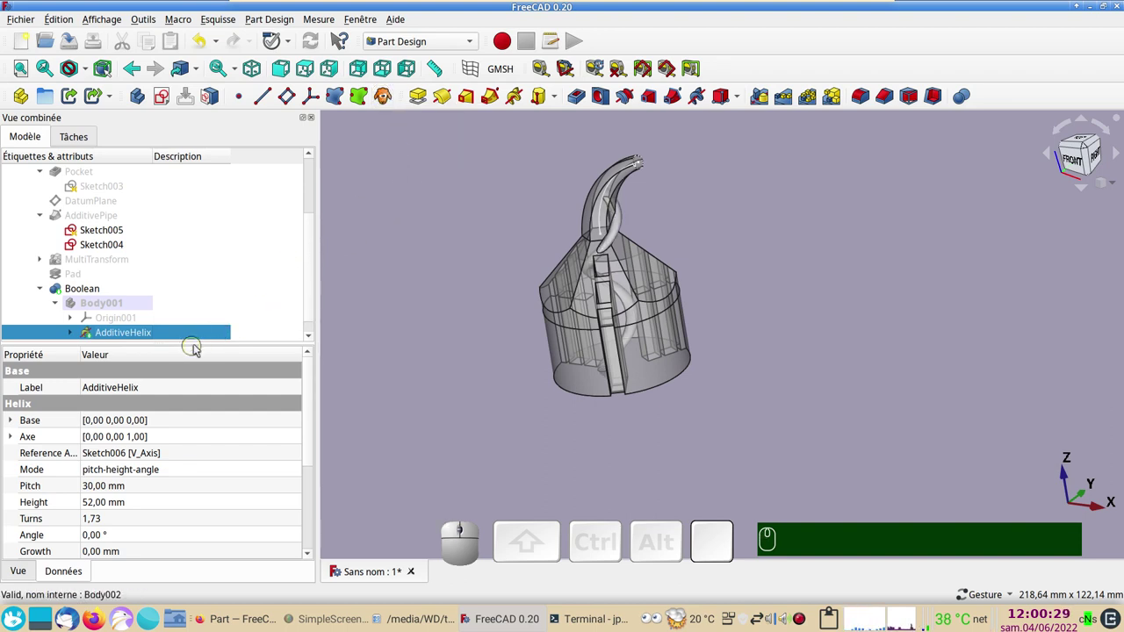
left_click(315, 289)
left_click(29, 333)
scroll("down", 3)
left_click(75, 306)
right_click(77, 305)
left_click(132, 333)
left_click_drag(710, 316, 598, 418)
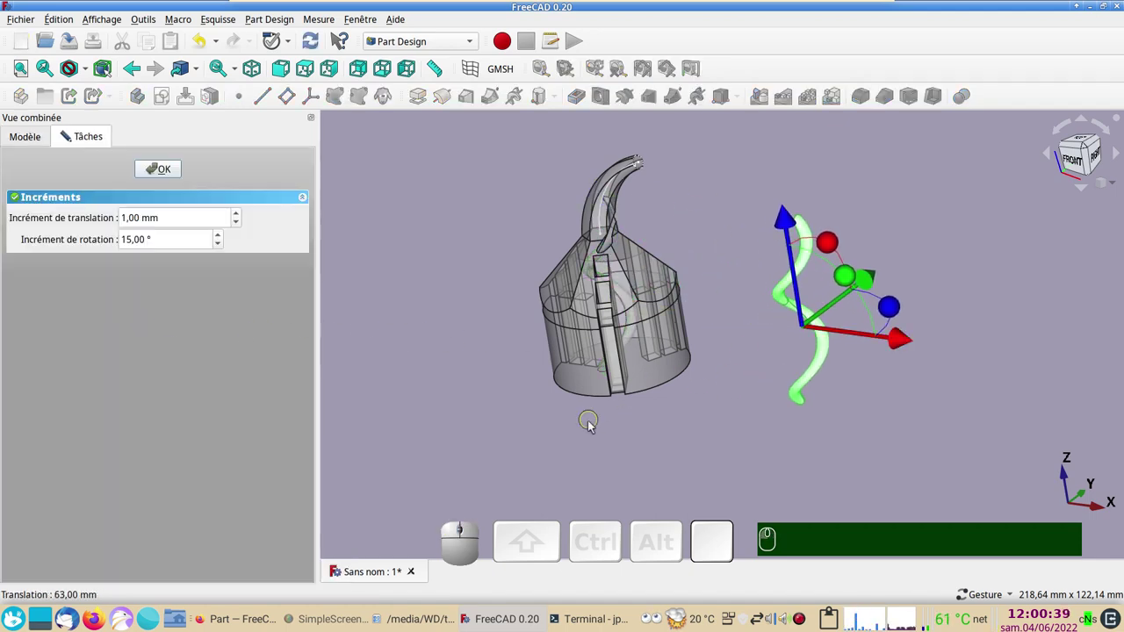
left_click(595, 427)
left_click_drag(460, 406, 243, 236)
left_click(161, 172)
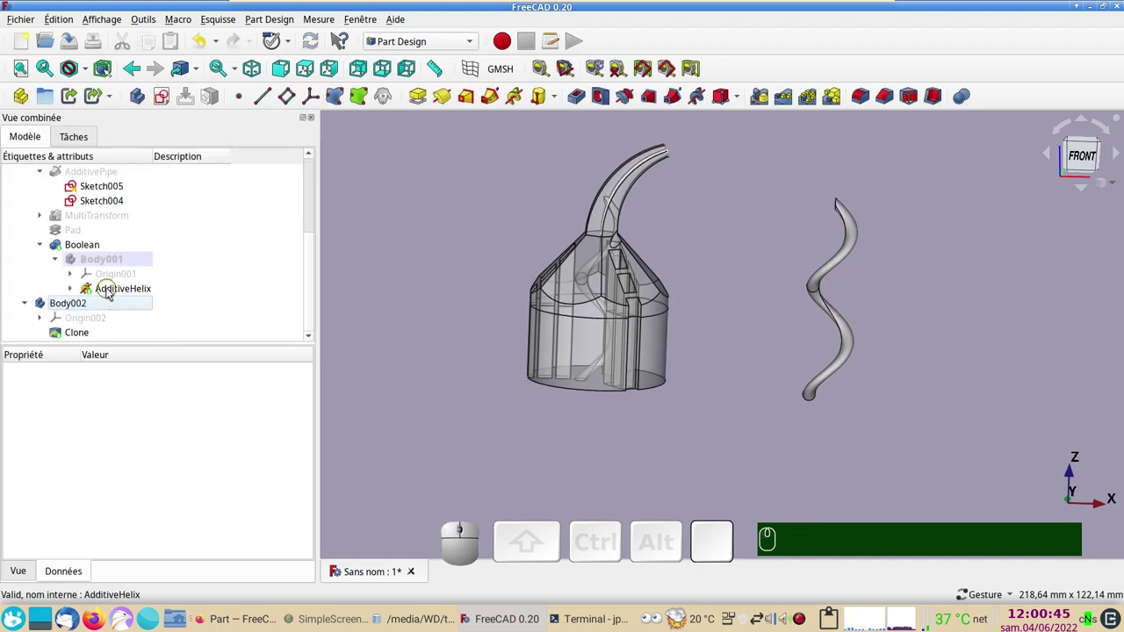
left_click(111, 292)
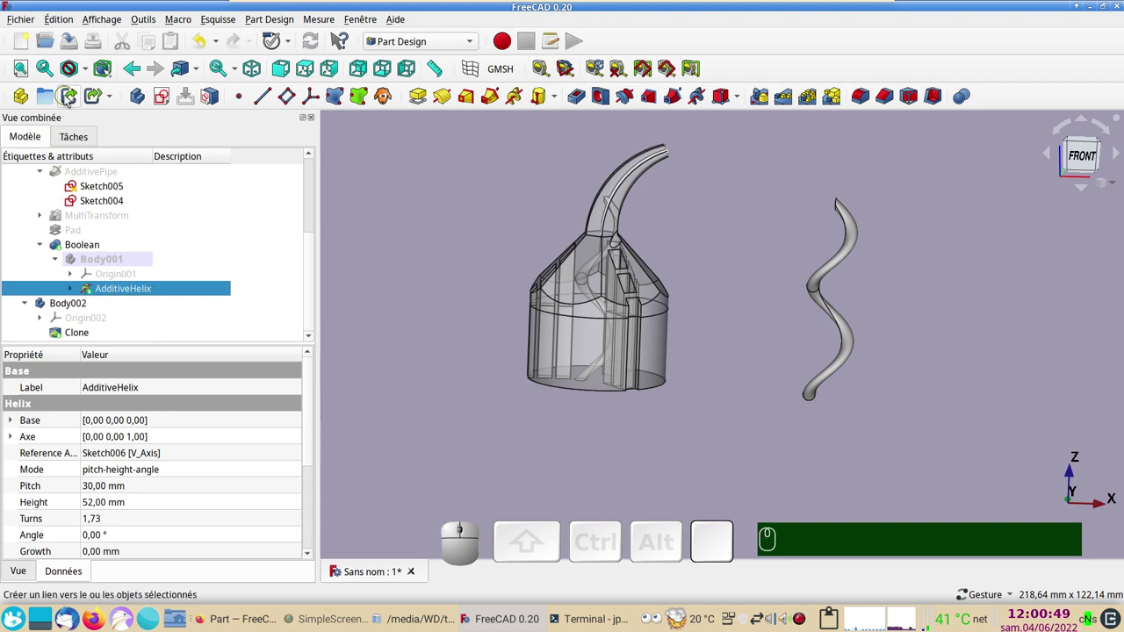
left_click(68, 99)
left_click_drag(733, 343, 258, 143)
left_click(201, 46)
left_click(111, 296)
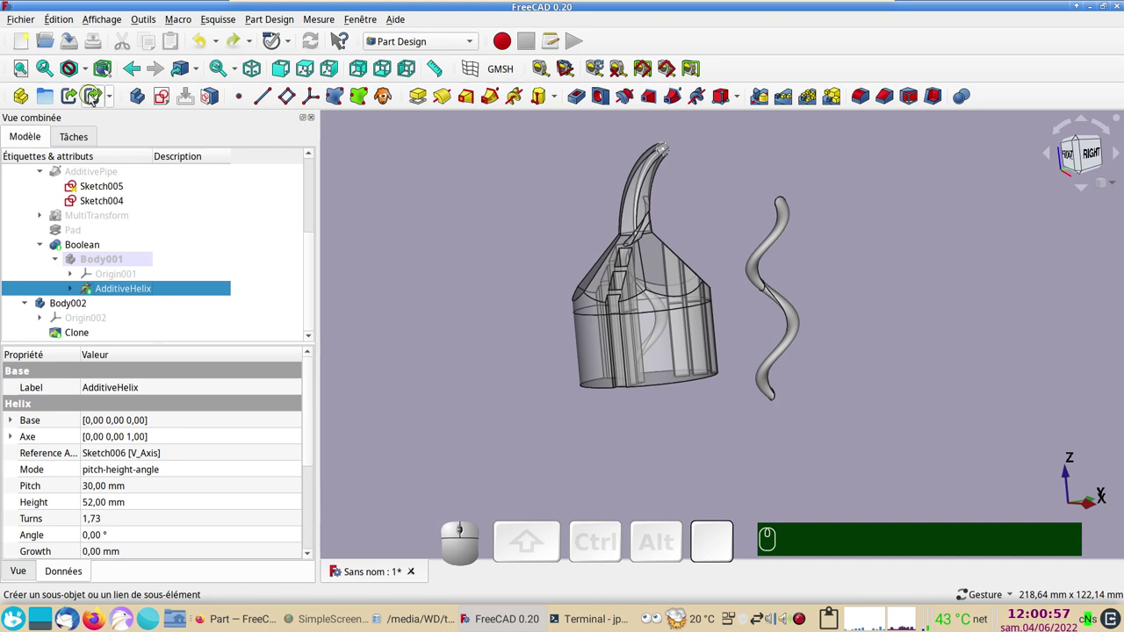
Create sub-link AdditiveHelix001 and move it 72 mm to the left of the part with the Transformer
left_click(95, 98)
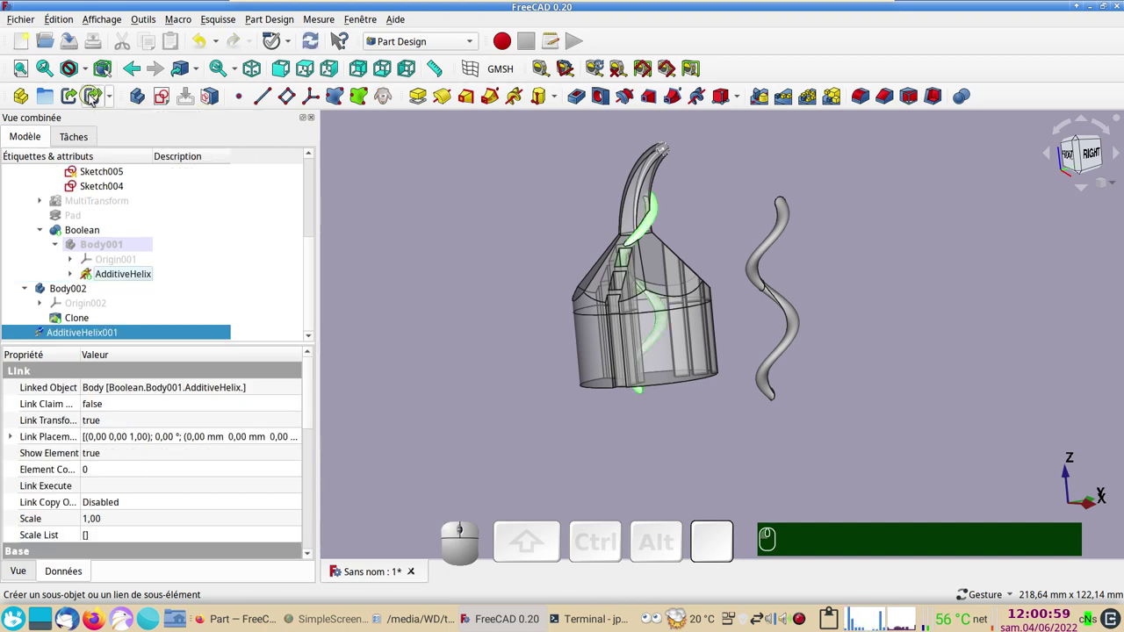
scroll("down", 3)
right_click(147, 342)
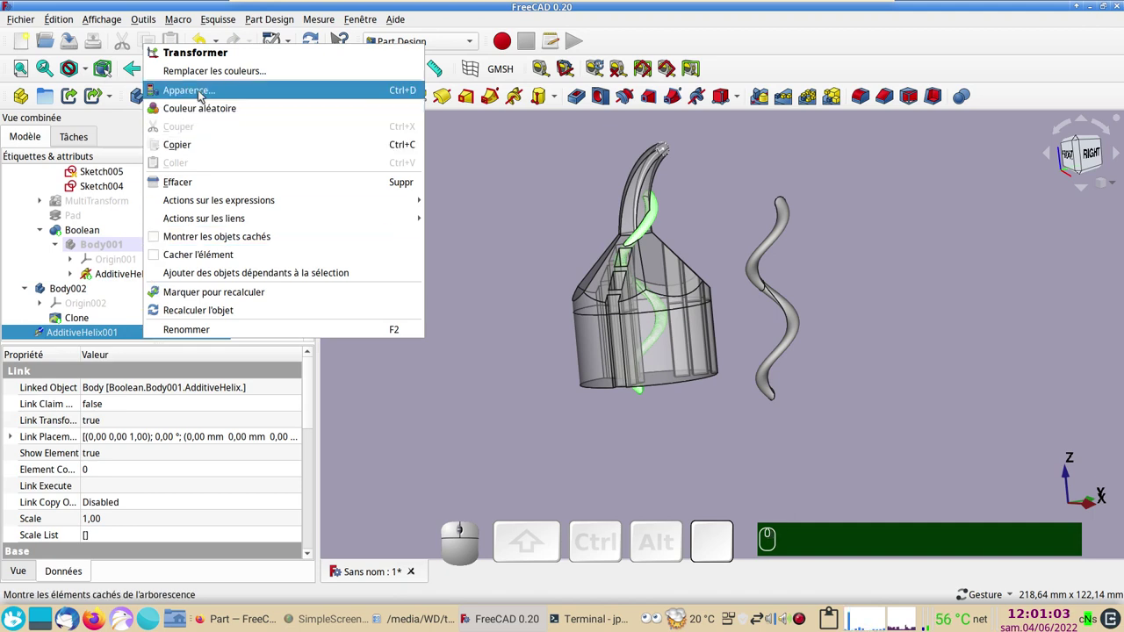
left_click(216, 62)
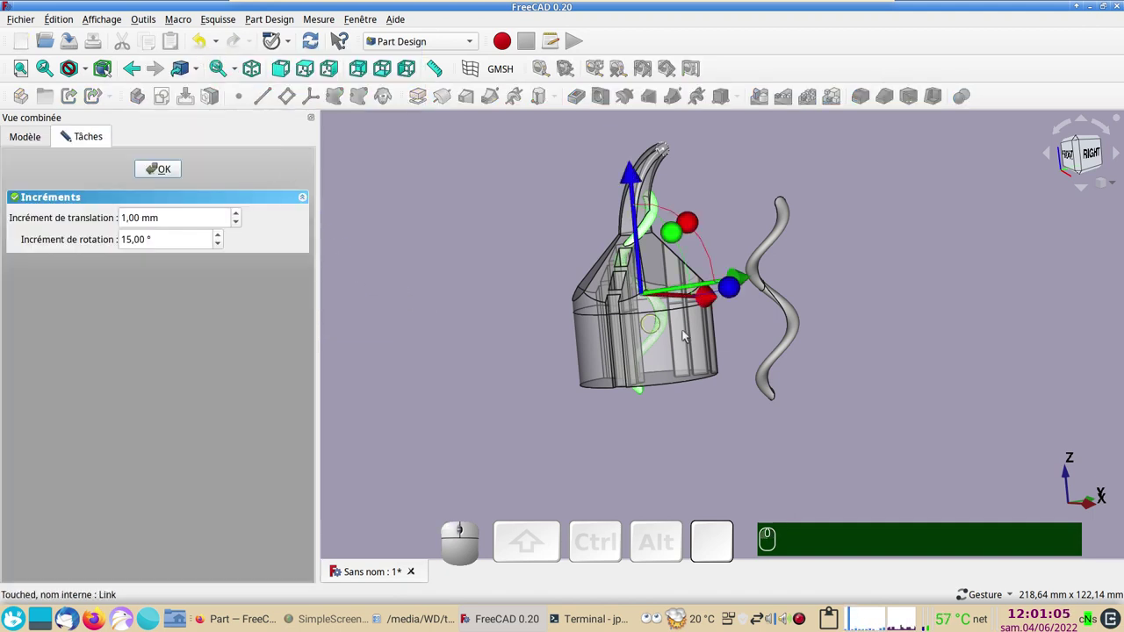
left_click_drag(707, 302, 228, 209)
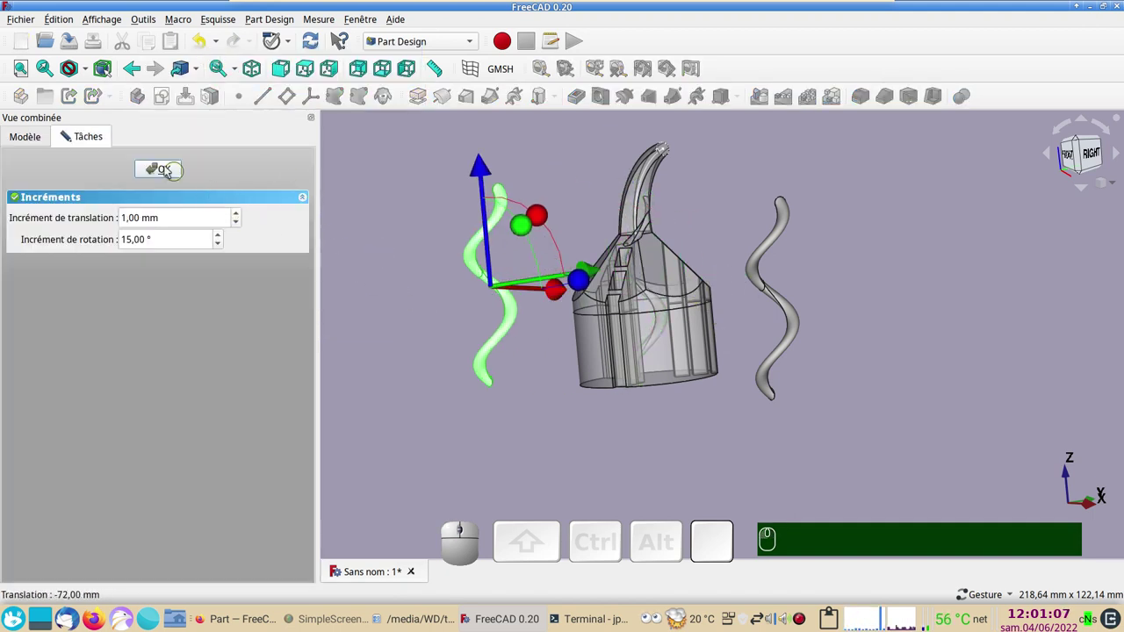
left_click(169, 169)
Review the placed AdditiveHelix001 link opposite Body002's Clone around the transparent part
scroll("down", 3)
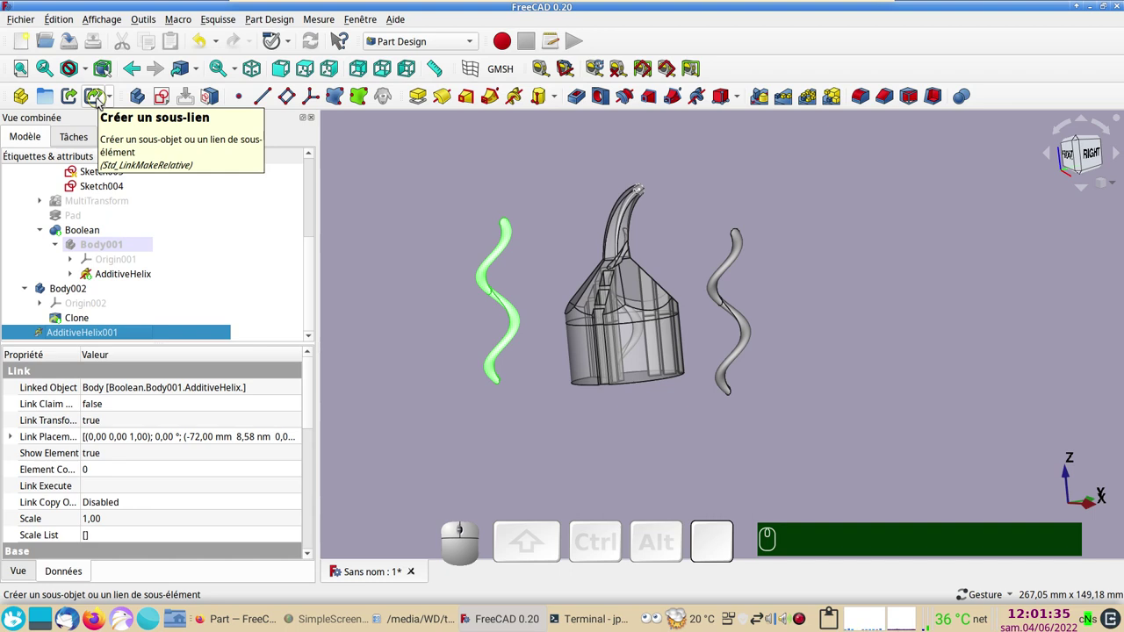
left_click(101, 102)
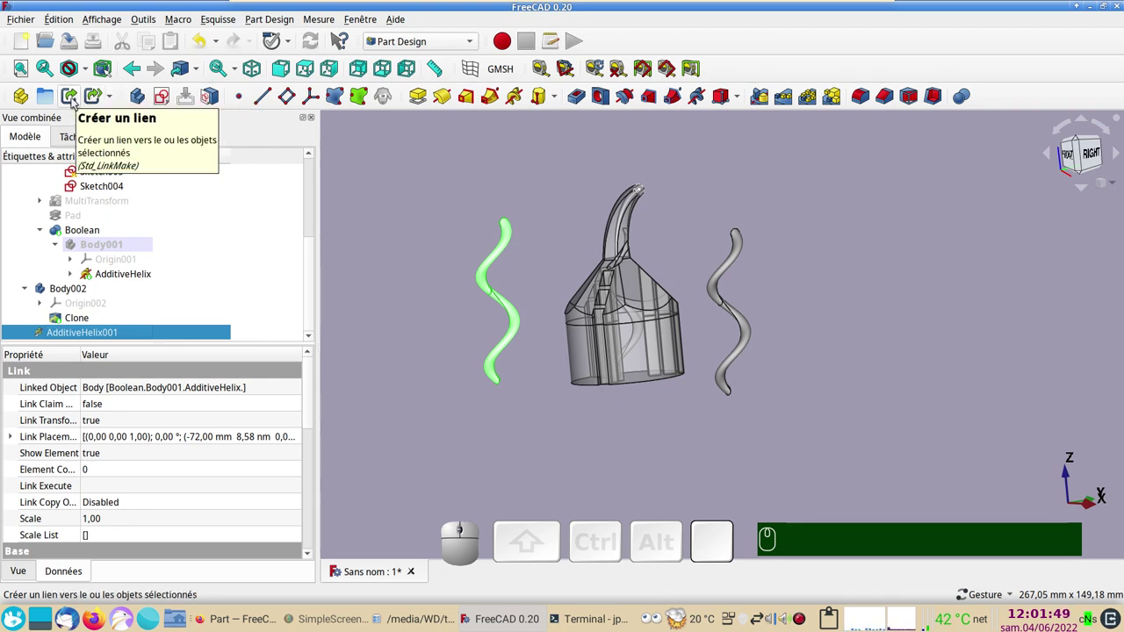
left_click(597, 420)
scroll("down", 3)
right_click(840, 341)
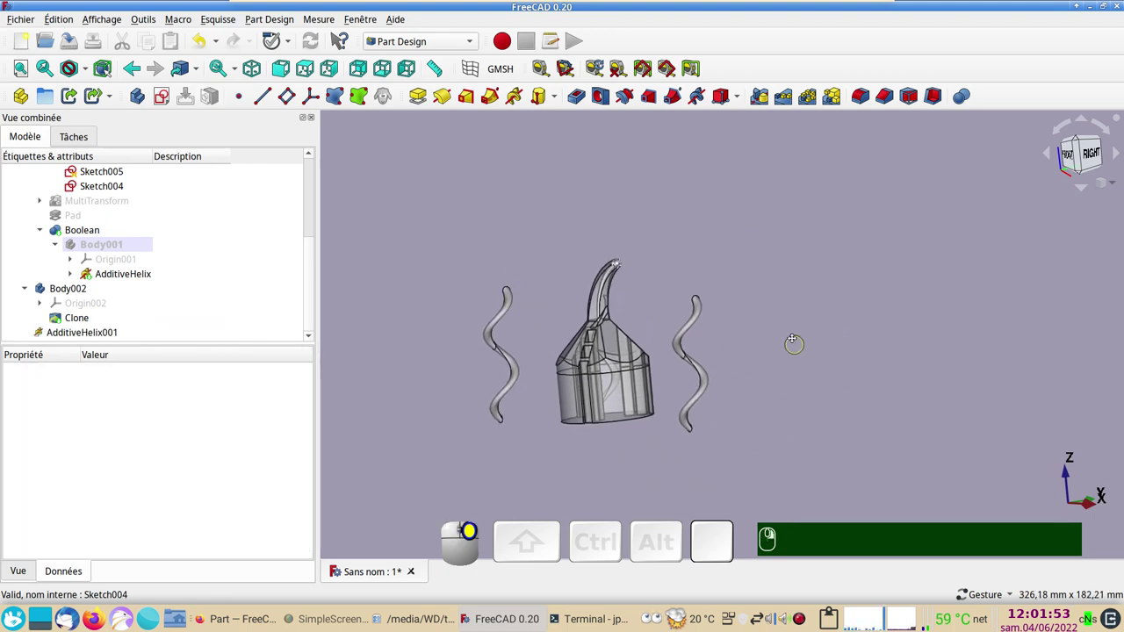
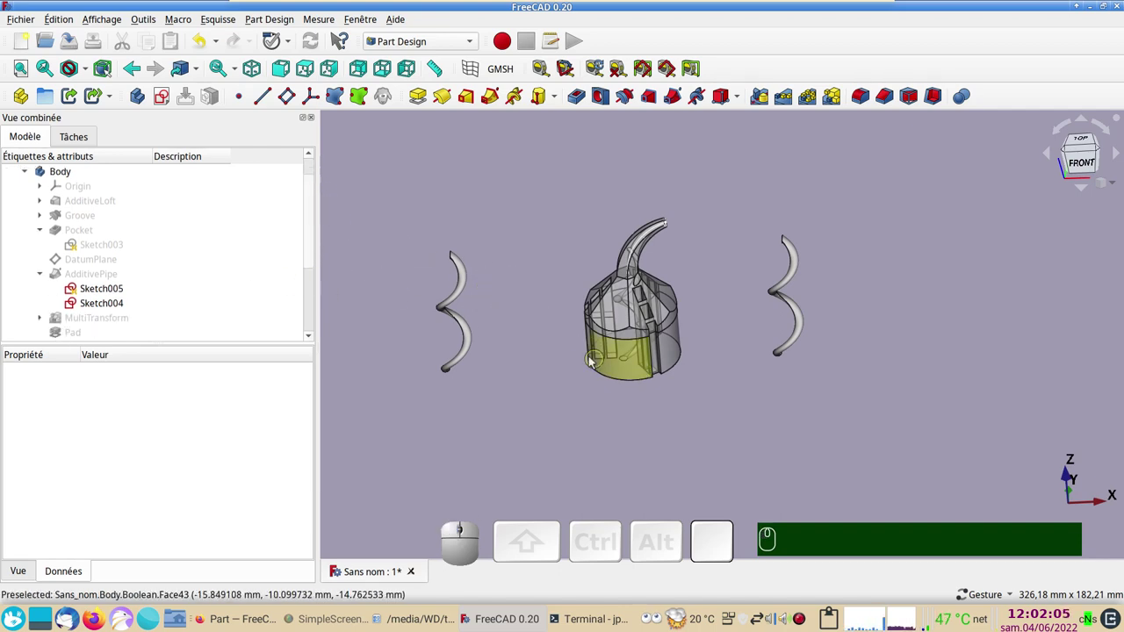
left_click_drag(688, 415, 584, 327)
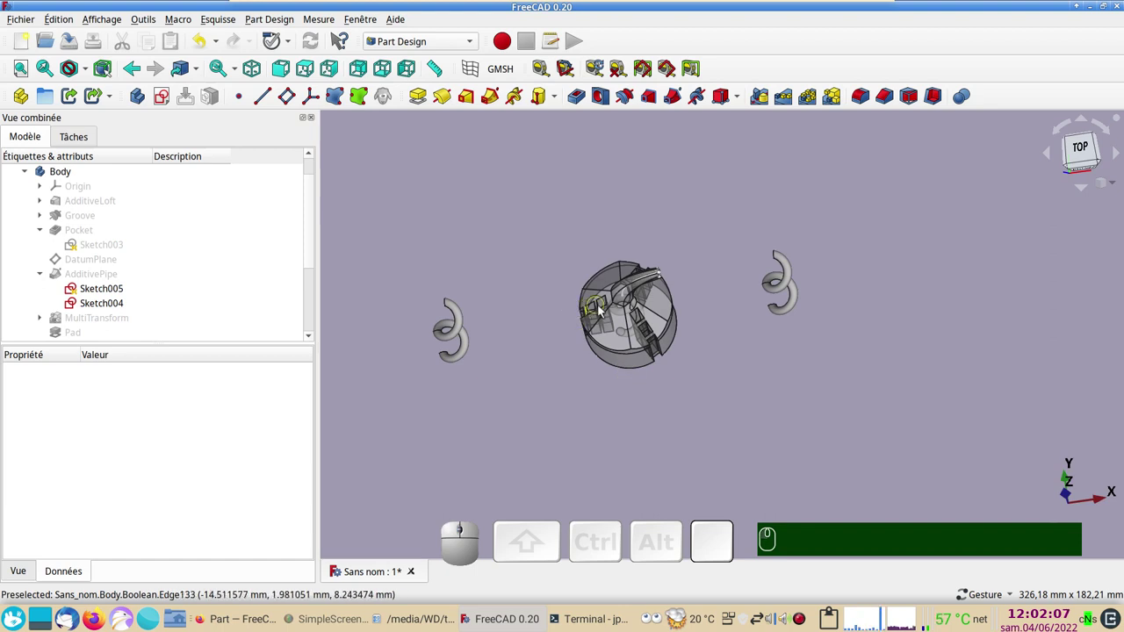
scroll("up", 3)
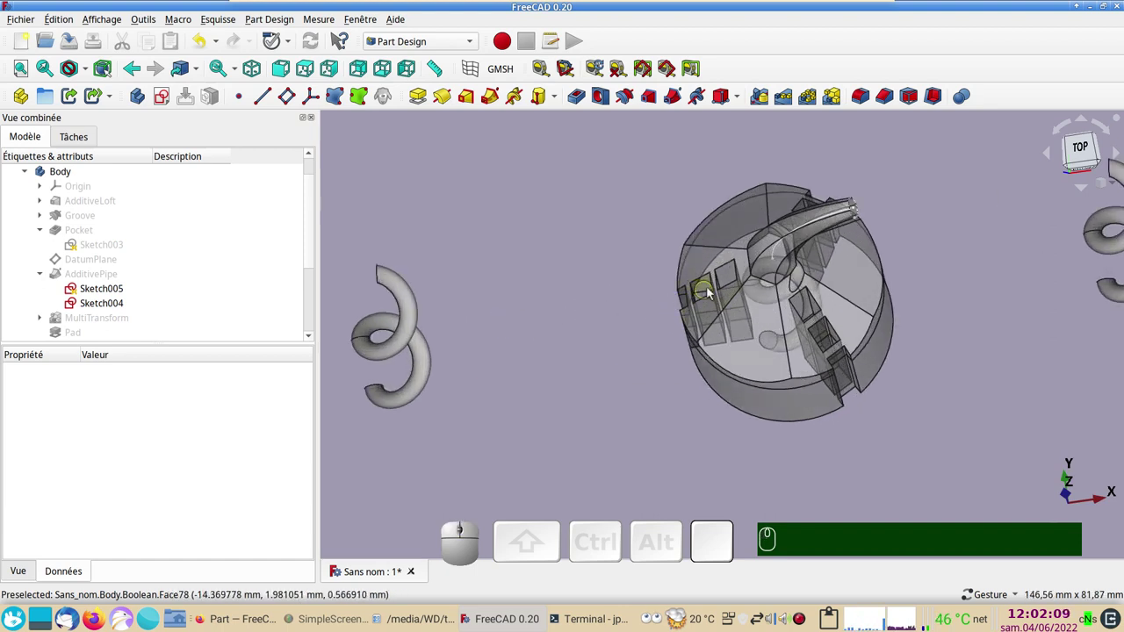
scroll("down", 3)
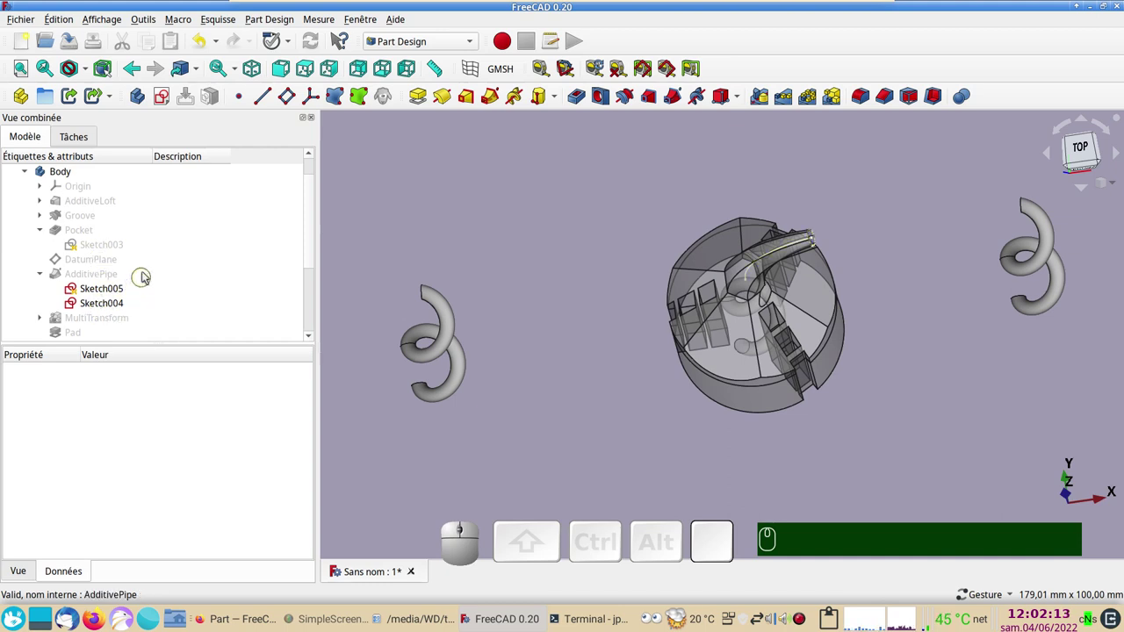
scroll("down", 3)
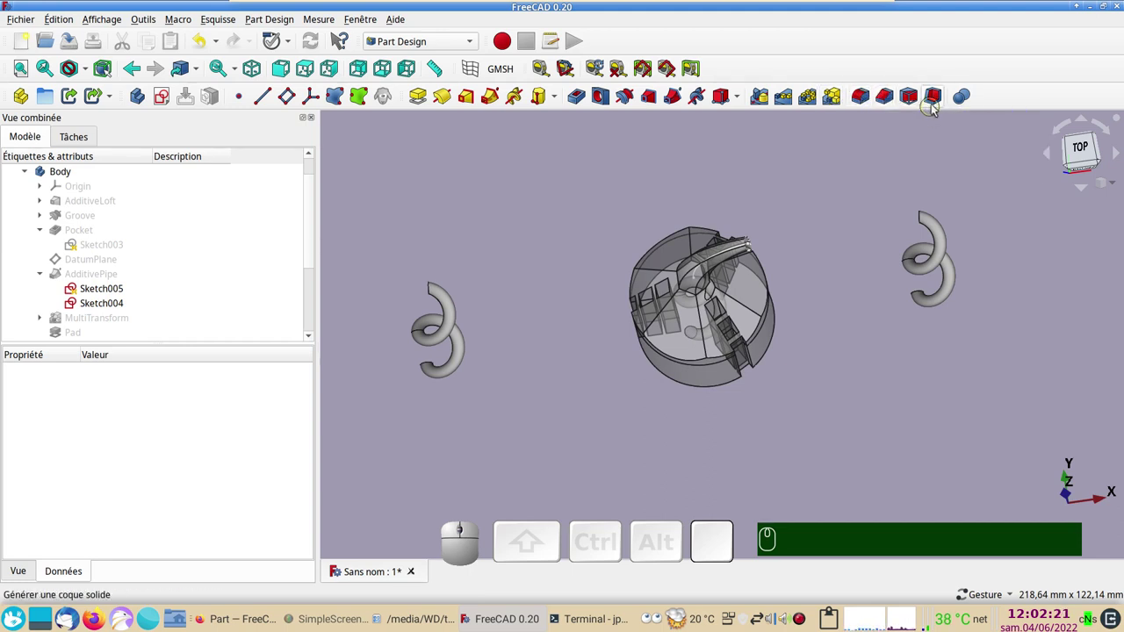
left_click_drag(743, 420, 693, 414)
Select the bottom circular edge of the base on the main Body and start a fillet on it
left_click(709, 425)
scroll("up", 3)
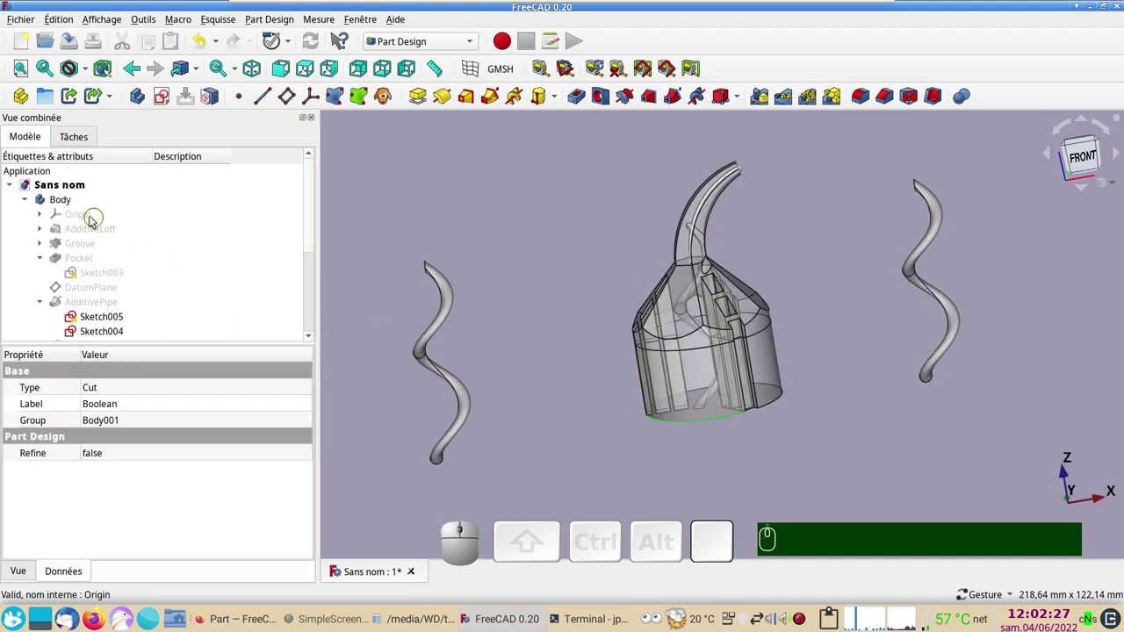
left_click(67, 204)
left_click(585, 362)
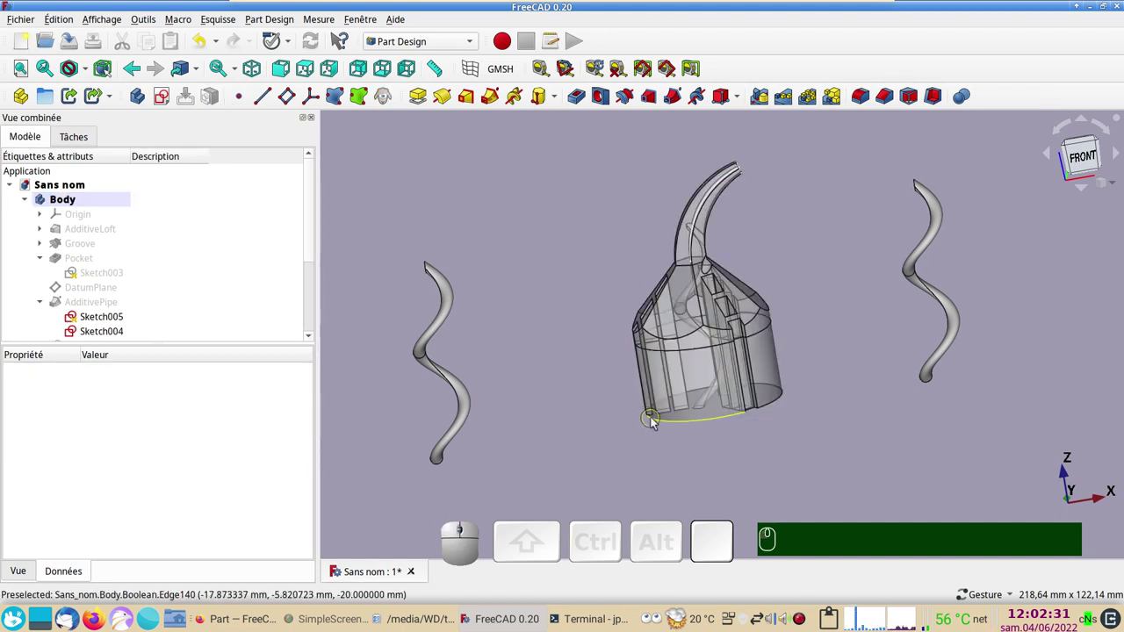
left_click(660, 423)
left_click(864, 100)
Add Edge87 and Edge167 to the fillet and confirm the 1 mm rounding of the base rim
scroll("up", 3)
left_click_drag(750, 440, 200, 245)
left_click(116, 228)
left_click(832, 392)
left_click(746, 472)
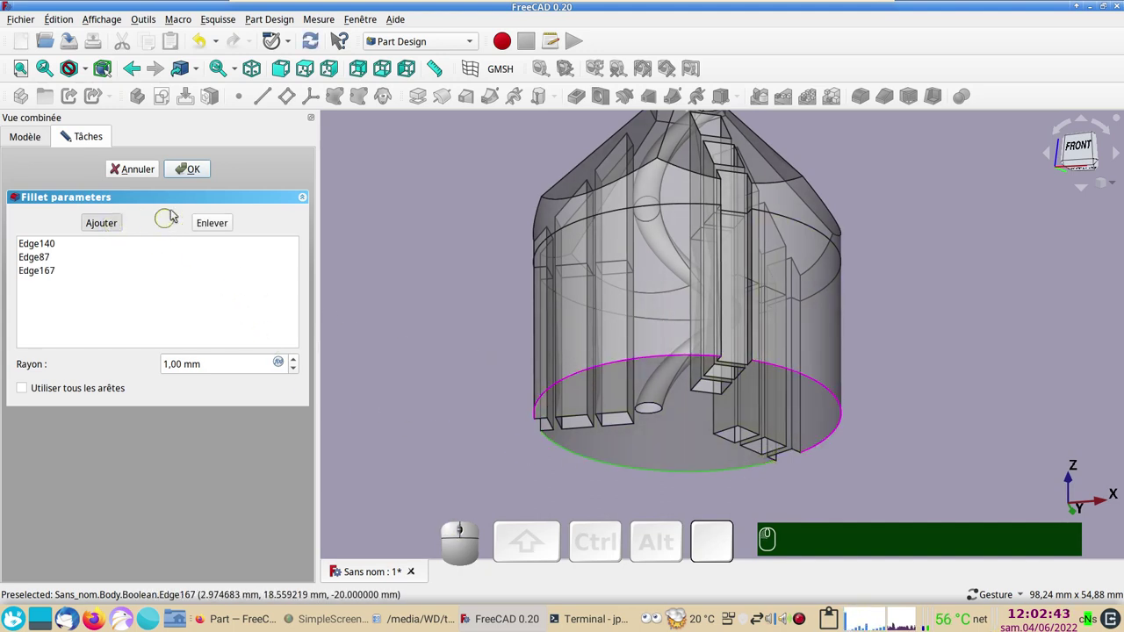
left_click(195, 175)
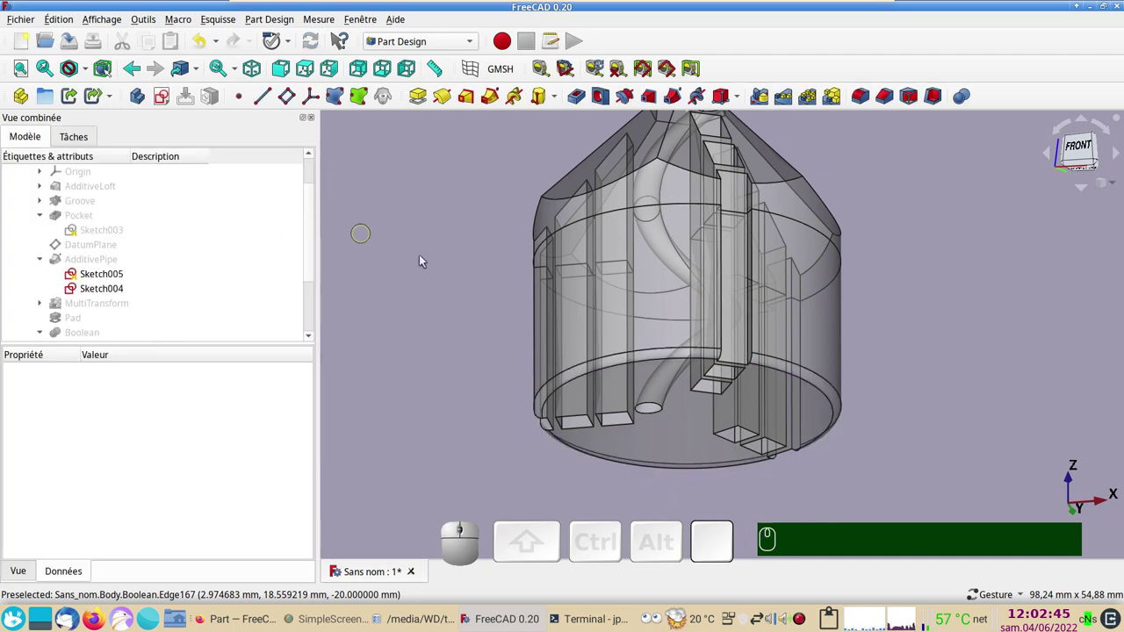
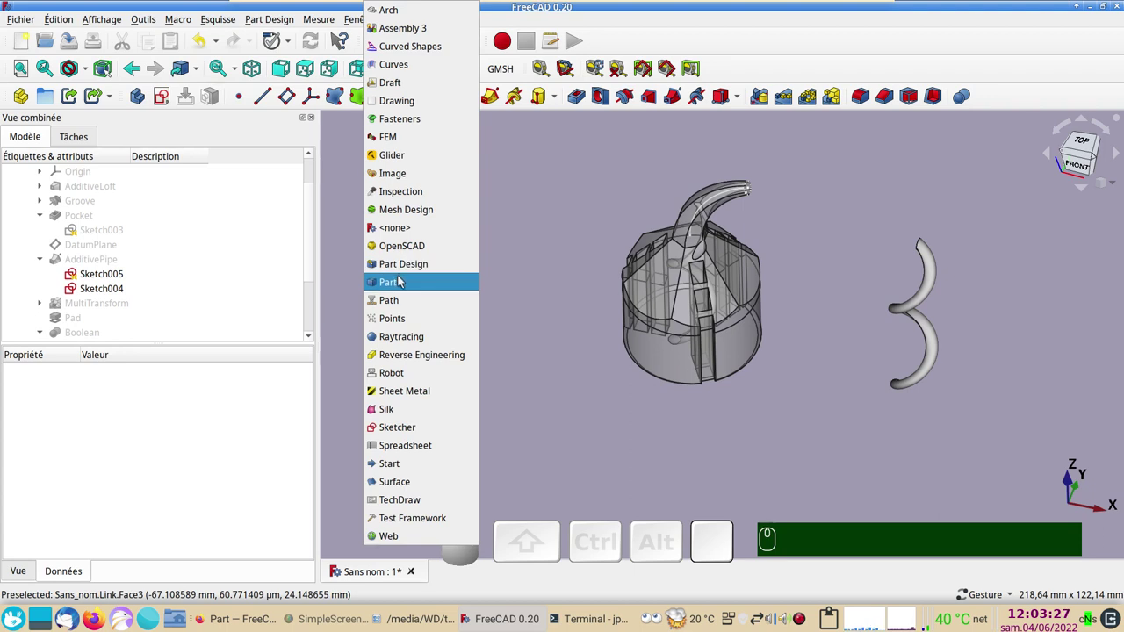
left_click(560, 229)
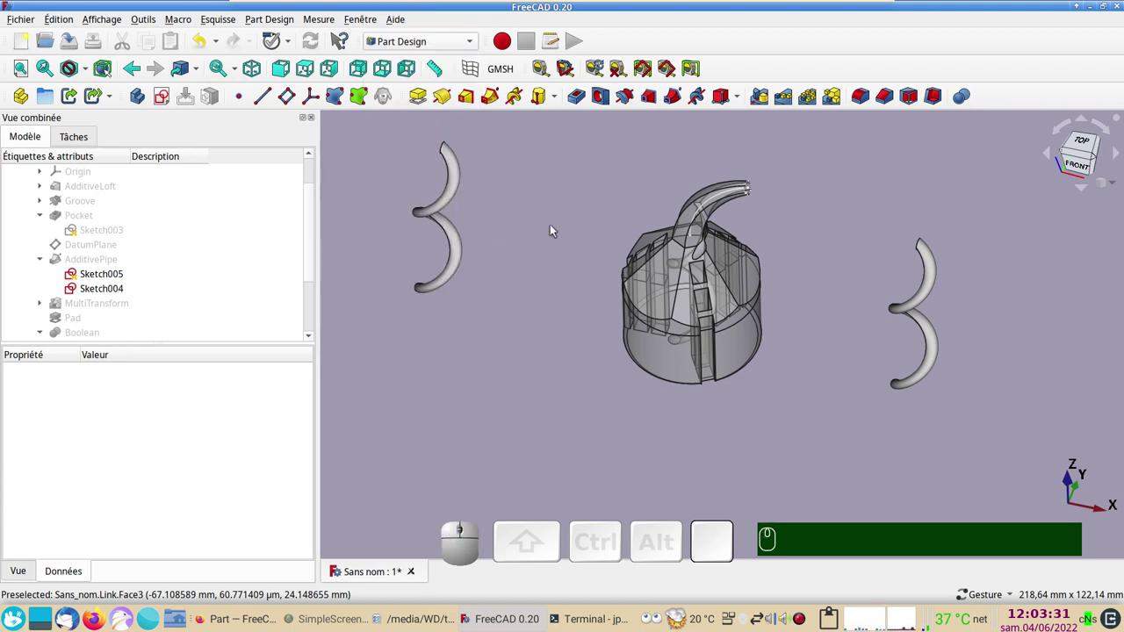